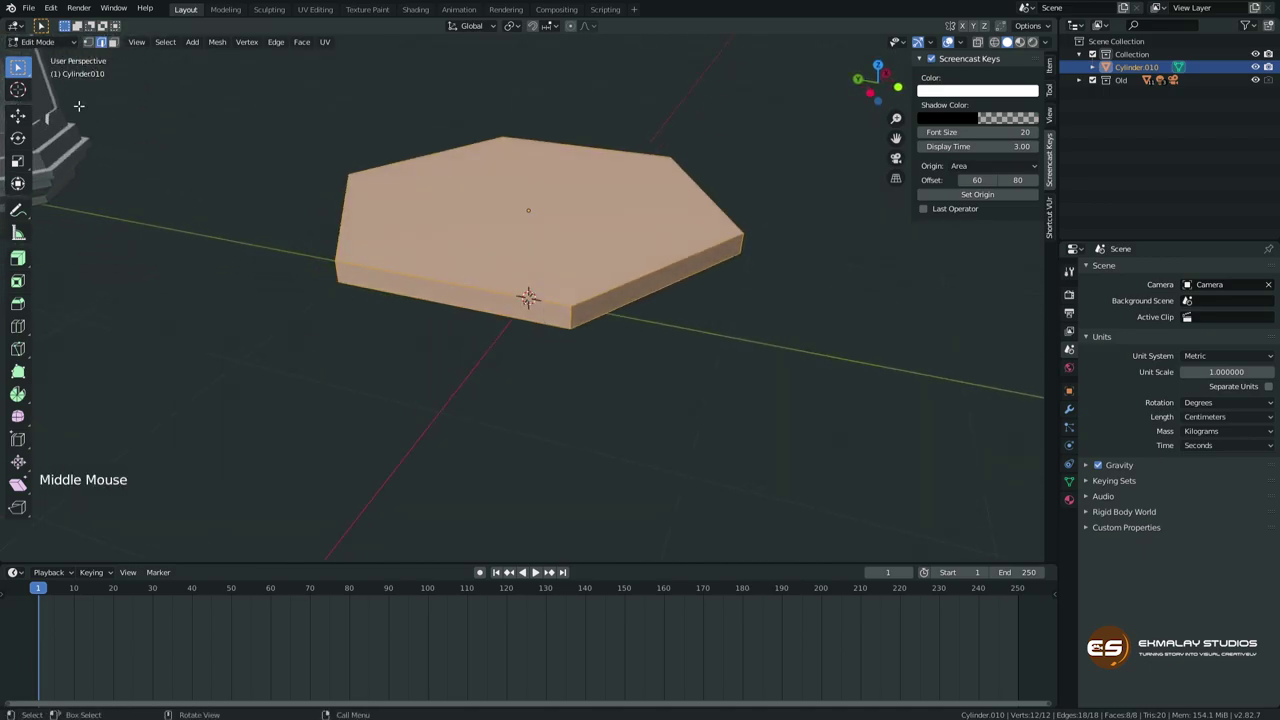
# Re-enter Edit Mode on the slab and start moving a bottom corner vertex.
pyautogui.press('Tab')
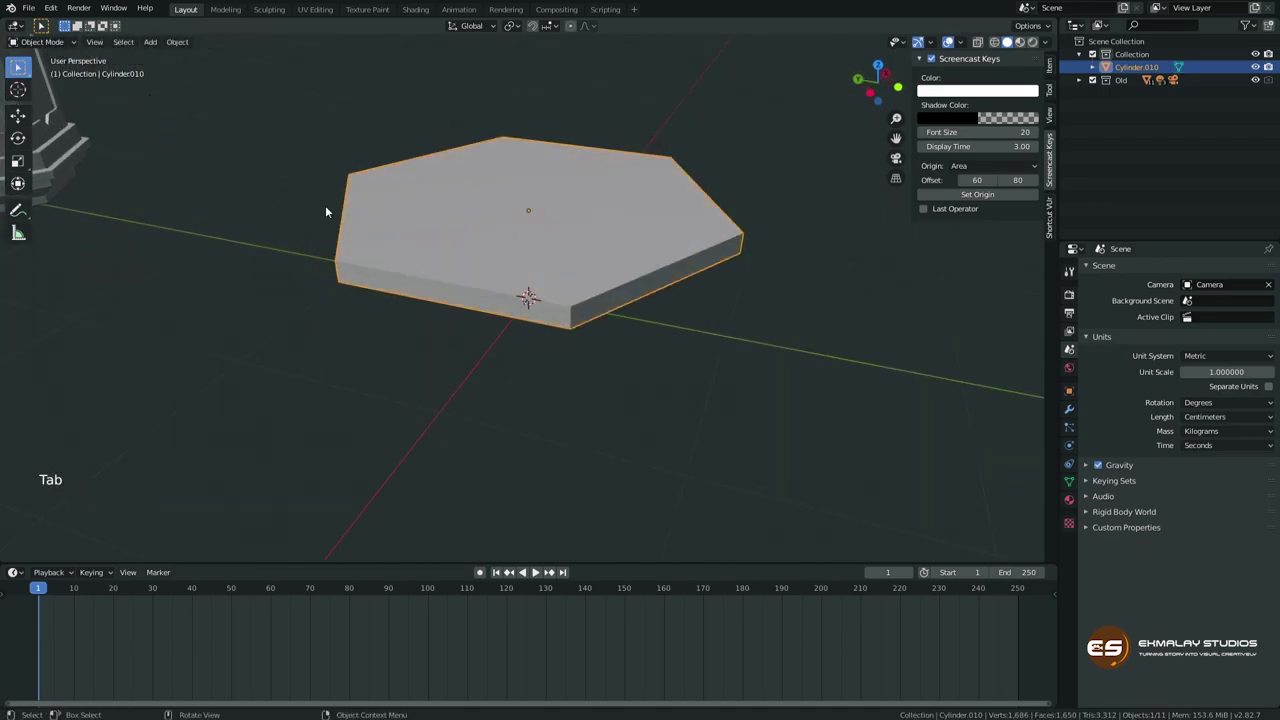
pyautogui.press('Tab')
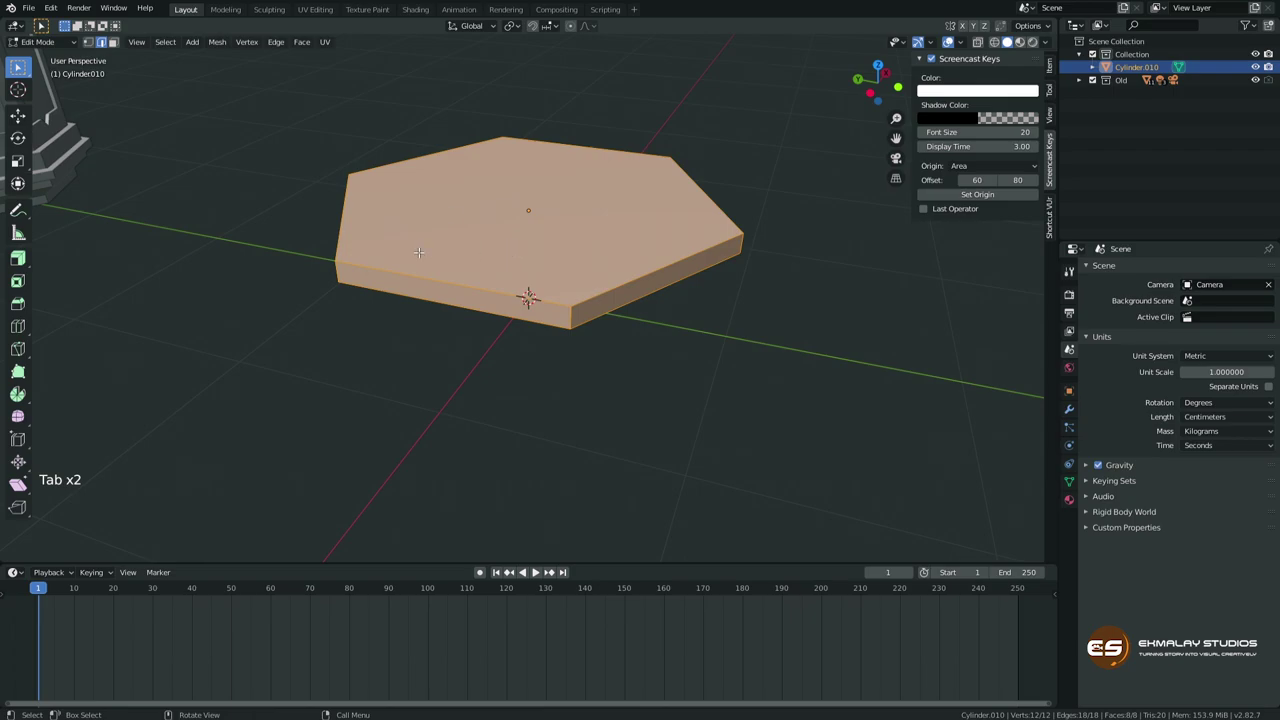
pyautogui.click(118, 47)
pyautogui.click(98, 44)
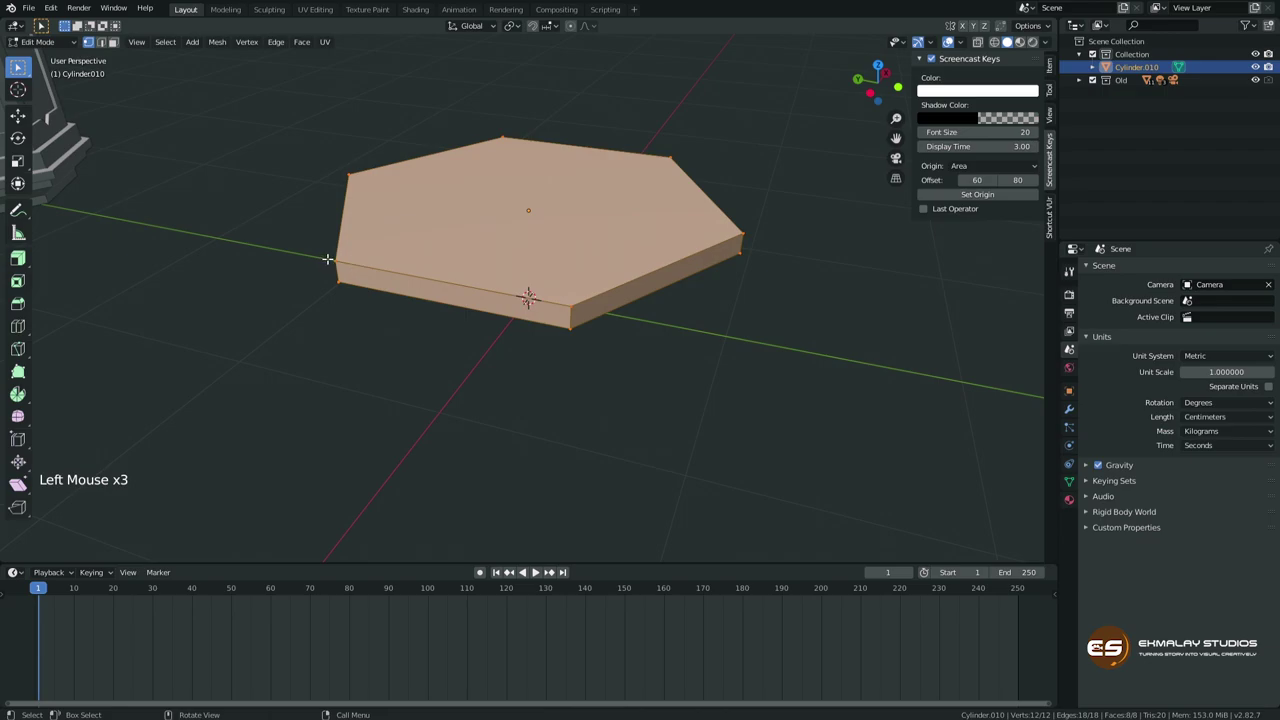
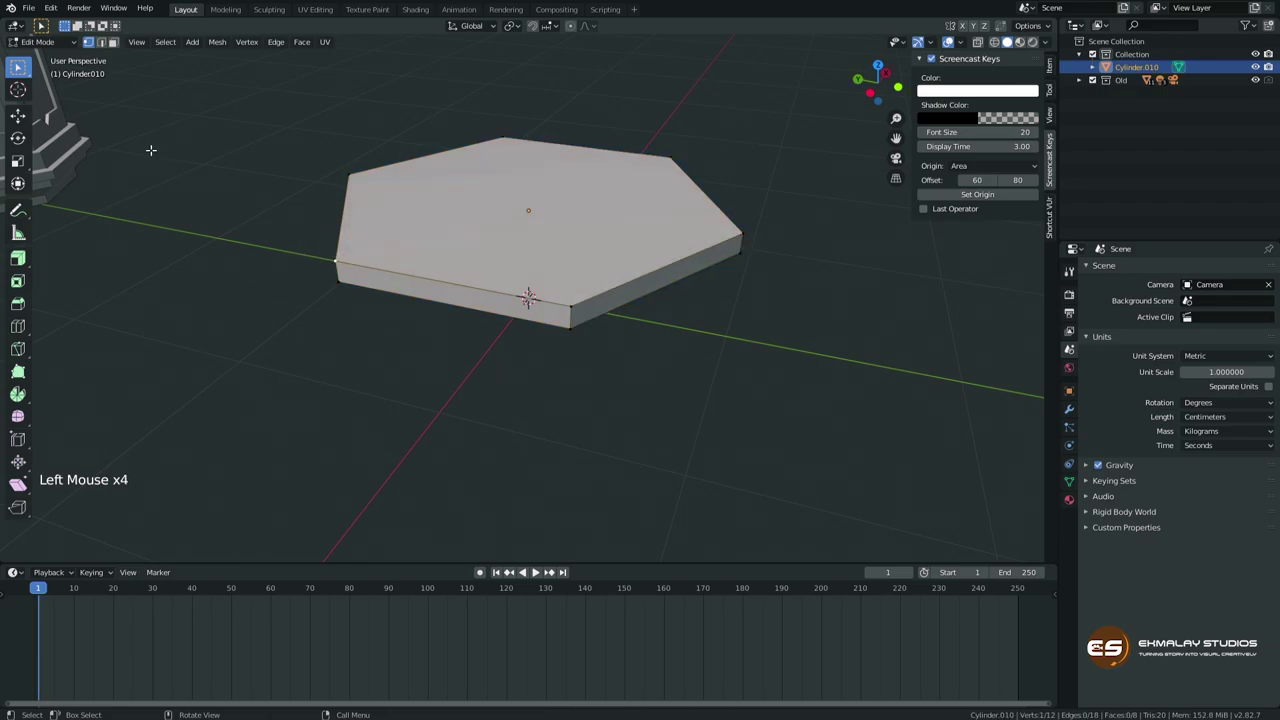
pyautogui.click(104, 45)
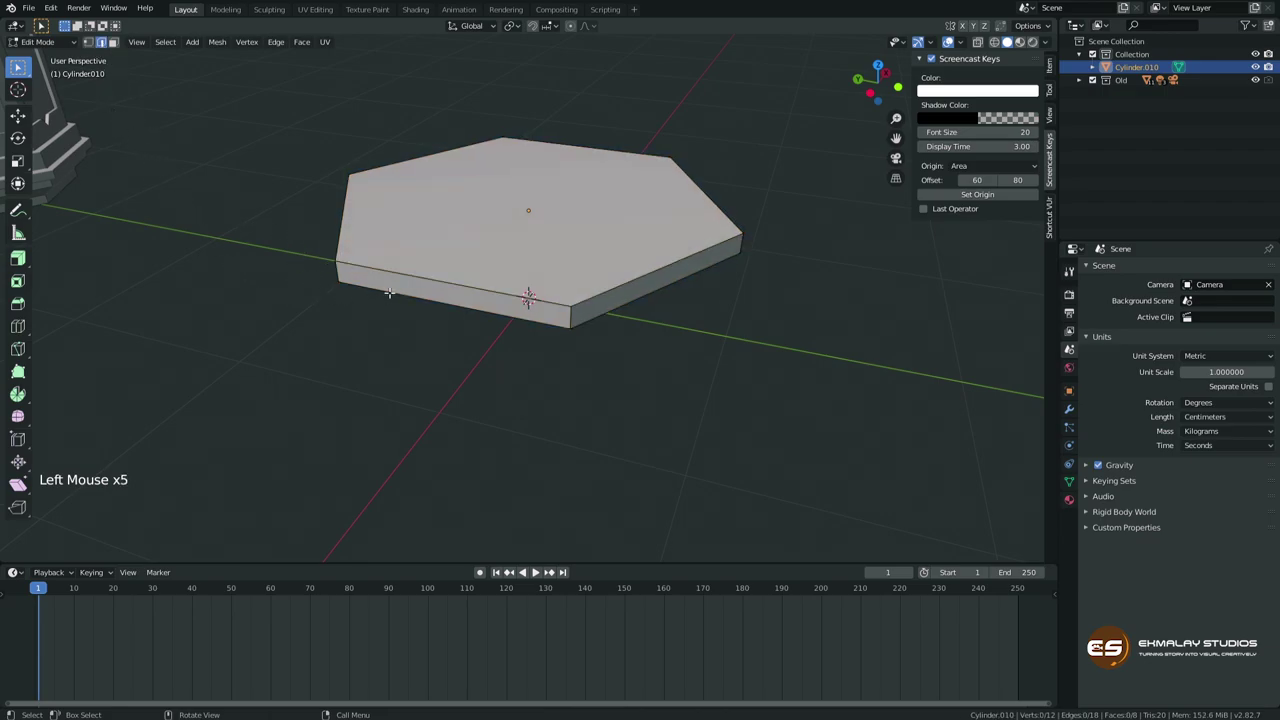
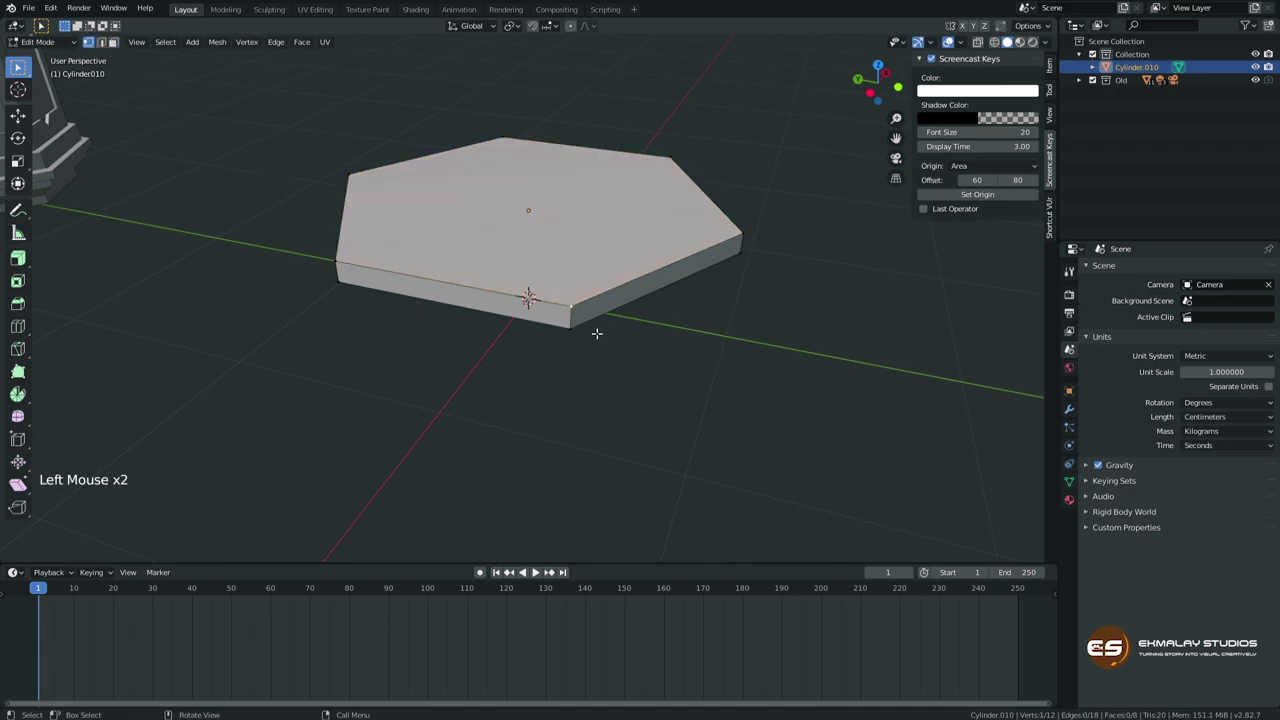
pyautogui.press('g')
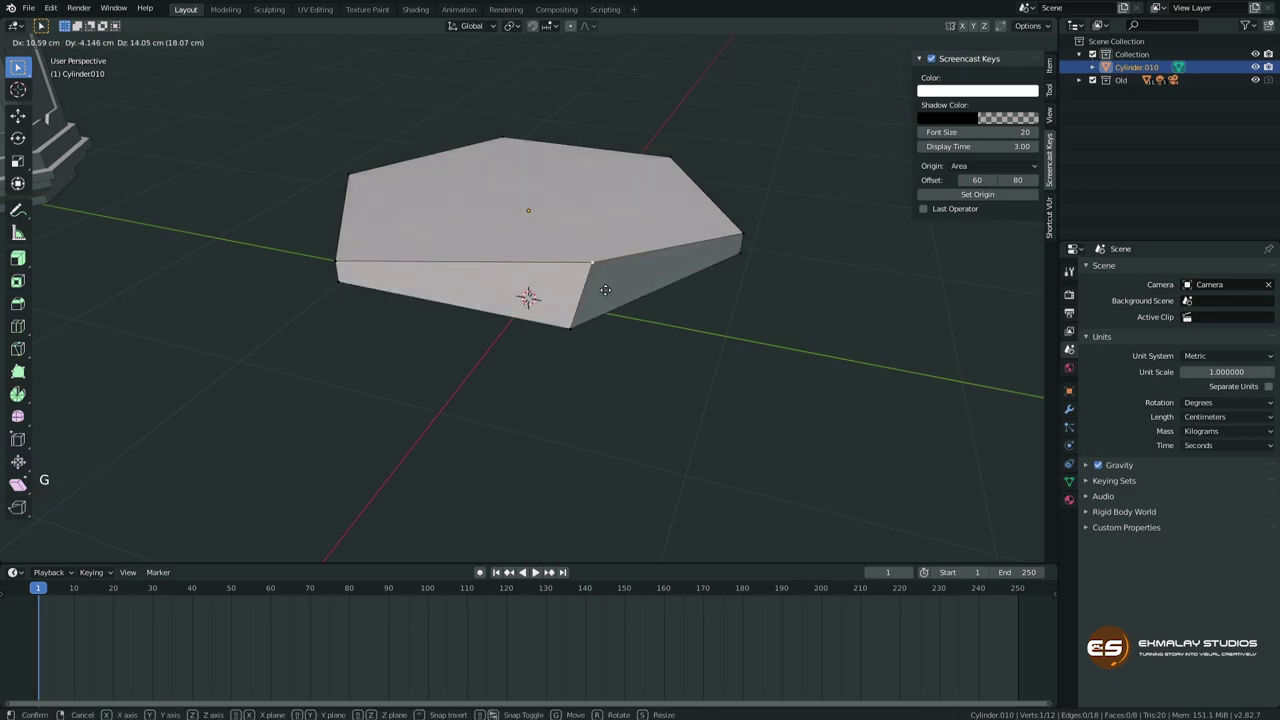
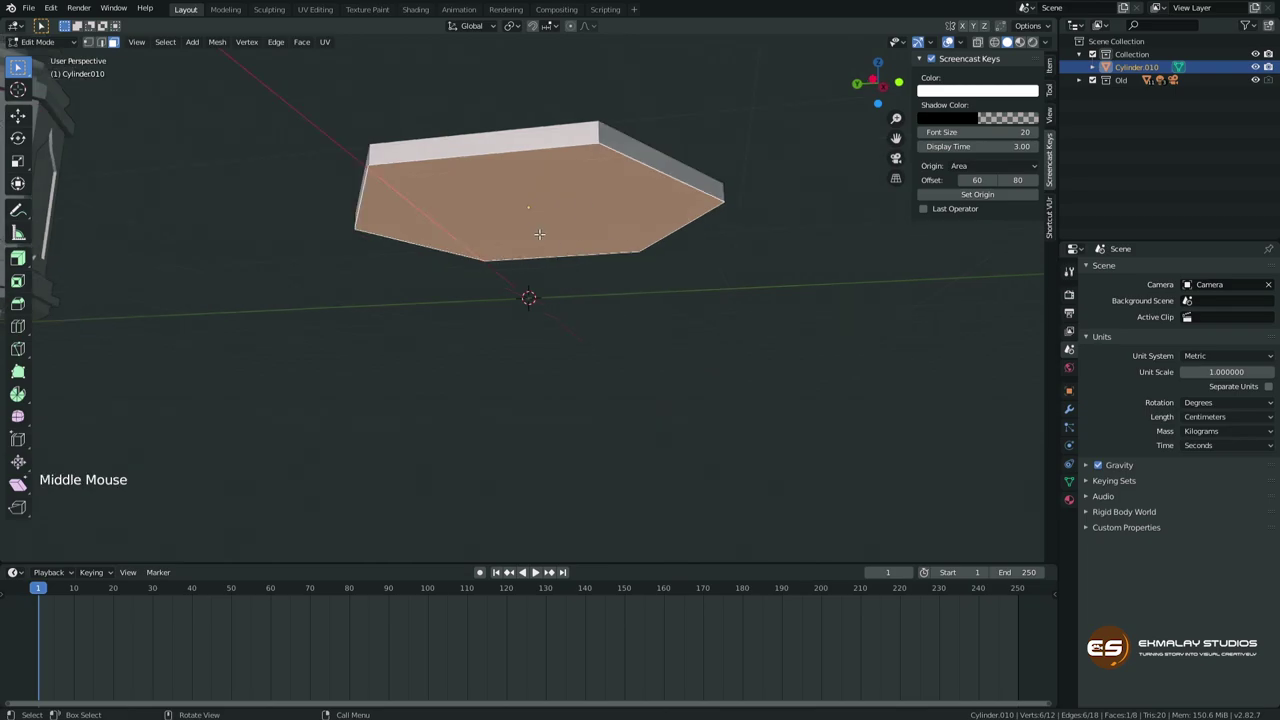
# Extrude the bottom face down twice, scale it inward and extrude a narrower foot below.
pyautogui.press('e')
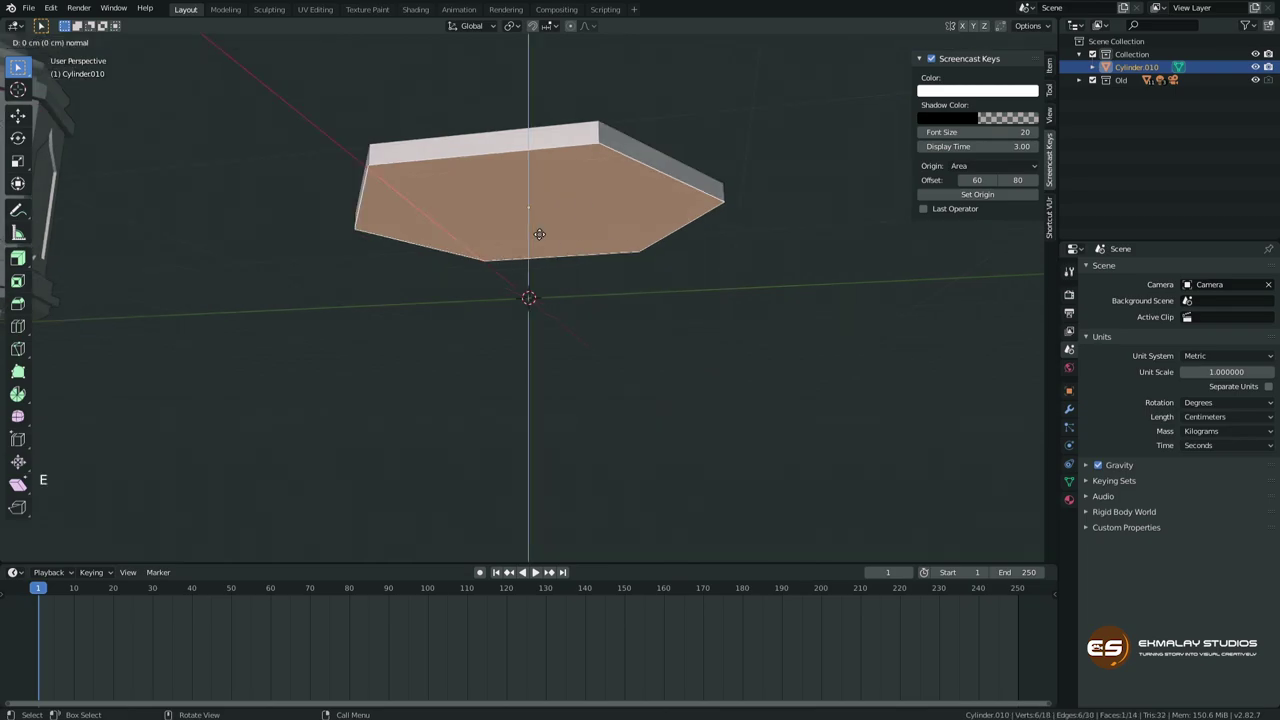
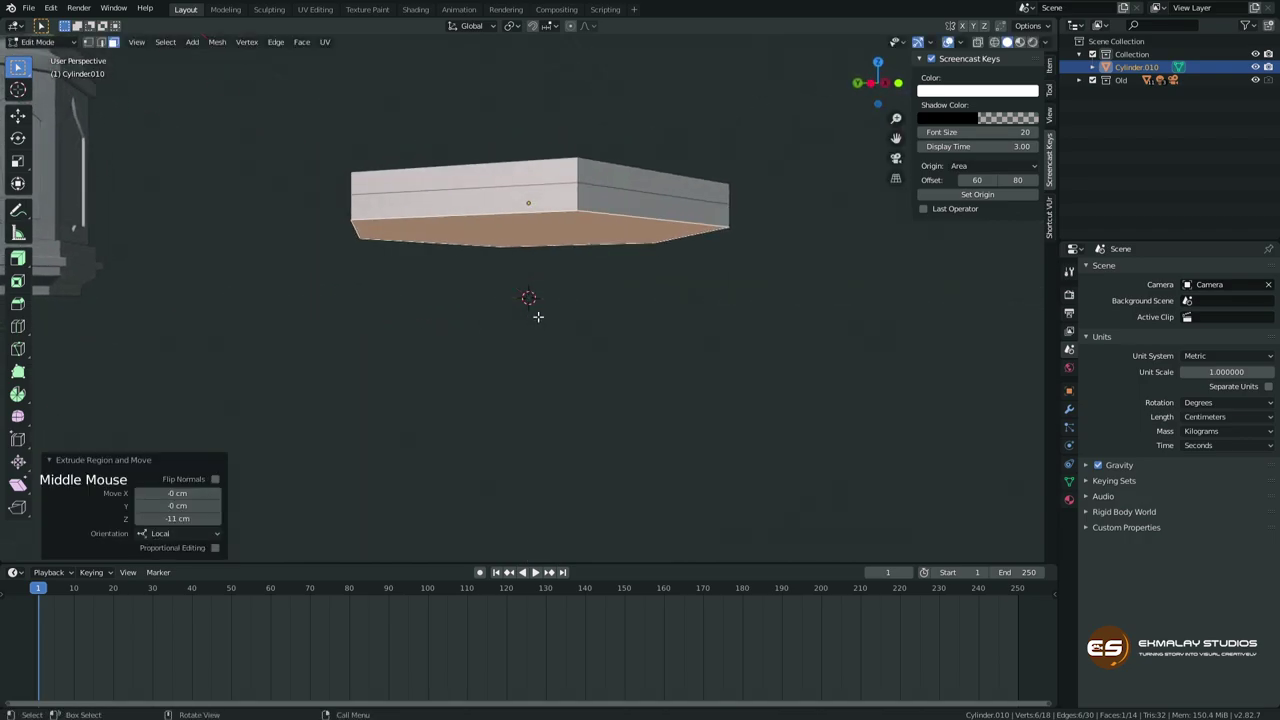
pyautogui.press('g')
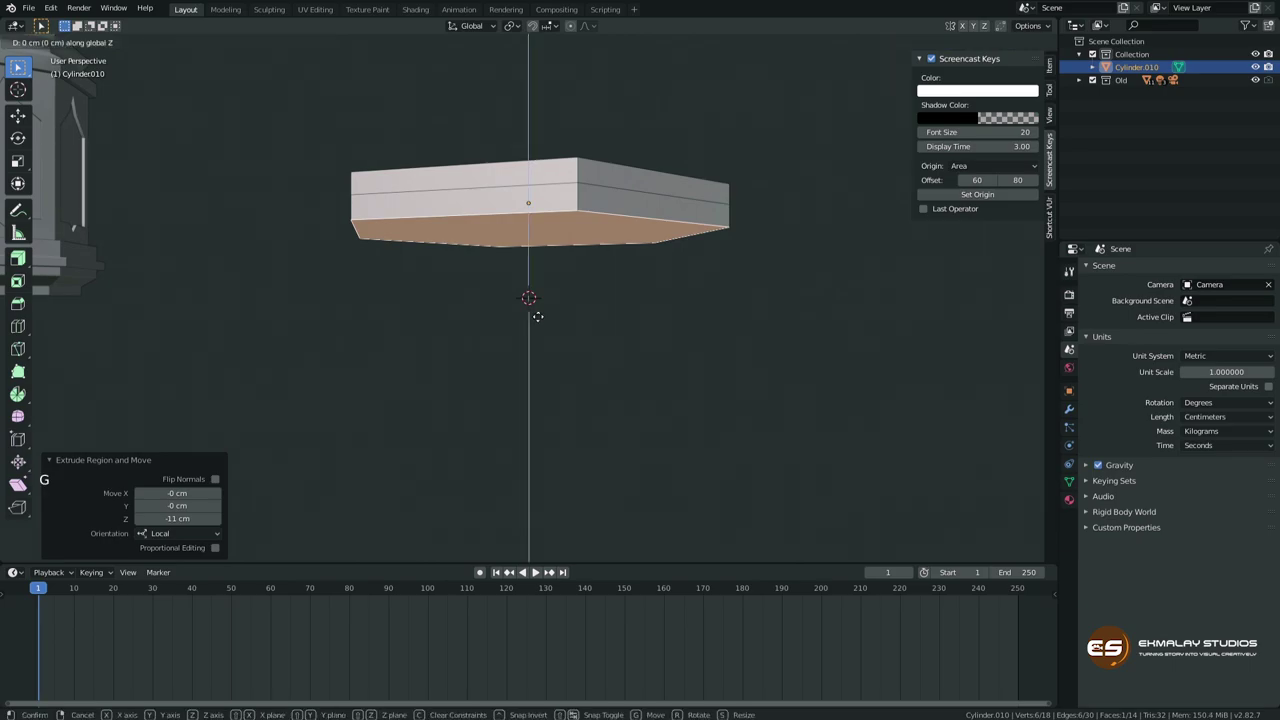
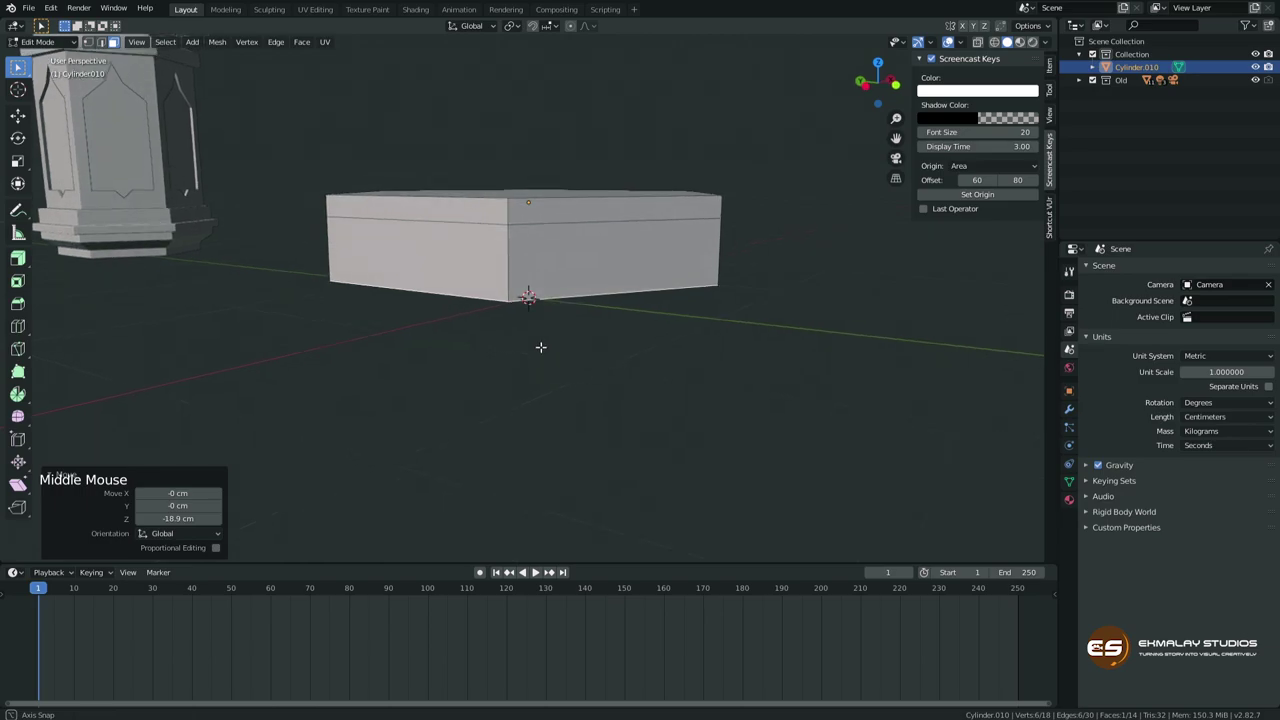
pyautogui.press('e')
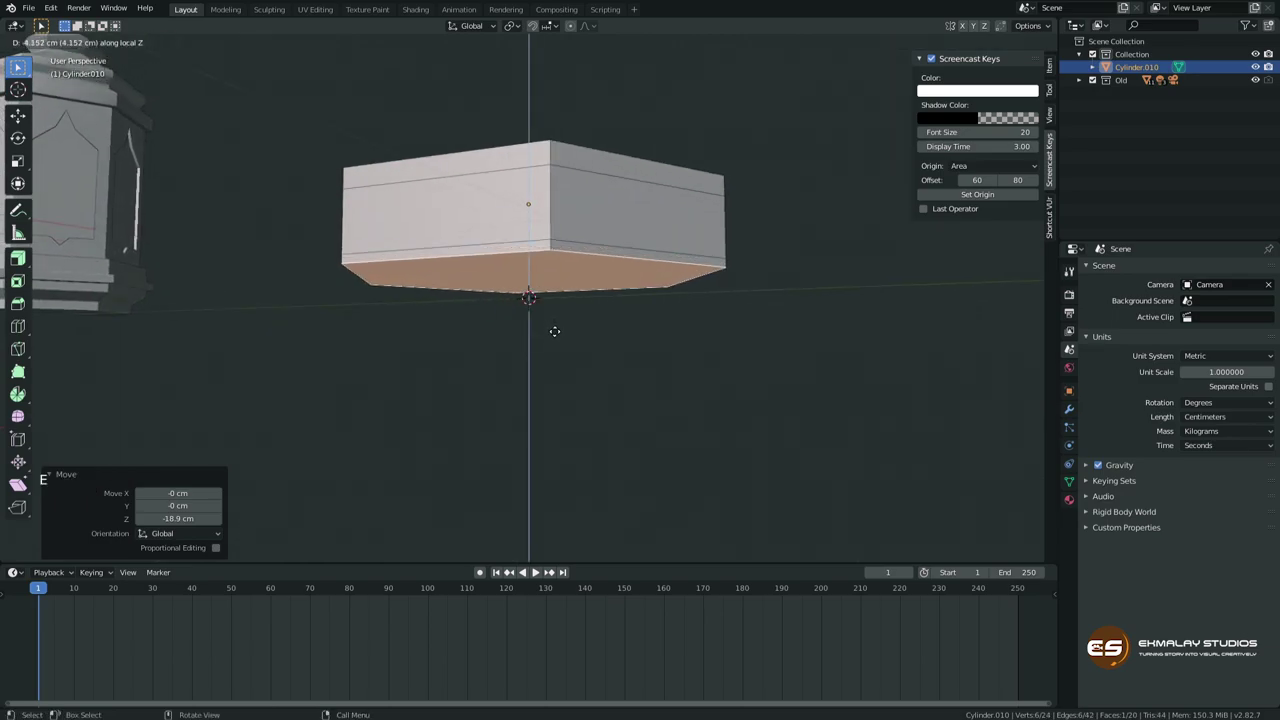
pyautogui.press('s')
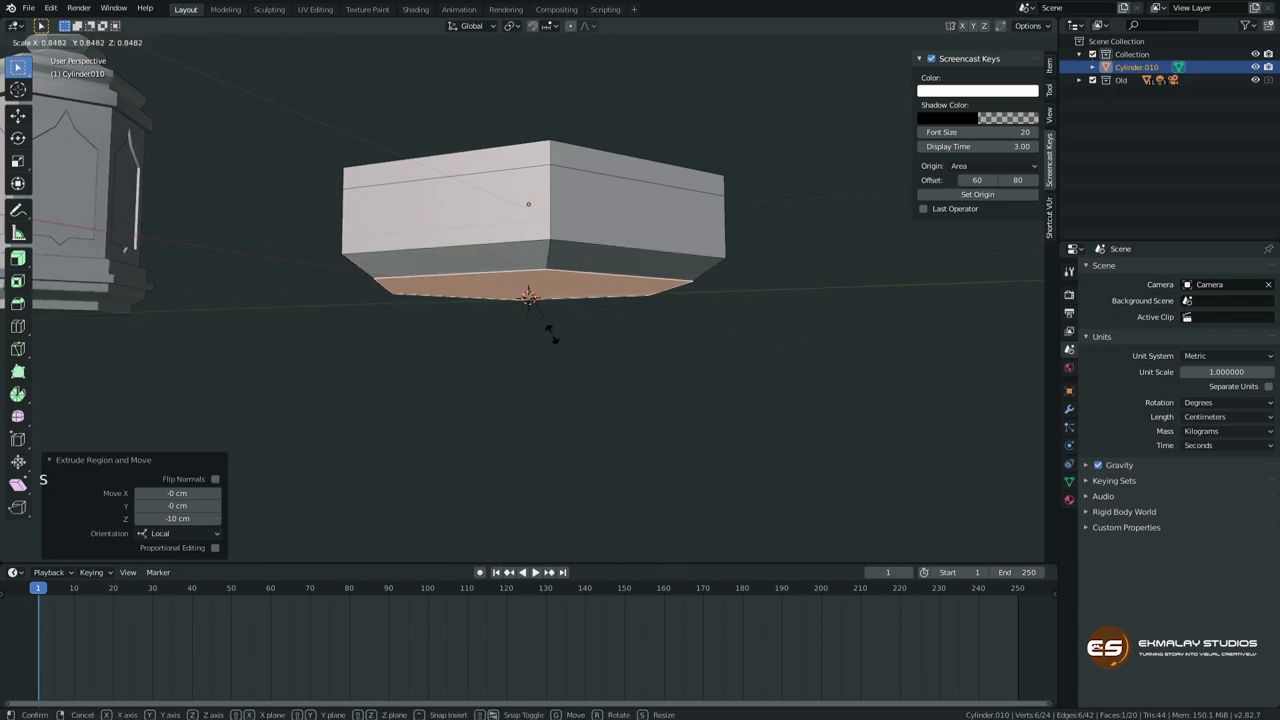
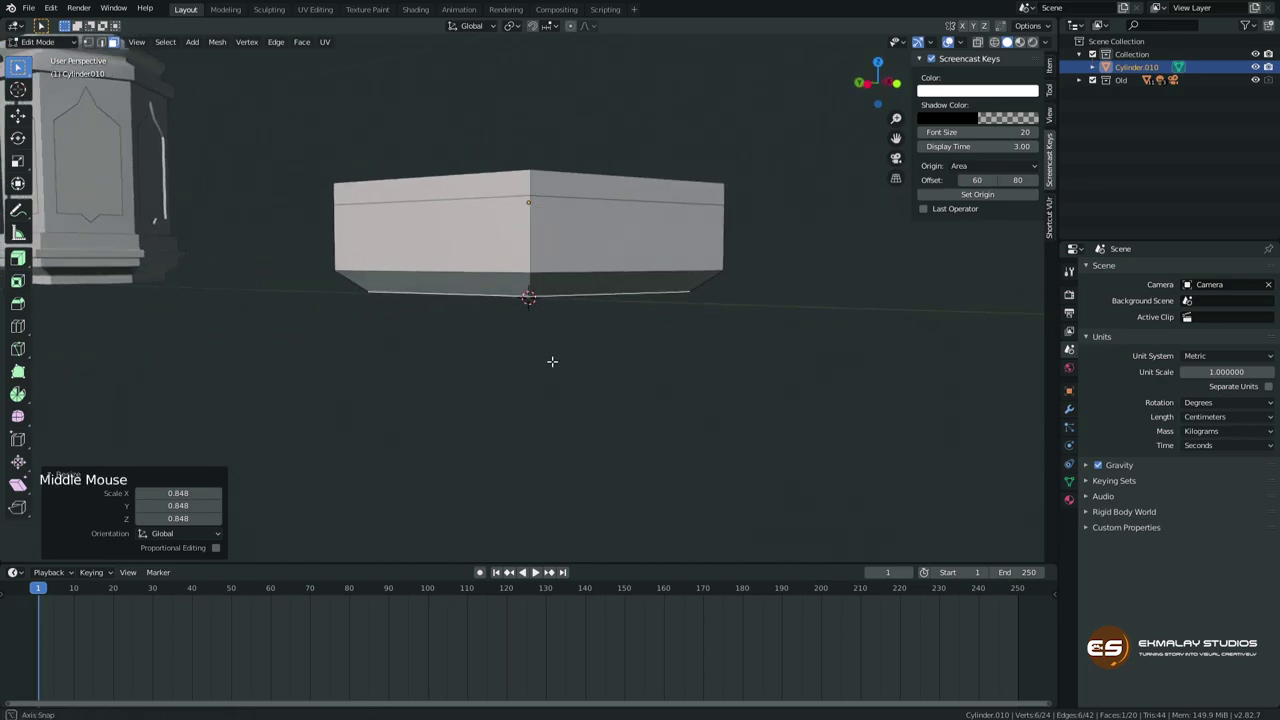
pyautogui.press('e')
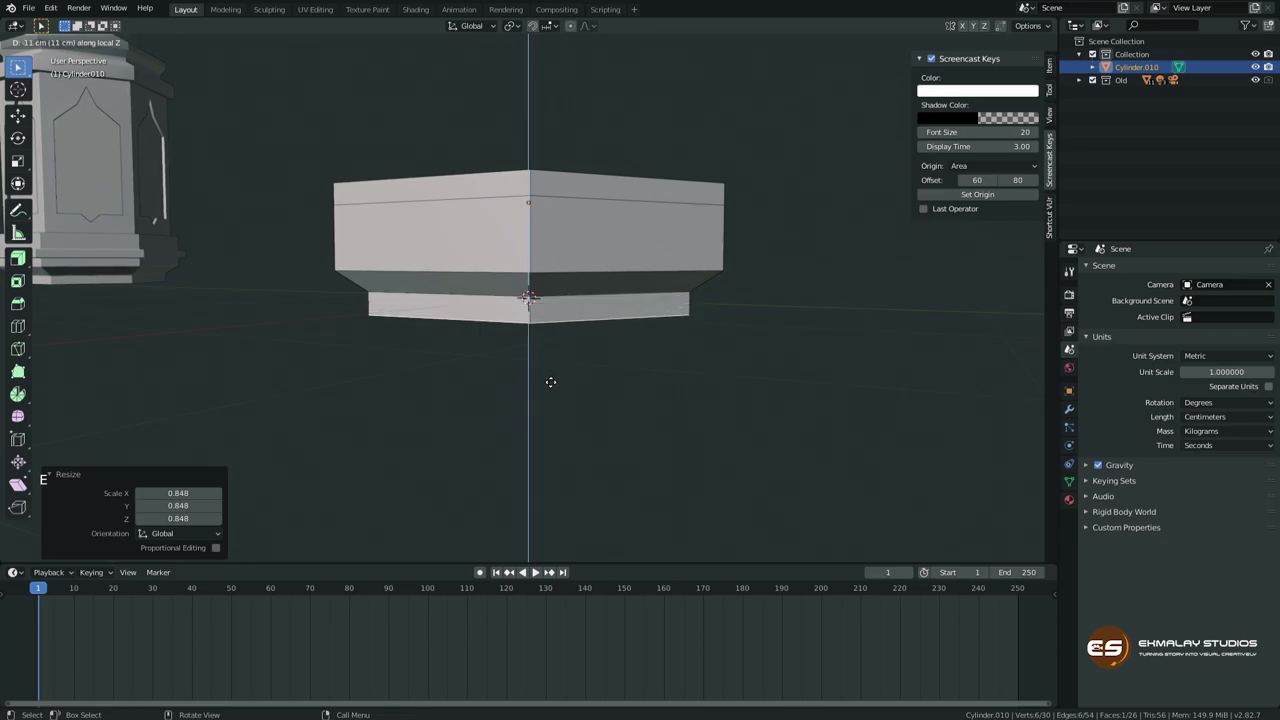
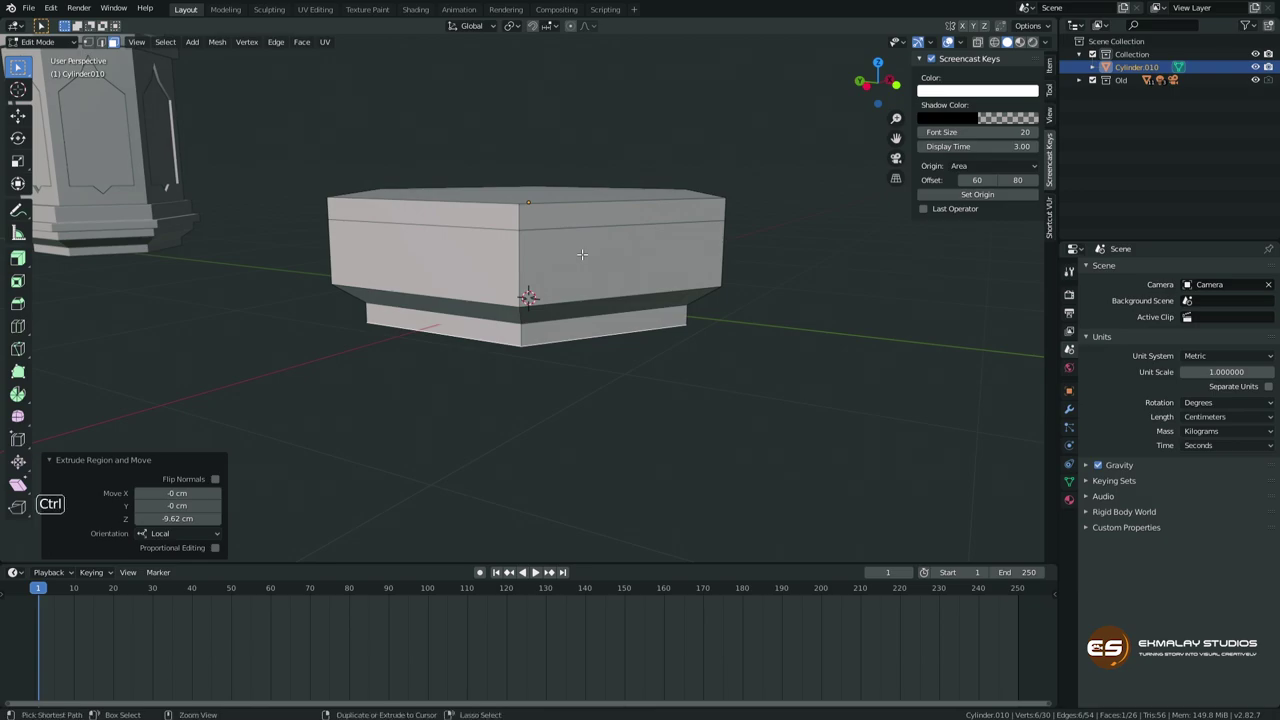
# Add a two-cut horizontal loop cut around the slab's upper body.
pyautogui.press('ctrl+r')
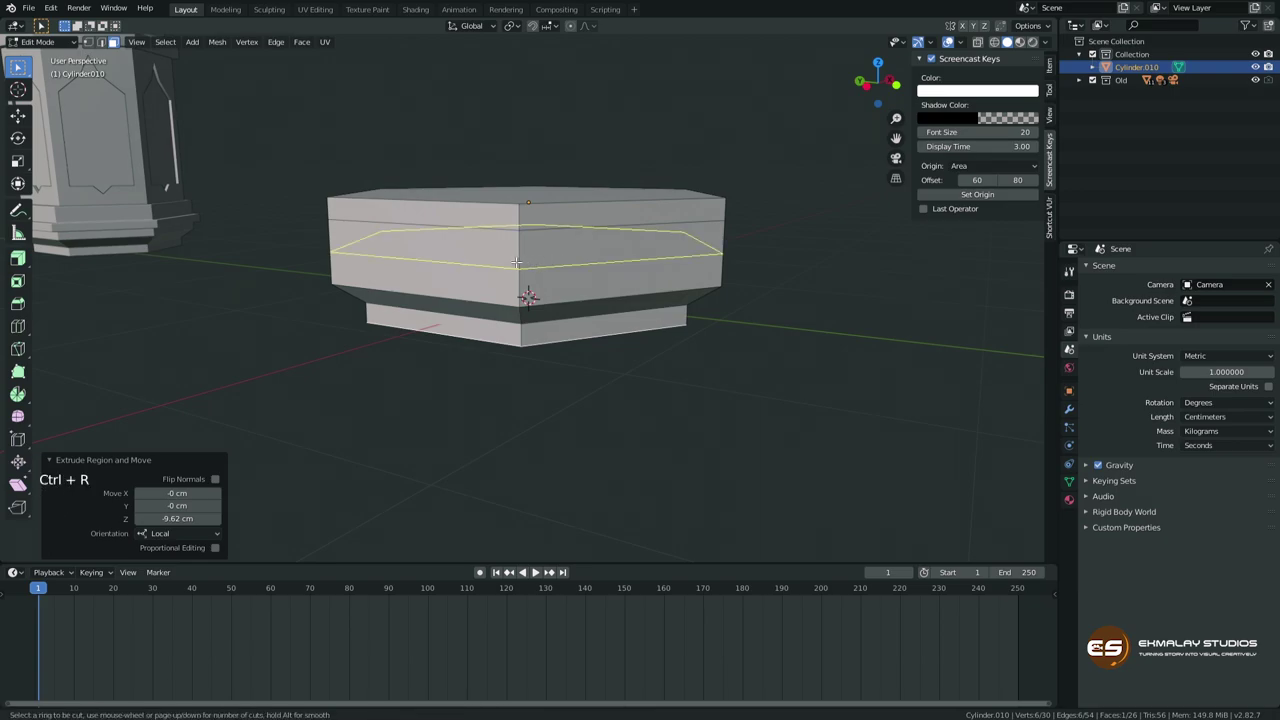
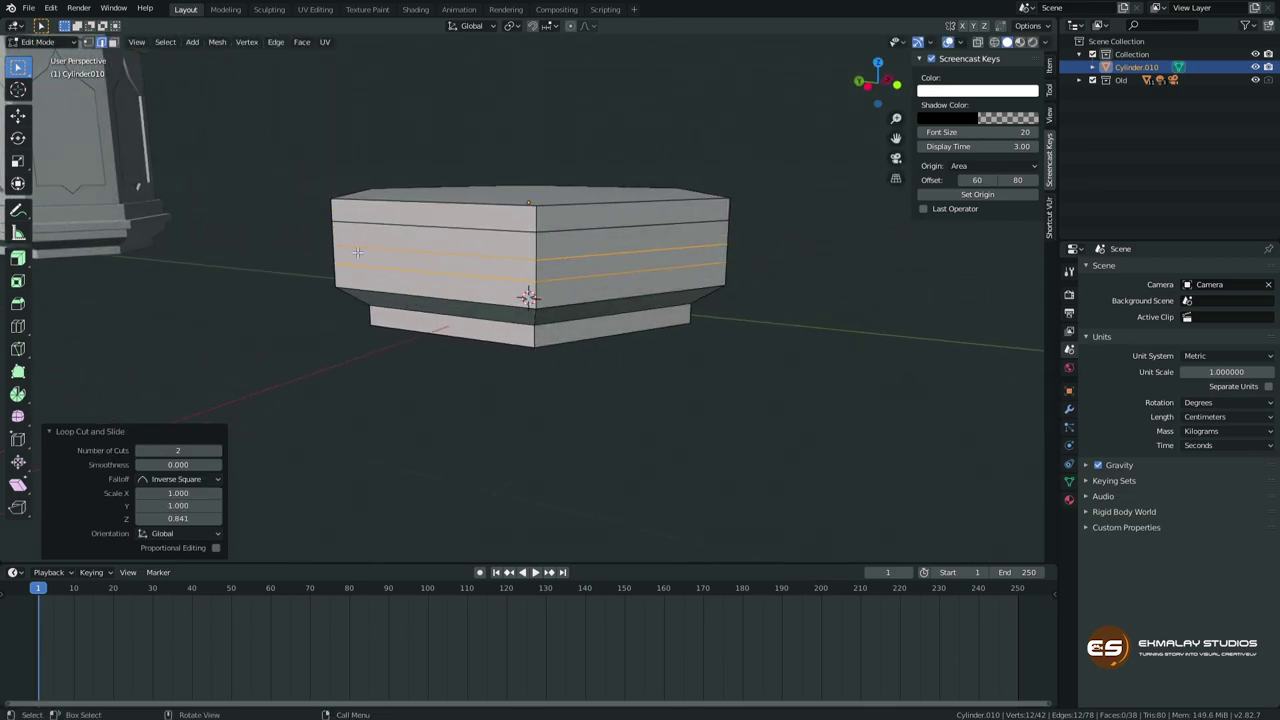
pyautogui.click(116, 39)
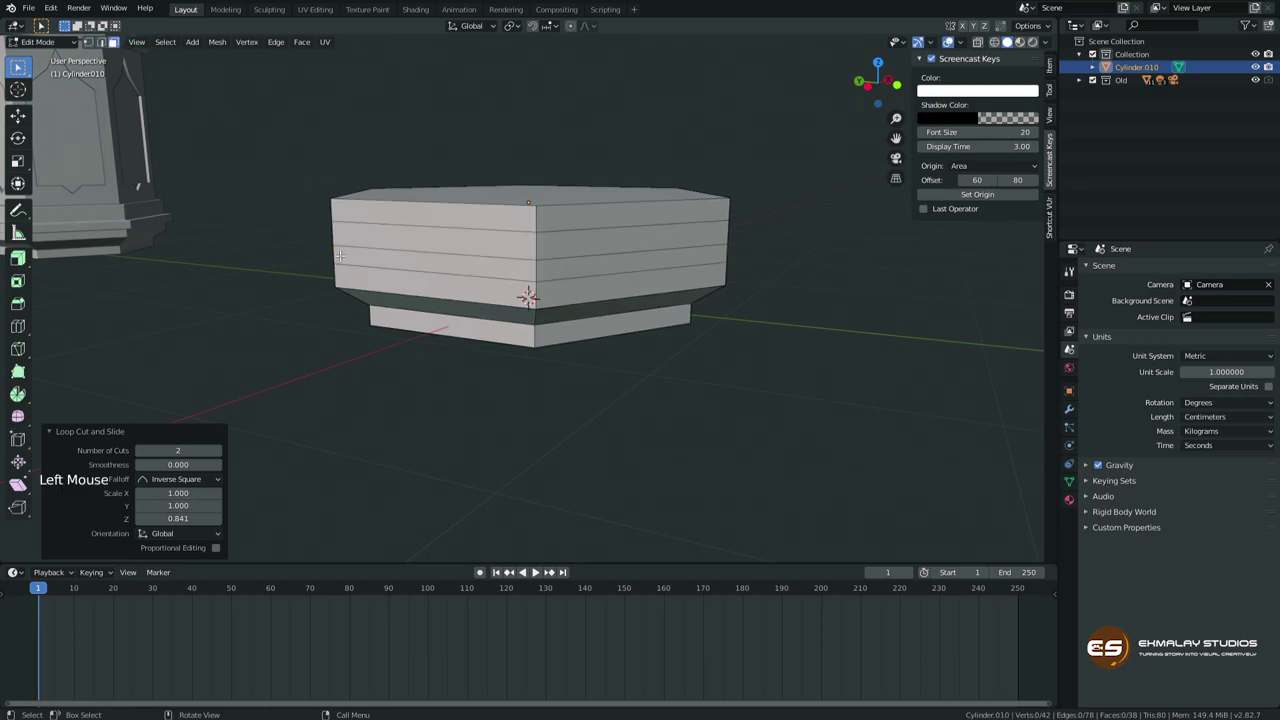
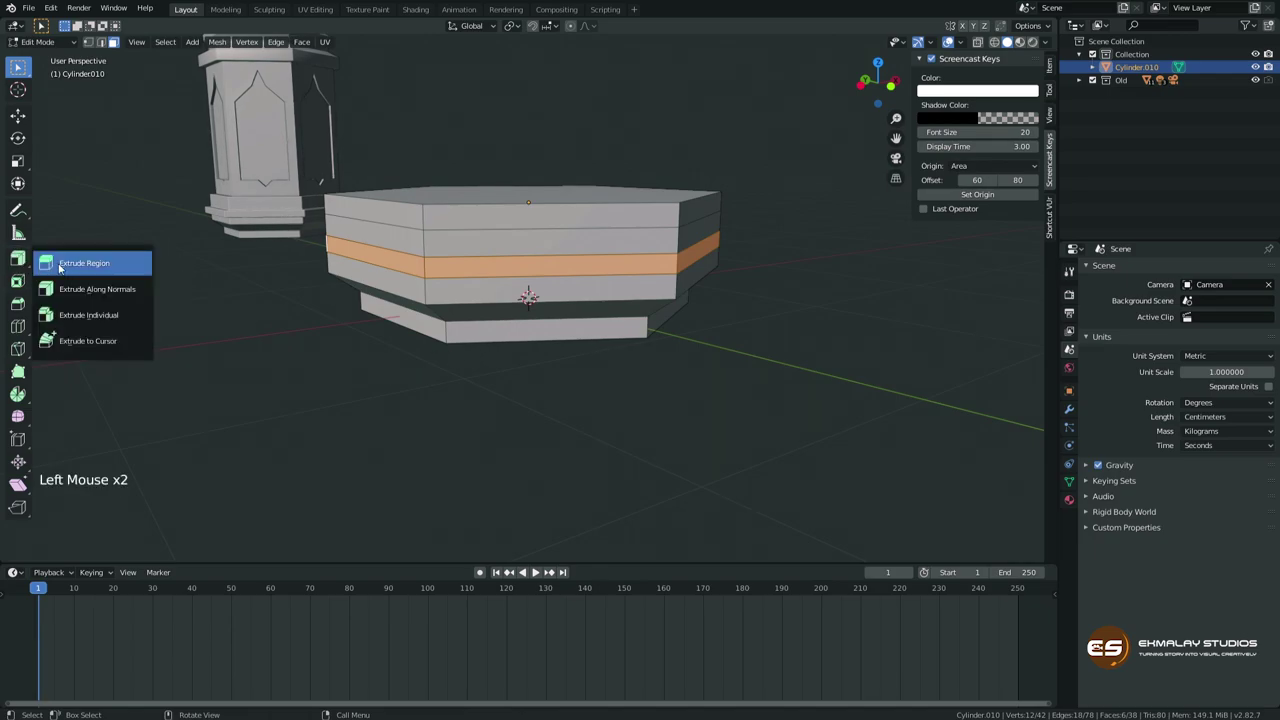
# Extrude the middle band along normals into a protruding ledge and return to Object Mode.
pyautogui.click(26, 255)
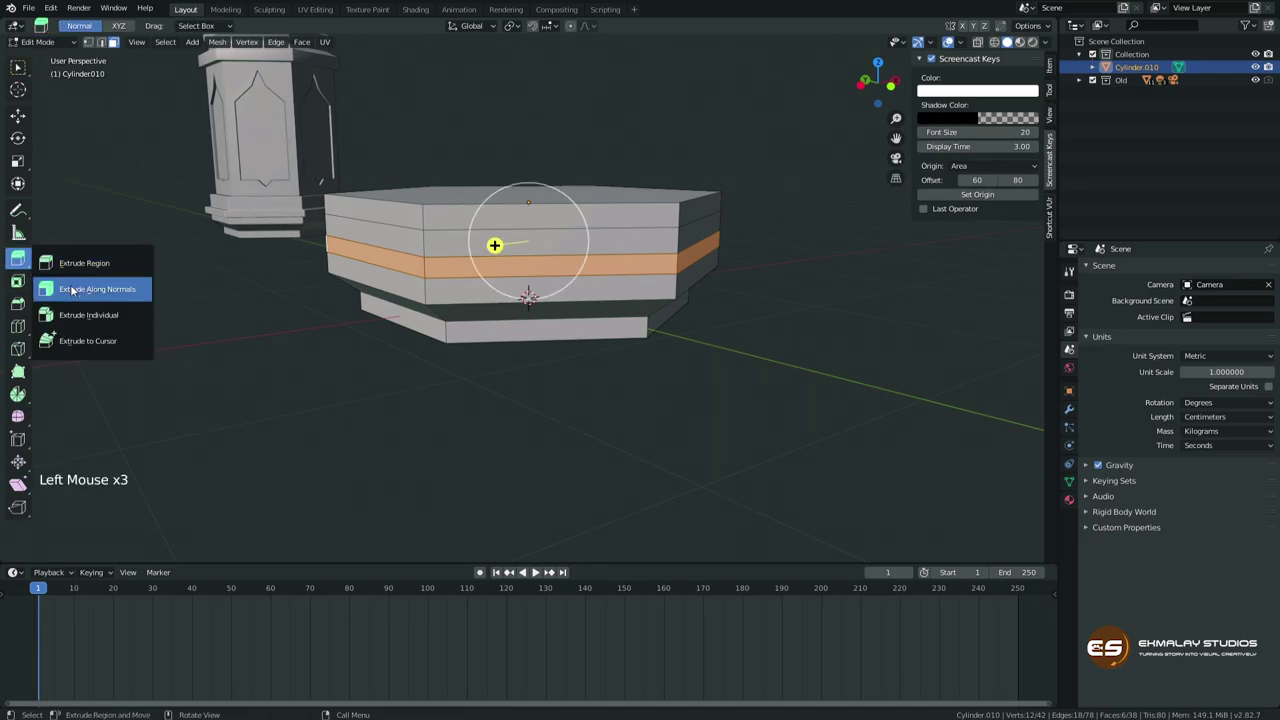
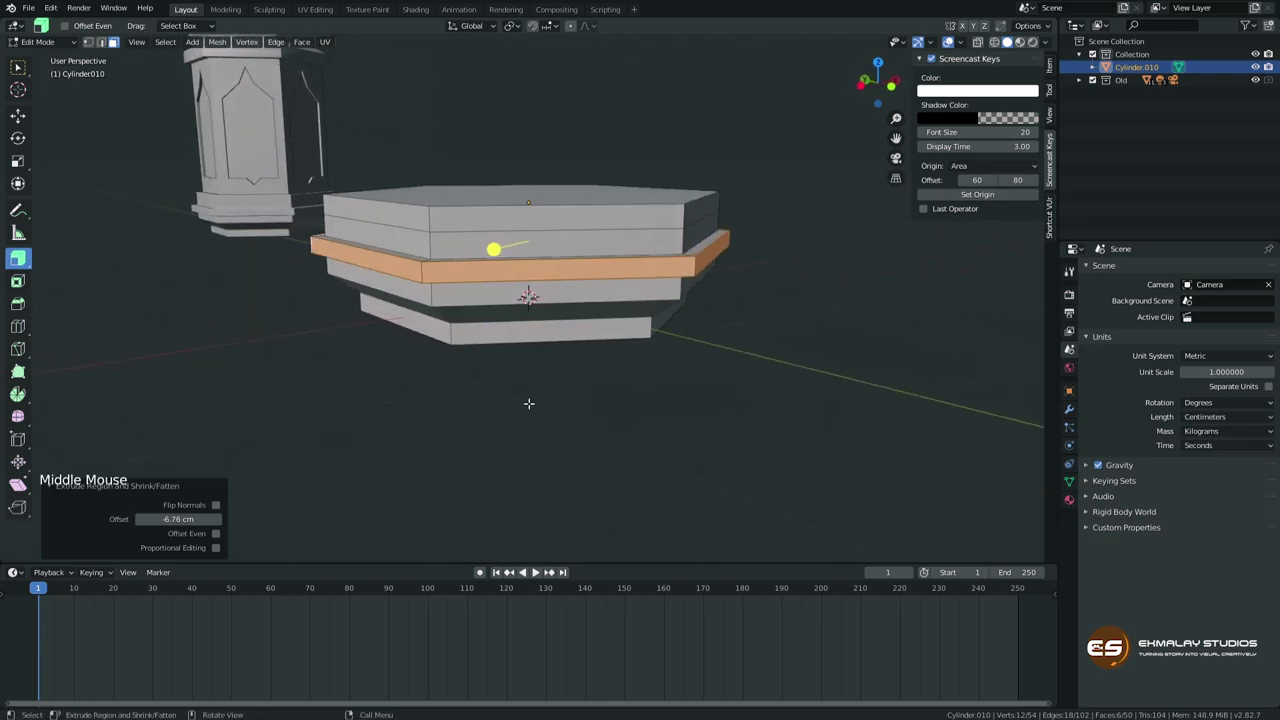
pyautogui.press('Tab')
pyautogui.middleClick(519, 341)
# Orbit around to compare the slab with the lantern, then bring up the Apply menu.
pyautogui.scroll(-3)
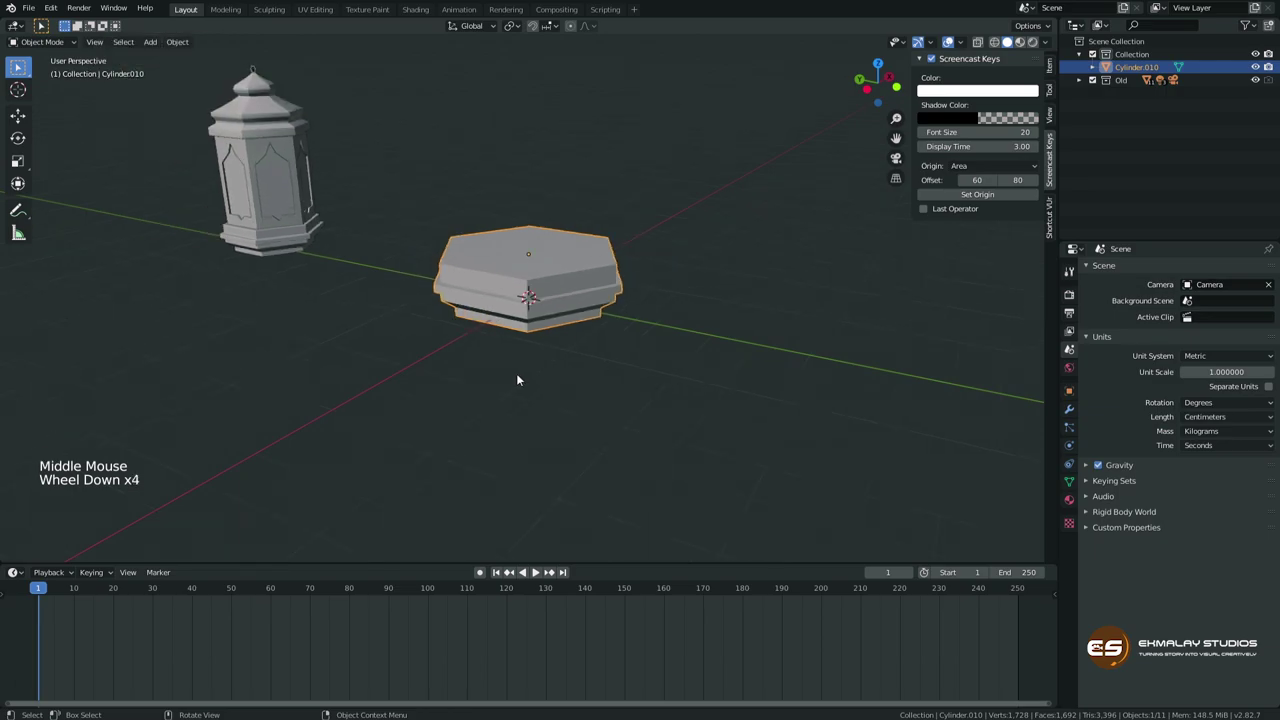
pyautogui.middleClick(559, 362)
pyautogui.middleClick(460, 364)
pyautogui.scroll(3)
pyautogui.middleClick(570, 362)
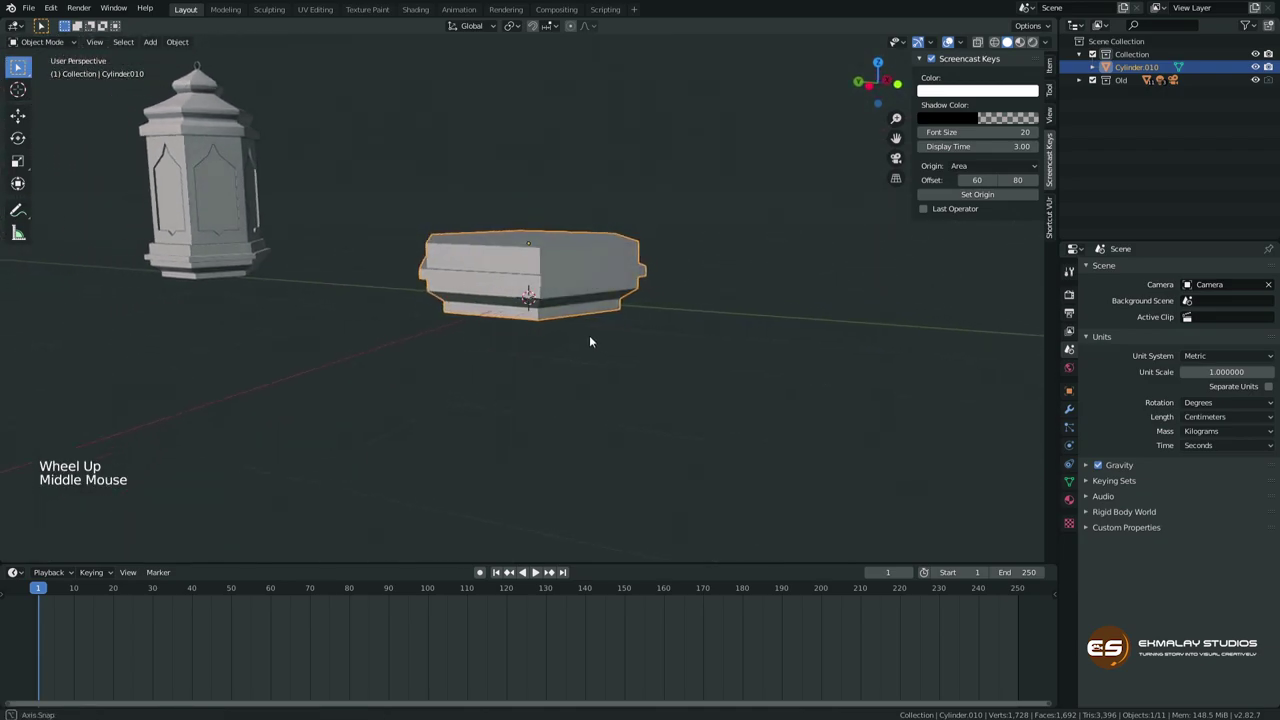
pyautogui.middleClick(620, 332)
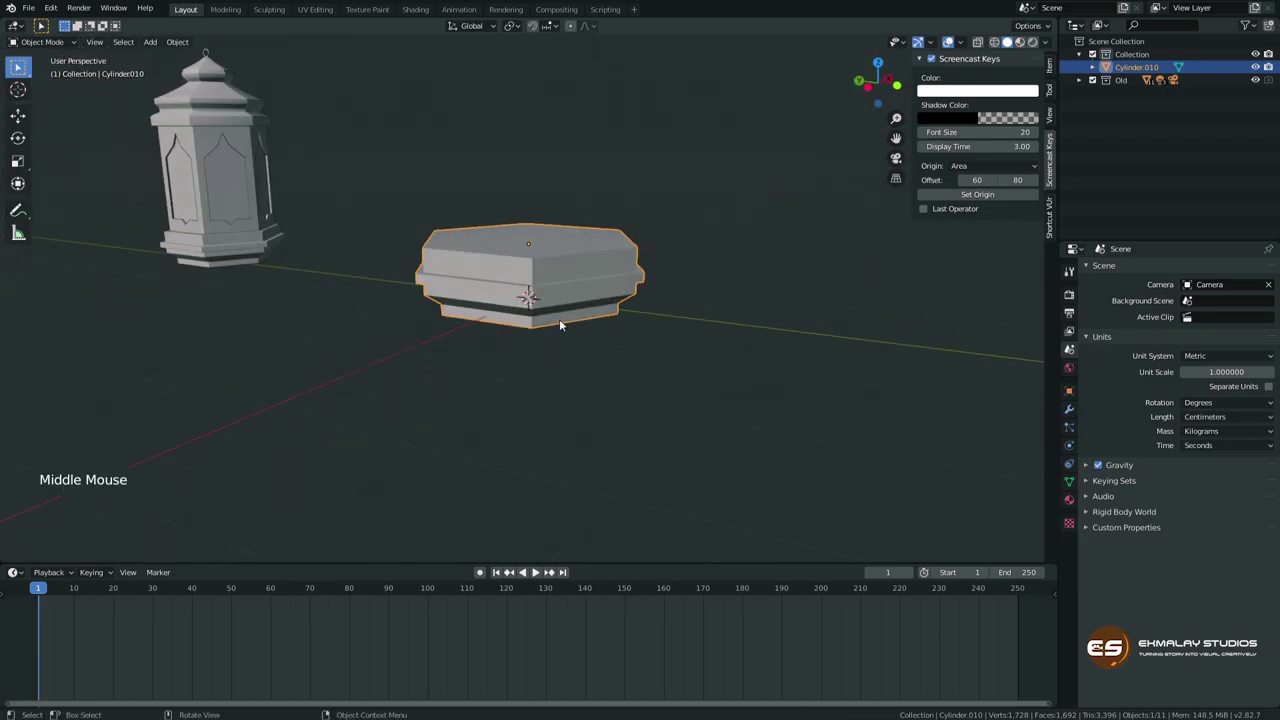
pyautogui.middleClick(555, 314)
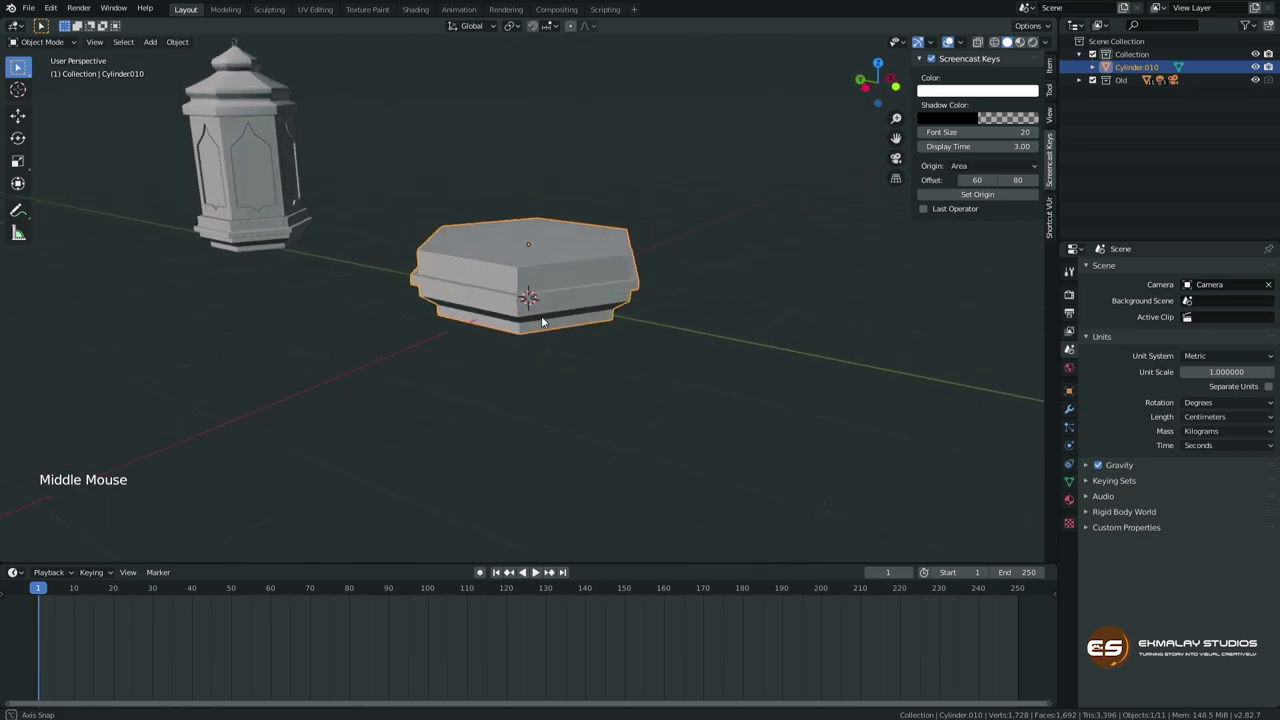
pyautogui.middleClick(562, 317)
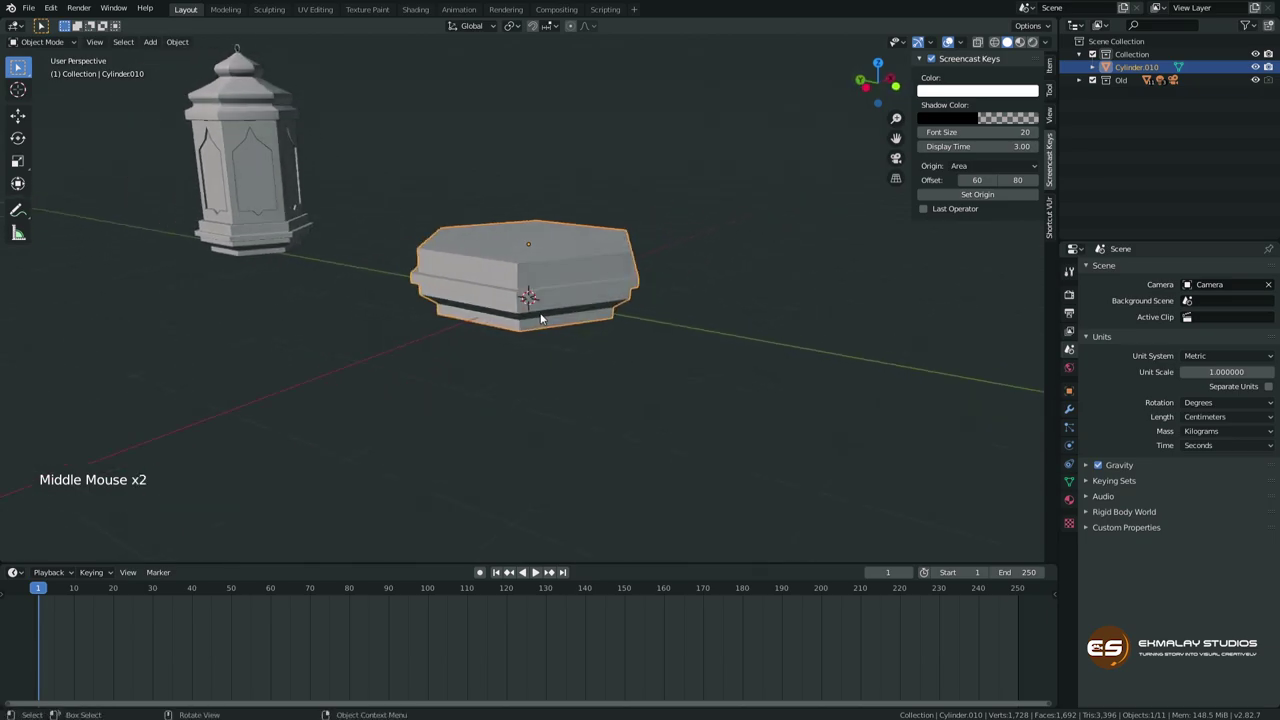
pyautogui.middleClick(565, 358)
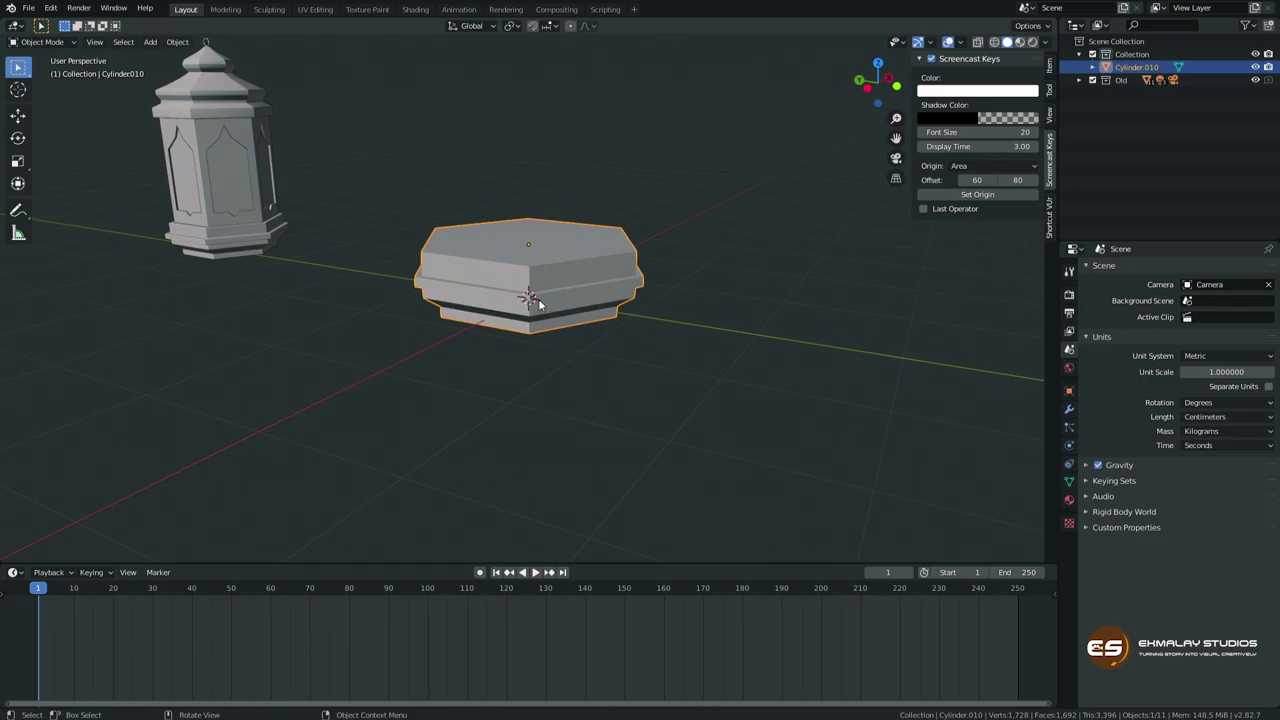
pyautogui.press('ctrl+a')
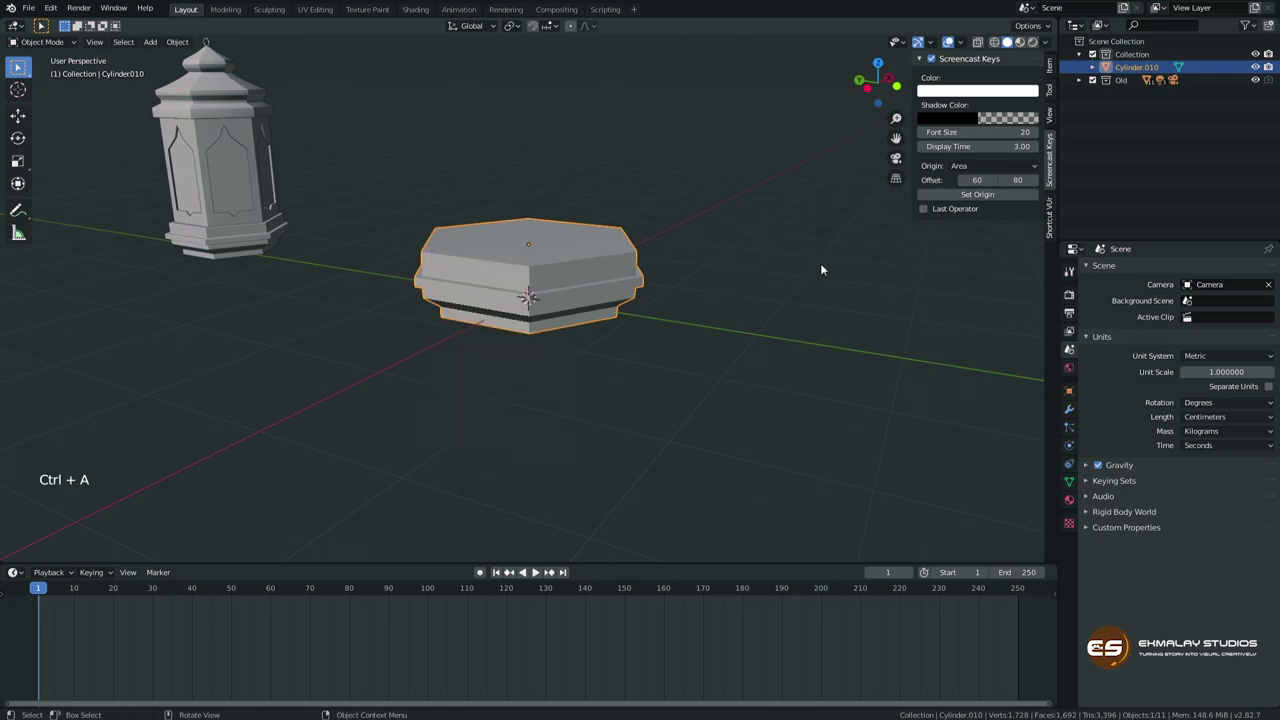
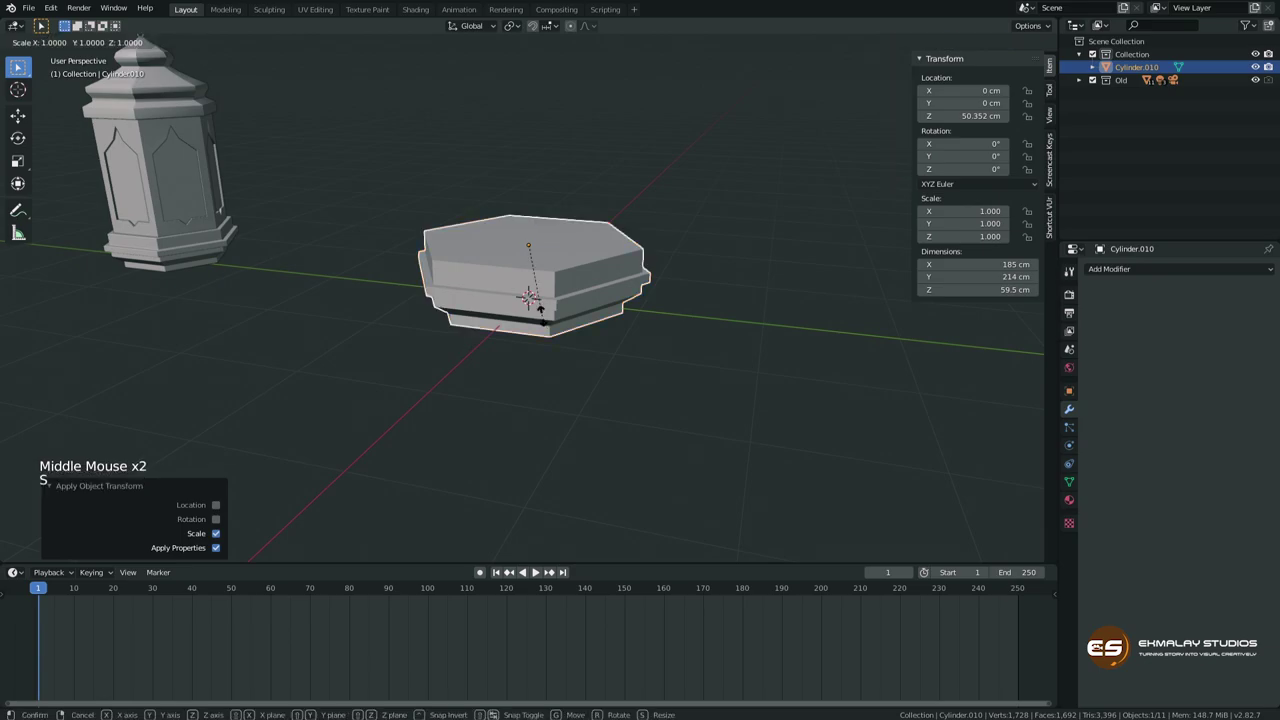
# Apply the base's new smaller scale as its default size.
pyautogui.middleClick(547, 329)
pyautogui.press('ctrl+a')
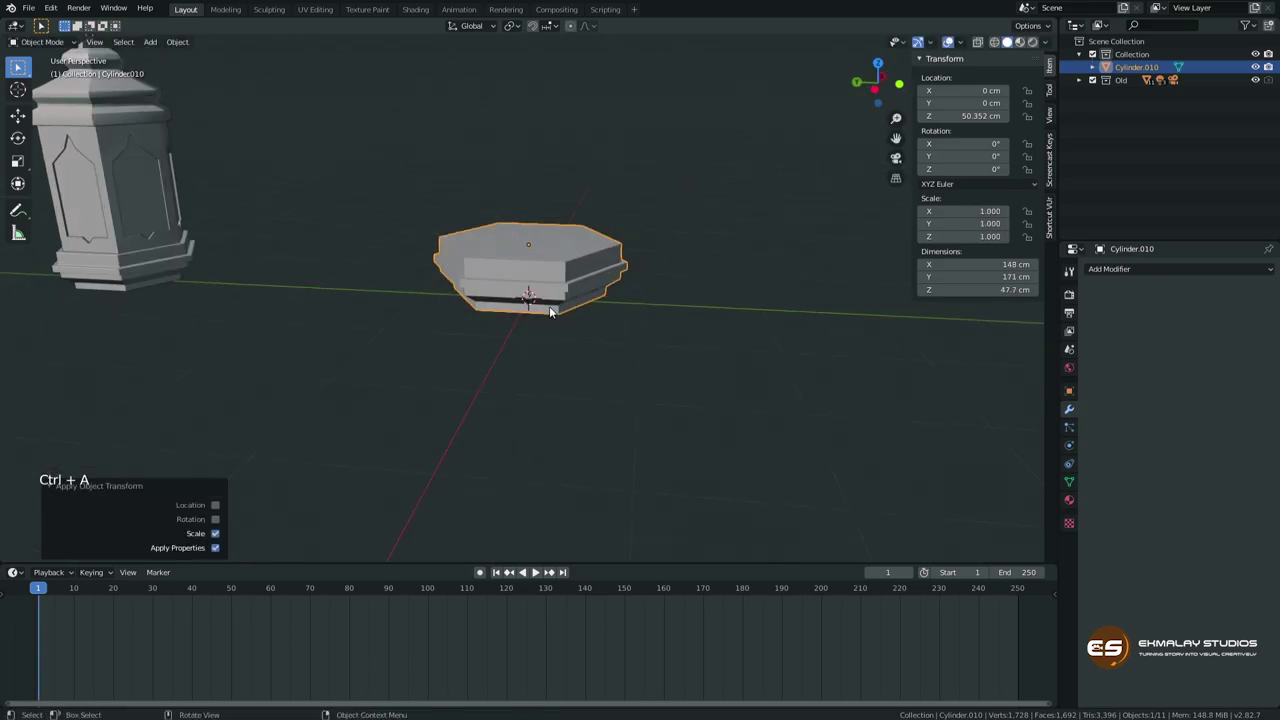
pyautogui.middleClick(550, 335)
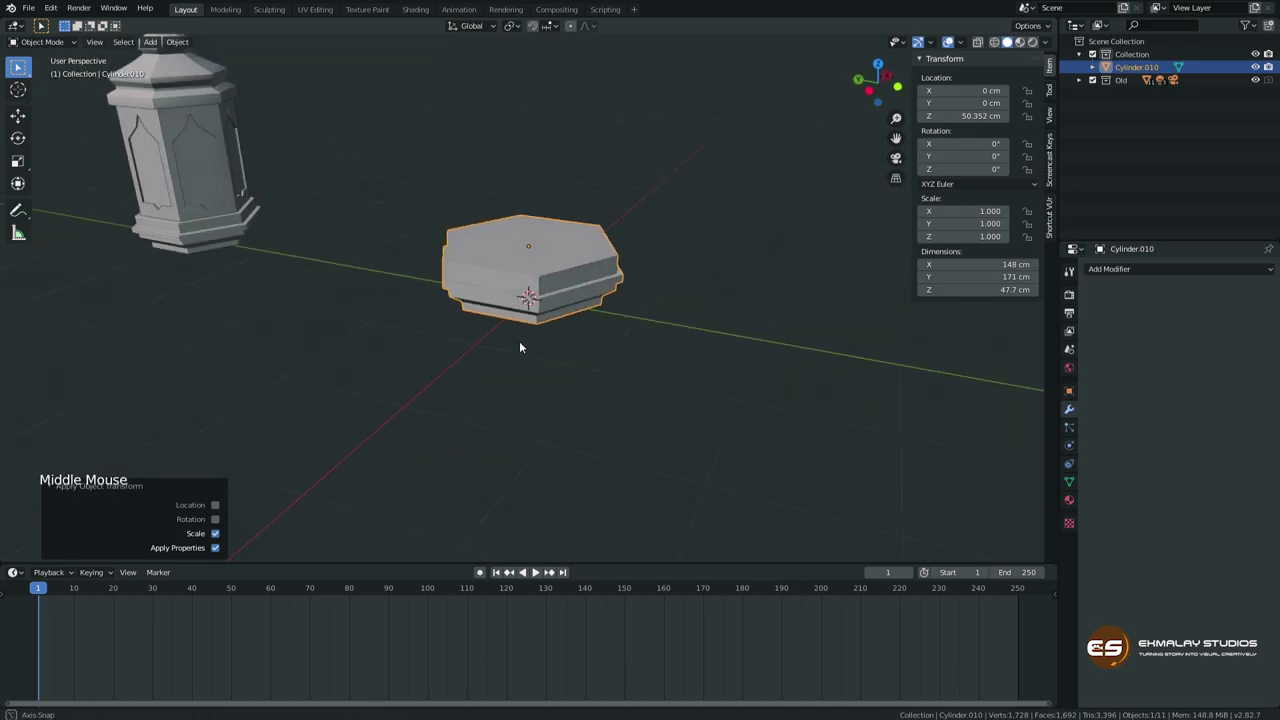
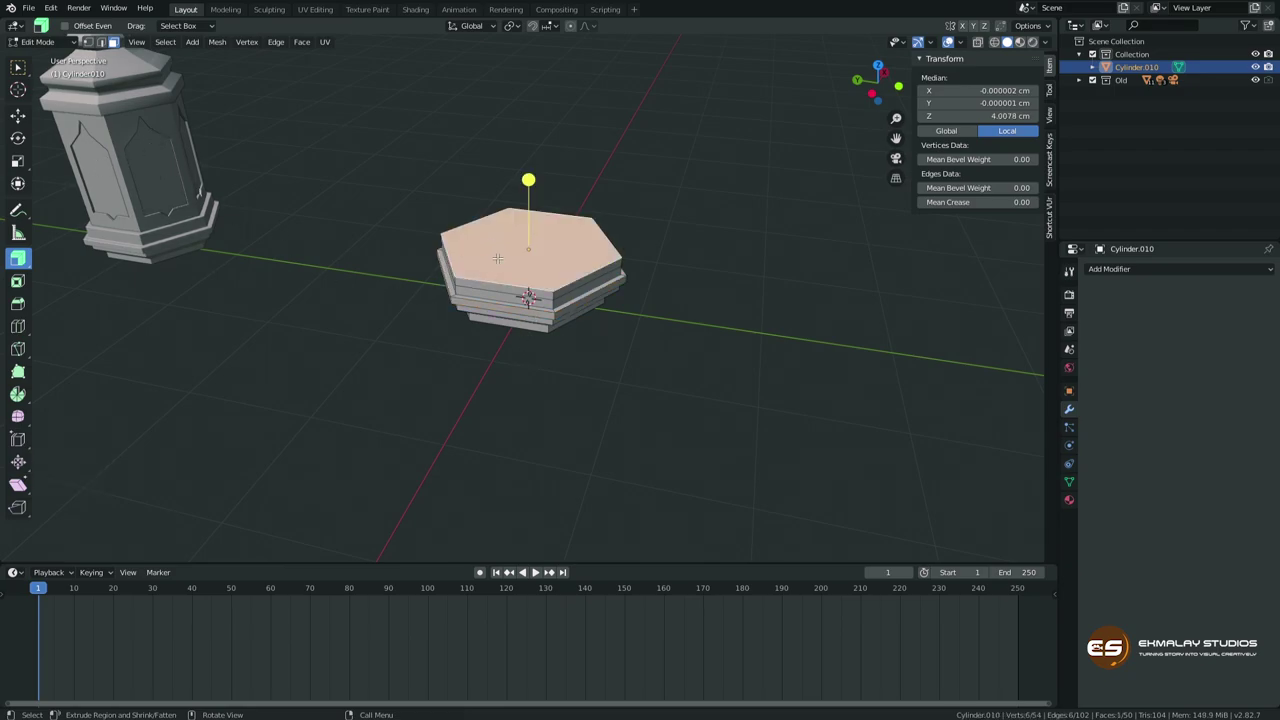
# Duplicate the base's top face as a separate object and enter Edit Mode on it.
pyautogui.press('shift+d')
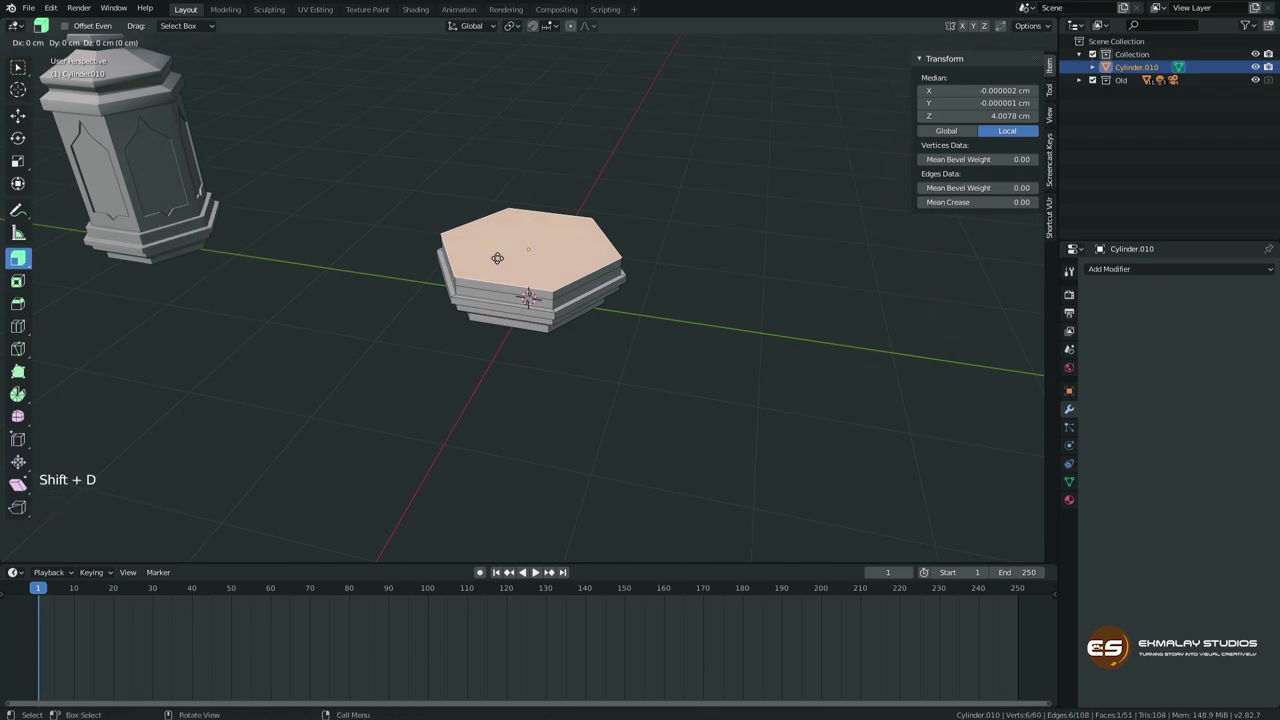
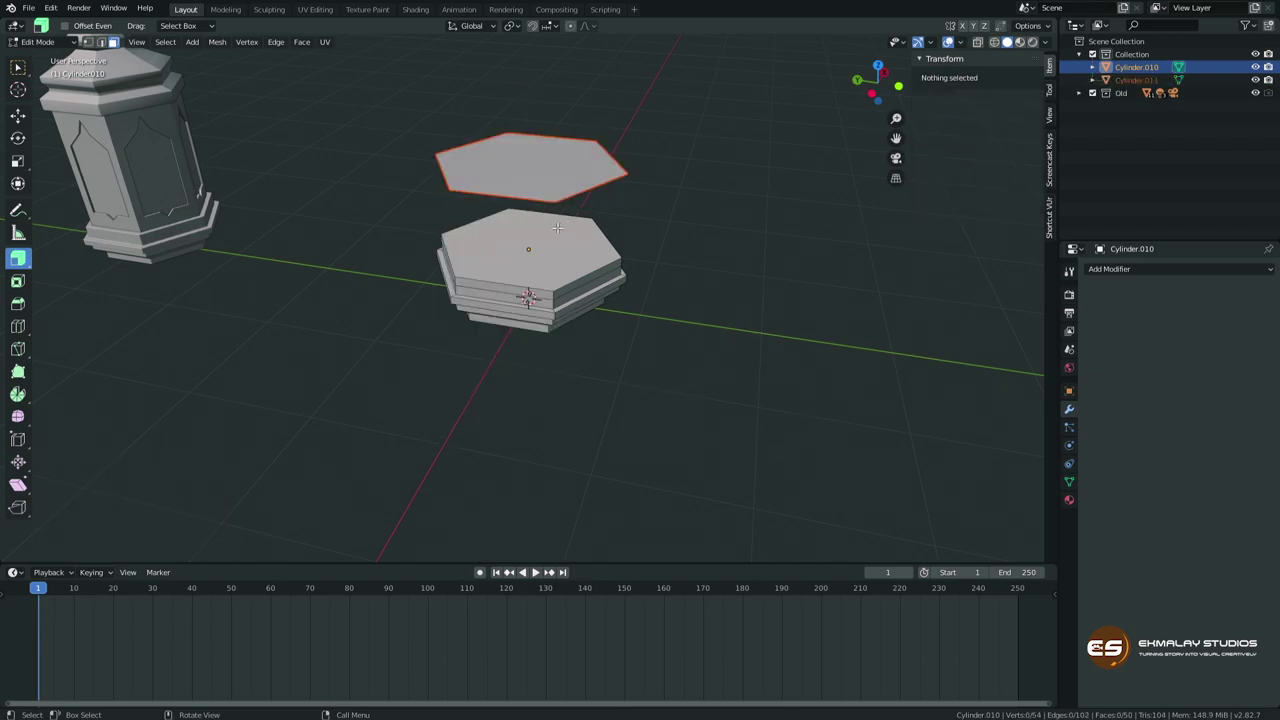
pyautogui.press('Tab')
pyautogui.click(584, 169)
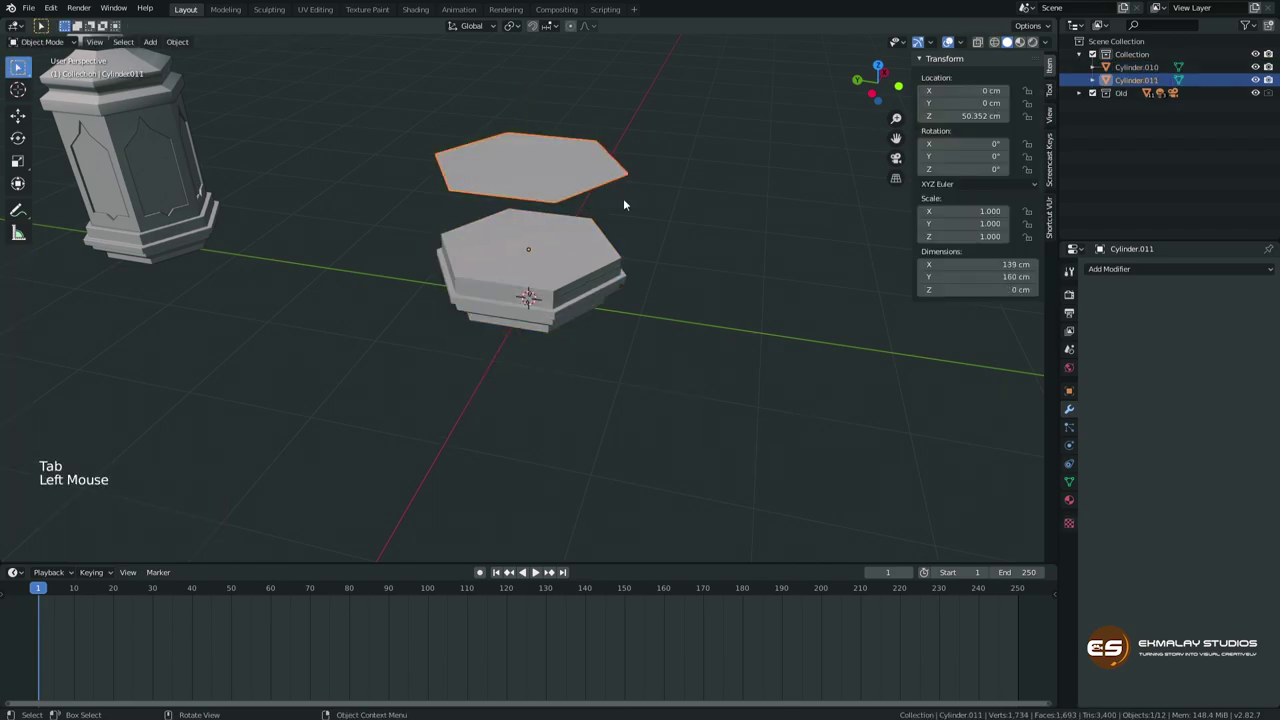
pyautogui.middleClick(597, 237)
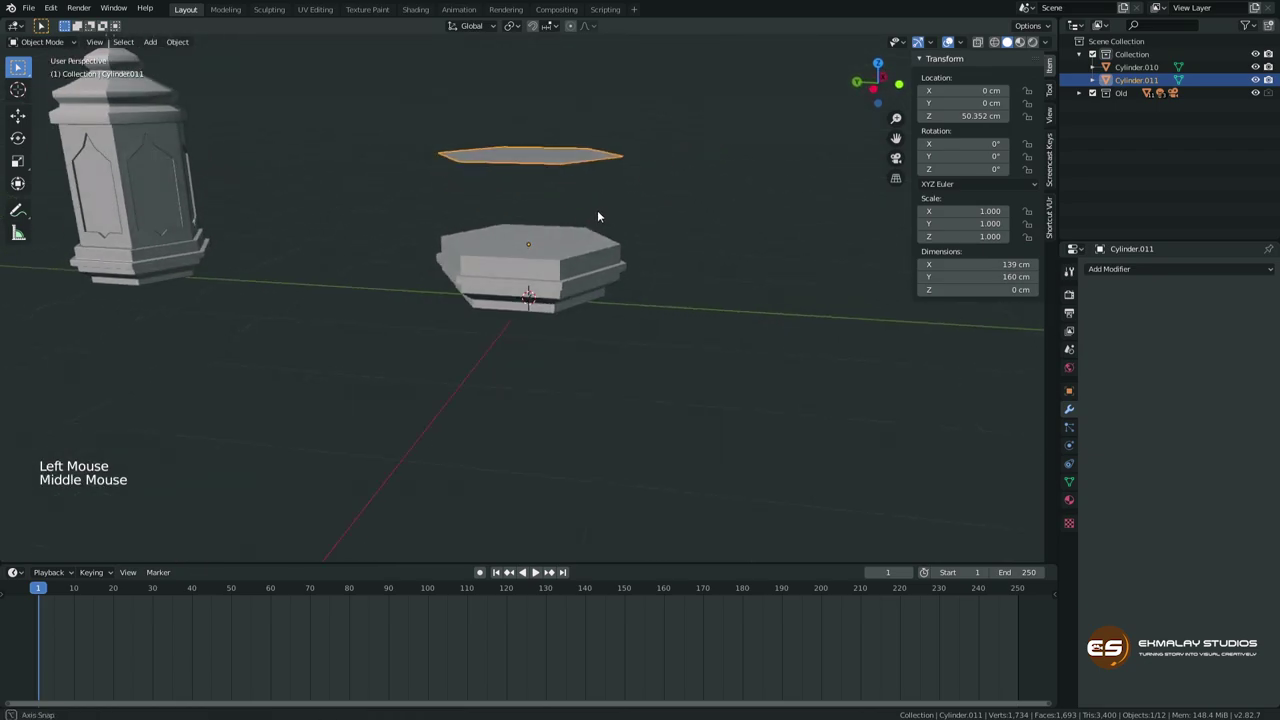
pyautogui.press('Tab')
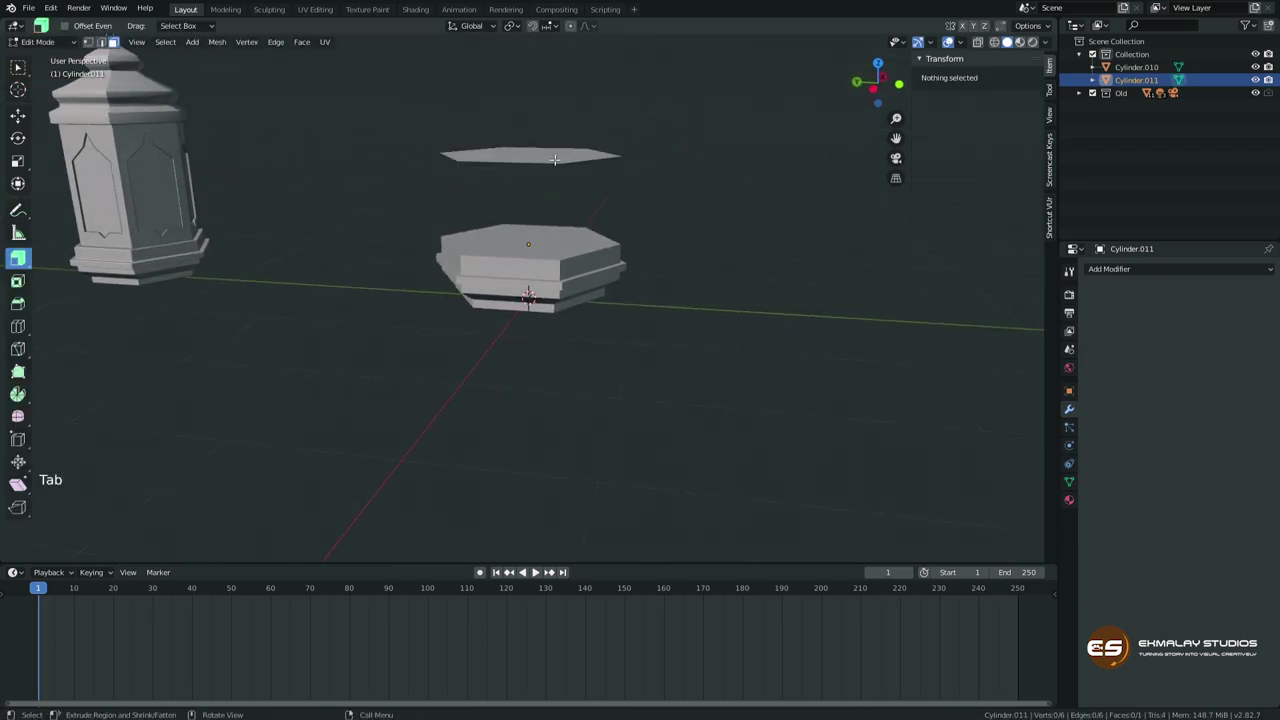
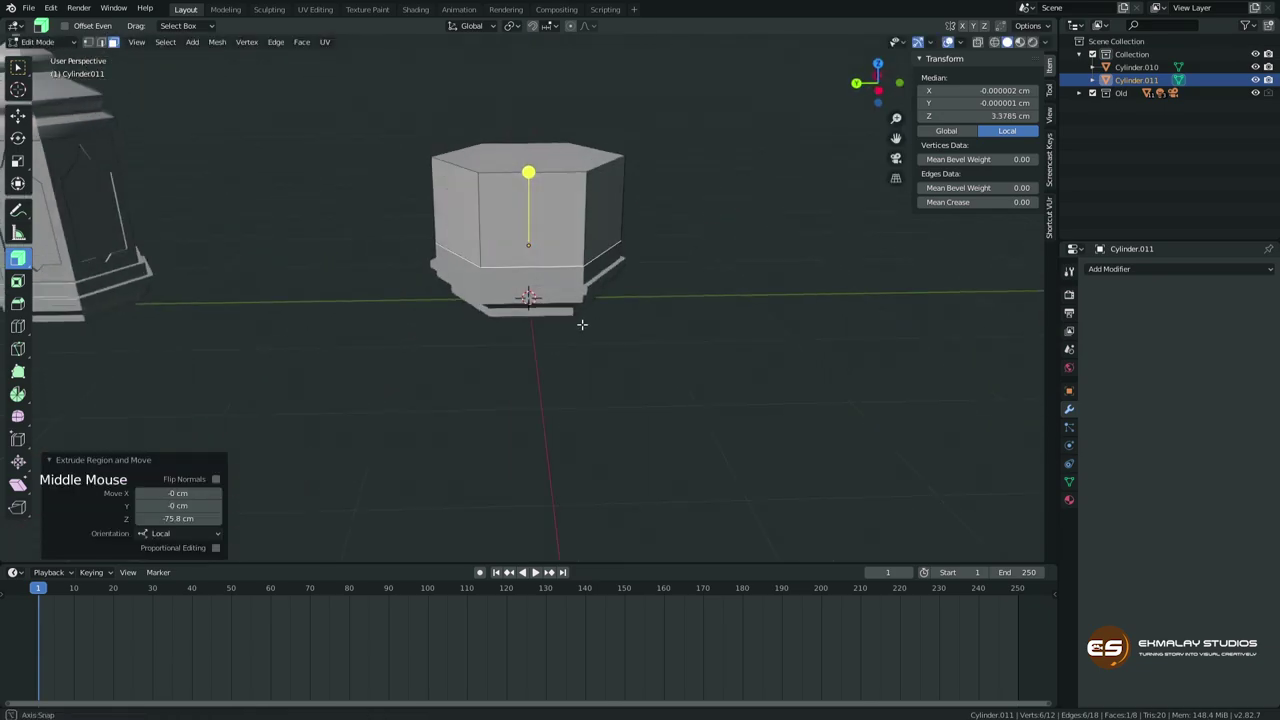
# Scale the column slightly slimmer, then raise its top face much higher along Z.
pyautogui.press('Tab')
pyautogui.middleClick(608, 295)
pyautogui.scroll(3)
pyautogui.scroll(3)
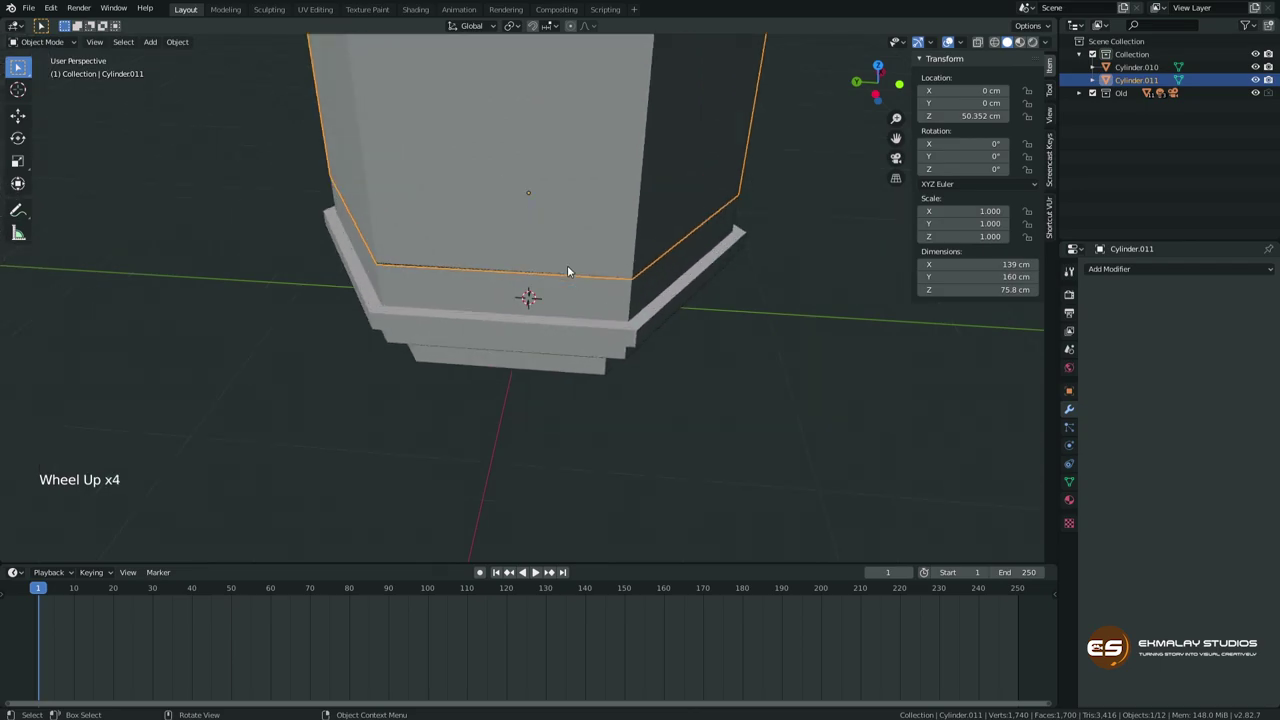
pyautogui.press('s')
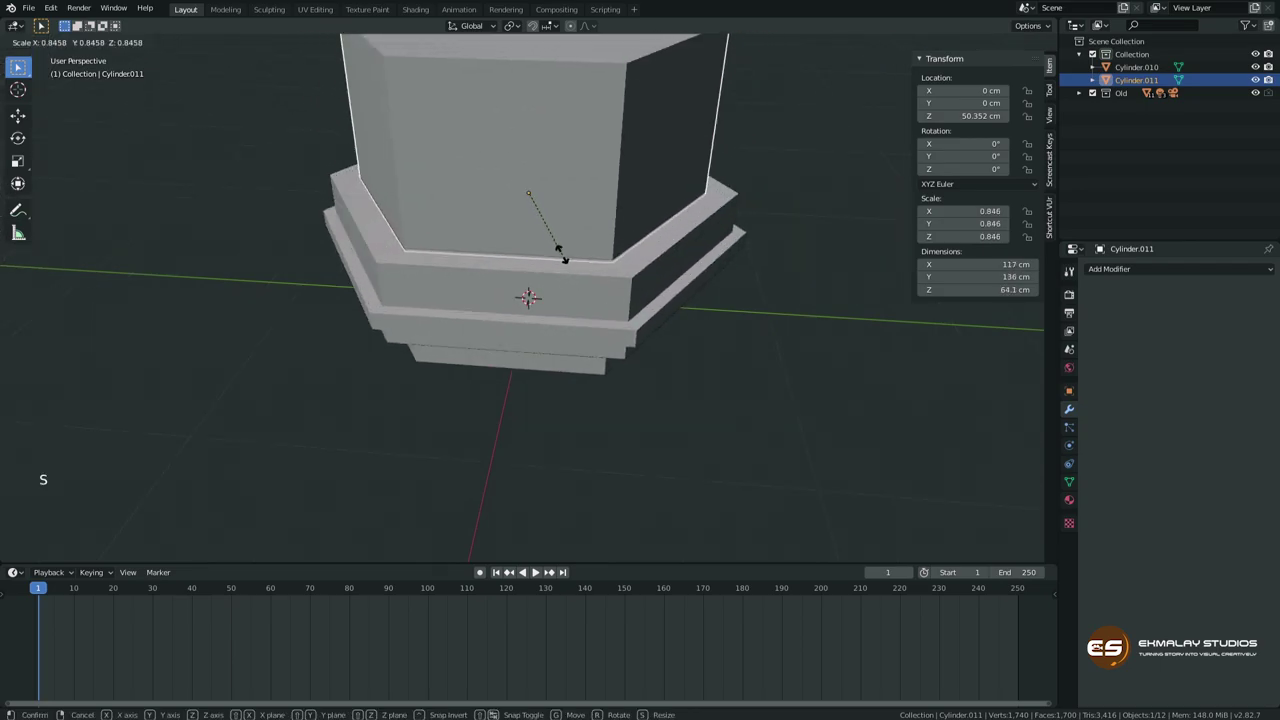
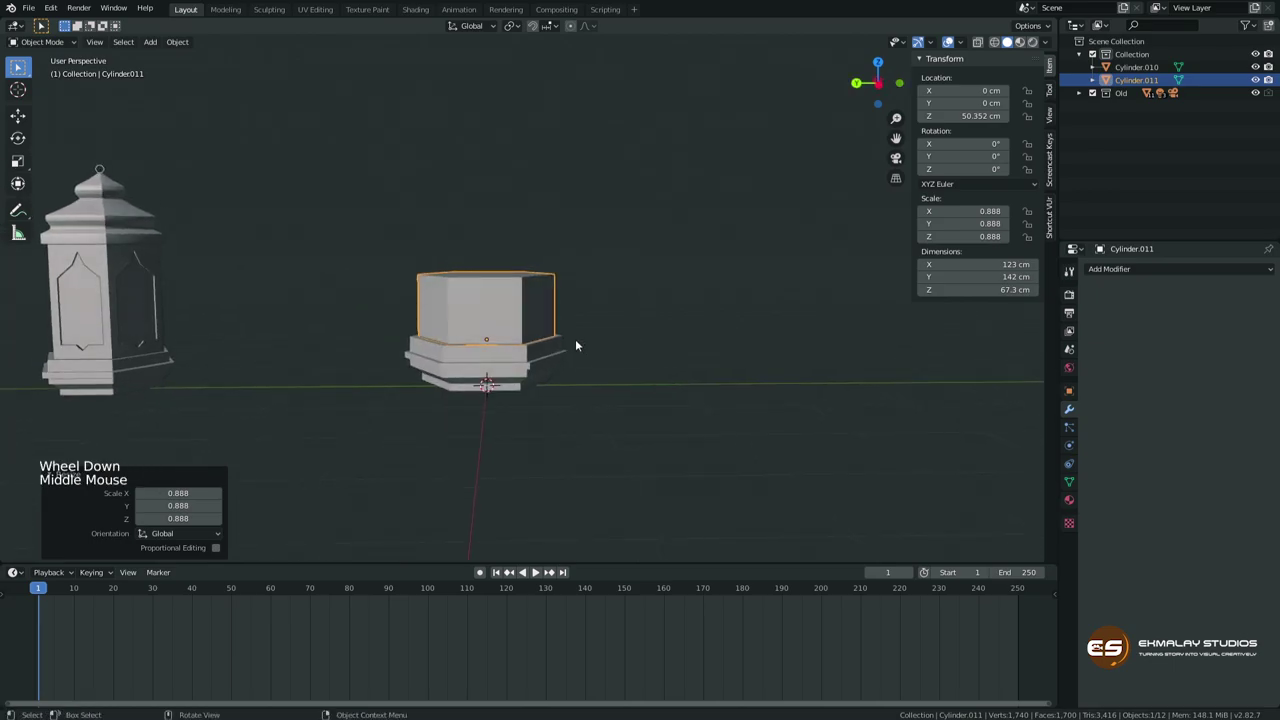
pyautogui.press('Tab')
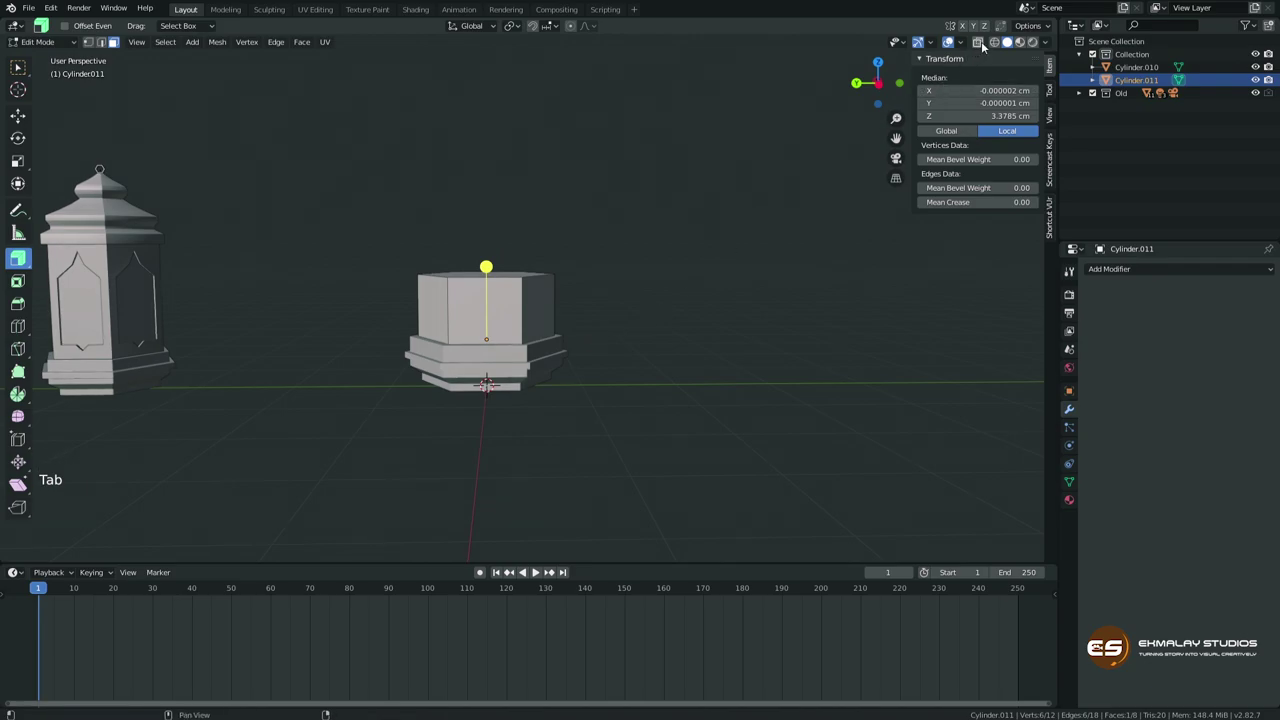
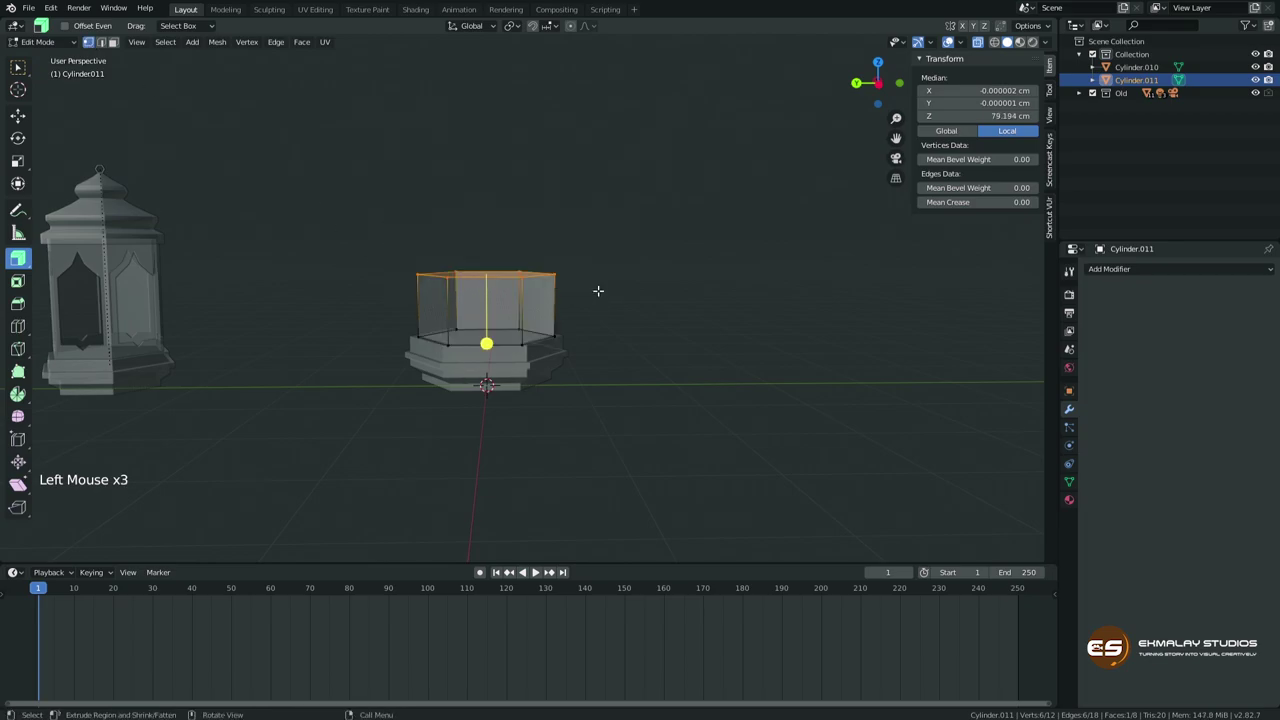
pyautogui.press('g')
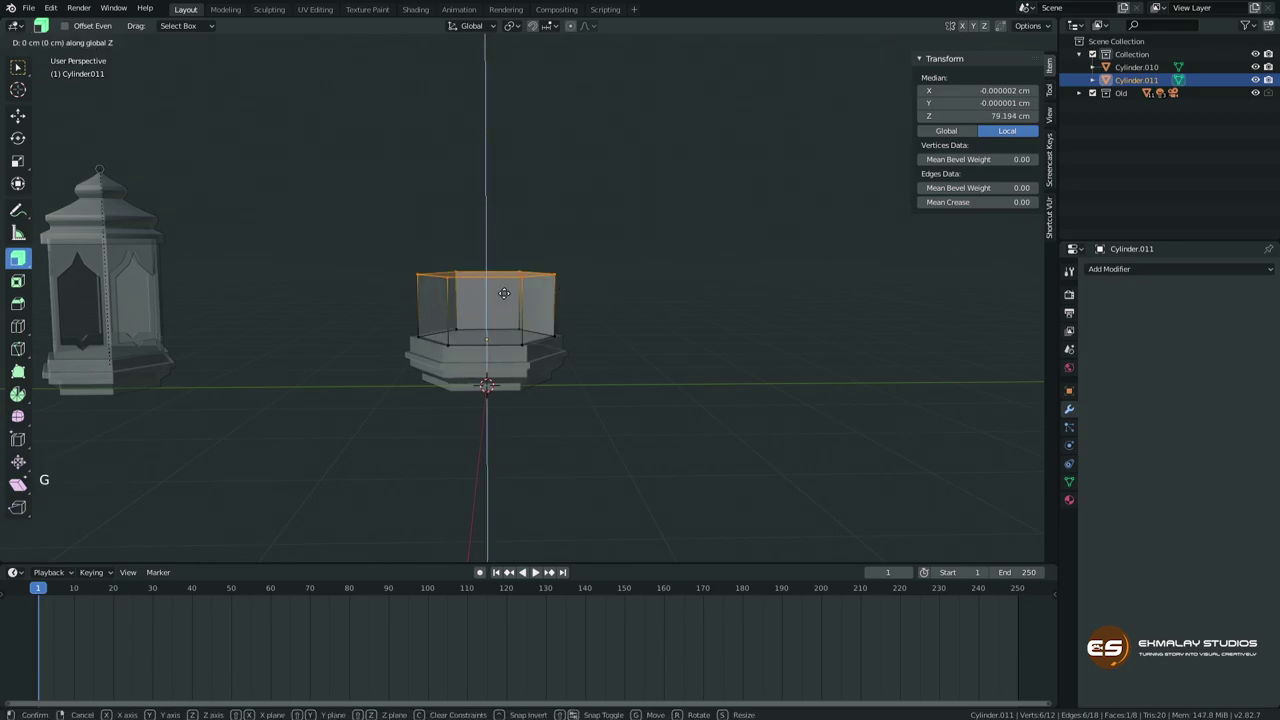
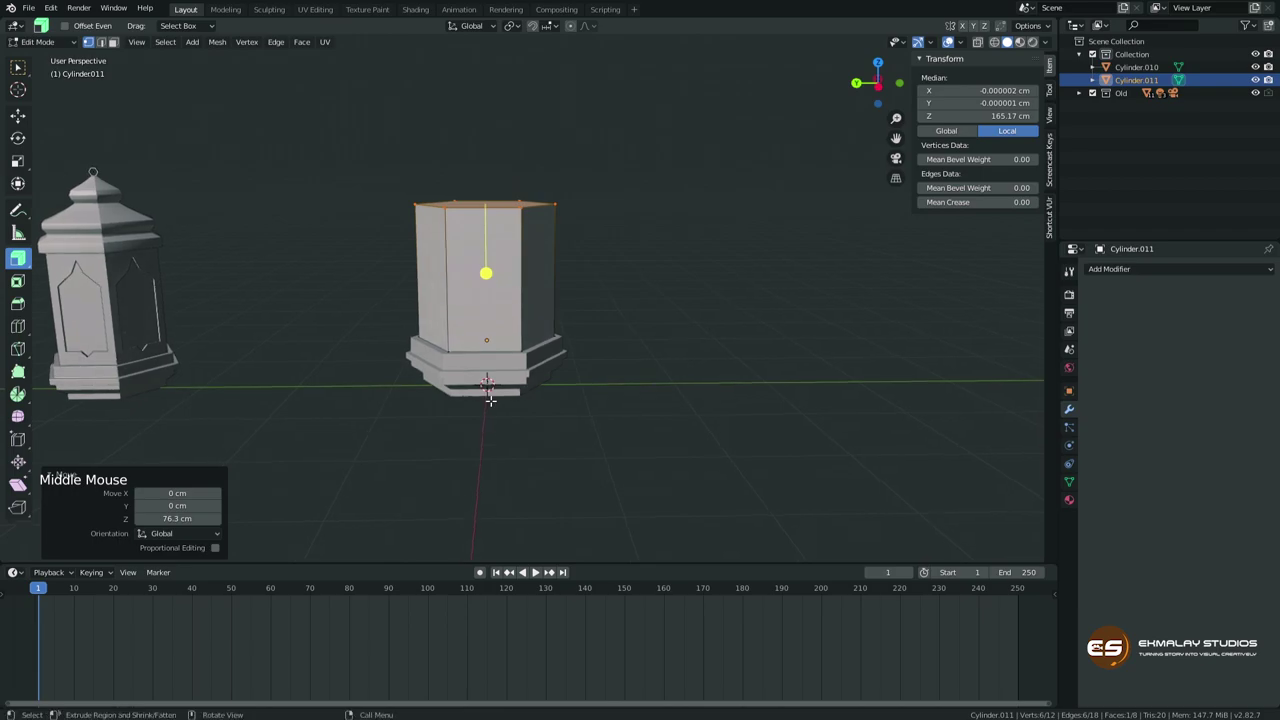
# Ring the column with two edge loops near its top and switch to Face select.
pyautogui.press('ctrl+r')
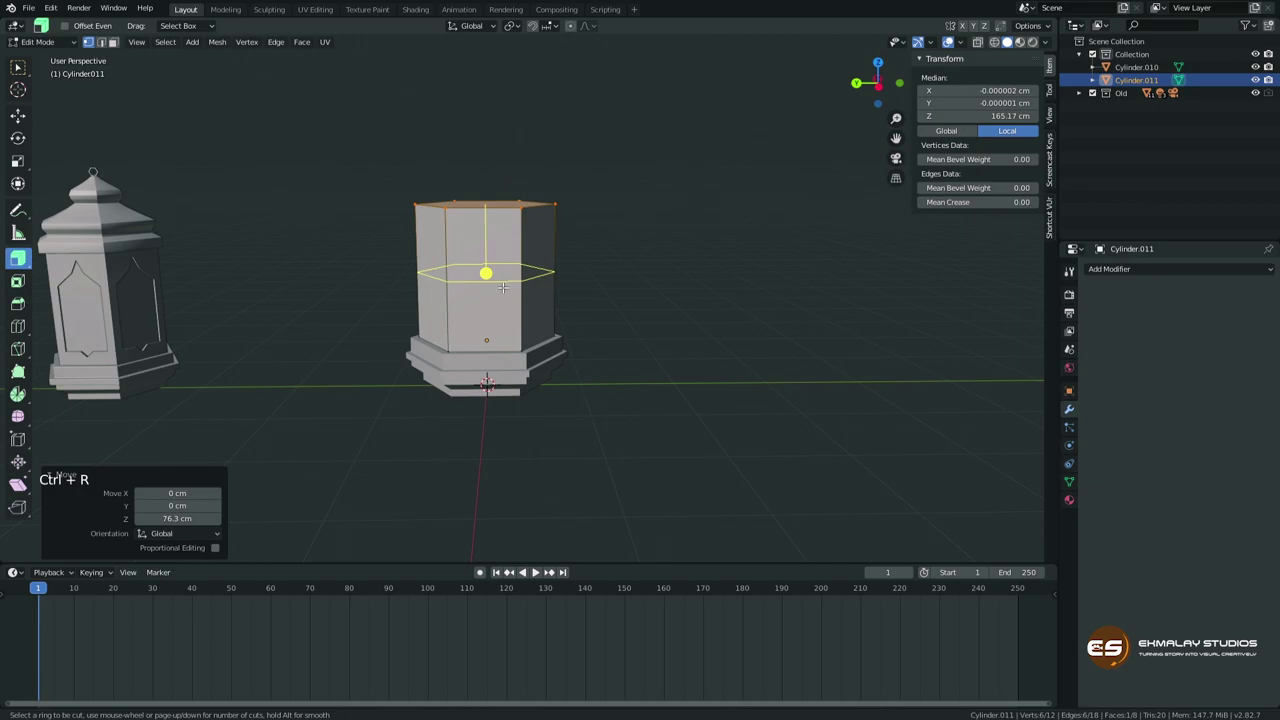
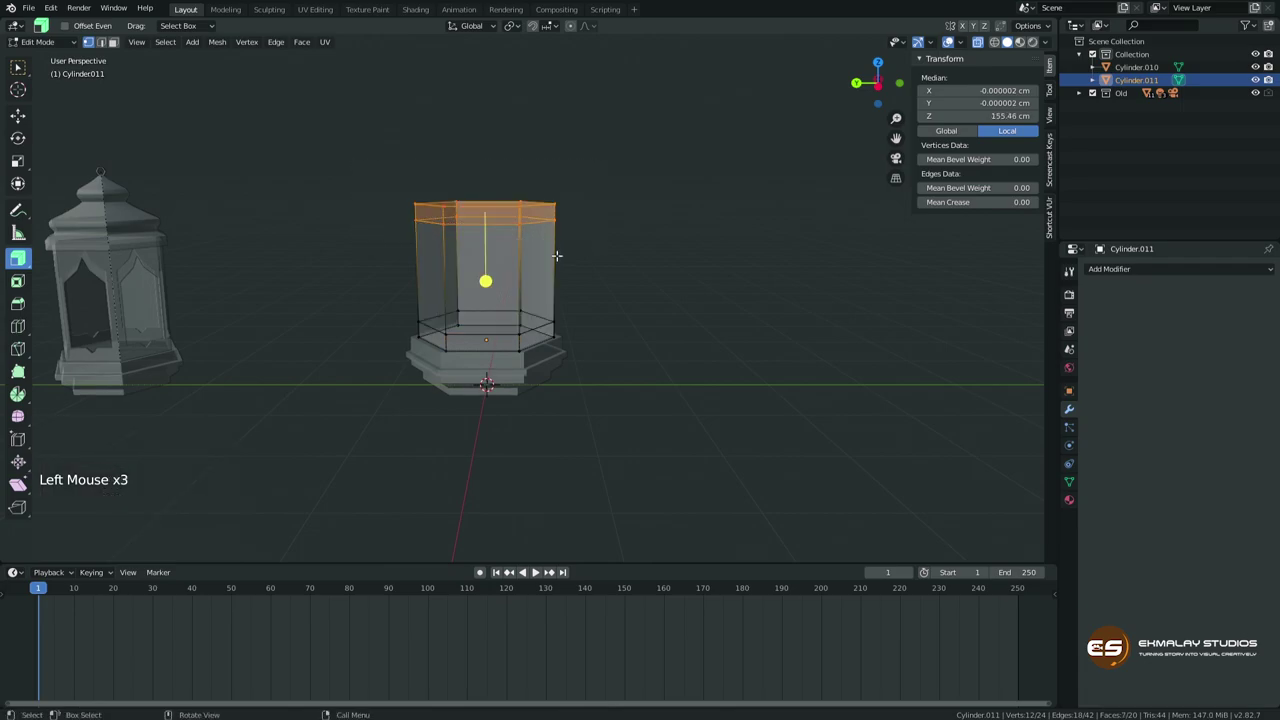
pyautogui.press('g')
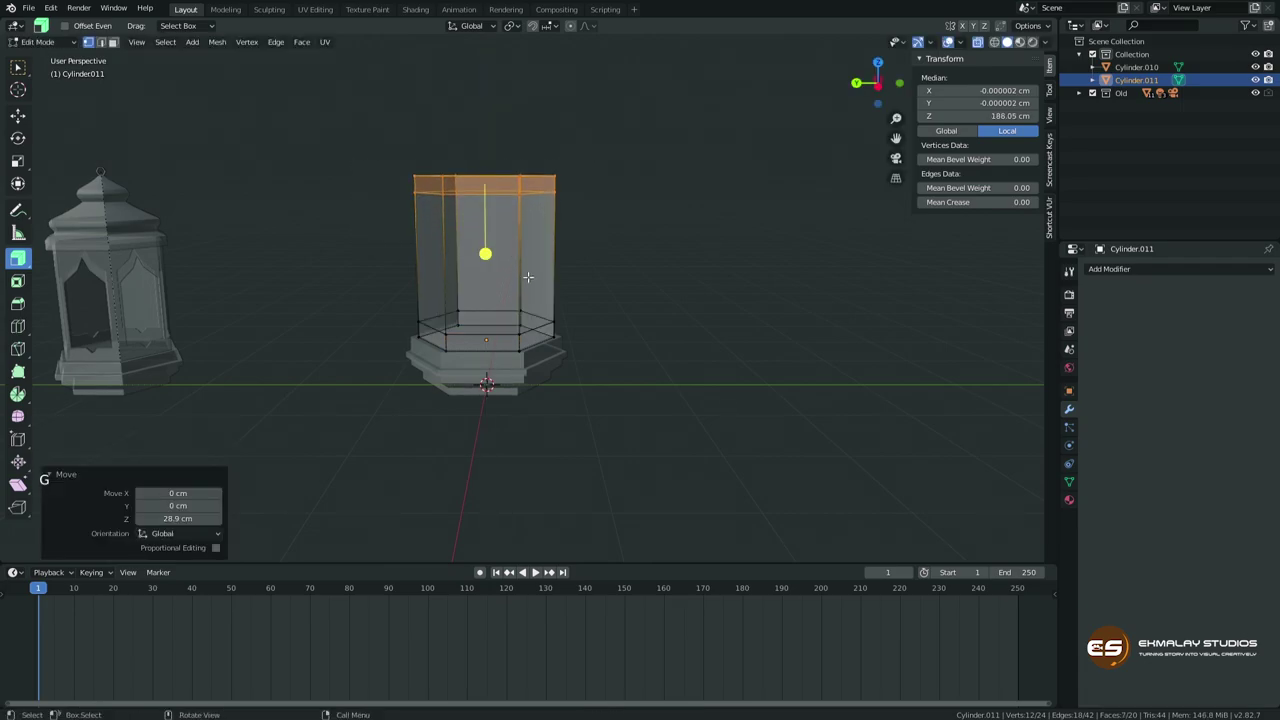
pyautogui.click(982, 48)
pyautogui.press('ctrl+r')
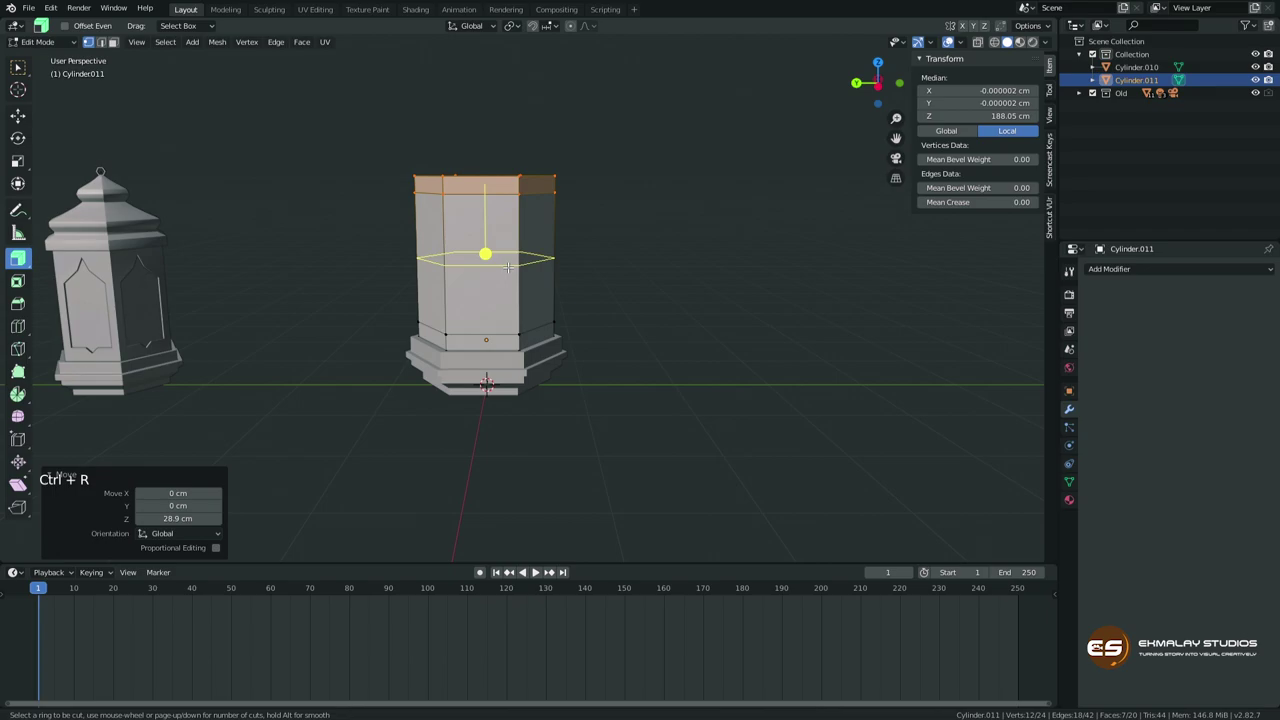
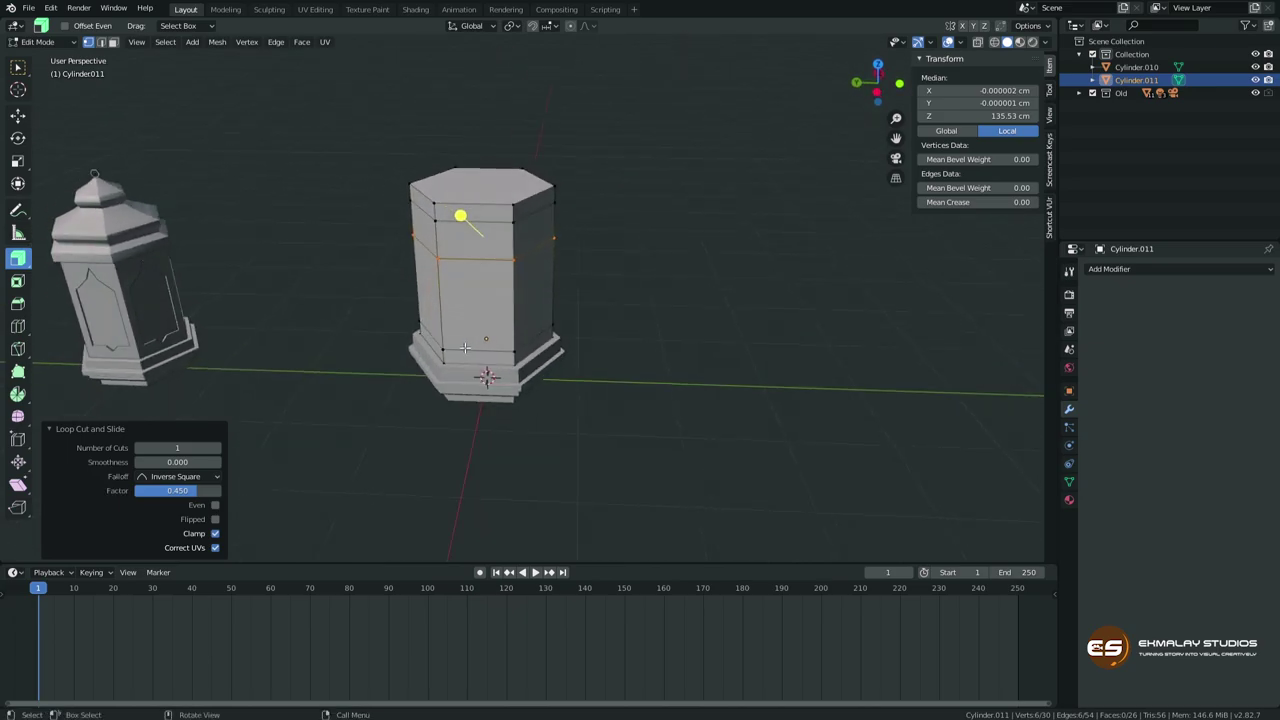
pyautogui.click(124, 43)
pyautogui.click(90, 42)
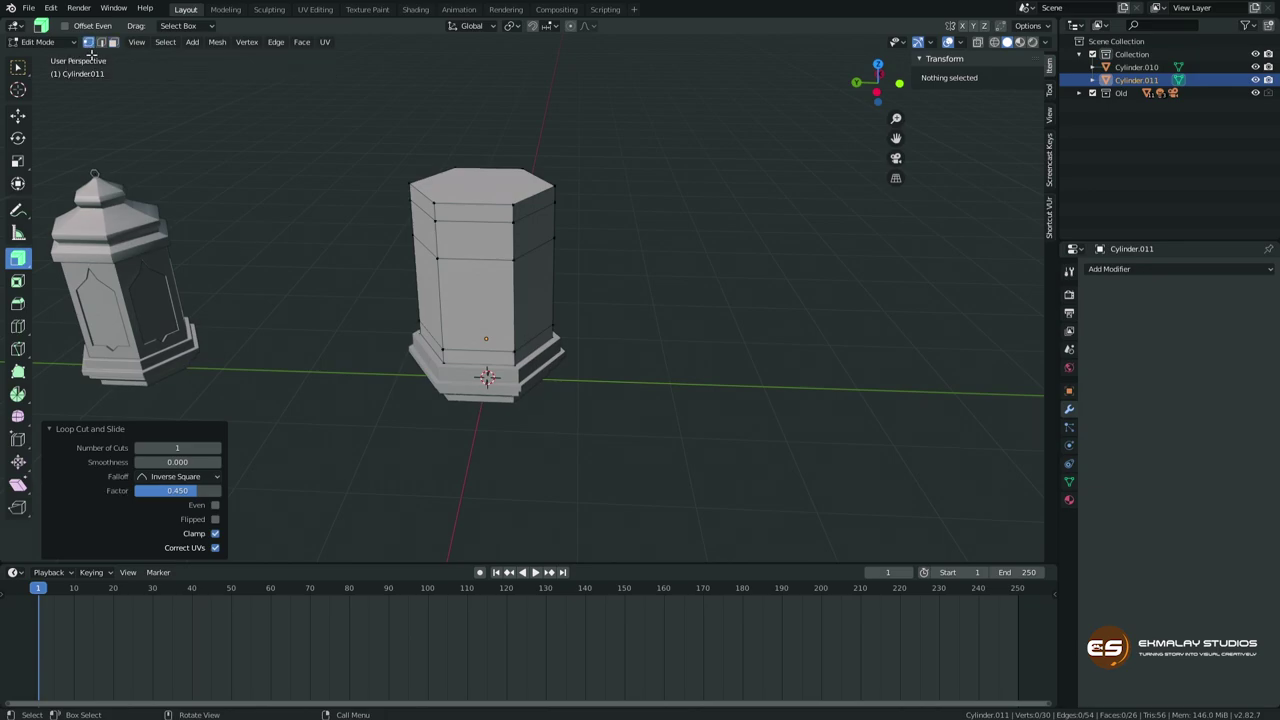
pyautogui.click(103, 43)
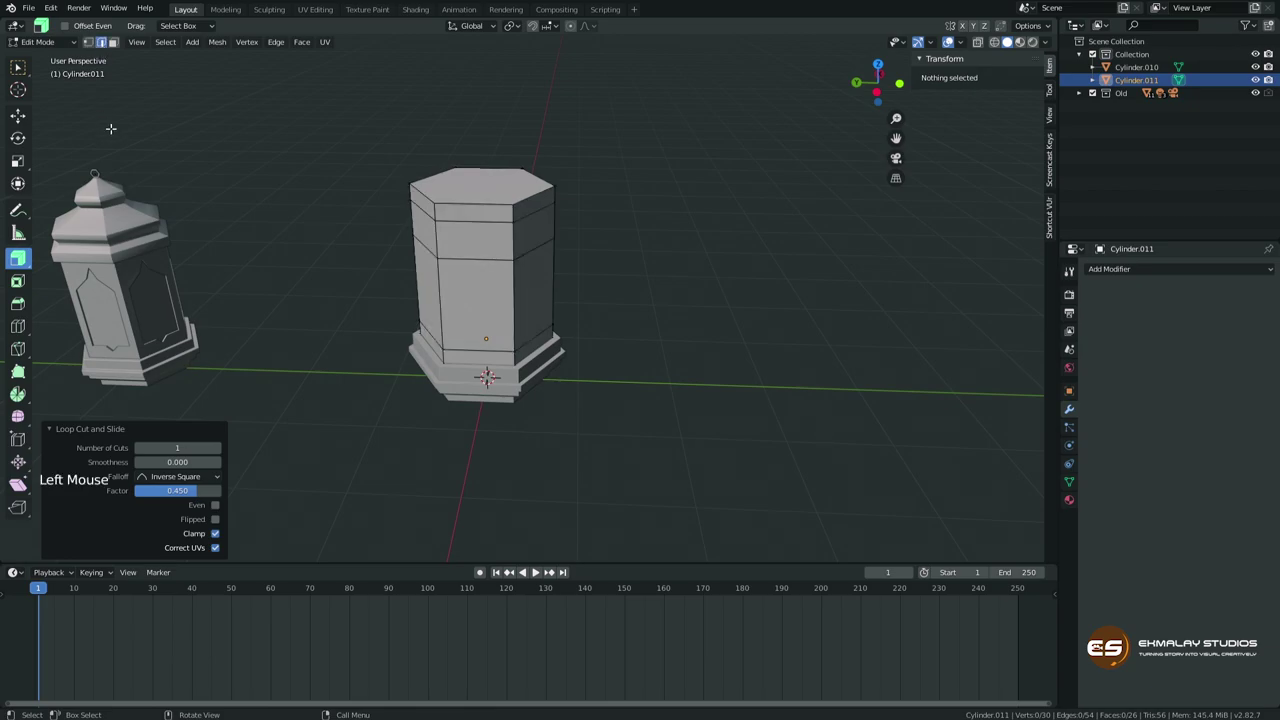
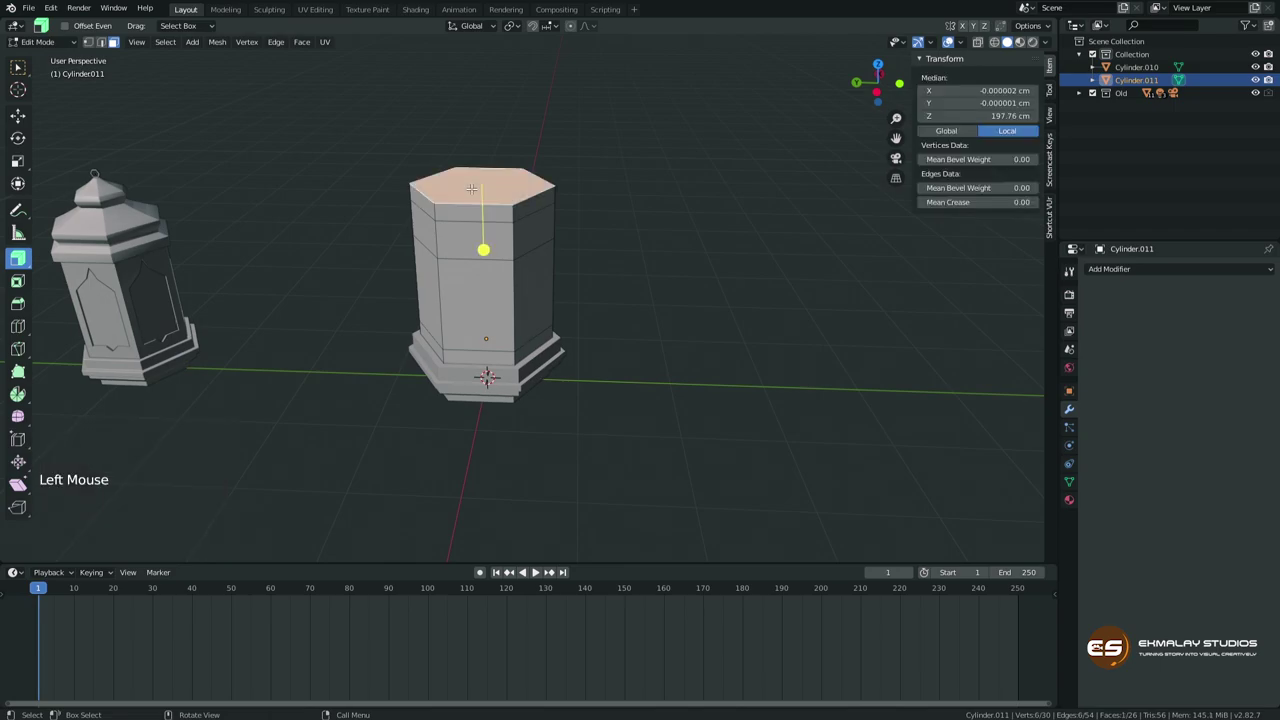
# Delete the column's top and bottom faces, test lifting it off the base and undo.
pyautogui.press('x')
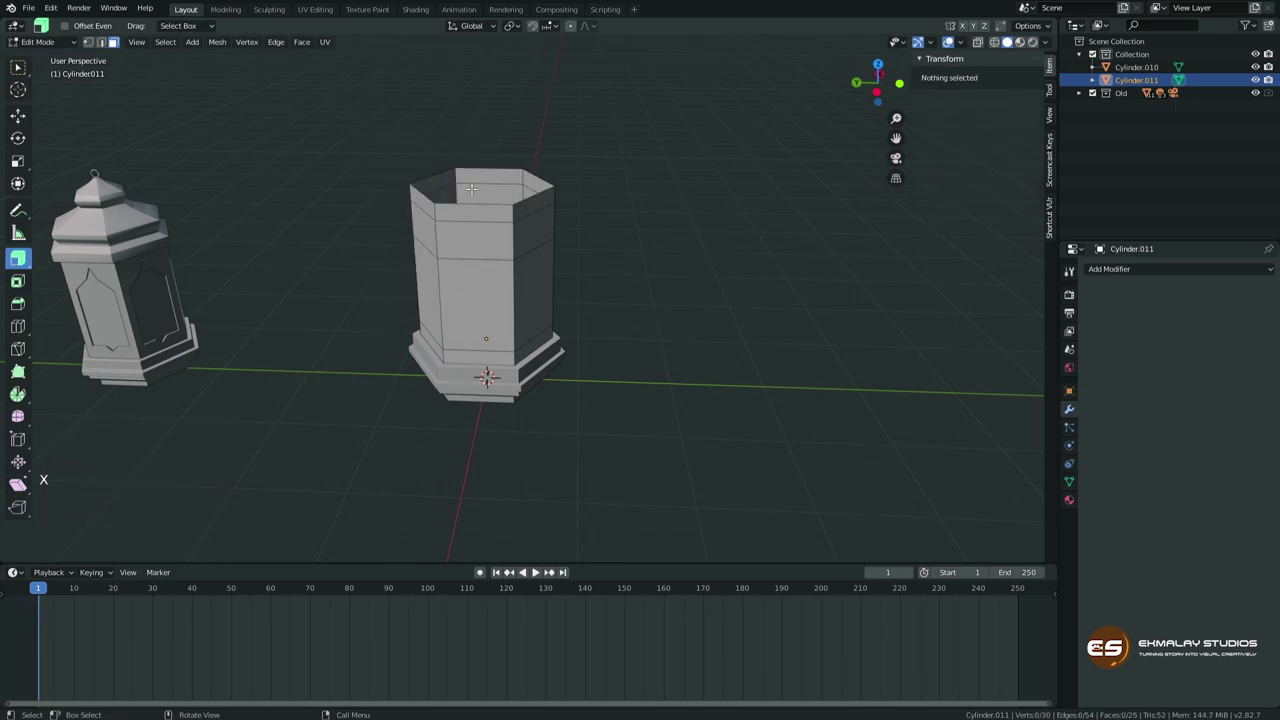
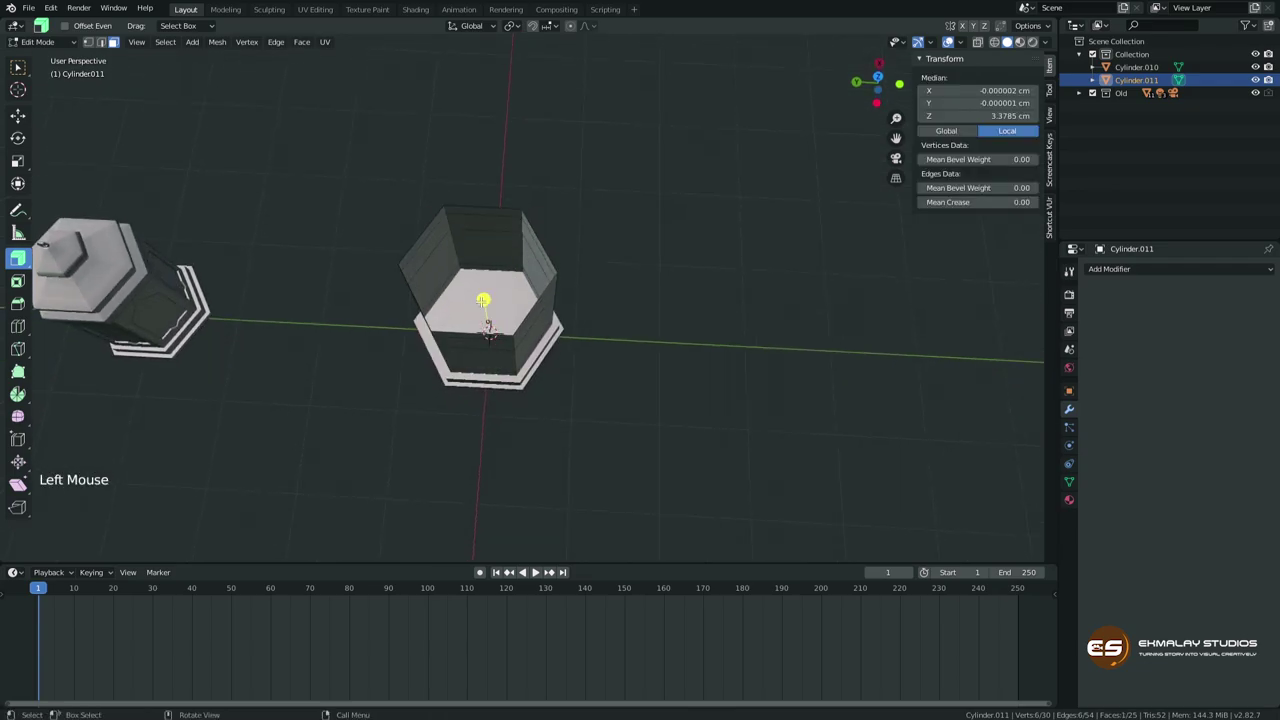
pyautogui.press('x')
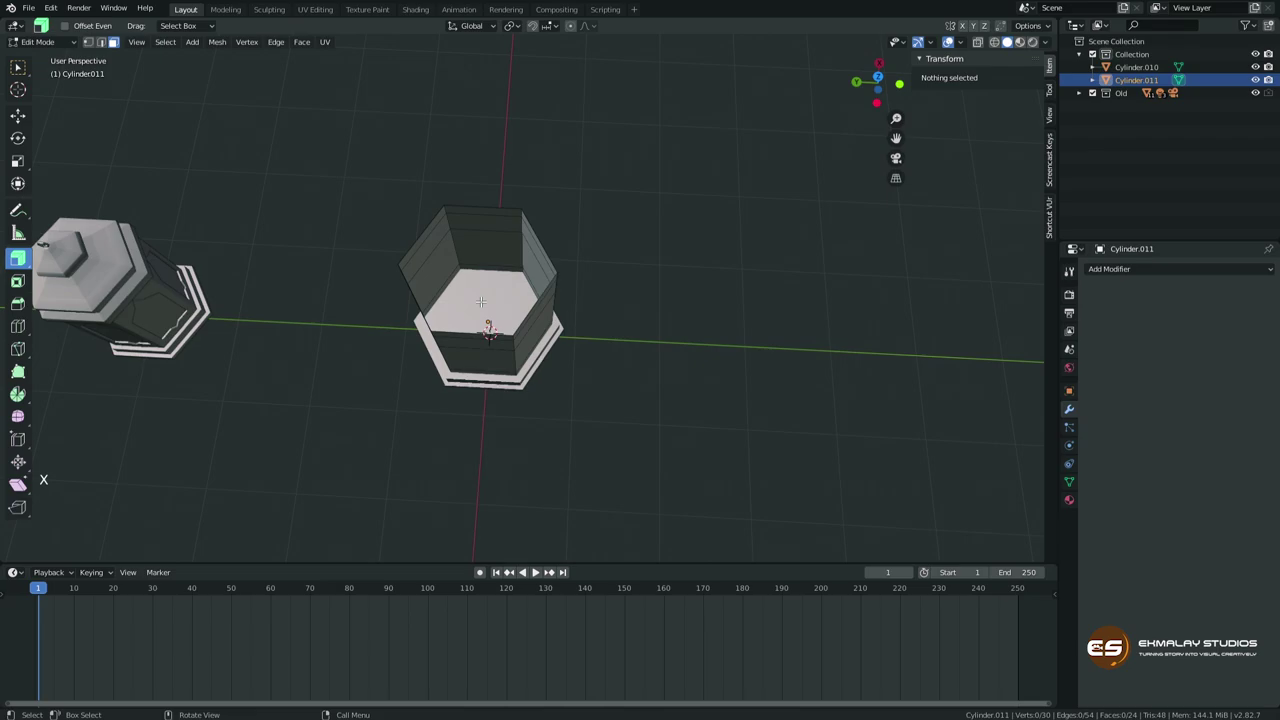
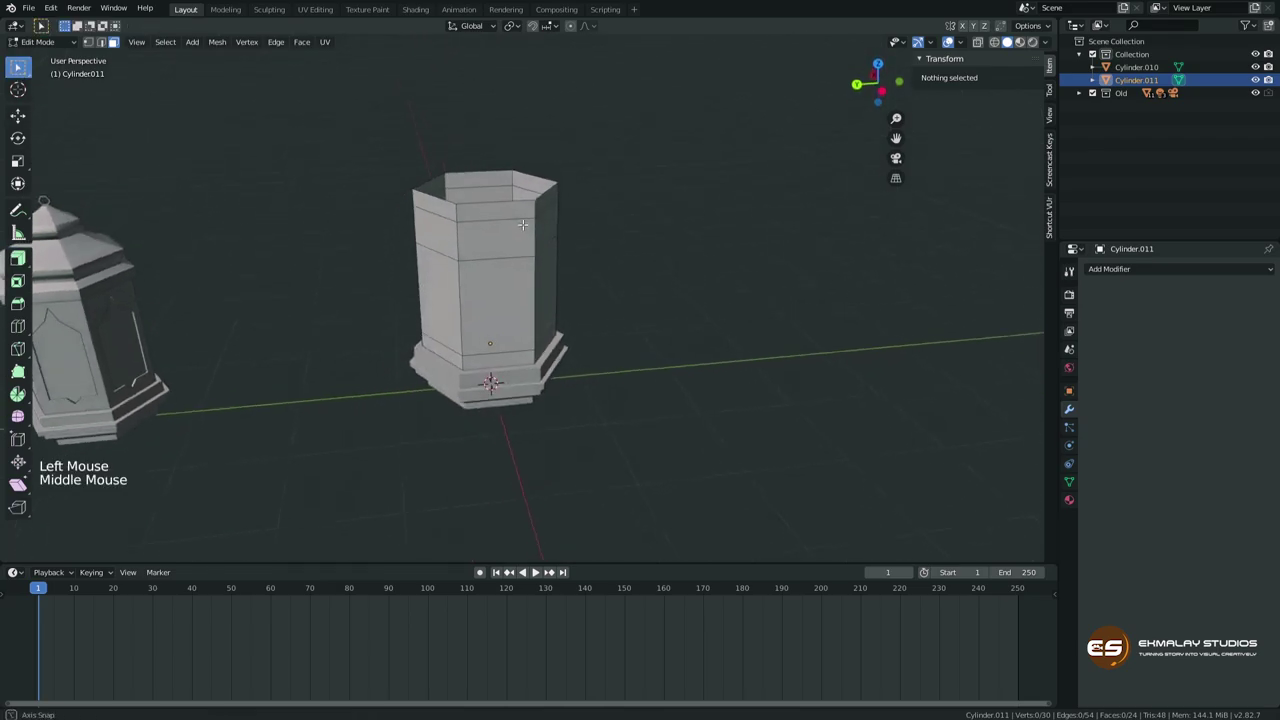
pyautogui.press('Tab')
pyautogui.press('g')
pyautogui.middleClick(515, 290)
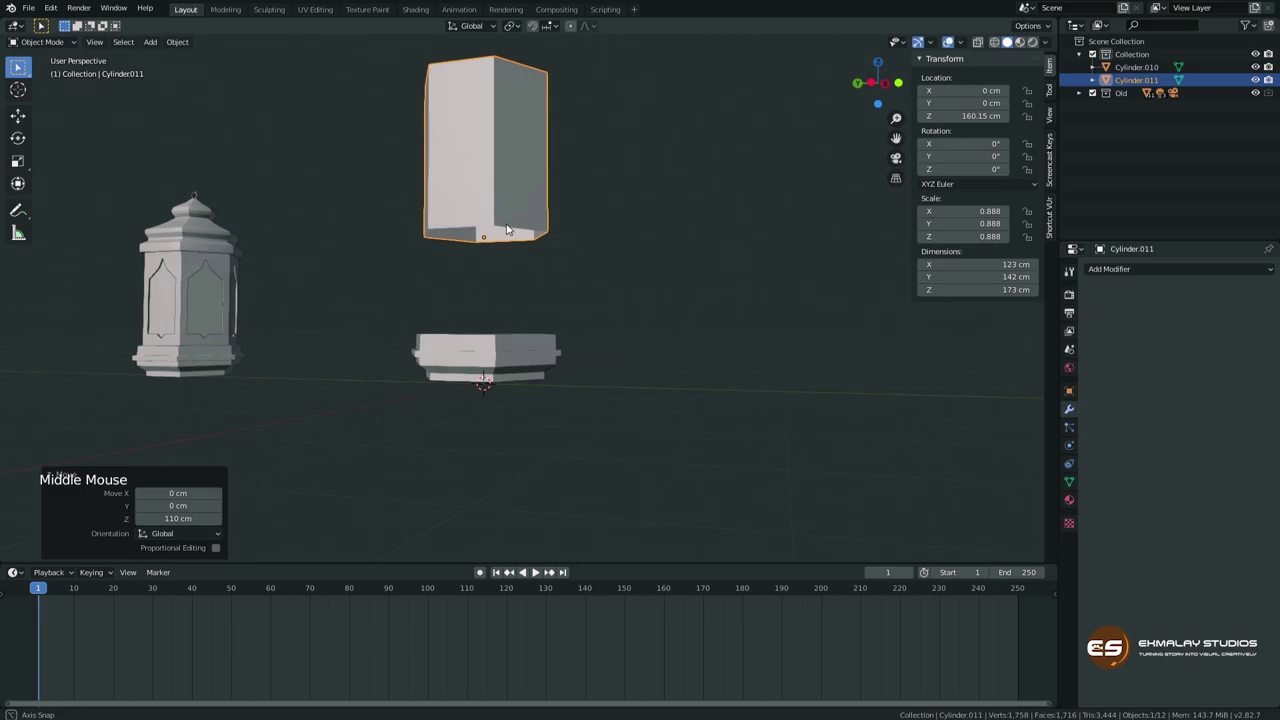
pyautogui.press('ctrl+z')
pyautogui.middleClick(531, 297)
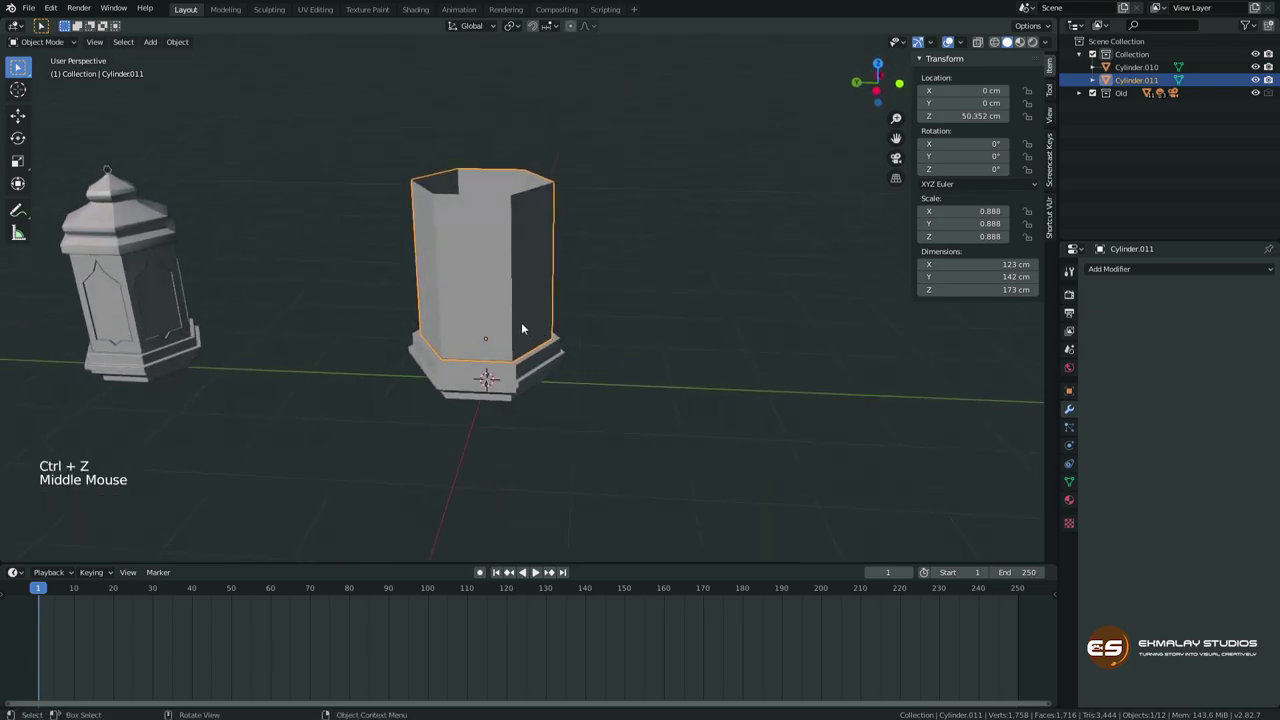
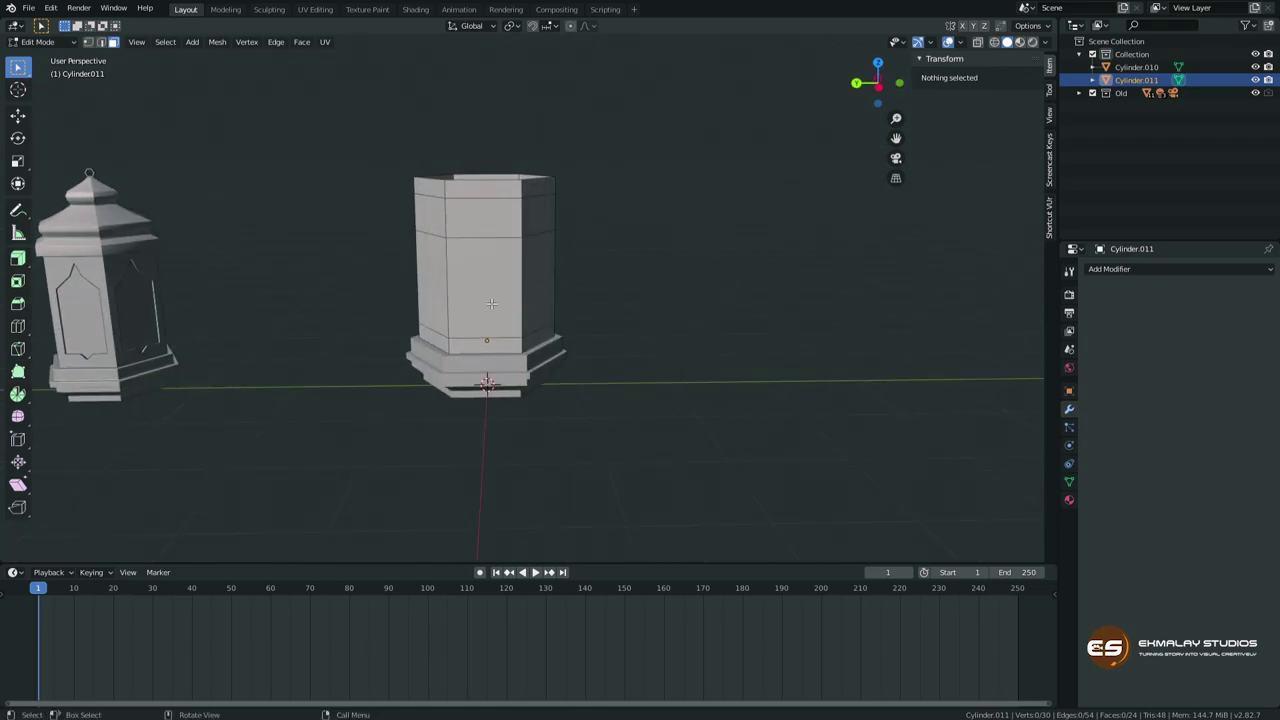
# Add two vertical loop cuts (Ctrl+R) dividing each hexagon side into narrow strips.
pyautogui.press('ctrl+r')
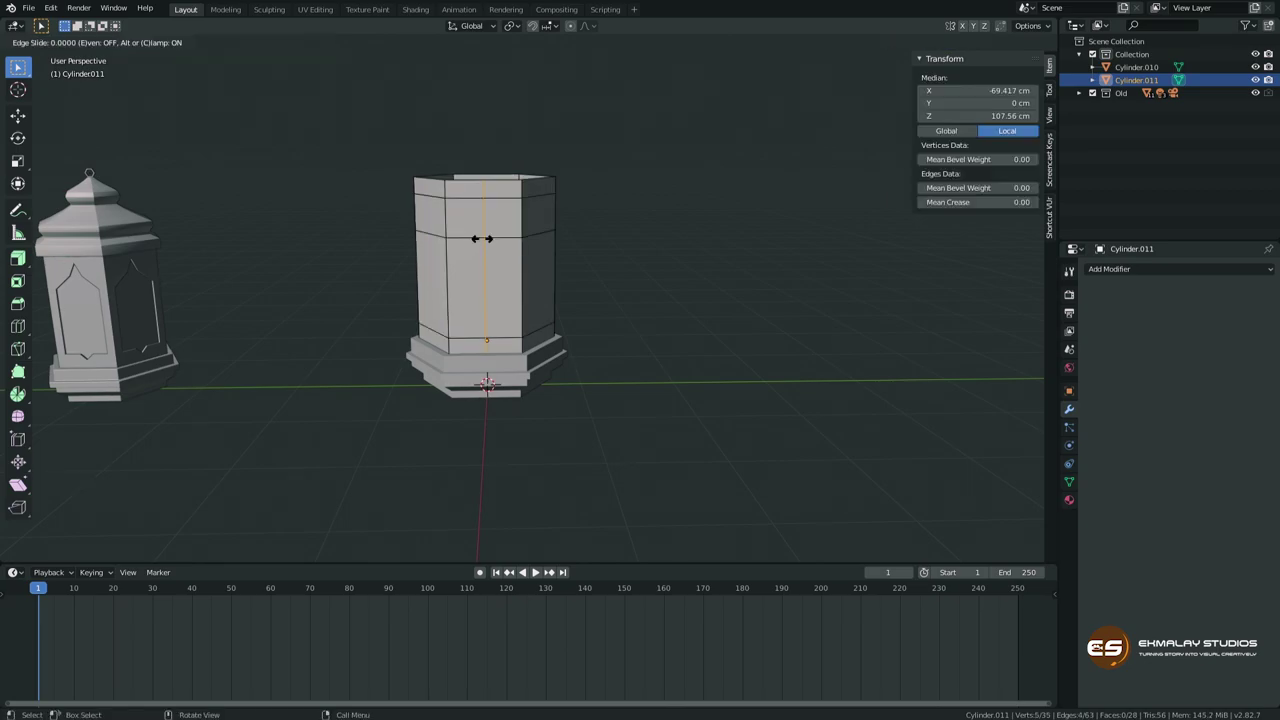
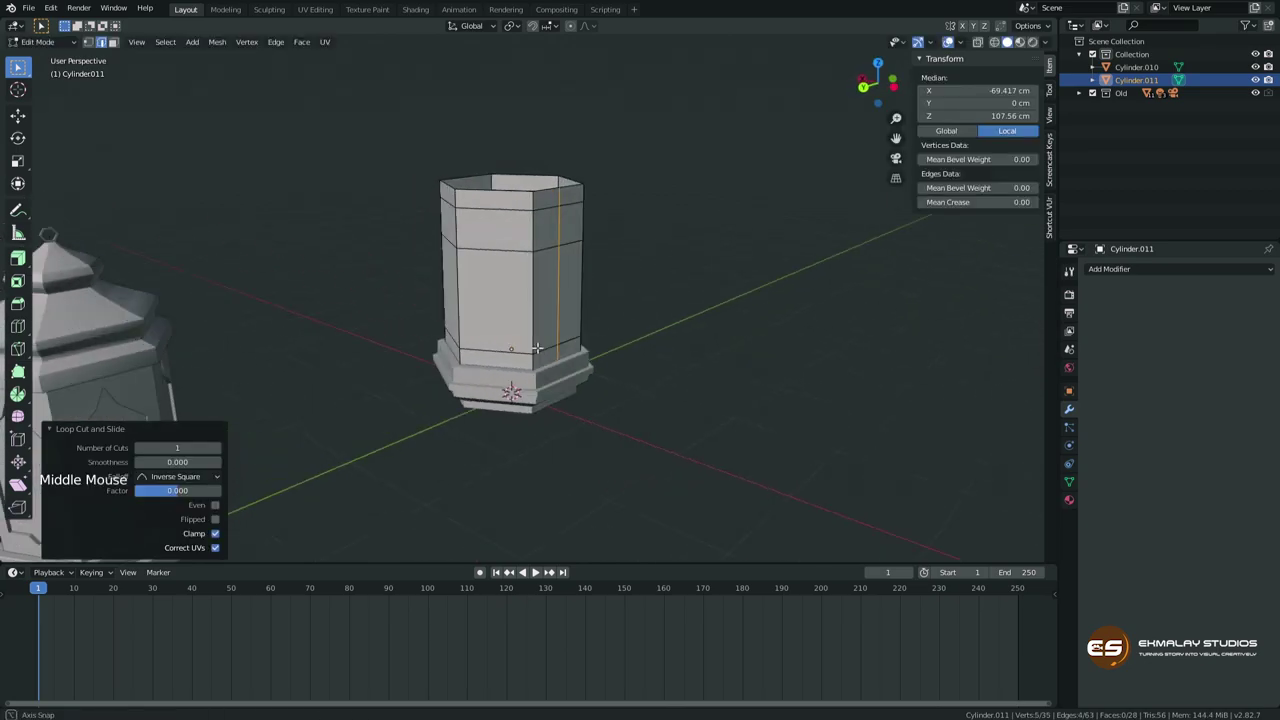
pyautogui.press('ctrl+r')
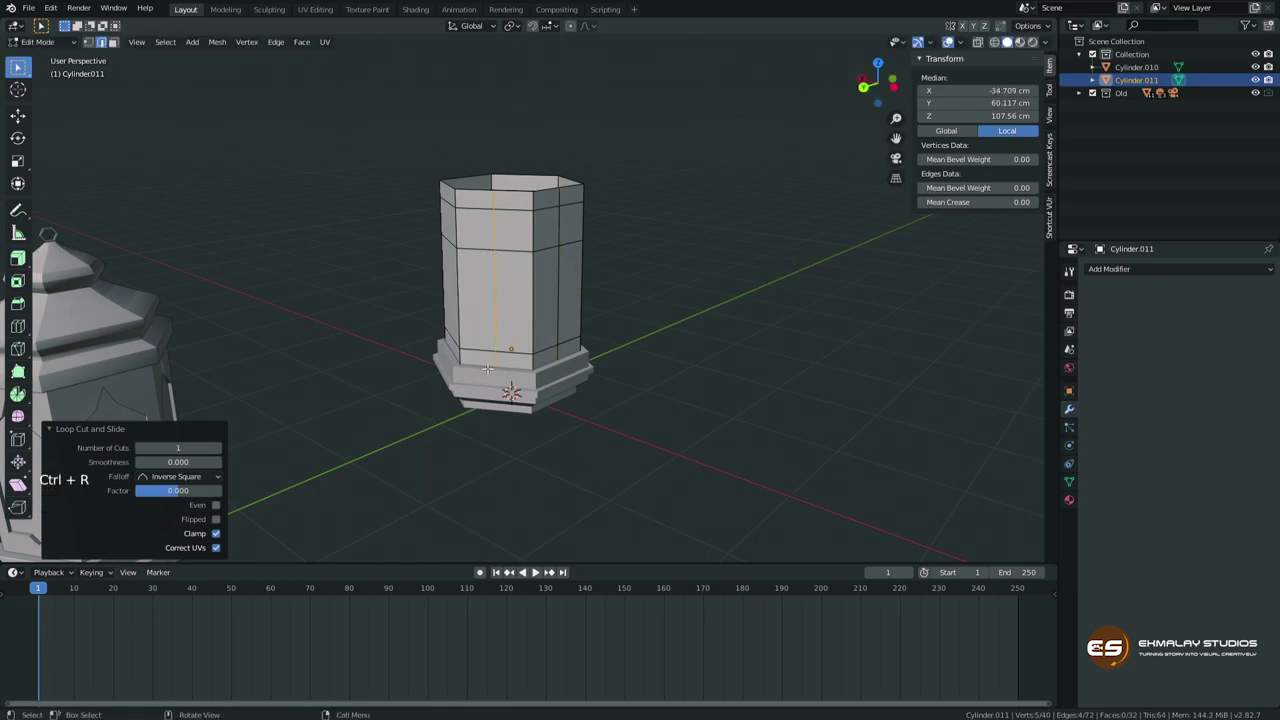
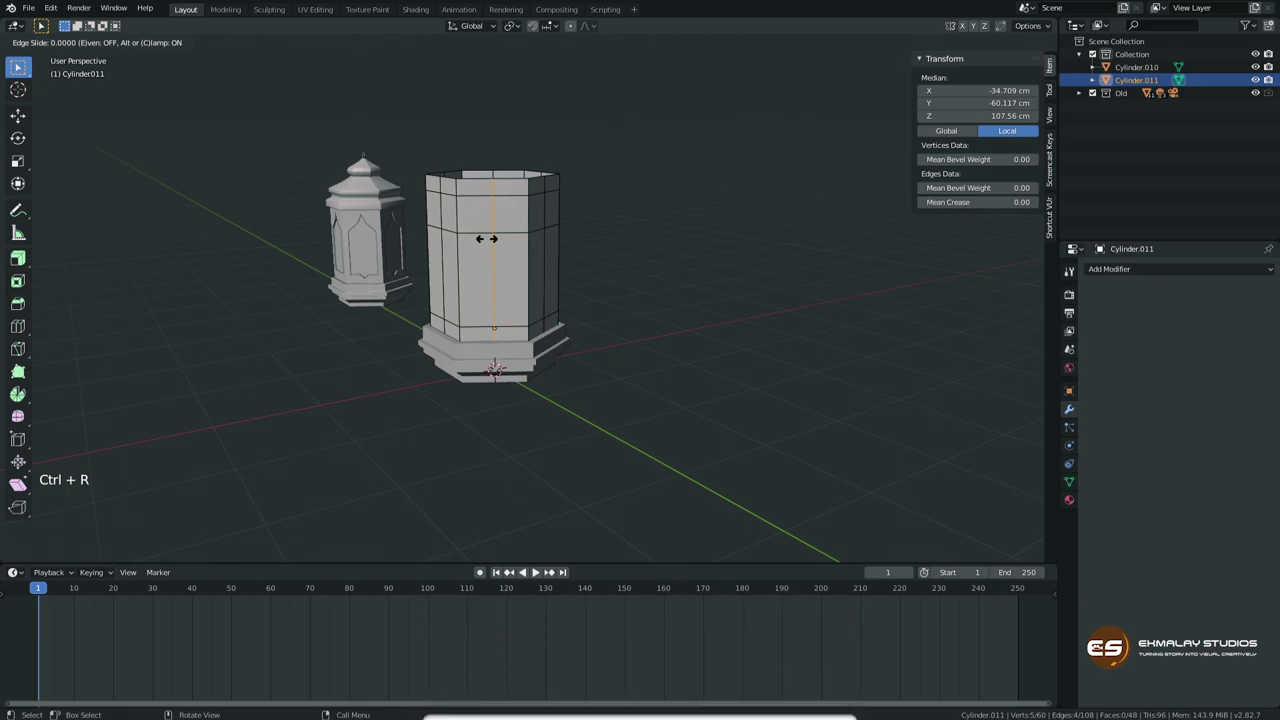
pyautogui.middleClick(541, 570)
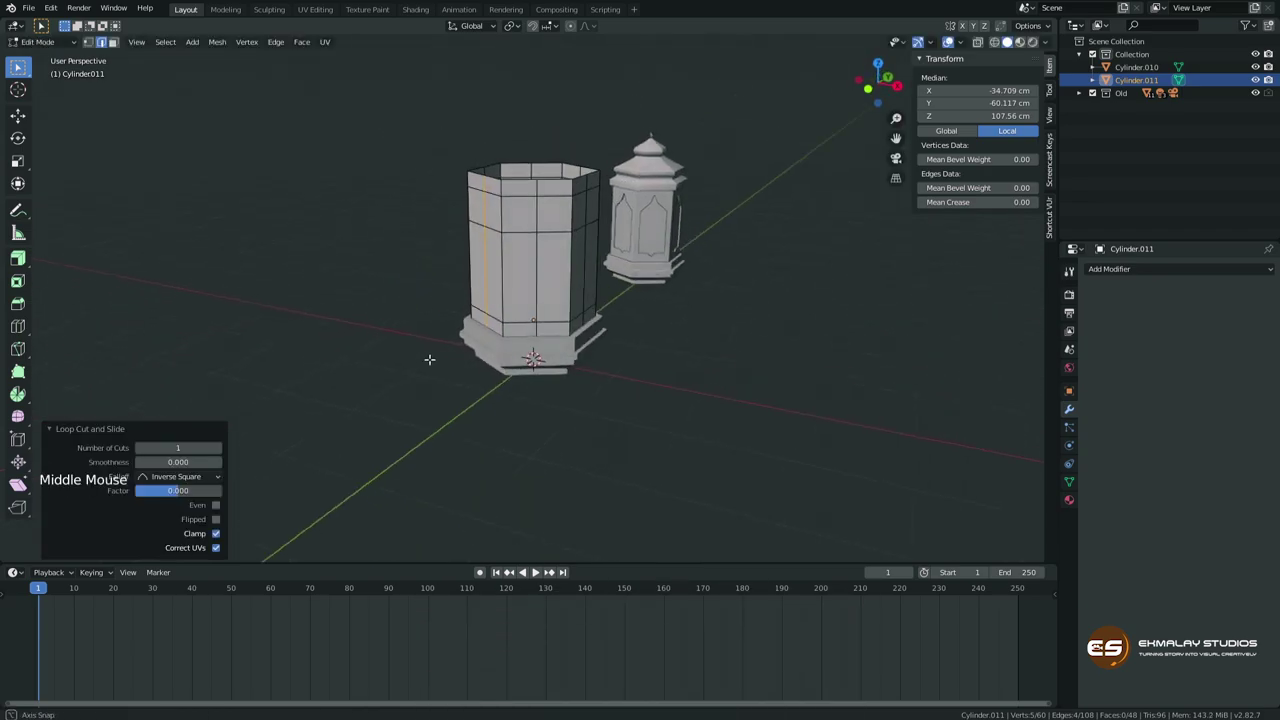
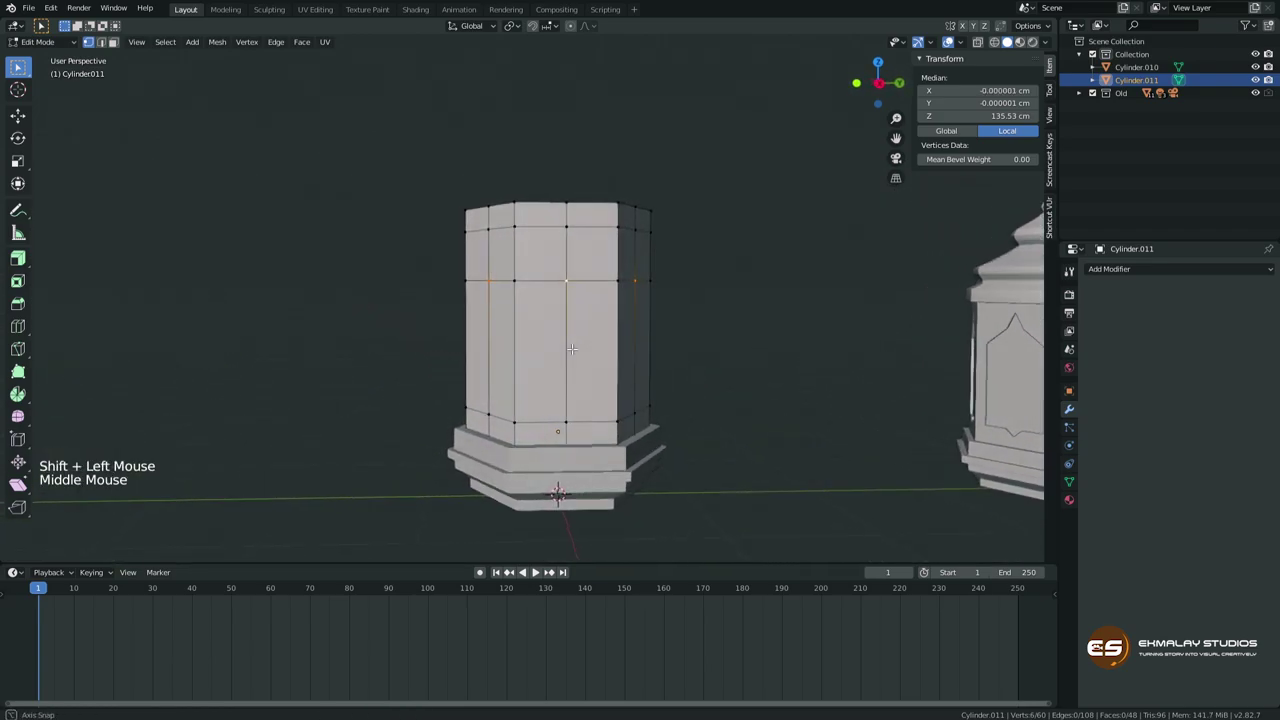
# Raise the middle vertices into arch peaks and delete the arch faces to open the windows.
pyautogui.press('g')
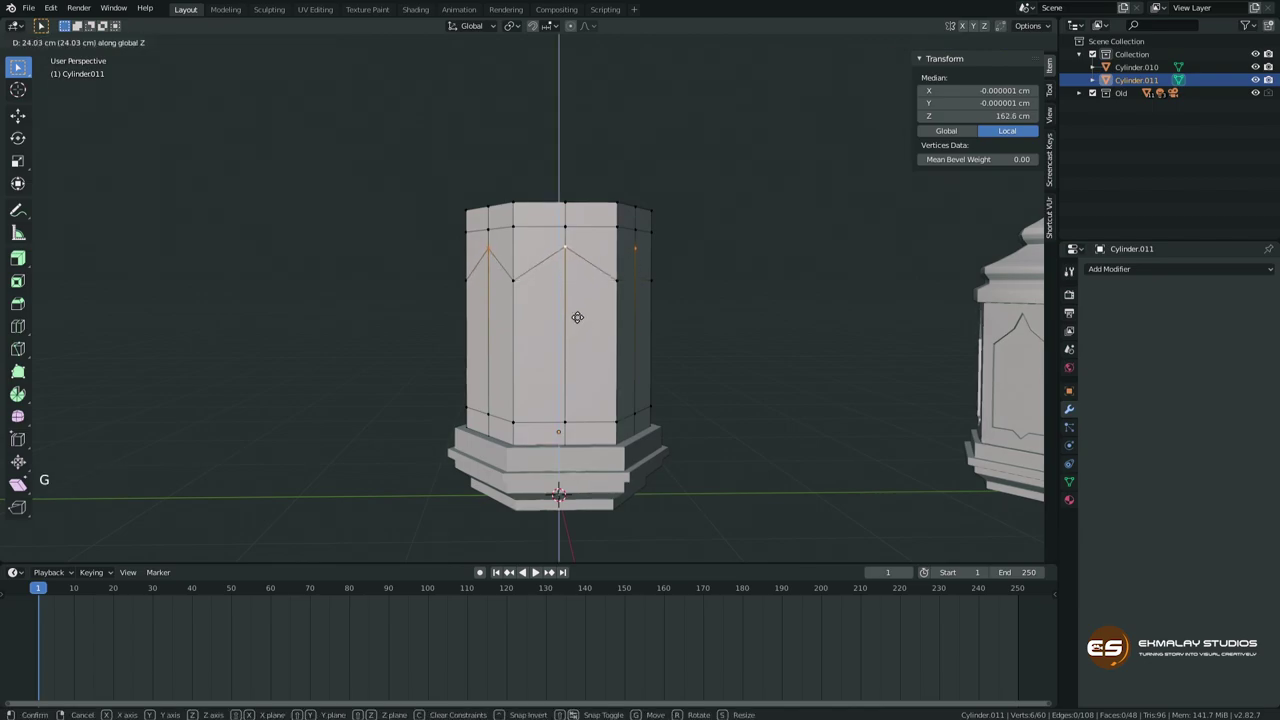
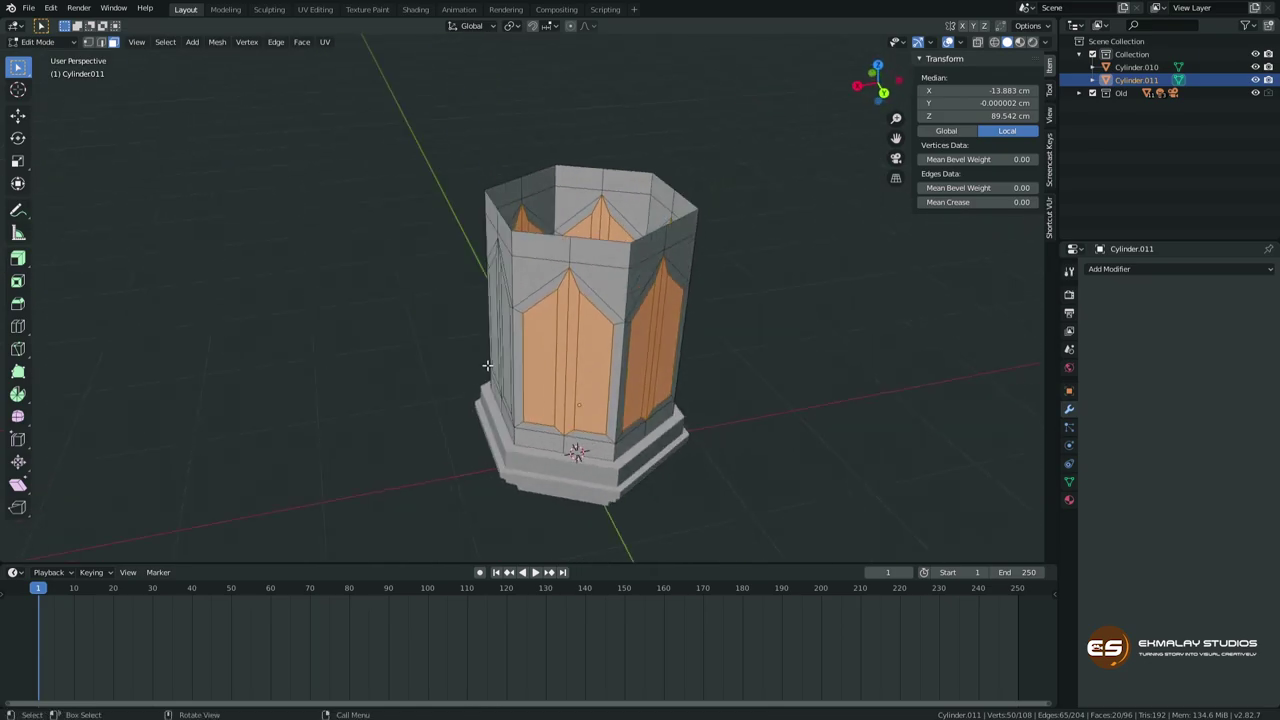
pyautogui.press('x')
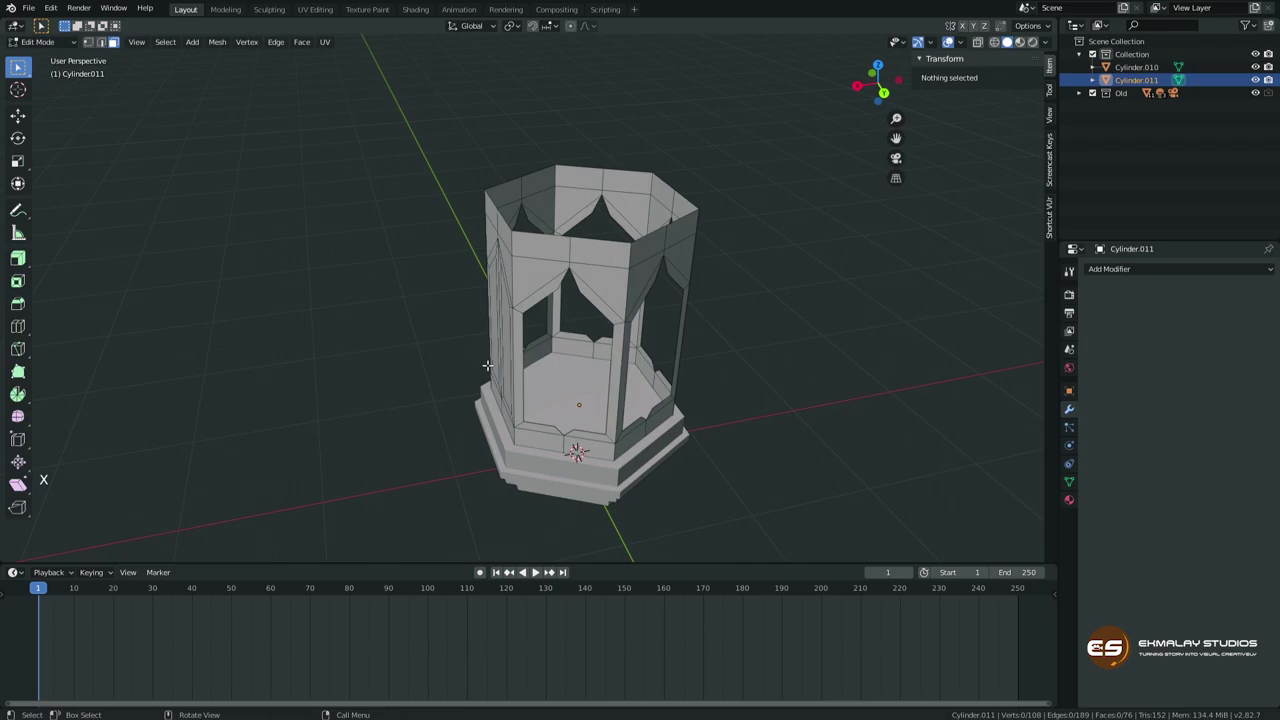
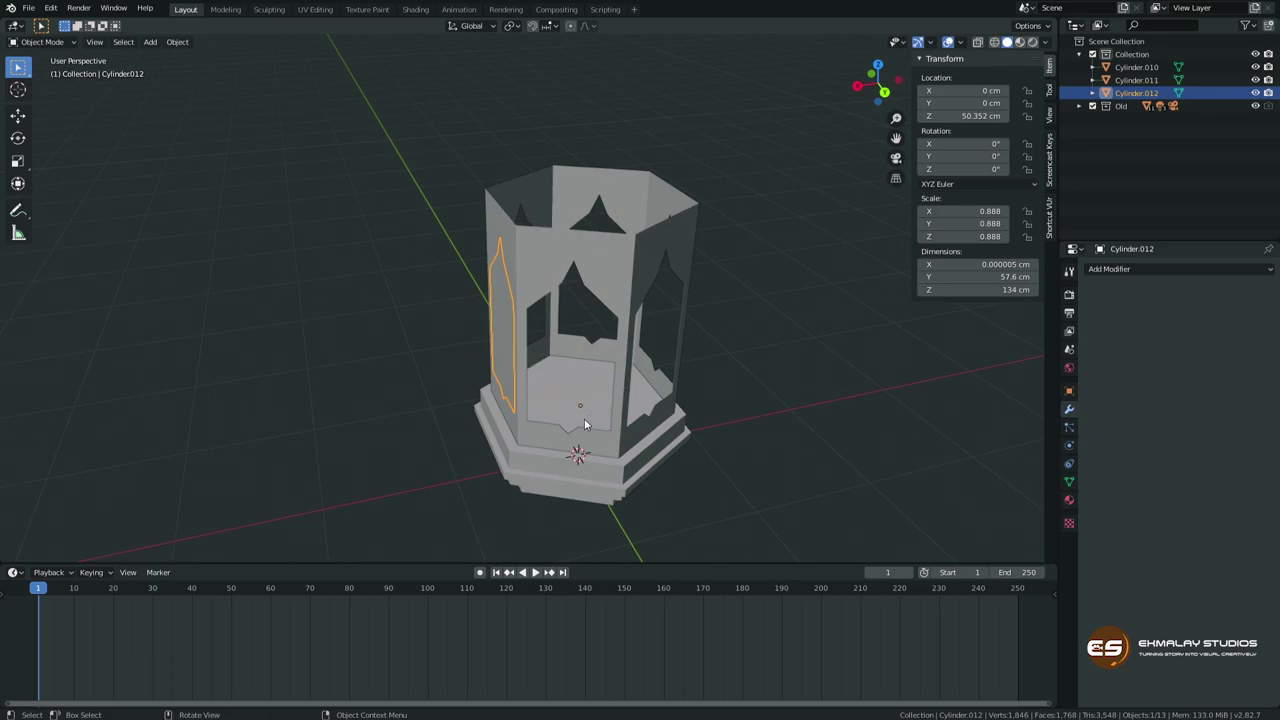
# Add a Solidify modifier with 5 cm thickness to the lantern body Cylinder.011.
pyautogui.middleClick(565, 403)
pyautogui.middleClick(560, 385)
pyautogui.click(638, 268)
pyautogui.click(1113, 273)
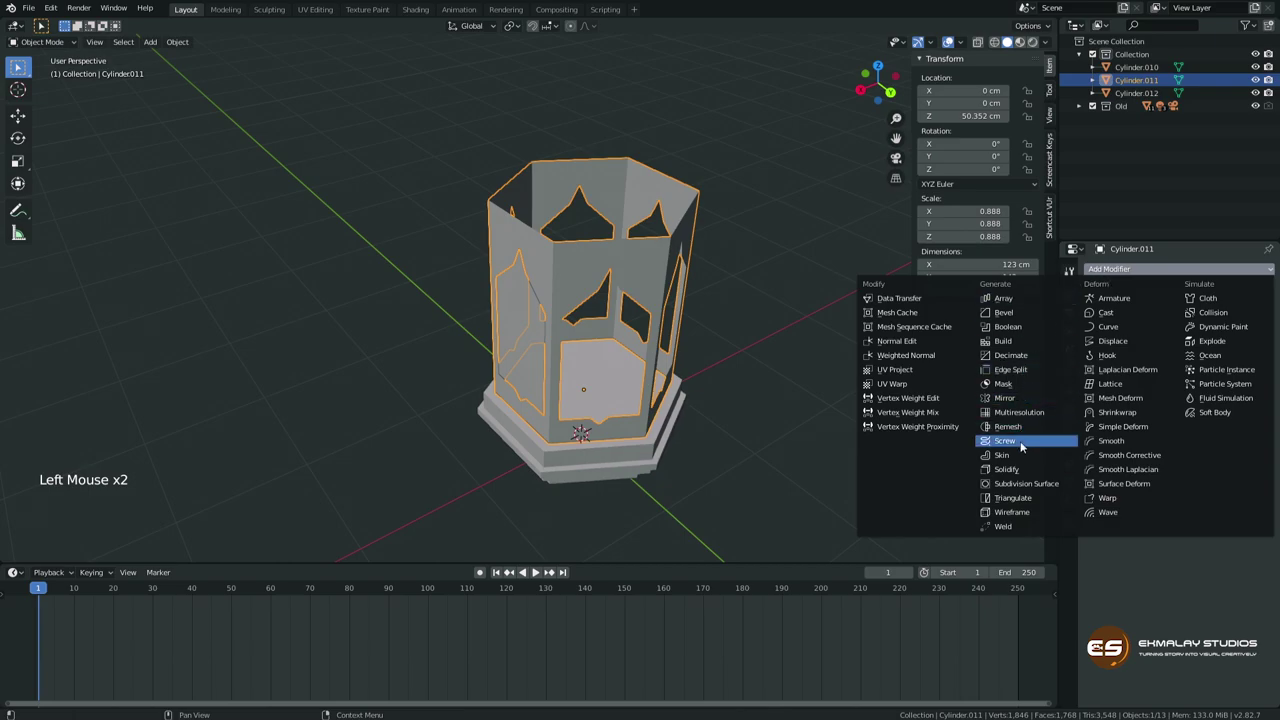
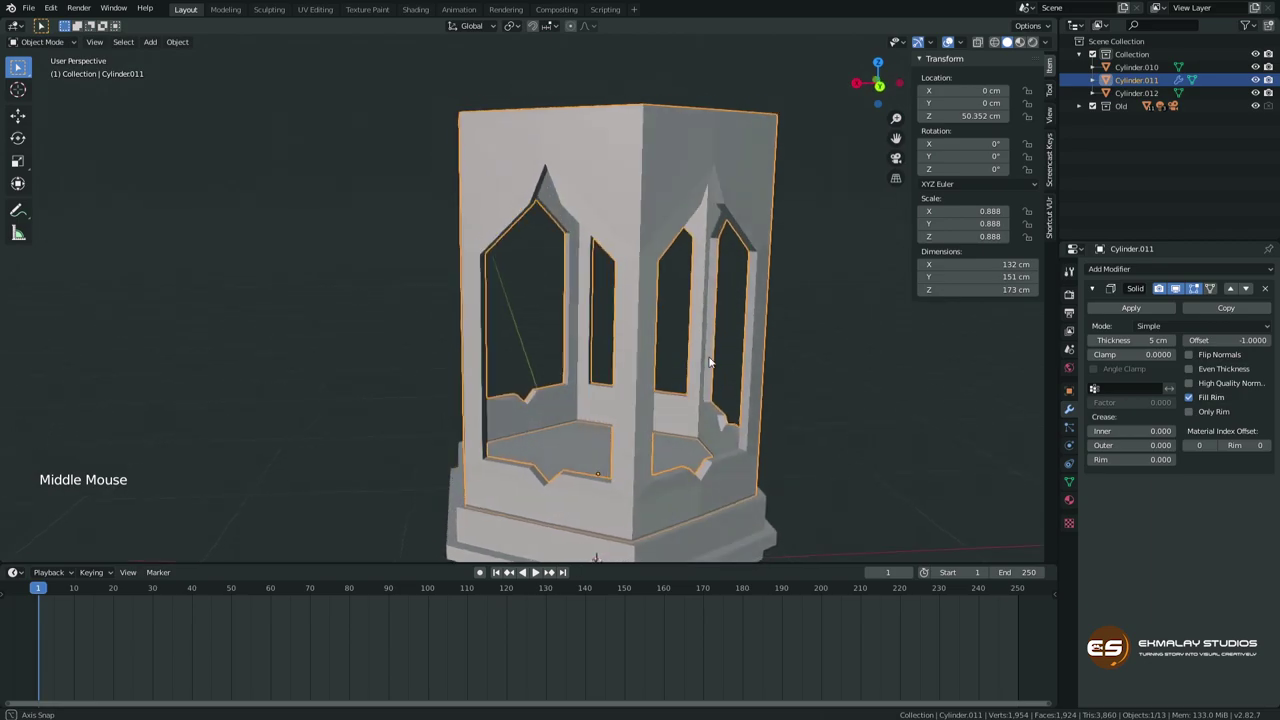
# Orbit to inspect the thickened walls and window edges, then select the arch outline piece.
pyautogui.middleClick(583, 401)
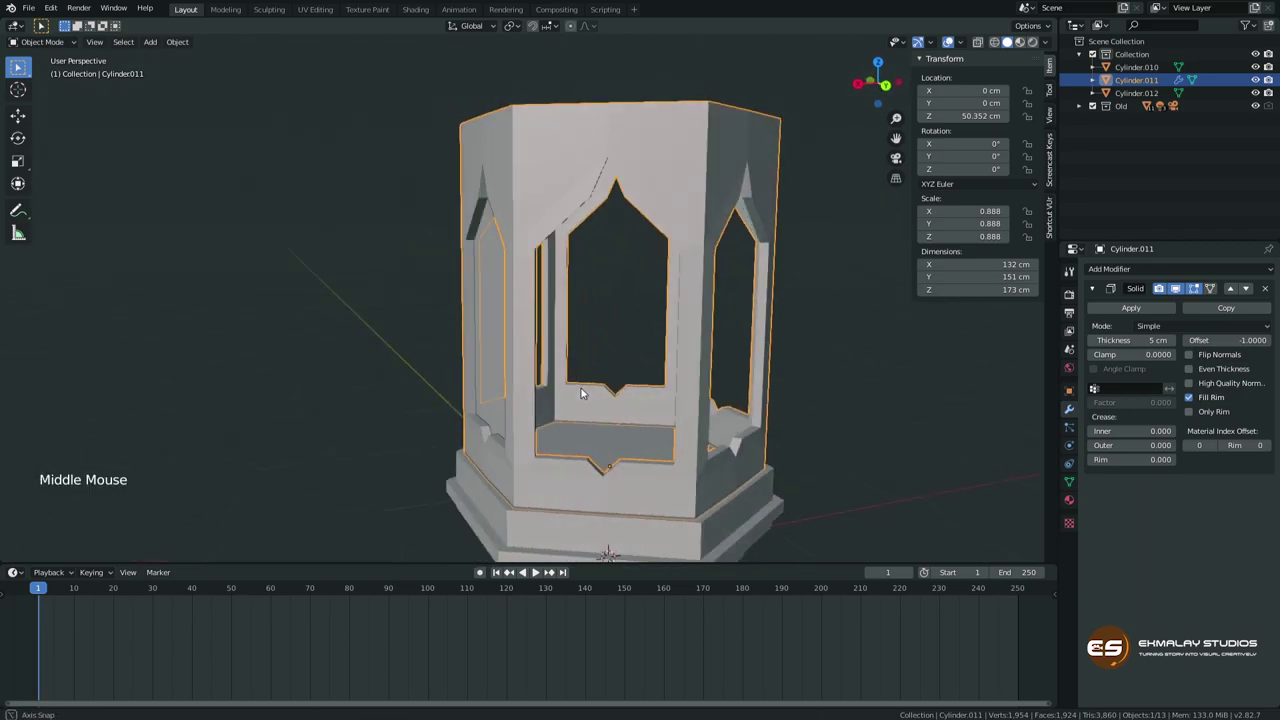
pyautogui.middleClick(632, 387)
pyautogui.middleClick(511, 444)
pyautogui.scroll(3)
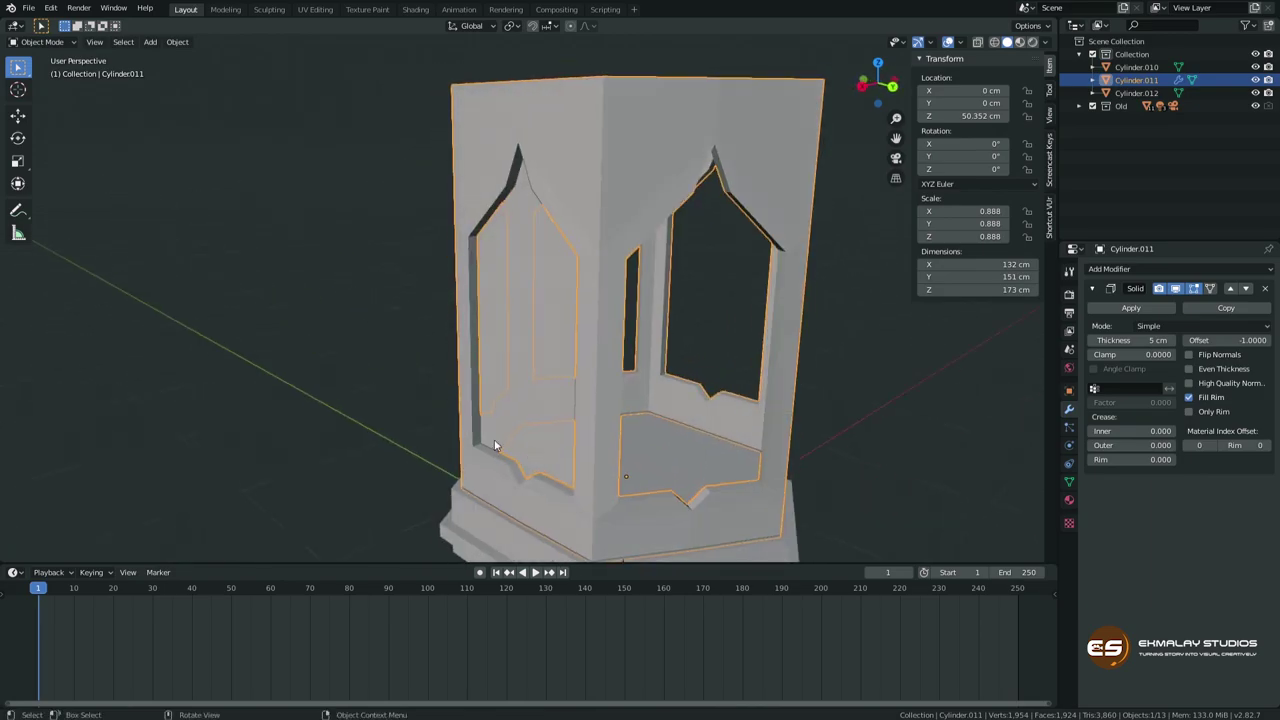
pyautogui.middleClick(531, 434)
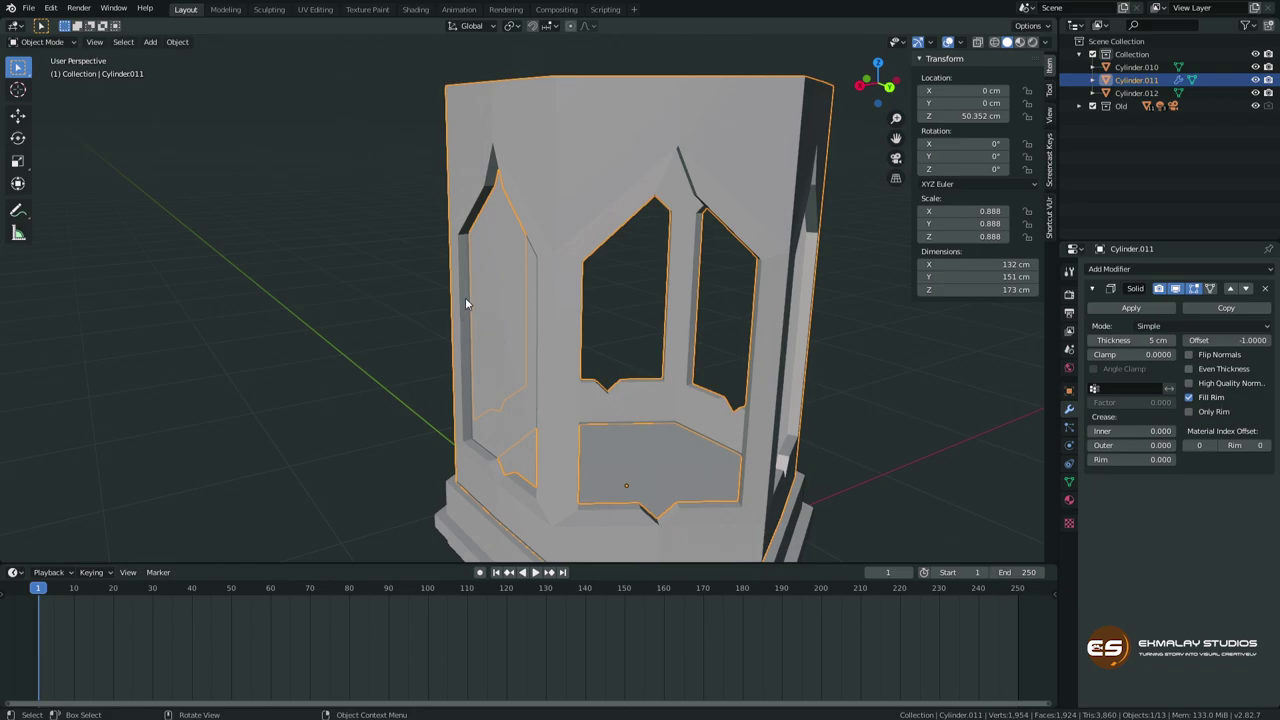
pyautogui.middleClick(532, 473)
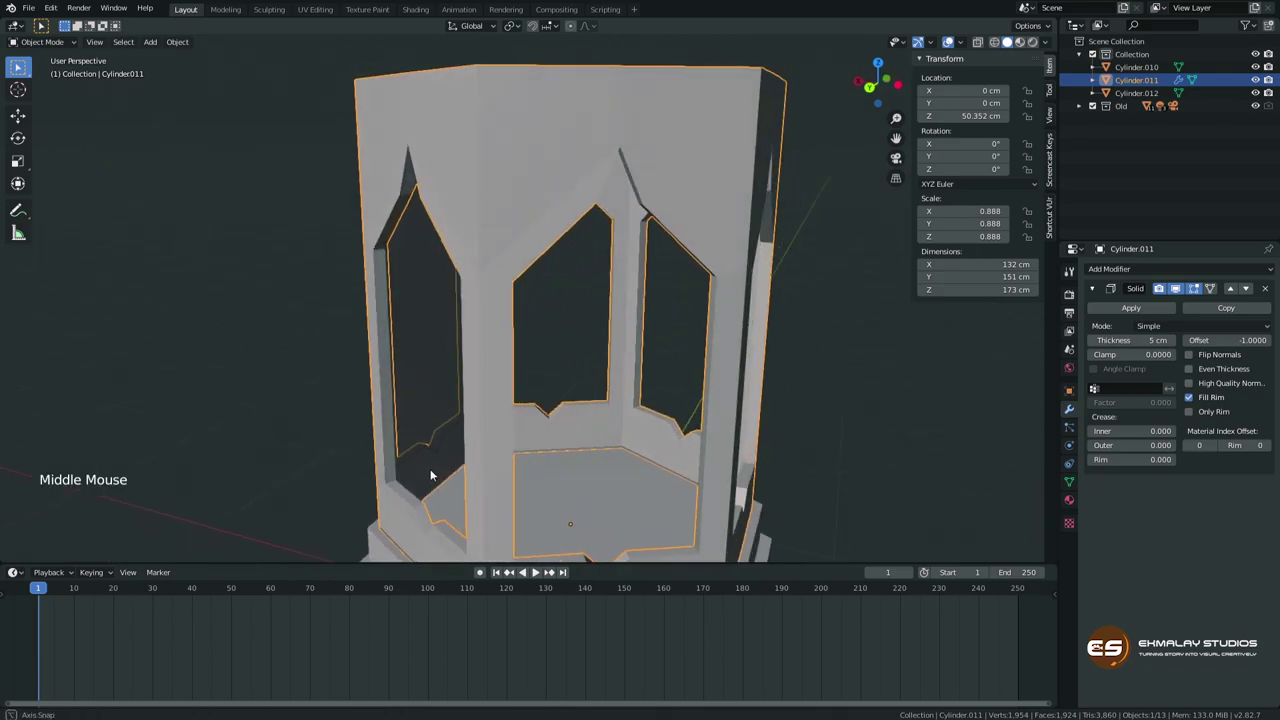
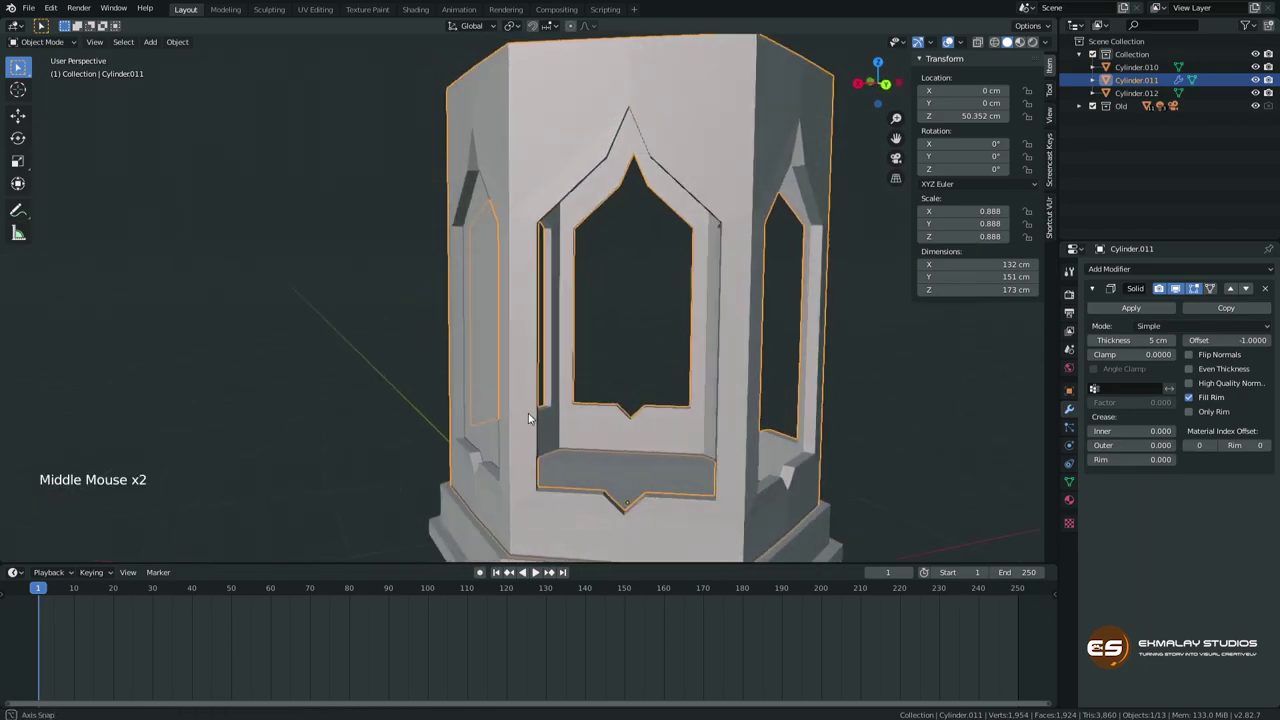
pyautogui.middleClick(578, 432)
pyautogui.scroll(-3)
pyautogui.middleClick(578, 432)
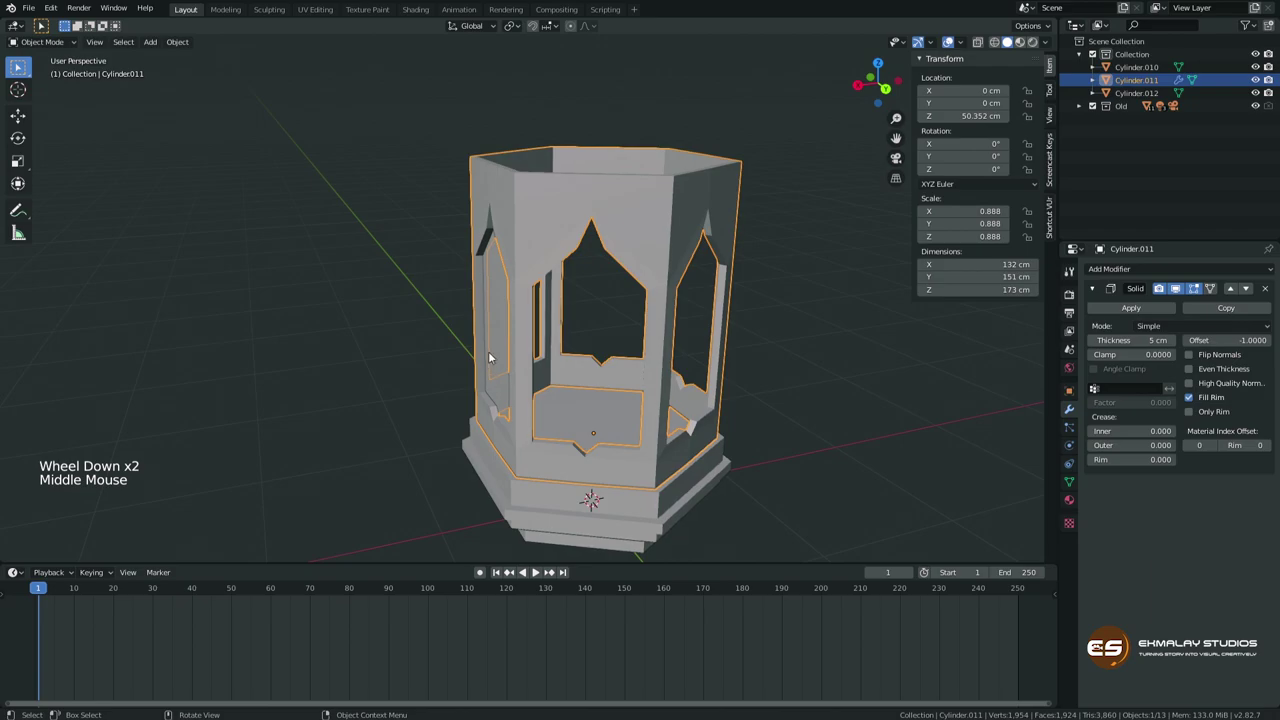
pyautogui.click(504, 344)
# Nudge the arch outline piece Cylinder.012 sideways in the viewport.
pyautogui.press('Tab')
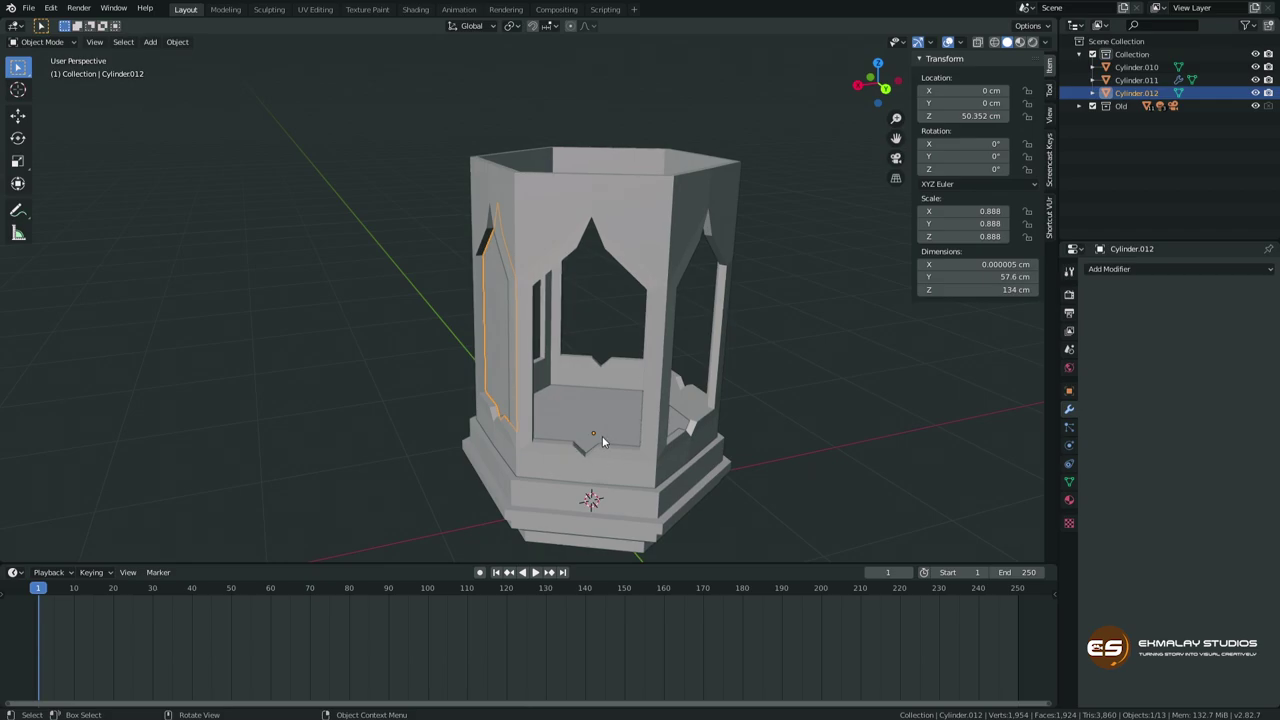
pyautogui.press('g')
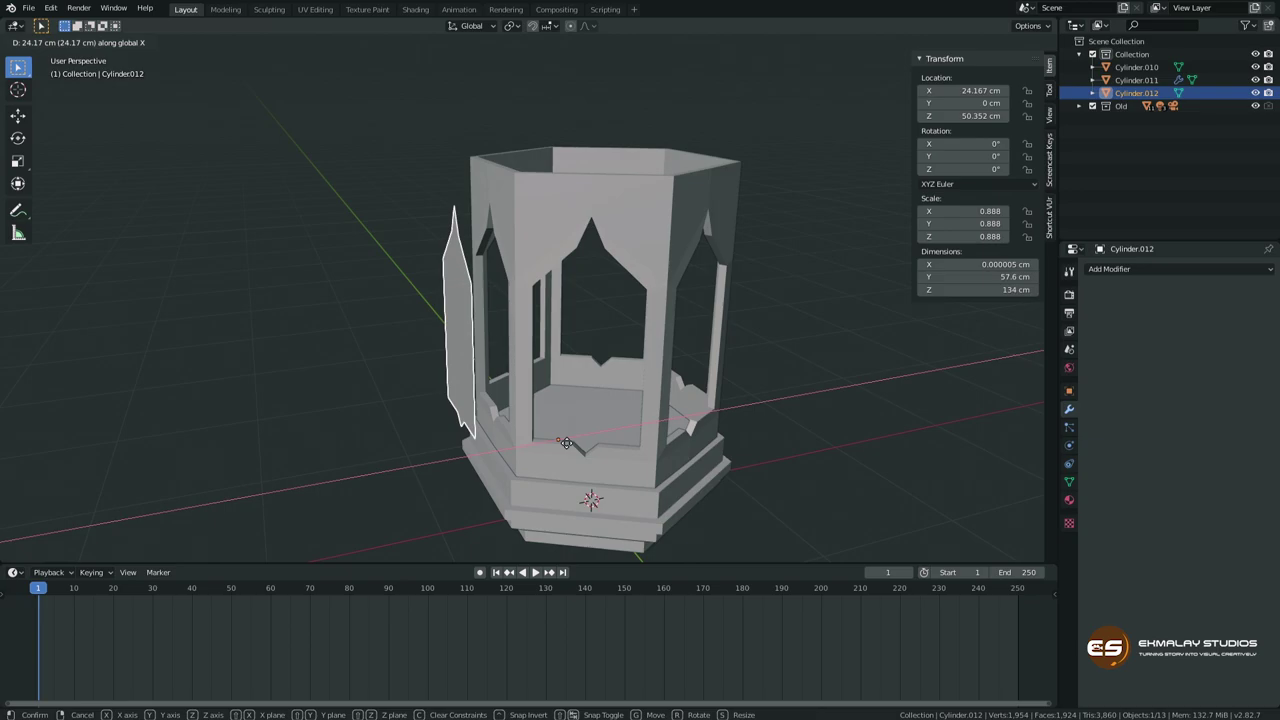
pyautogui.middleClick(572, 454)
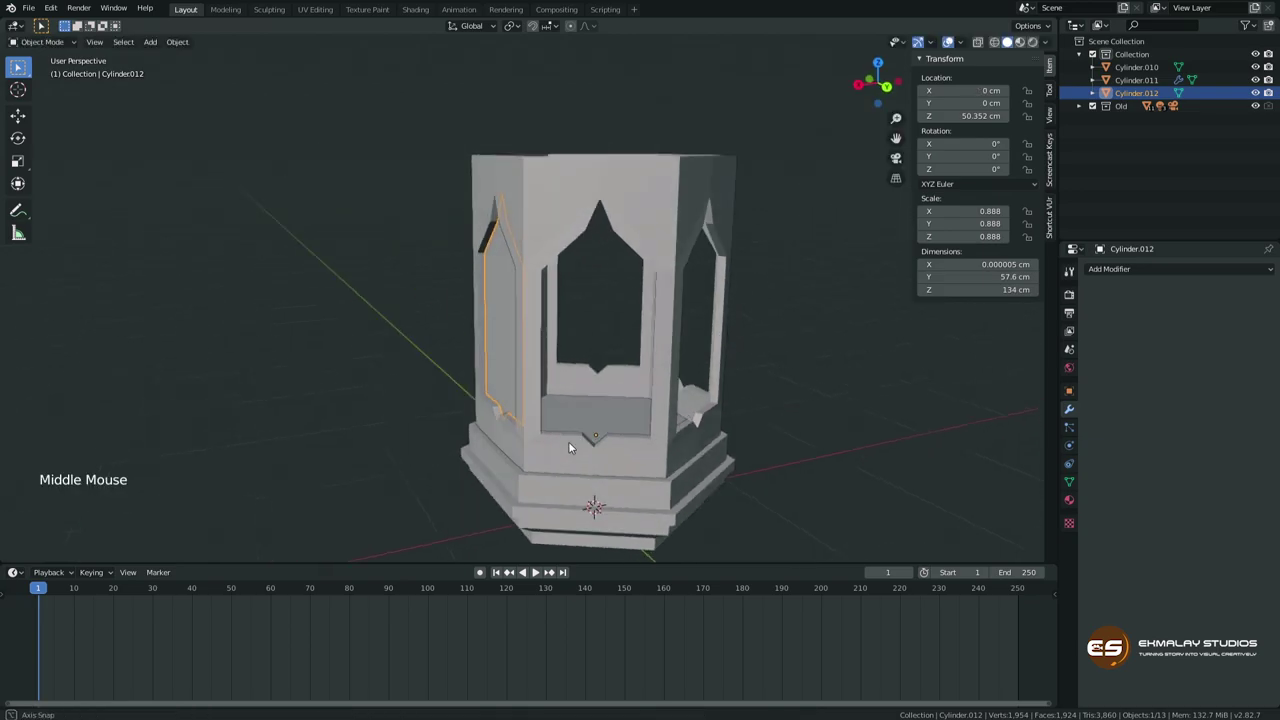
pyautogui.press('Tab')
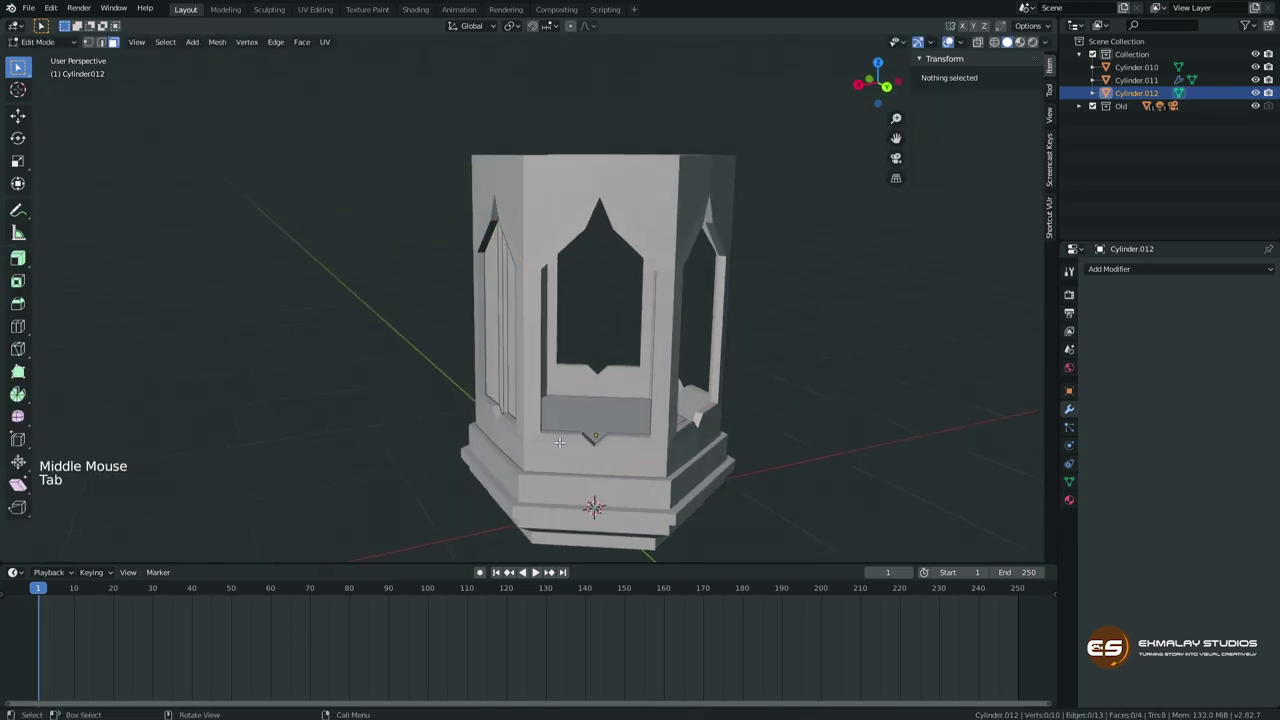
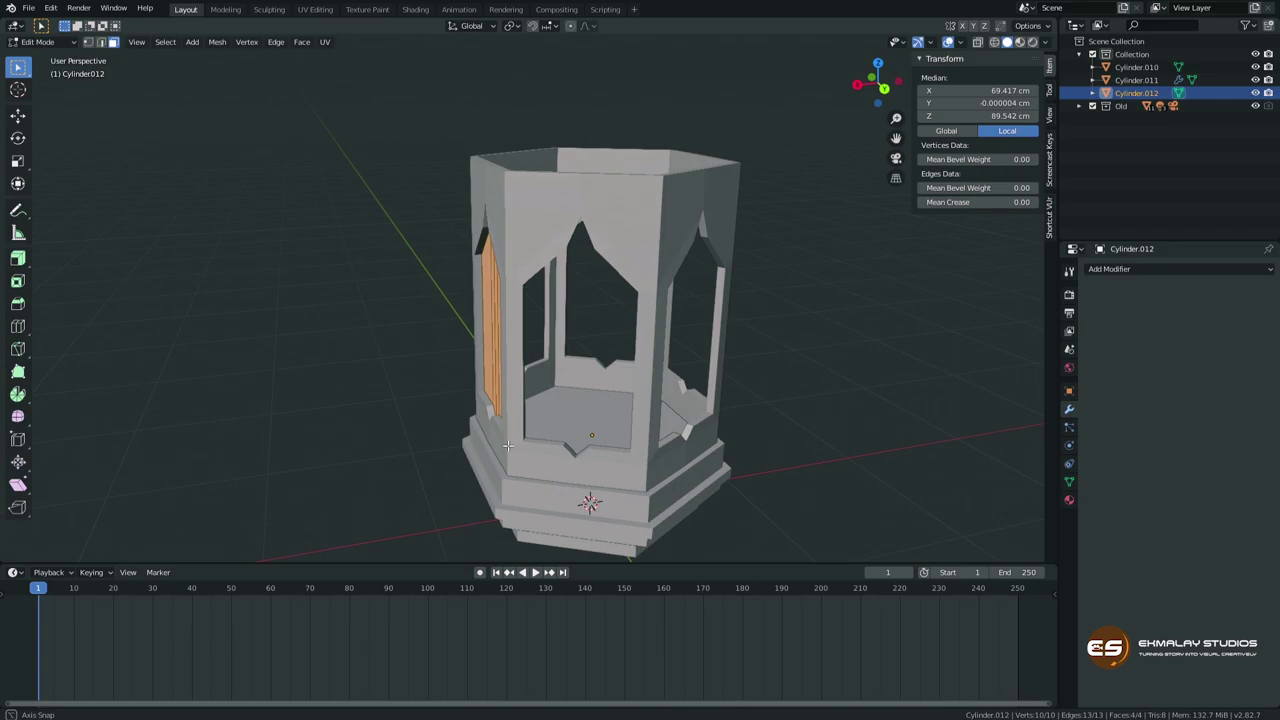
# Move the whole arch panel outward along X in Edit Mode and return to Object Mode.
pyautogui.press('x')
pyautogui.press('g')
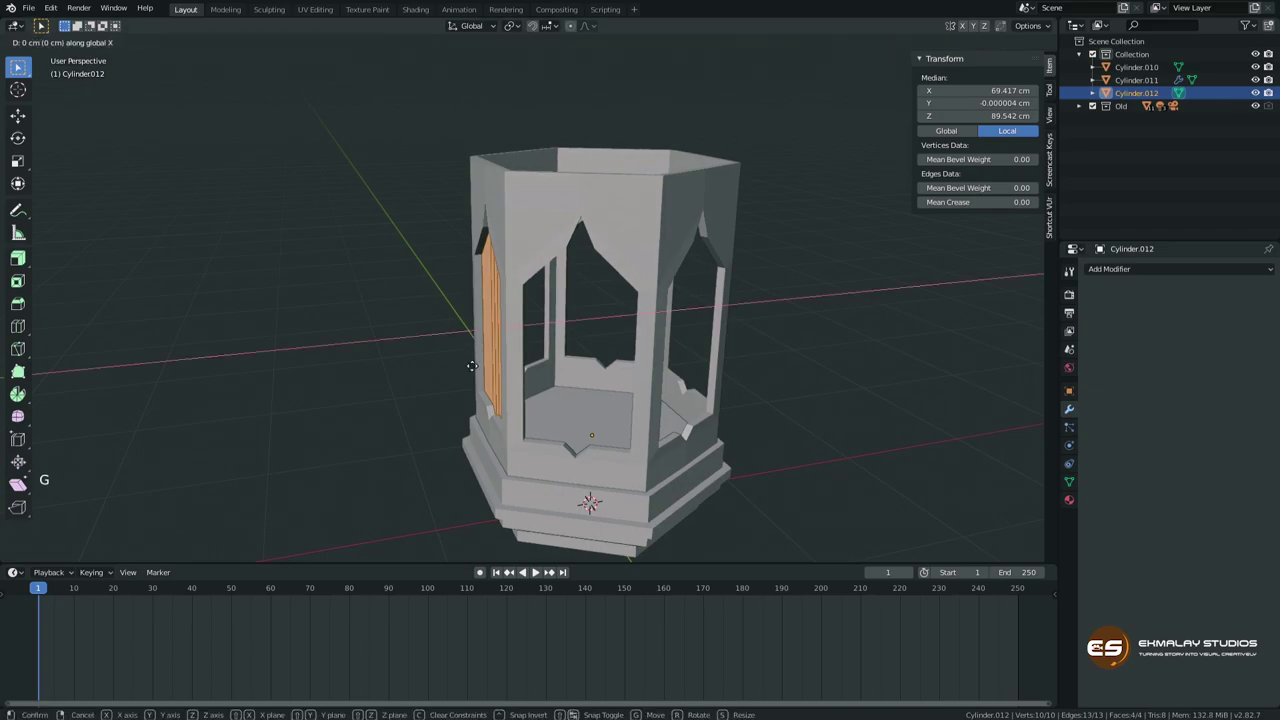
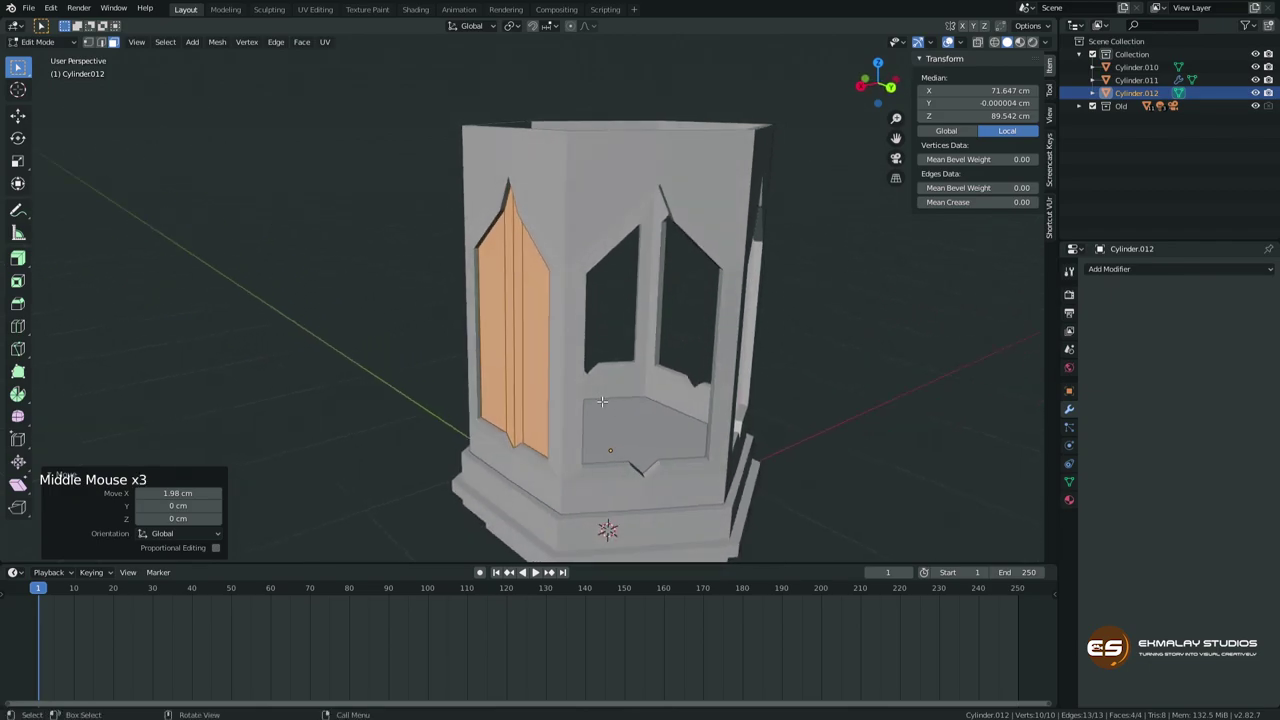
pyautogui.press('Tab')
pyautogui.middleClick(605, 372)
# Make a linked duplicate (Alt+D) of the arch outline piece and inspect it from several angles.
pyautogui.middleClick(573, 365)
pyautogui.middleClick(563, 350)
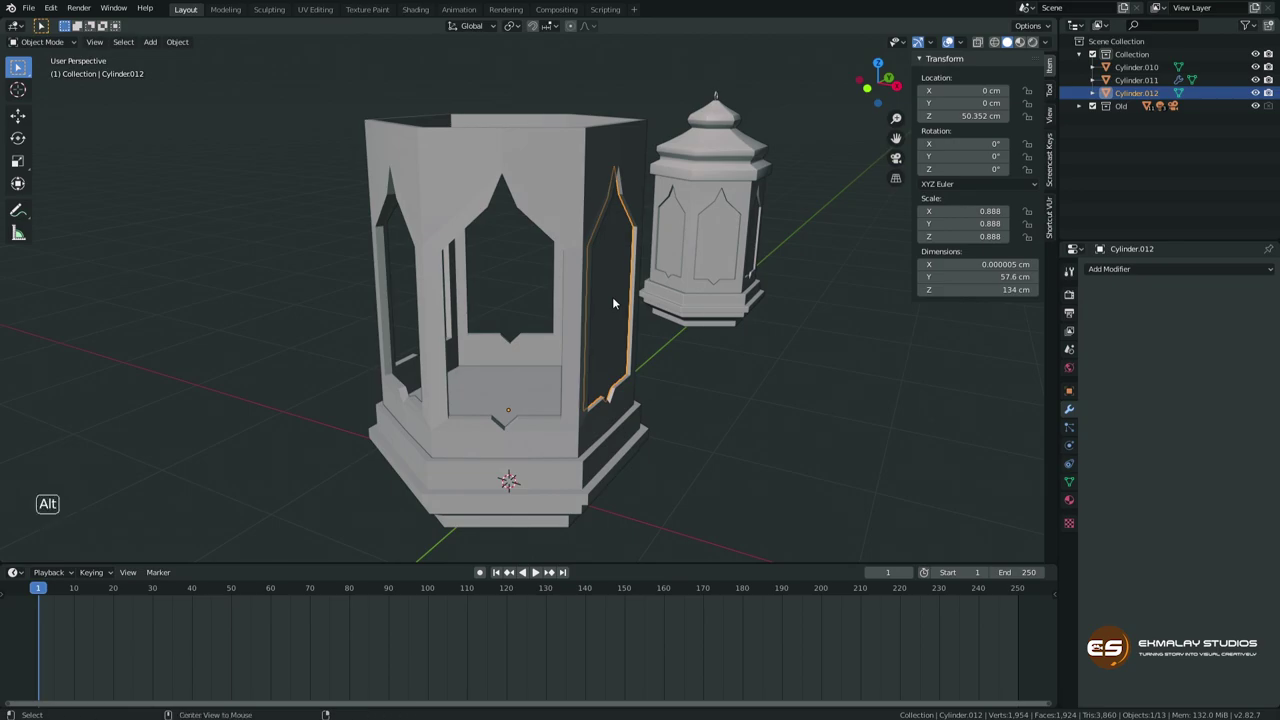
pyautogui.press('alt+d')
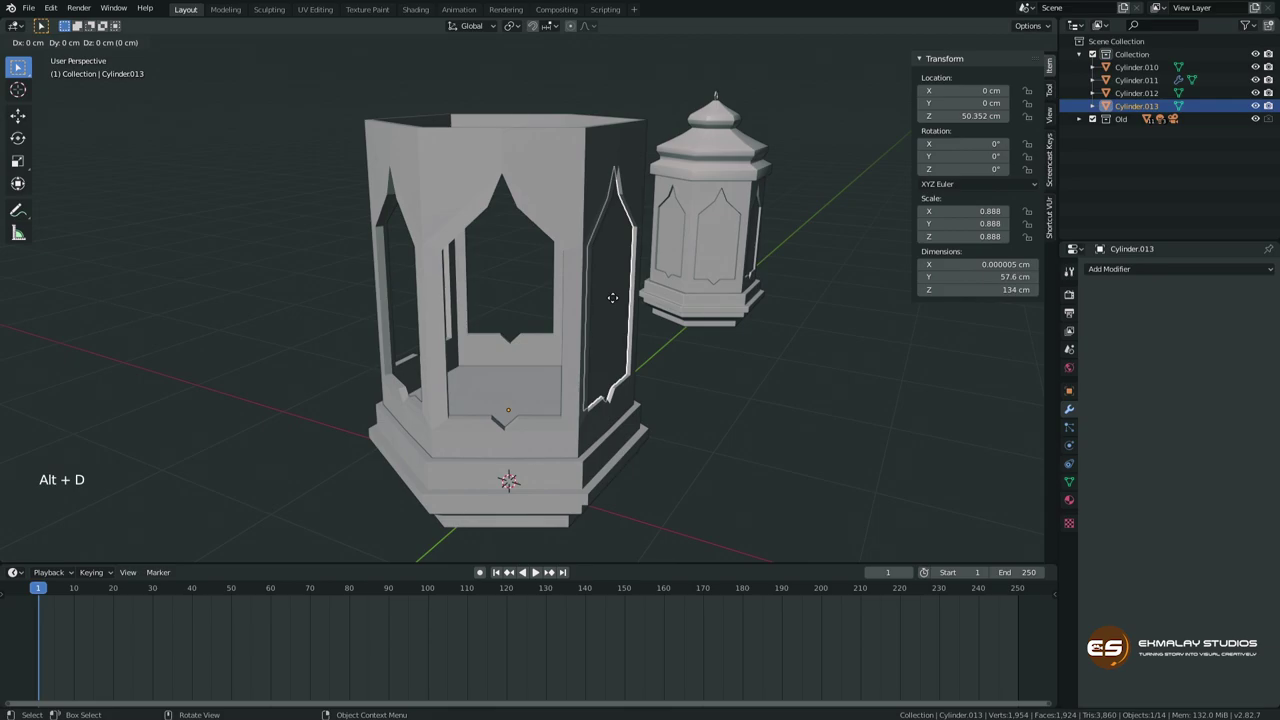
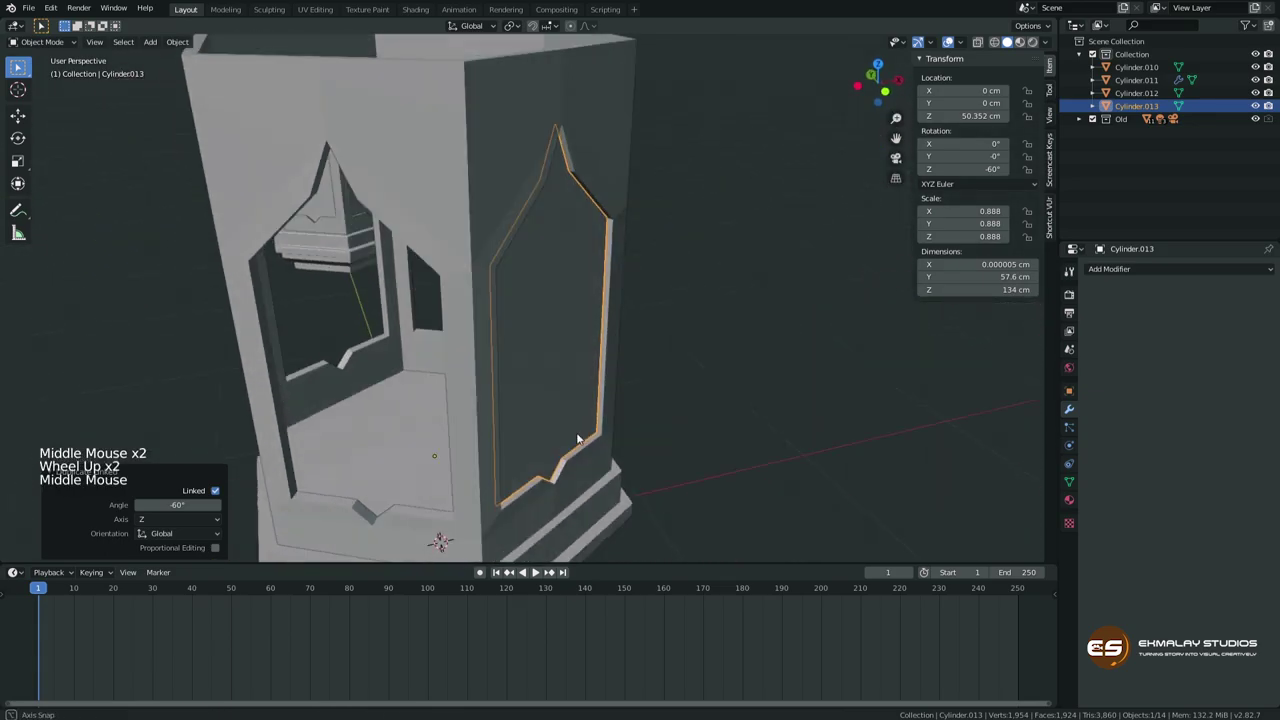
pyautogui.scroll(-3)
pyautogui.middleClick(560, 424)
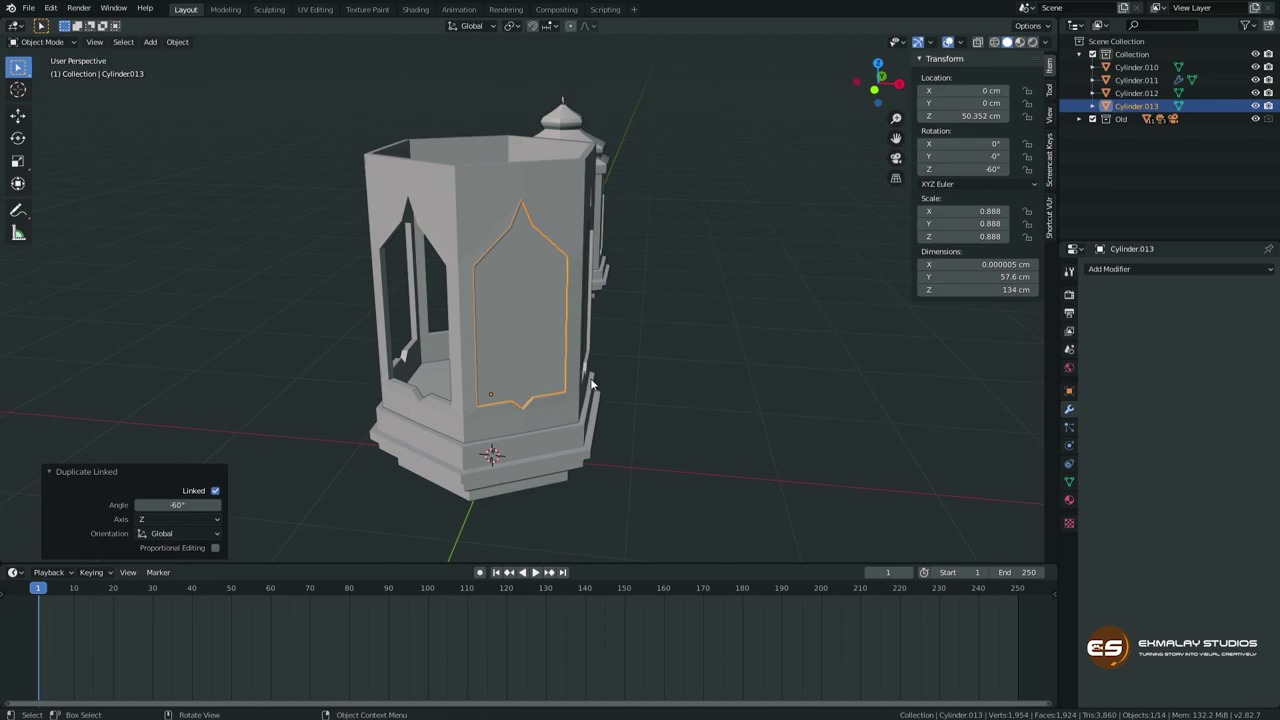
pyautogui.middleClick(598, 382)
pyautogui.middleClick(541, 370)
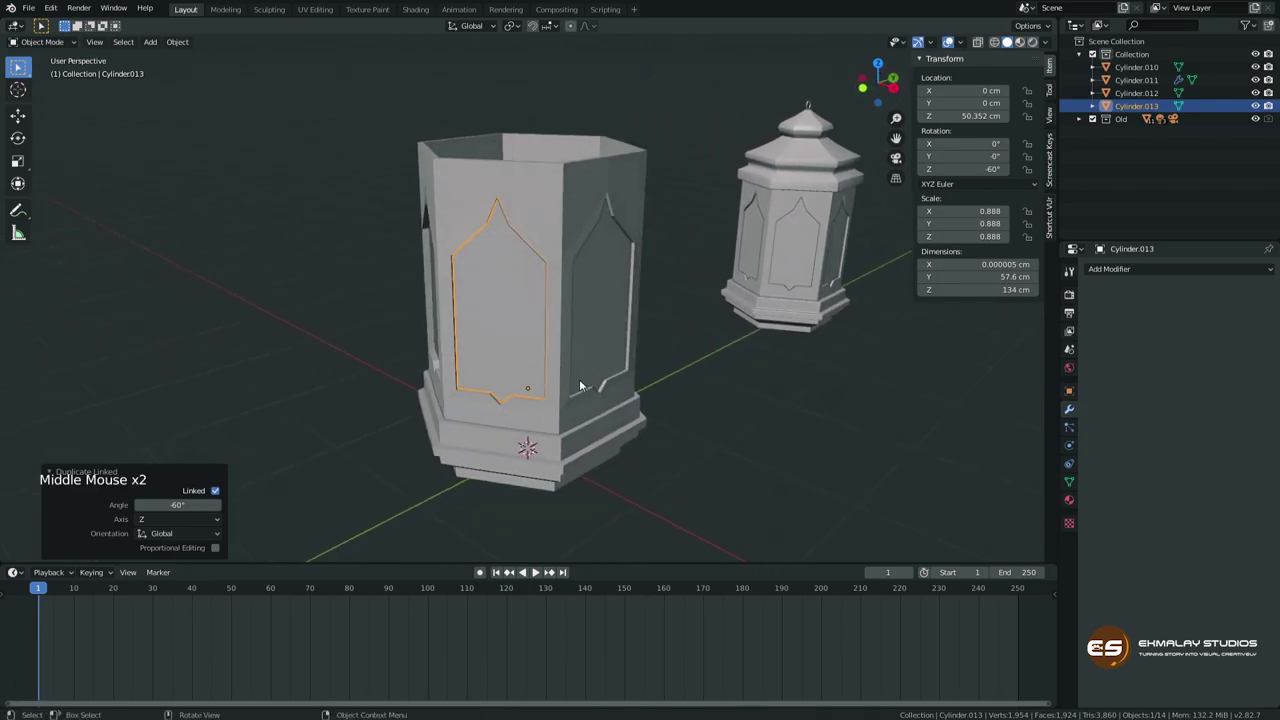
pyautogui.middleClick(554, 366)
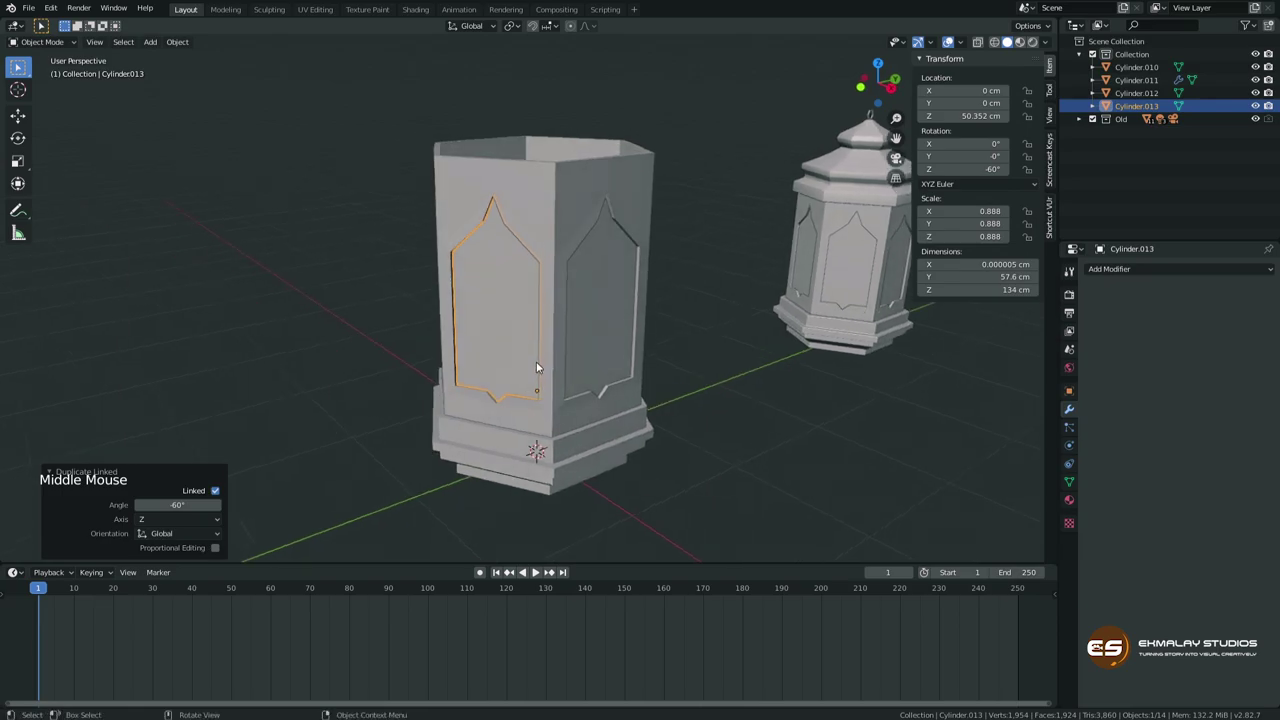
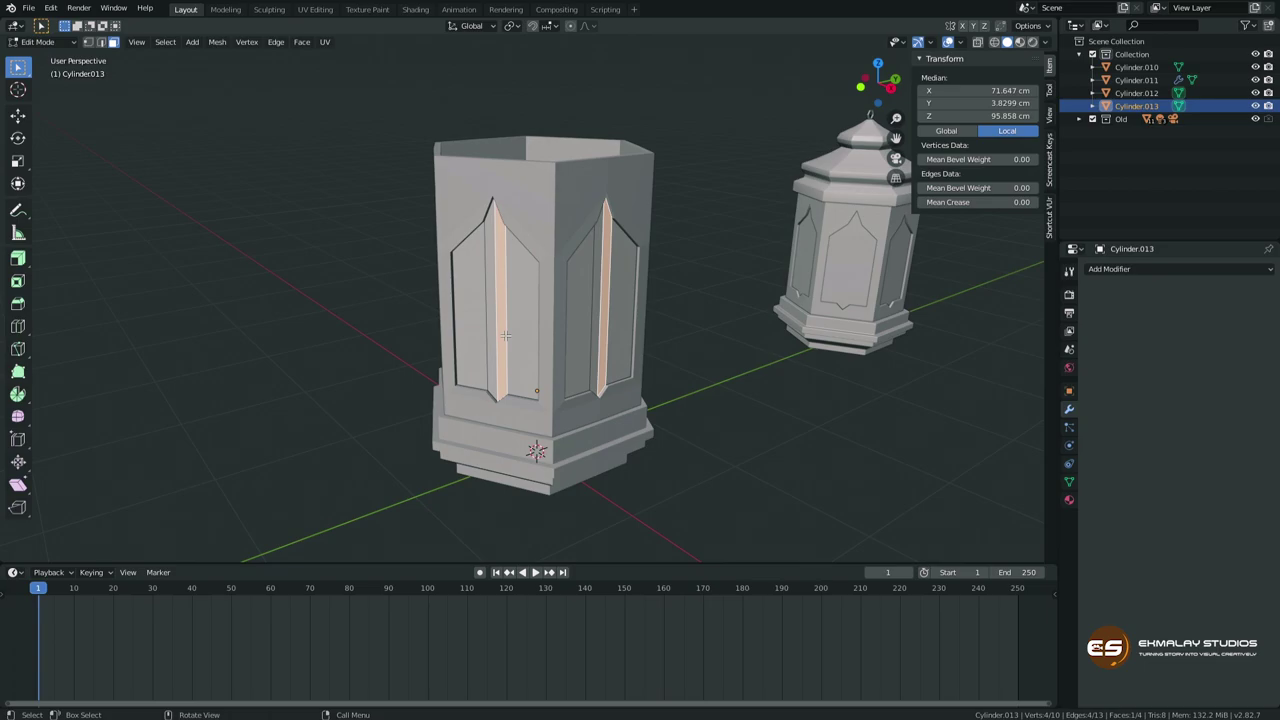
# Move the selected strip geometry to cut the arched openings through the wall piece.
pyautogui.press('x')
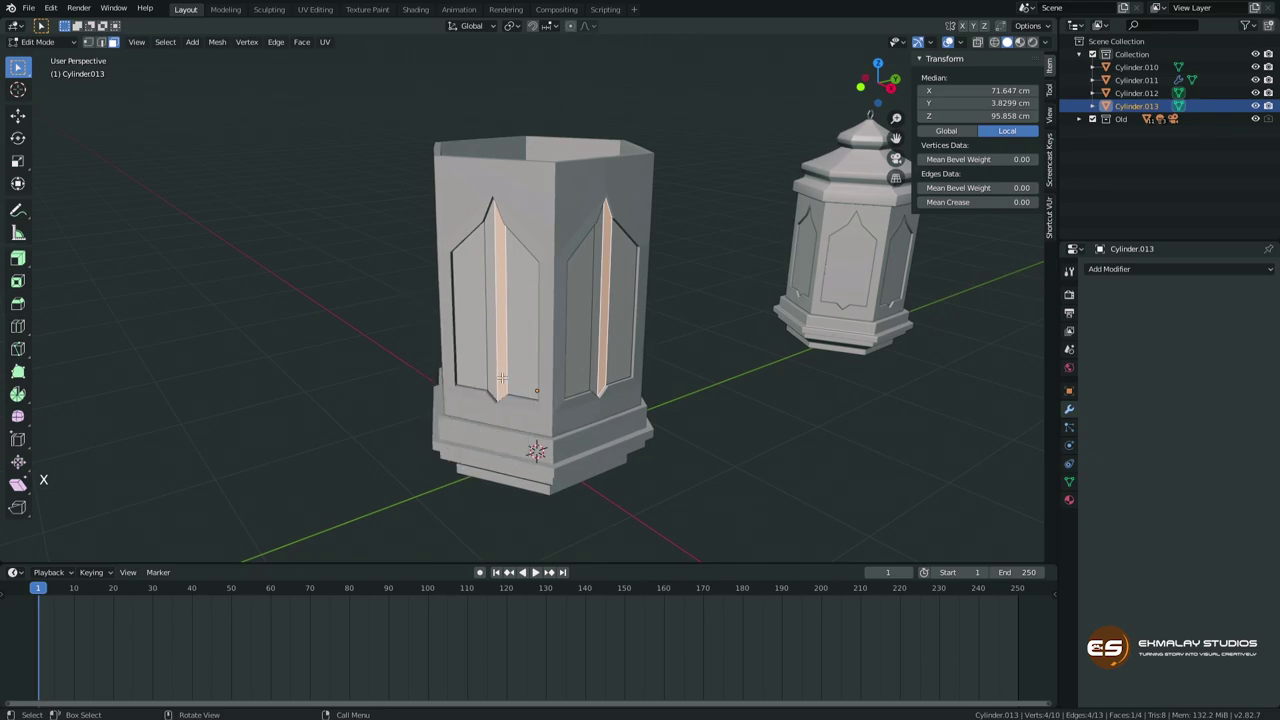
pyautogui.press('g')
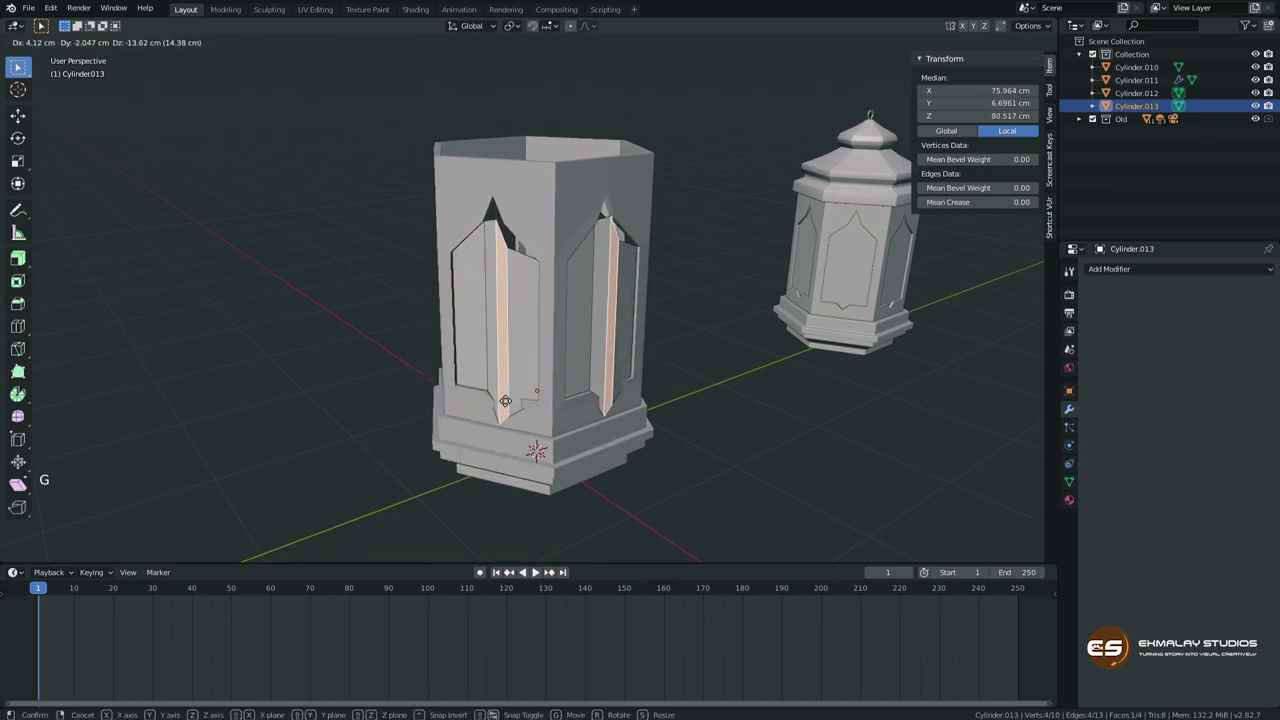
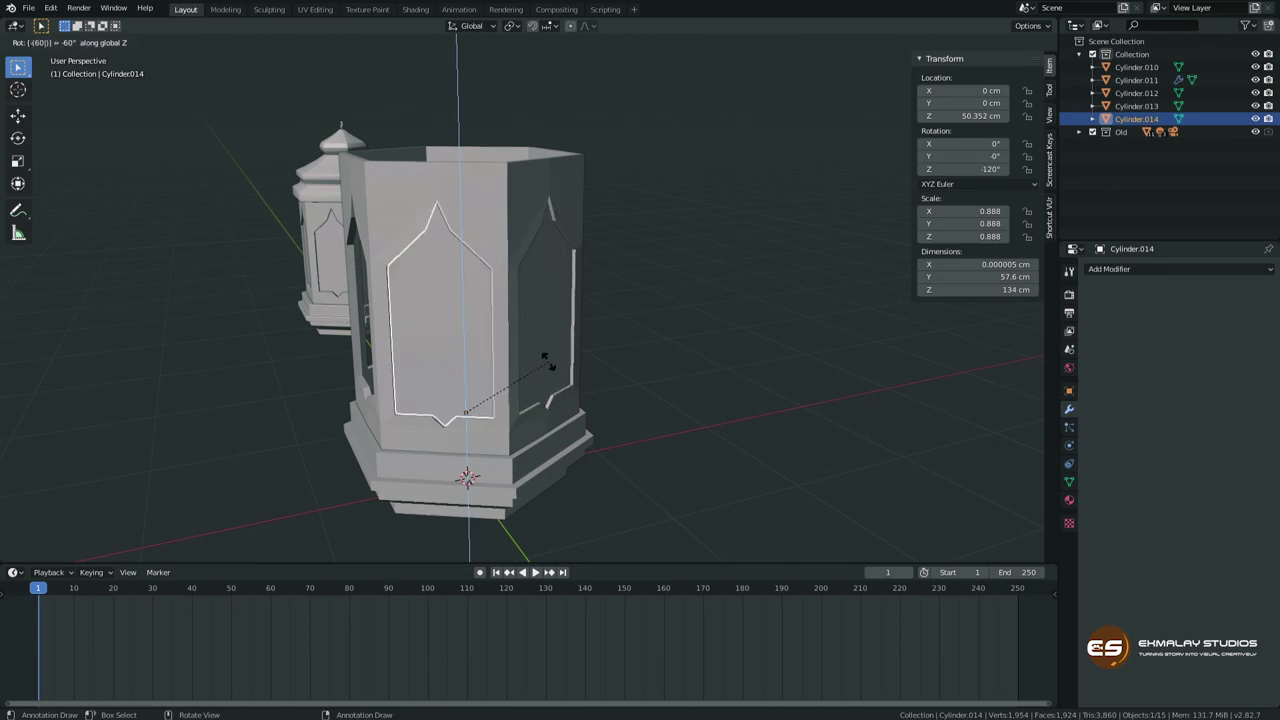
# Duplicate the wall piece twice more (Alt+D), each turned a further 60 degrees, completing the six sides.
pyautogui.middleClick(432, 388)
pyautogui.press('alt+d')
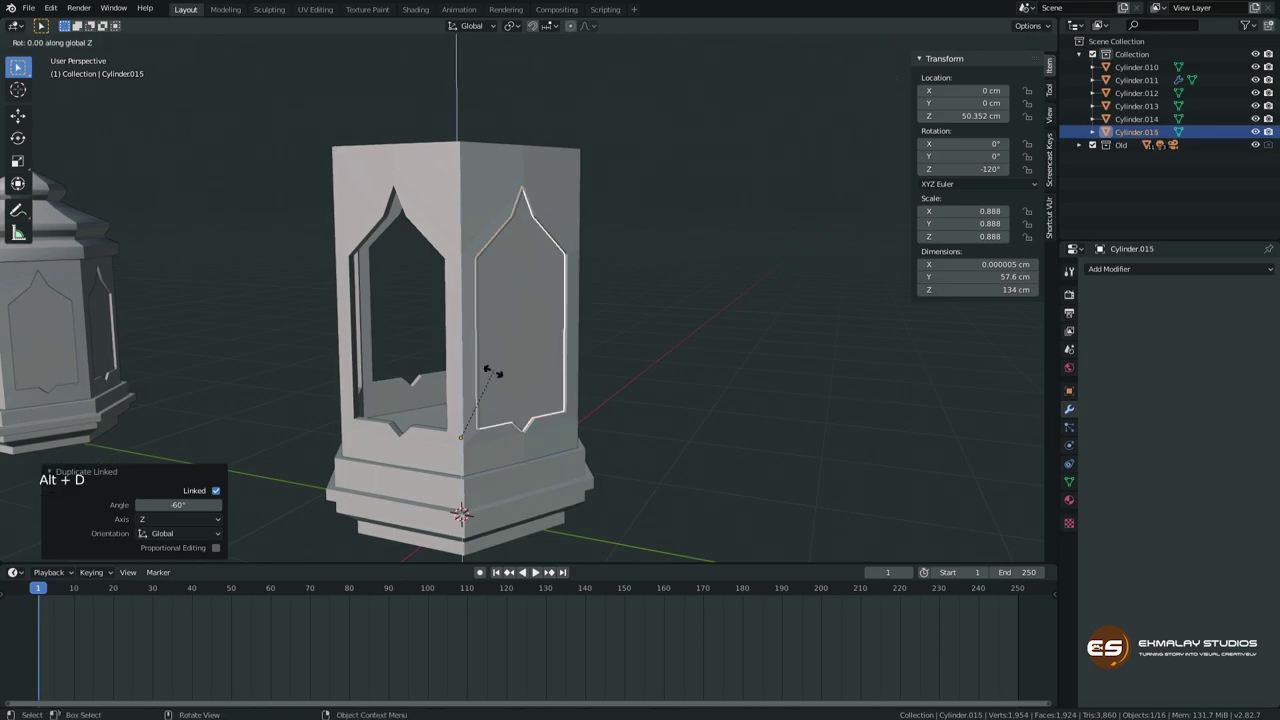
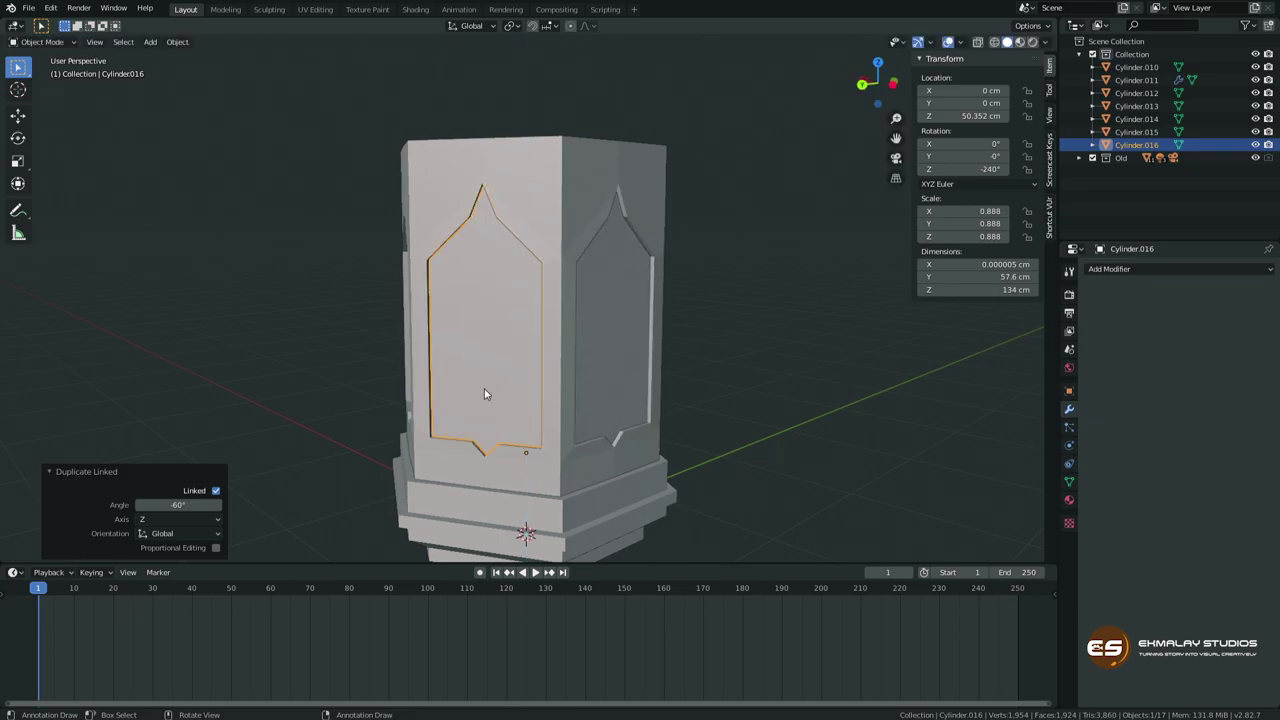
pyautogui.middleClick(468, 399)
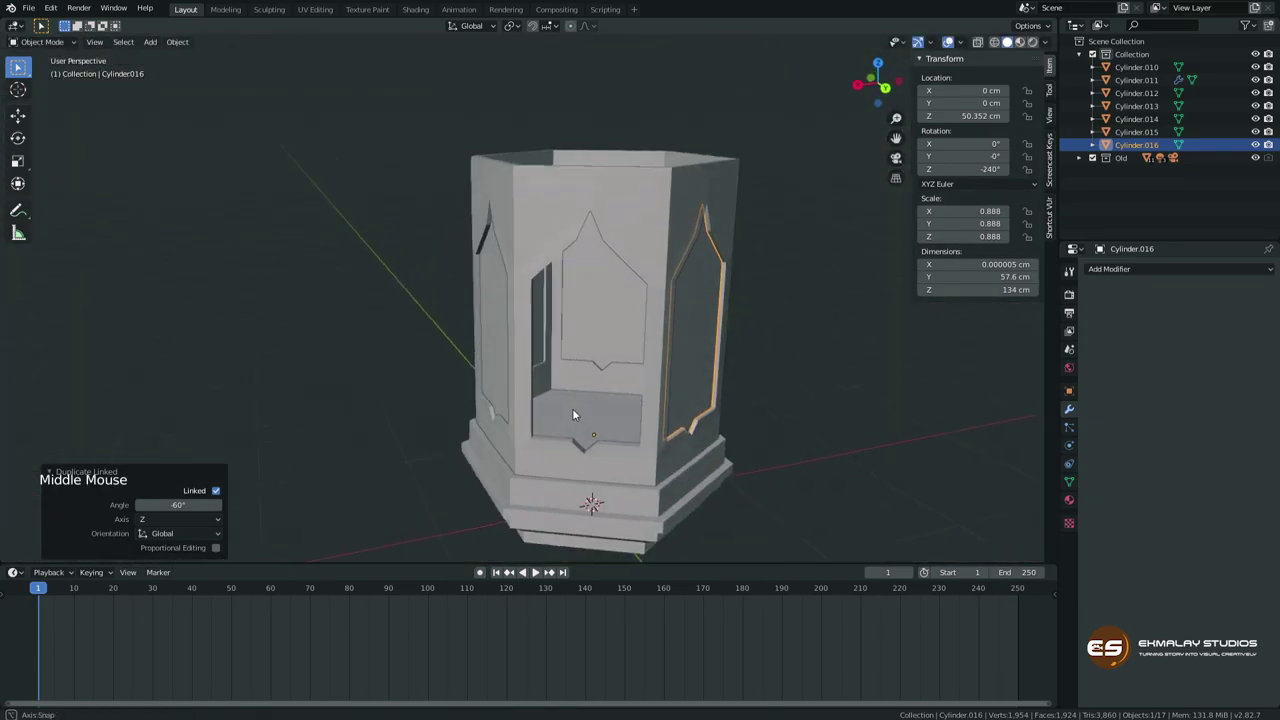
pyautogui.press('alt+d')
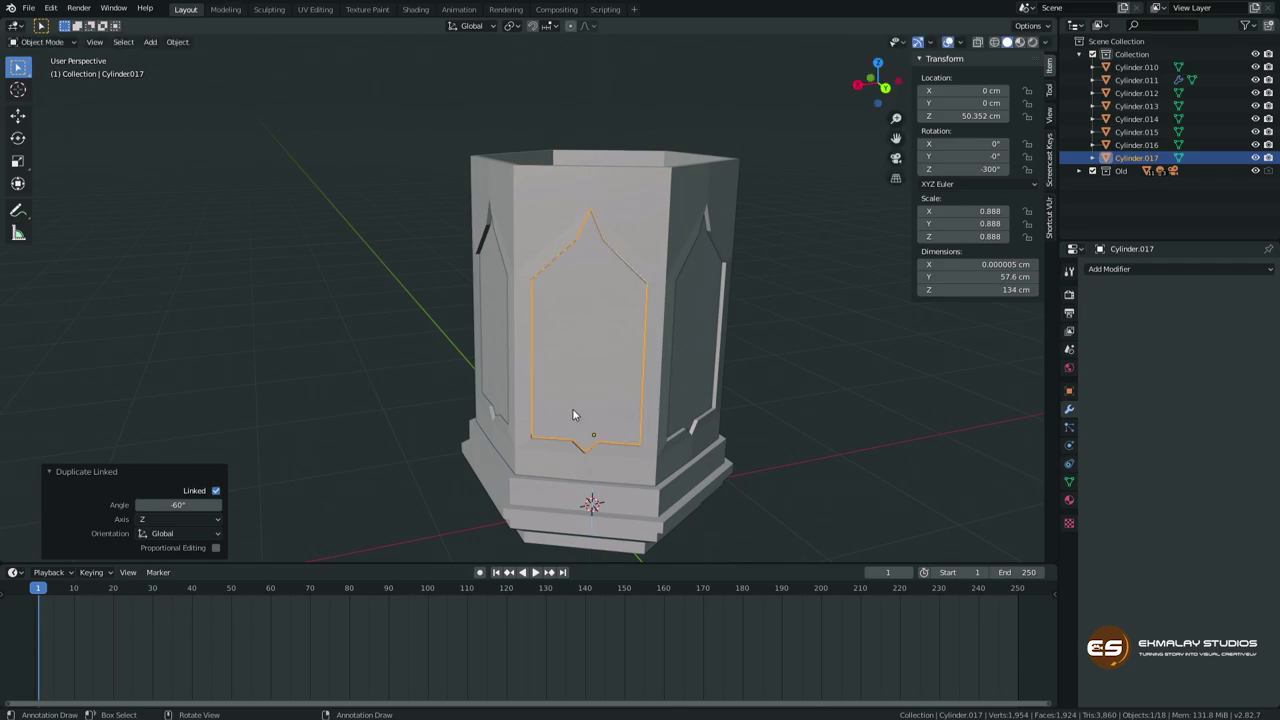
# Orbit and zoom around the lantern to check all six wall pieces line up.
pyautogui.middleClick(523, 409)
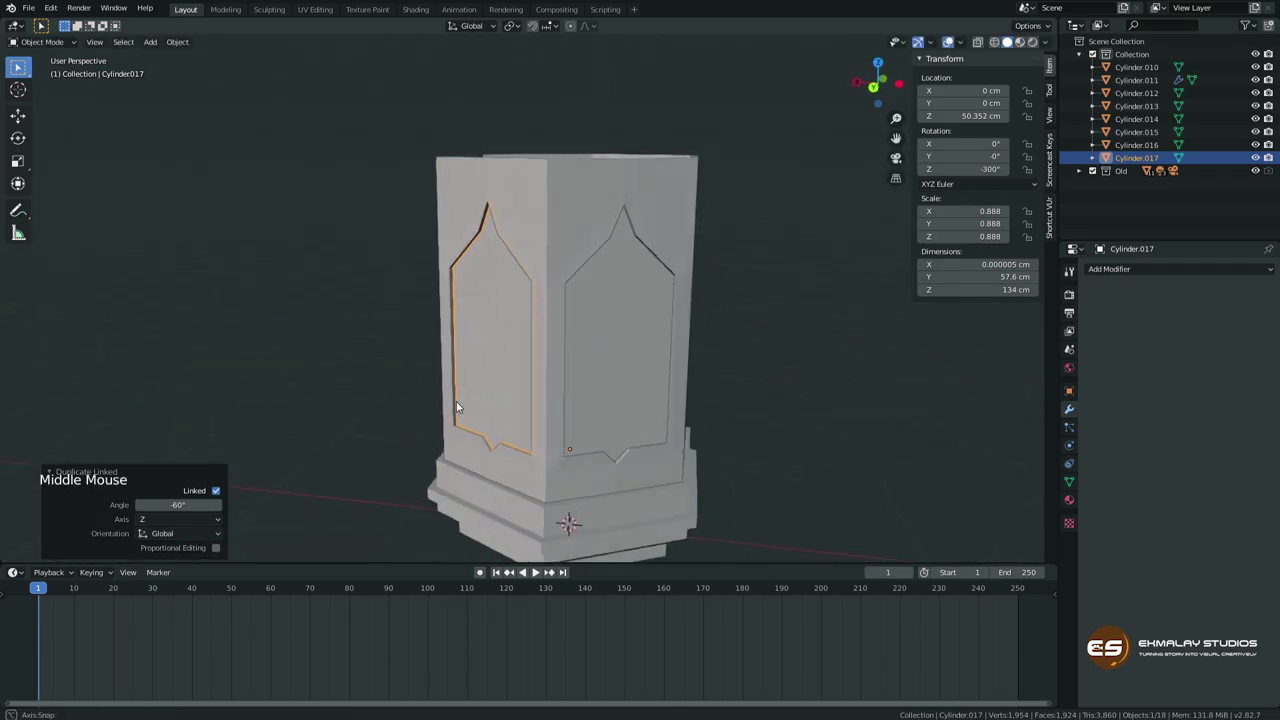
pyautogui.middleClick(536, 402)
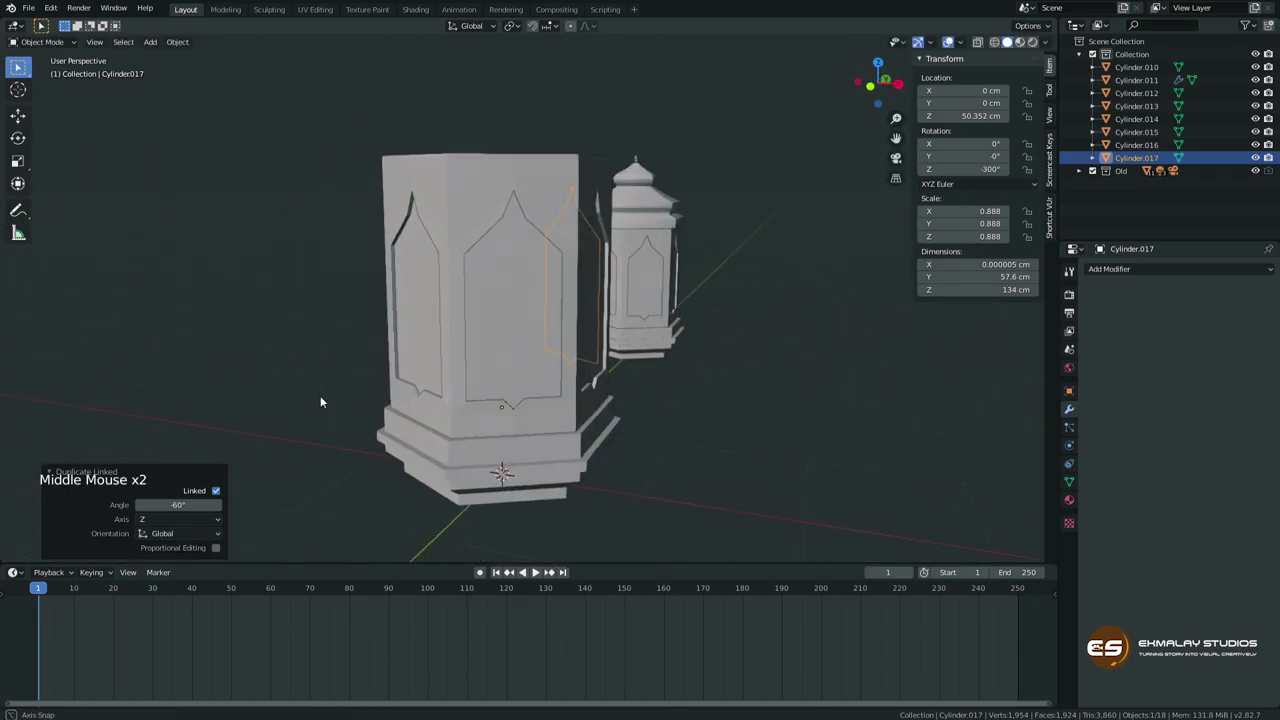
pyautogui.middleClick(421, 391)
pyautogui.scroll(-3)
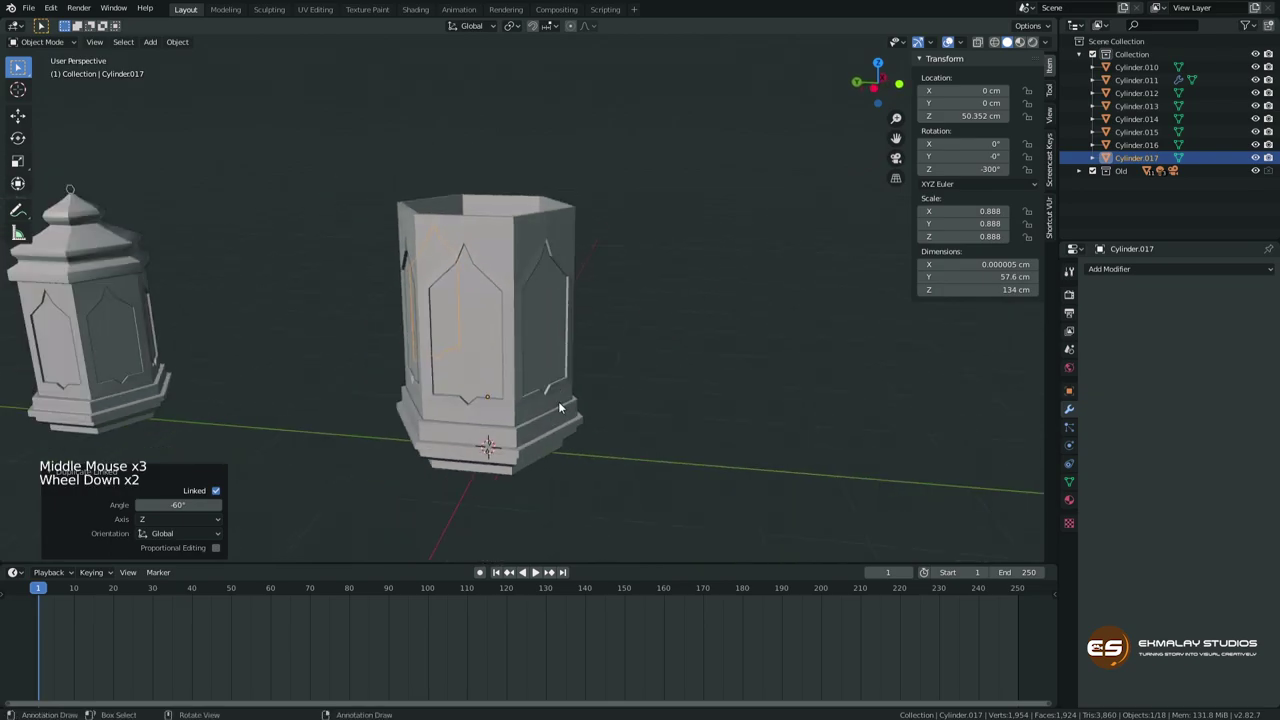
pyautogui.middleClick(534, 387)
pyautogui.scroll(3)
pyautogui.middleClick(380, 347)
pyautogui.scroll(-3)
pyautogui.middleClick(418, 417)
pyautogui.scroll(-3)
pyautogui.middleClick(478, 399)
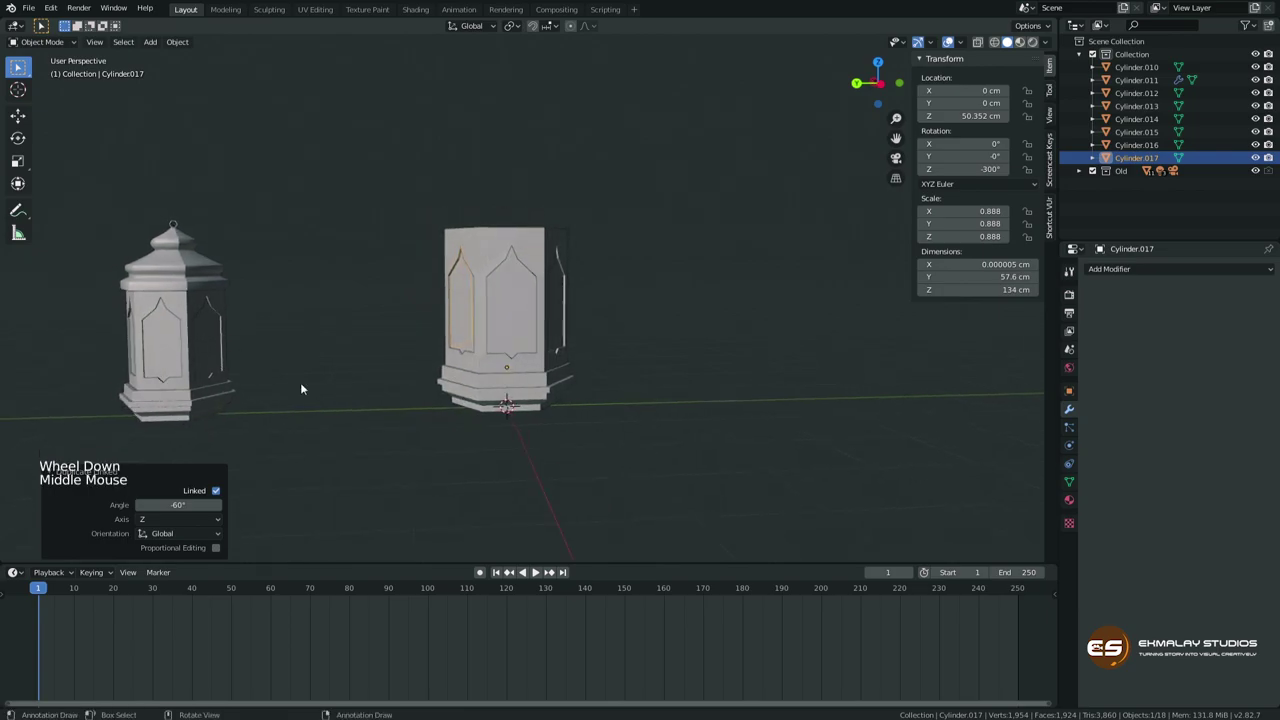
pyautogui.middleClick(531, 403)
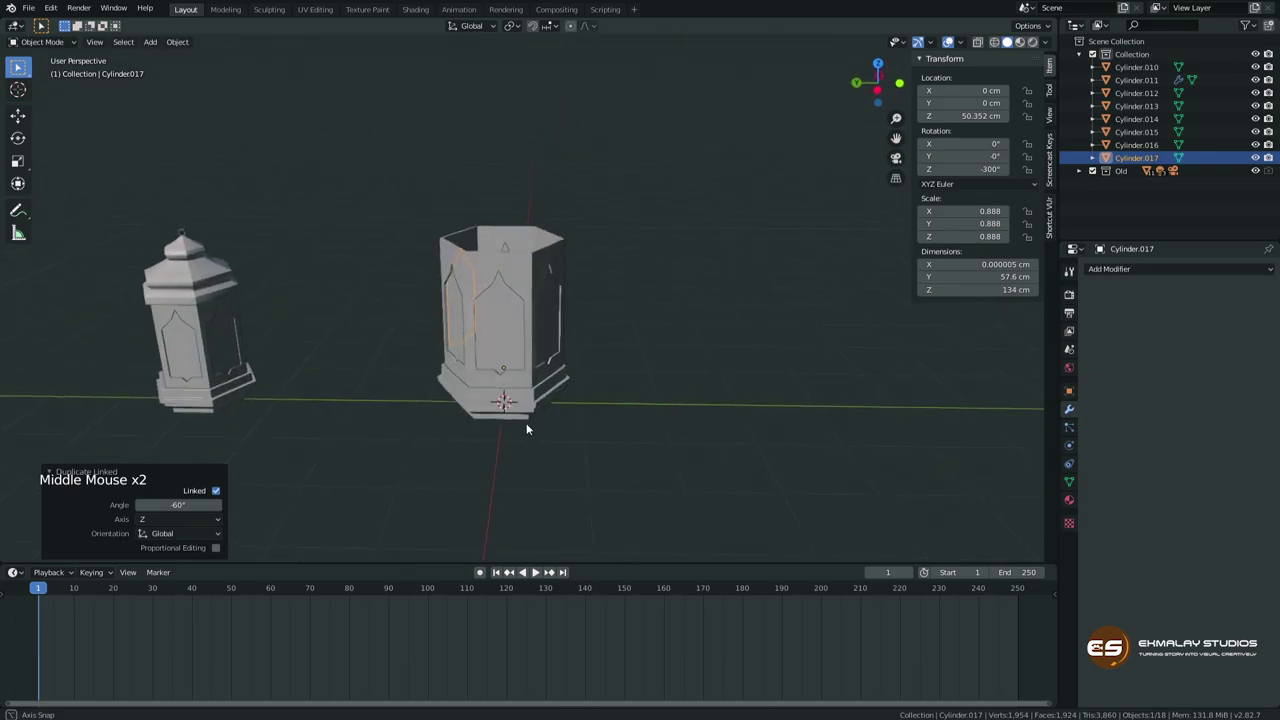
pyautogui.click(388, 205)
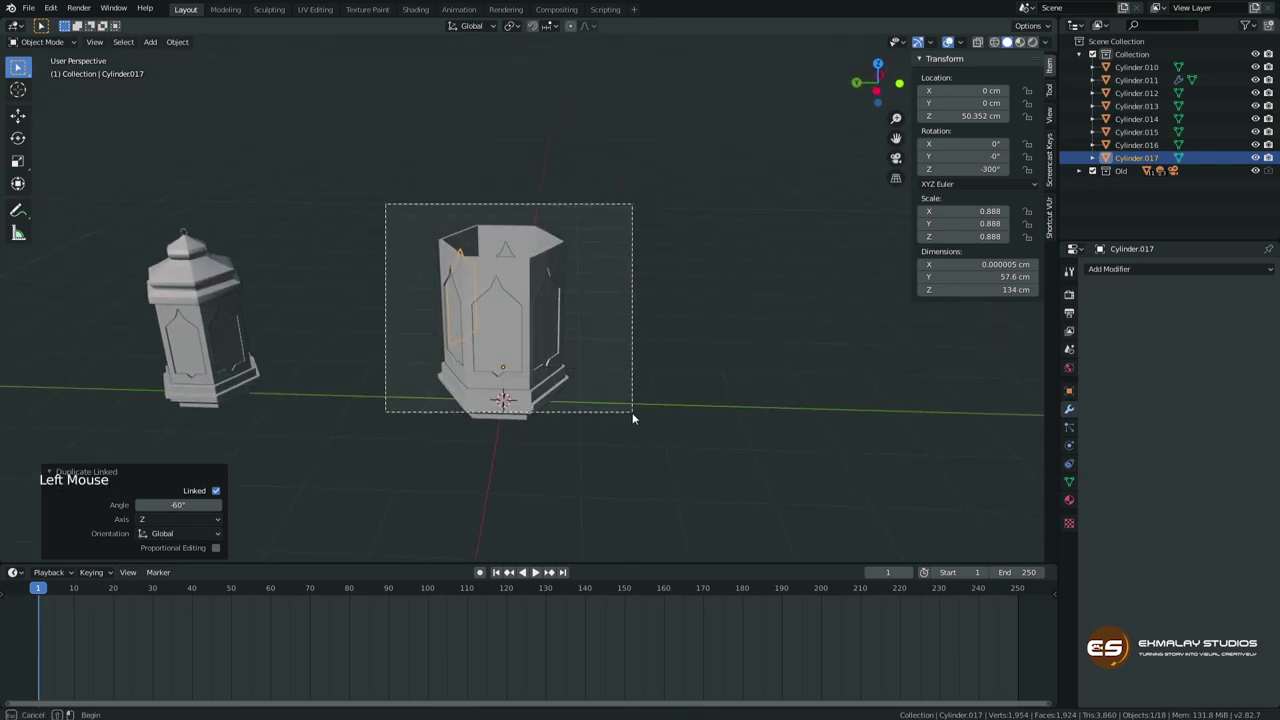
pyautogui.press('ctrl+a')
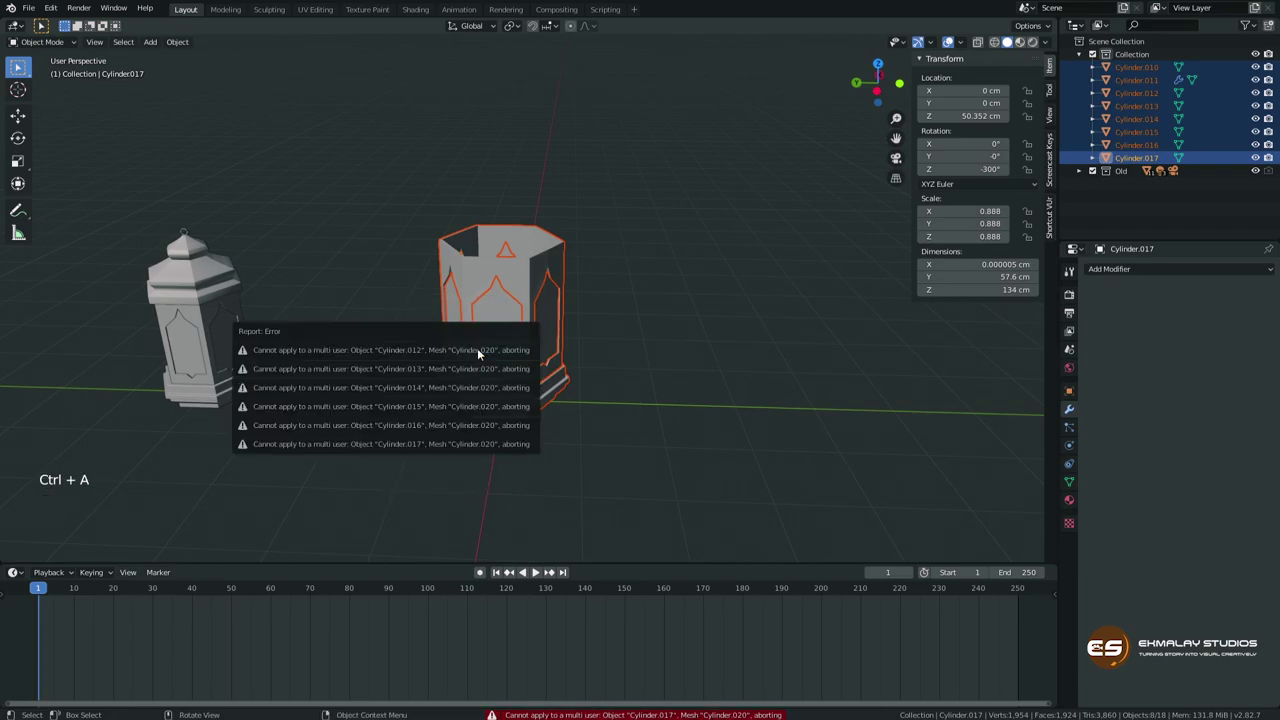
pyautogui.click(662, 288)
pyautogui.click(547, 312)
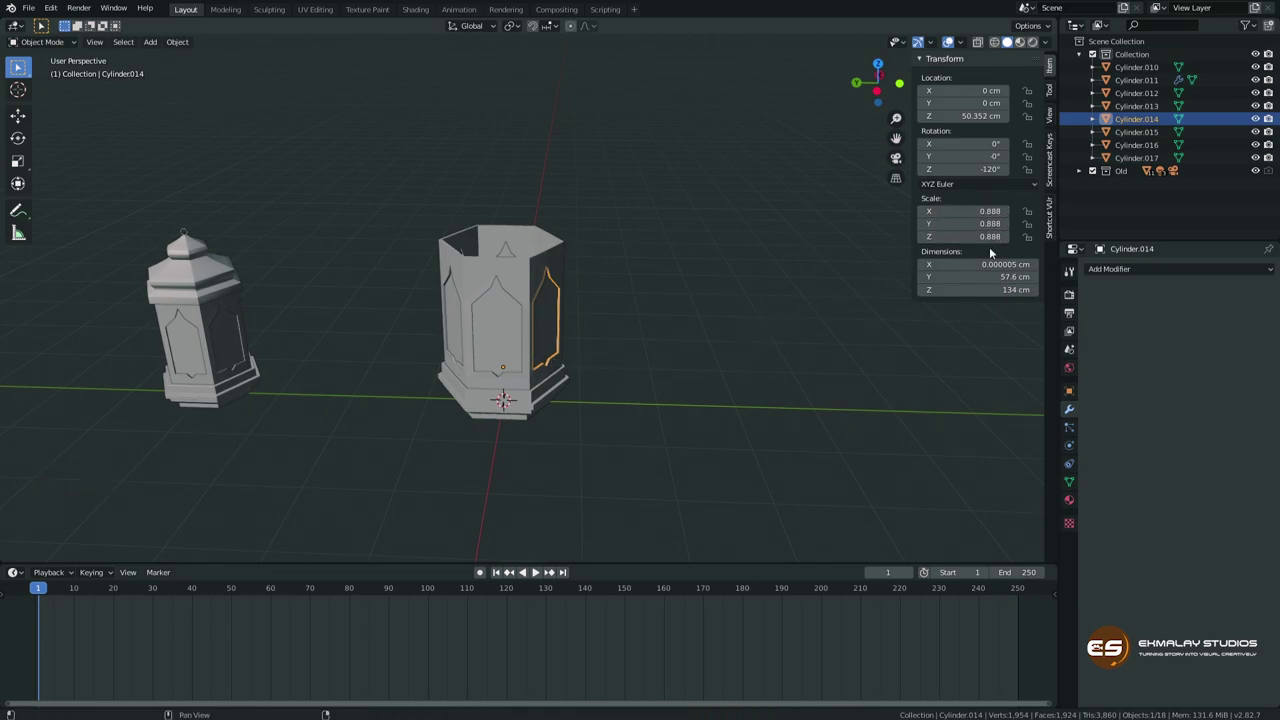
# Show the Object Data Properties of wall piece Cylinder.014, whose mesh has six users.
pyautogui.middleClick(532, 330)
pyautogui.scroll(3)
pyautogui.click(1142, 271)
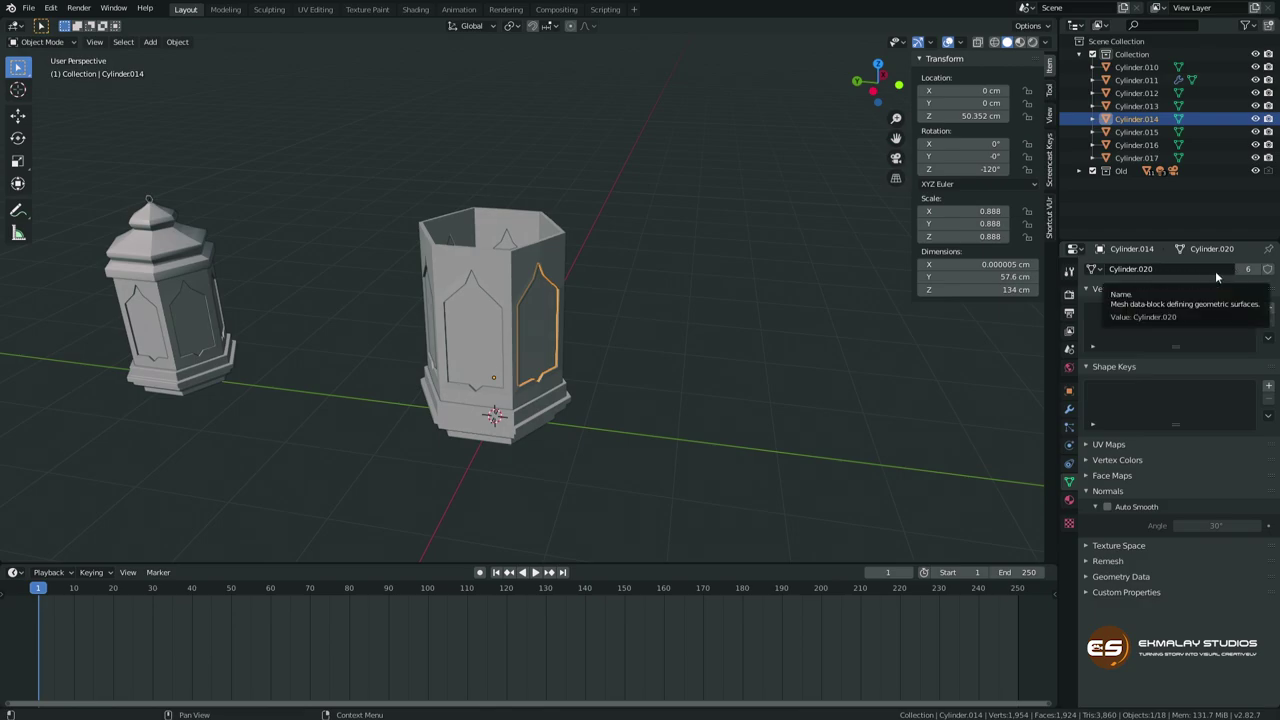
pyautogui.scroll(3)
pyautogui.middleClick(481, 386)
pyautogui.scroll(3)
pyautogui.middleClick(460, 324)
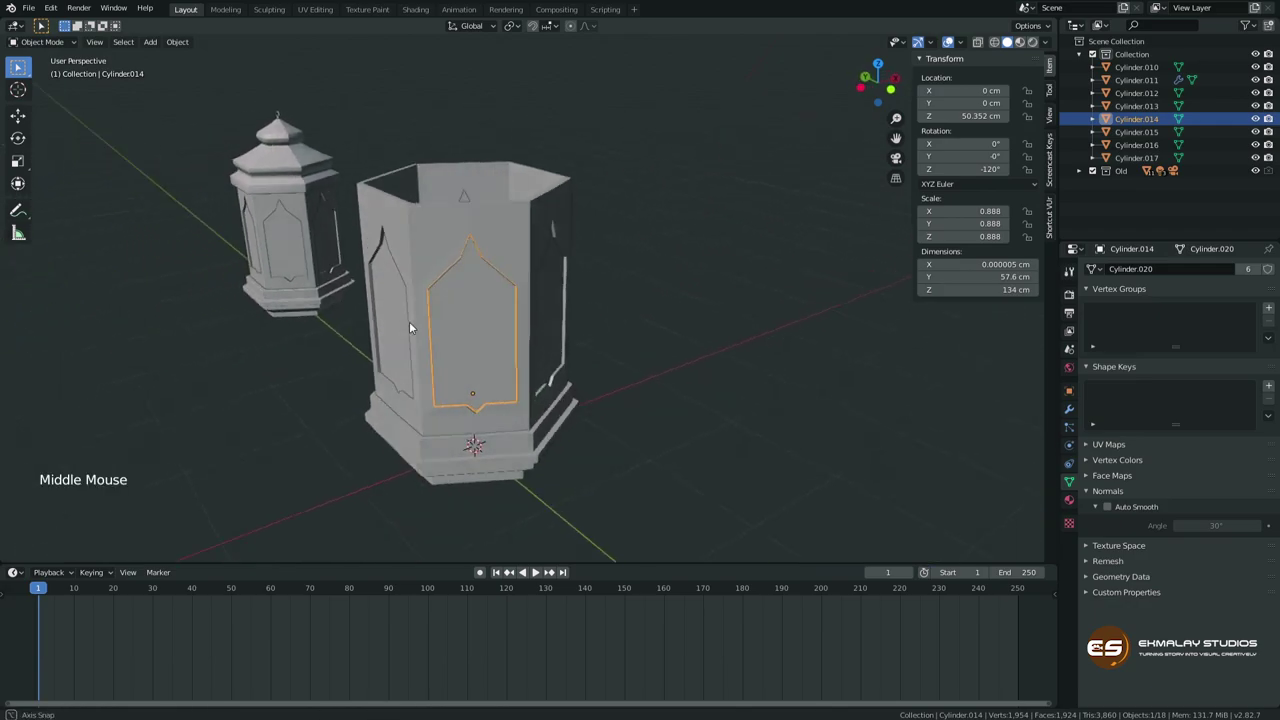
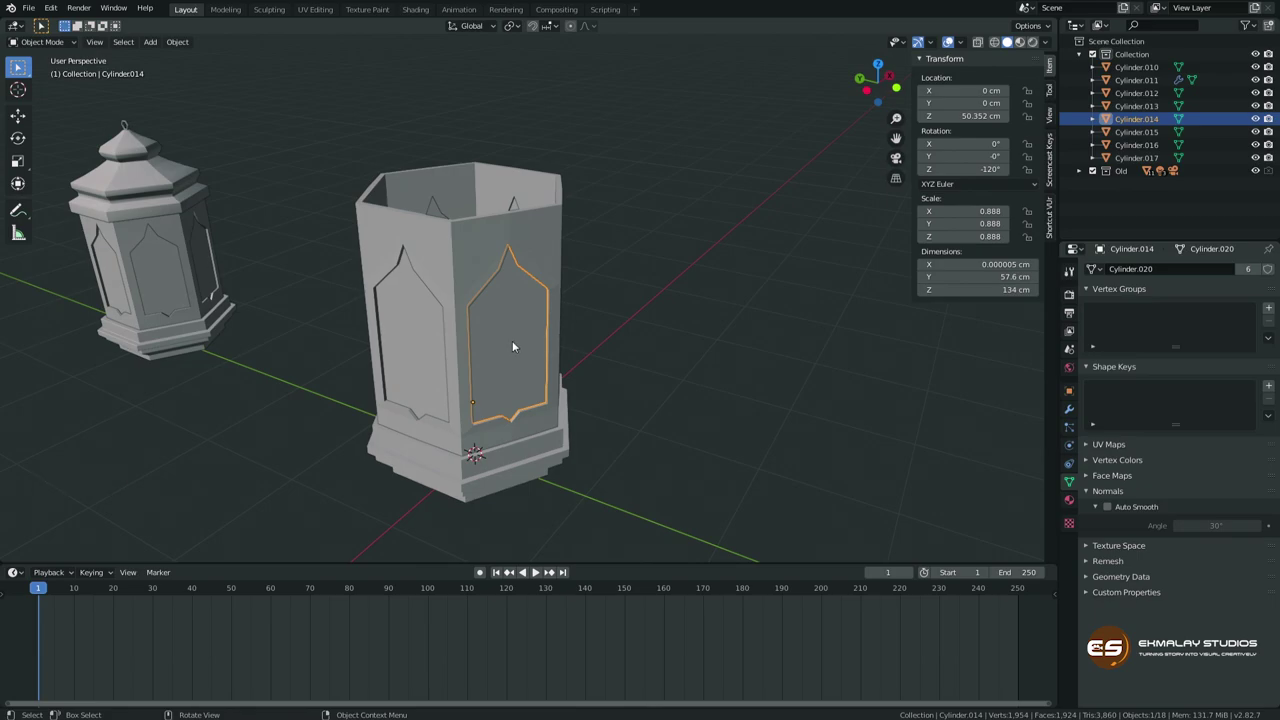
# Retry applying scale (Ctrl+A) on Cylinder.014, which fails again on the shared mesh data.
pyautogui.middleClick(504, 353)
pyautogui.press('ctrl+a')
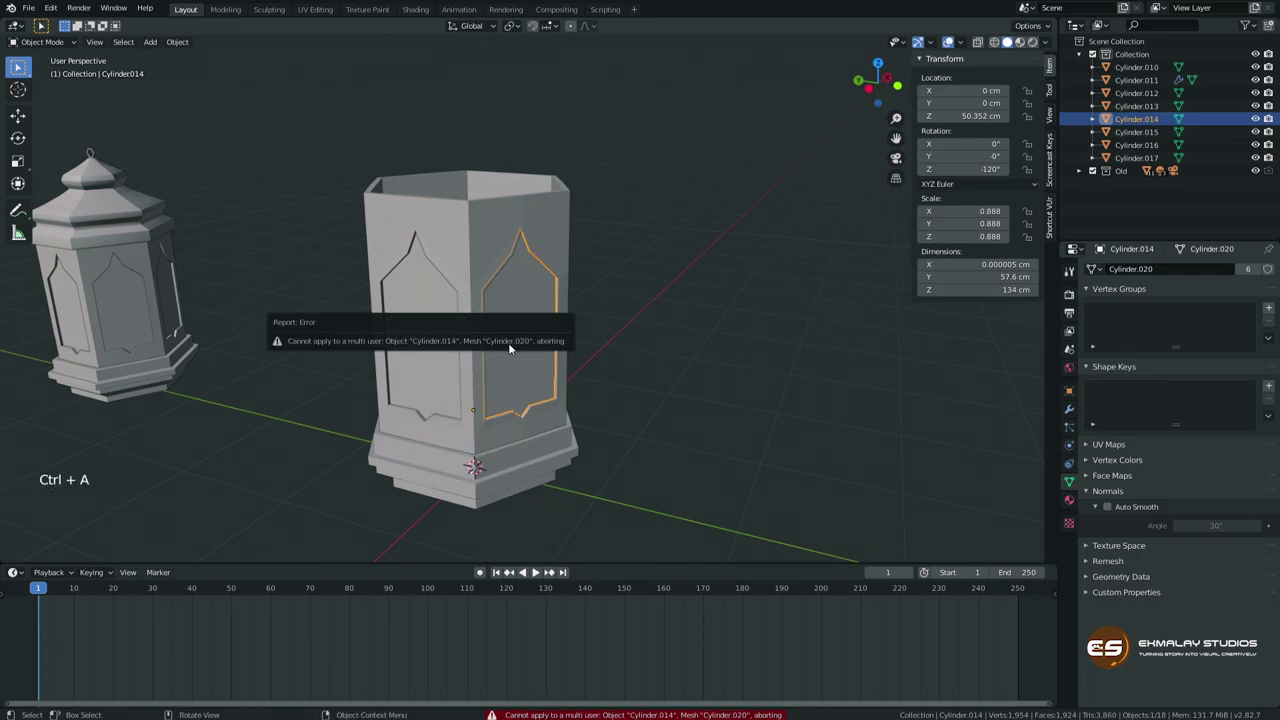
pyautogui.middleClick(530, 379)
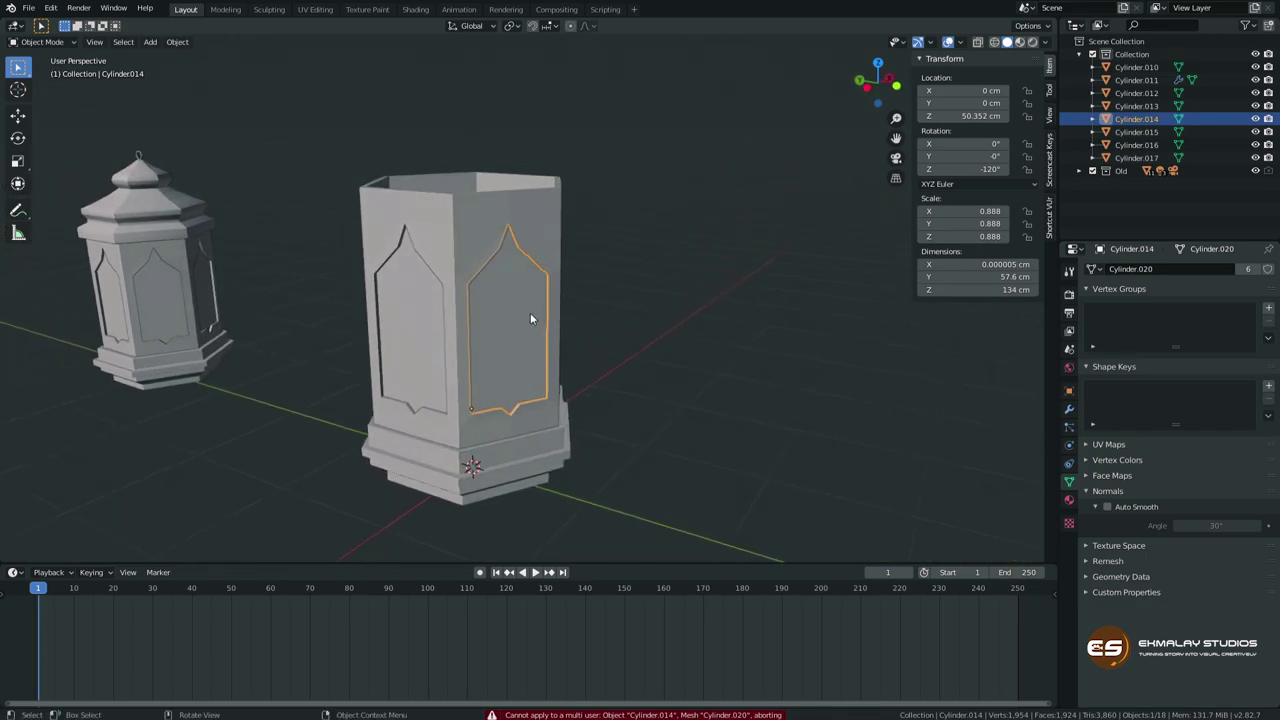
pyautogui.middleClick(537, 318)
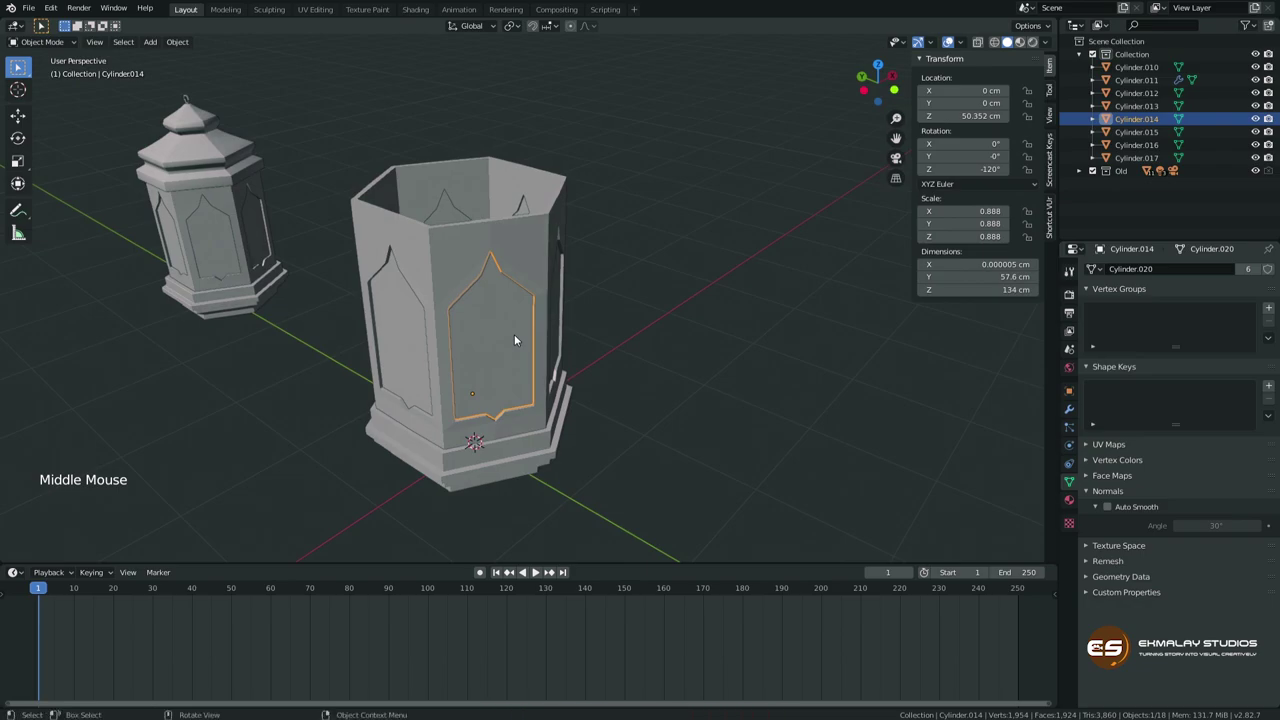
pyautogui.middleClick(523, 338)
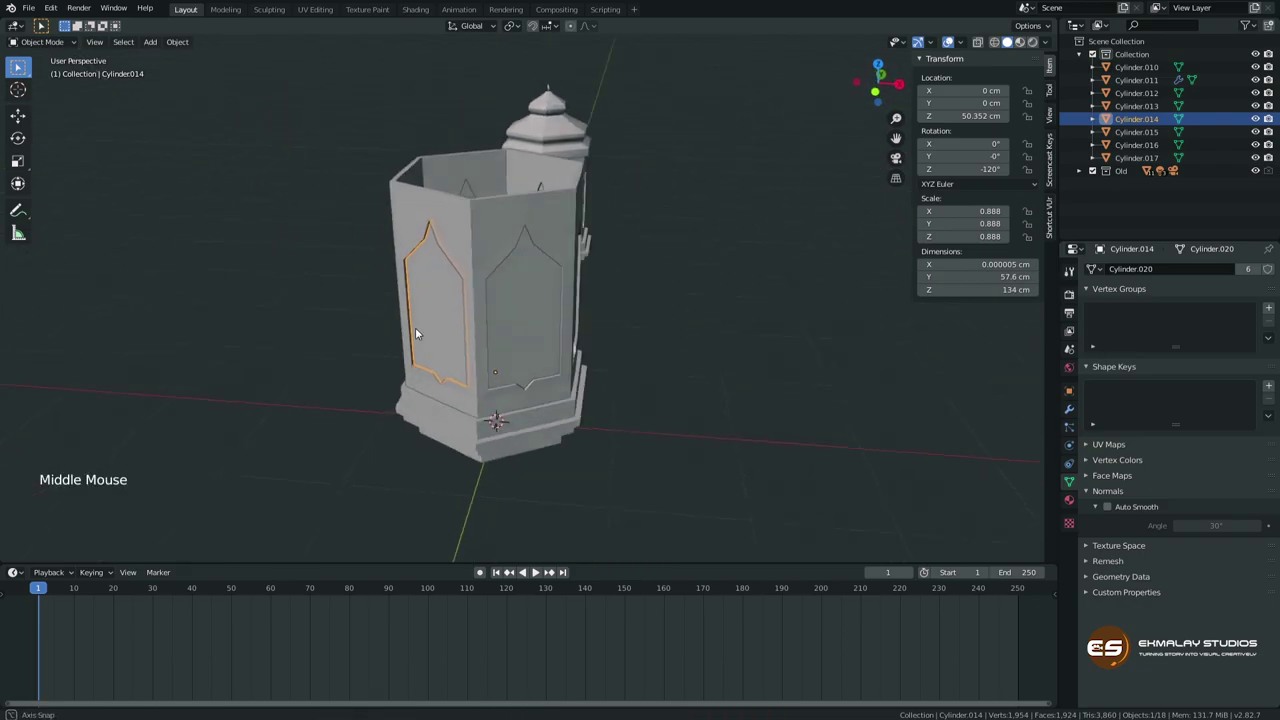
# Select all six wall pieces and join them (Ctrl+J) into one object, Cylinder.015.
pyautogui.click(550, 331)
pyautogui.middleClick(535, 338)
pyautogui.middleClick(558, 342)
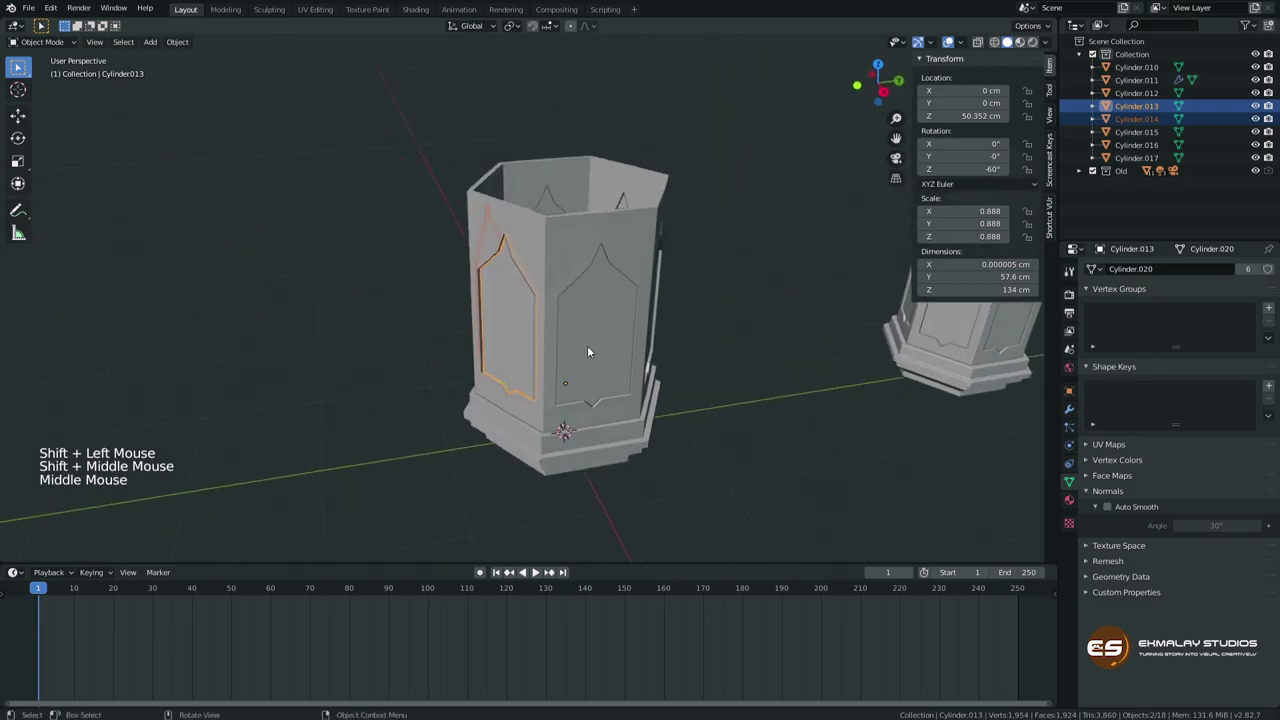
pyautogui.click(596, 338)
pyautogui.middleClick(595, 352)
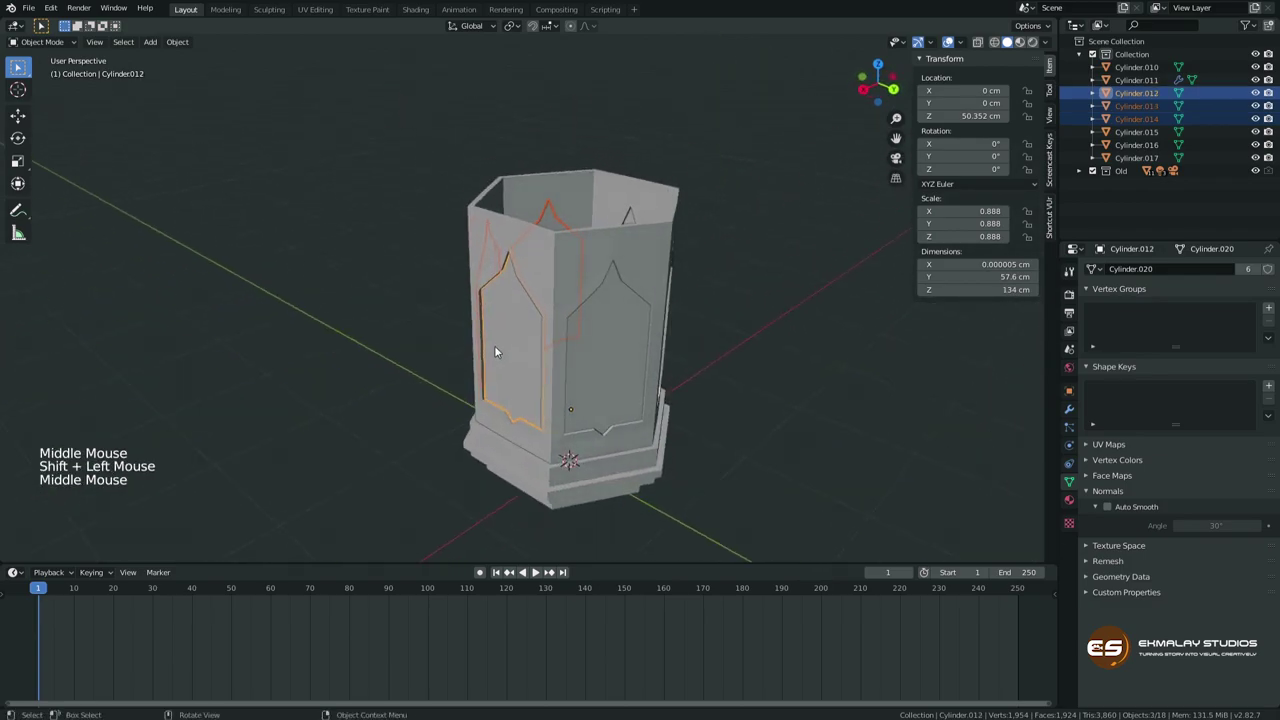
pyautogui.click(619, 363)
pyautogui.middleClick(596, 367)
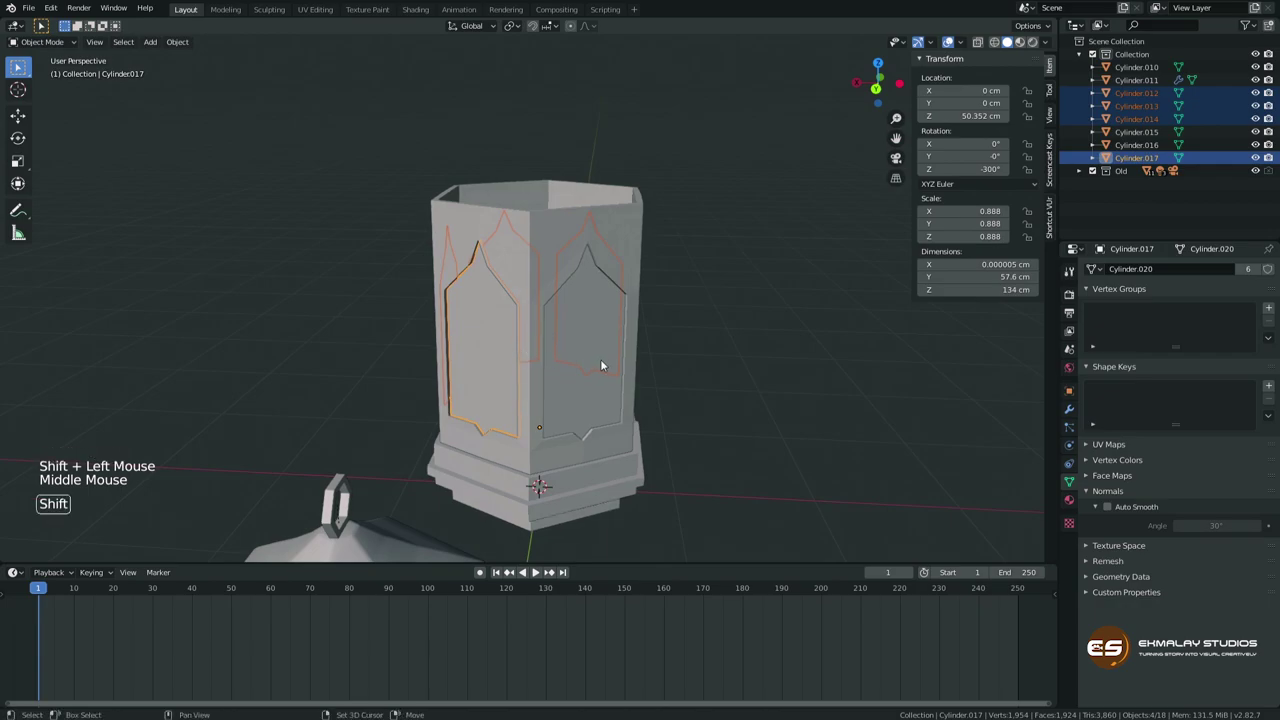
pyautogui.click(594, 357)
pyautogui.middleClick(582, 371)
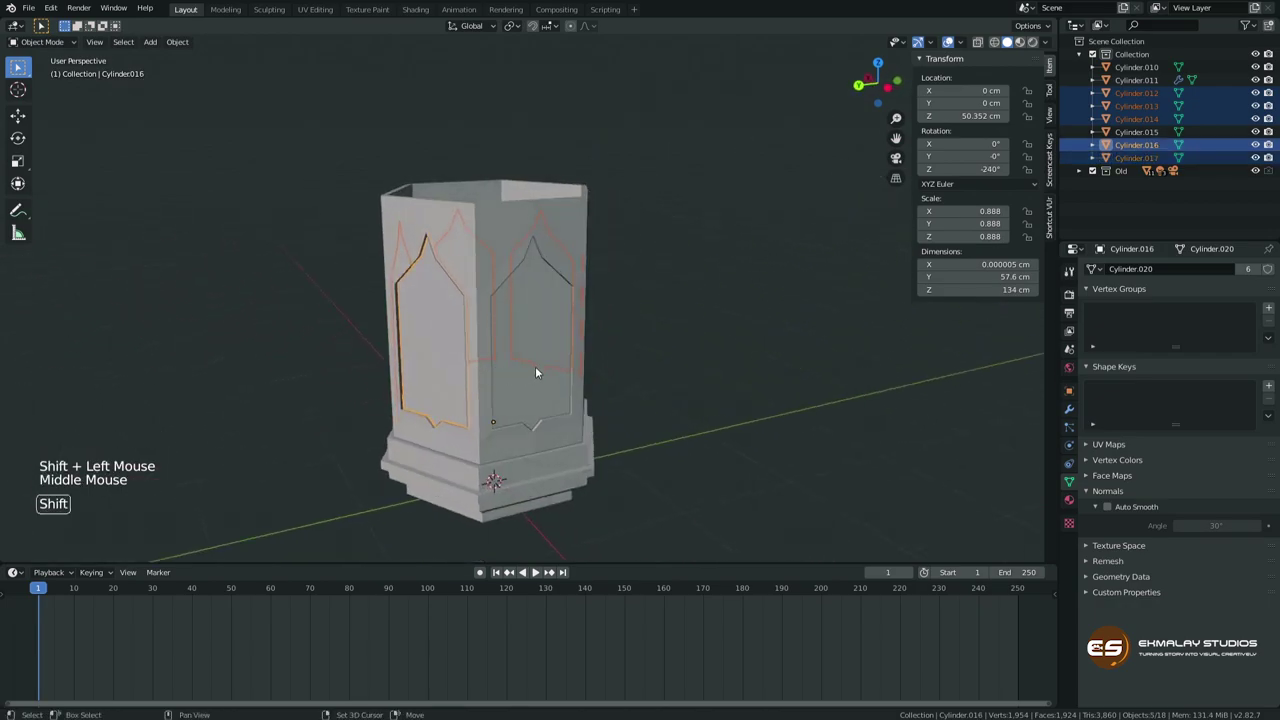
pyautogui.click(545, 369)
pyautogui.middleClick(545, 369)
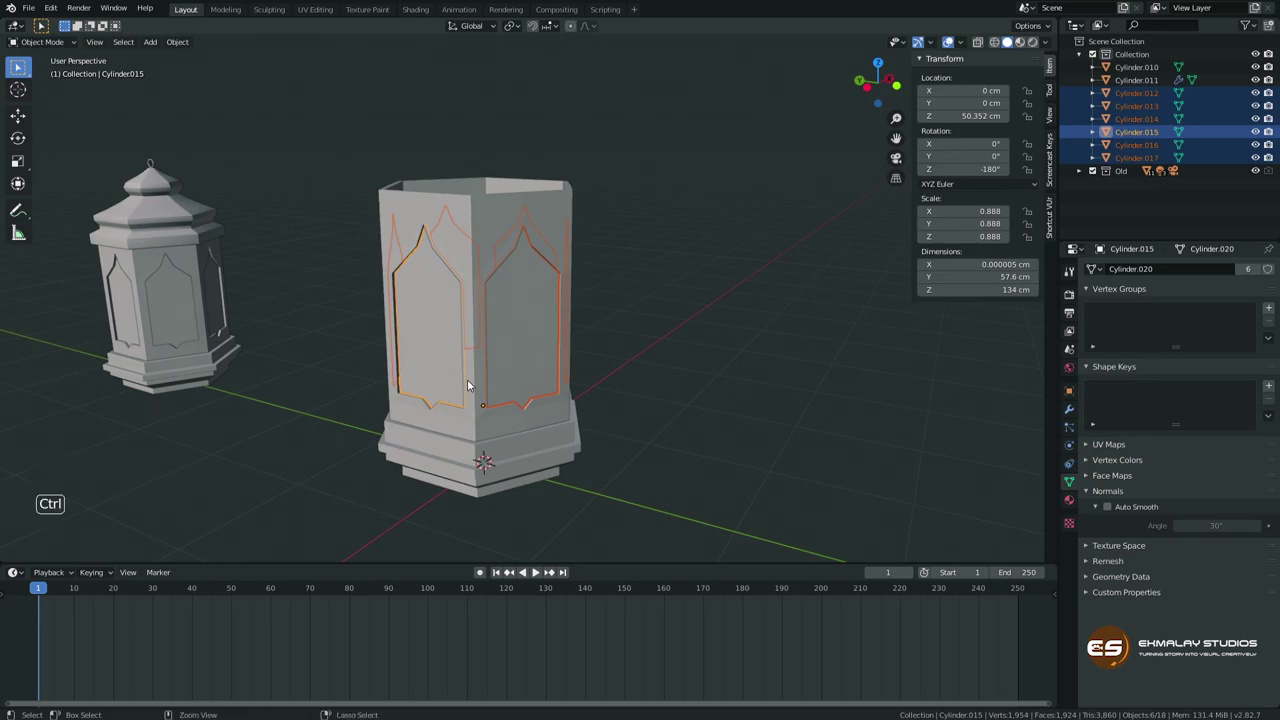
pyautogui.press('ctrl+j')
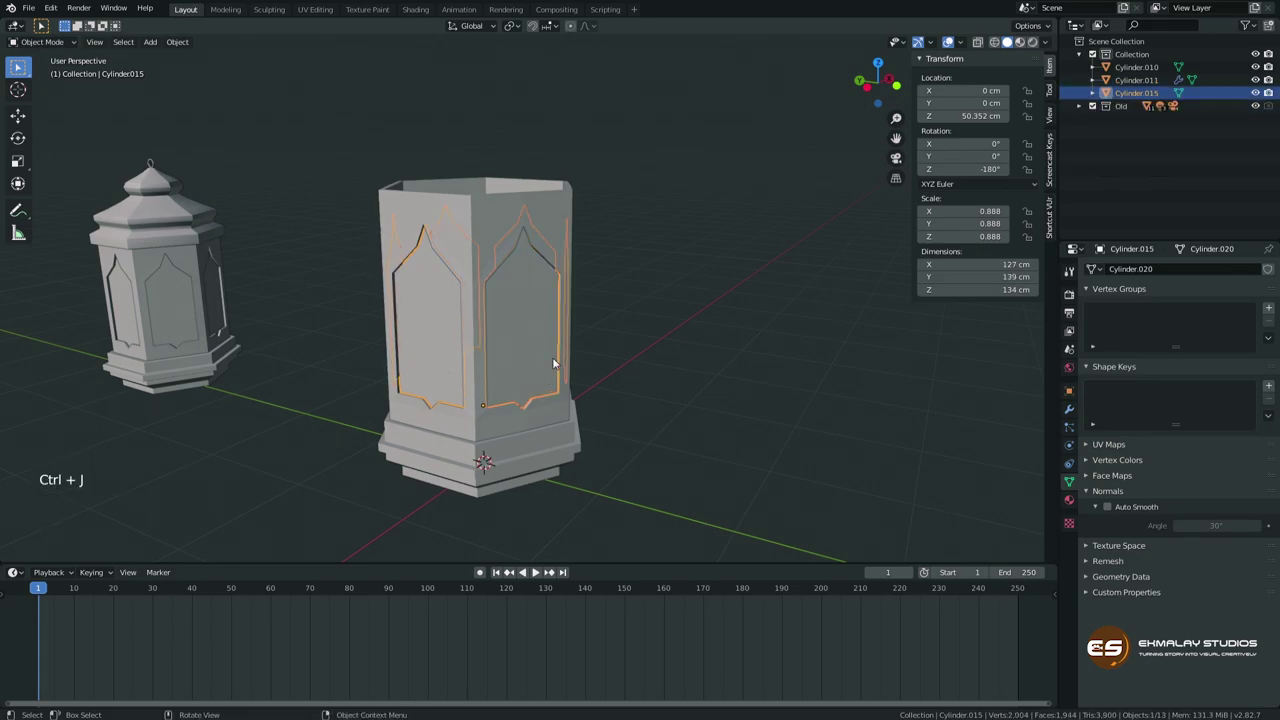
# Reposition the joined wall object and apply its scale so it reads 1.0.
pyautogui.middleClick(617, 313)
pyautogui.click(709, 323)
pyautogui.click(513, 328)
pyautogui.press('g')
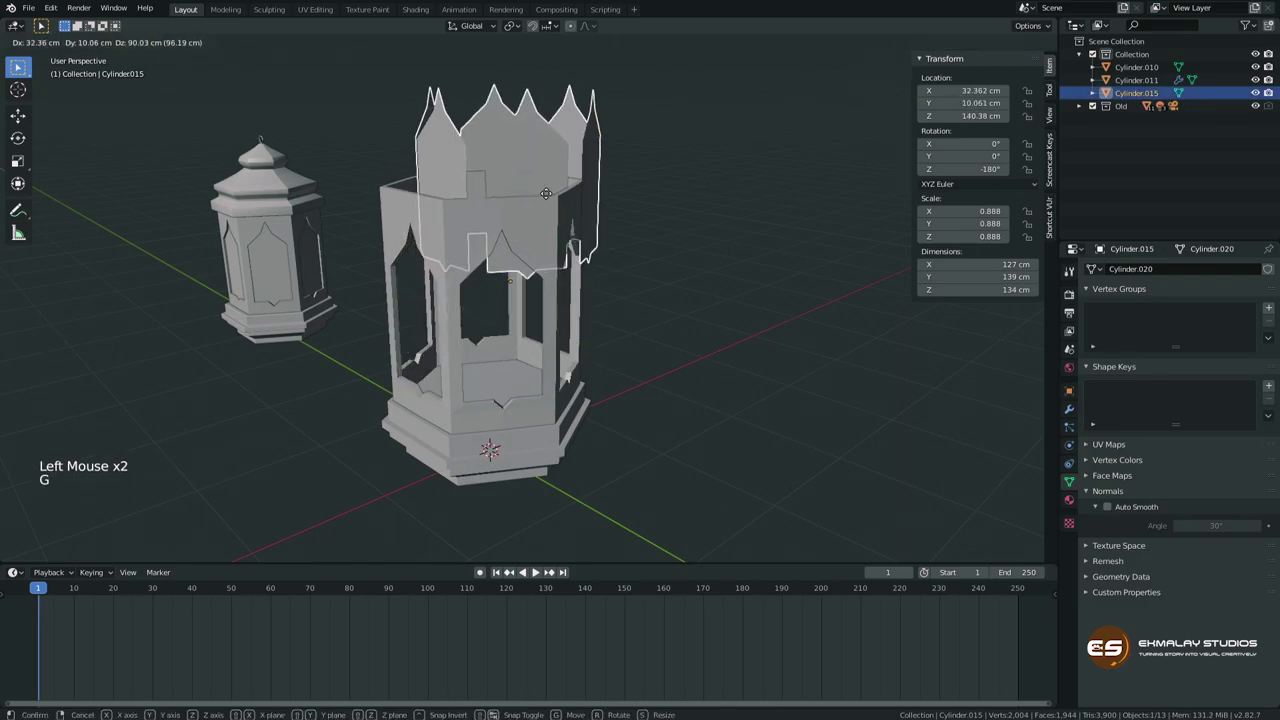
pyautogui.middleClick(604, 340)
pyautogui.press('ctrl+a')
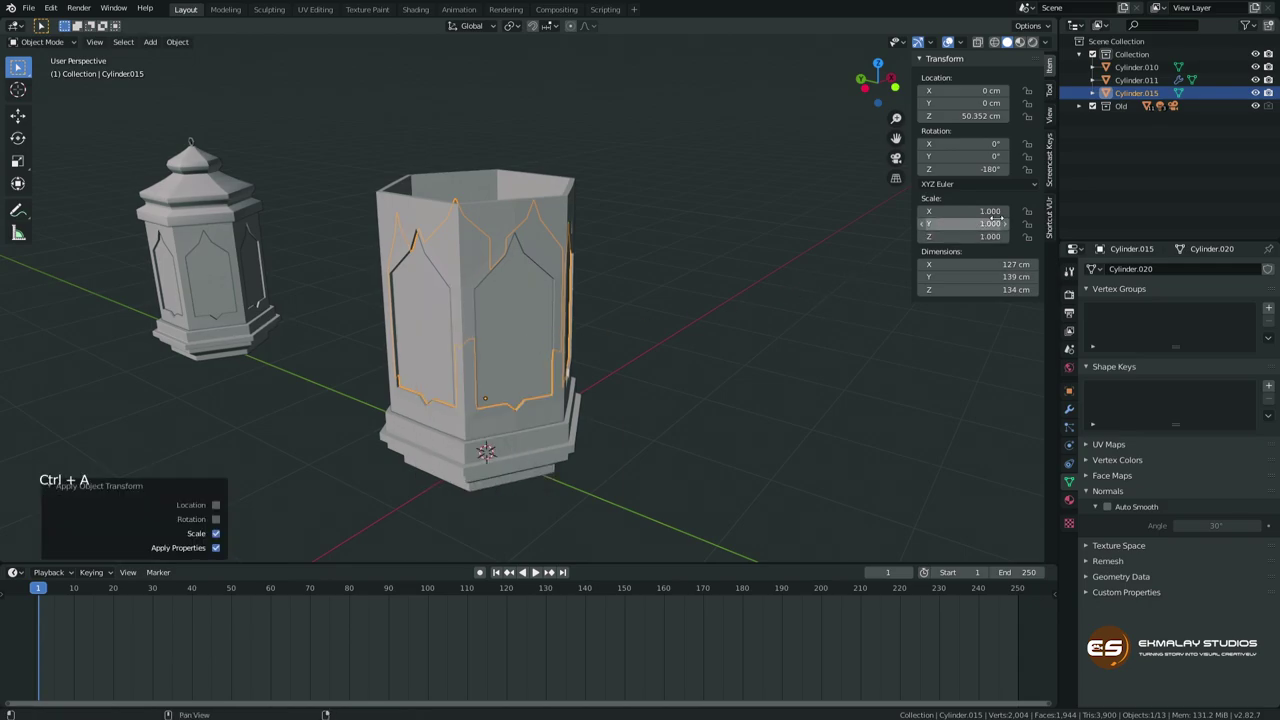
# Show the empty modifier stack of Cylinder.015 and orbit around its panel outlines from several sides.
pyautogui.middleClick(484, 352)
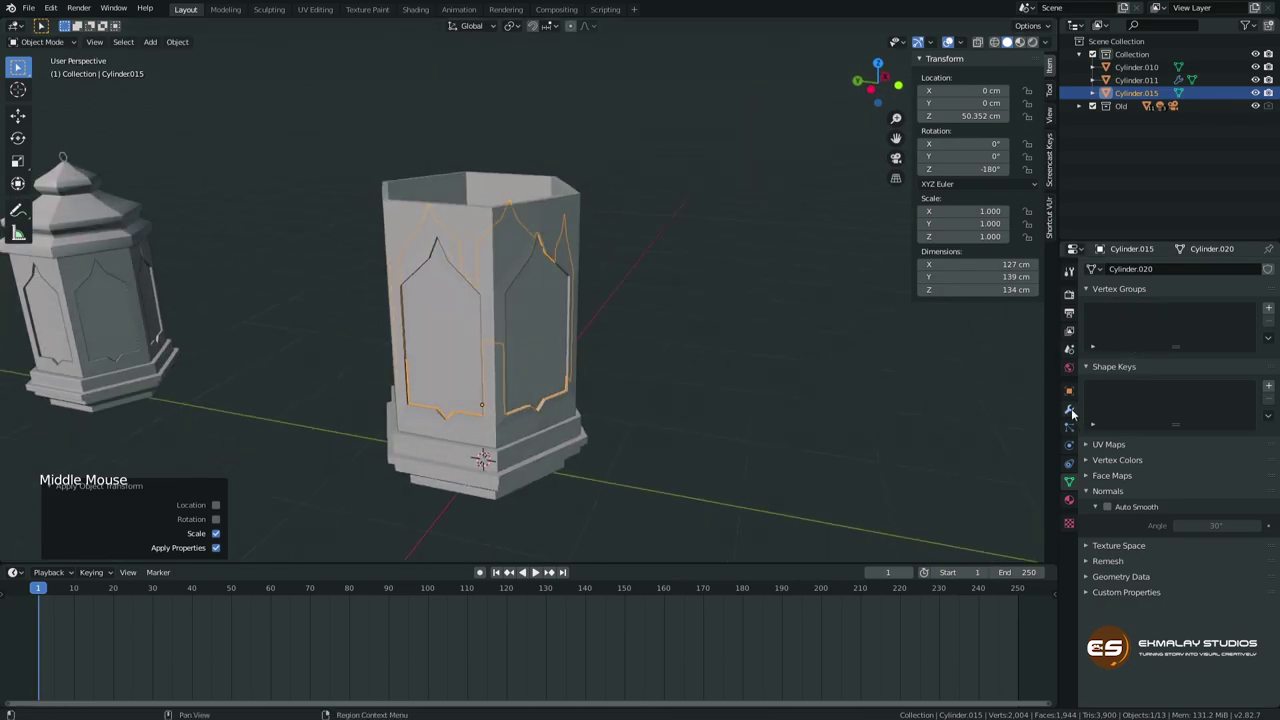
pyautogui.click(530, 346)
pyautogui.middleClick(530, 346)
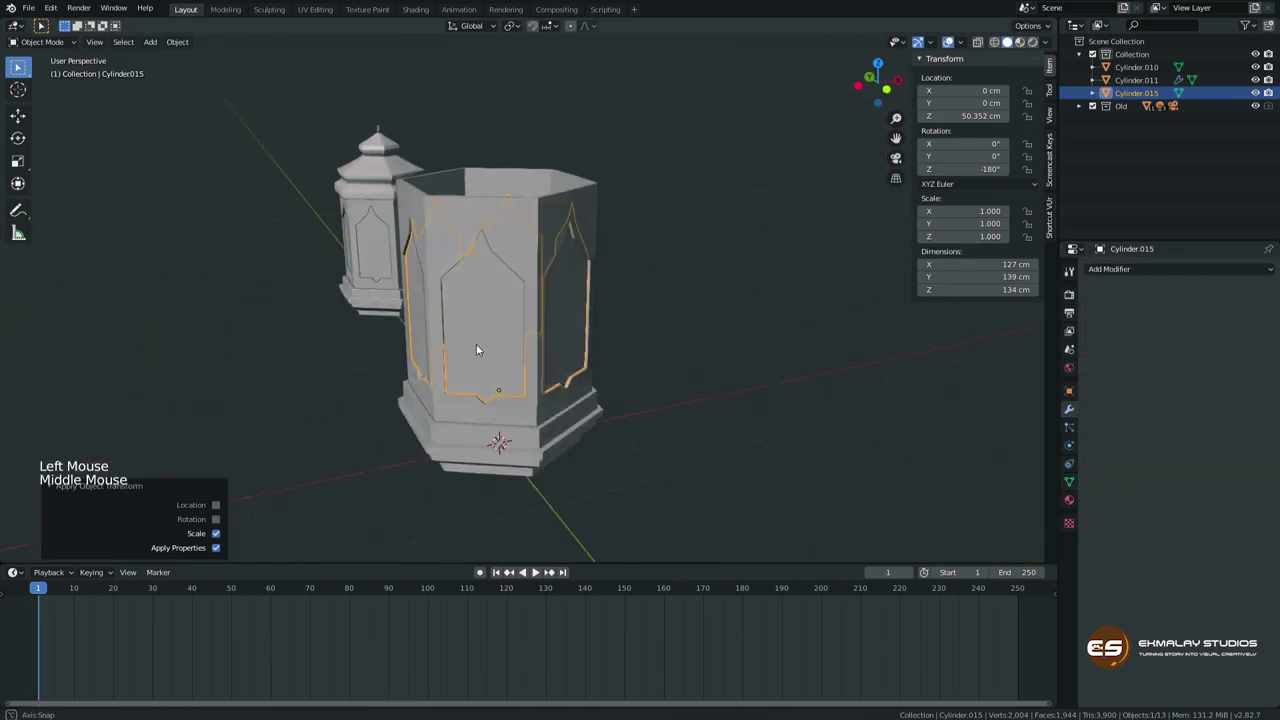
pyautogui.middleClick(542, 360)
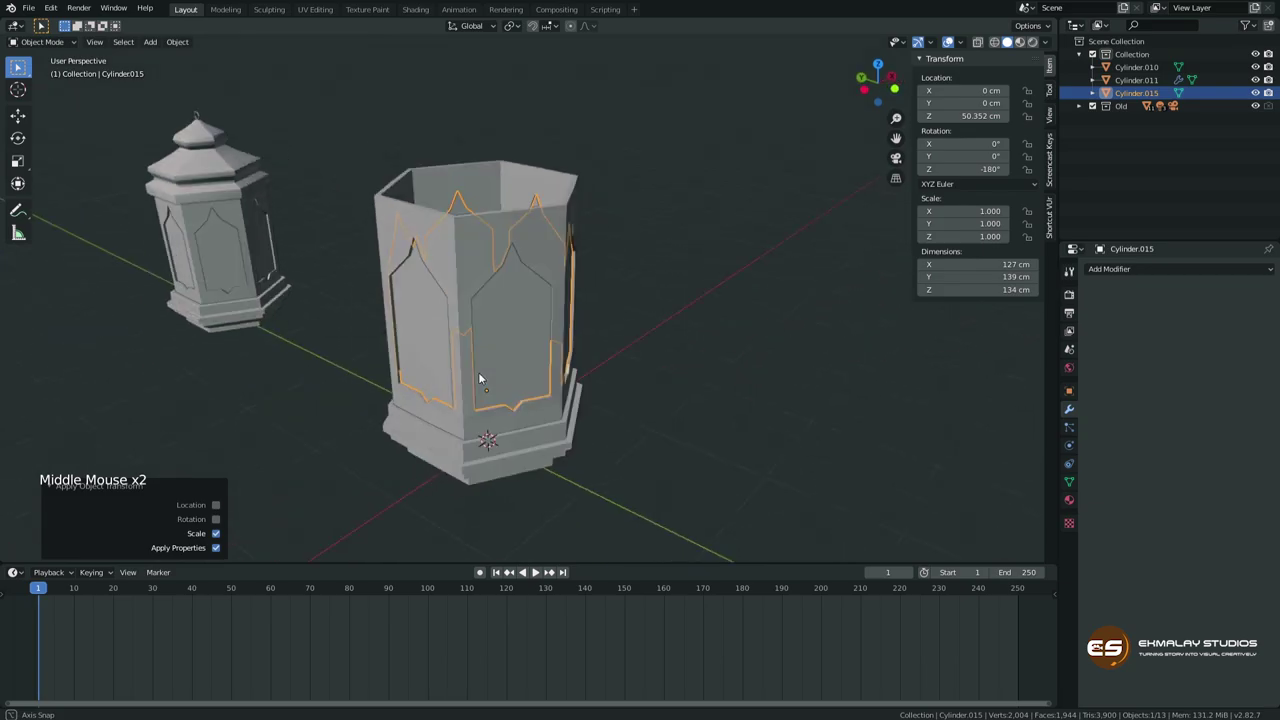
pyautogui.scroll(3)
pyautogui.middleClick(481, 368)
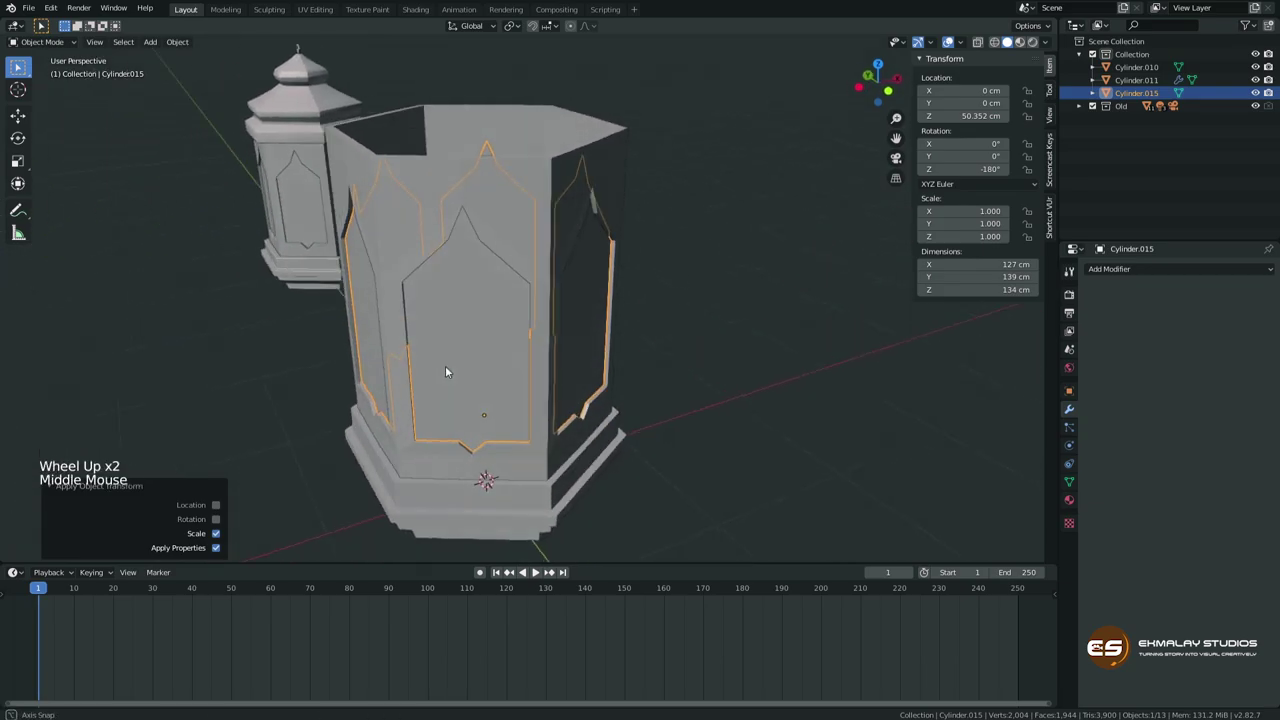
pyautogui.scroll(-3)
pyautogui.scroll(-3)
pyautogui.middleClick(462, 385)
pyautogui.middleClick(521, 386)
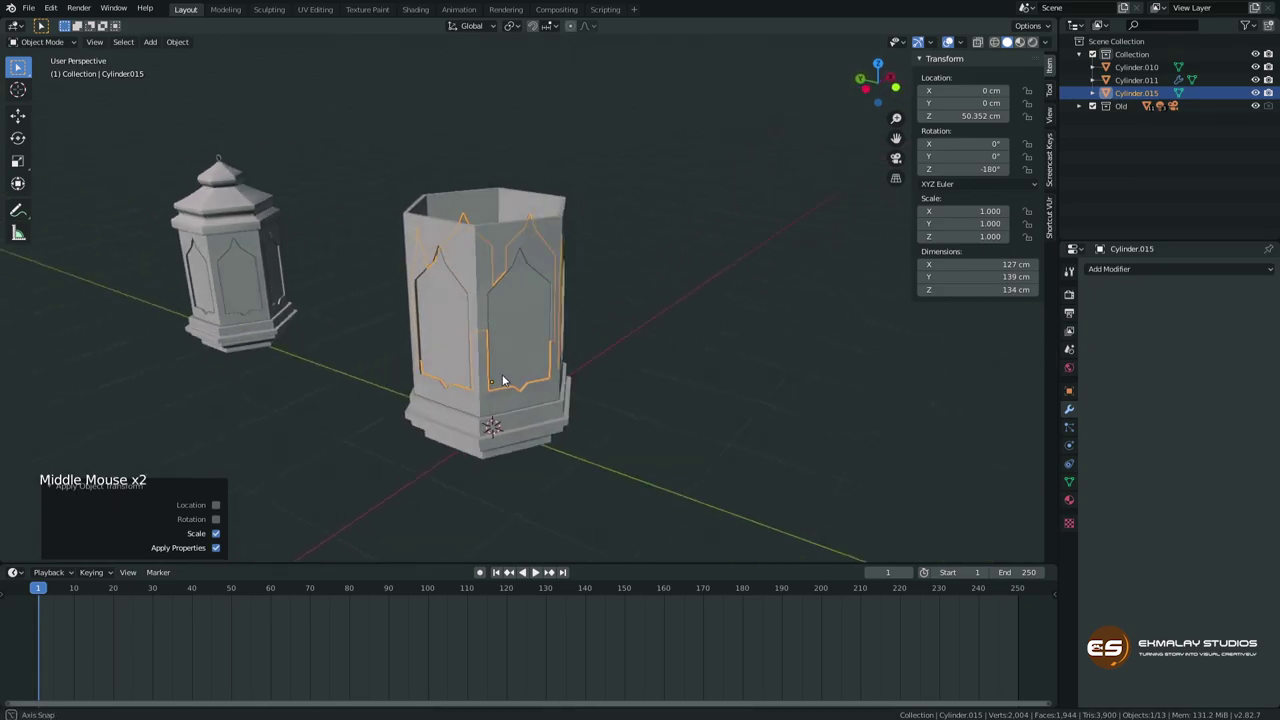
pyautogui.middleClick(538, 376)
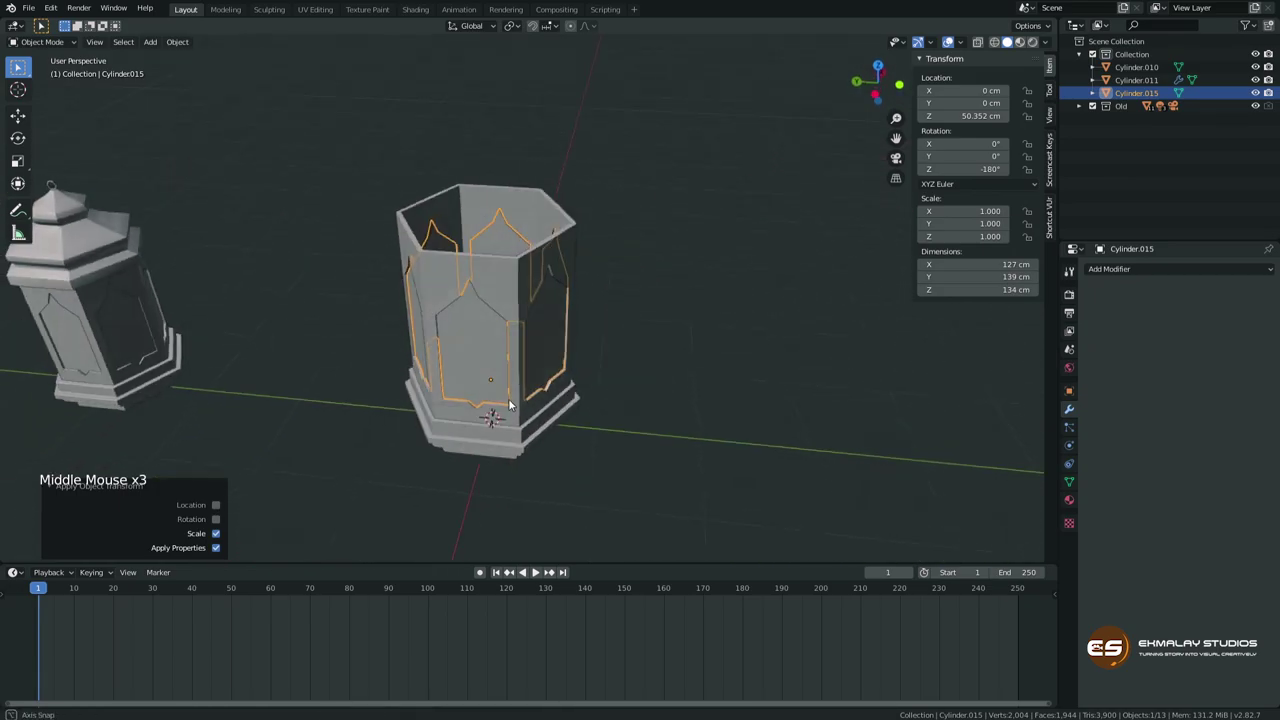
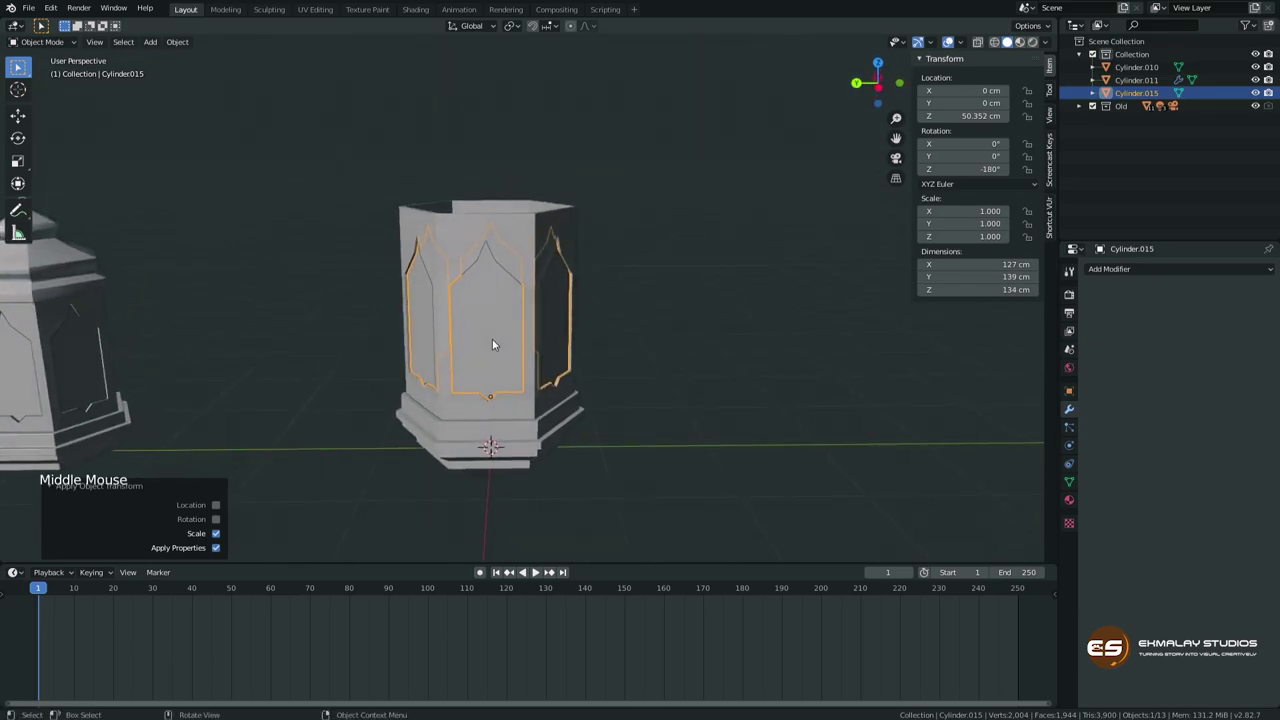
# Extrude Cylinder.010's top rim up to the lantern top and separate that cap as Cylinder.012.
pyautogui.click(473, 432)
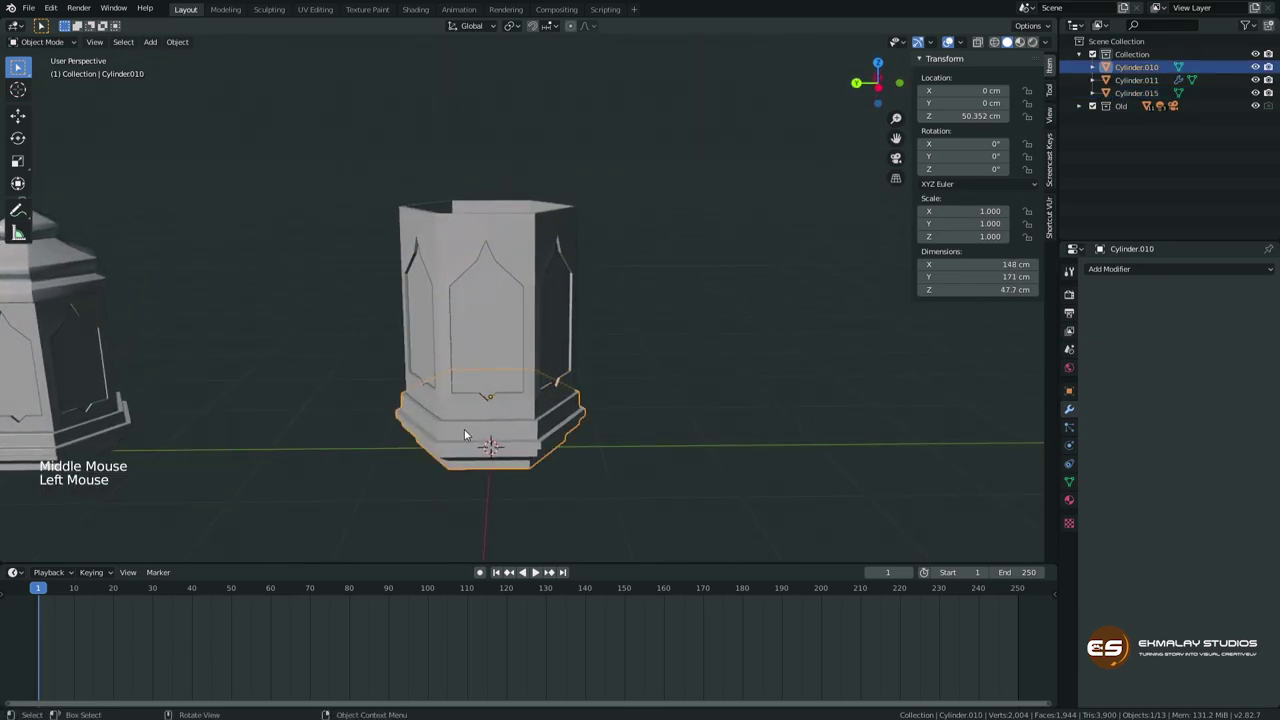
pyautogui.press('Tab')
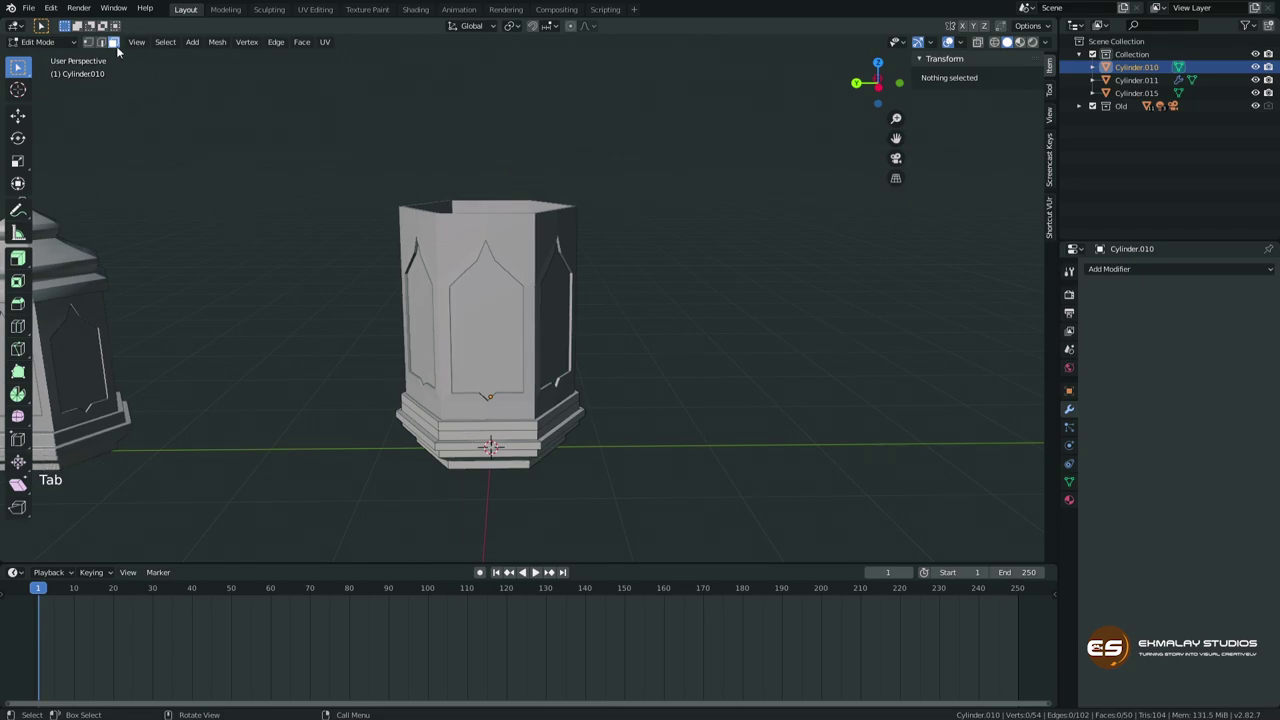
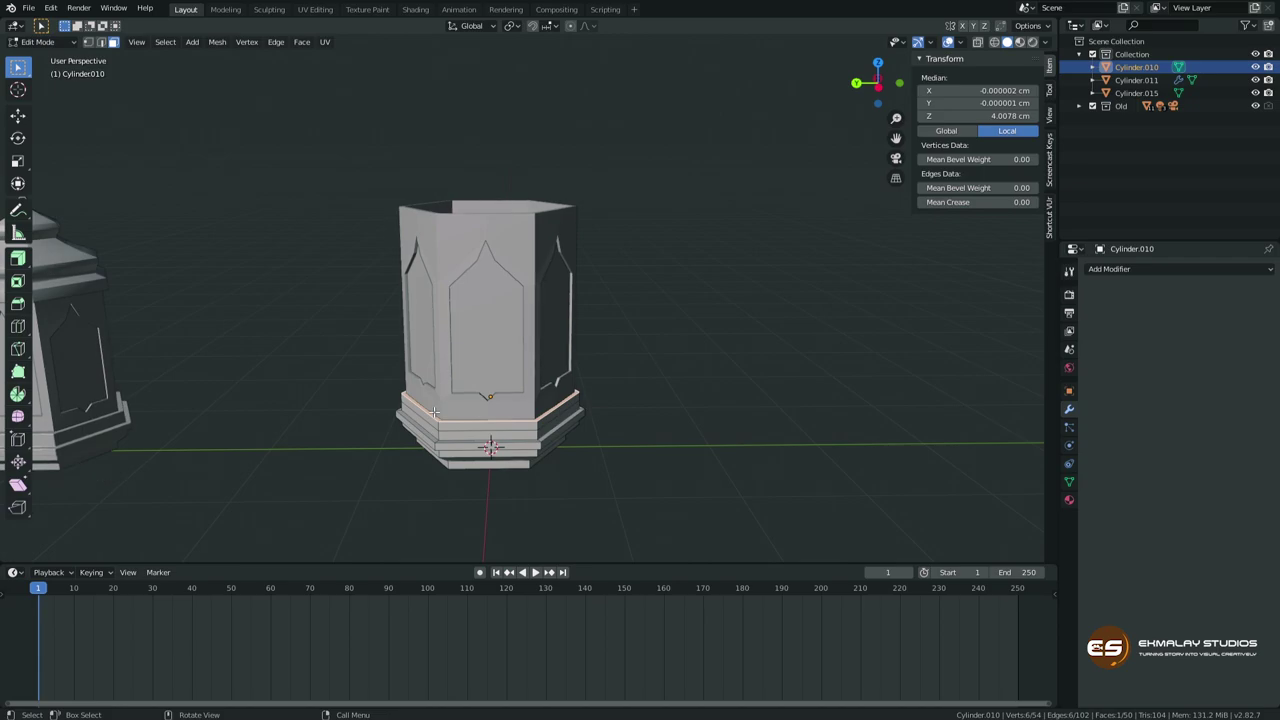
pyautogui.press('shift+d')
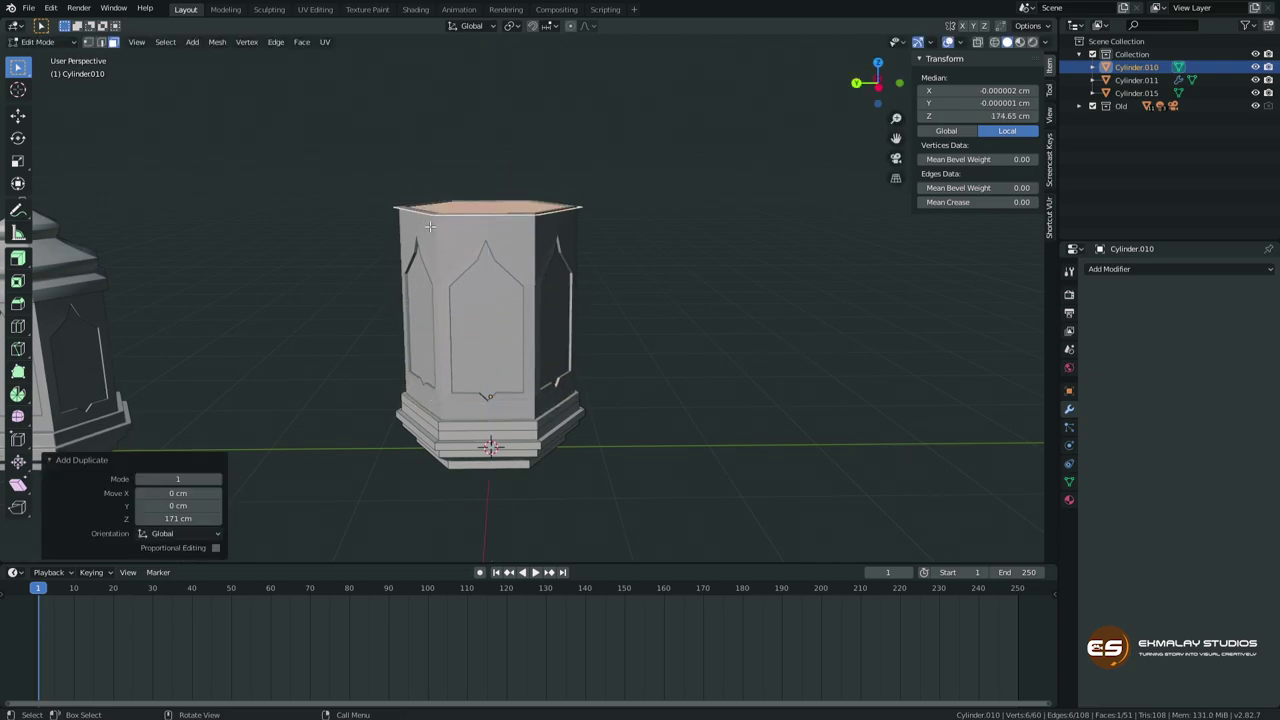
pyautogui.press('p')
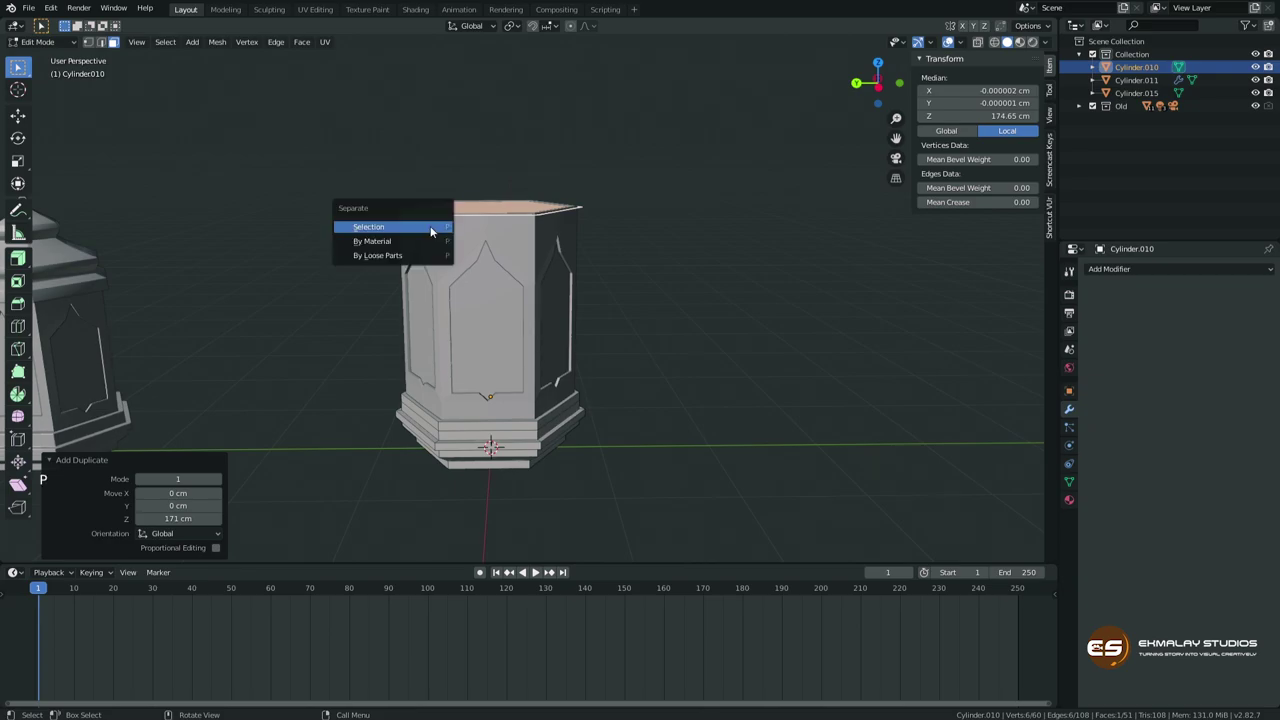
pyautogui.press('Tab')
pyautogui.middleClick(646, 328)
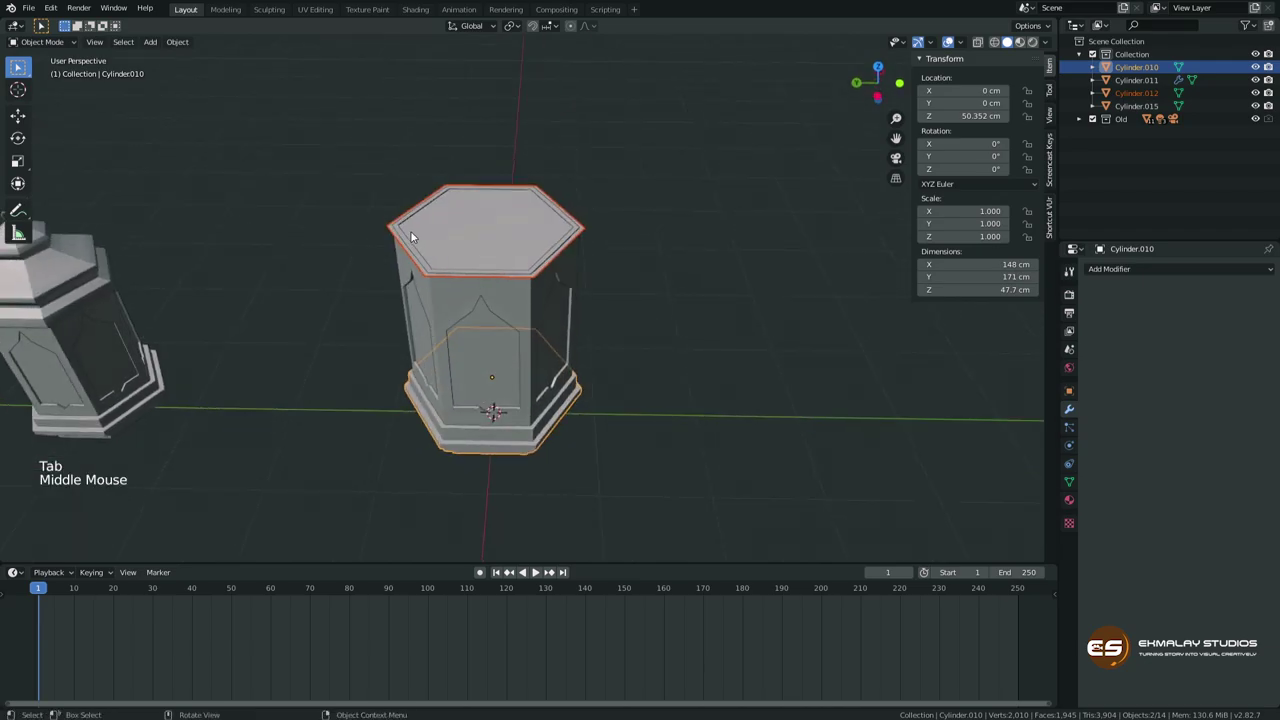
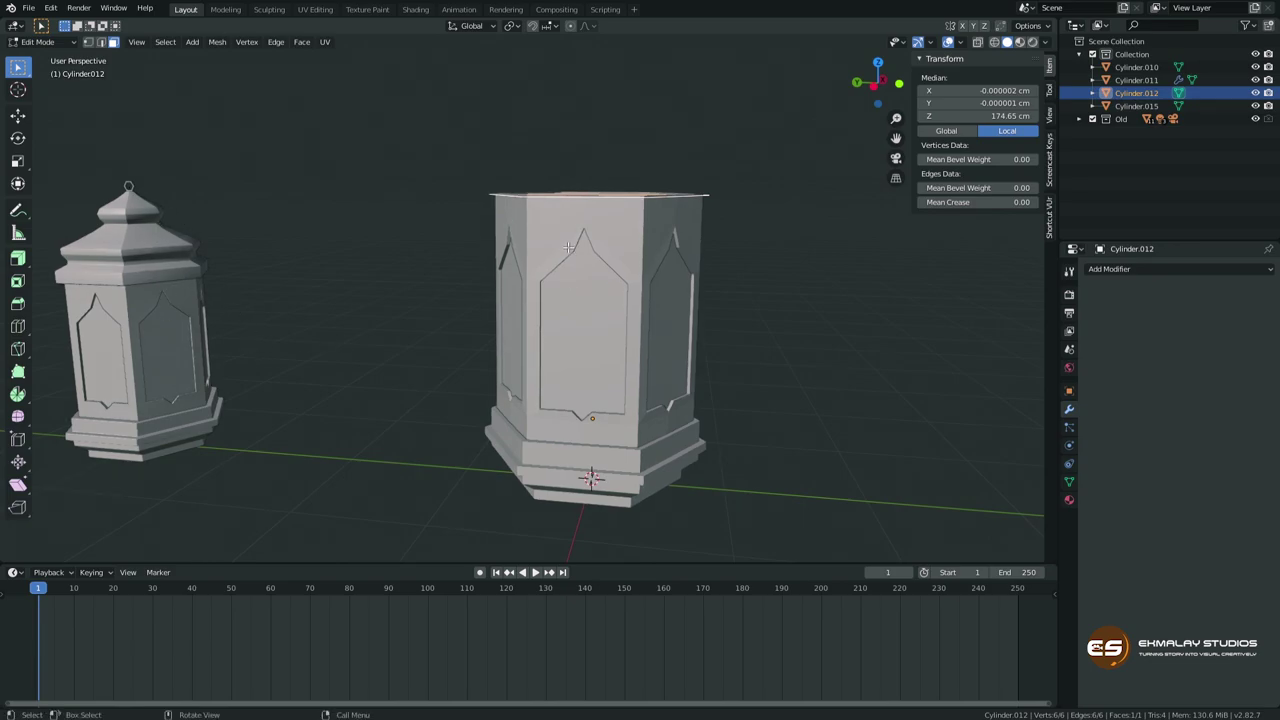
# Extrude and scale the cap's top face repeatedly into thin bands, a flared tier and tapering rings.
pyautogui.press('e')
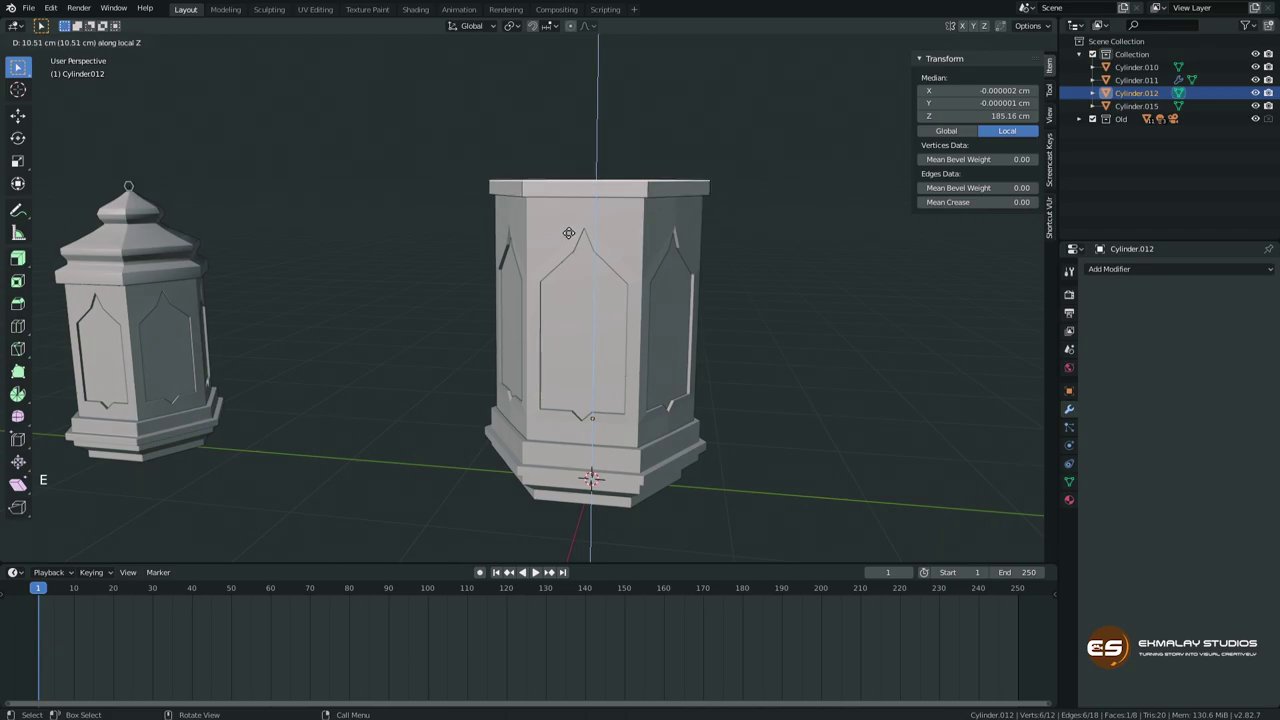
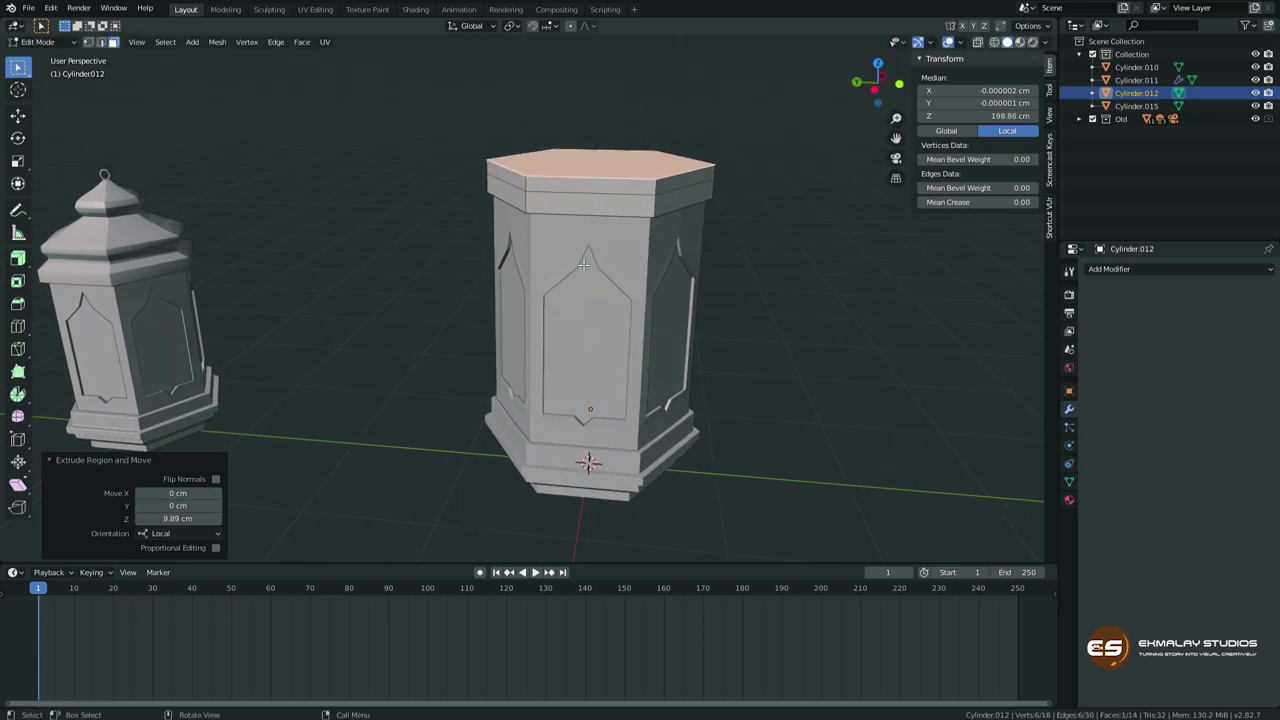
pyautogui.press('s')
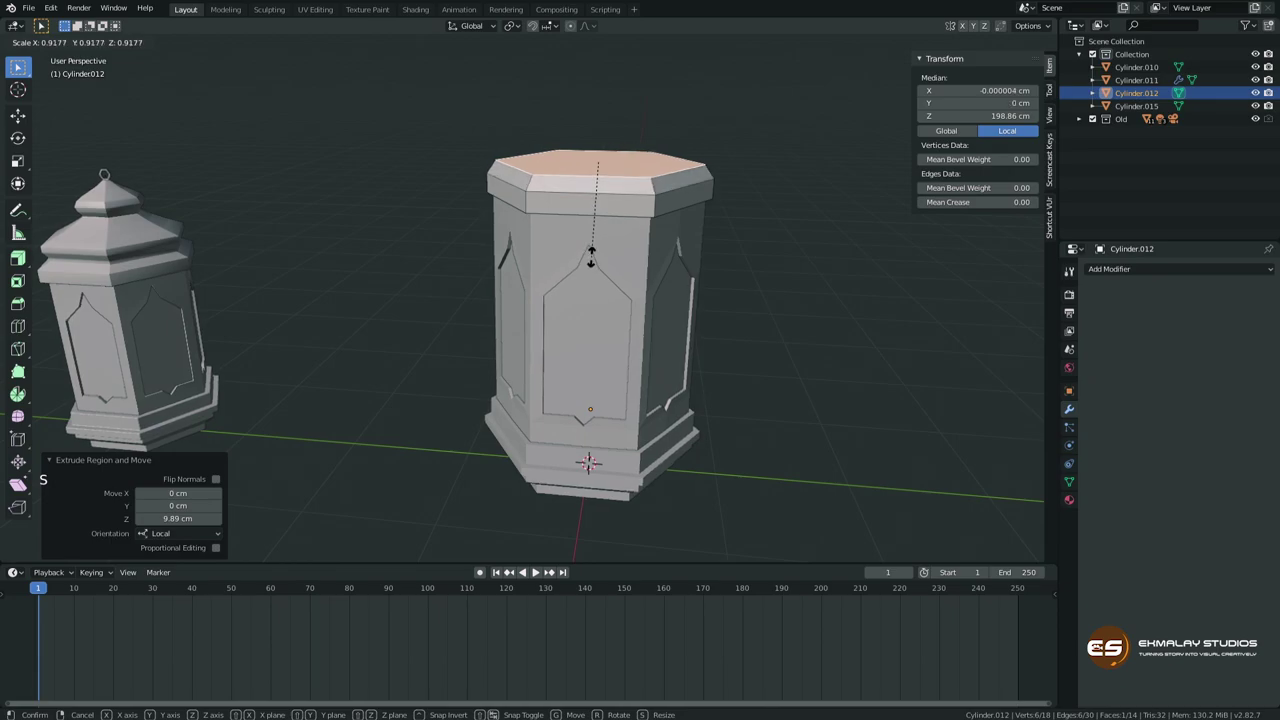
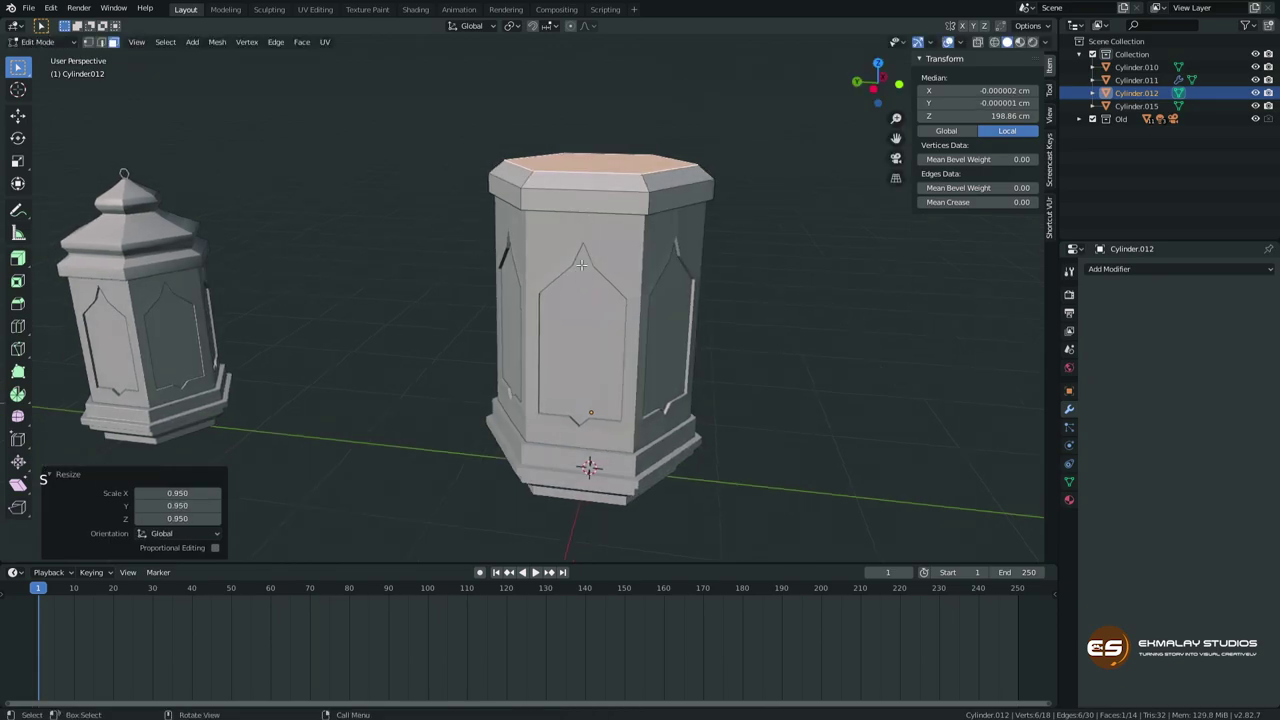
pyautogui.press('e')
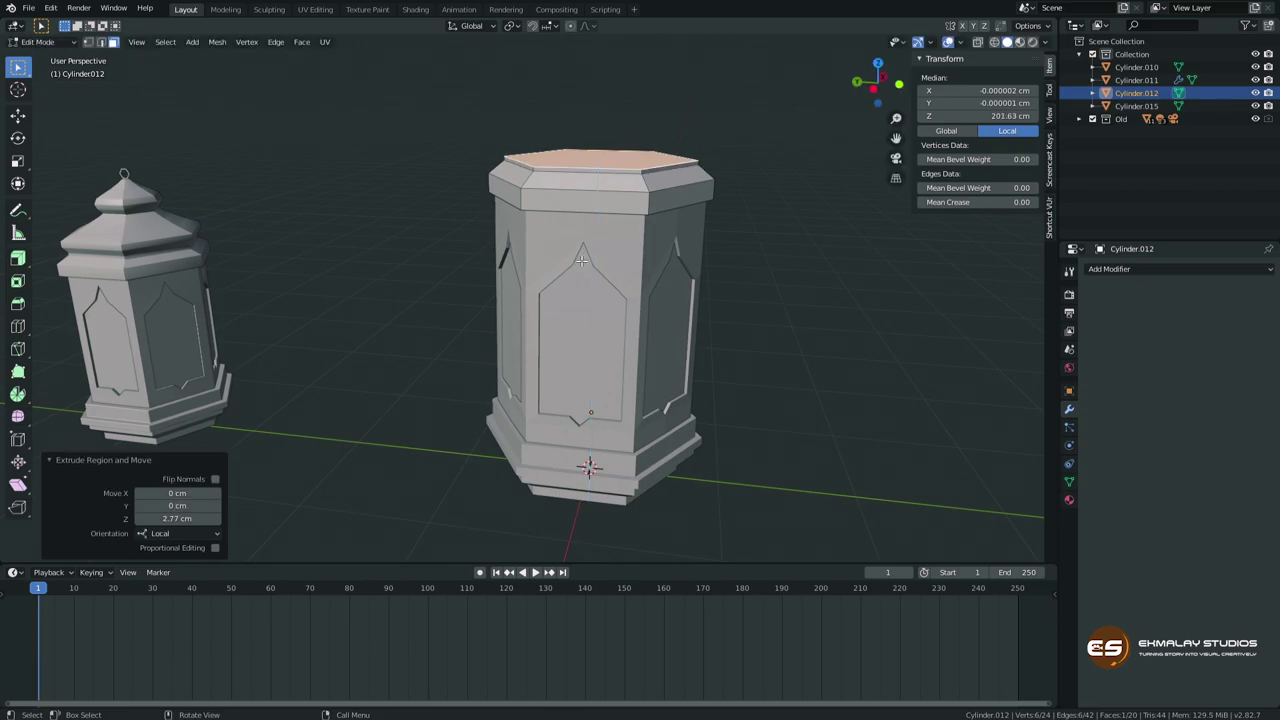
pyautogui.press('e')
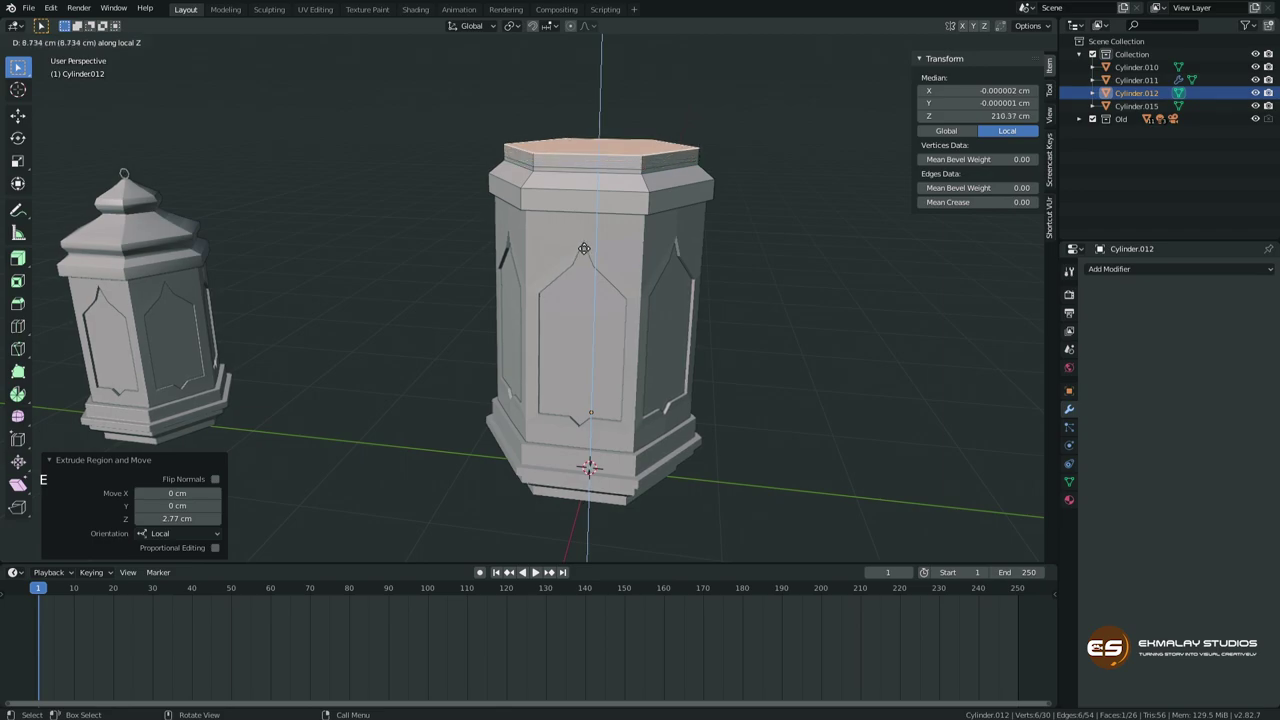
pyautogui.press('s')
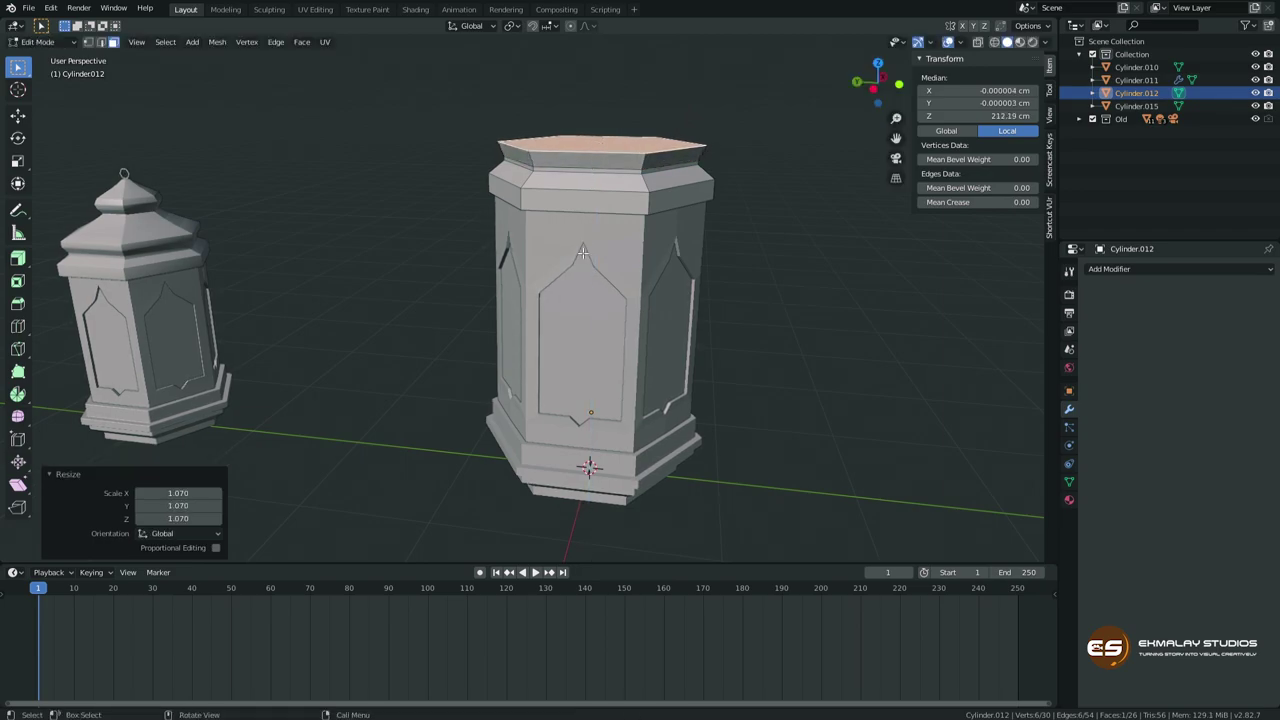
pyautogui.press('e')
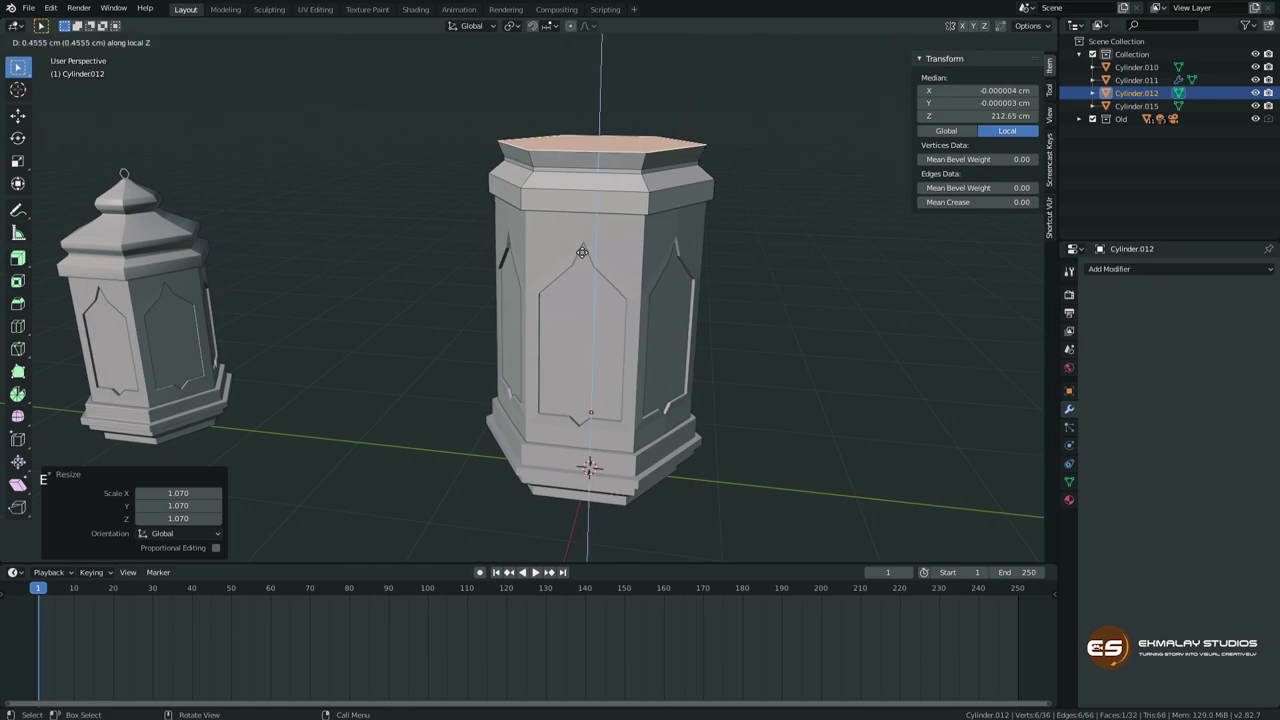
pyautogui.press('e')
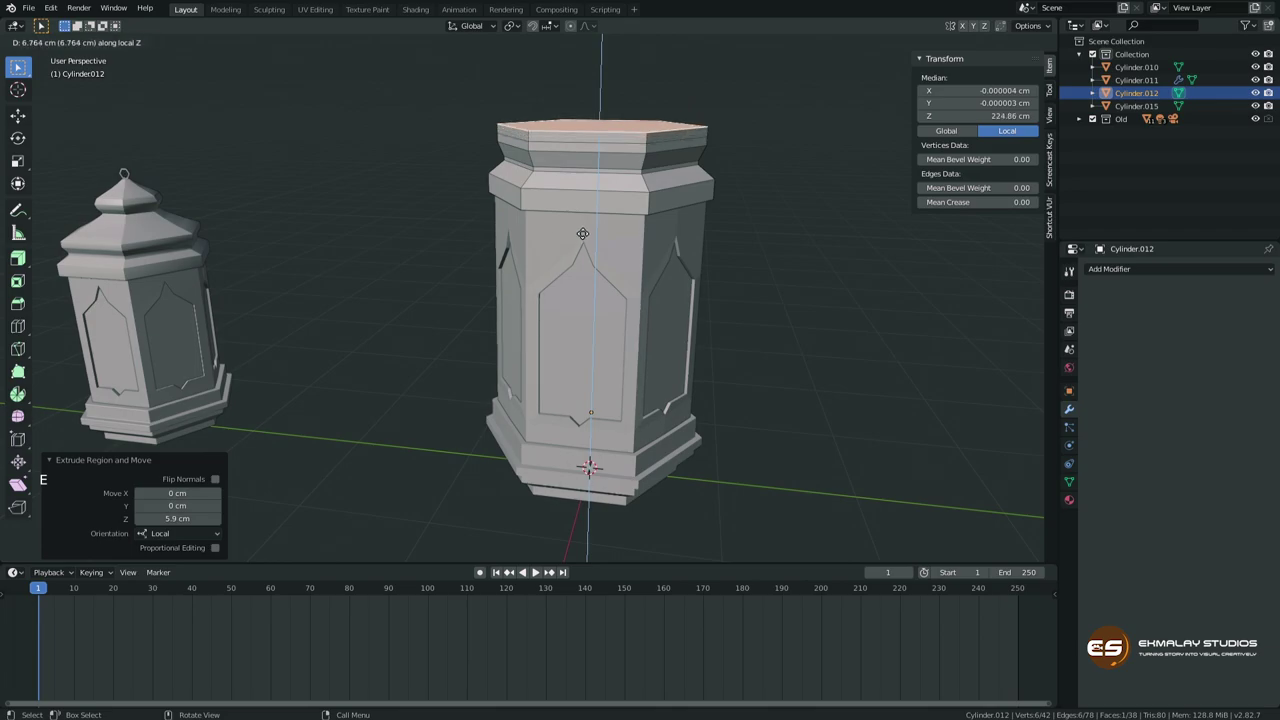
pyautogui.press('s')
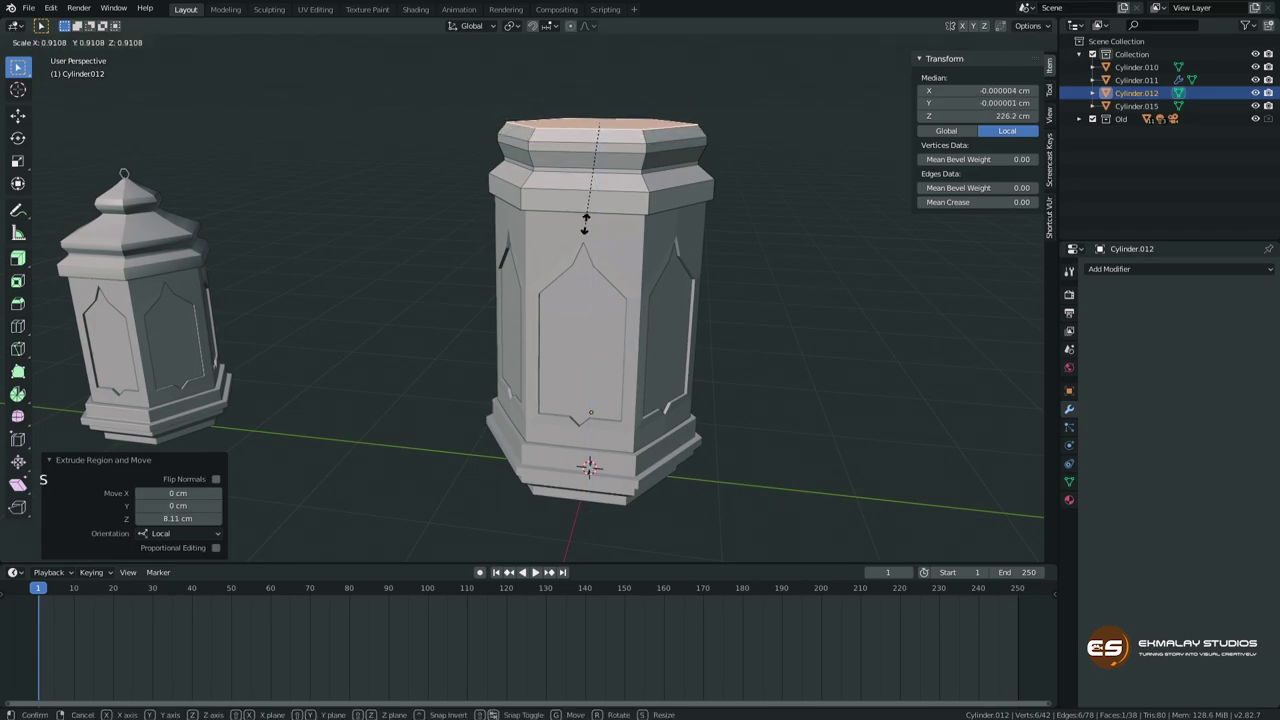
pyautogui.press('e')
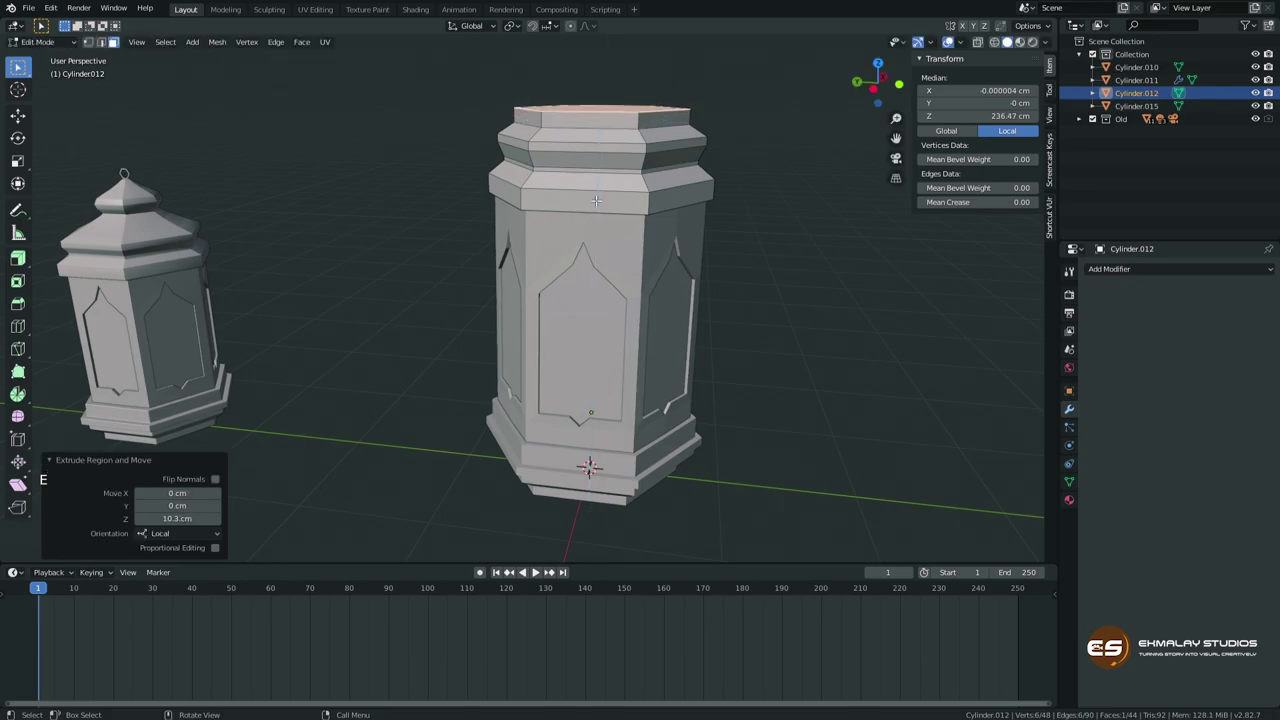
# Slope the roof inward, raise its peak with a short flared neck and narrowing finial rings.
pyautogui.press('s')
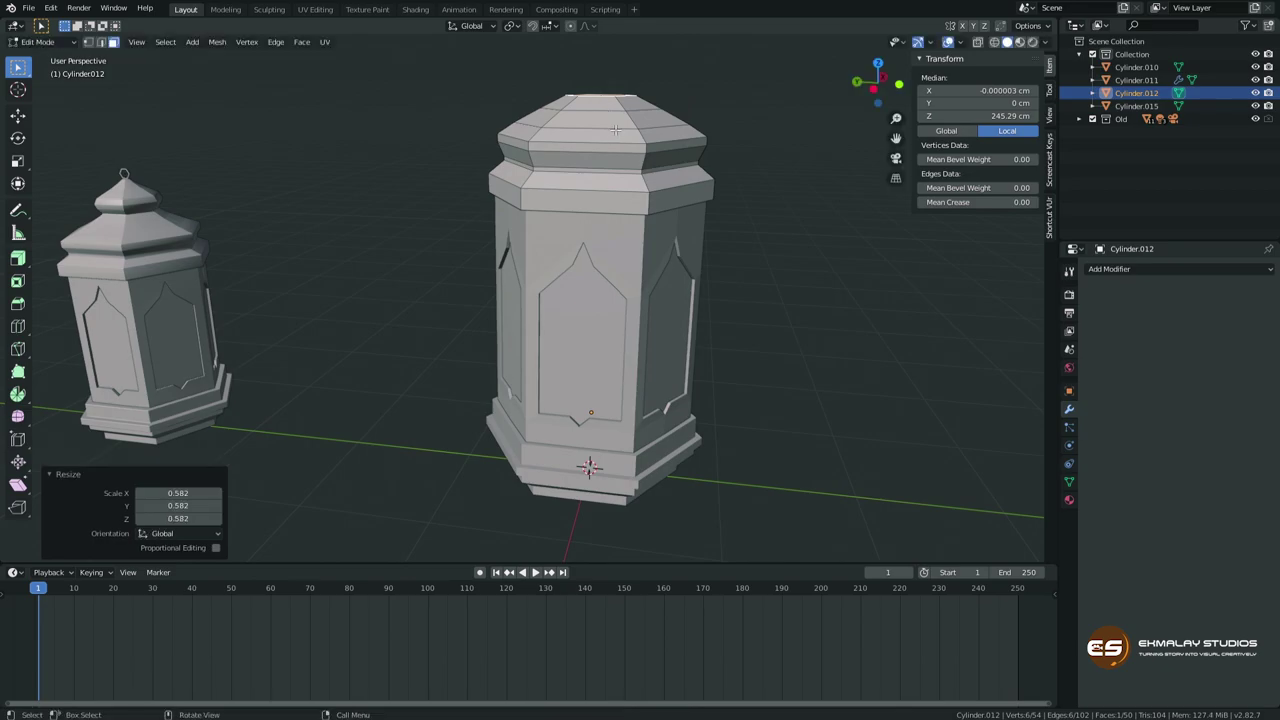
pyautogui.press('e')
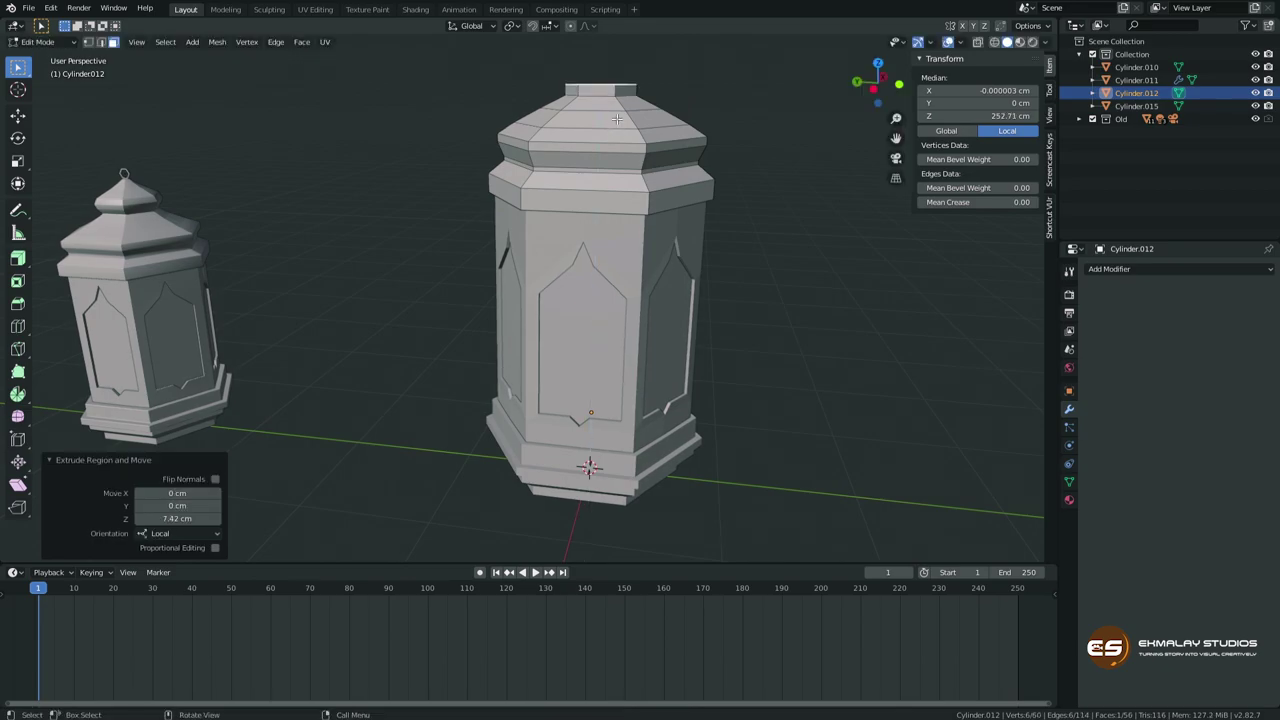
pyautogui.press('s')
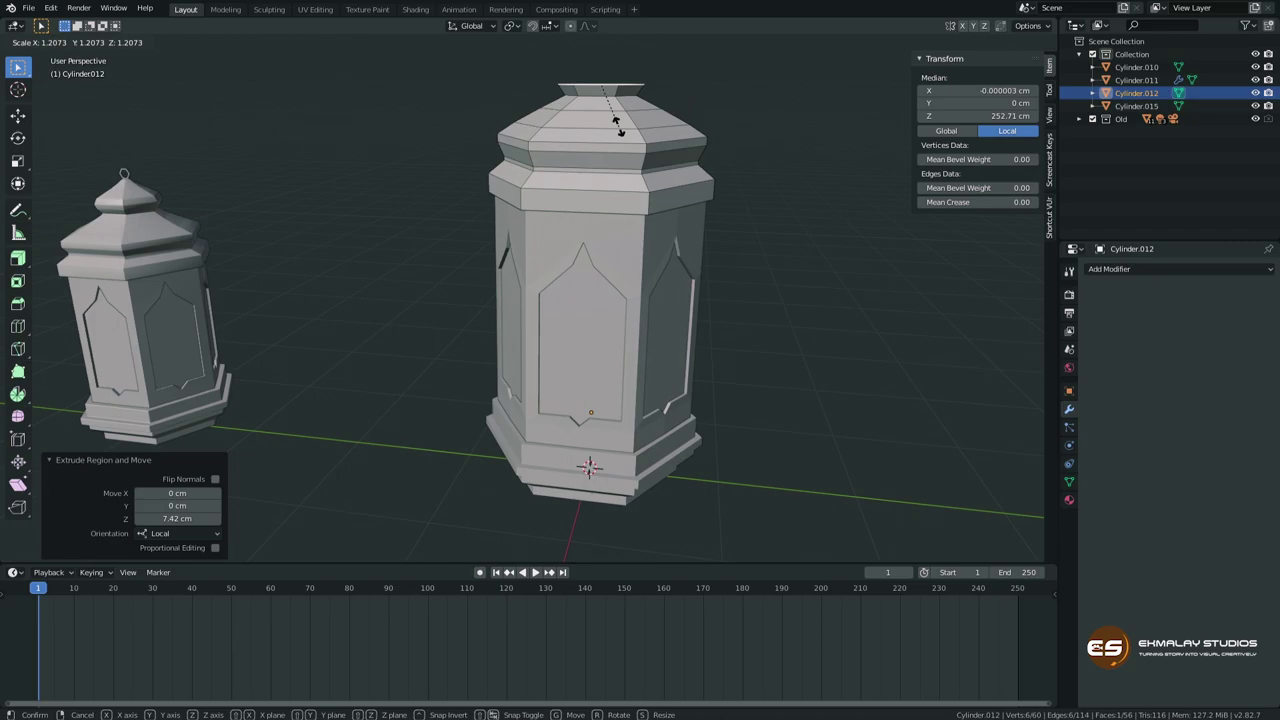
pyautogui.press('e')
pyautogui.press('s')
pyautogui.press('e')
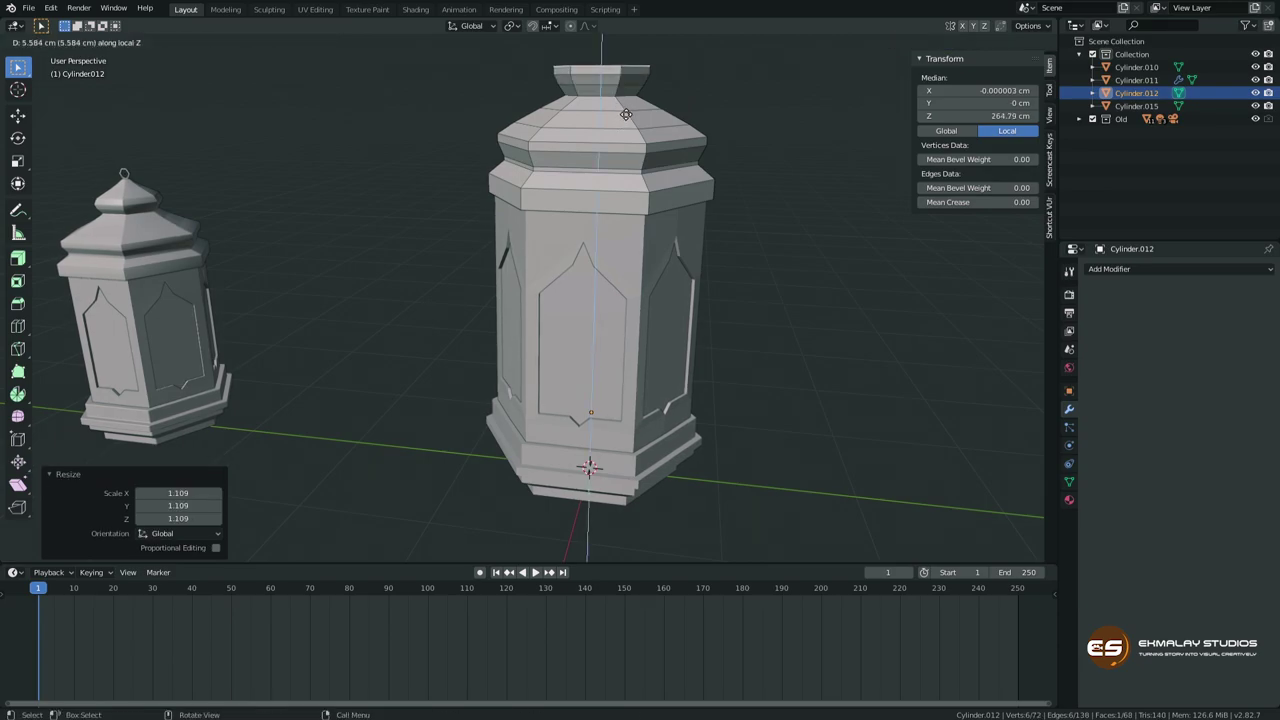
pyautogui.press('e')
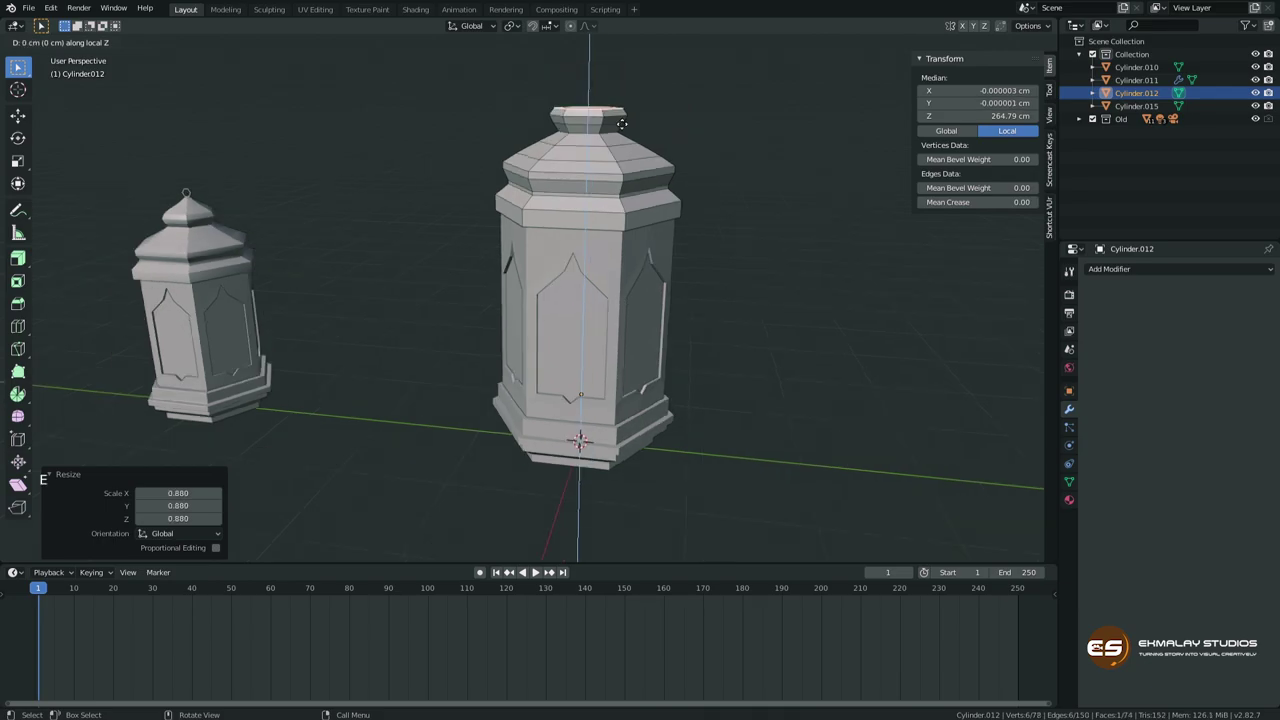
pyautogui.press('s')
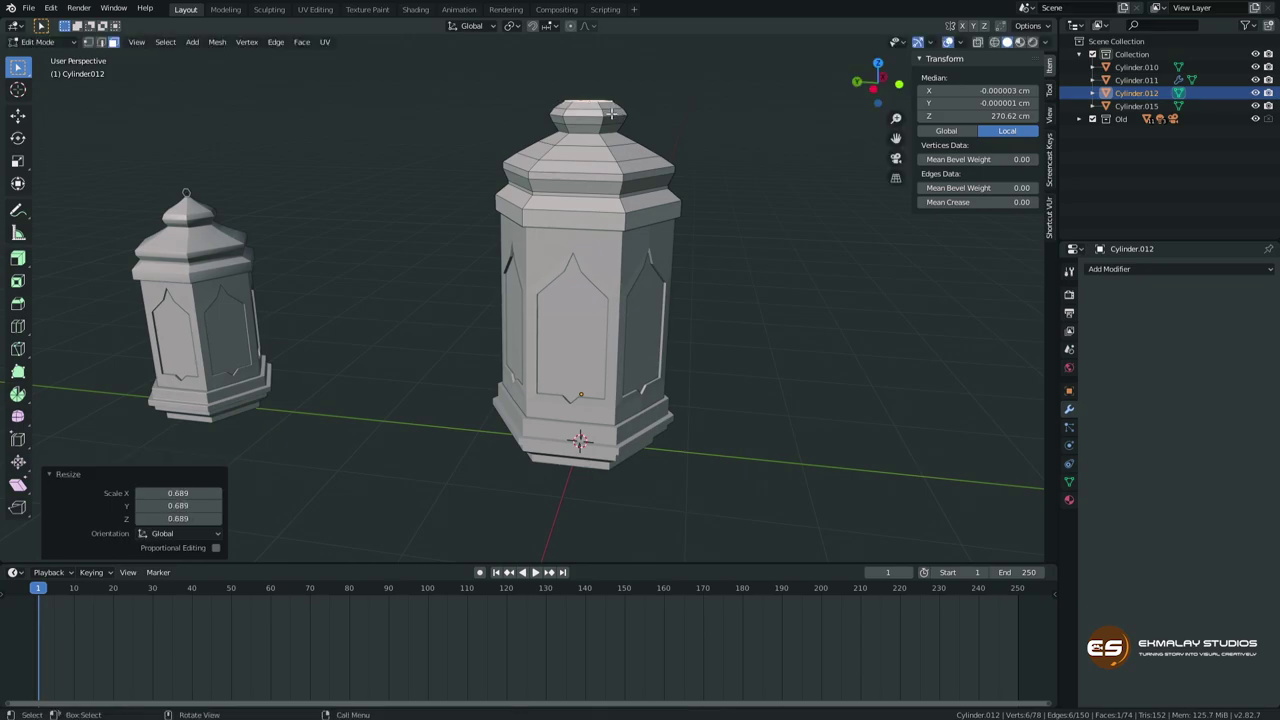
# Raise two more tiny sections from the roof tip and narrow them toward a point.
pyautogui.press('e')
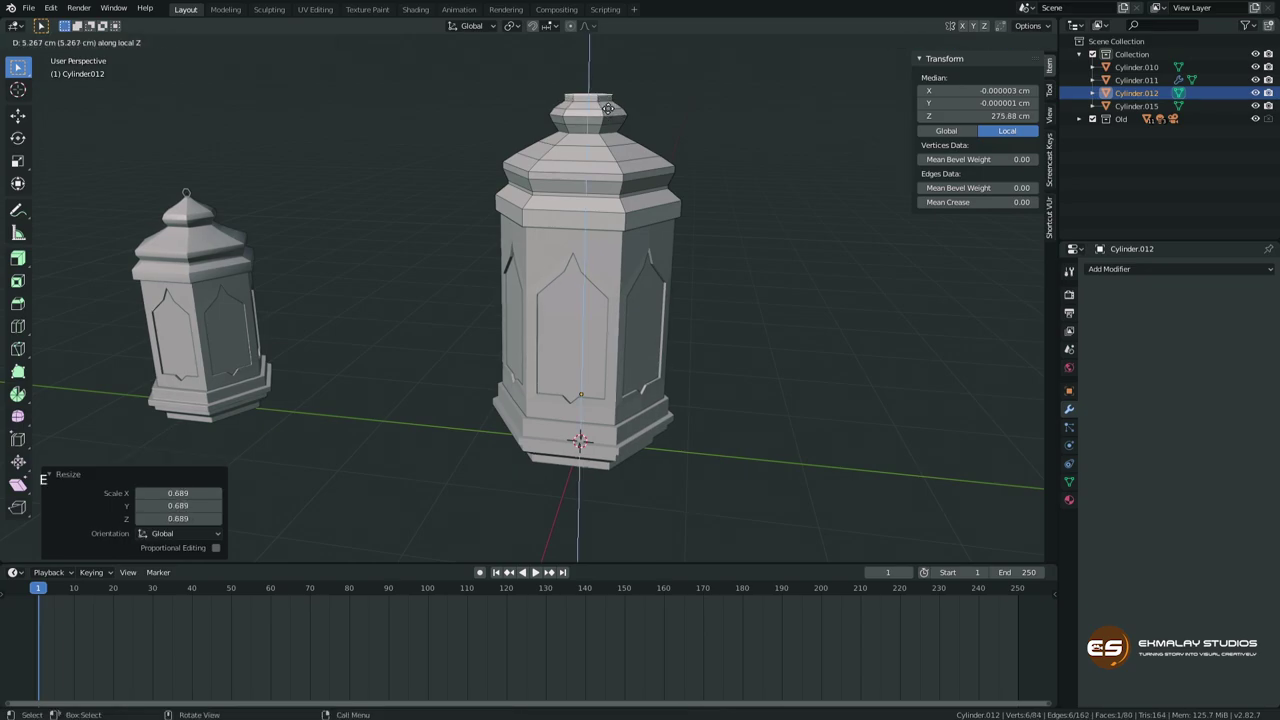
pyautogui.press('s')
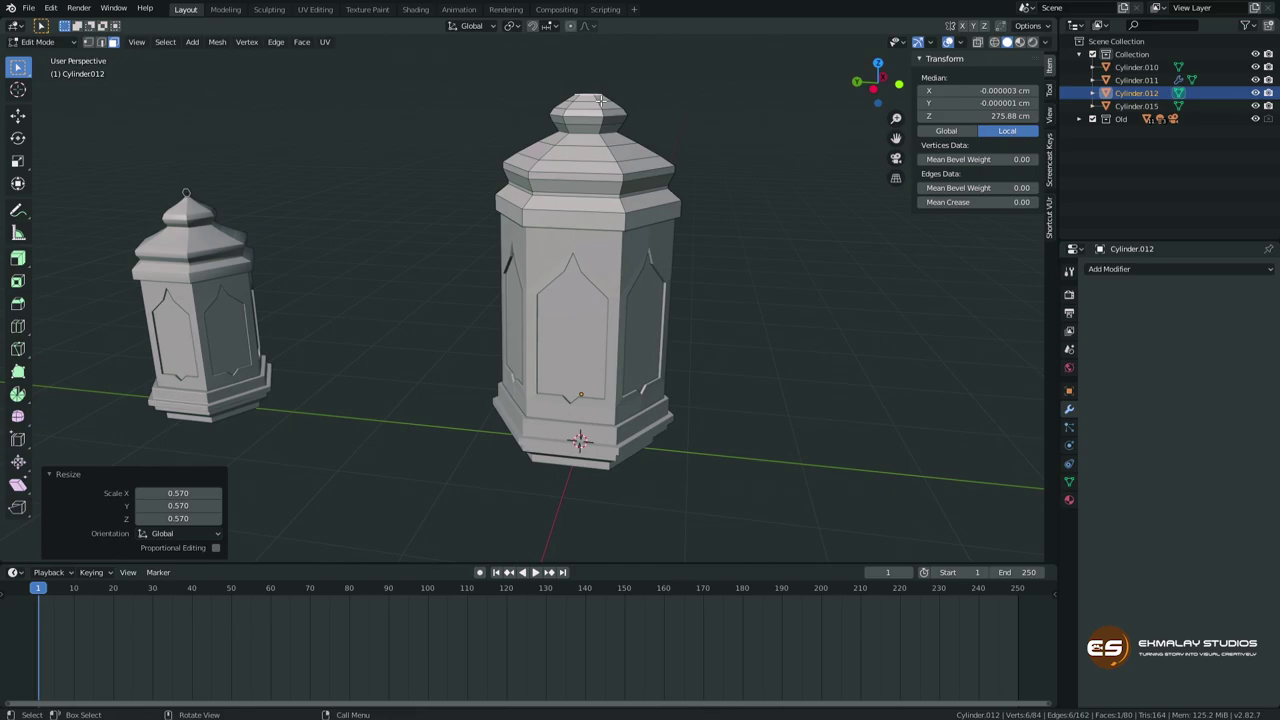
pyautogui.press('KP_Decimal')
pyautogui.scroll(-3)
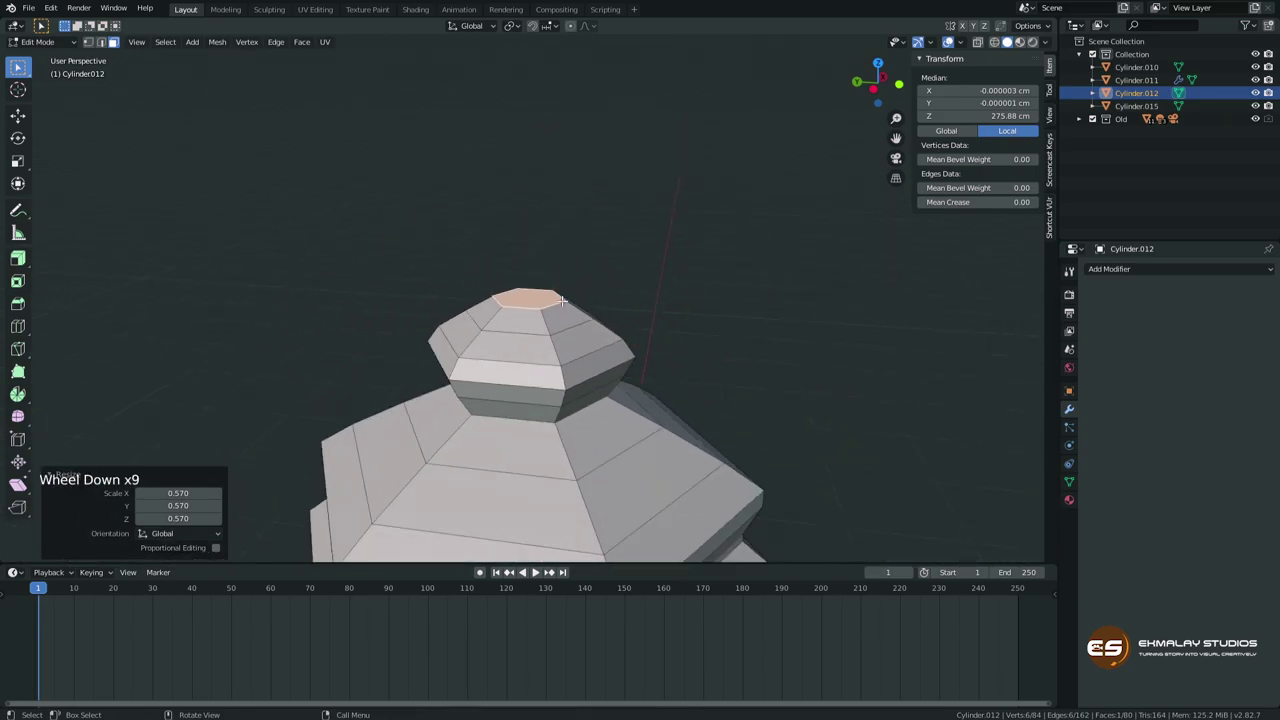
pyautogui.press('e')
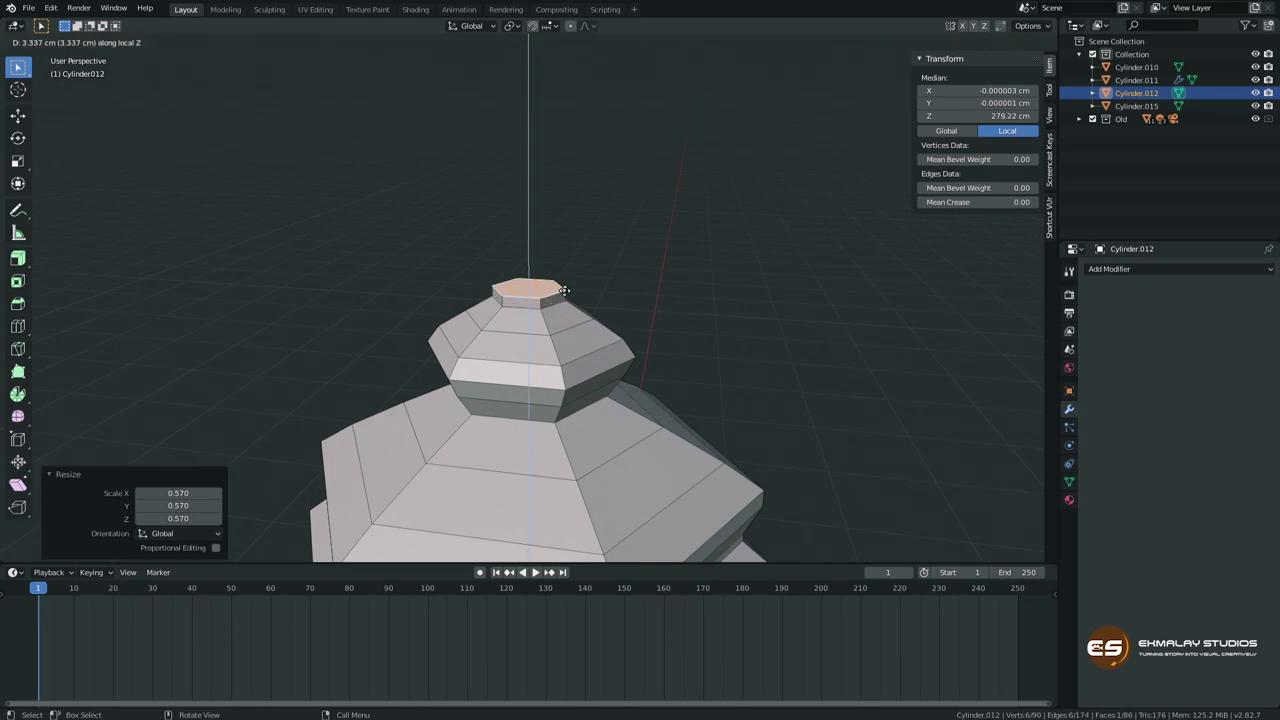
pyautogui.press('s')
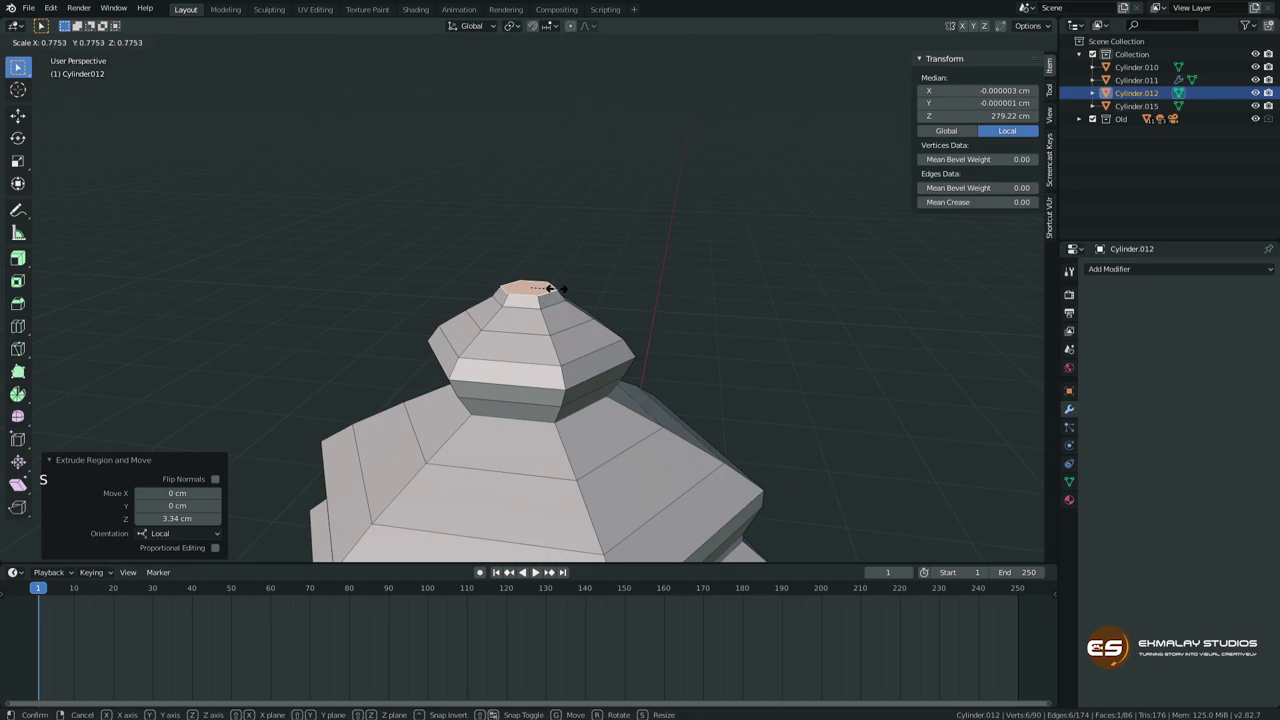
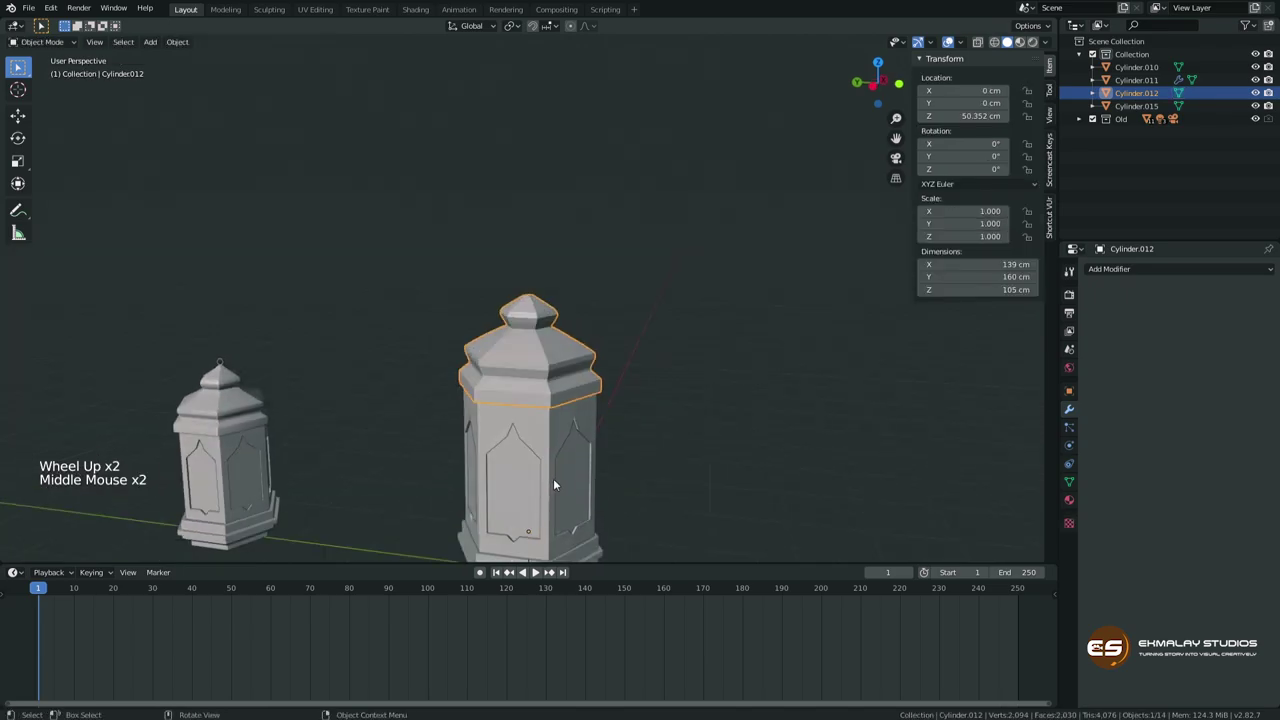
# Add a 0.2 cm single-segment Bevel modifier to the base Cylinder.010 and inspect its corners.
pyautogui.scroll(3)
pyautogui.scroll(-3)
pyautogui.click(1136, 275)
pyautogui.middleClick(631, 442)
pyautogui.scroll(3)
pyautogui.middleClick(685, 442)
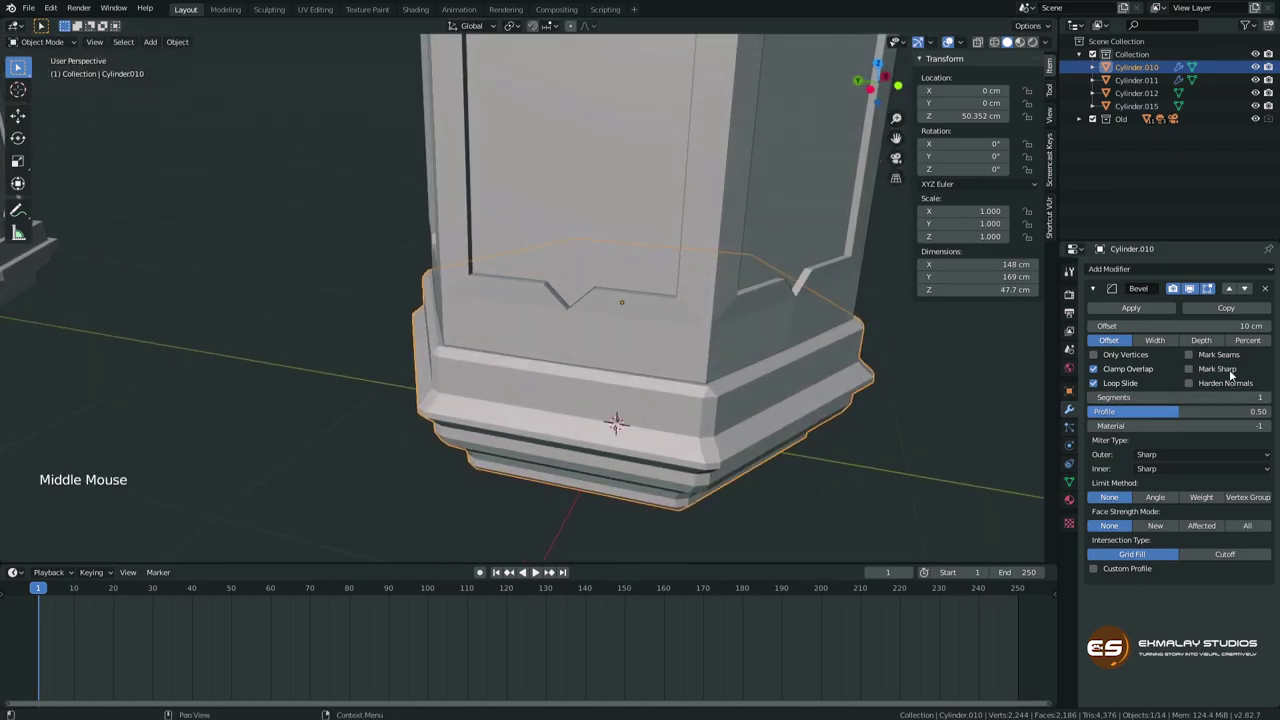
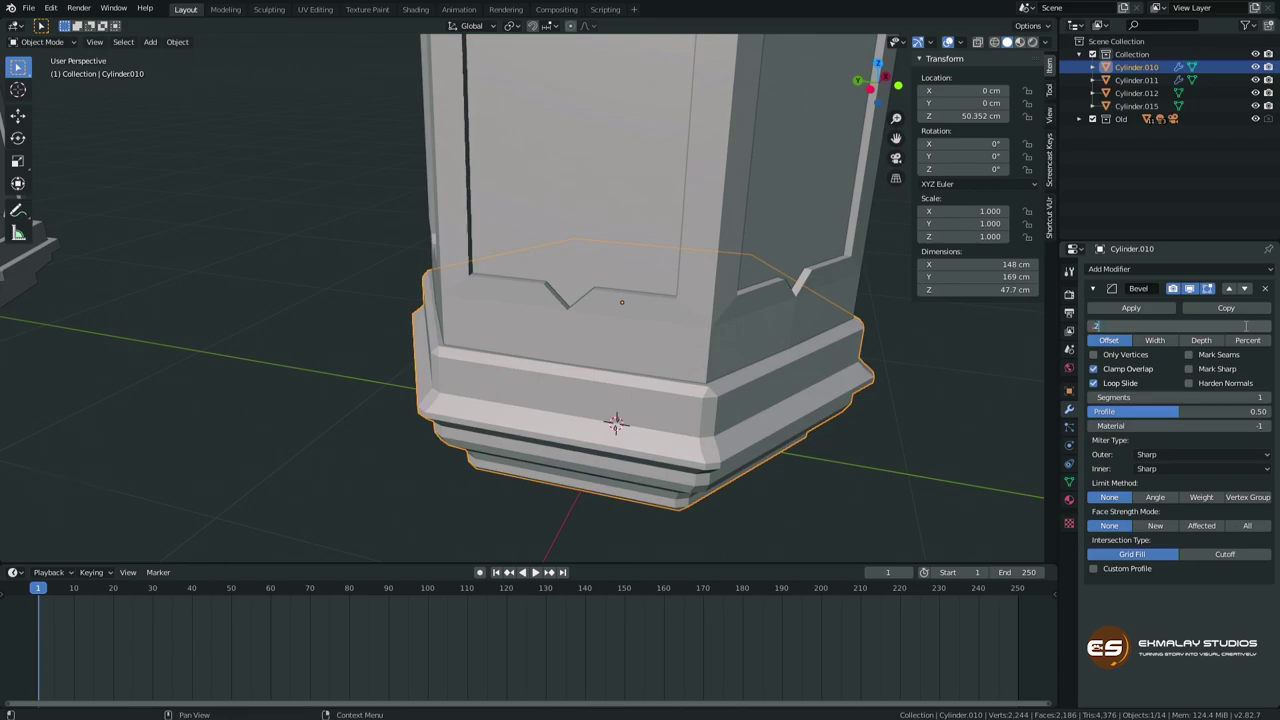
pyautogui.middleClick(686, 455)
pyautogui.scroll(3)
pyautogui.middleClick(469, 392)
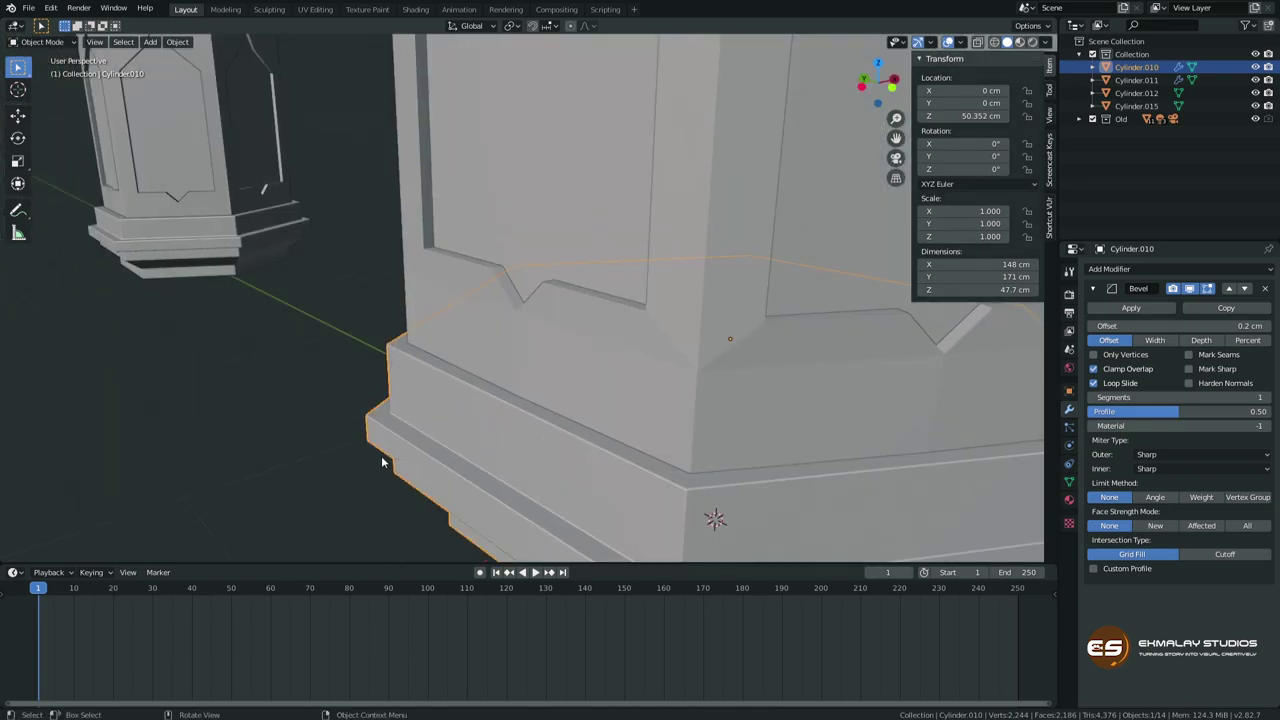
# Orbit and zoom to frame the lantern roof from a side angle.
pyautogui.middleClick(493, 456)
pyautogui.scroll(-3)
pyautogui.middleClick(643, 271)
pyautogui.middleClick(587, 341)
# Add a Bevel modifier to the roof Cylinder.012 with 0.2 cm offset and 2 segments.
pyautogui.click(586, 240)
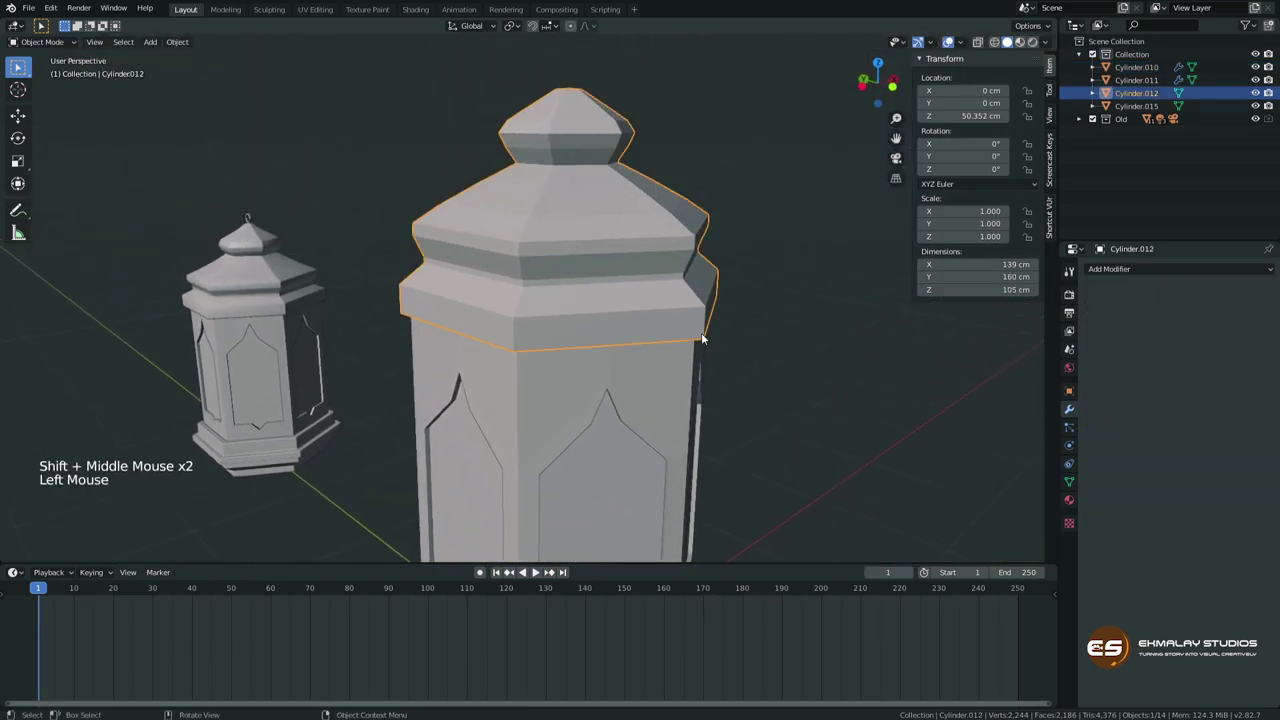
pyautogui.click(1107, 272)
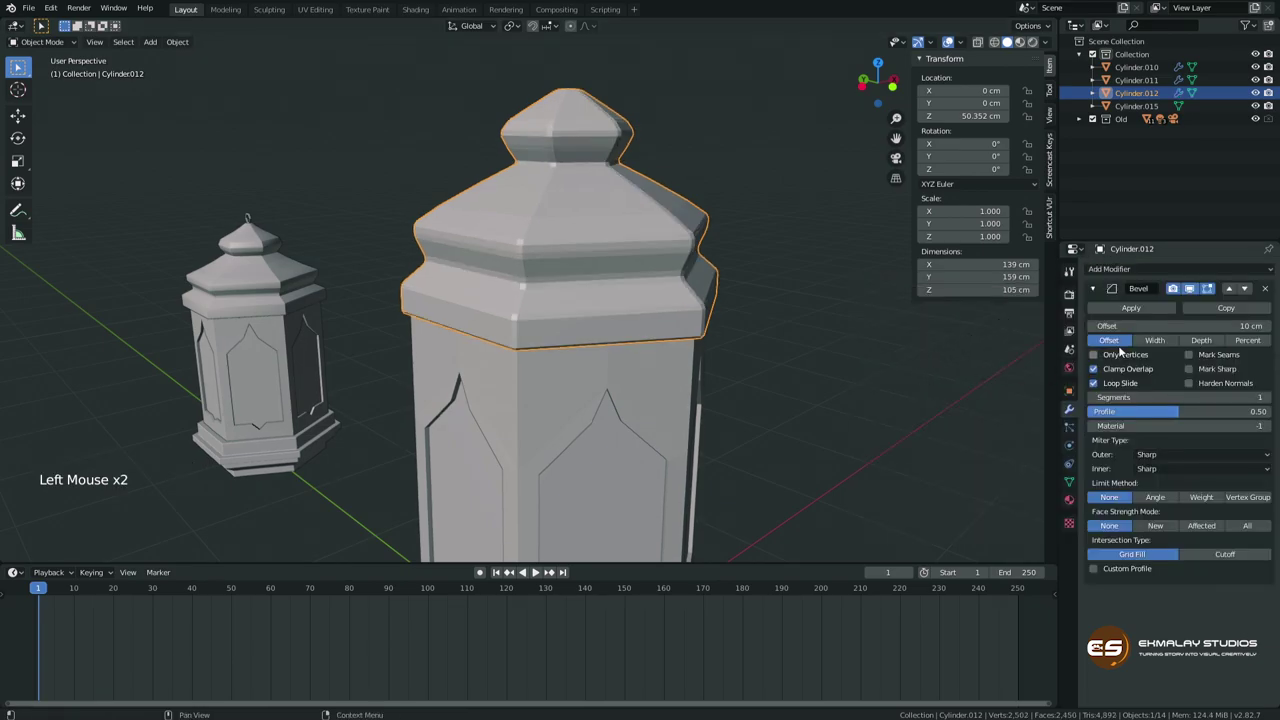
pyautogui.click(1177, 287)
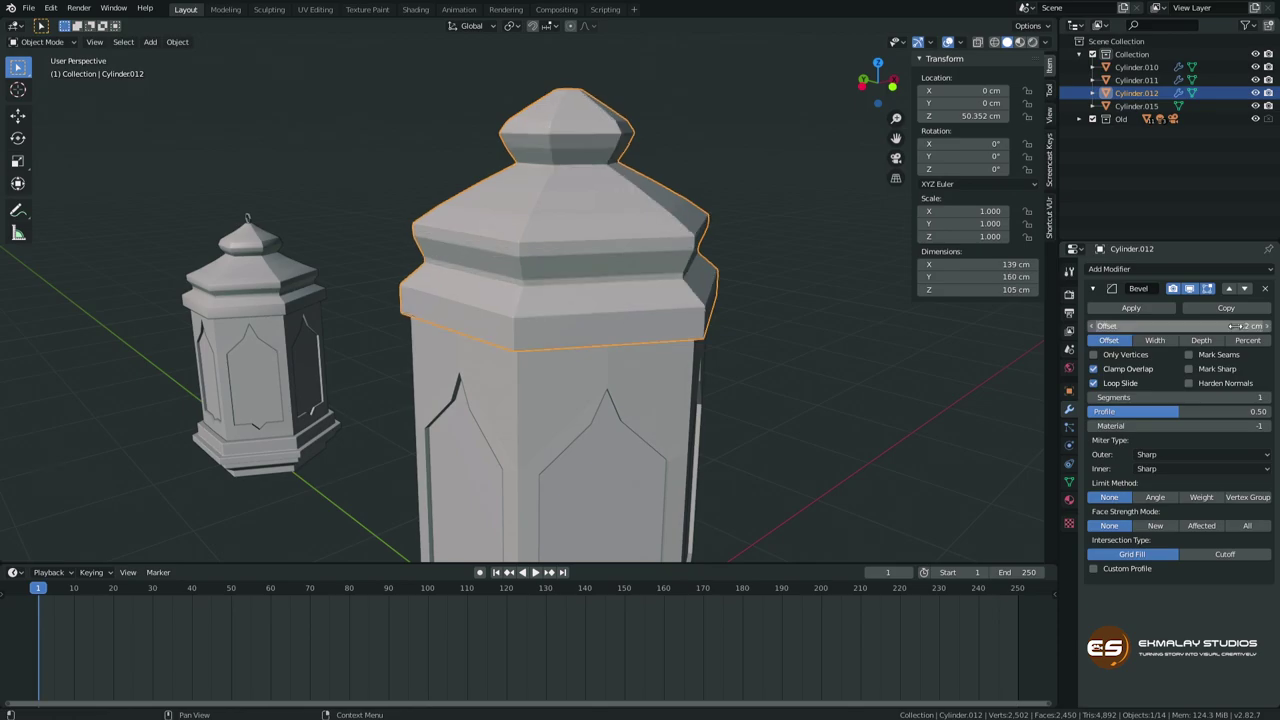
pyautogui.middleClick(563, 320)
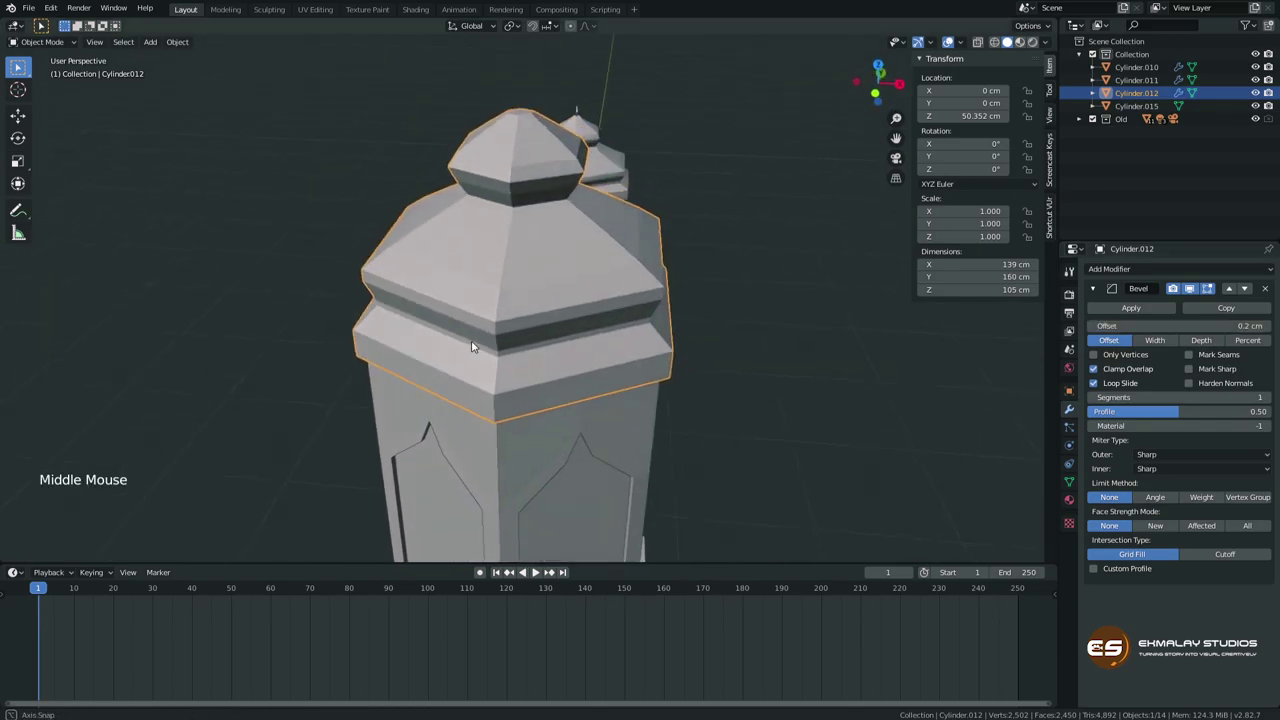
pyautogui.scroll(3)
pyautogui.middleClick(487, 346)
pyautogui.scroll(3)
pyautogui.middleClick(527, 347)
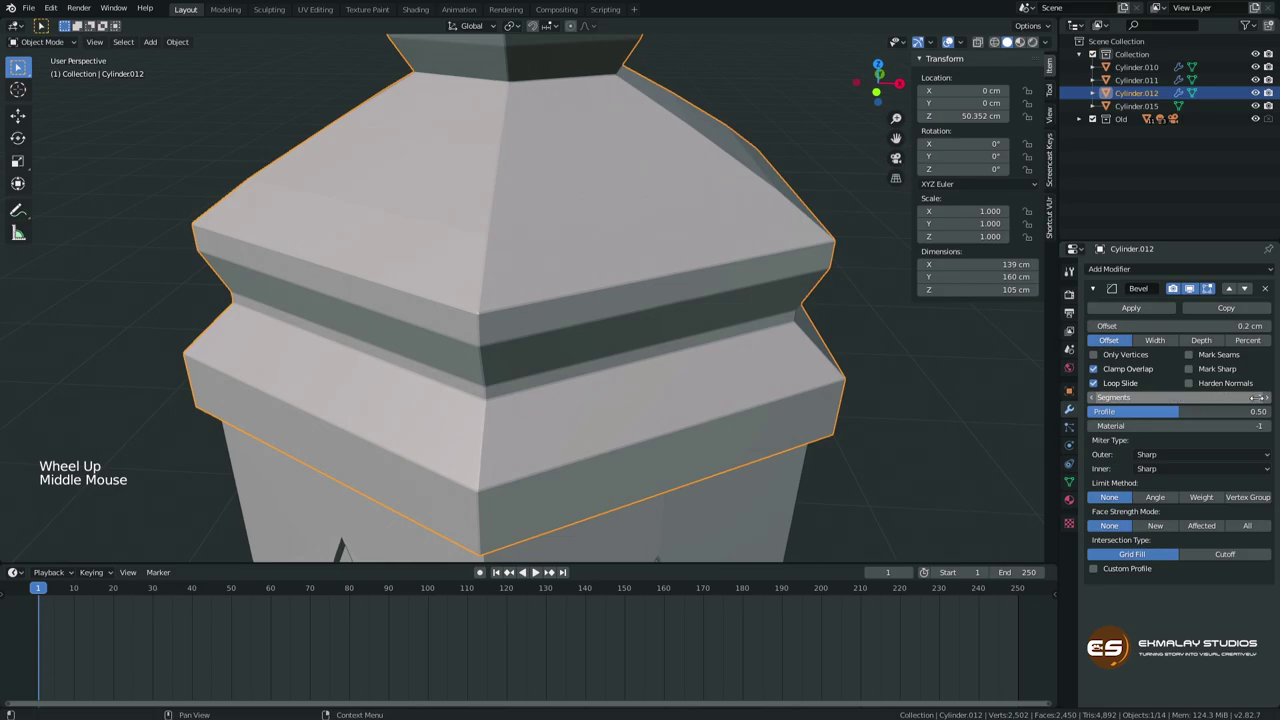
pyautogui.click(1268, 400)
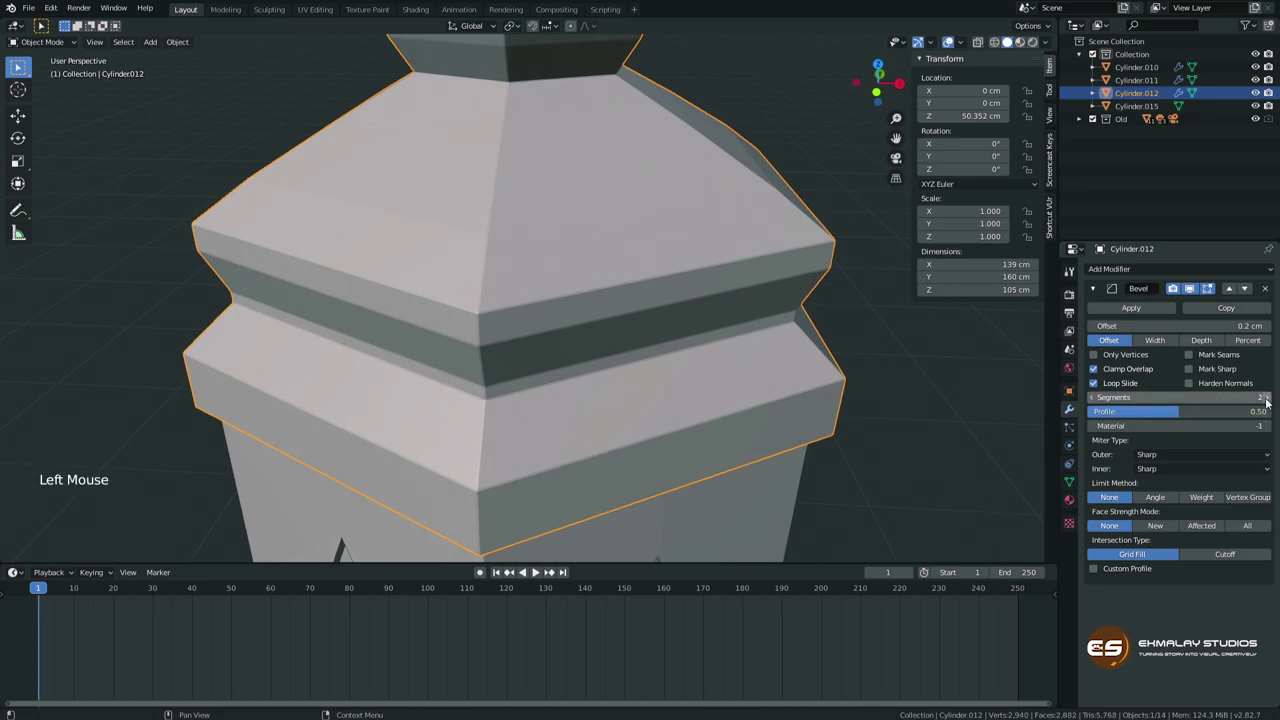
pyautogui.middleClick(488, 476)
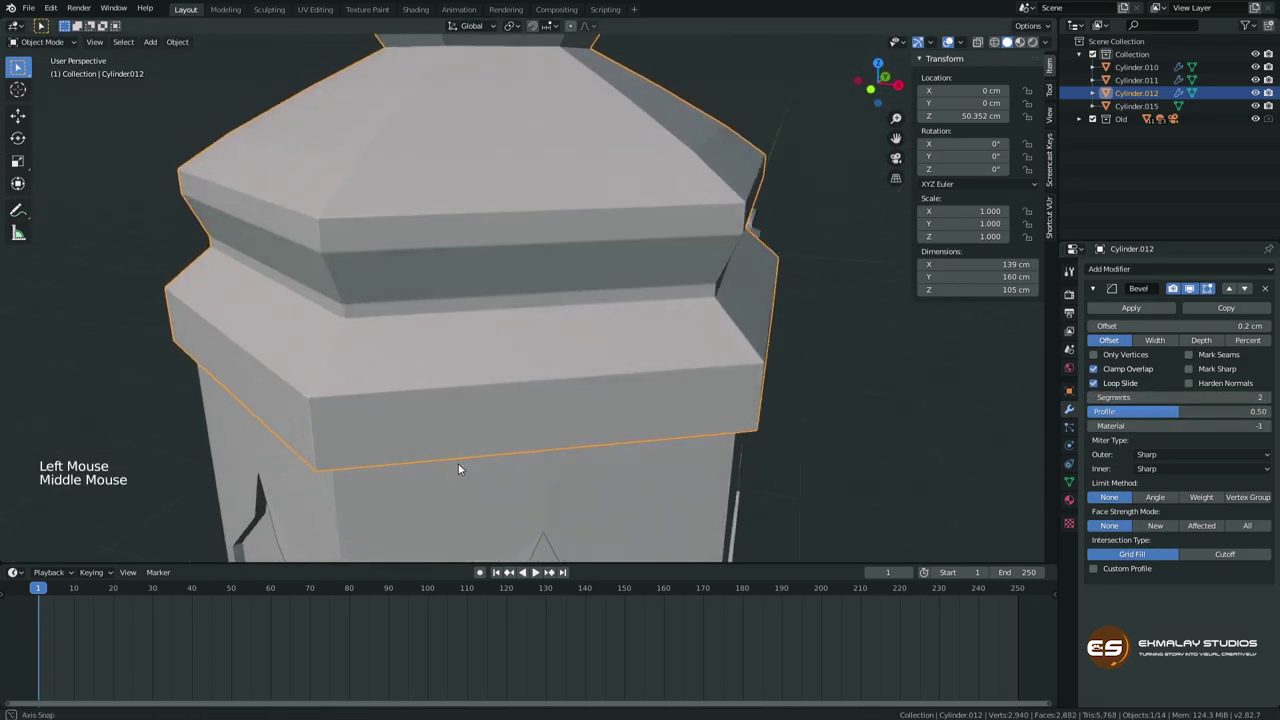
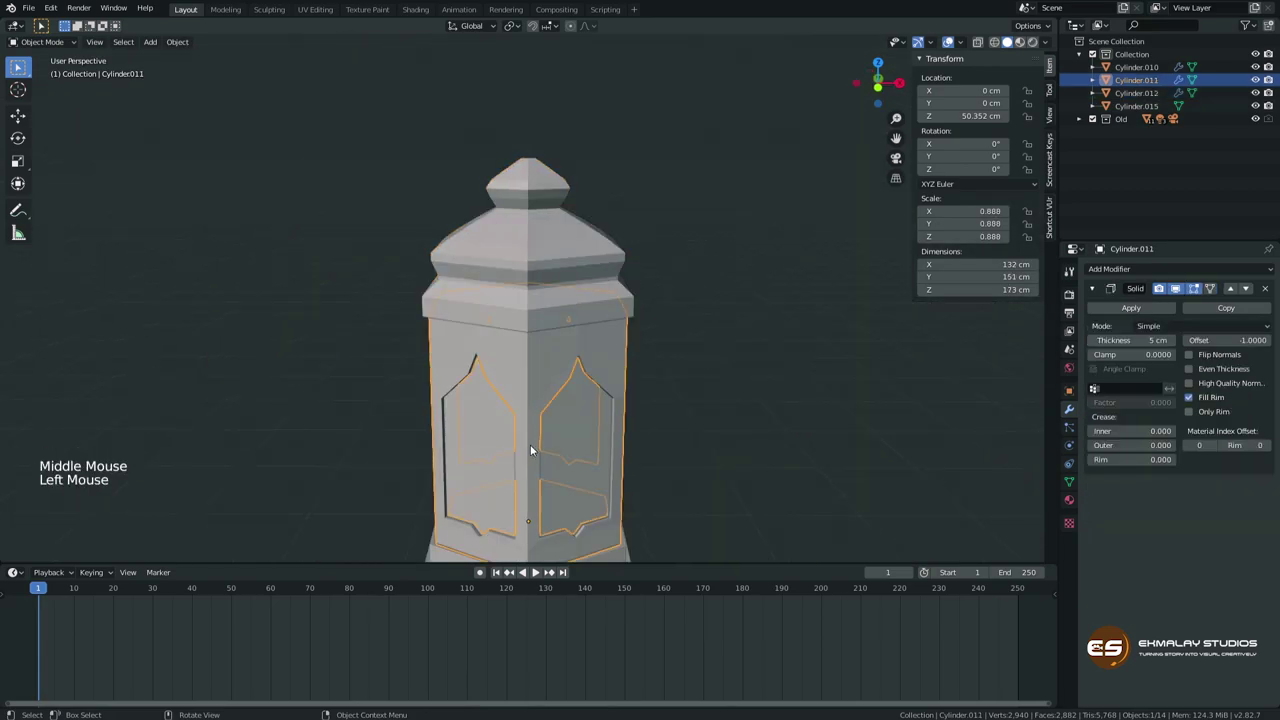
# Add a Bevel modifier to the window panels Cylinder.011 with 0.2 cm offset and 2 segments.
pyautogui.press('KP_Decimal')
pyautogui.middleClick(542, 321)
pyautogui.click(1148, 319)
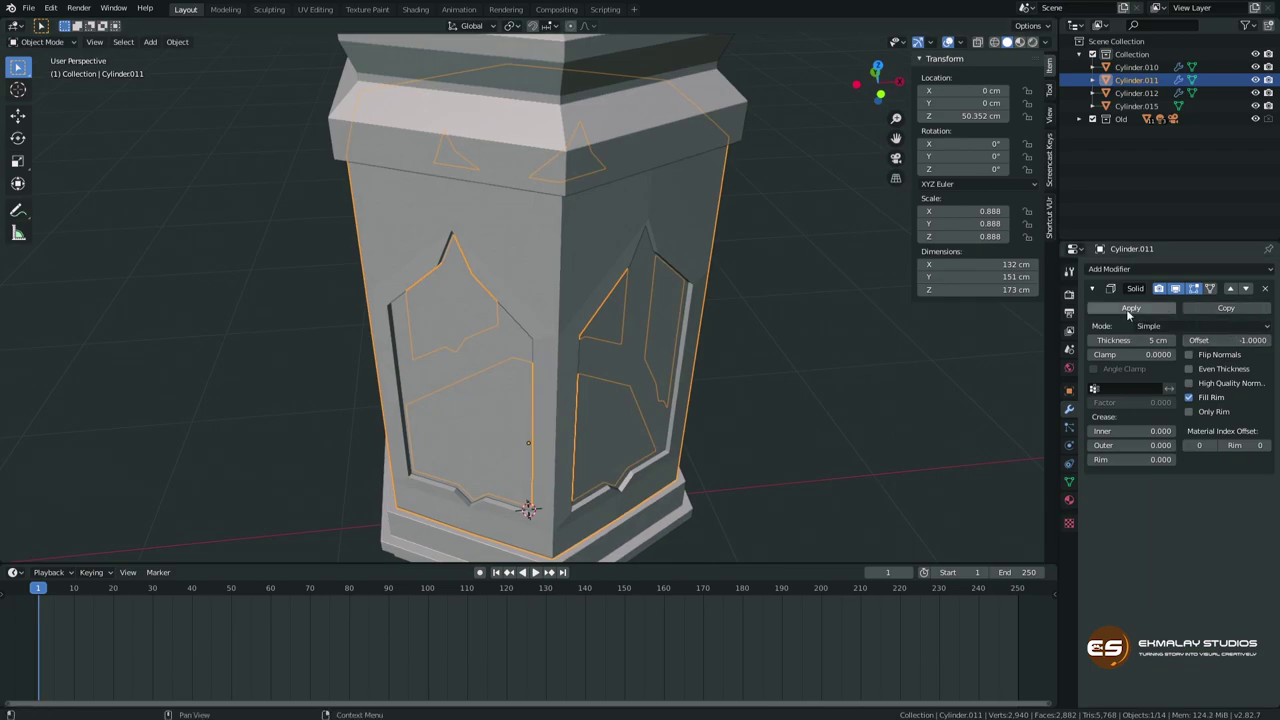
pyautogui.click(1100, 292)
pyautogui.click(1115, 269)
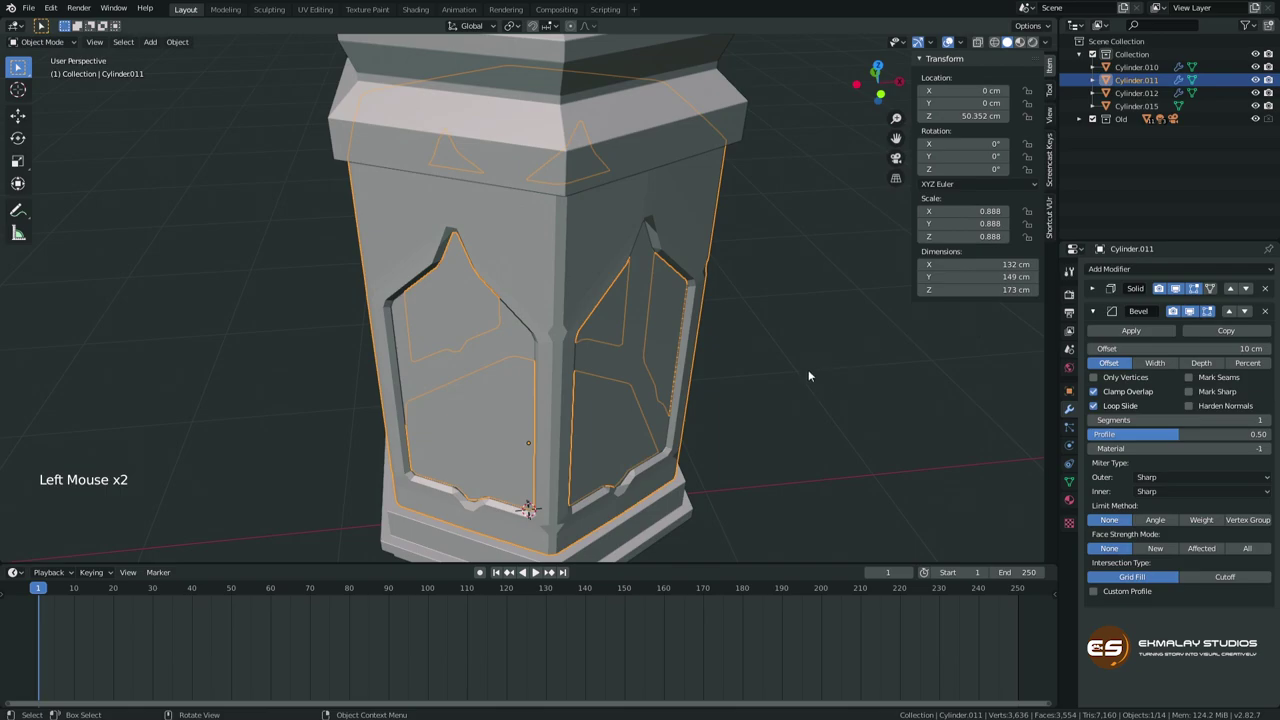
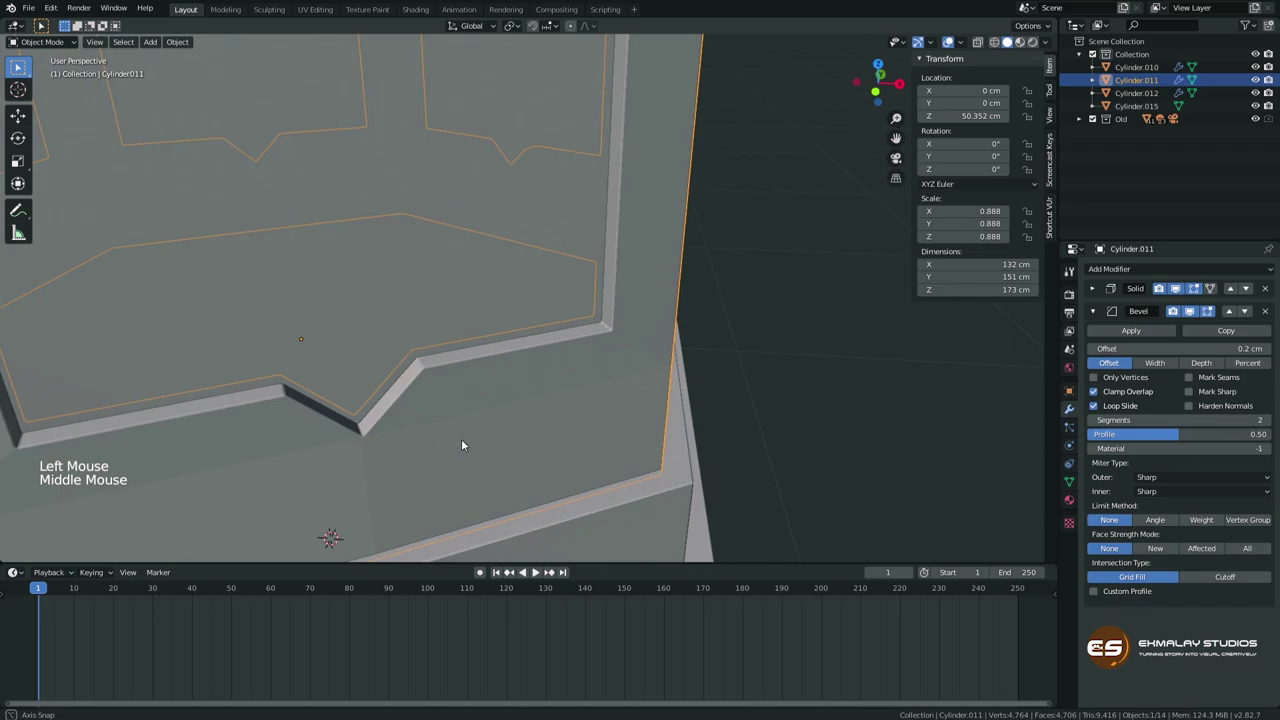
# Inspect the bevelled lantern, then duplicate the base's selected faces with Shift+D for a flat hexagon.
pyautogui.middleClick(464, 441)
pyautogui.scroll(-3)
pyautogui.middleClick(551, 399)
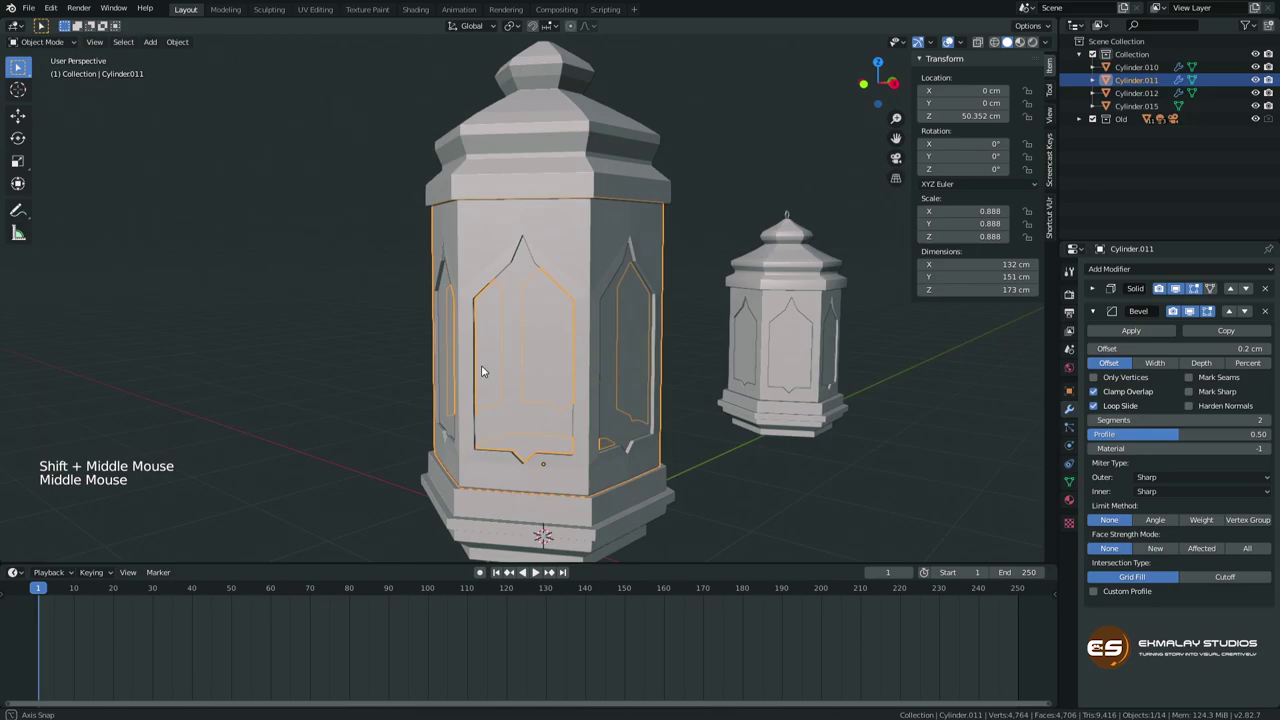
pyautogui.middleClick(532, 382)
pyautogui.scroll(-3)
pyautogui.middleClick(521, 304)
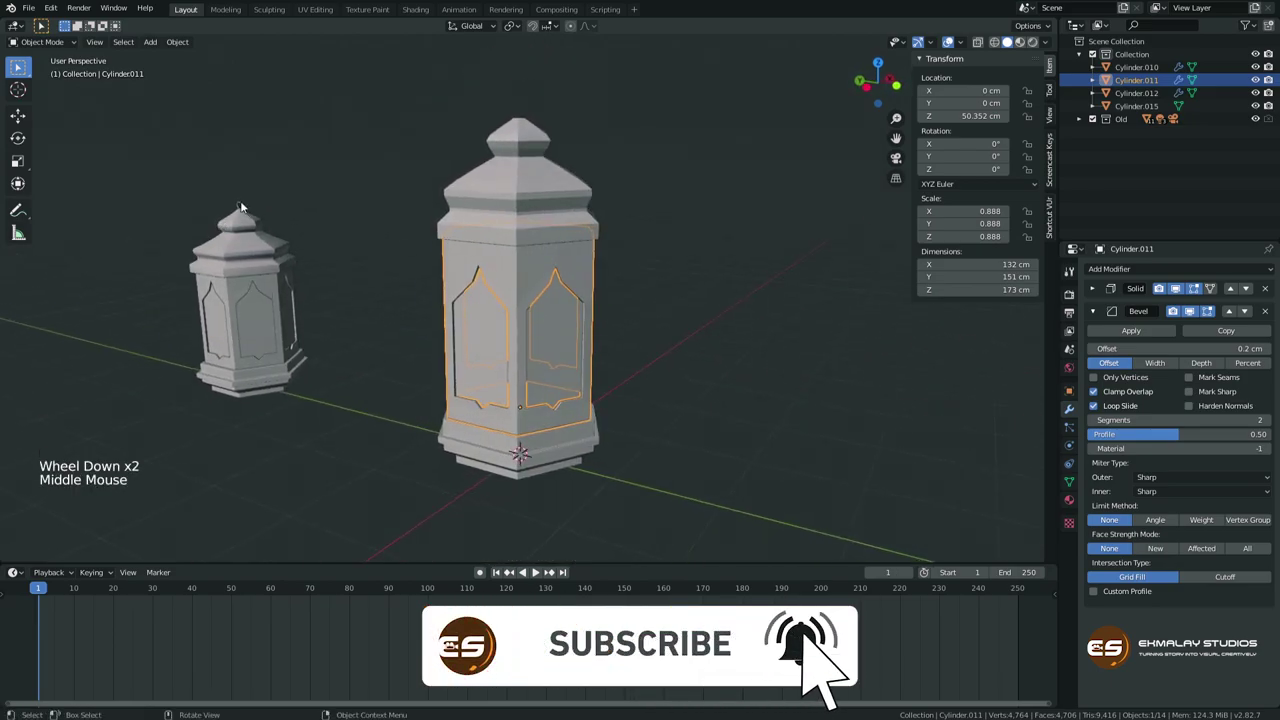
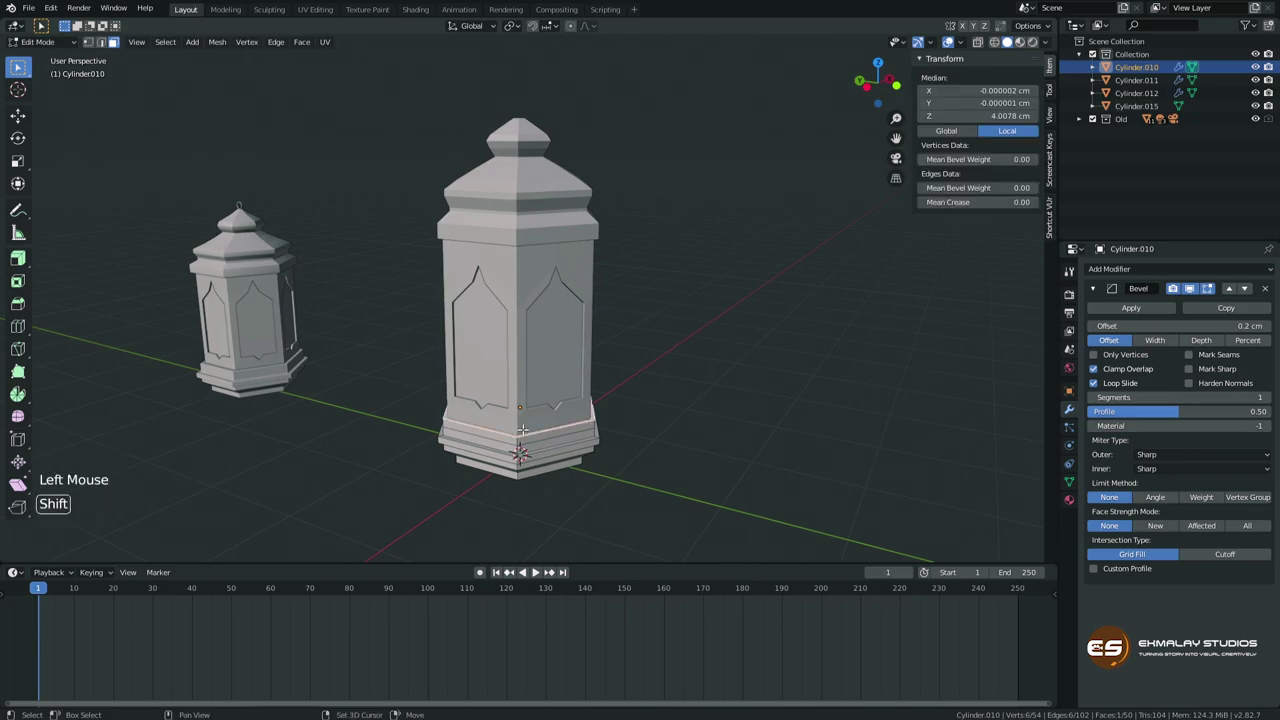
pyautogui.press('shift+d')
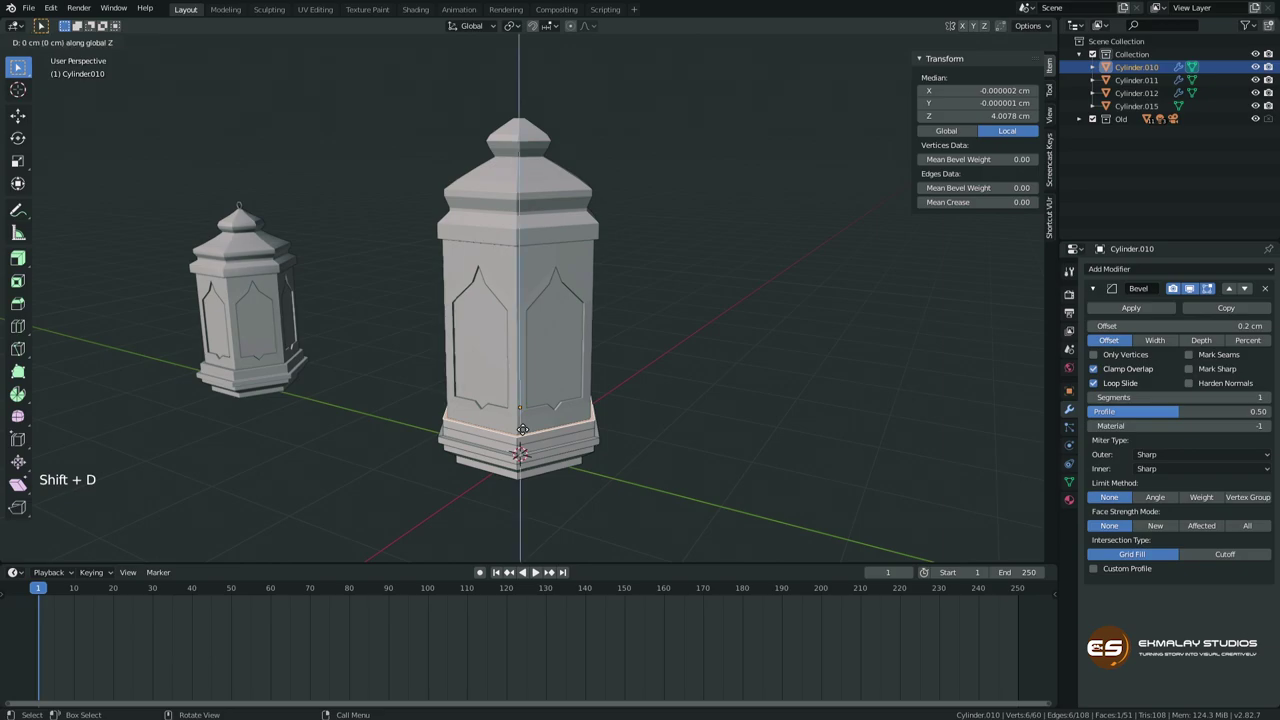
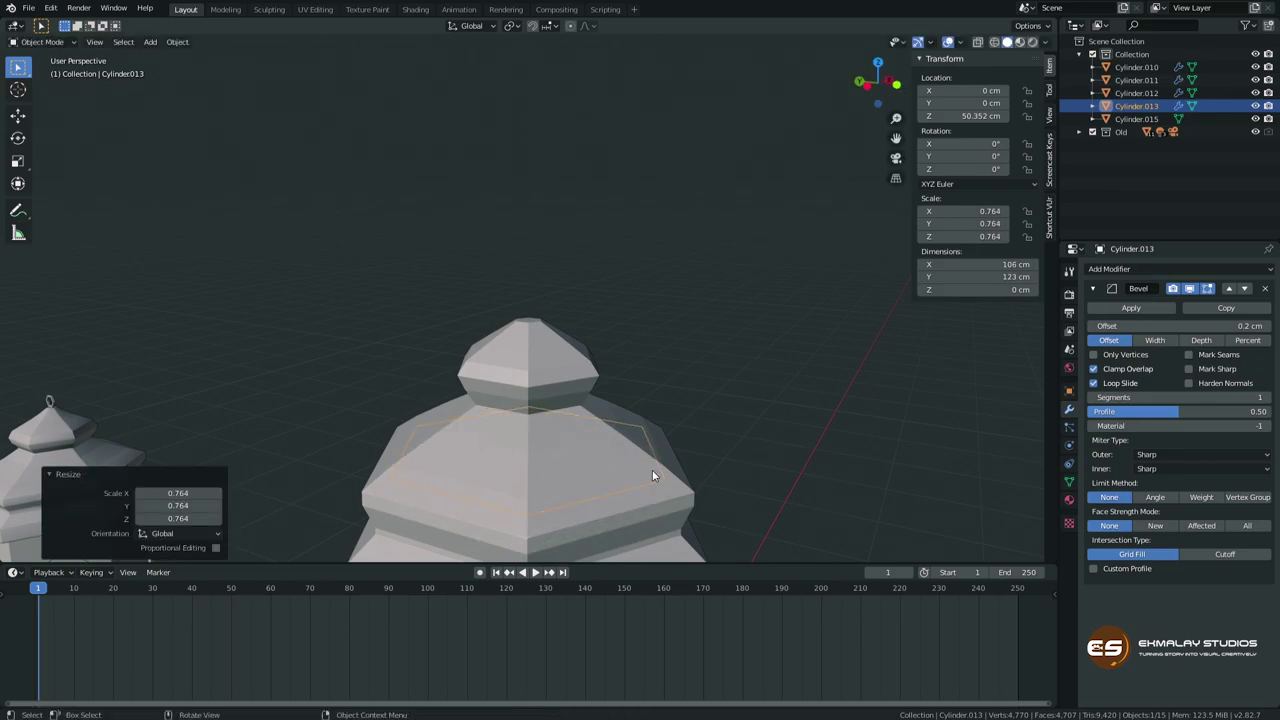
# Shrink the flat hexagon to a small cap of about 35 by 41 cm above the roof tip.
pyautogui.scroll(-3)
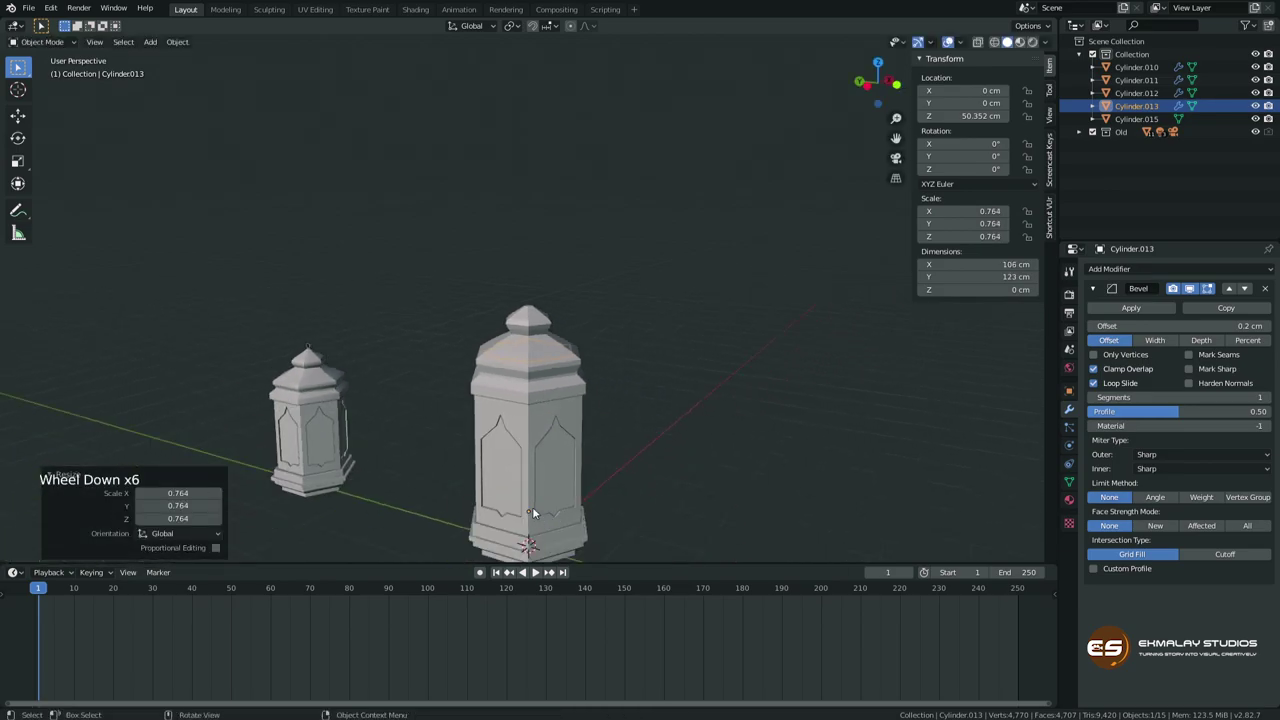
pyautogui.scroll(3)
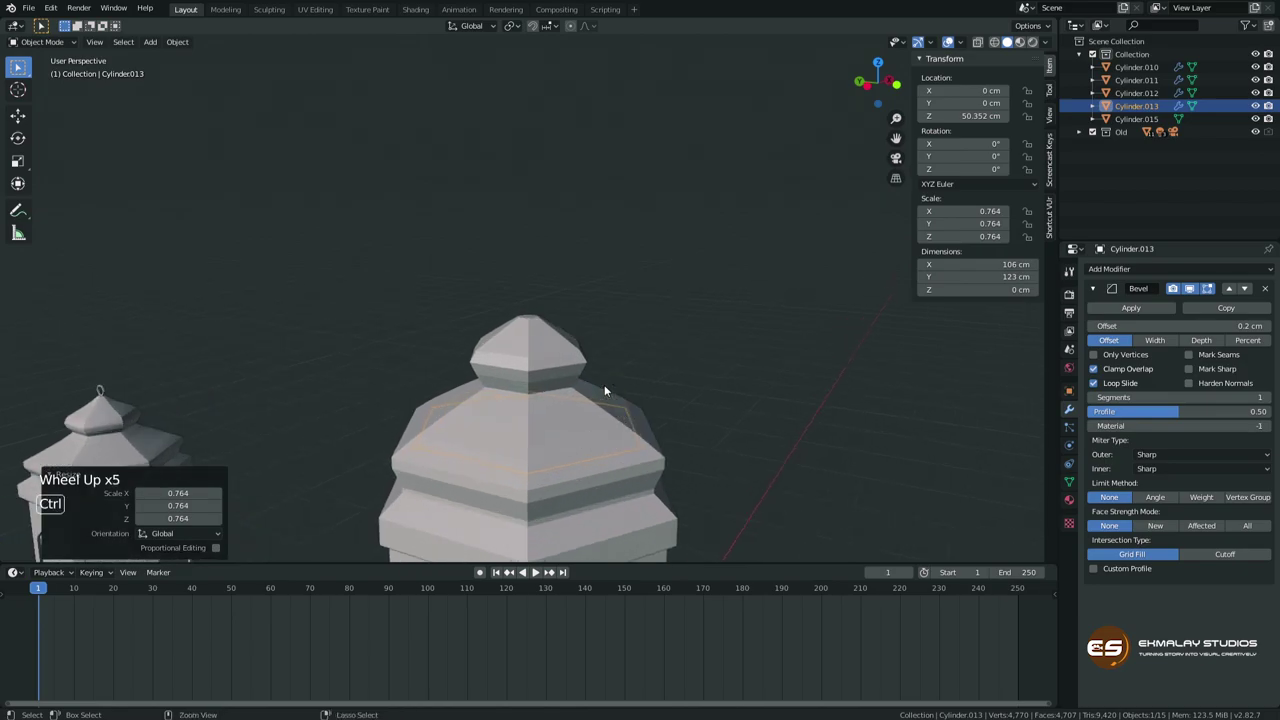
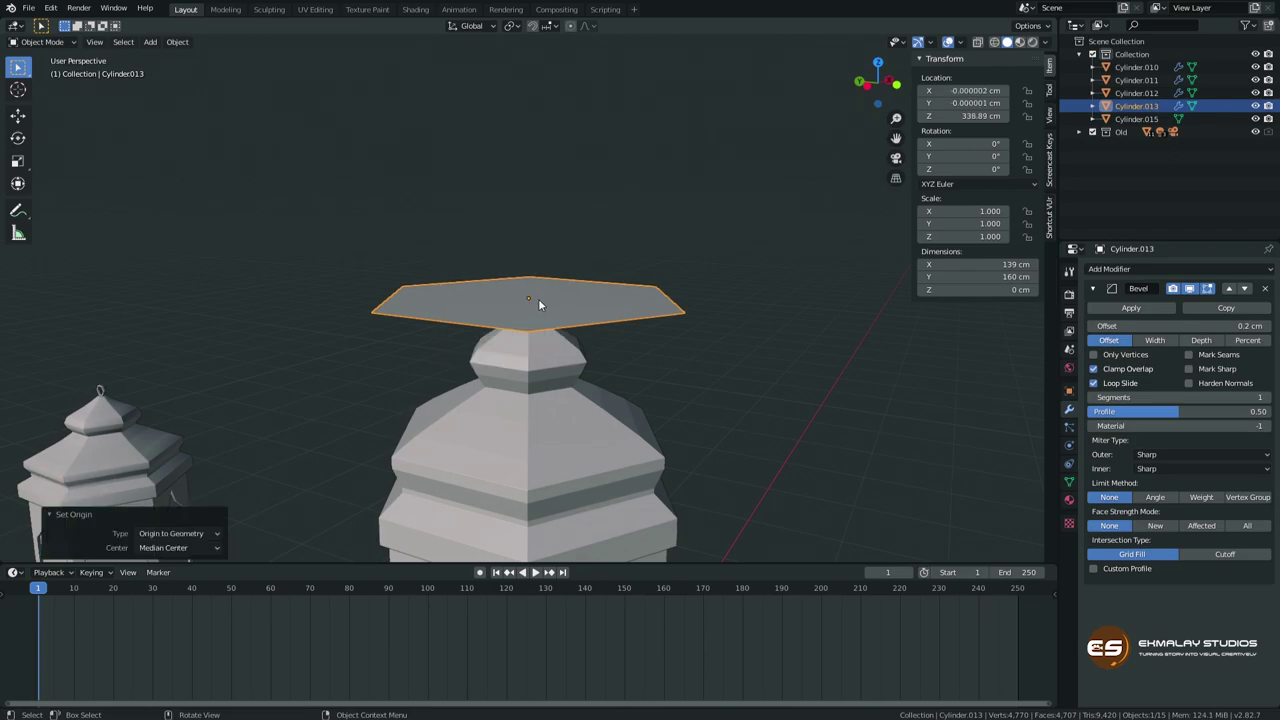
pyautogui.middleClick(543, 304)
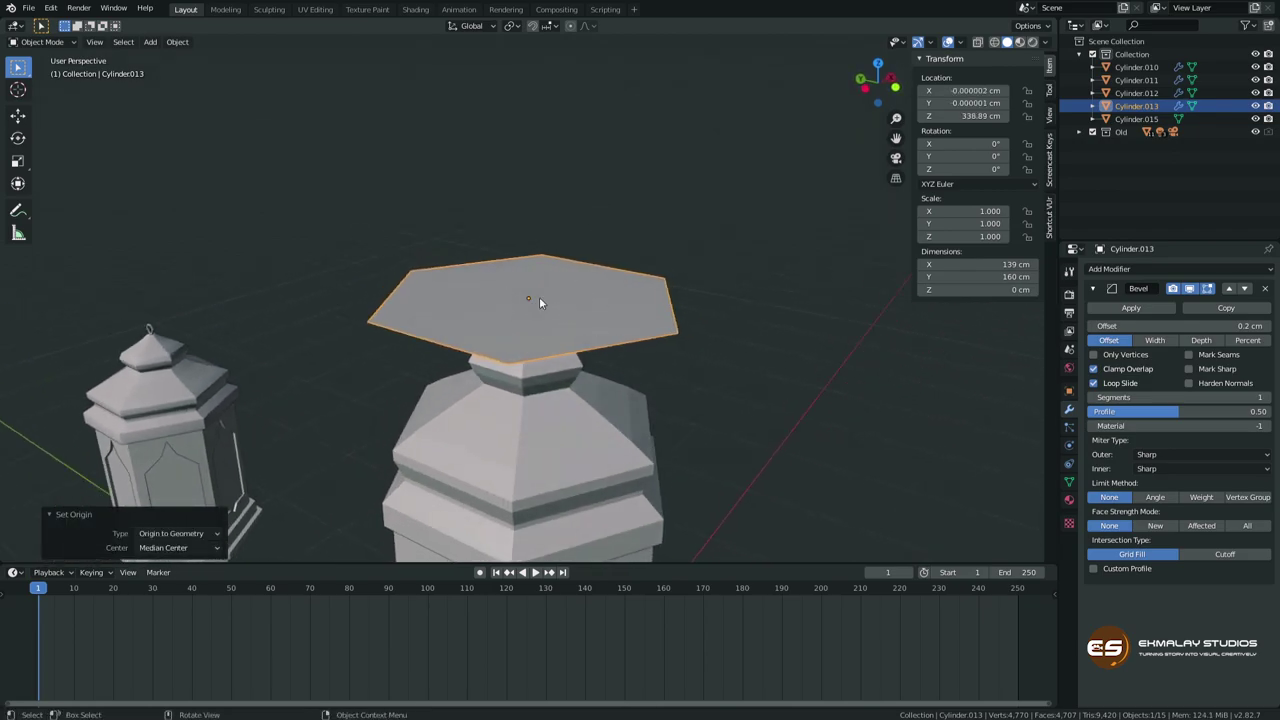
pyautogui.press('s')
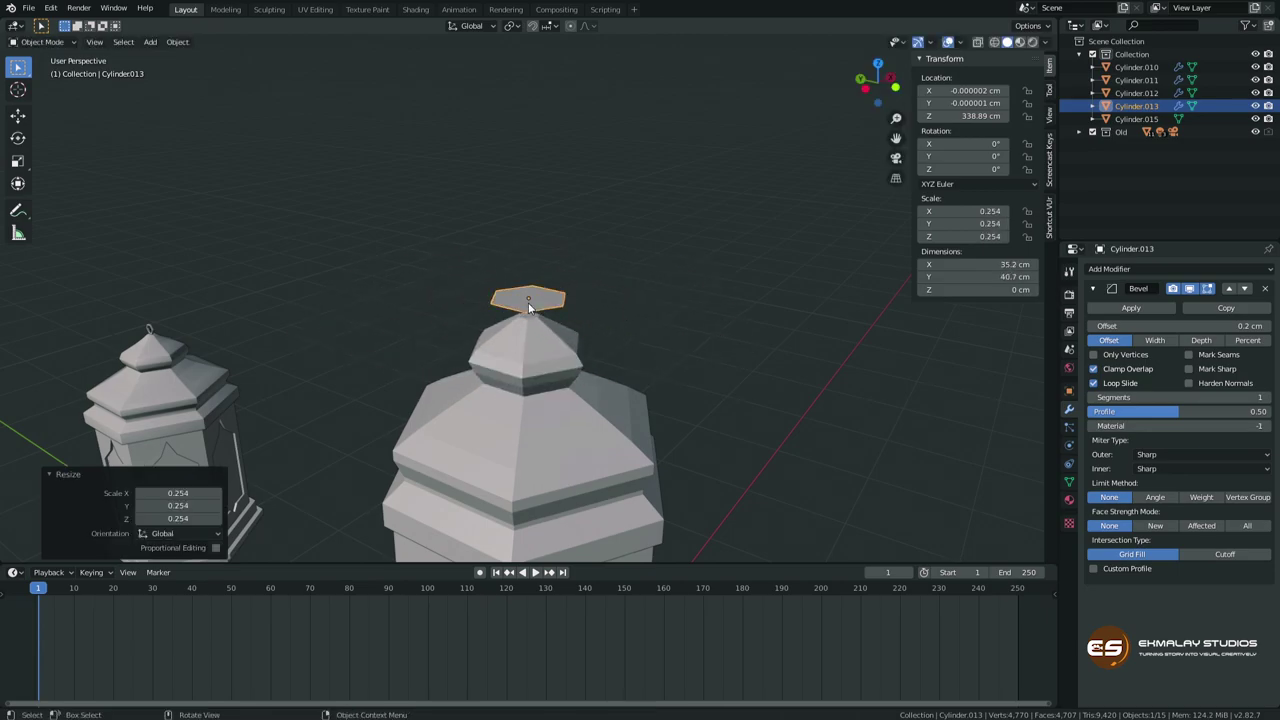
# Apply the hexagon's scale with Ctrl+A so it reads 1.0.
pyautogui.middleClick(538, 339)
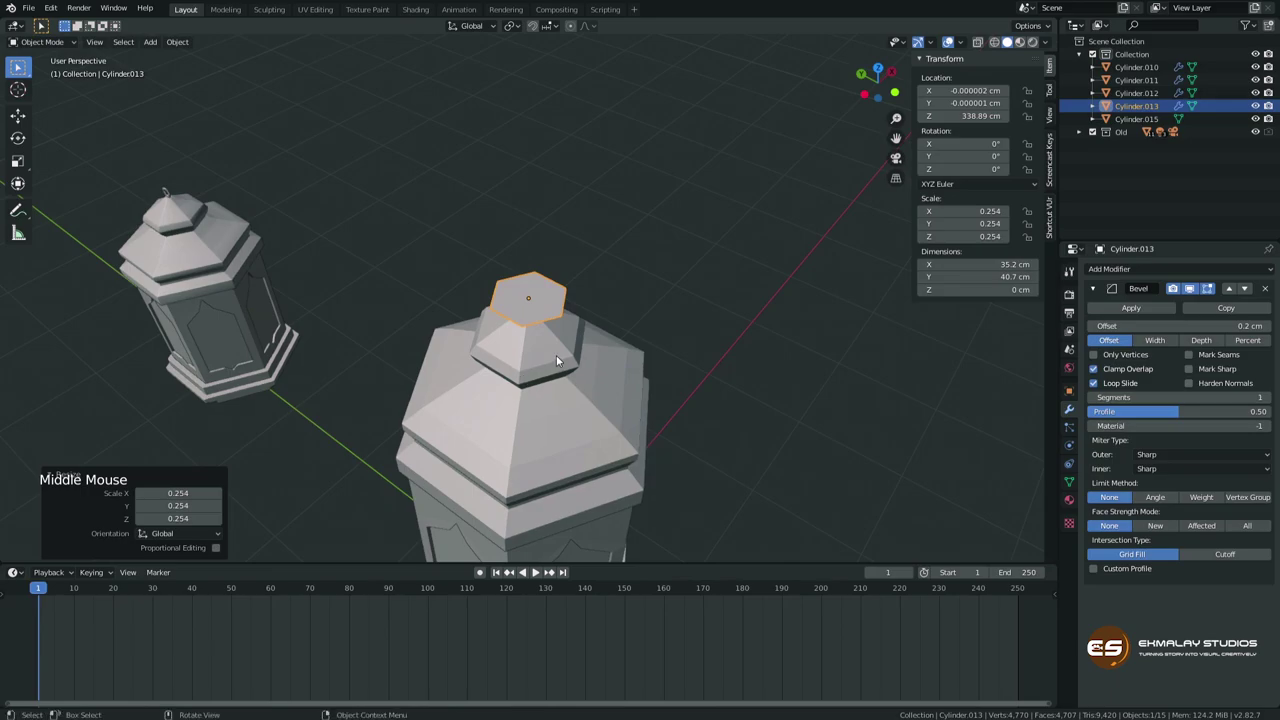
pyautogui.scroll(3)
pyautogui.middleClick(555, 358)
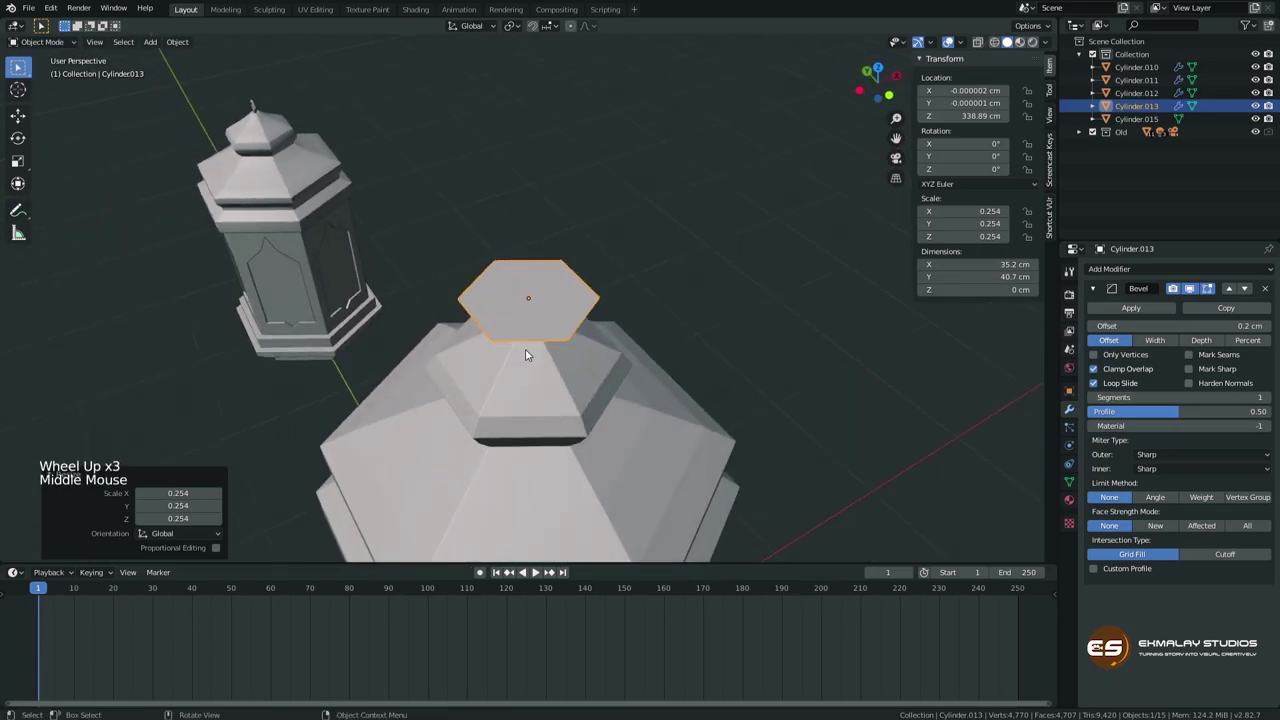
pyautogui.press('ctrl+a')
pyautogui.middleClick(544, 373)
pyautogui.middleClick(538, 364)
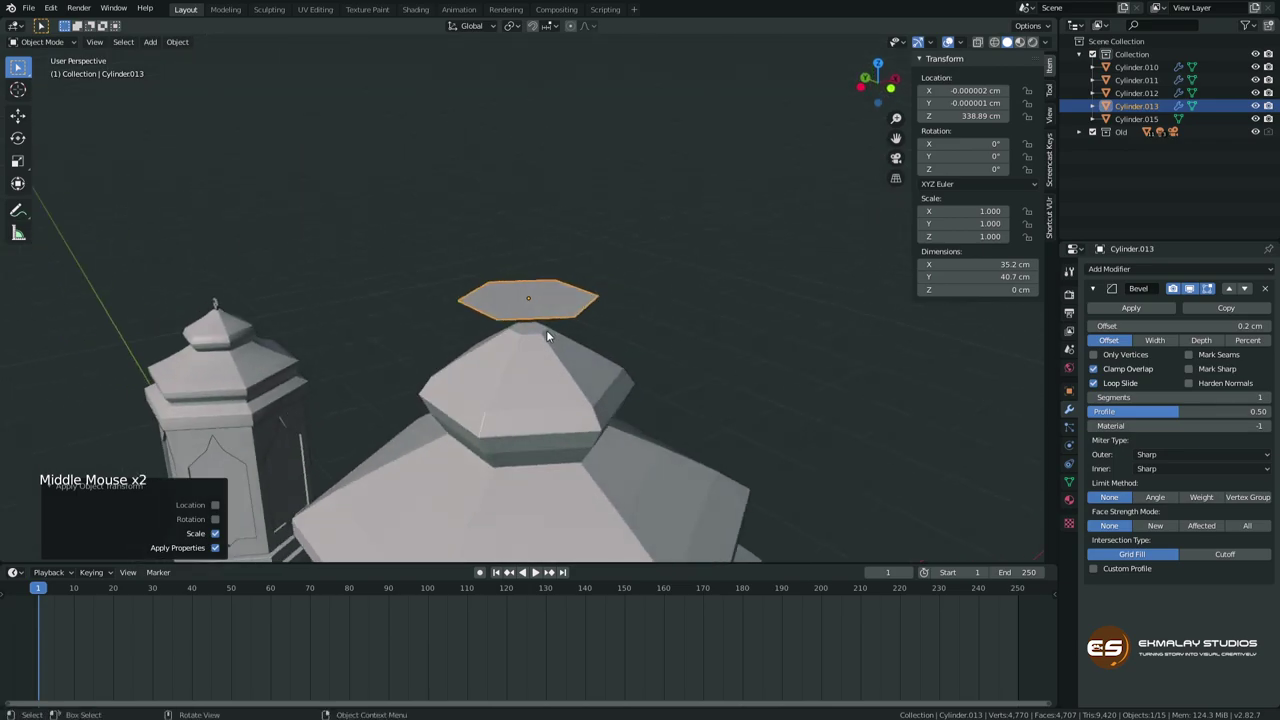
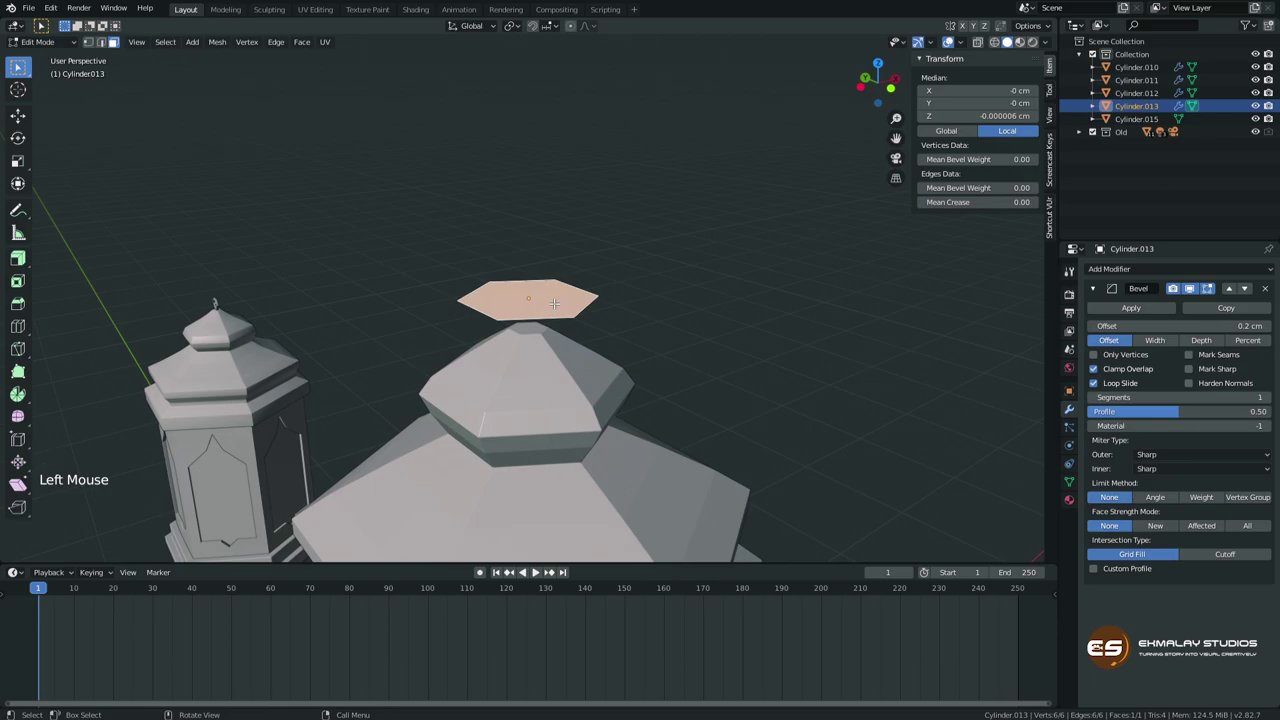
# Extrude the hexagon upward, inset its top face and remove the centre to leave an open ring.
pyautogui.press('e')
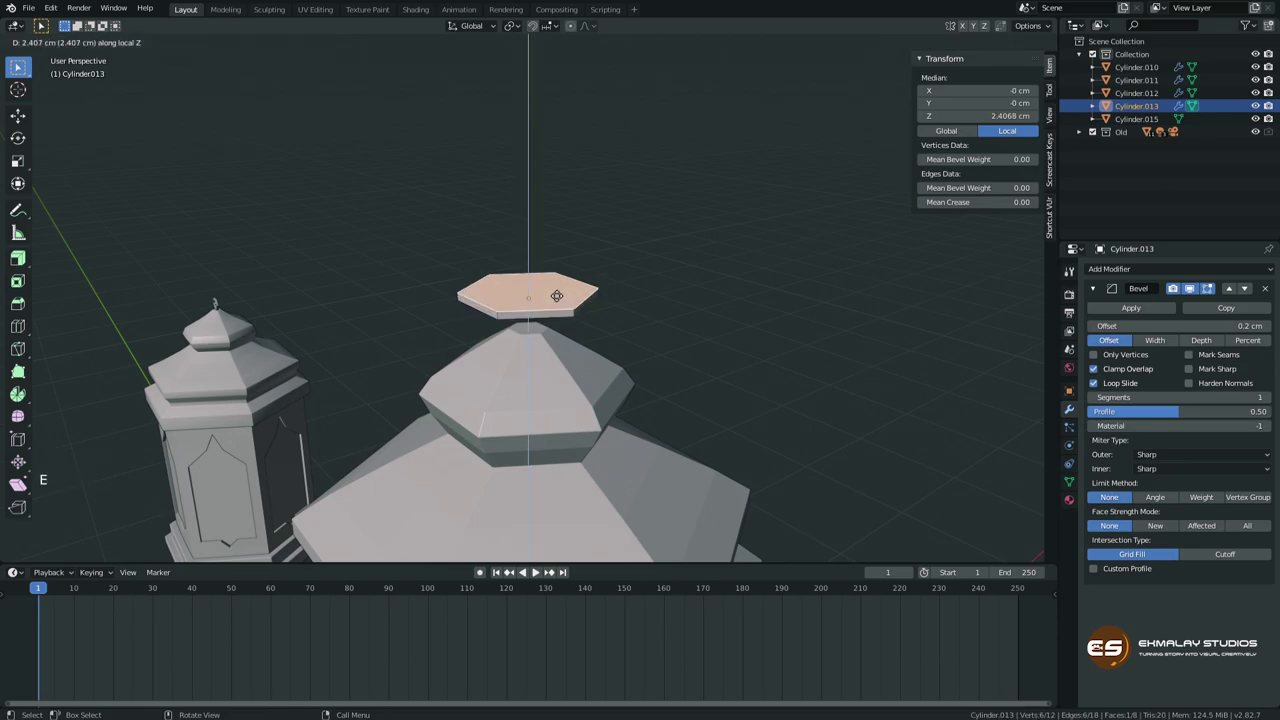
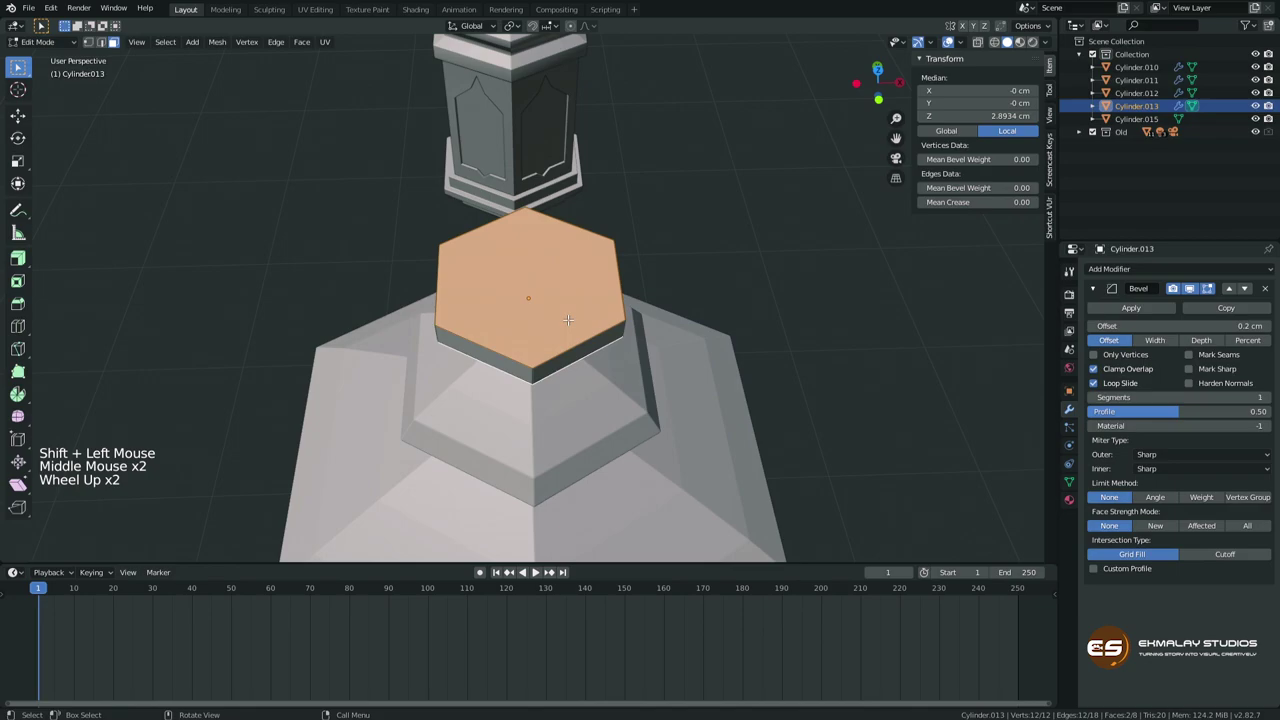
pyautogui.press('i')
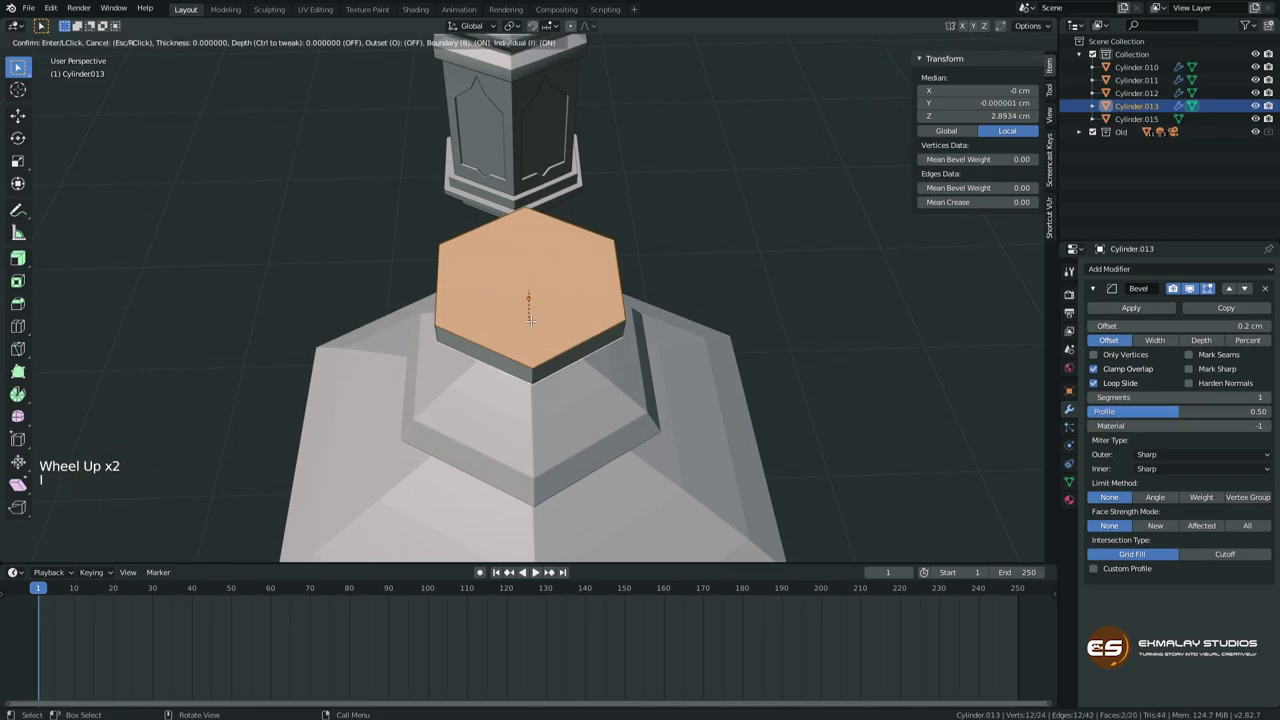
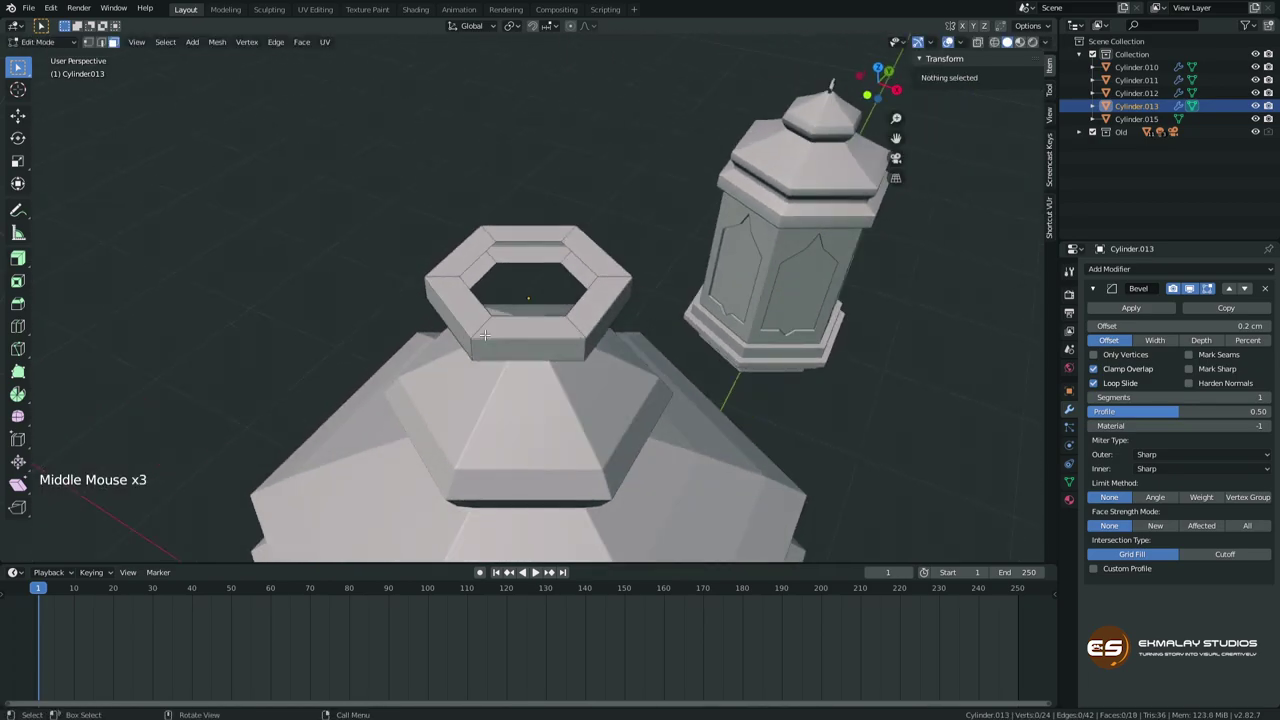
pyautogui.press('2')
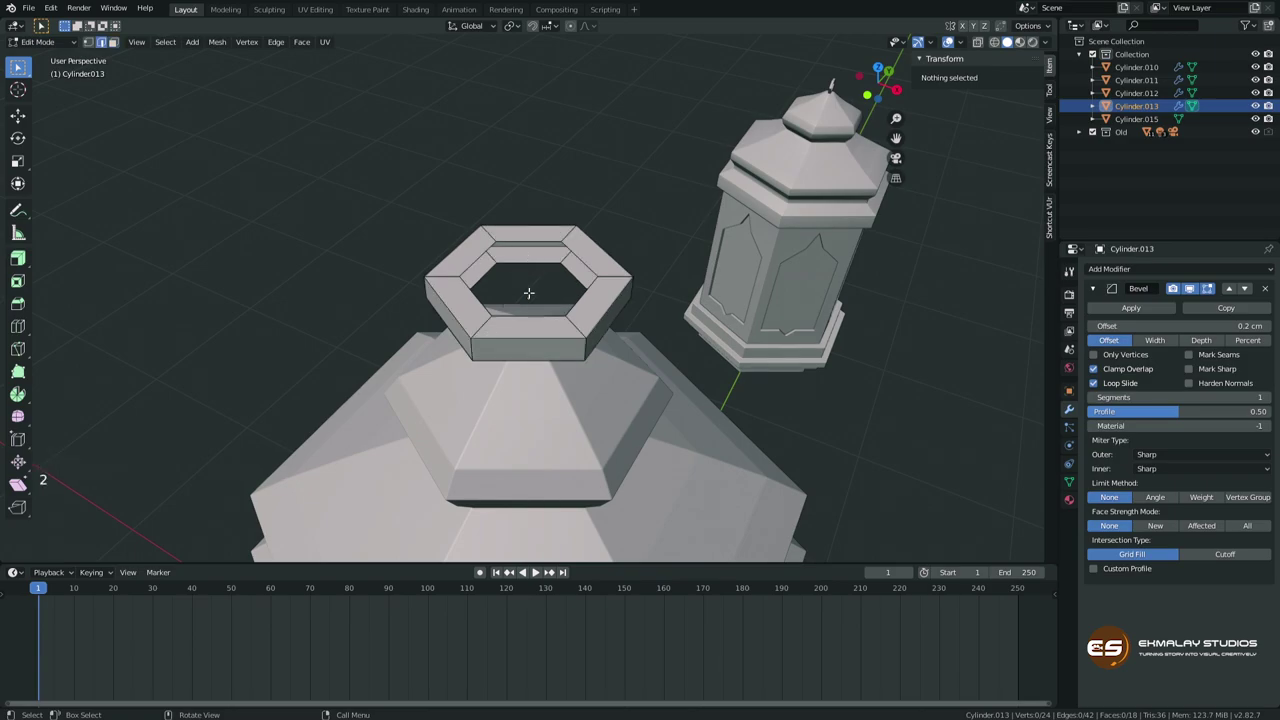
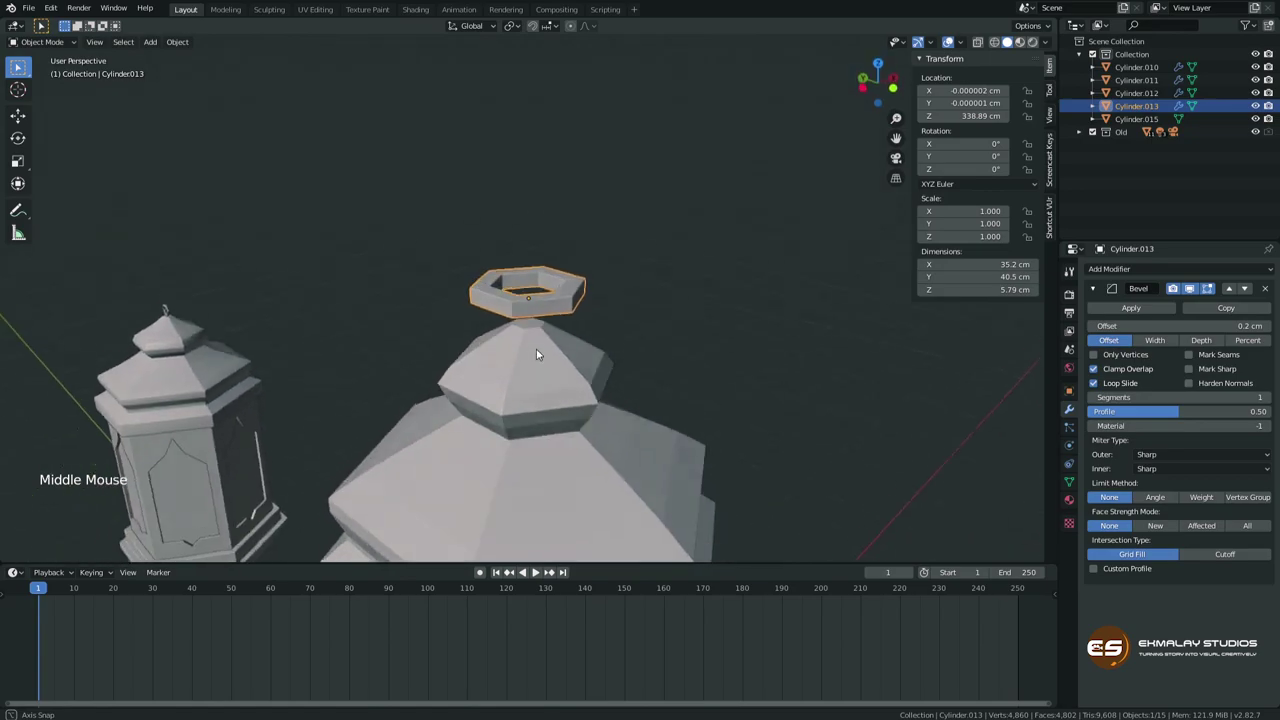
# Orbit around the whole lantern and back in close on the roof ring to inspect it.
pyautogui.scroll(3)
pyautogui.middleClick(542, 377)
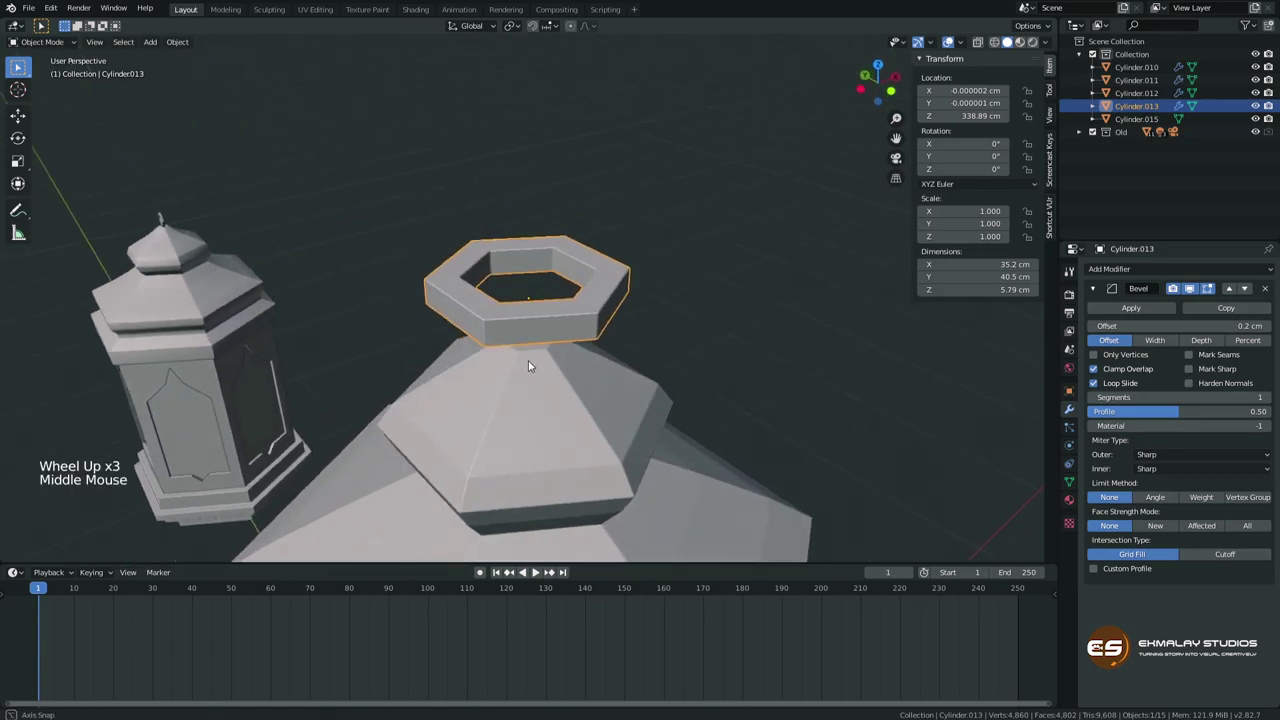
pyautogui.scroll(-3)
pyautogui.middleClick(526, 394)
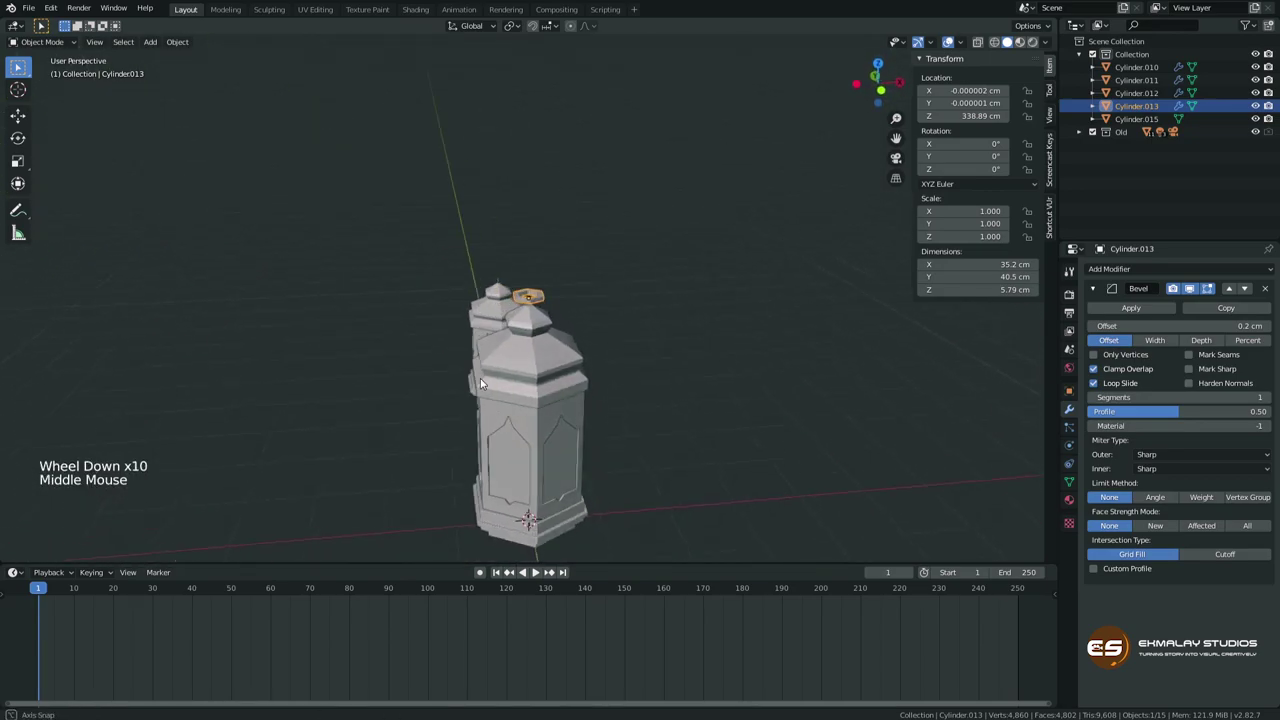
pyautogui.middleClick(537, 410)
pyautogui.middleClick(513, 292)
pyautogui.middleClick(504, 272)
pyautogui.scroll(3)
pyautogui.middleClick(514, 237)
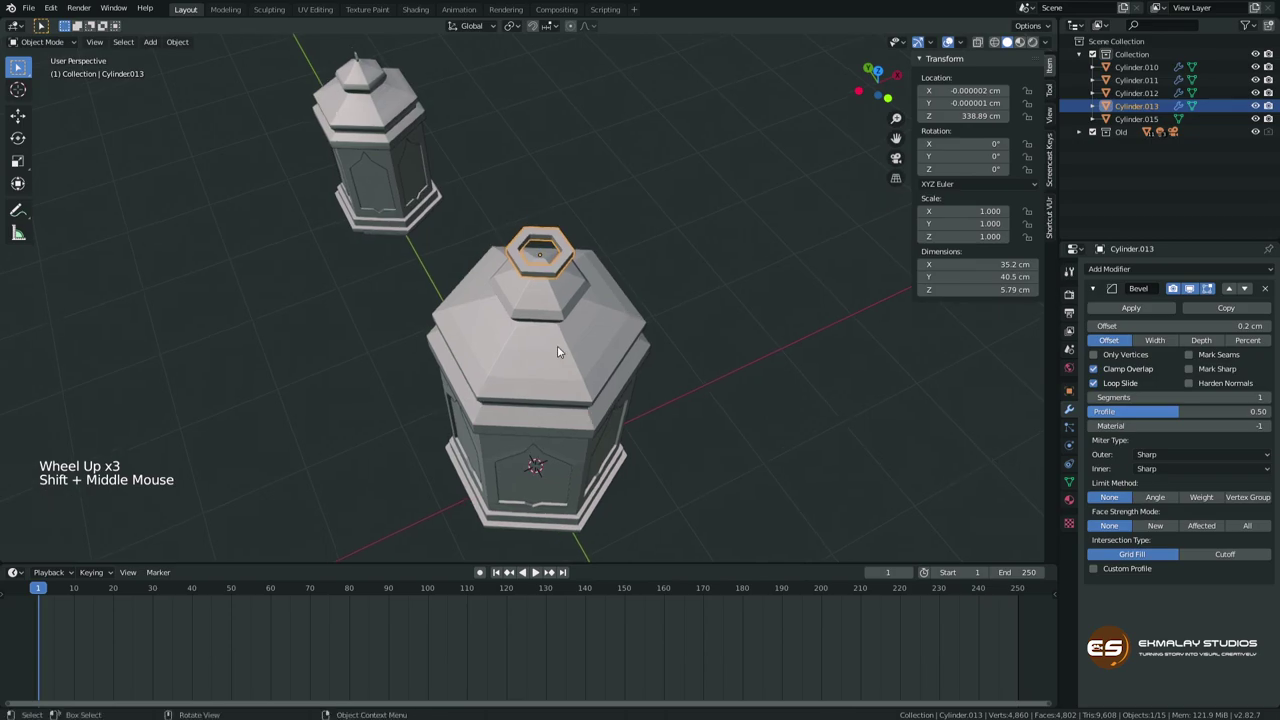
pyautogui.scroll(3)
pyautogui.middleClick(559, 314)
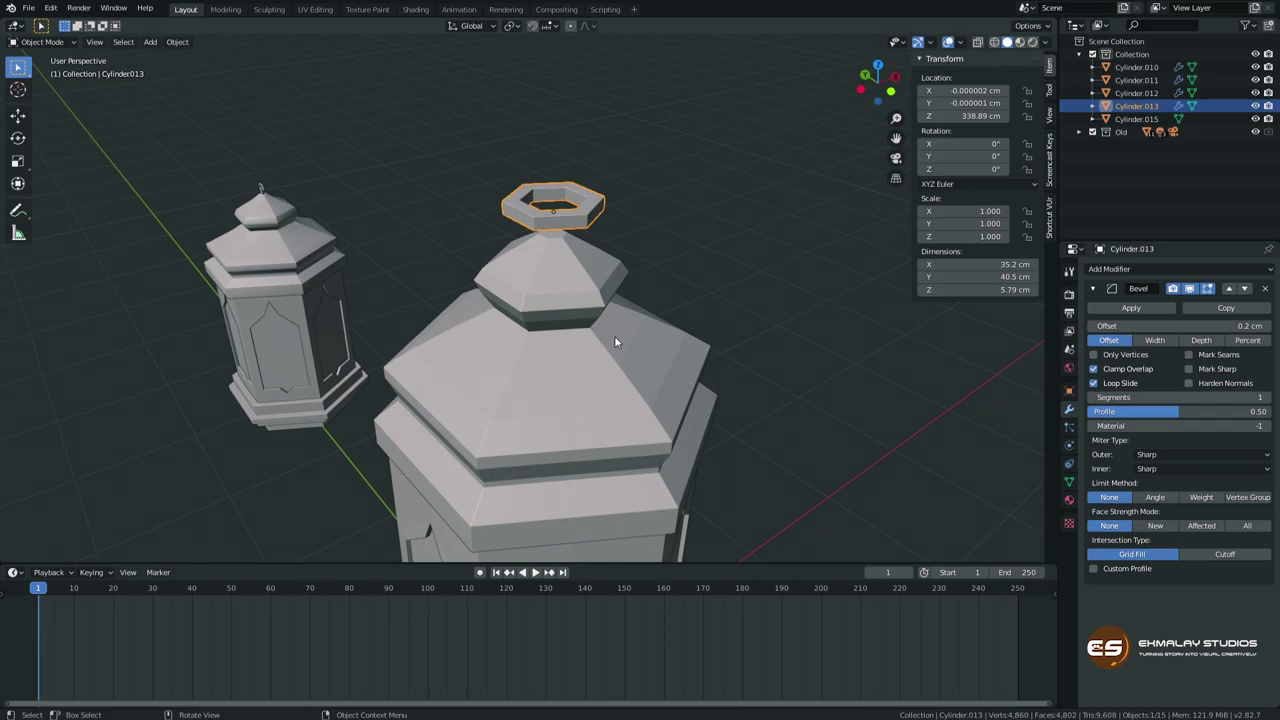
pyautogui.middleClick(601, 380)
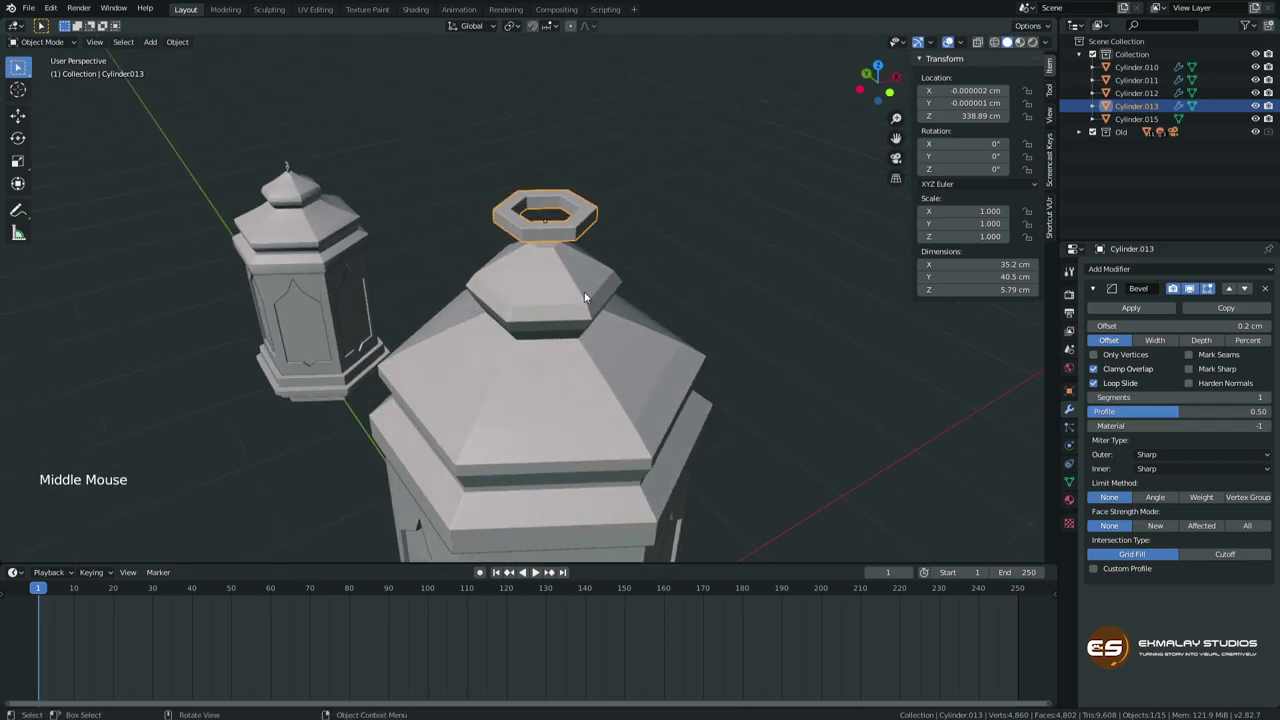
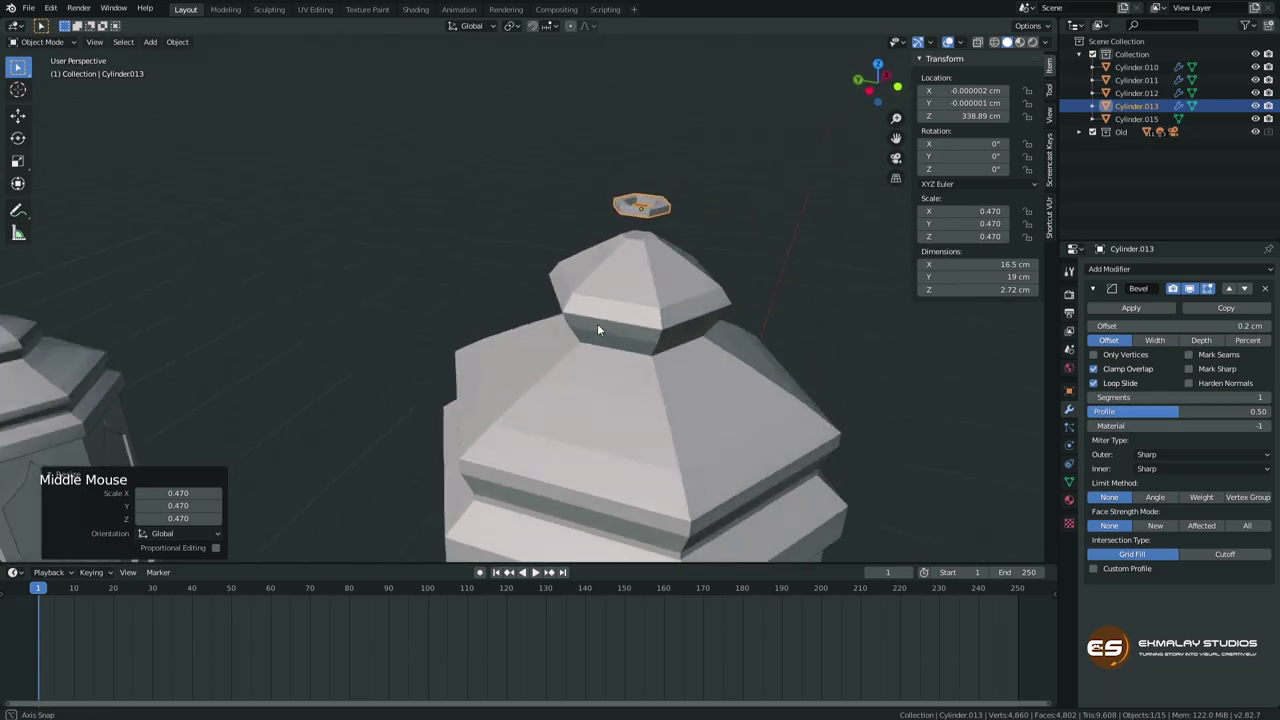
# Rotate the ring 90 degrees to stand upright and lower it onto the roof tip as a hanging loop.
pyautogui.press('r')
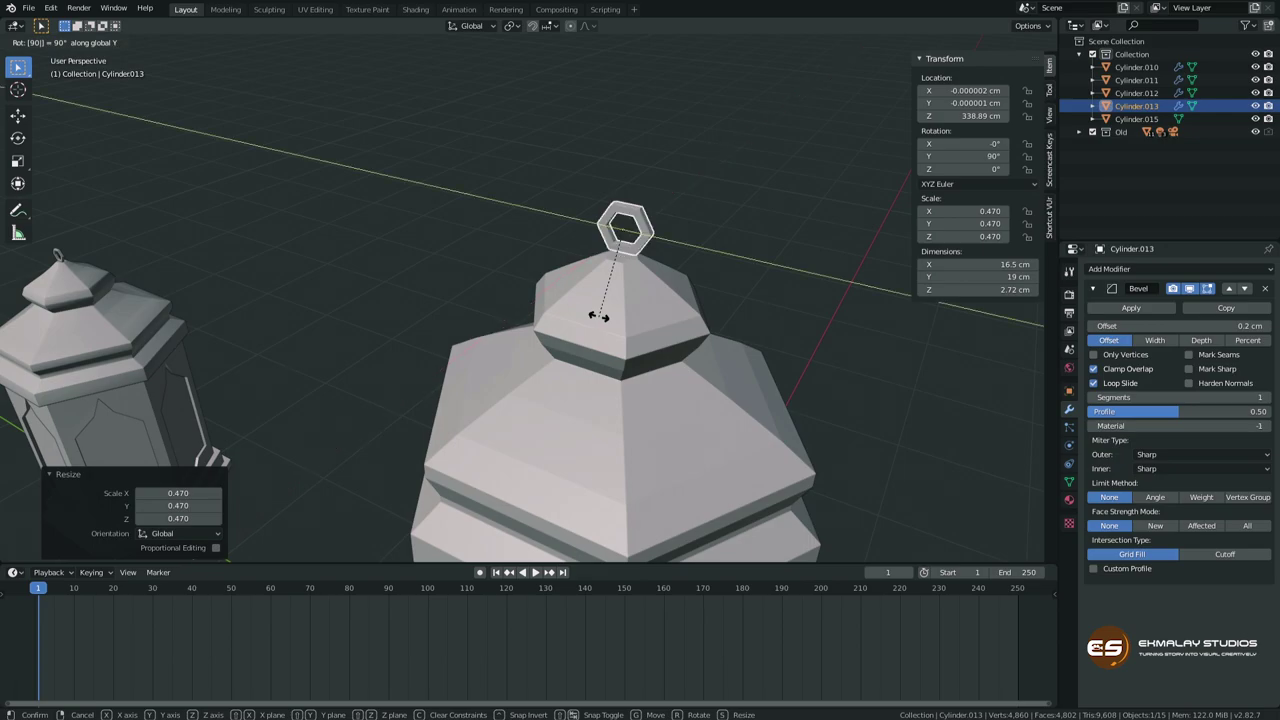
pyautogui.middleClick(648, 312)
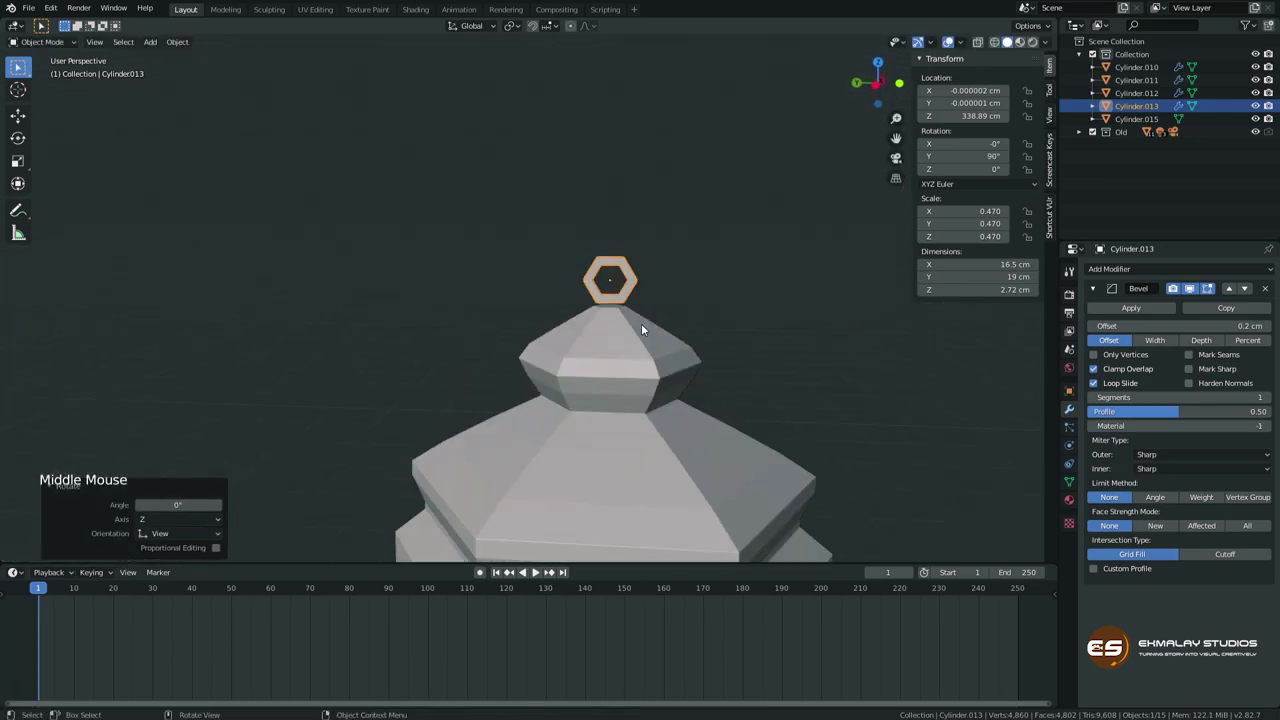
pyautogui.press('KP_Decimal')
pyautogui.middleClick(641, 358)
pyautogui.scroll(-3)
pyautogui.press('g')
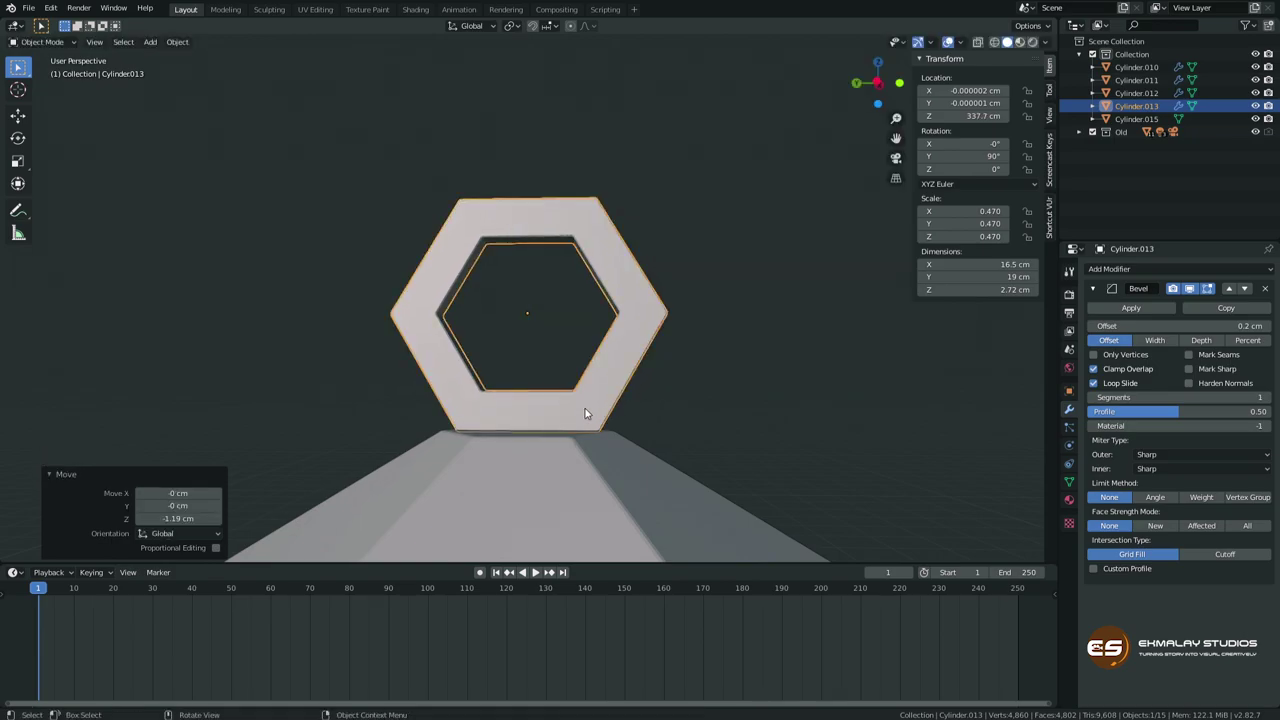
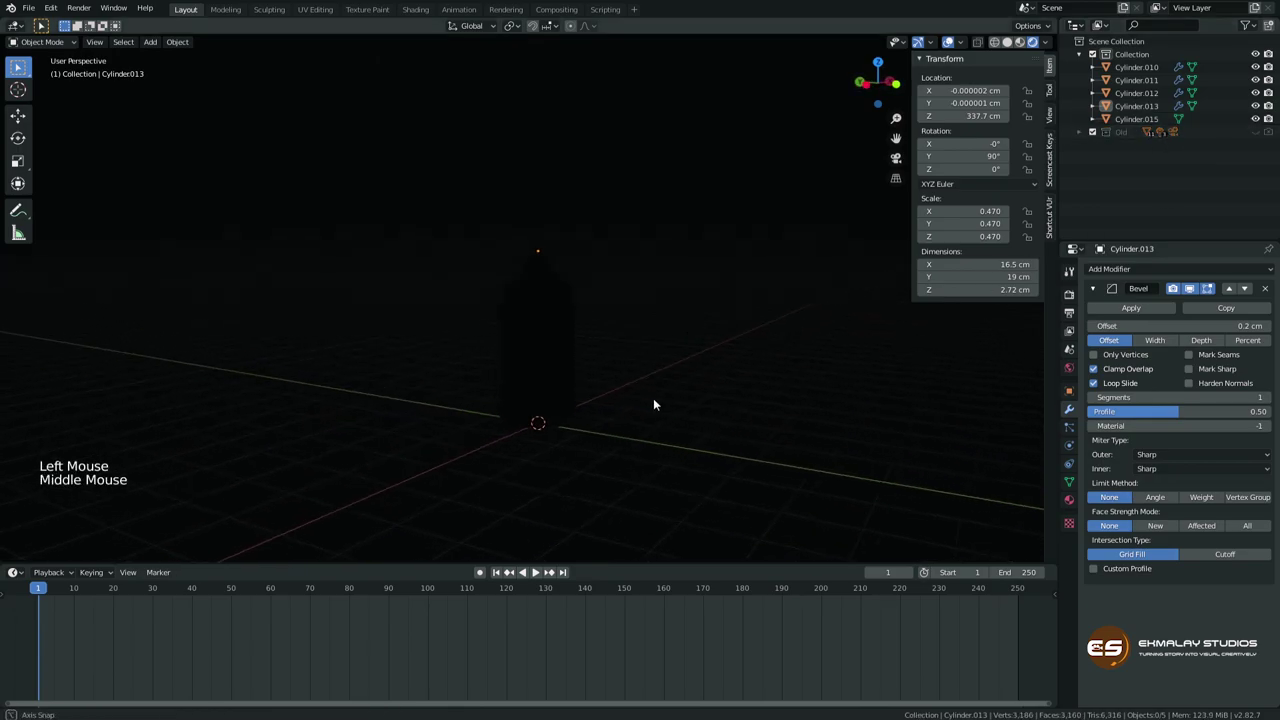
# Toggle the Old collection's visibility and orbit to preview the white lantern beside the gold one.
pyautogui.click(647, 385)
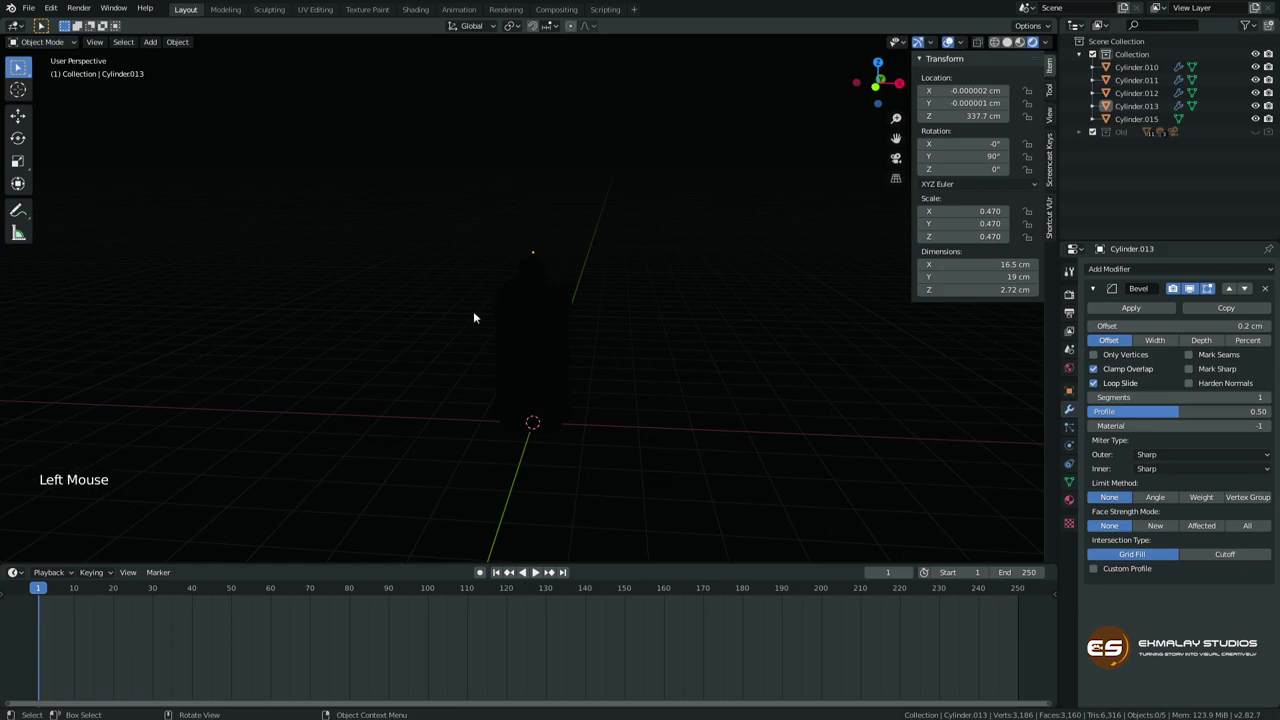
pyautogui.middleClick(592, 390)
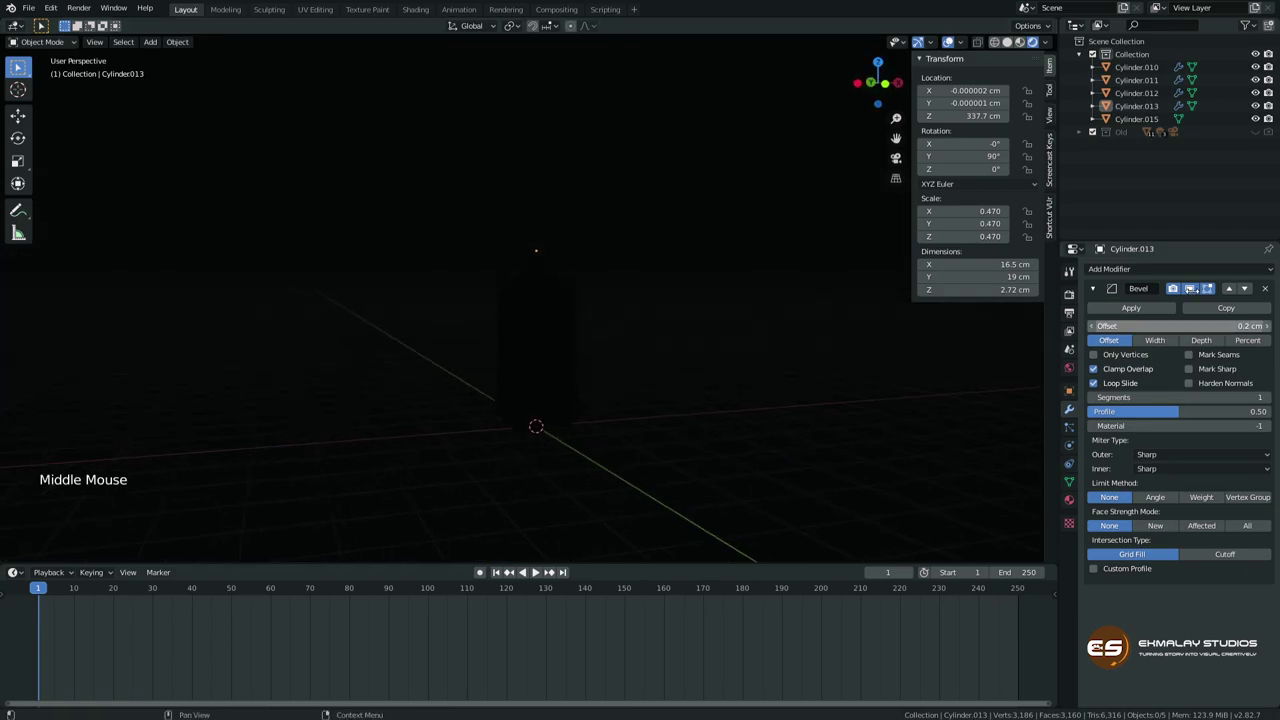
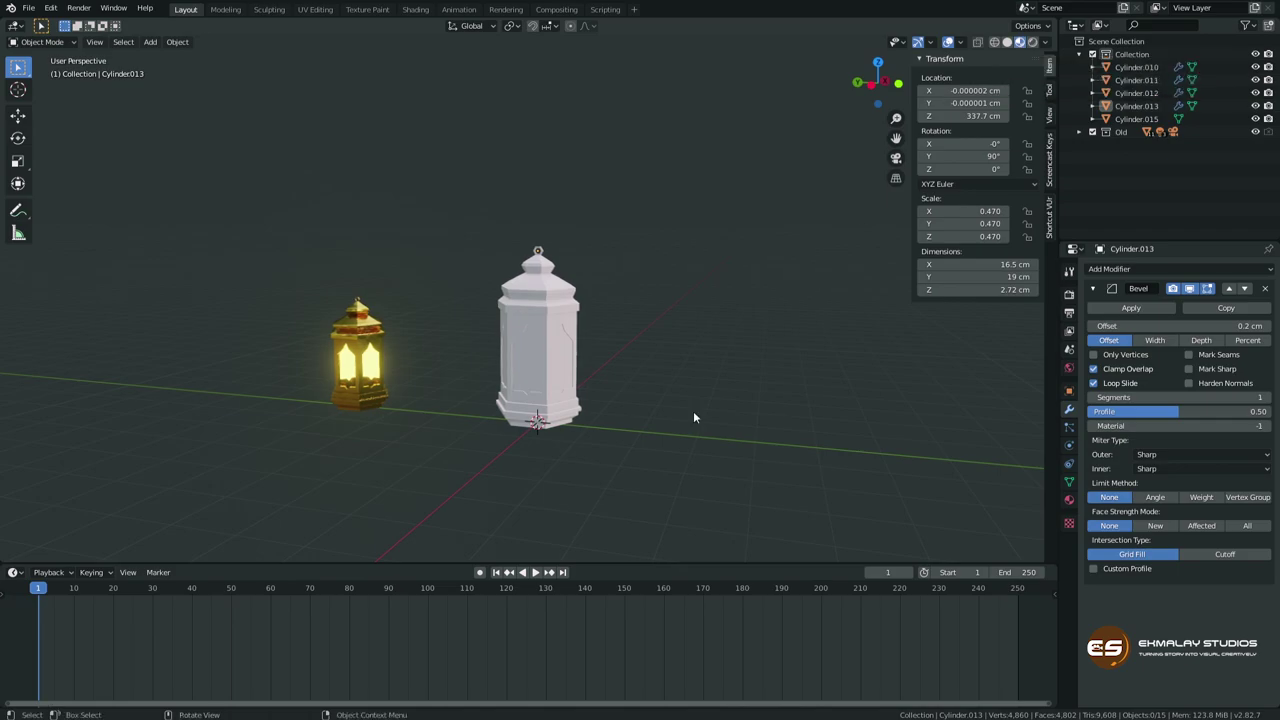
pyautogui.middleClick(579, 456)
pyautogui.scroll(3)
pyautogui.middleClick(577, 475)
# Give the lantern's base piece the gold Material.004 at roughness 0.192 and inspect its shine.
pyautogui.click(578, 477)
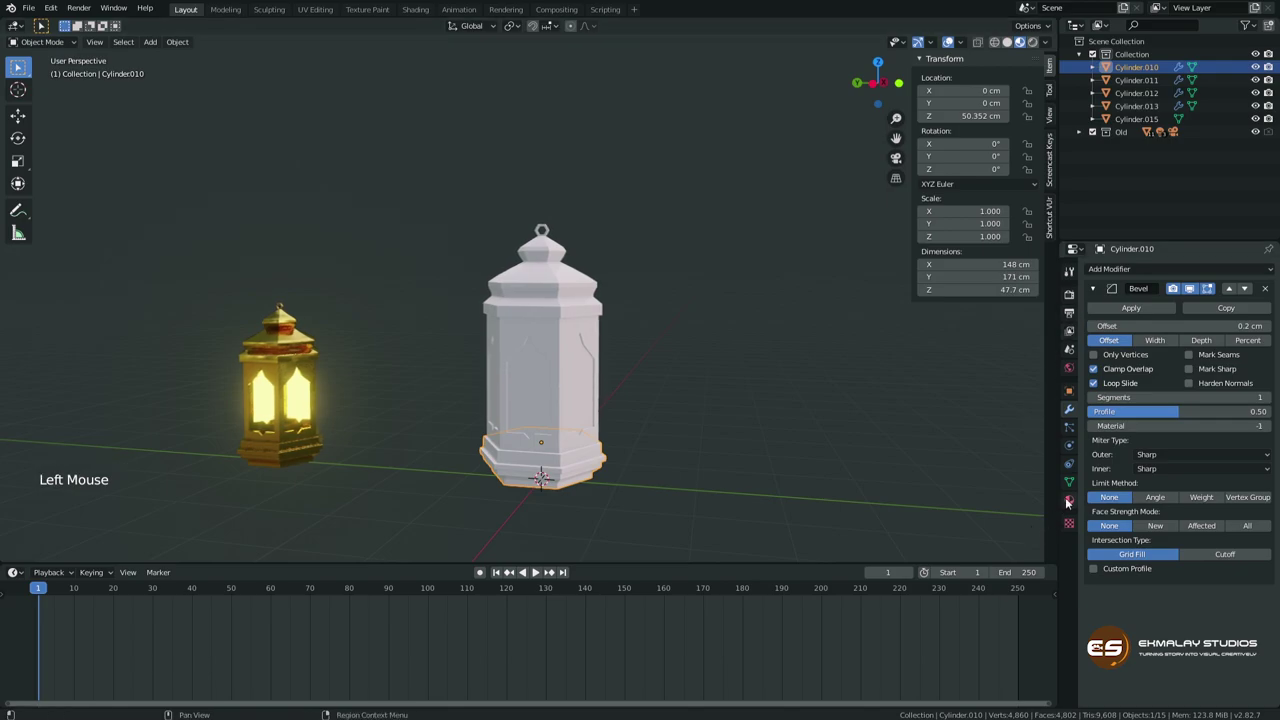
pyautogui.click(1071, 503)
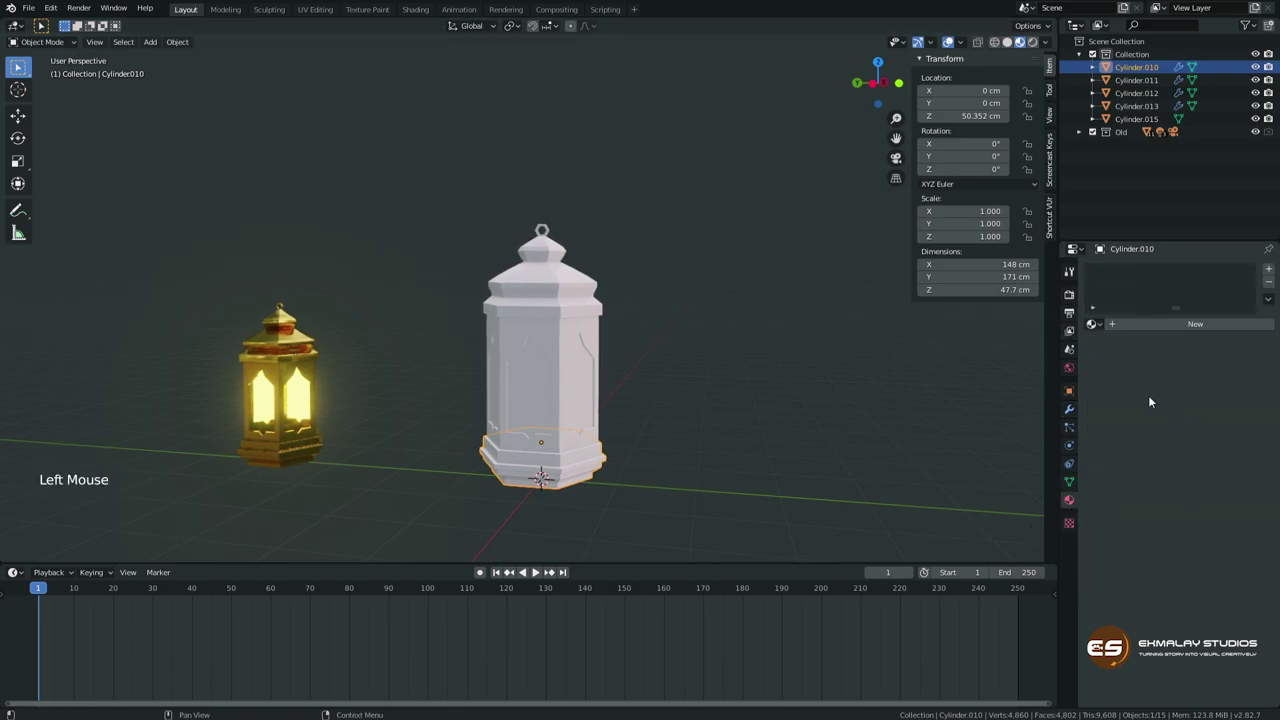
pyautogui.click(1193, 327)
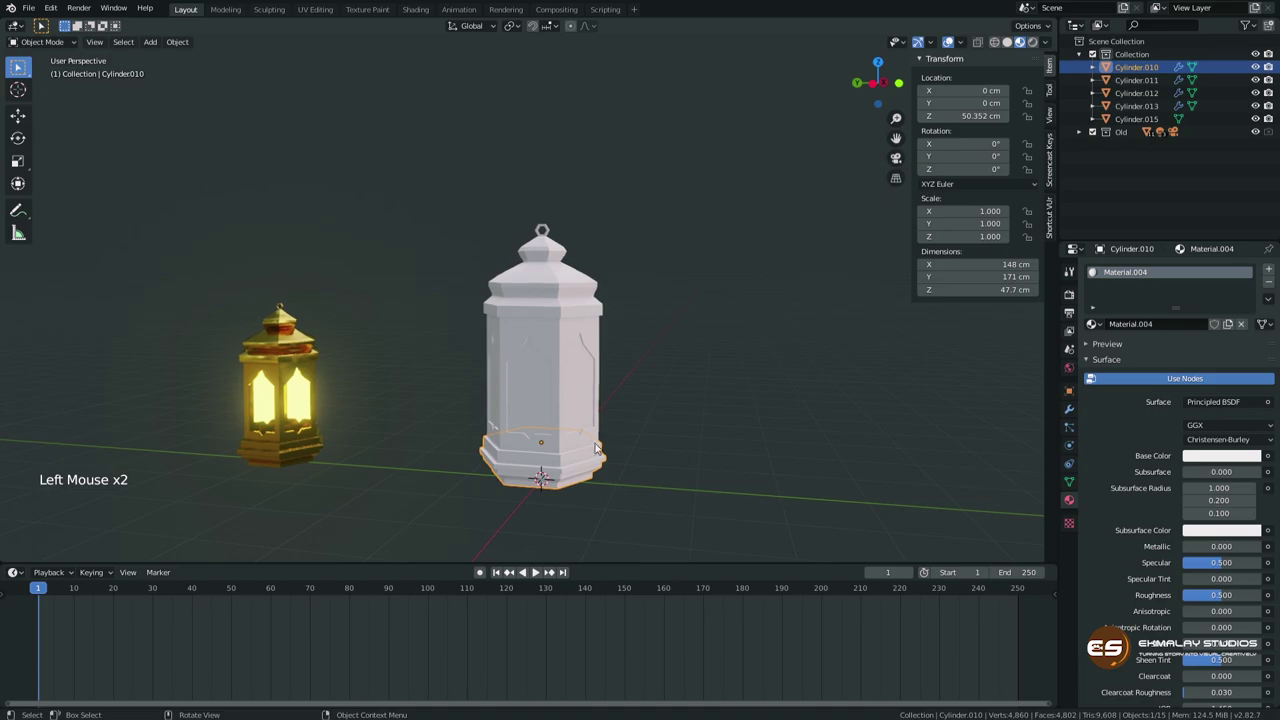
pyautogui.middleClick(590, 484)
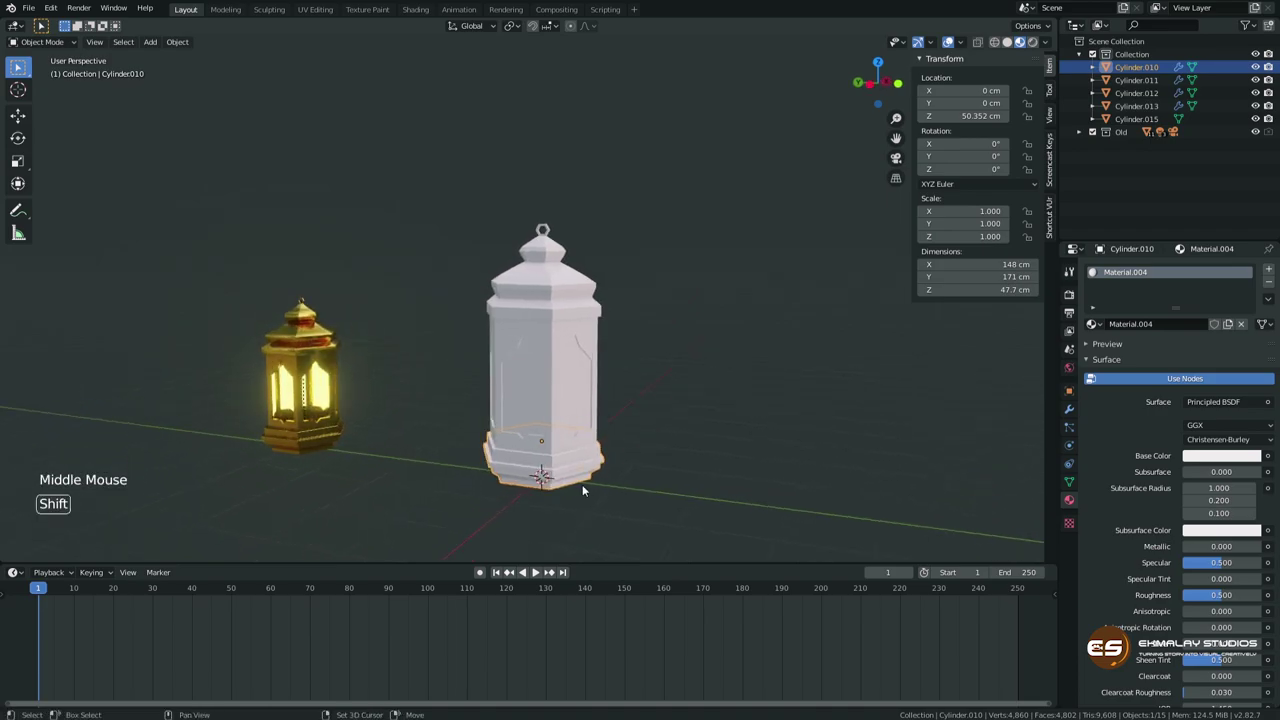
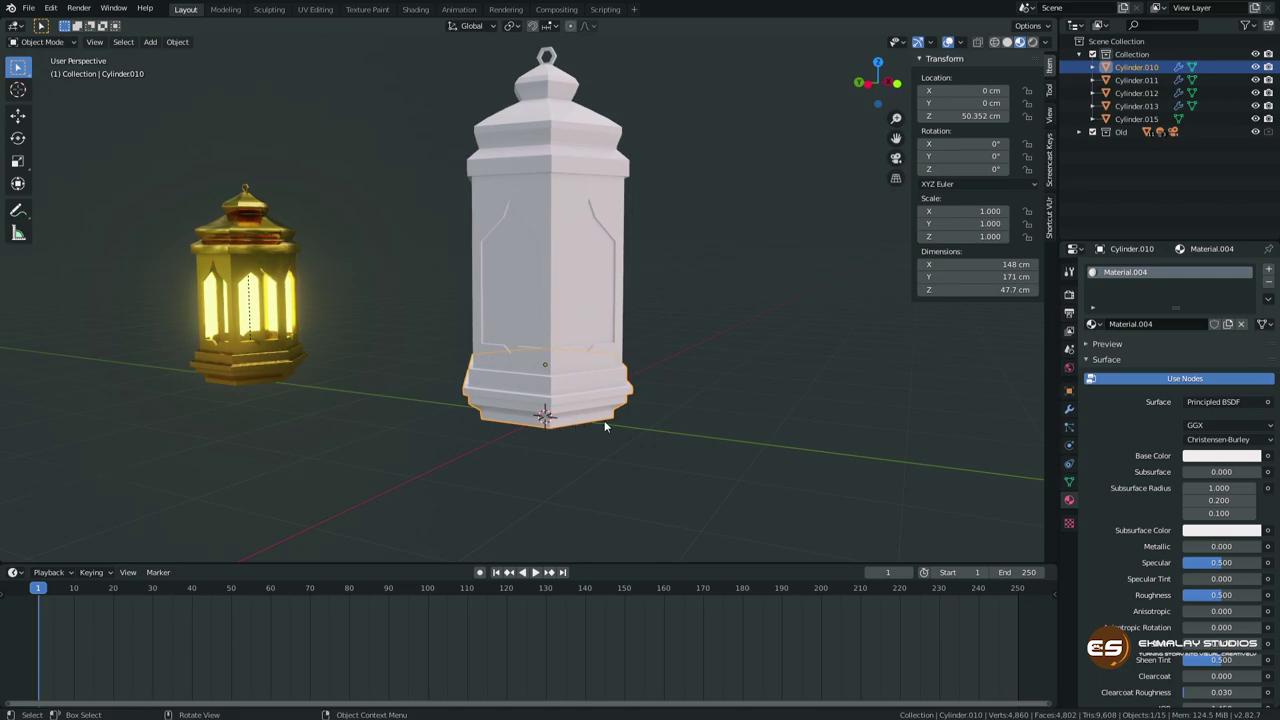
pyautogui.middleClick(585, 447)
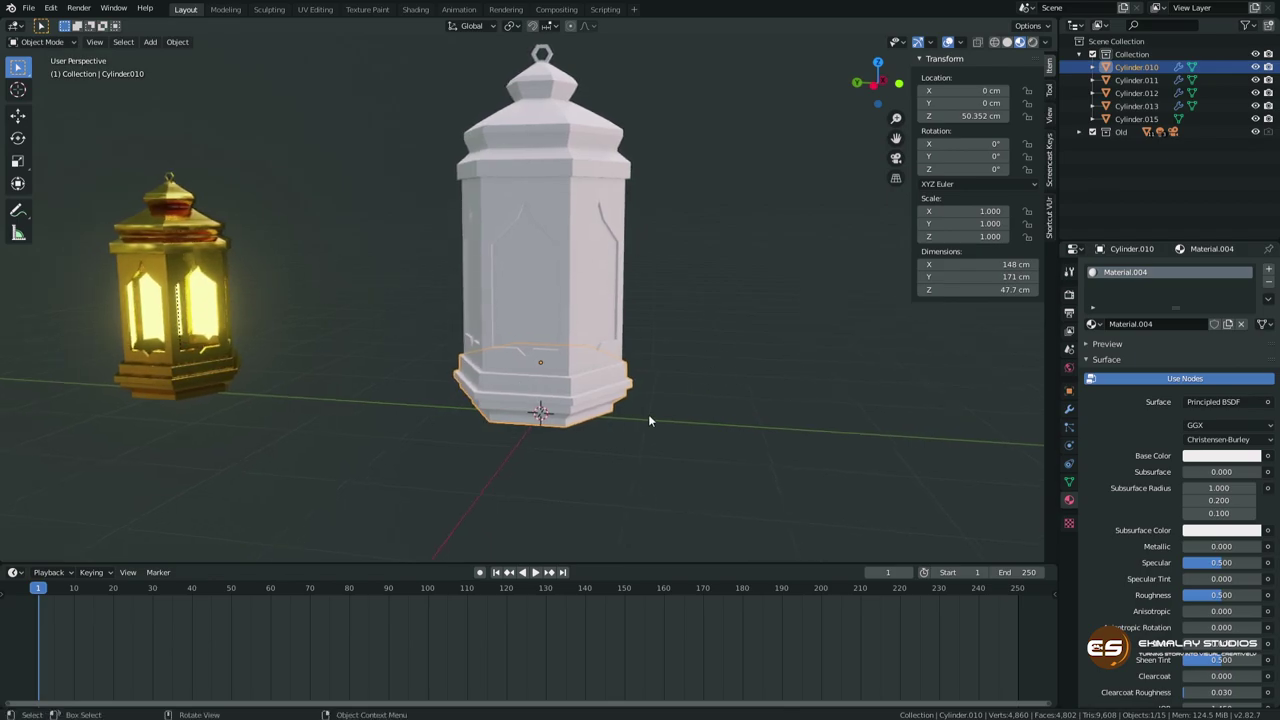
pyautogui.middleClick(623, 423)
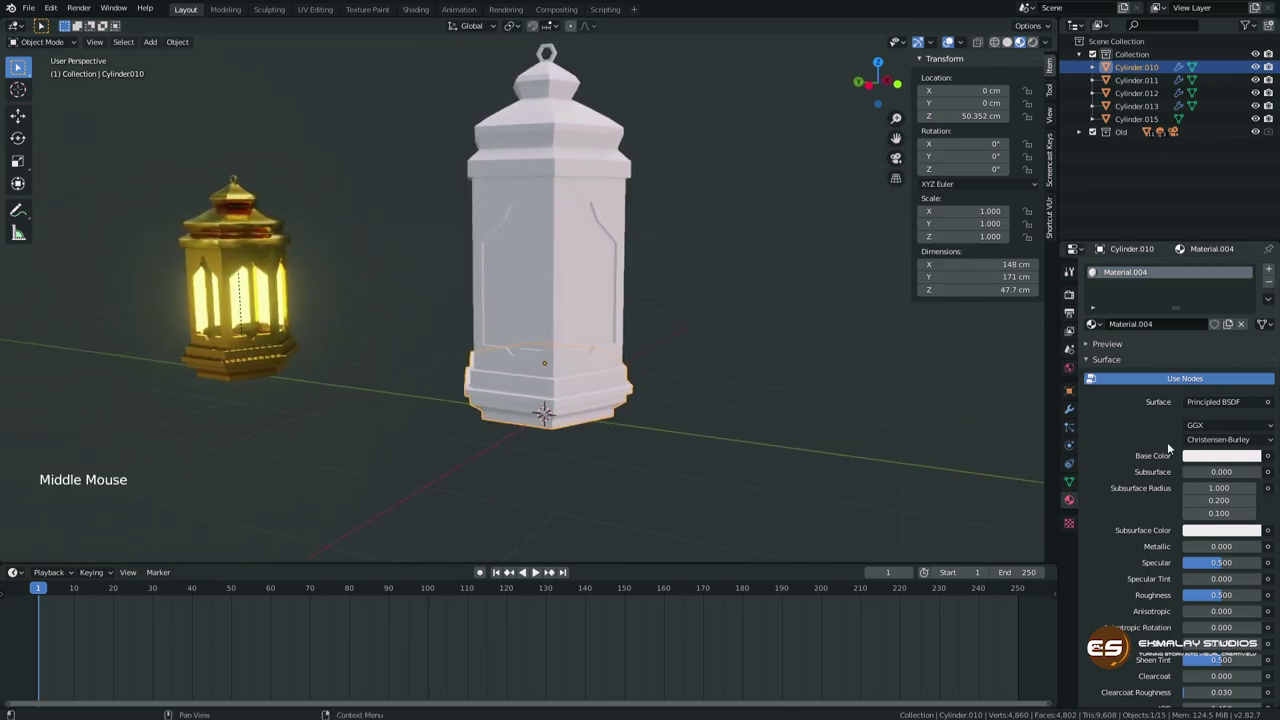
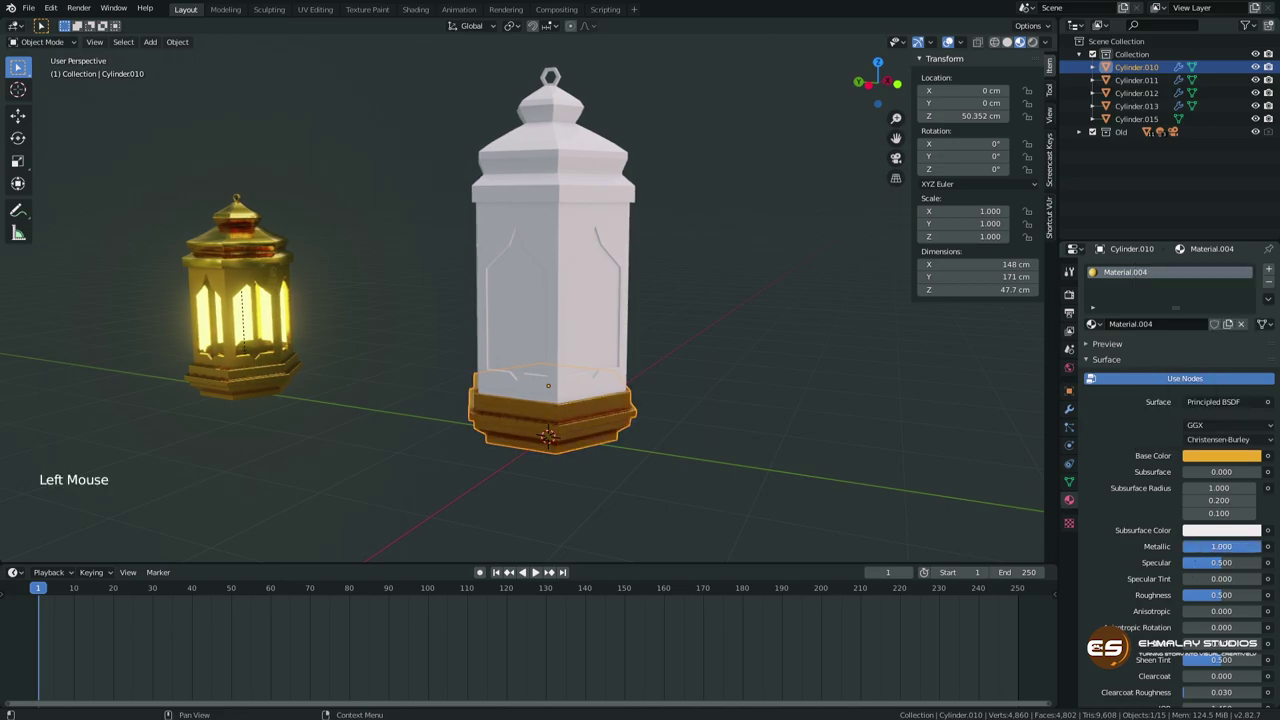
pyautogui.scroll(-3)
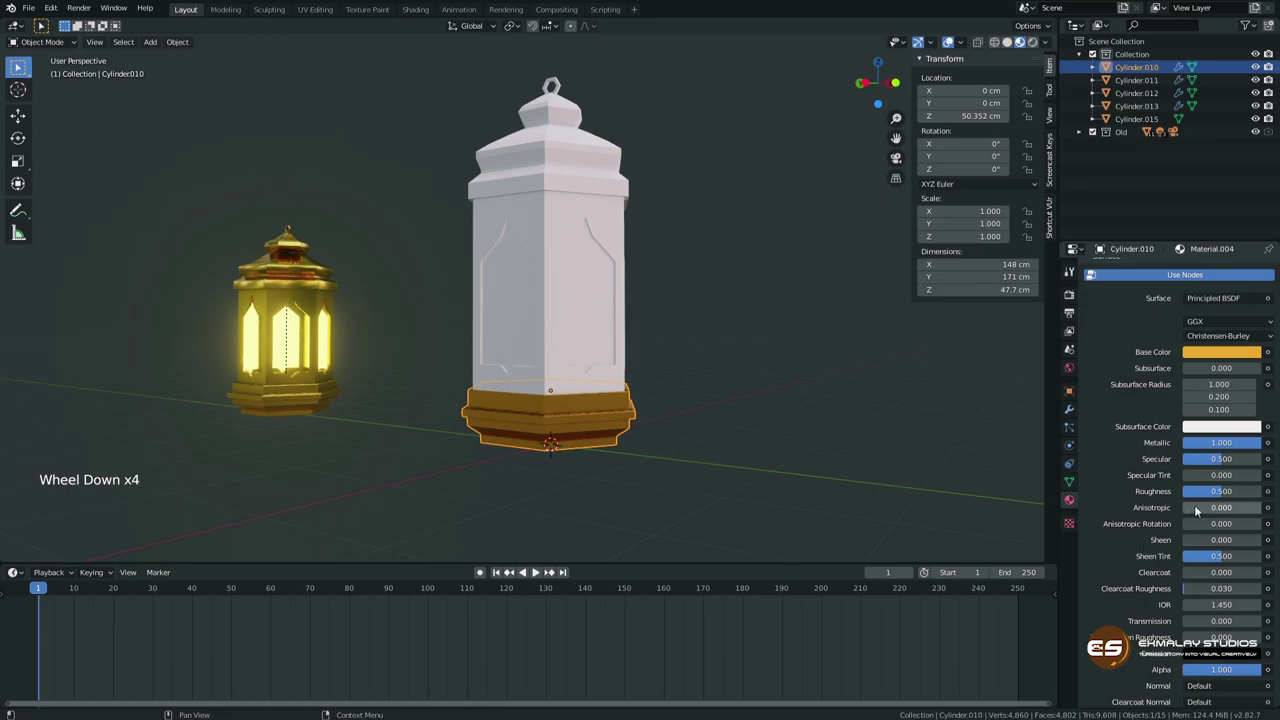
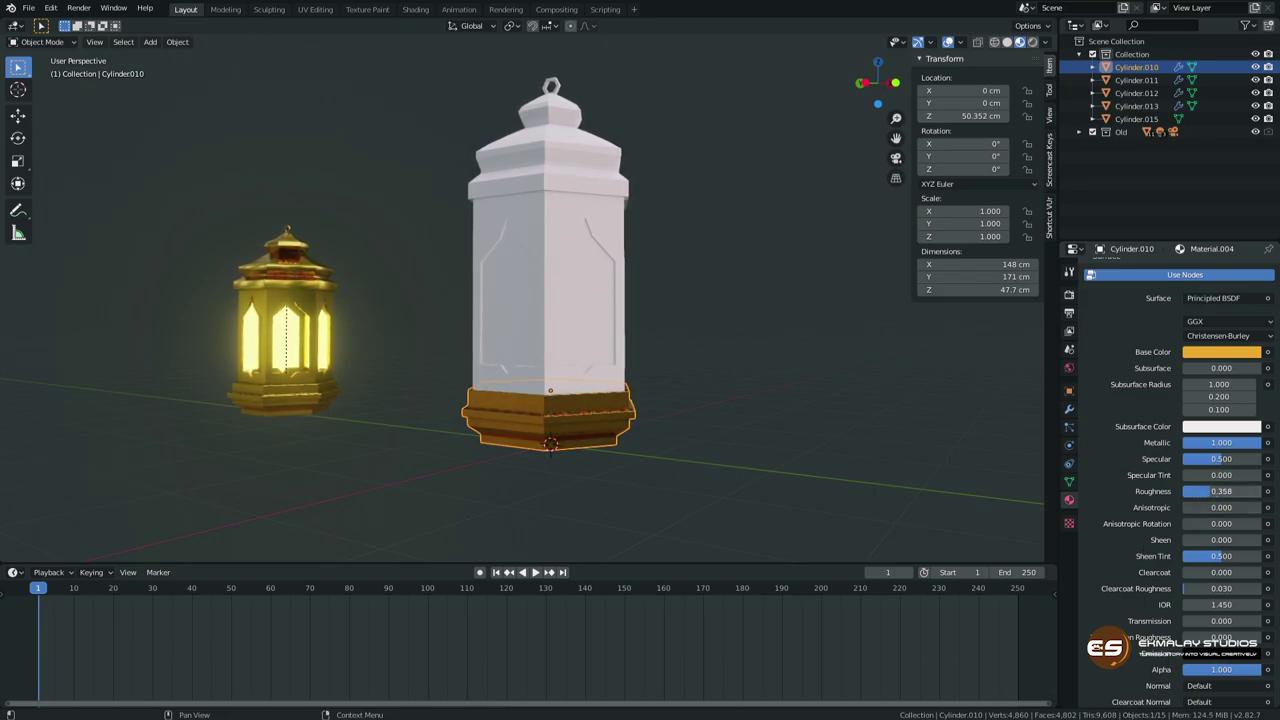
pyautogui.middleClick(649, 442)
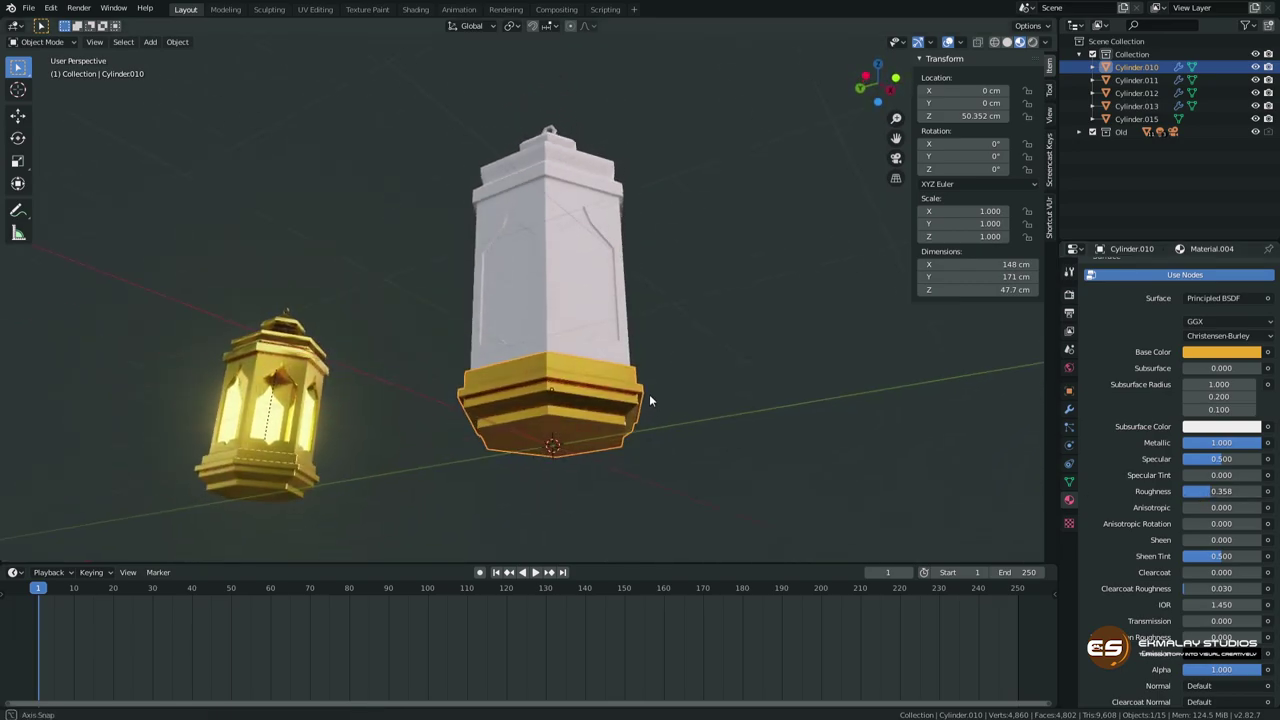
pyautogui.middleClick(551, 407)
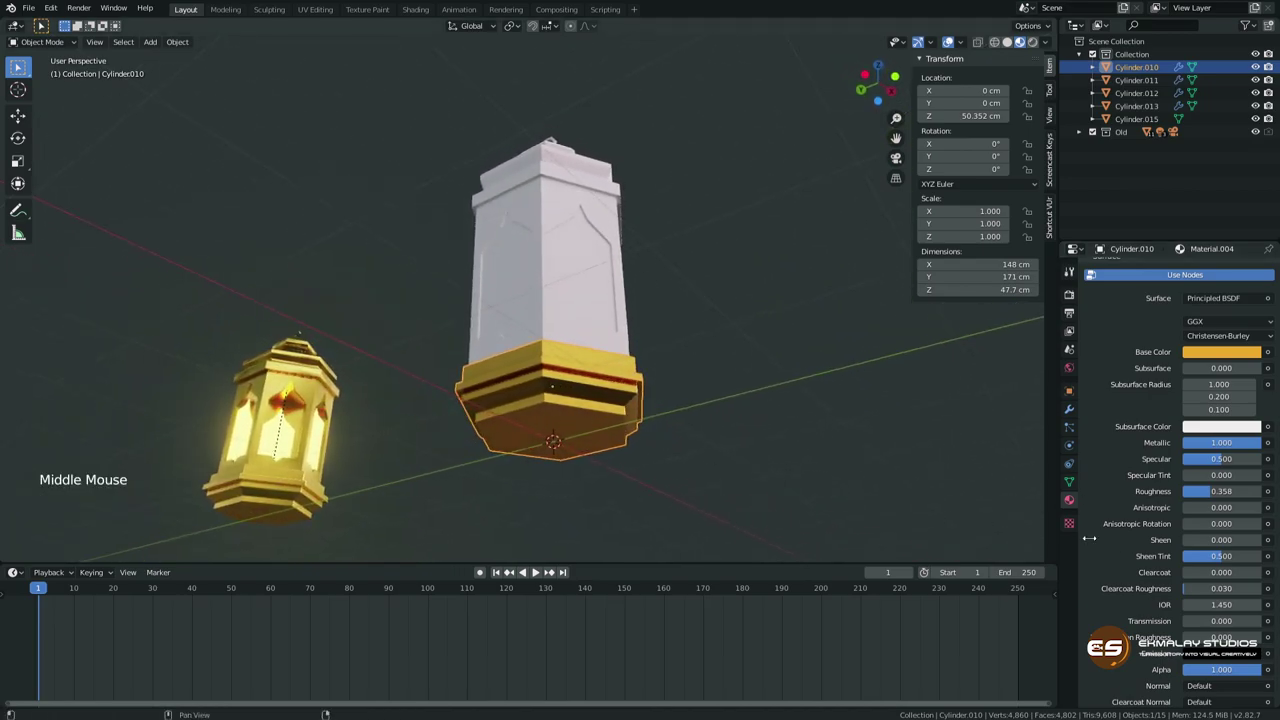
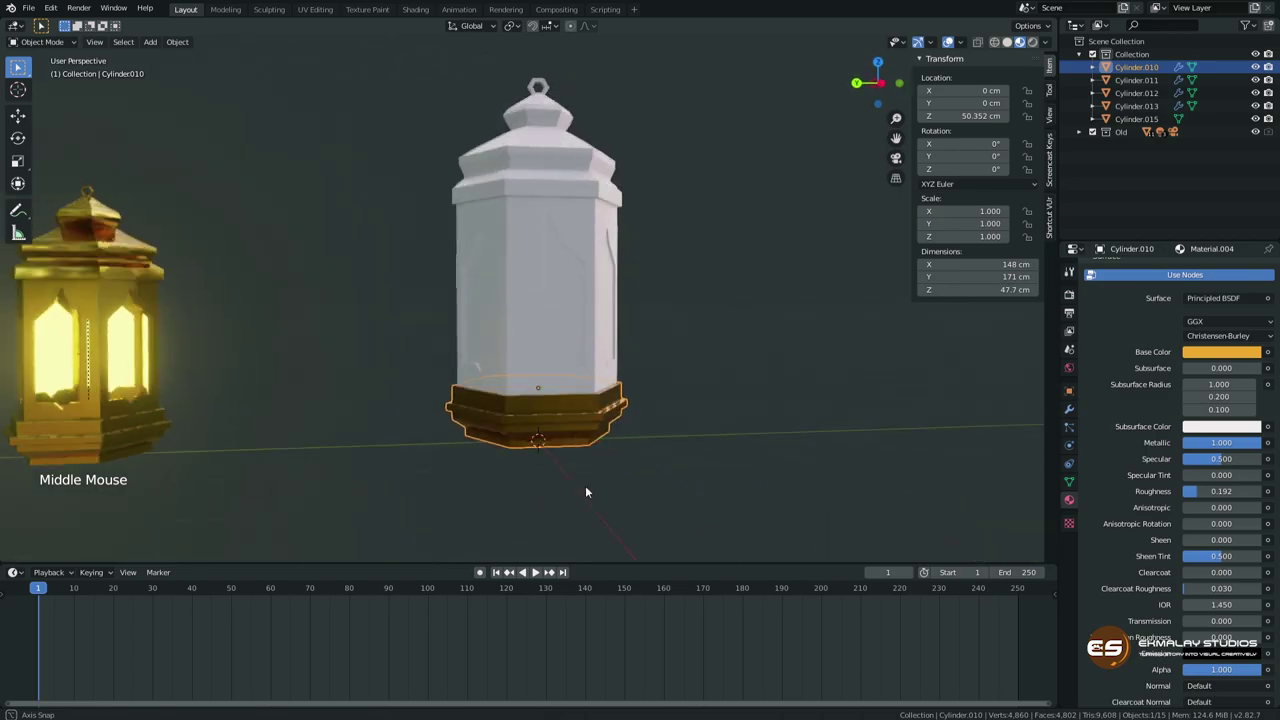
pyautogui.middleClick(626, 457)
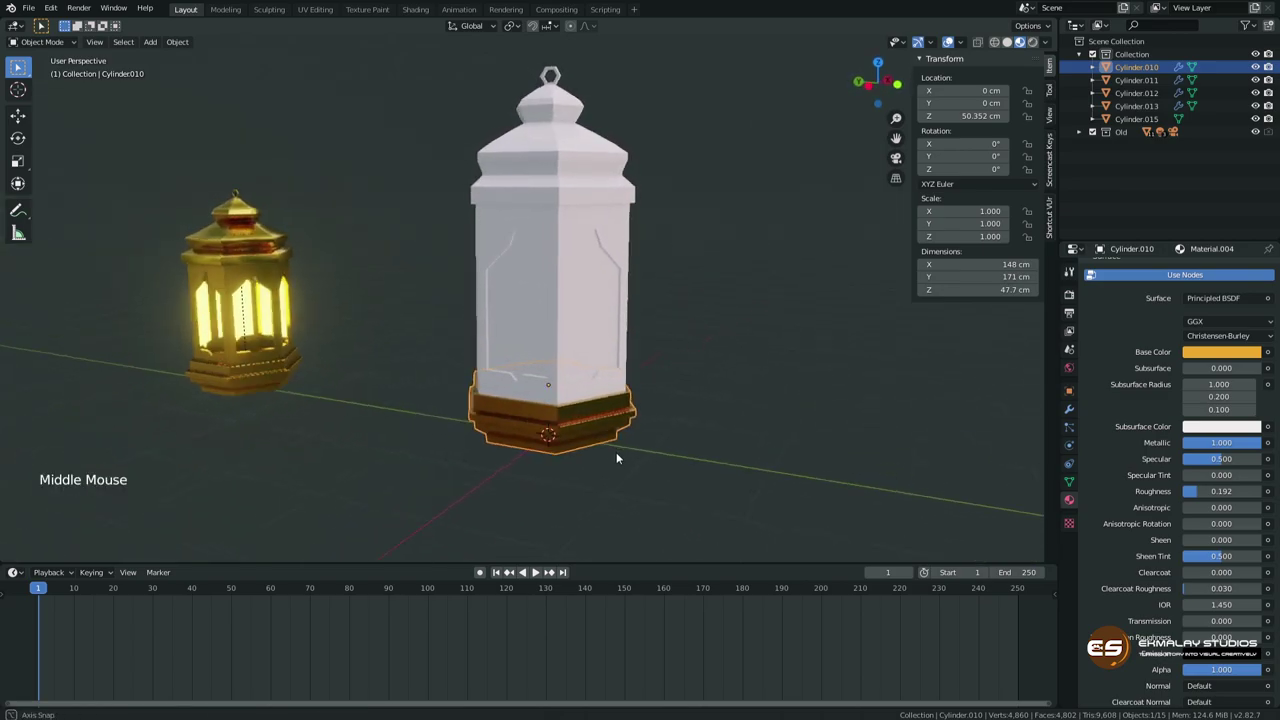
# Link the gold material onto the lantern's top, frame and hook, then select the white panels (Cylinder.015).
pyautogui.scroll(-3)
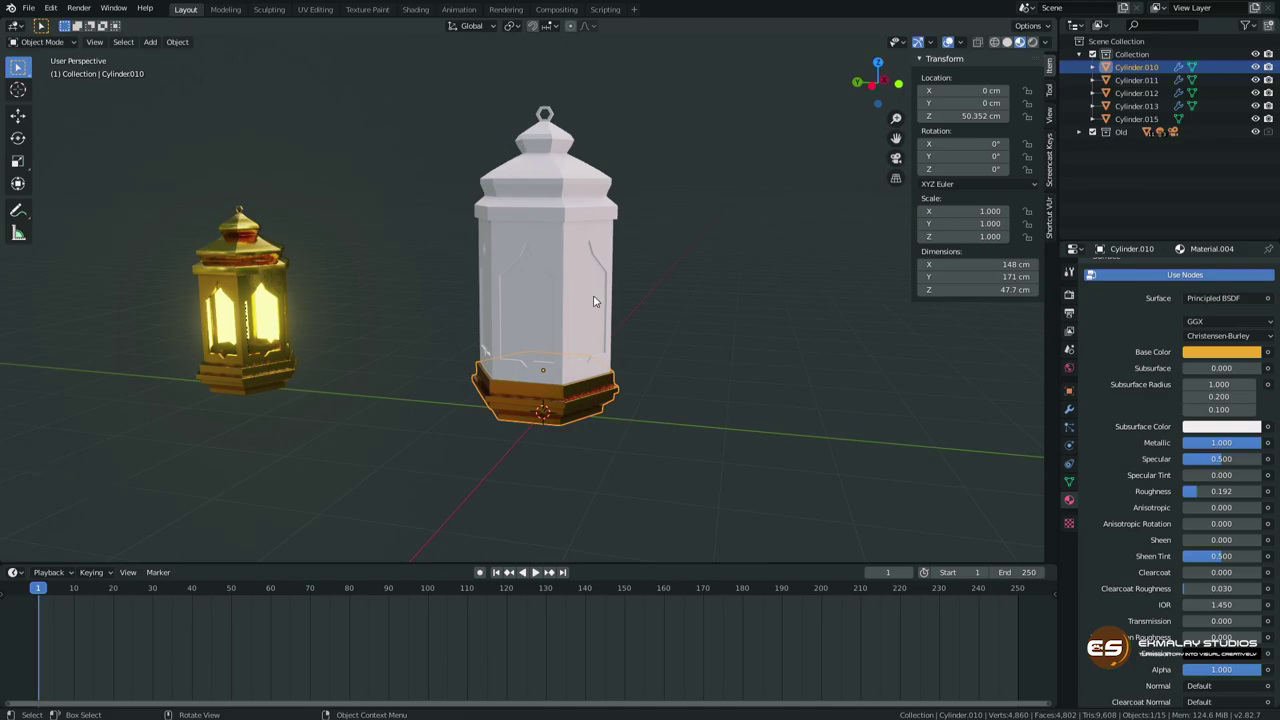
pyautogui.scroll(-3)
pyautogui.scroll(3)
pyautogui.scroll(3)
pyautogui.click(1094, 323)
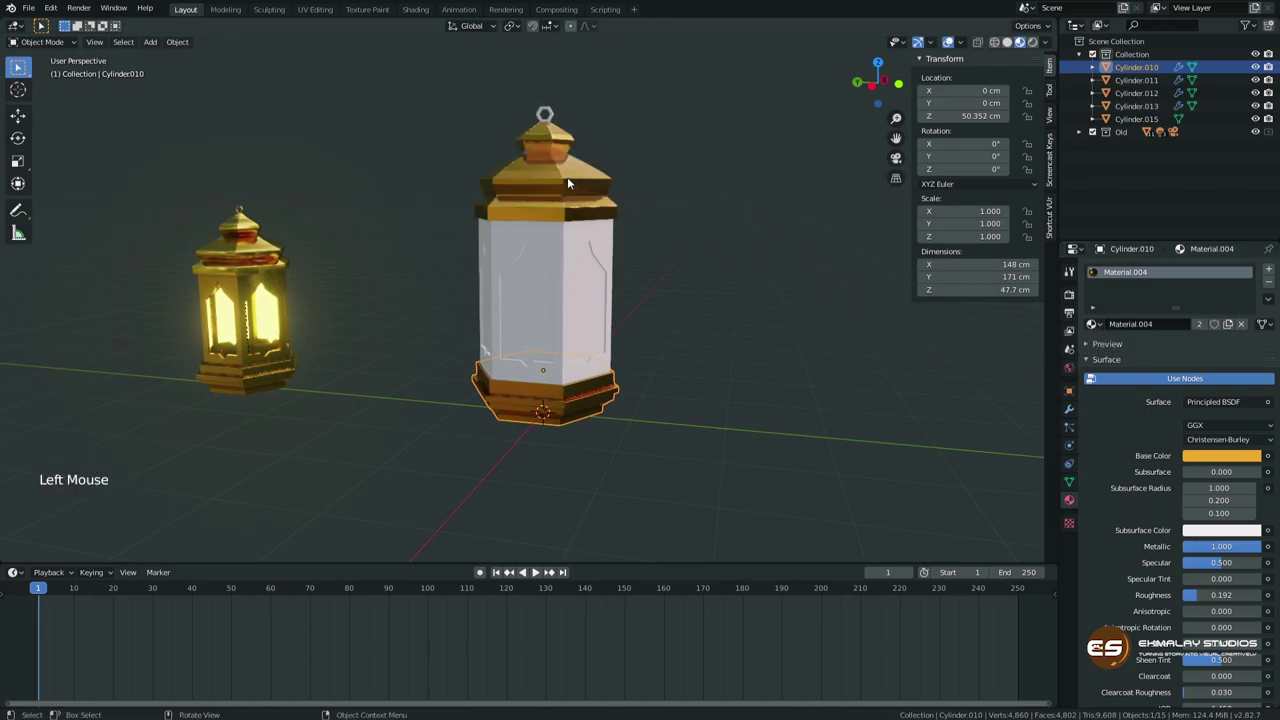
pyautogui.click(1097, 328)
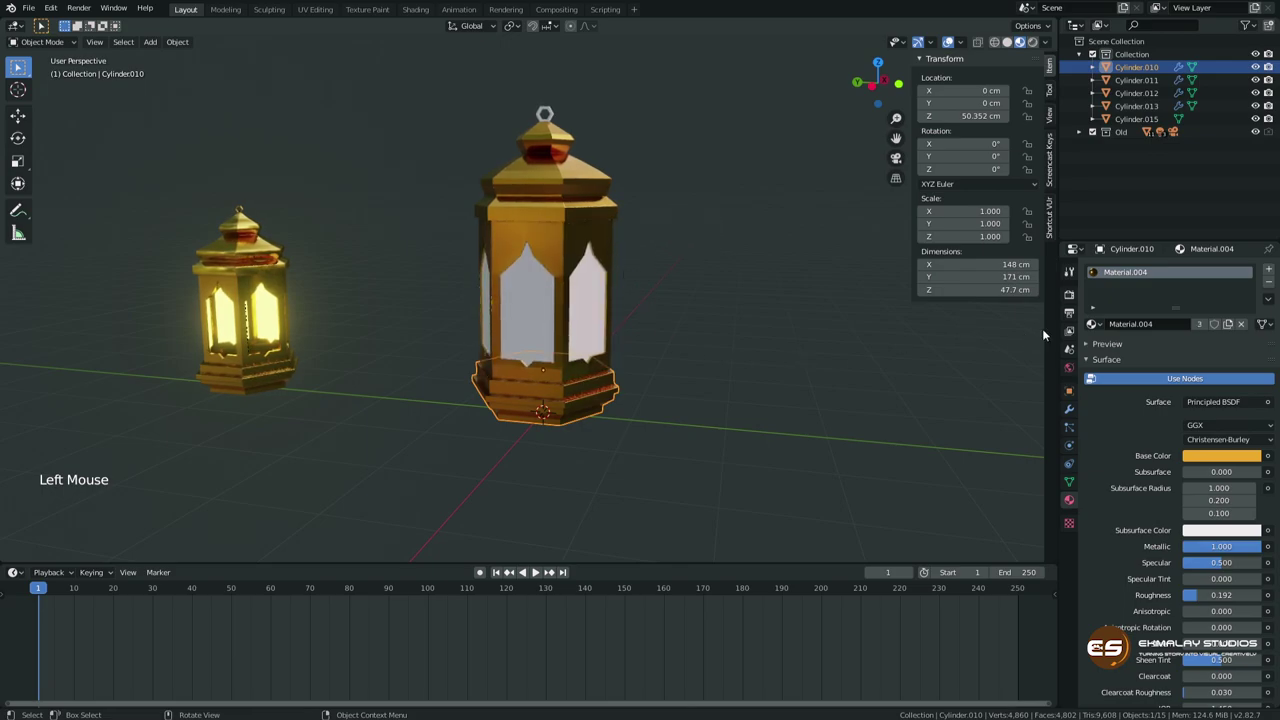
pyautogui.click(1096, 328)
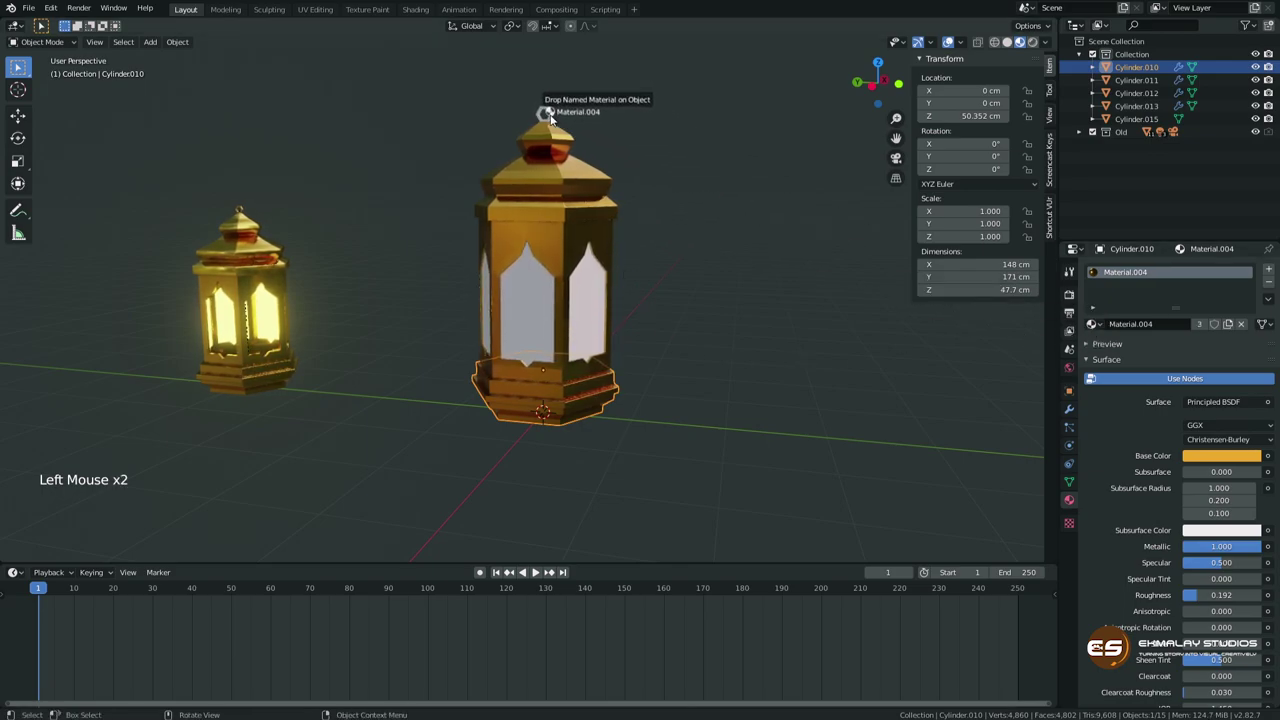
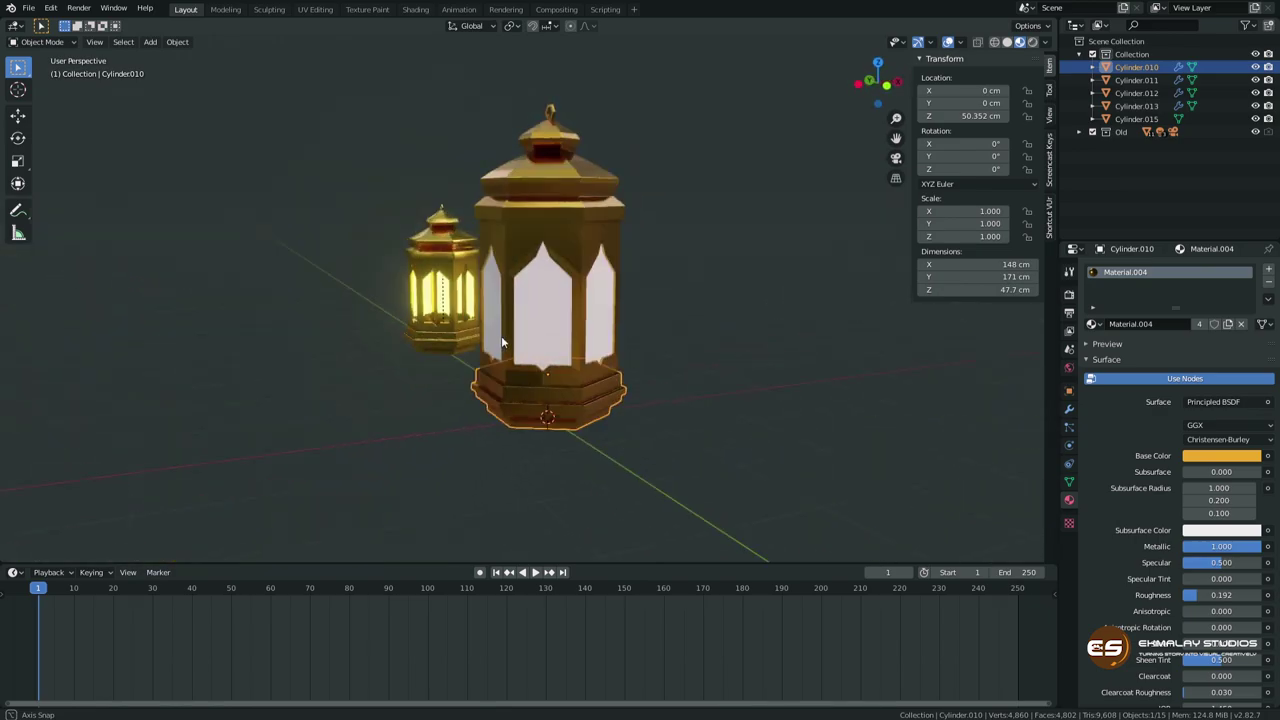
pyautogui.click(549, 320)
# Give the panels a new Emission material with a yellow colour at strength 5.
pyautogui.middleClick(681, 395)
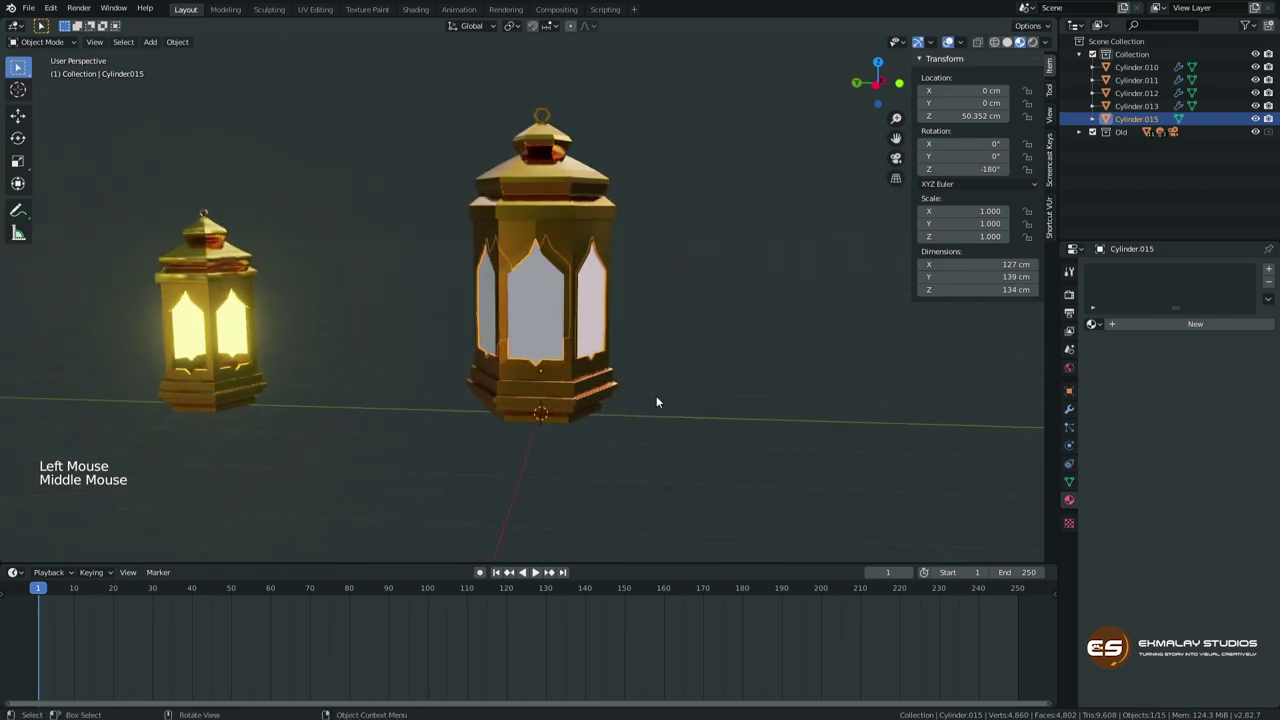
pyautogui.click(1176, 326)
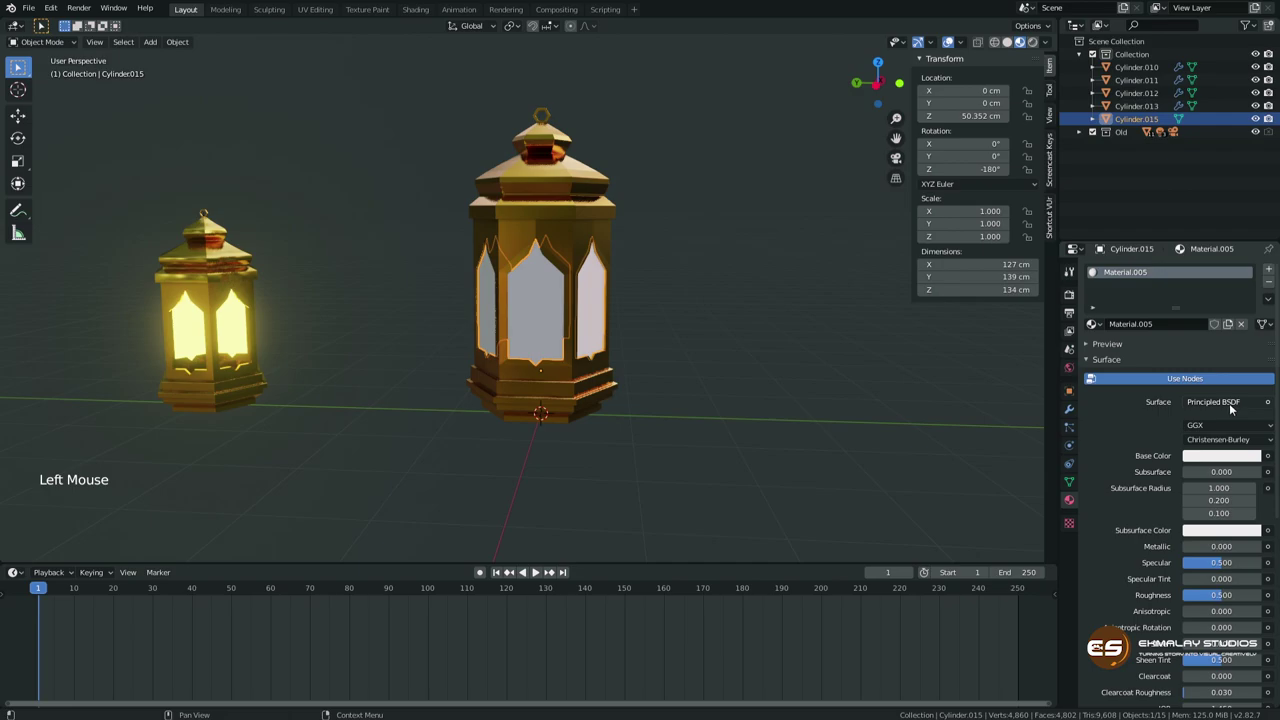
pyautogui.click(1232, 406)
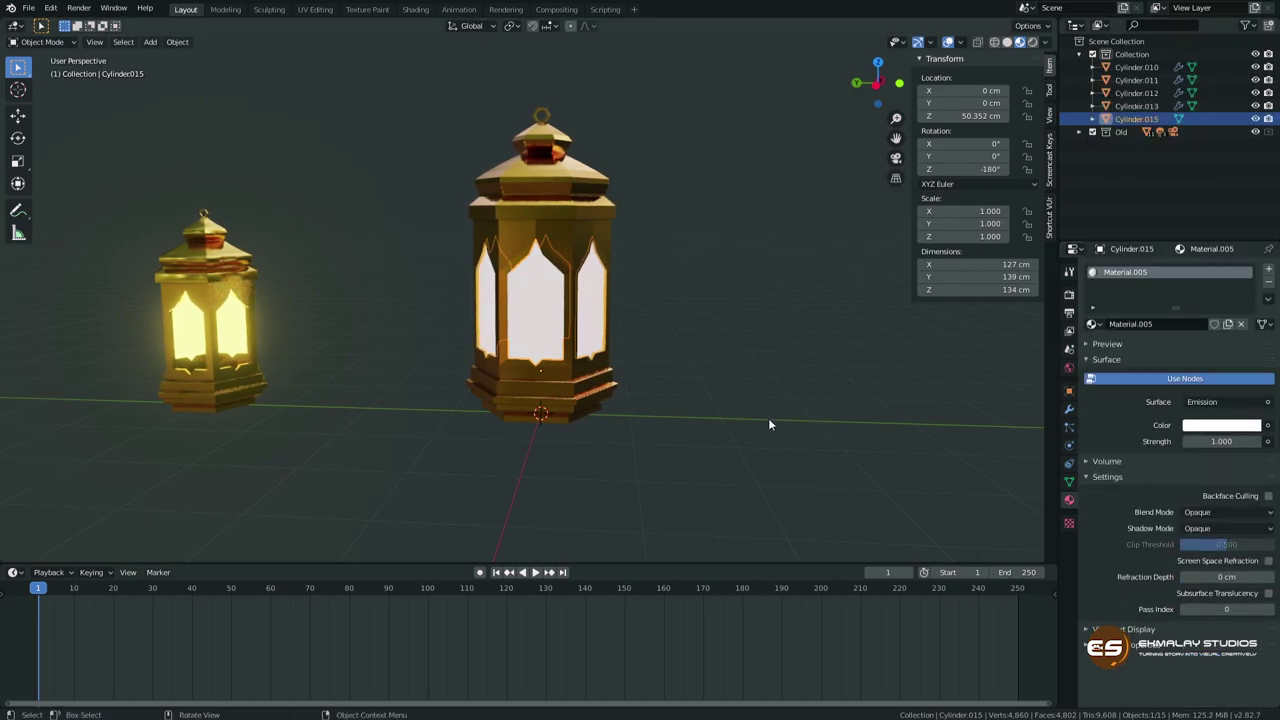
pyautogui.middleClick(717, 405)
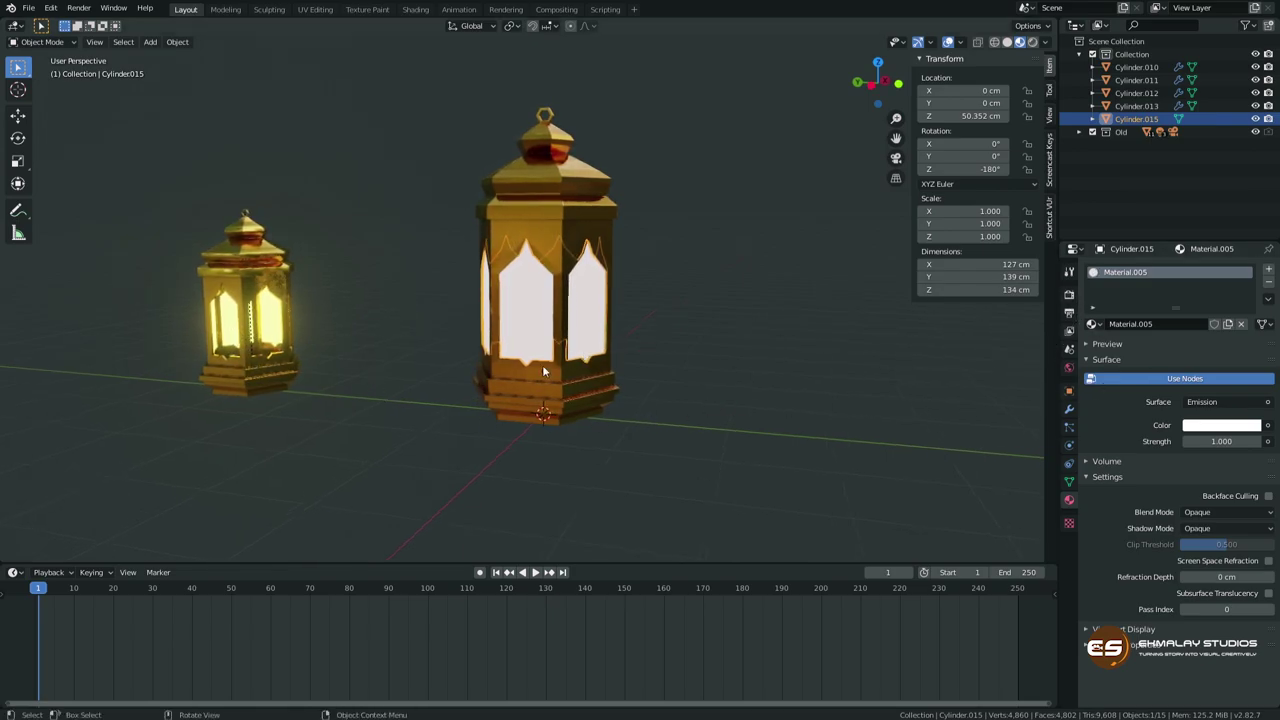
pyautogui.middleClick(464, 363)
pyautogui.scroll(3)
pyautogui.middleClick(610, 467)
pyautogui.click(1207, 429)
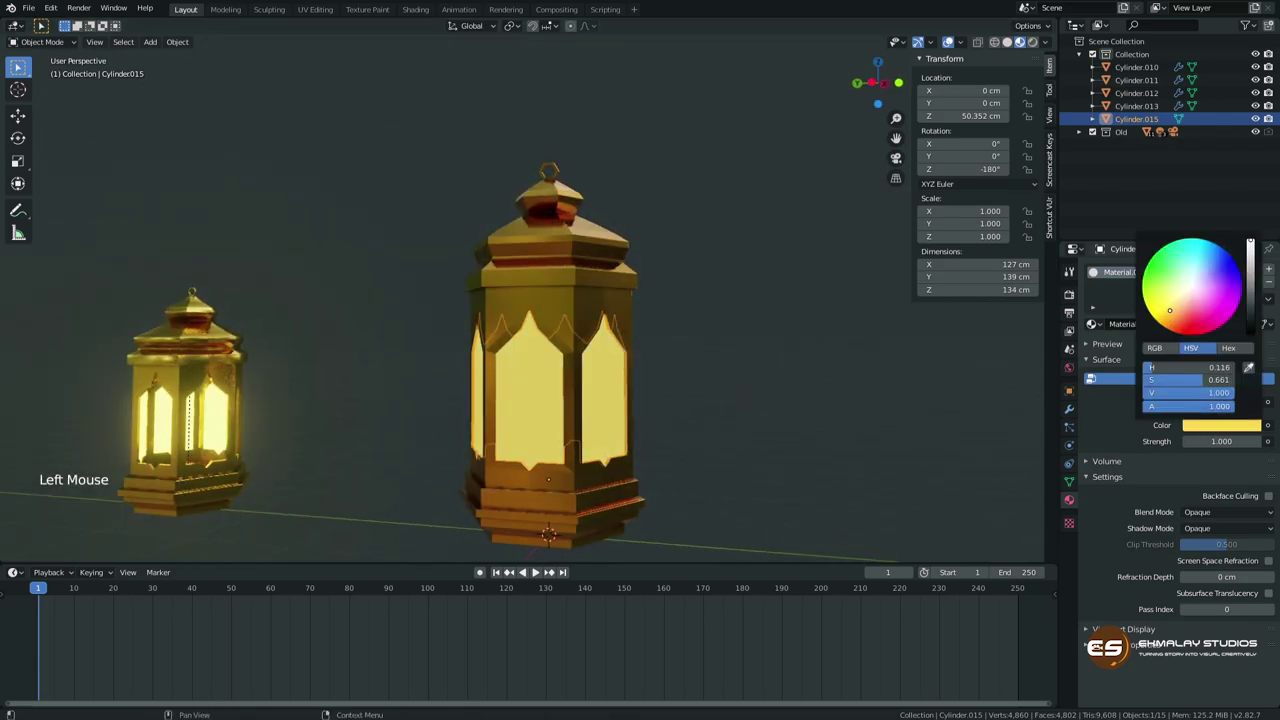
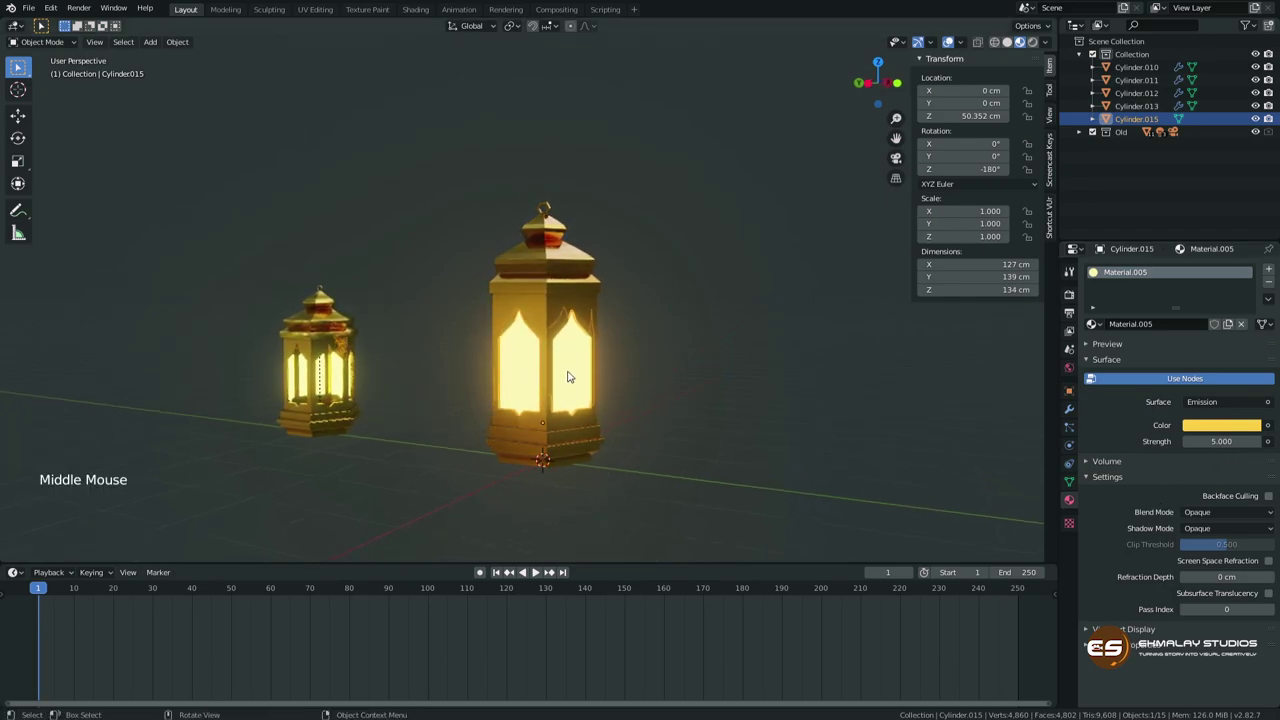
# Set the panel material's Shadow Mode to None so the glowing panels cast no shadow.
pyautogui.middleClick(580, 472)
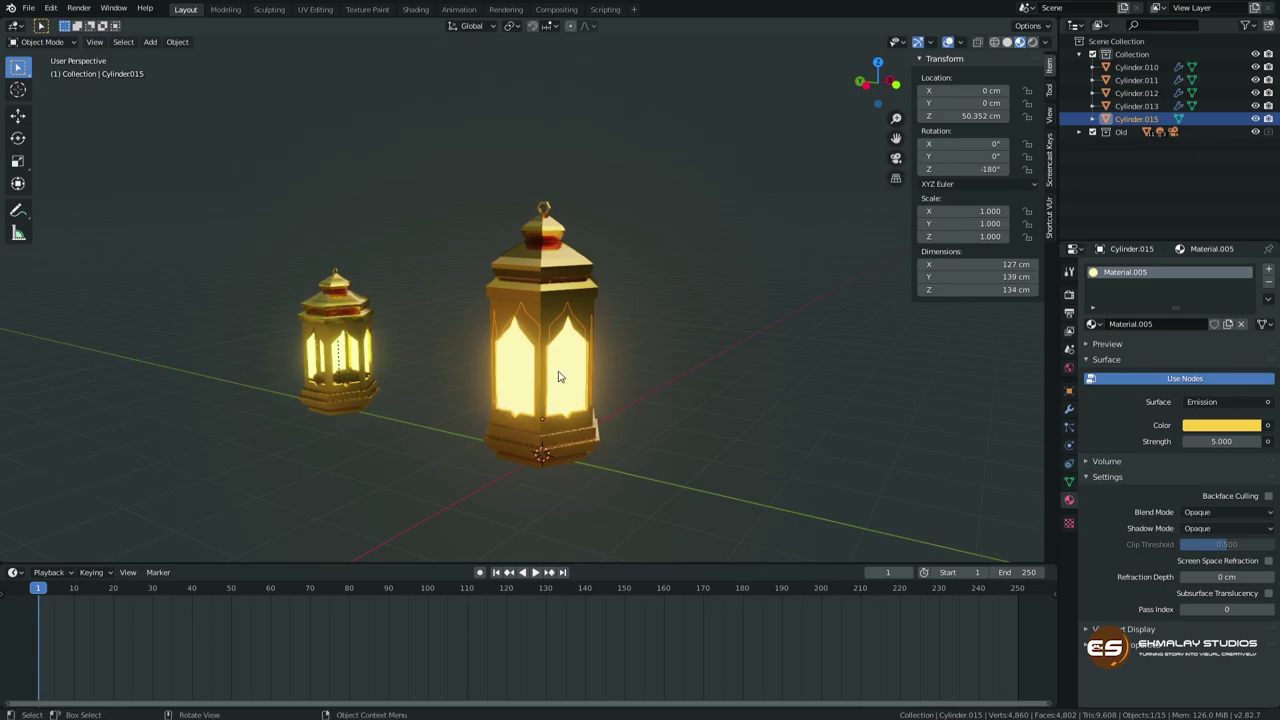
pyautogui.middleClick(564, 381)
pyautogui.middleClick(596, 428)
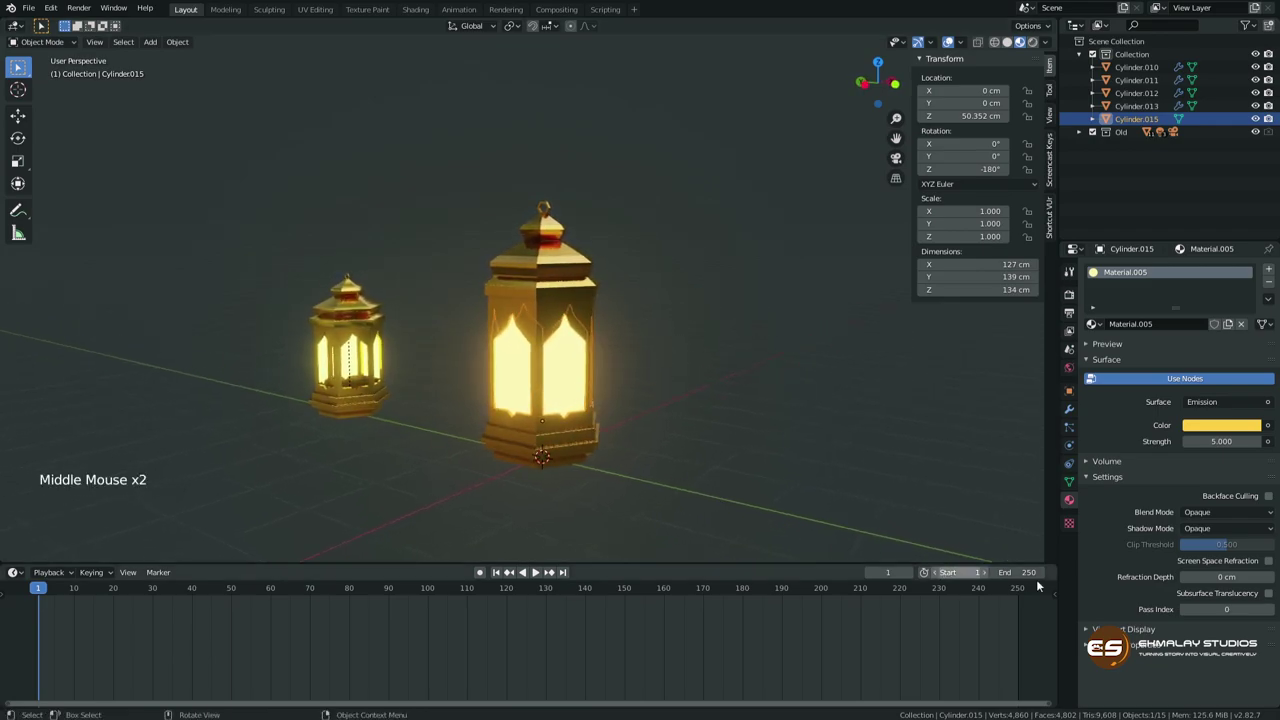
pyautogui.click(1152, 365)
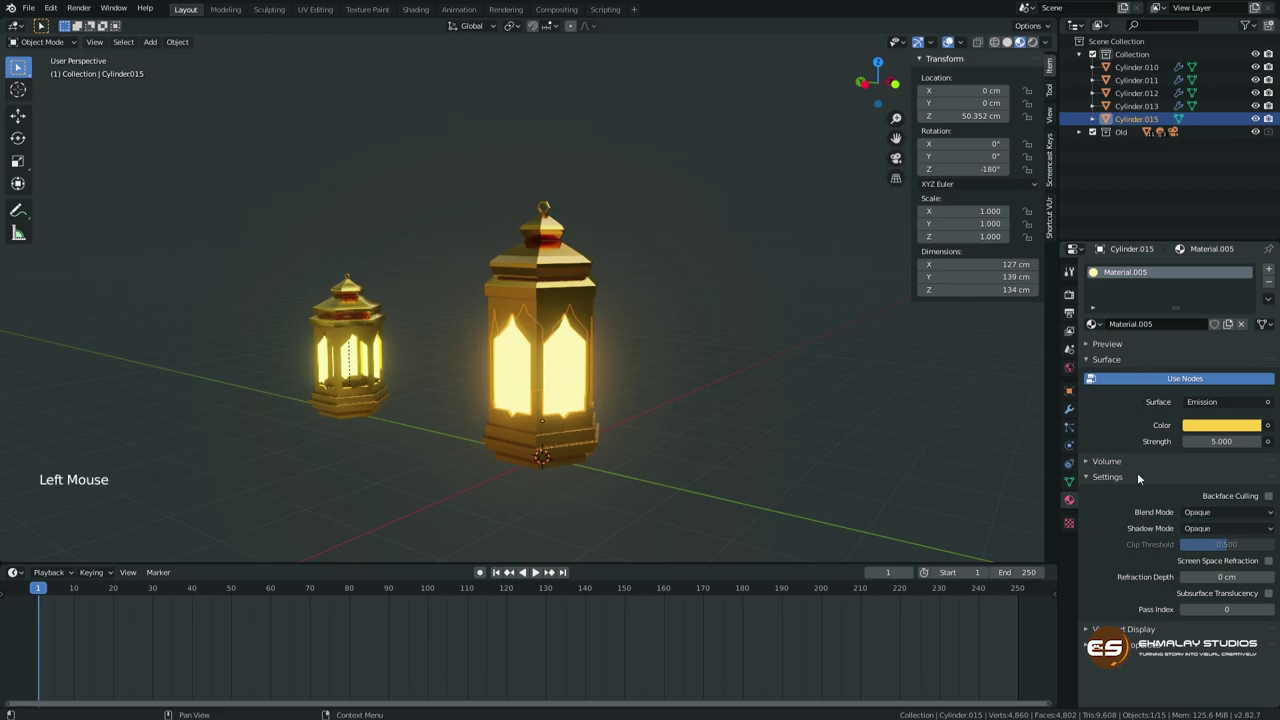
pyautogui.click(1216, 532)
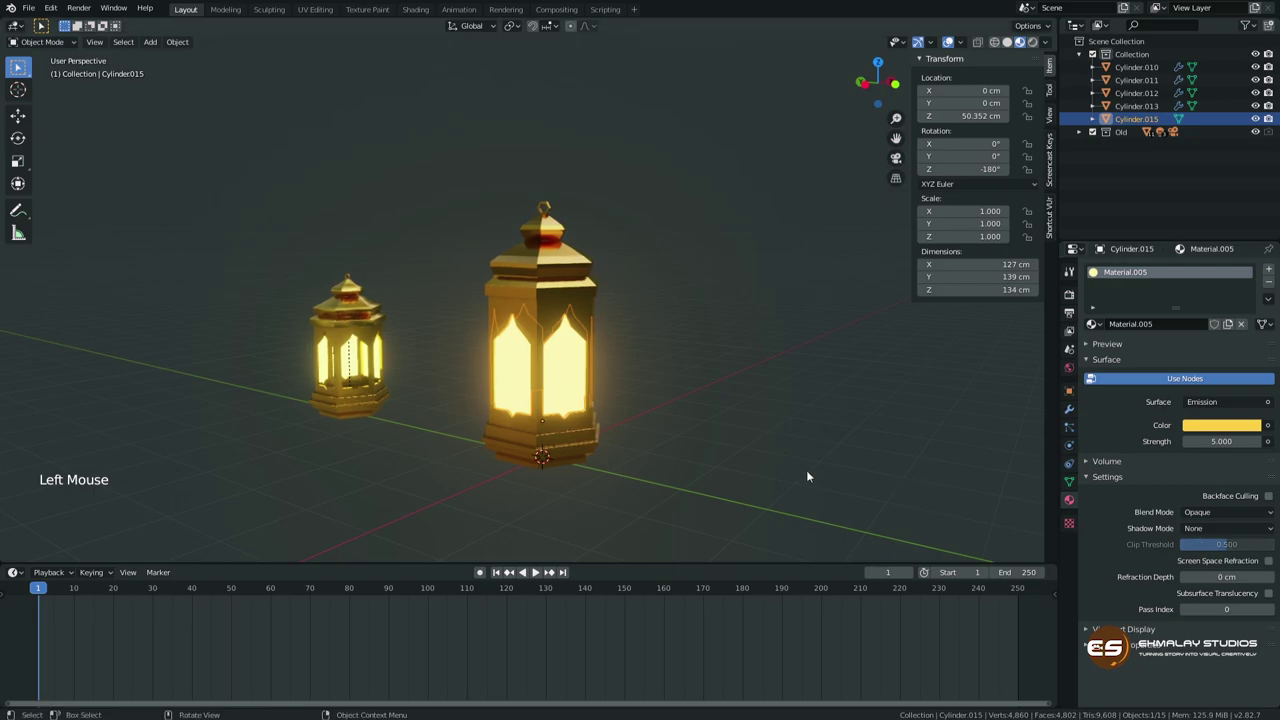
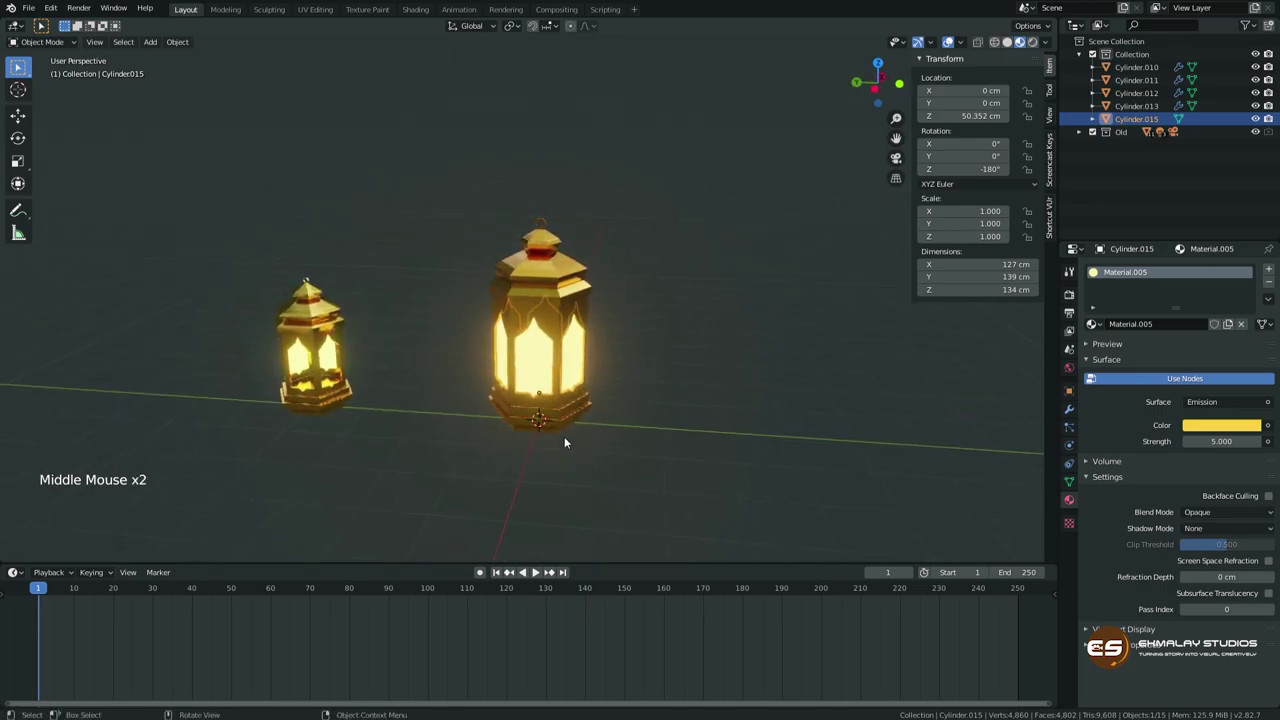
pyautogui.middleClick(603, 478)
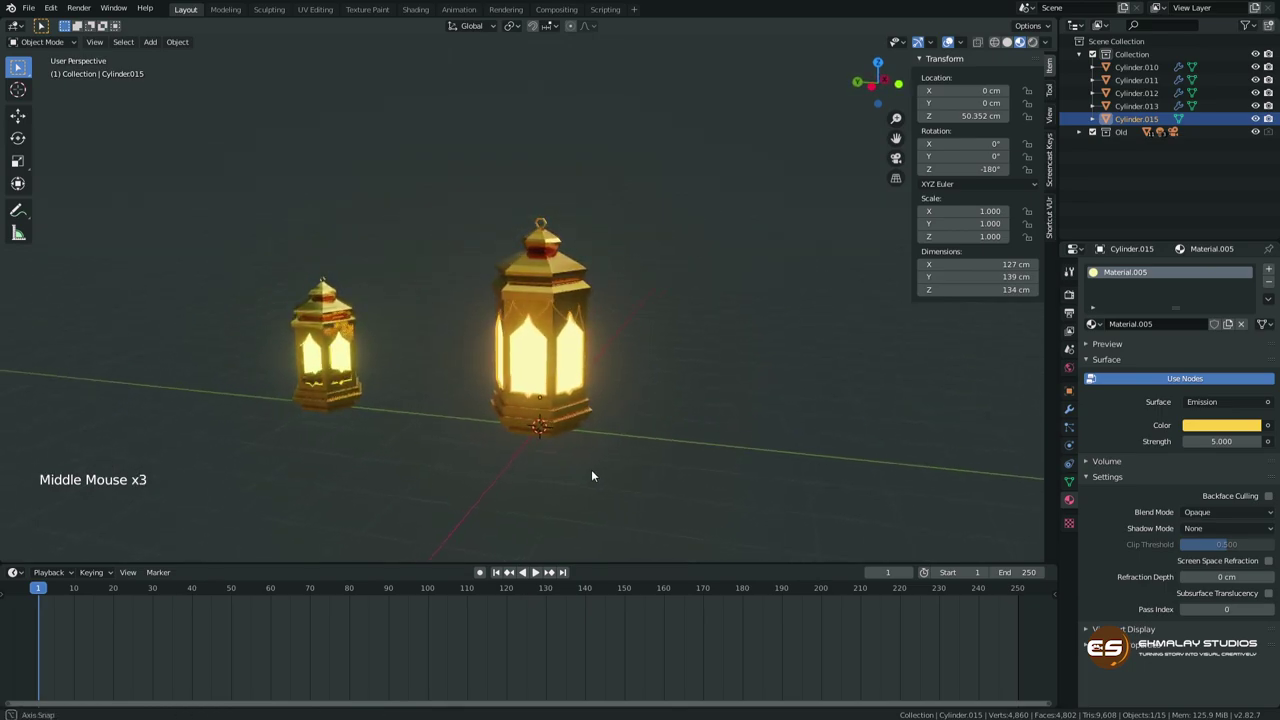
# Add a point light and move it straight up along Z into the lantern body.
pyautogui.press('shift+a')
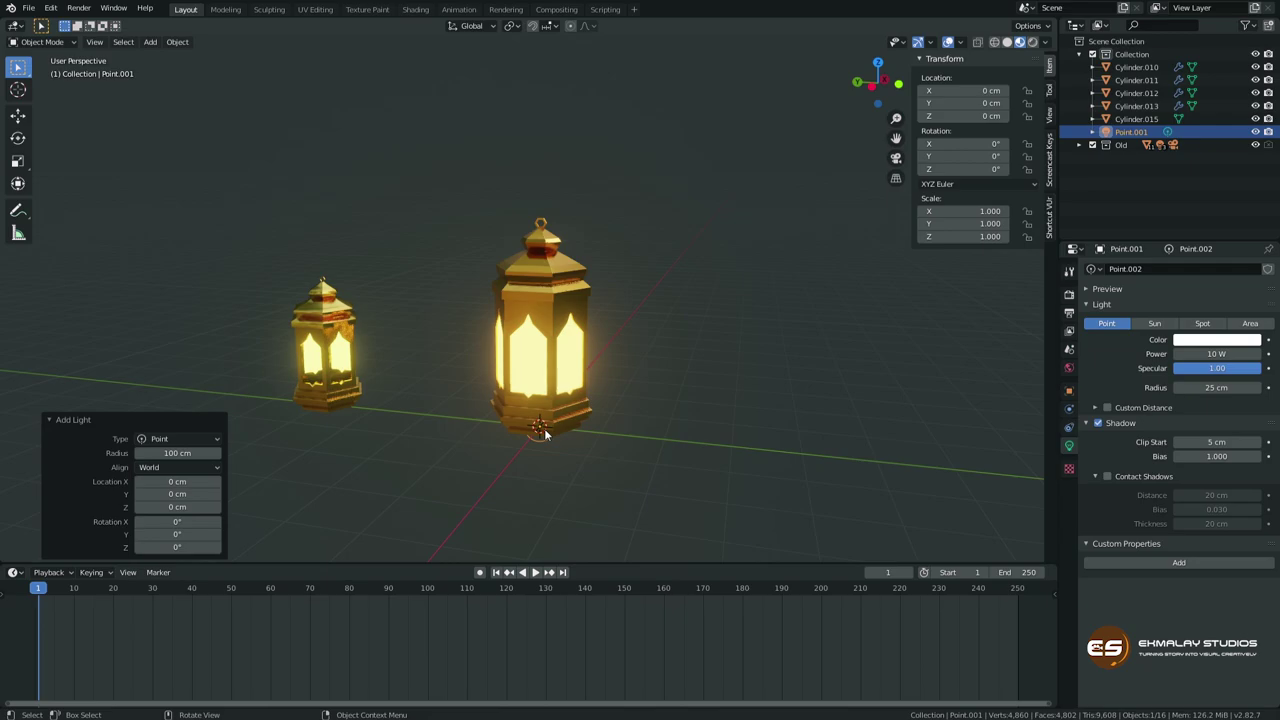
pyautogui.press('g')
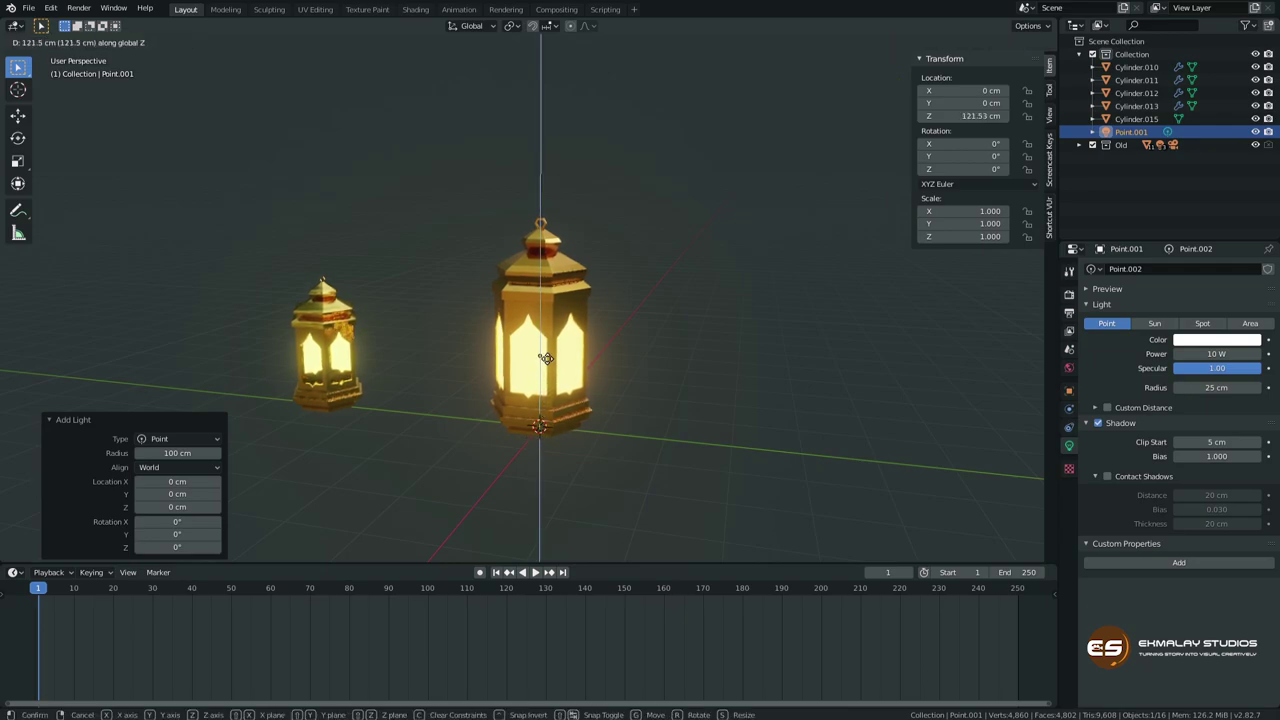
pyautogui.middleClick(678, 422)
pyautogui.click(568, 361)
pyautogui.middleClick(659, 463)
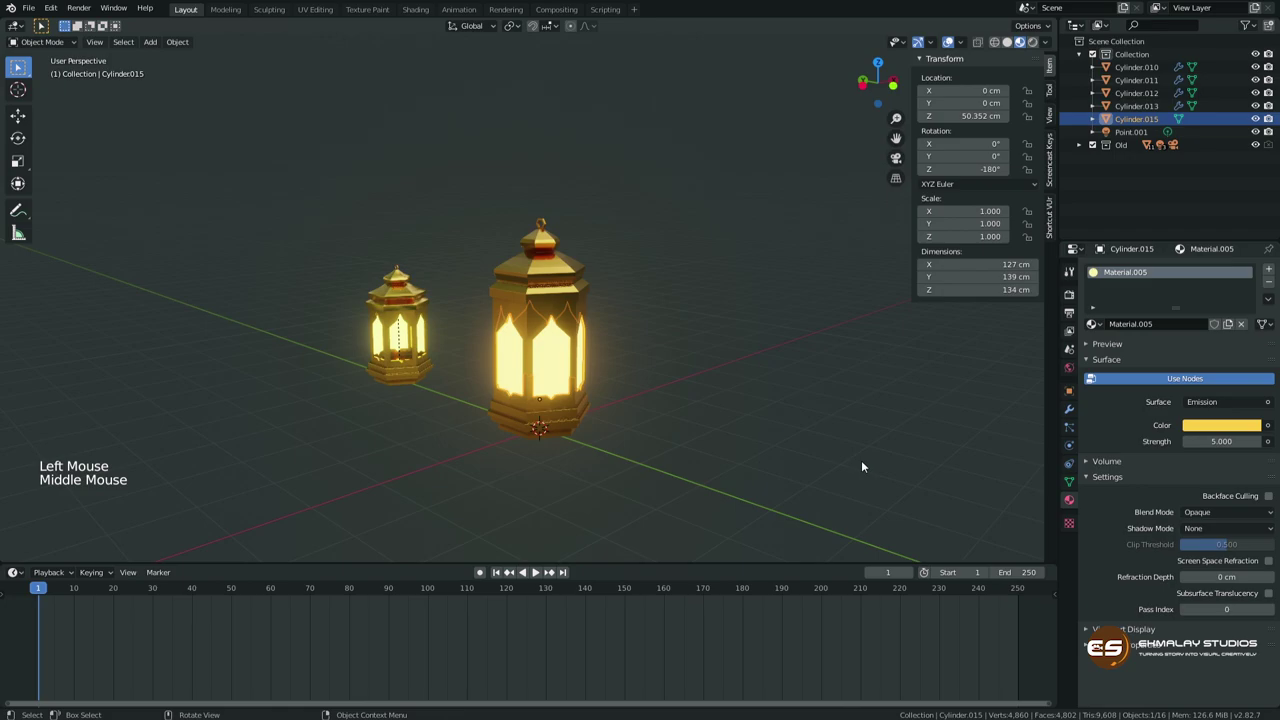
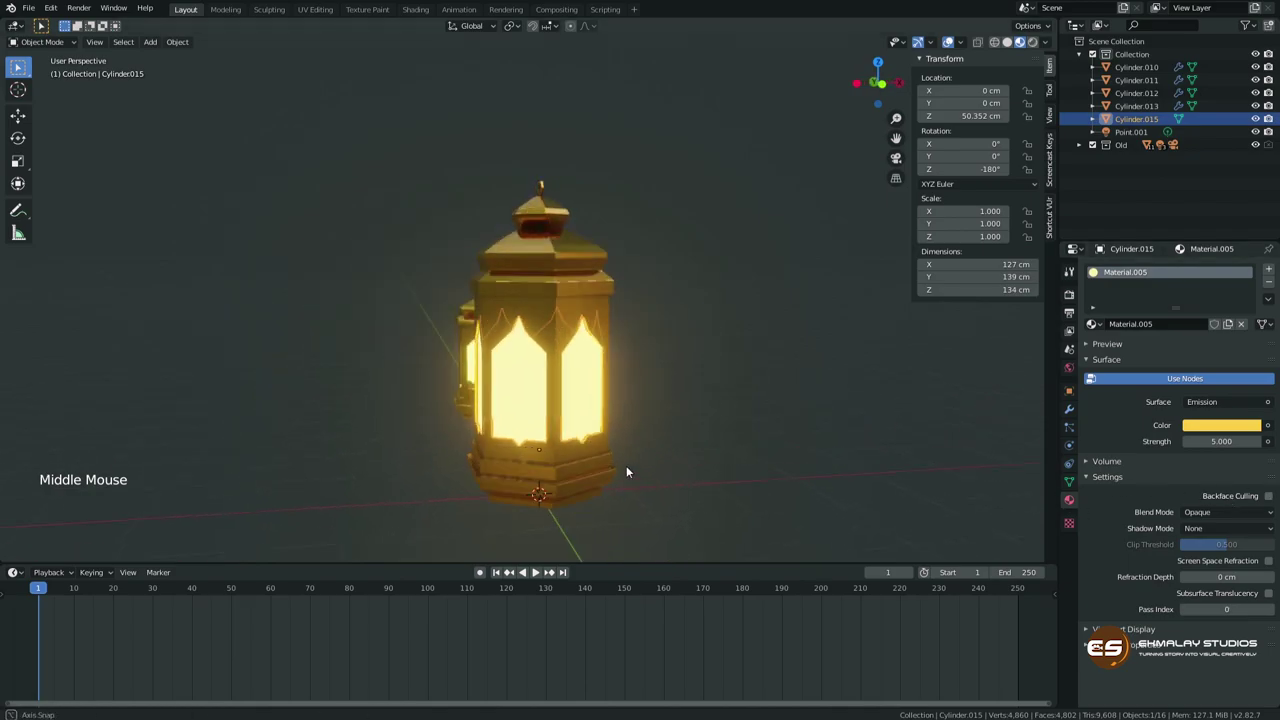
# Enable backface culling on the panel material and inspect the lantern interior.
pyautogui.middleClick(698, 462)
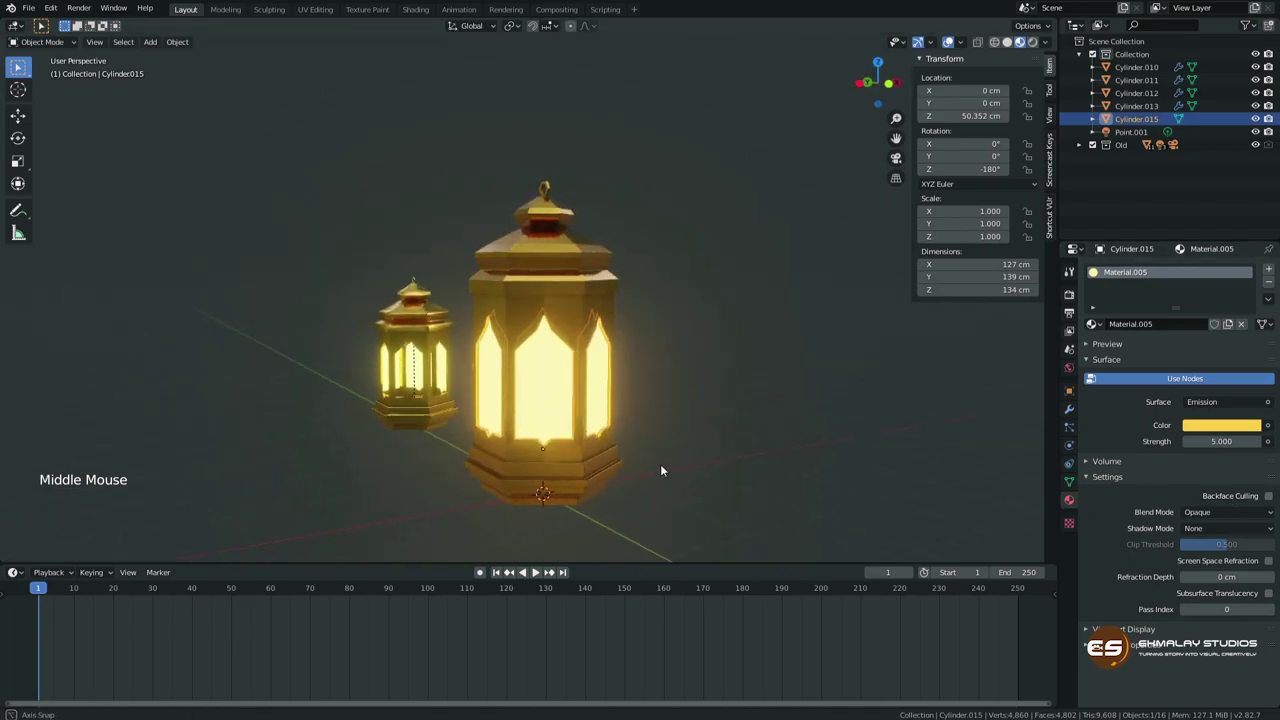
pyautogui.click(1269, 494)
pyautogui.middleClick(665, 444)
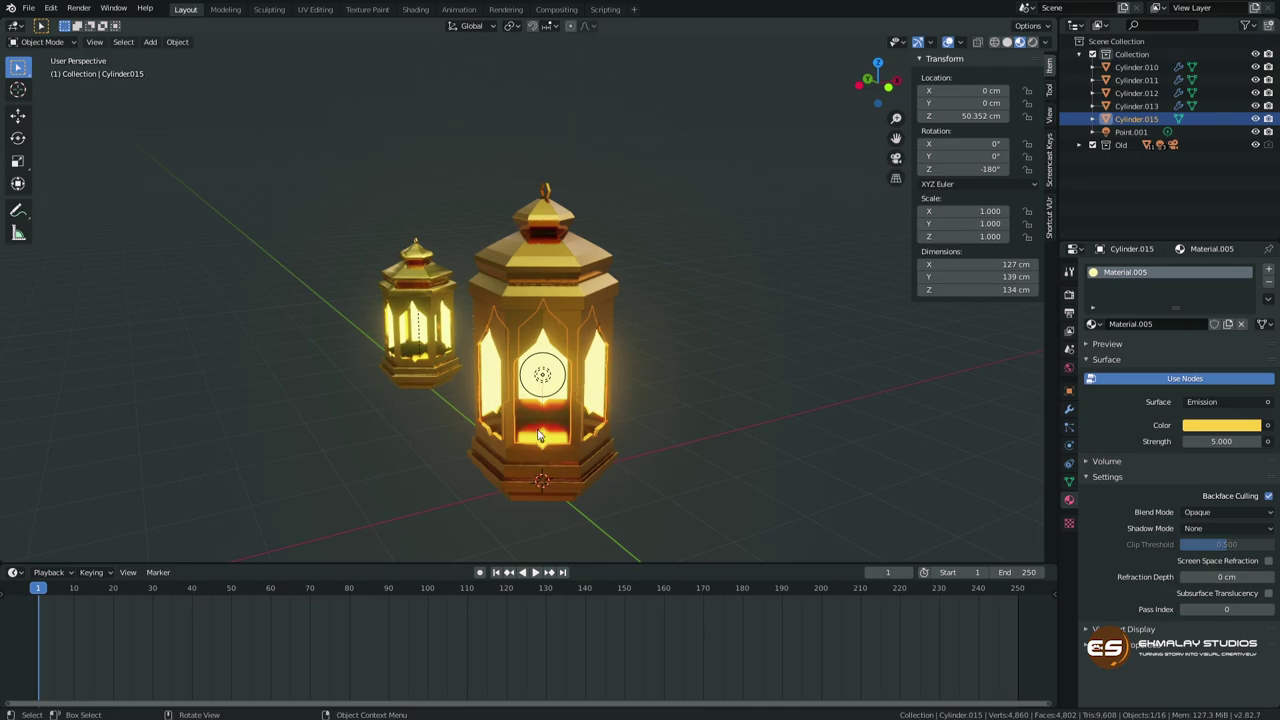
pyautogui.middleClick(552, 449)
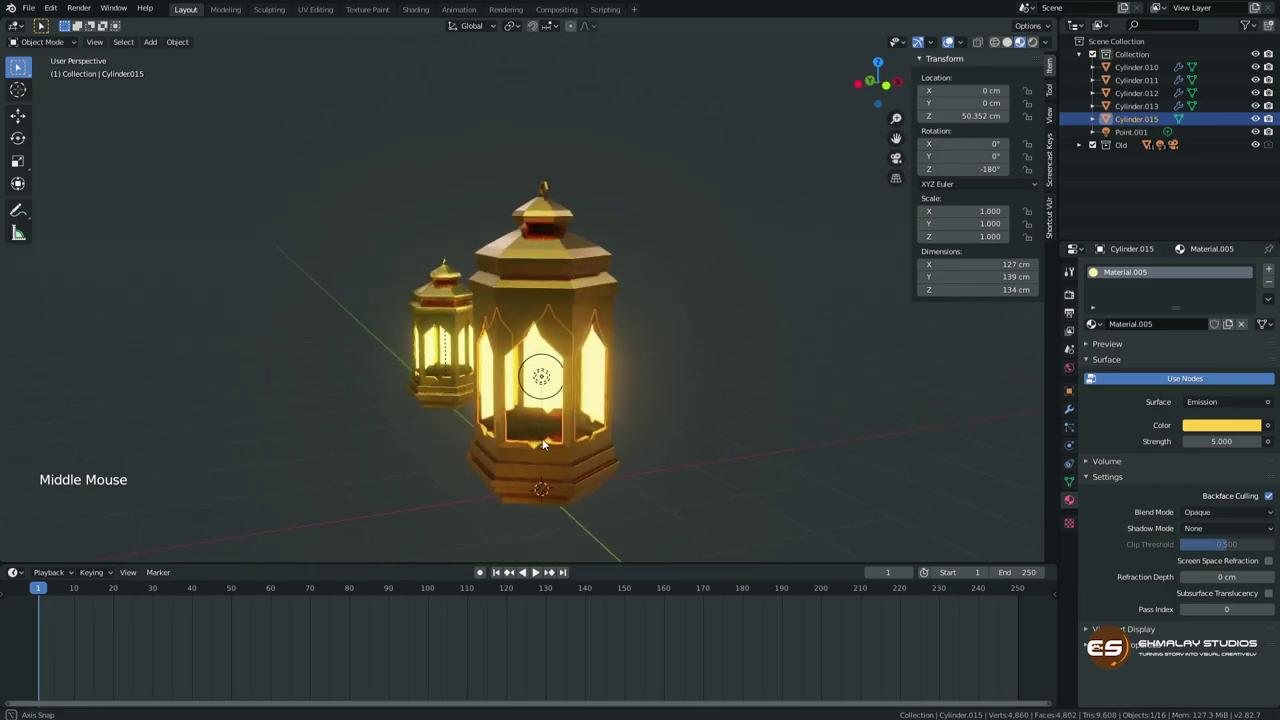
pyautogui.scroll(3)
pyautogui.middleClick(584, 469)
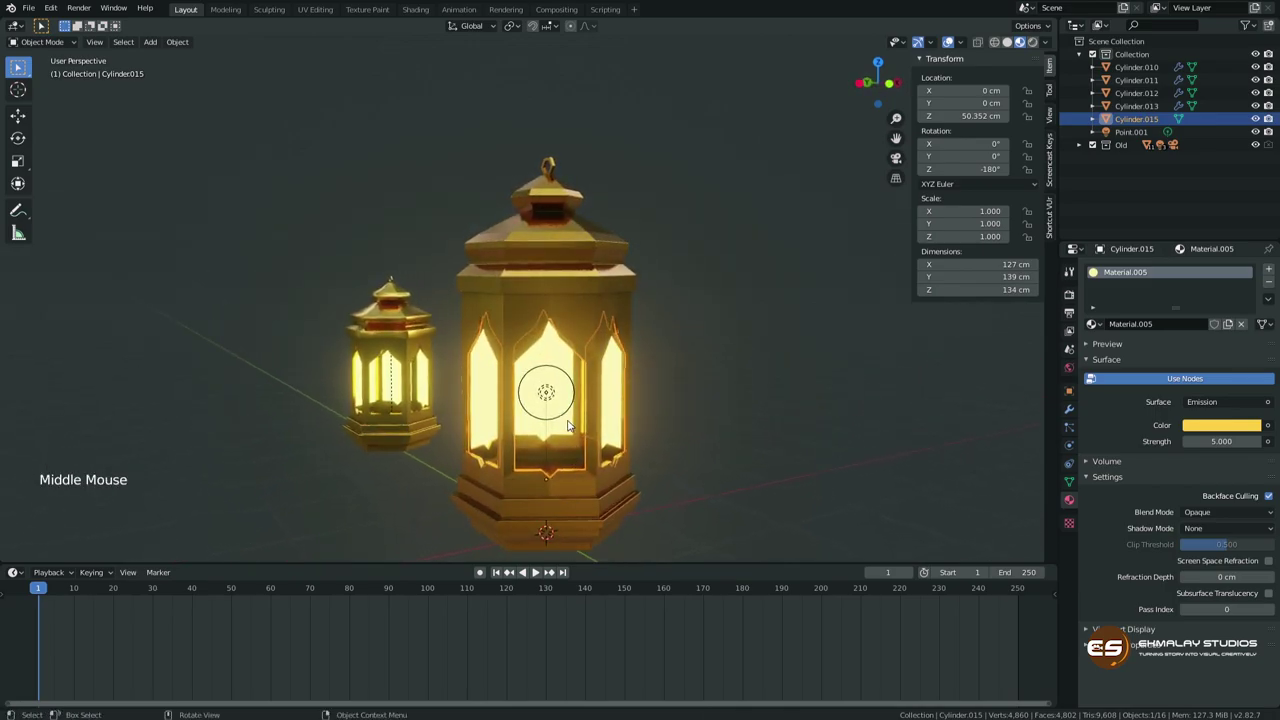
pyautogui.click(566, 419)
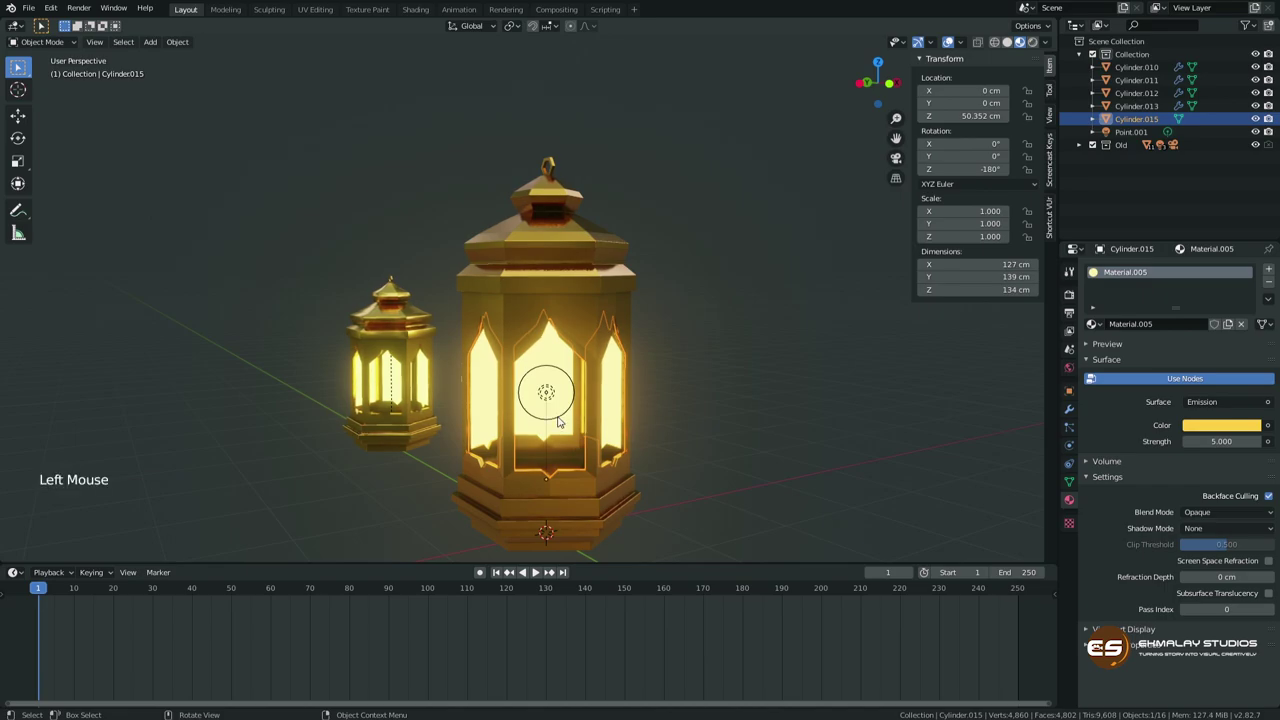
pyautogui.scroll(-3)
pyautogui.middleClick(578, 422)
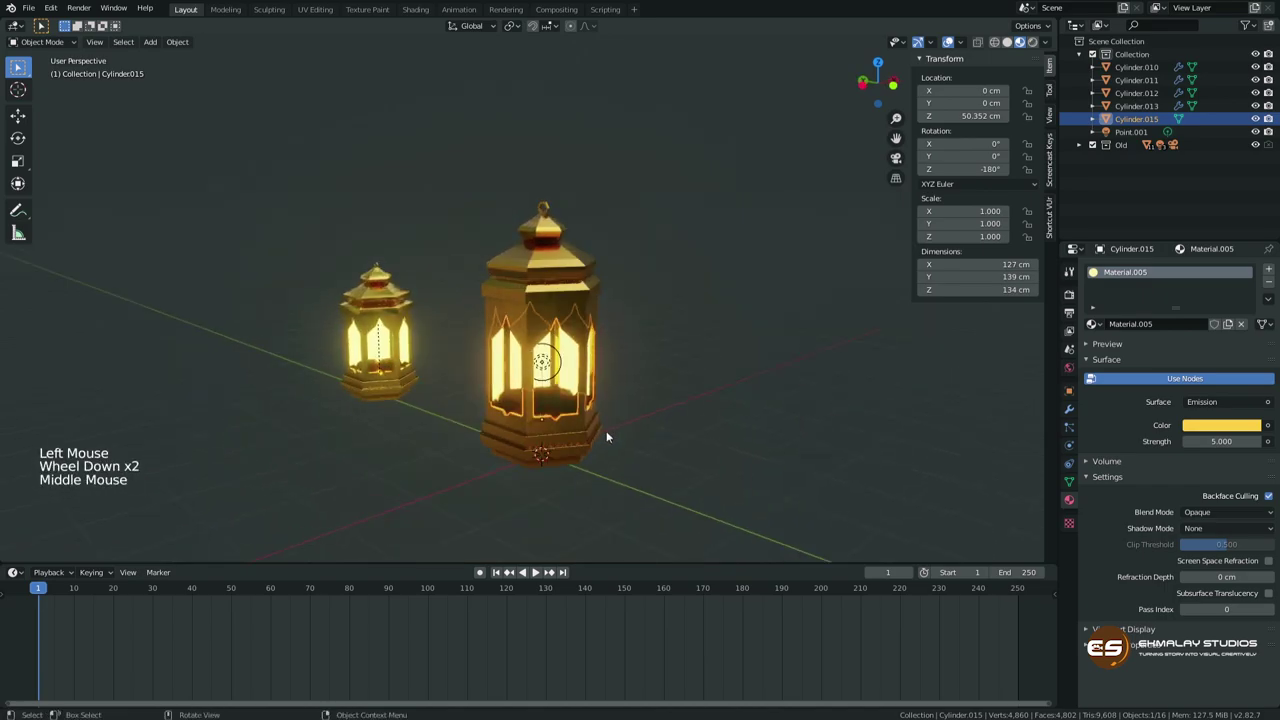
# Switch the viewport to Rendered shading so the panels glow against the dark scene.
pyautogui.click(1040, 48)
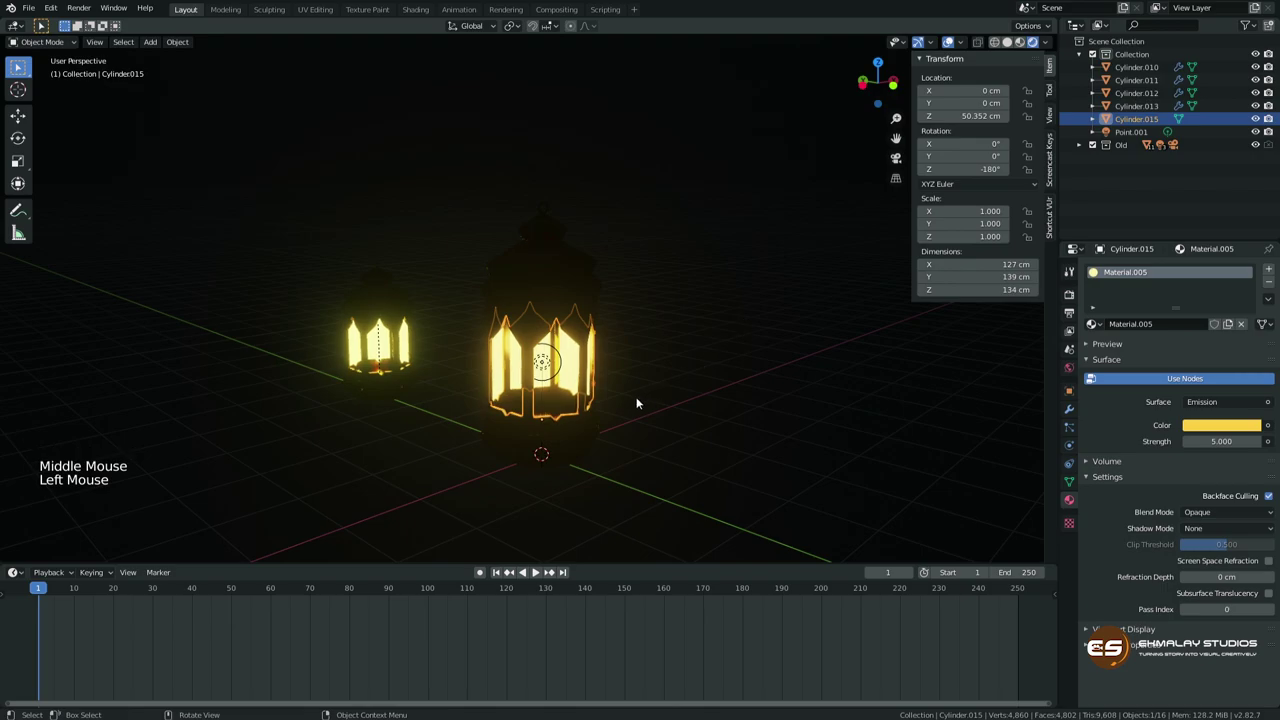
pyautogui.middleClick(637, 399)
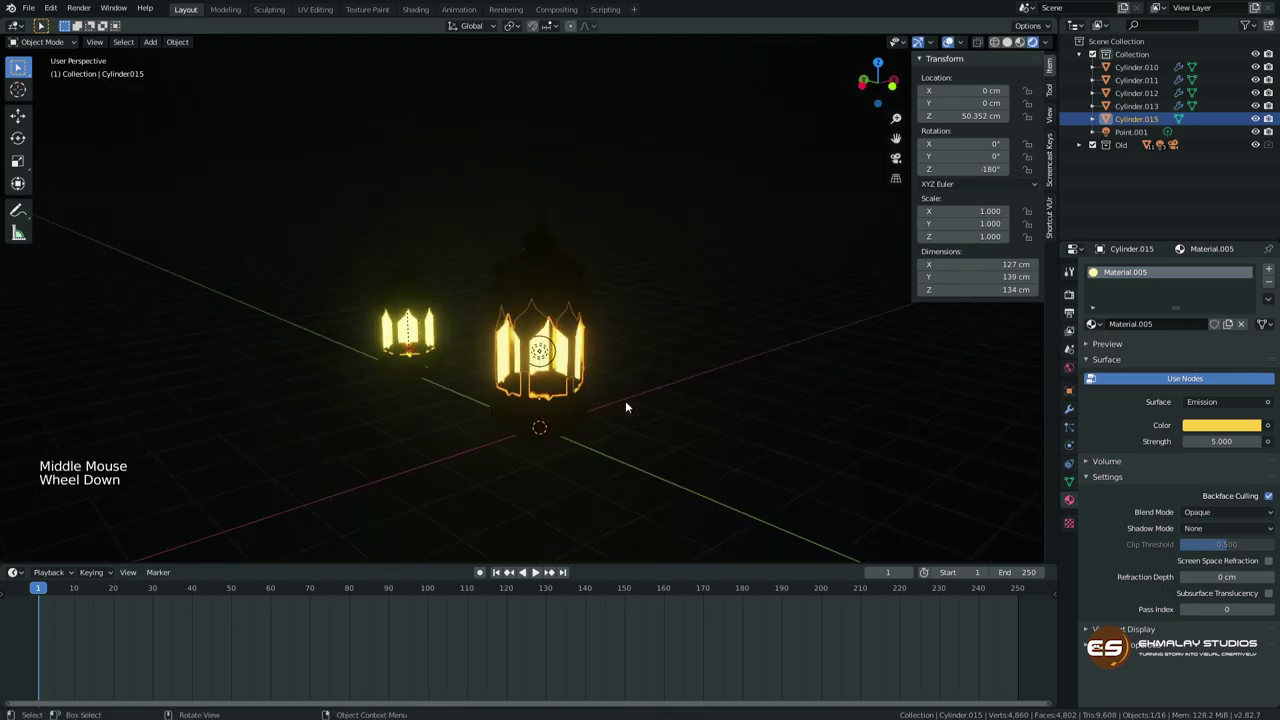
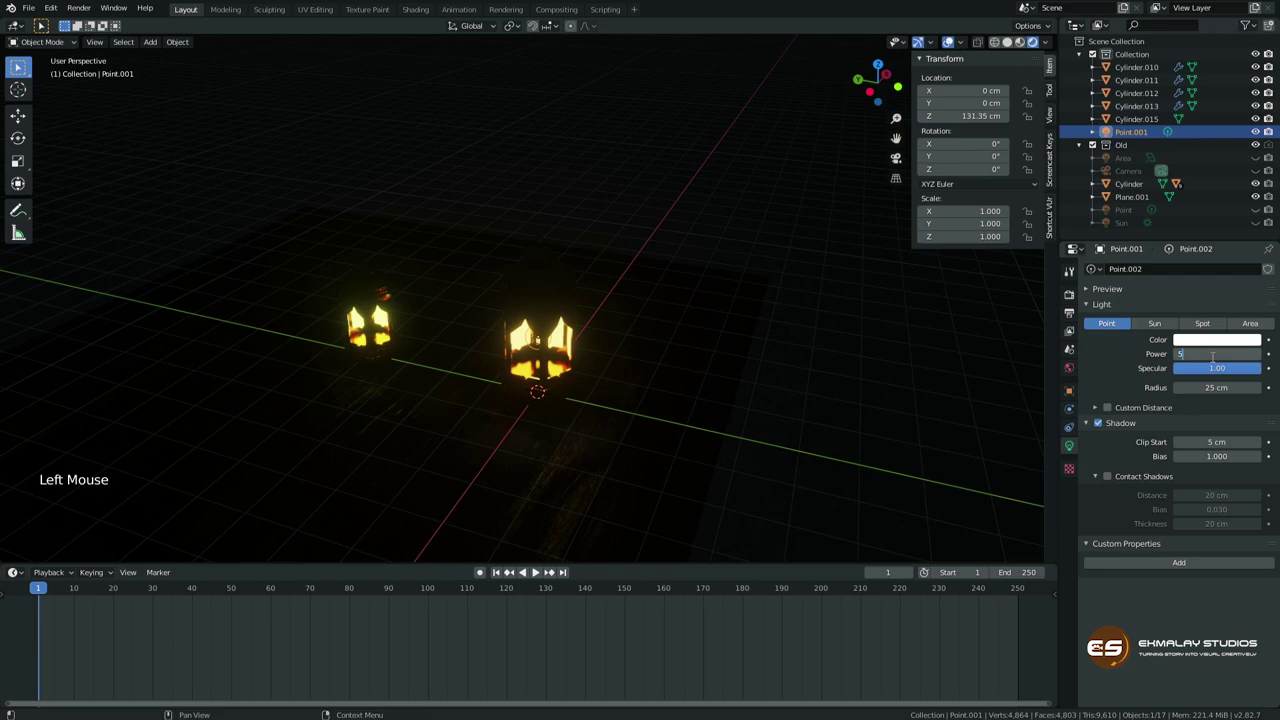
# Set the lantern's point light to 500 W power with a 12 cm radius, lighting the floor.
pyautogui.press('0')
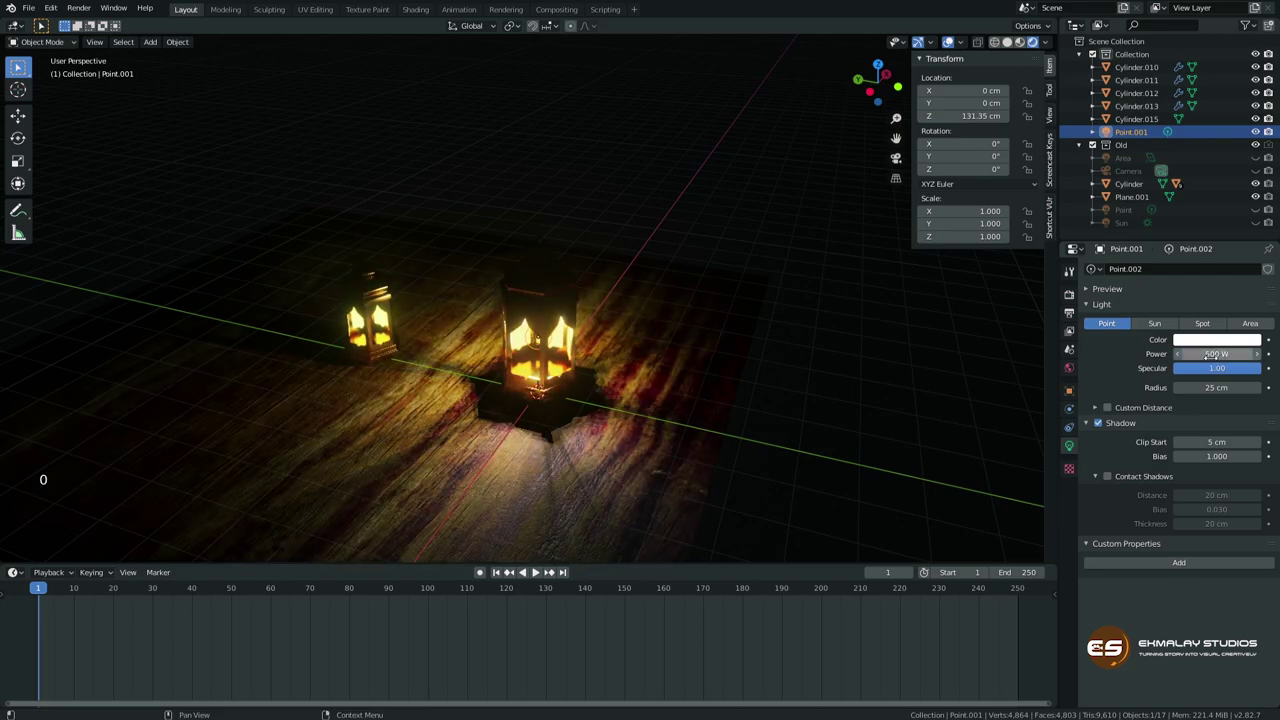
pyautogui.middleClick(567, 456)
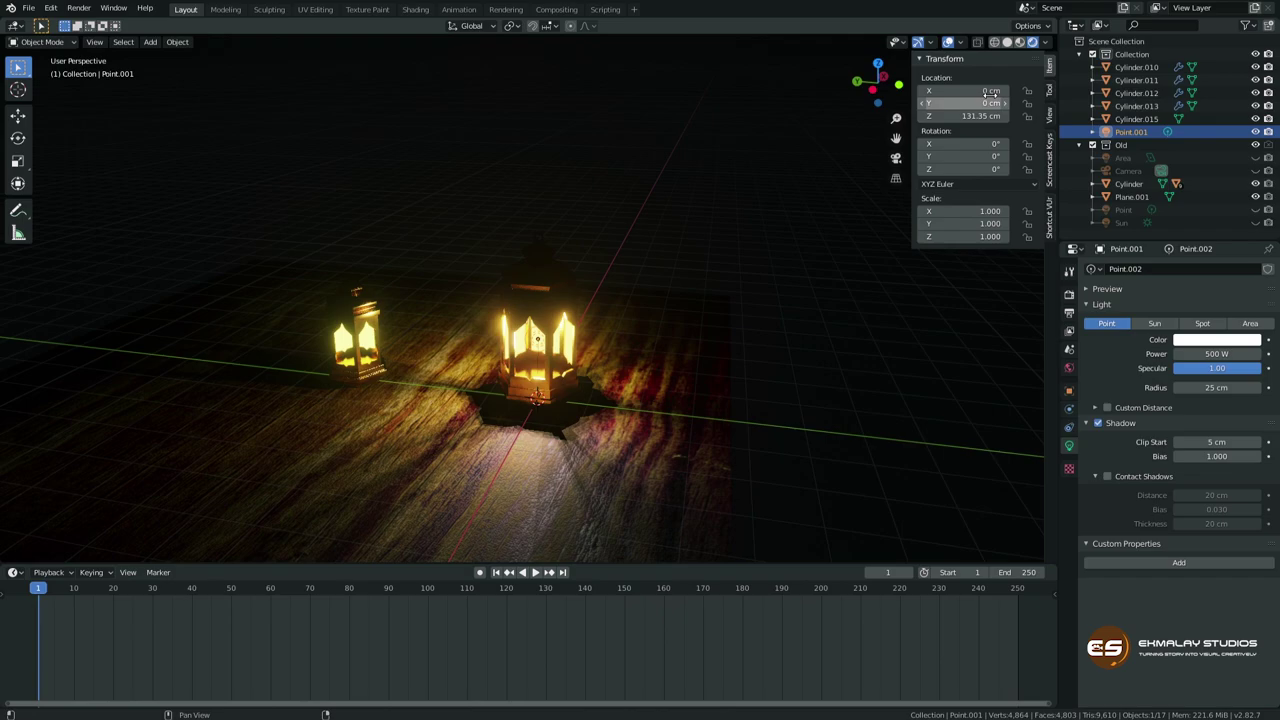
pyautogui.click(1049, 171)
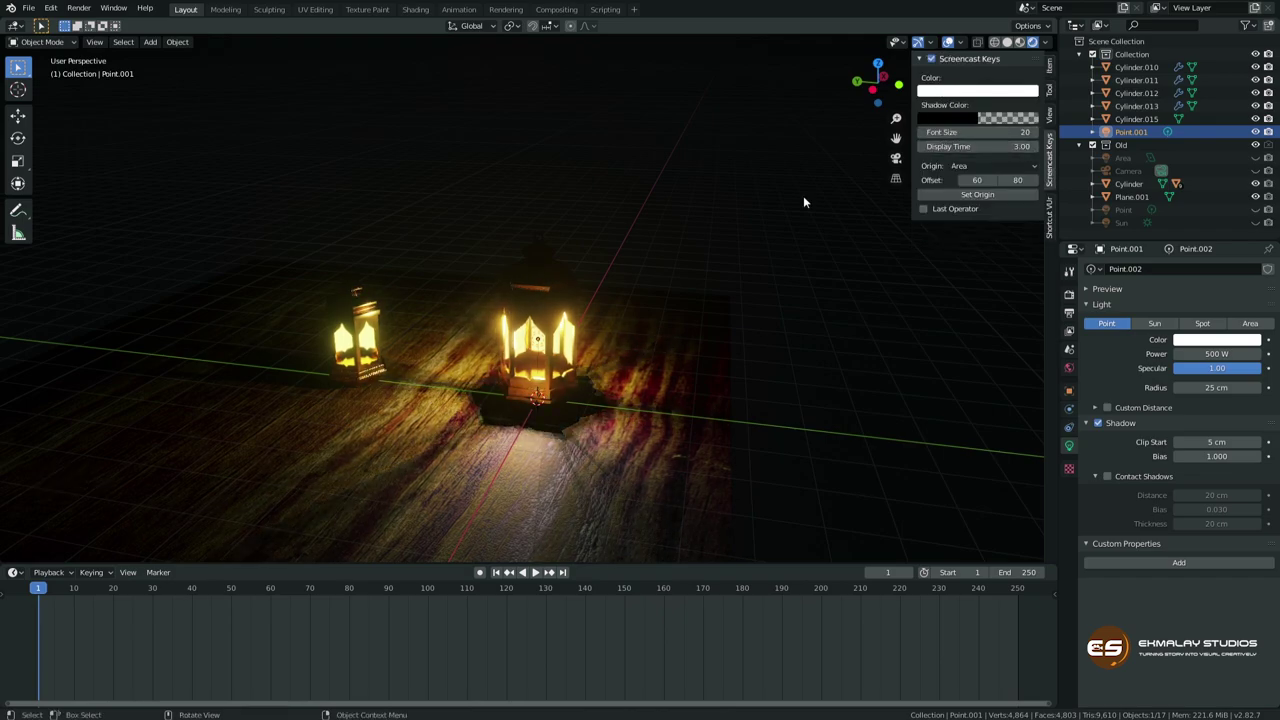
pyautogui.middleClick(580, 442)
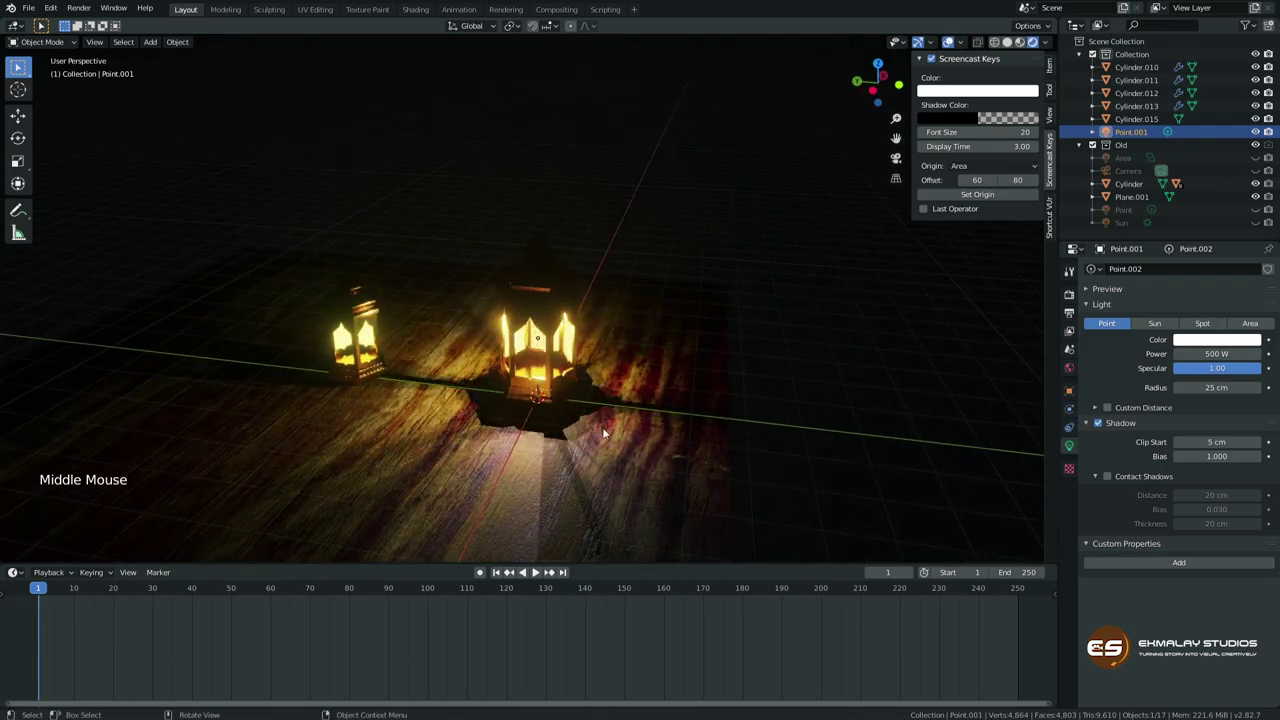
pyautogui.scroll(3)
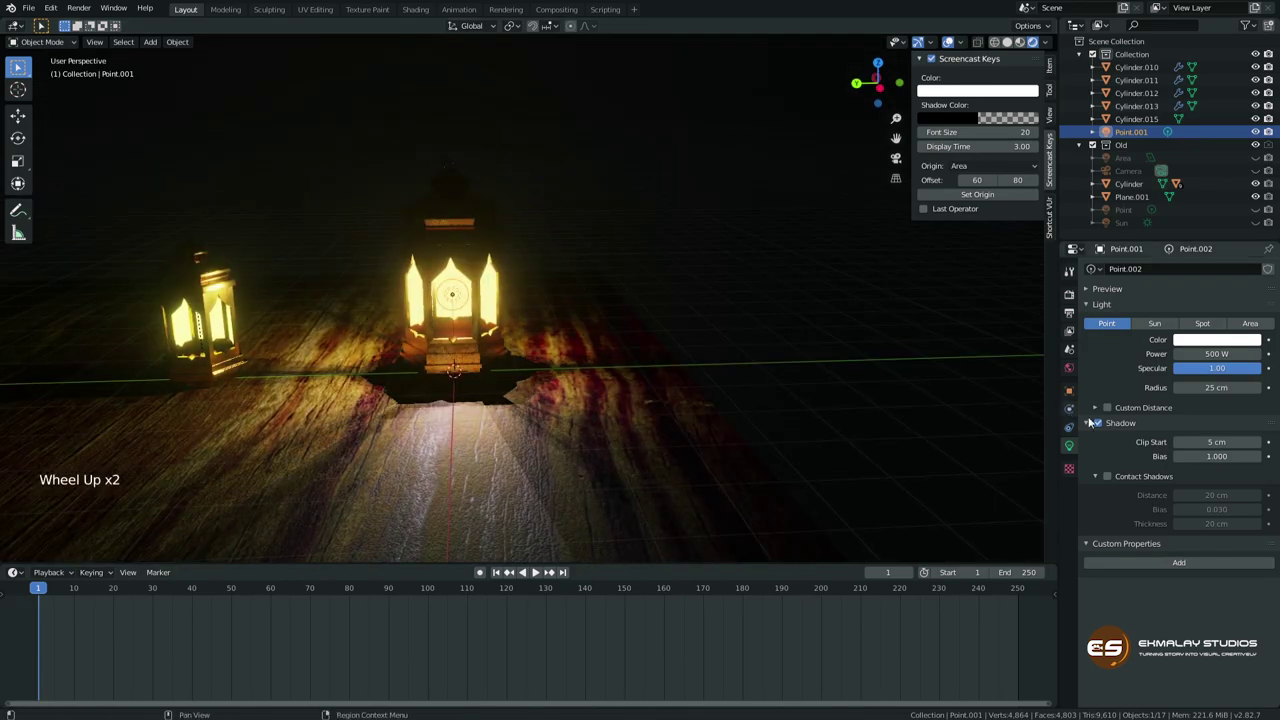
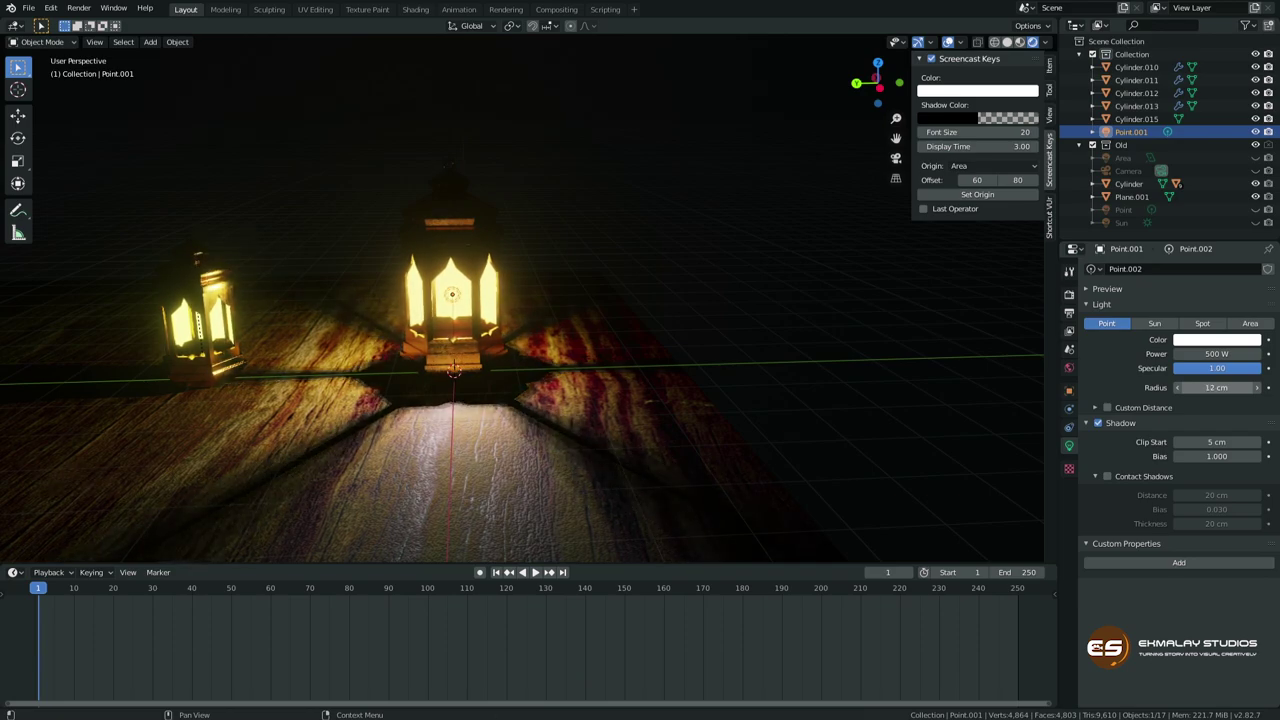
pyautogui.middleClick(553, 408)
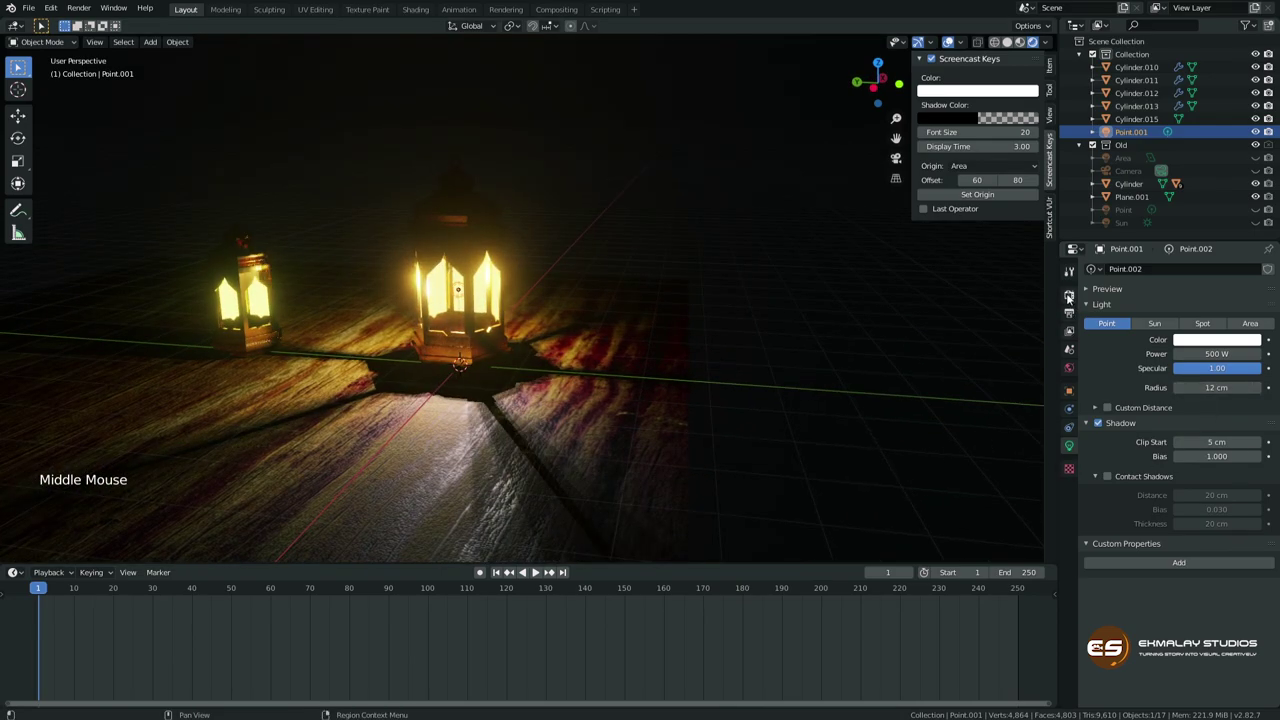
# Re-enable Bloom in the Eevee render settings at intensity 0.056.
pyautogui.click(1075, 297)
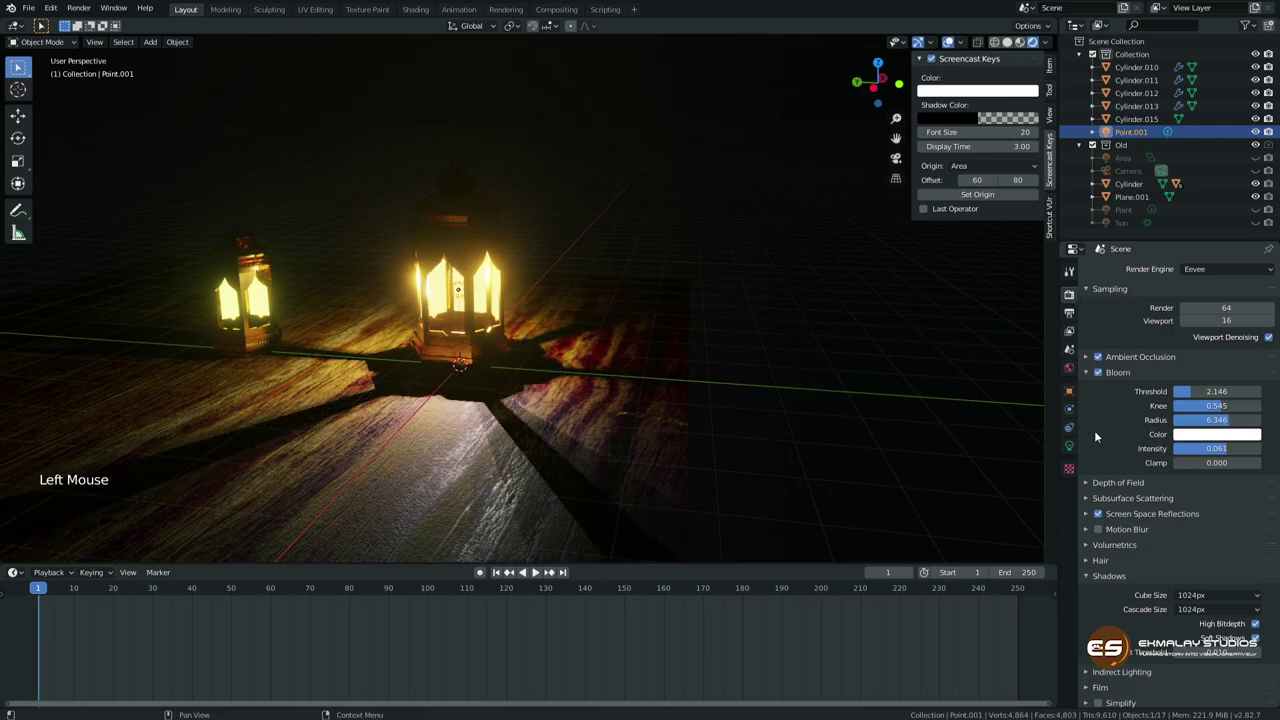
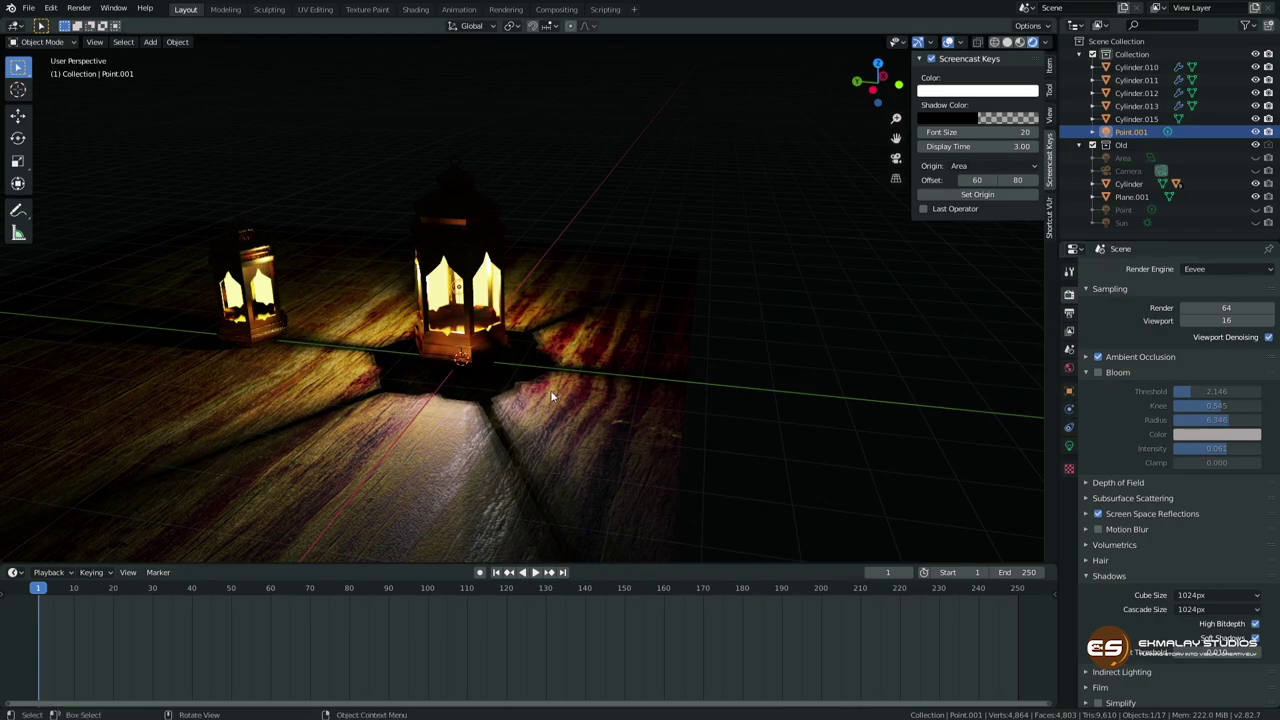
pyautogui.middleClick(525, 389)
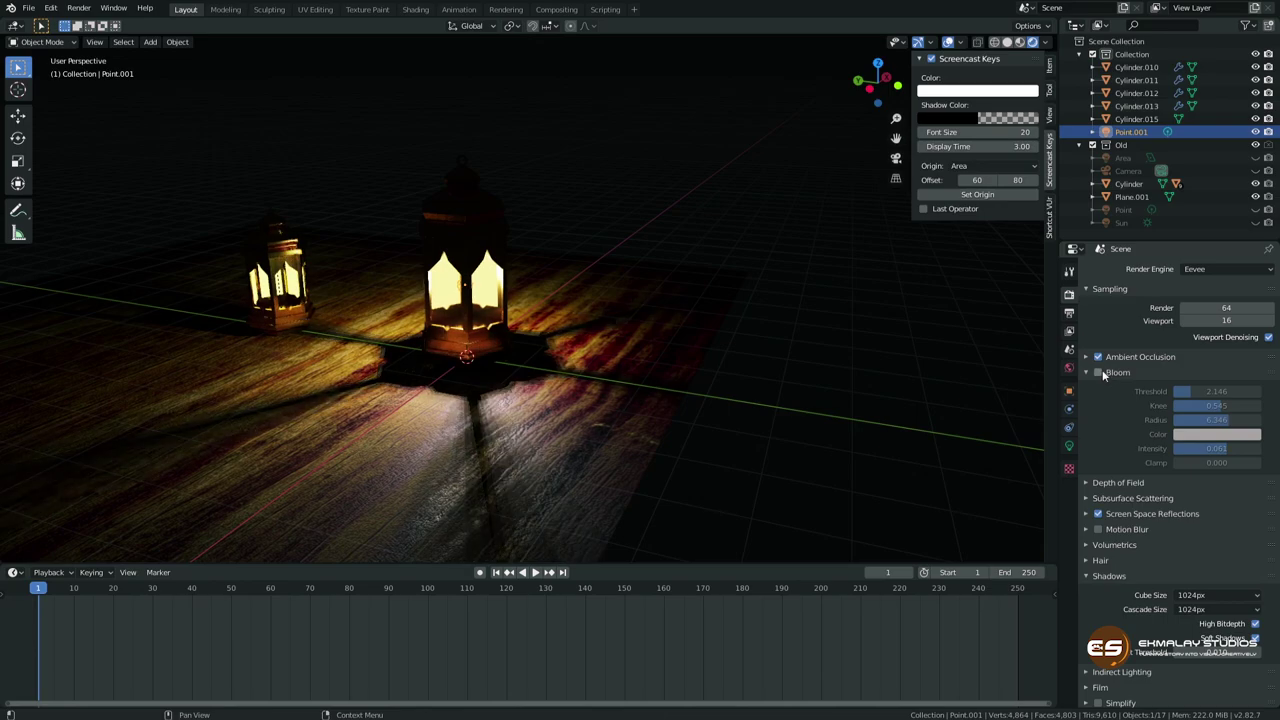
pyautogui.click(1103, 373)
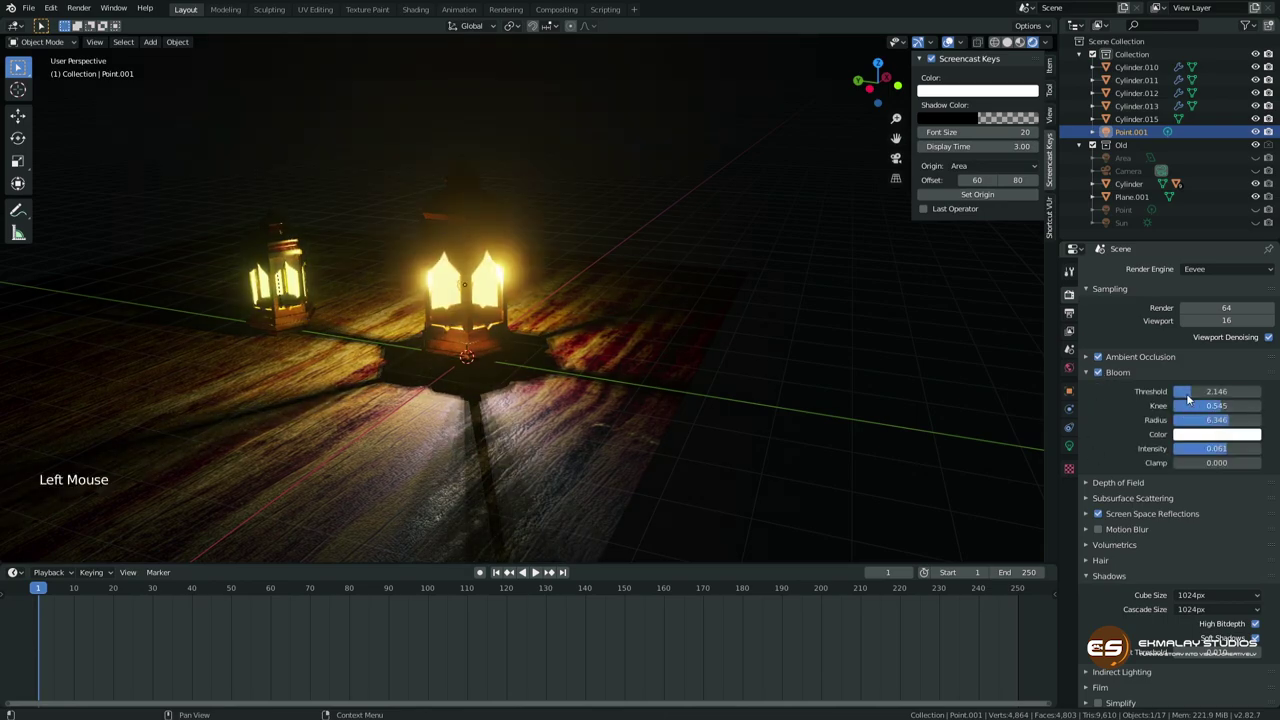
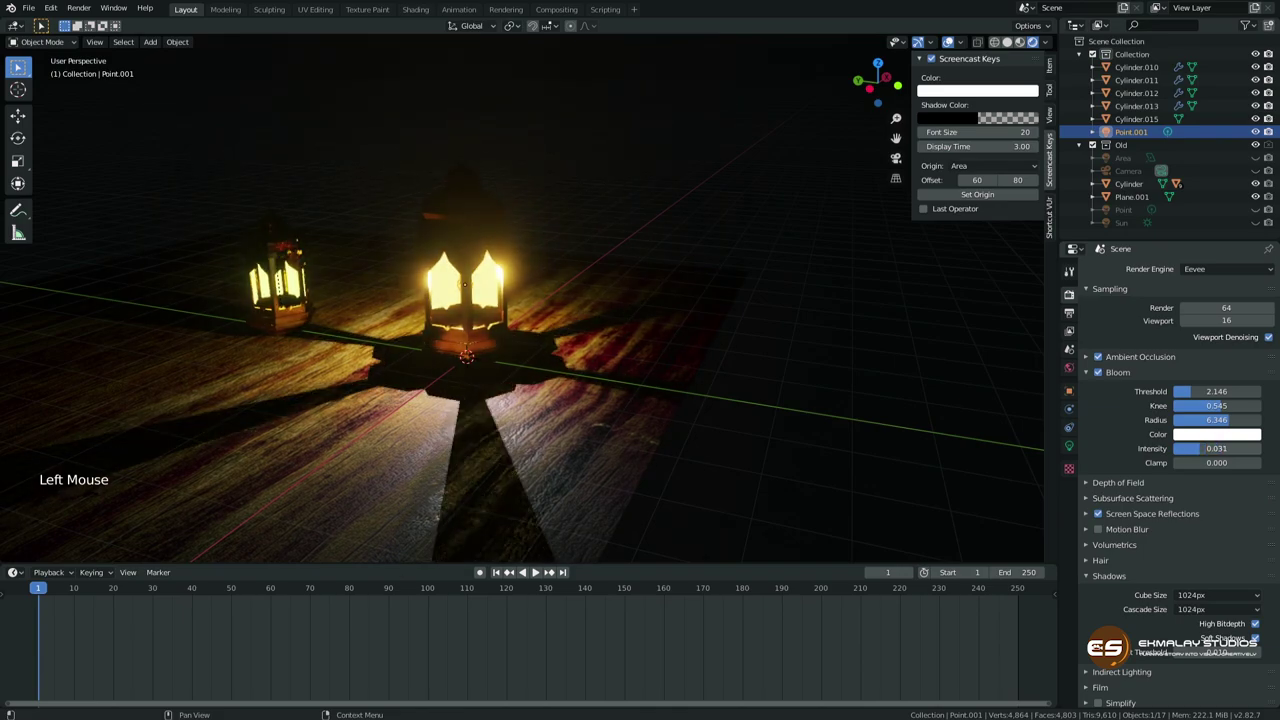
pyautogui.middleClick(624, 438)
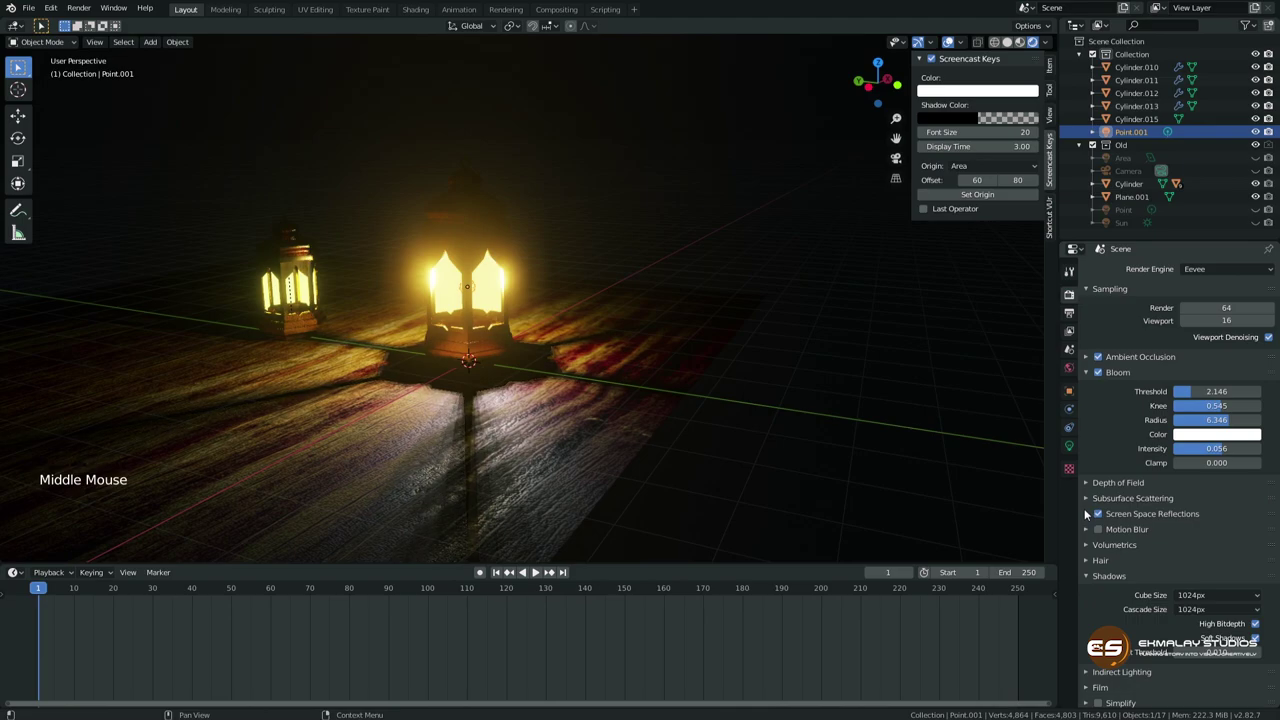
# Review the Screen Space Reflections settings and leave them enabled.
pyautogui.click(1088, 513)
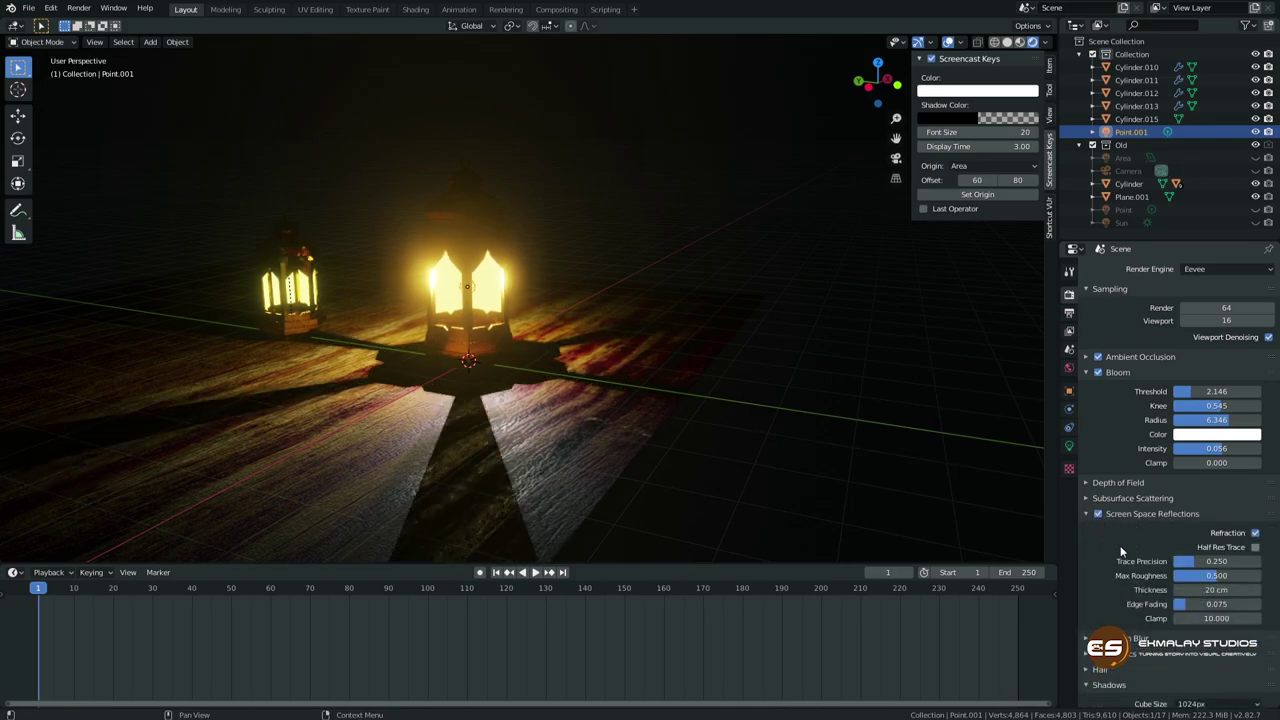
pyautogui.middleClick(598, 448)
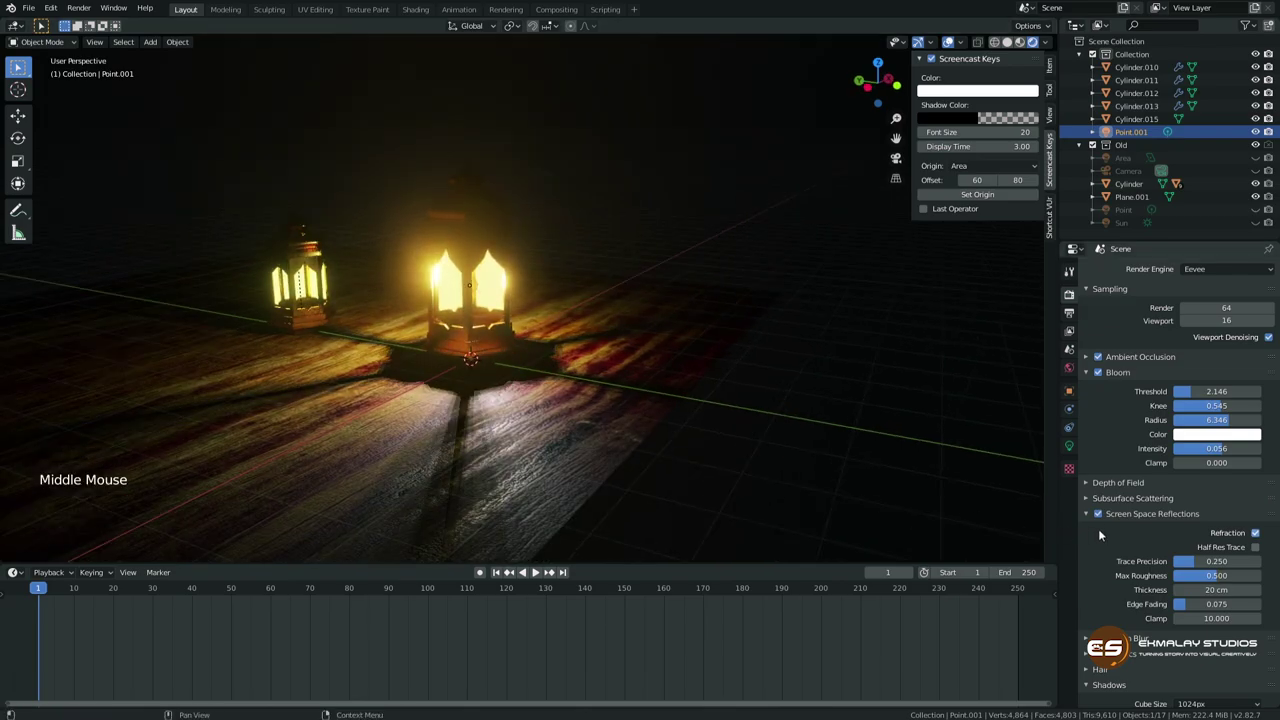
pyautogui.click(1103, 514)
pyautogui.click(1103, 514)
pyautogui.click(1090, 515)
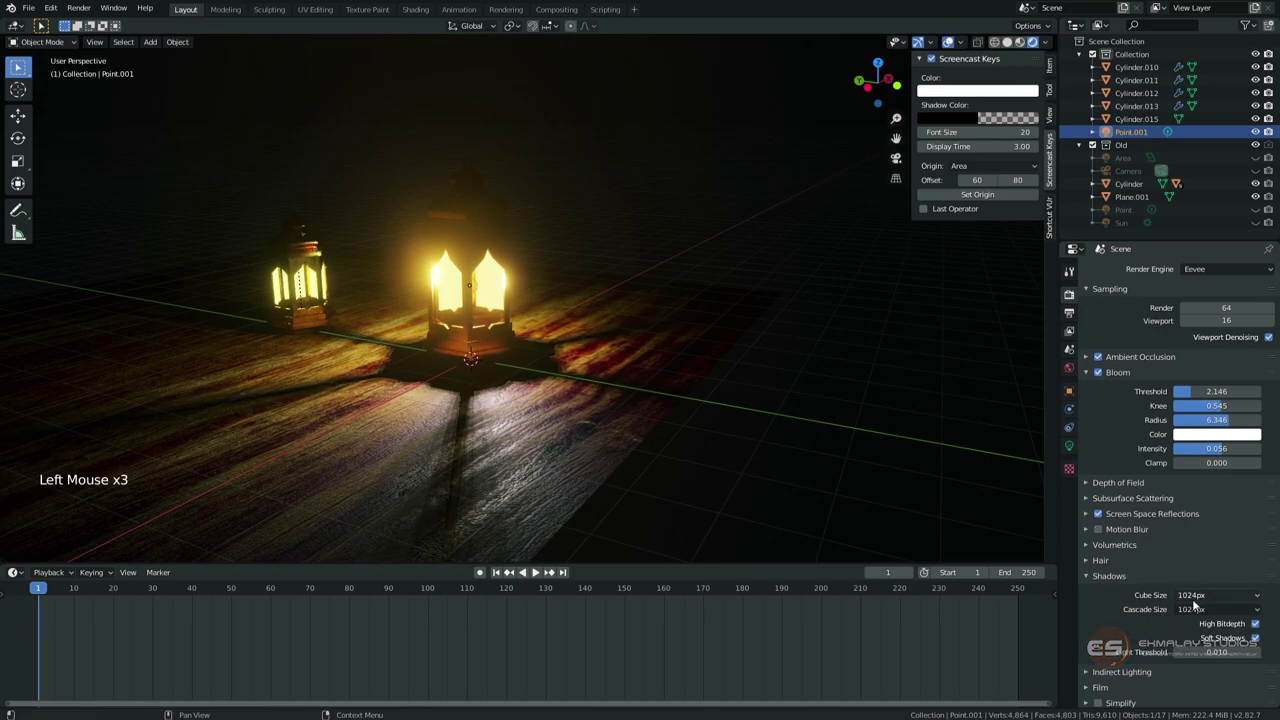
# Keep the shadow cube size at 1024px and turn off Soft Shadows for crisp shadow rays.
pyautogui.click(1197, 598)
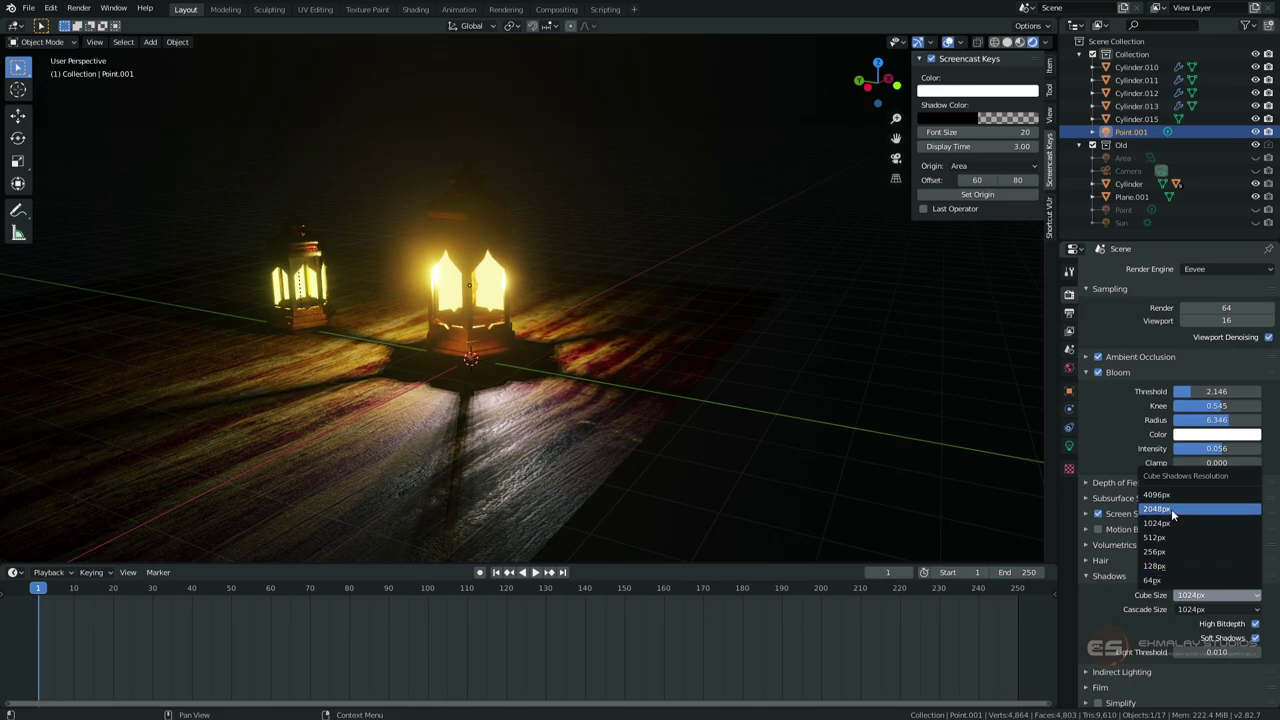
pyautogui.click(1190, 597)
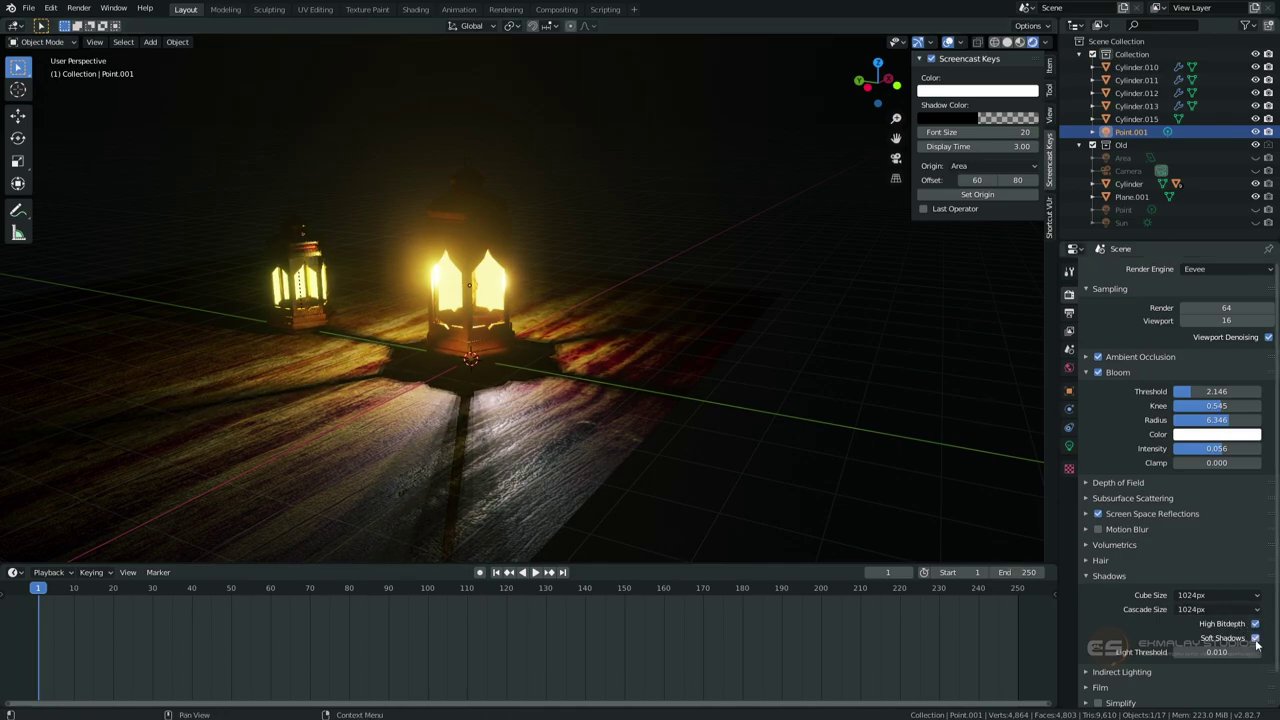
pyautogui.click(1256, 638)
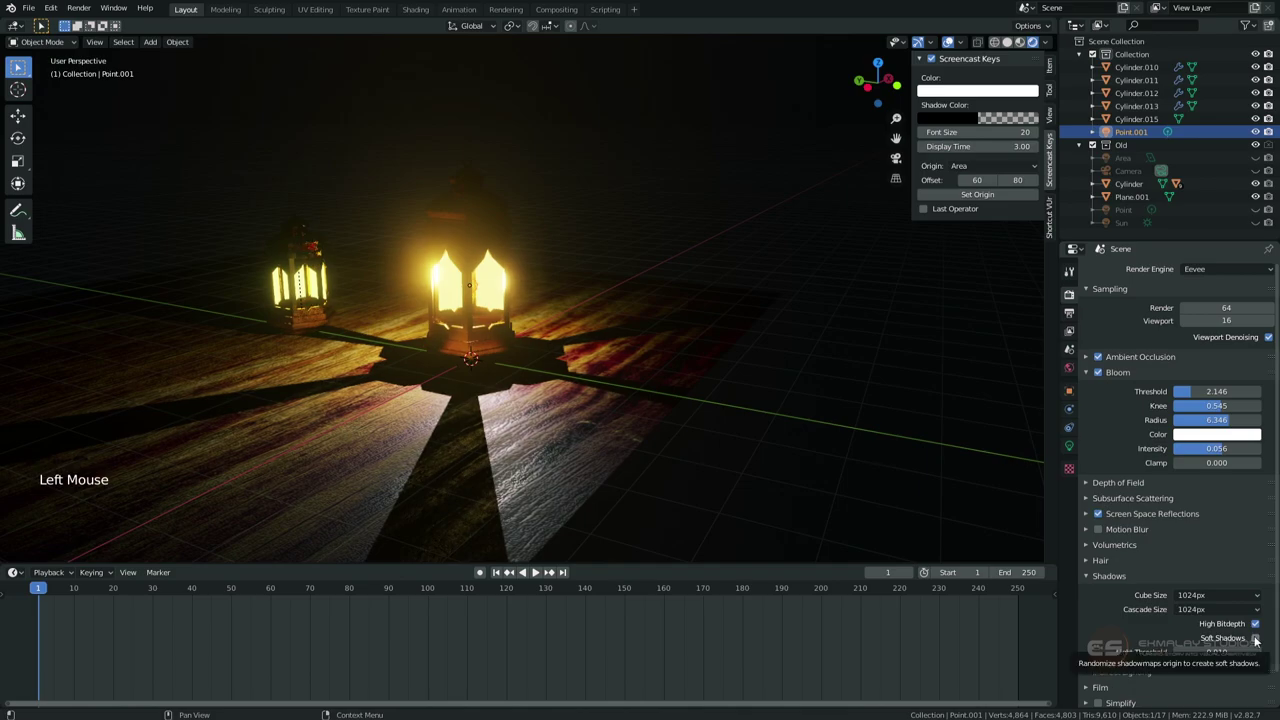
pyautogui.middleClick(536, 454)
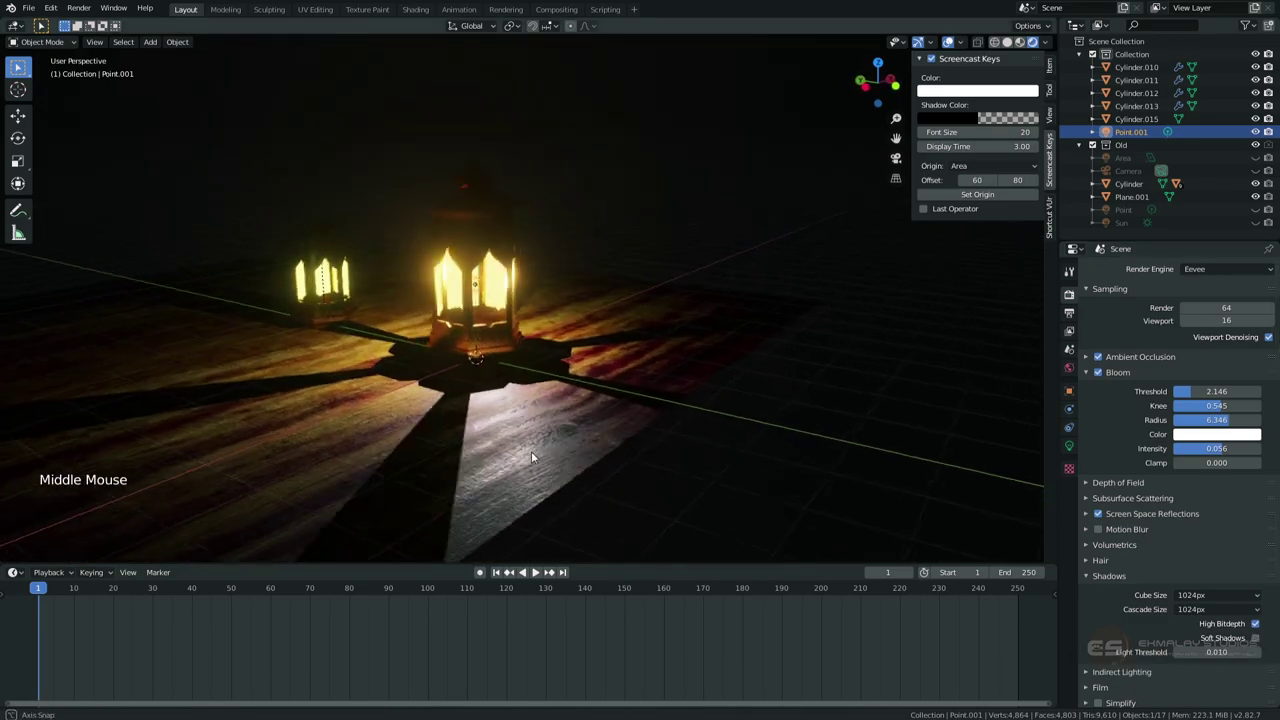
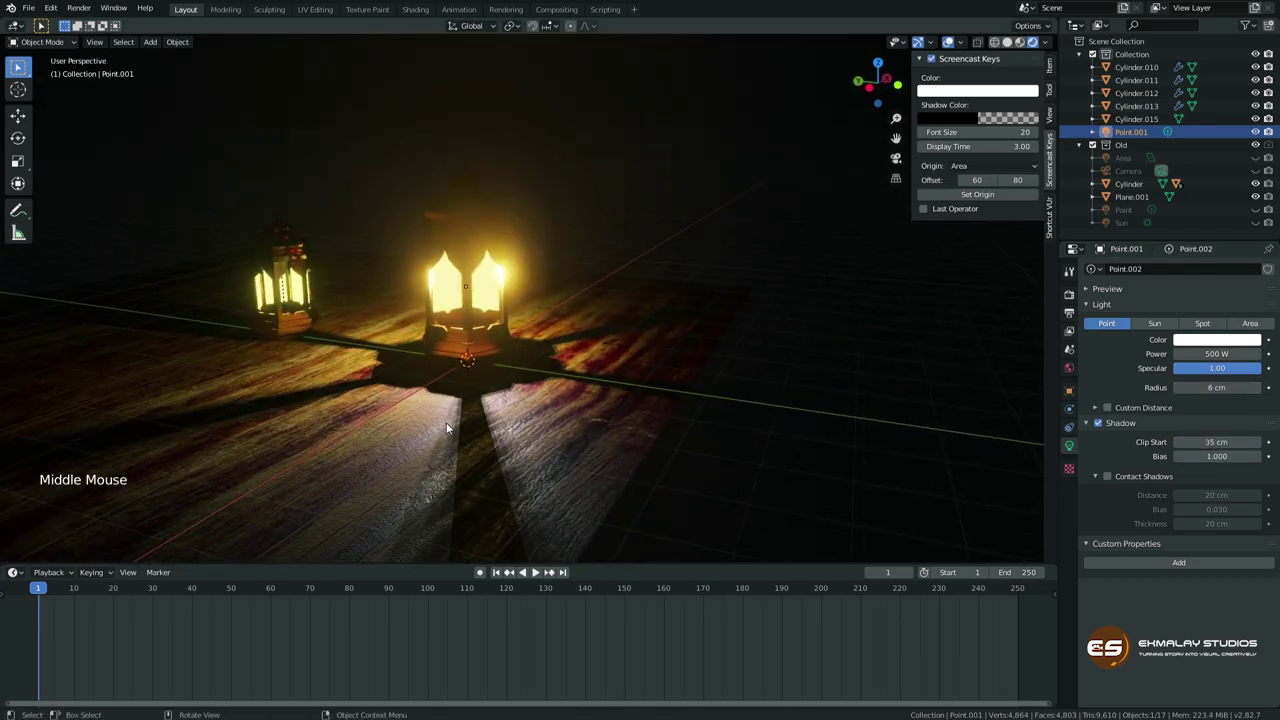
# Collapse the lantern collection in the Outliner and make the Area light visible again.
pyautogui.middleClick(459, 427)
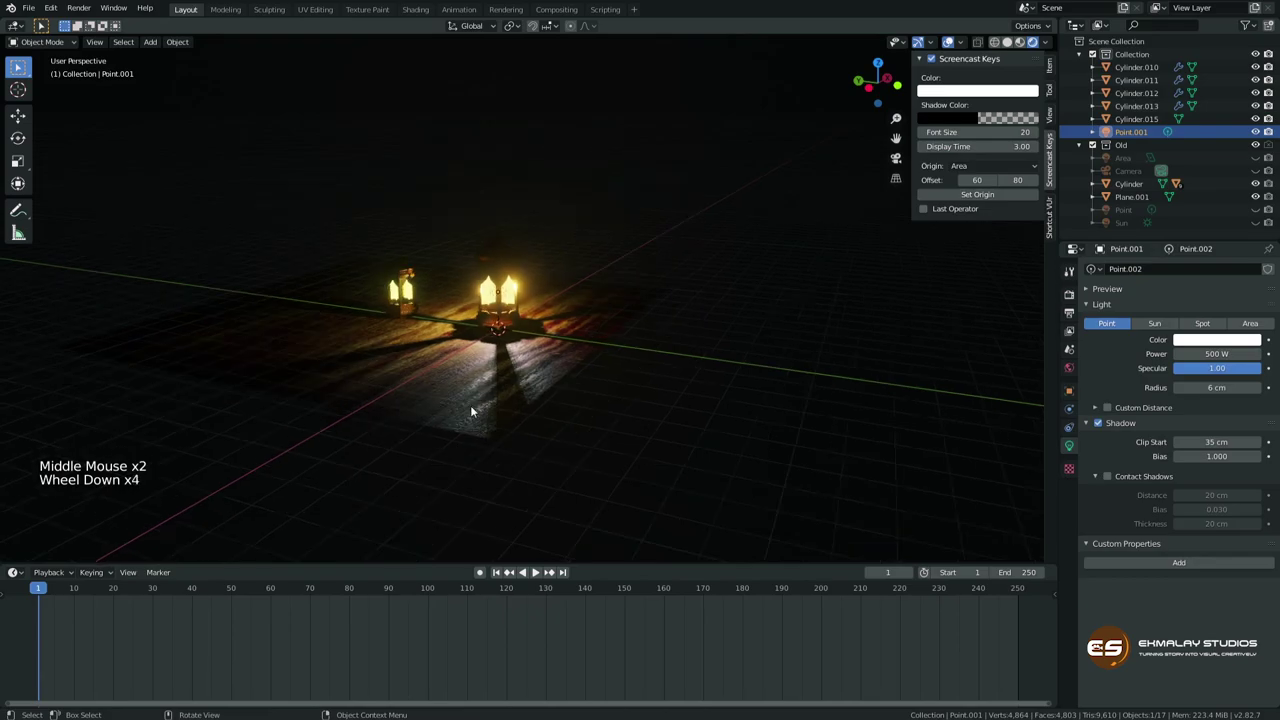
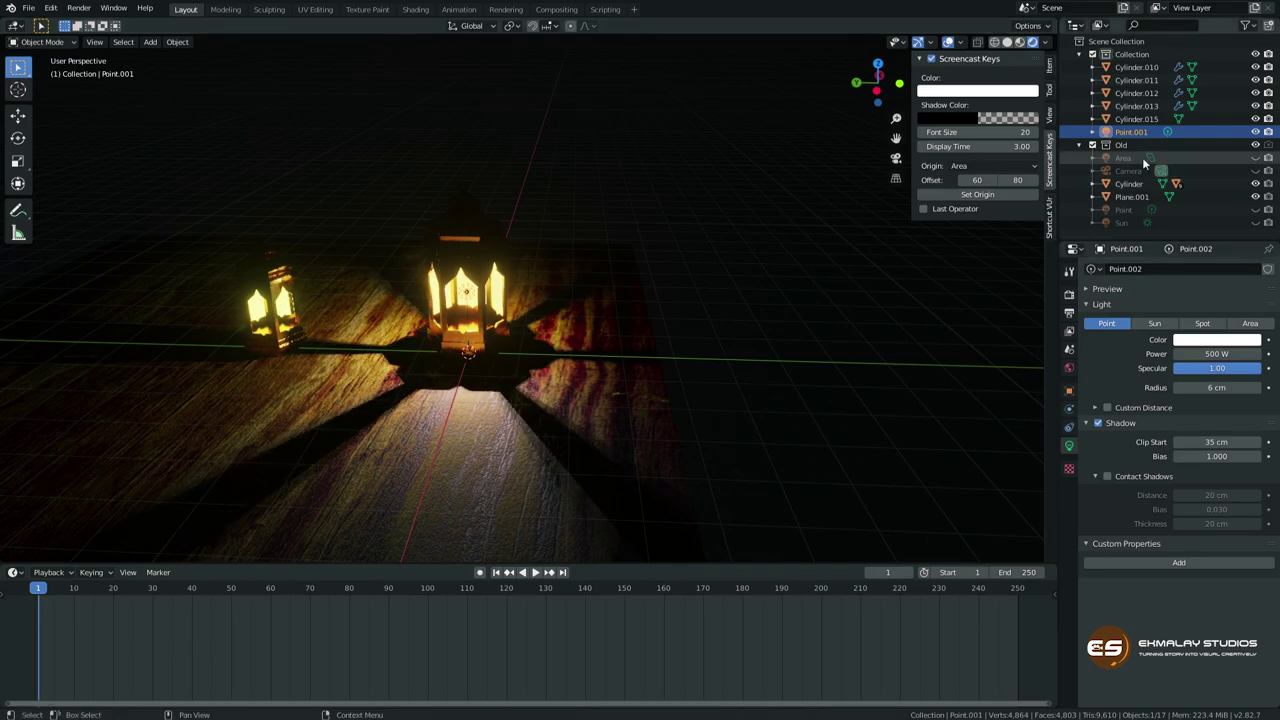
pyautogui.click(1083, 53)
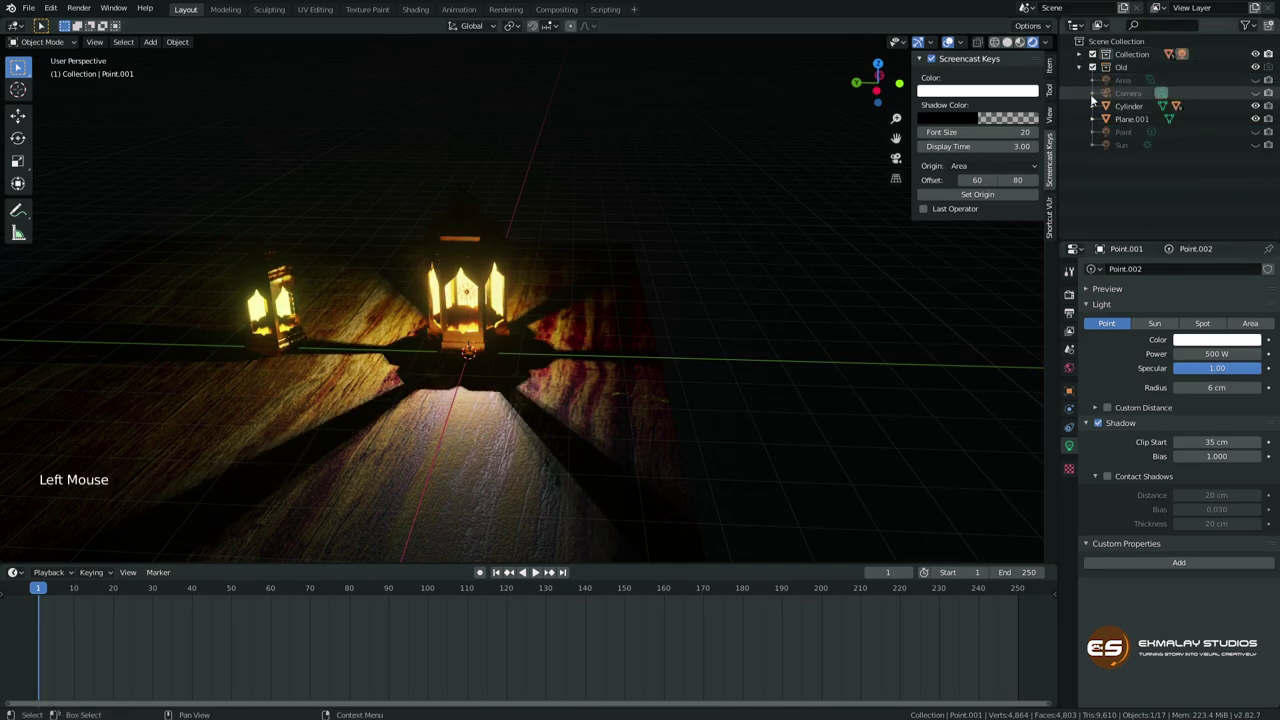
pyautogui.click(1255, 80)
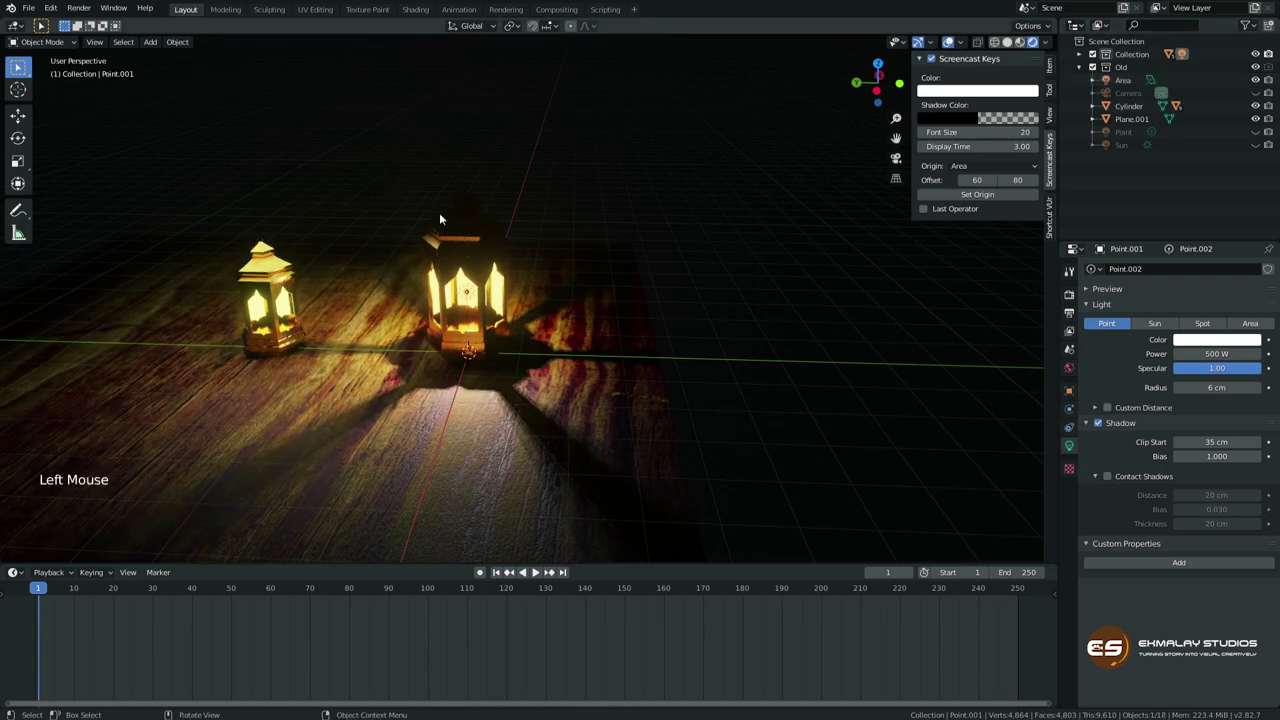
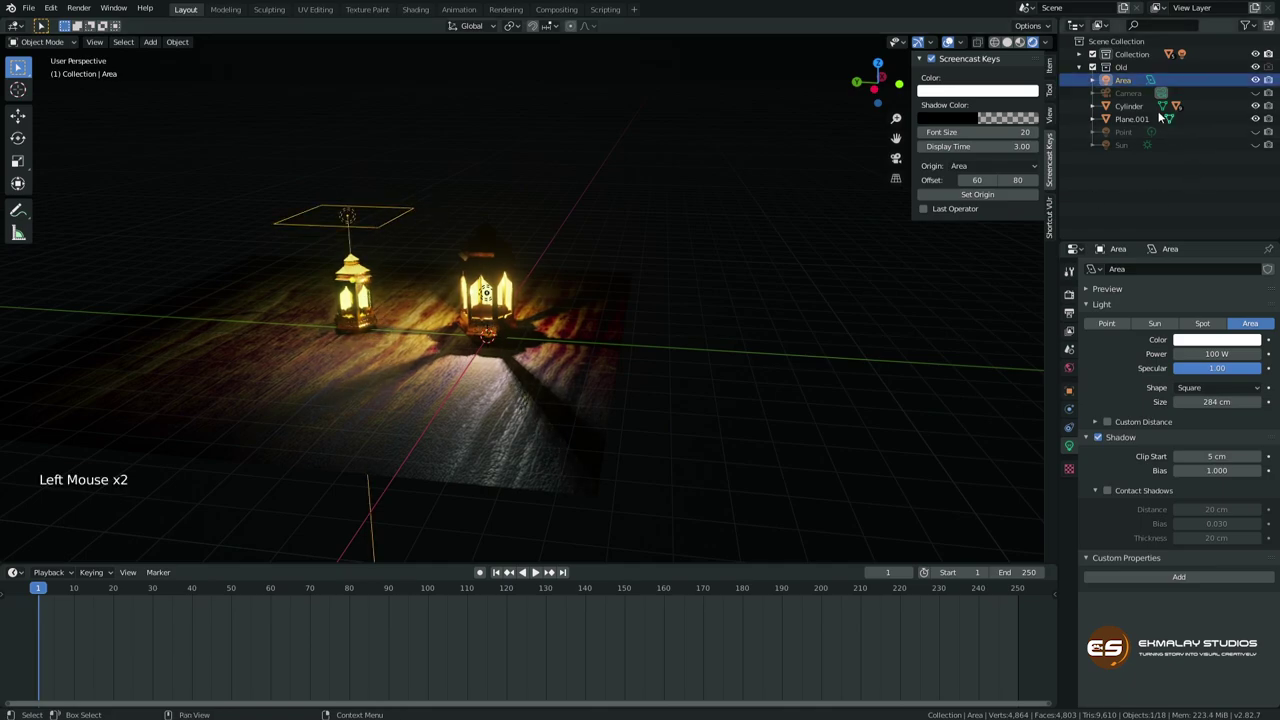
# Add a second area light raised above the gold lantern with 100 W power.
pyautogui.click(1261, 79)
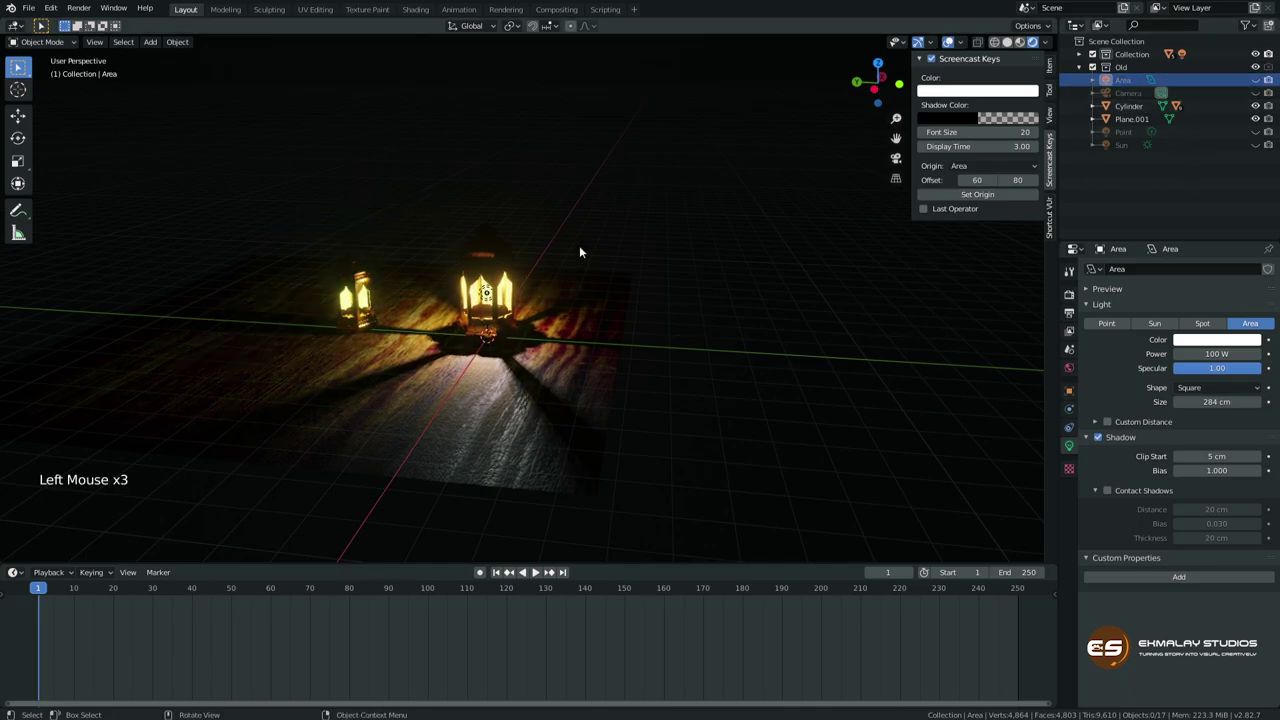
pyautogui.press('shift+a')
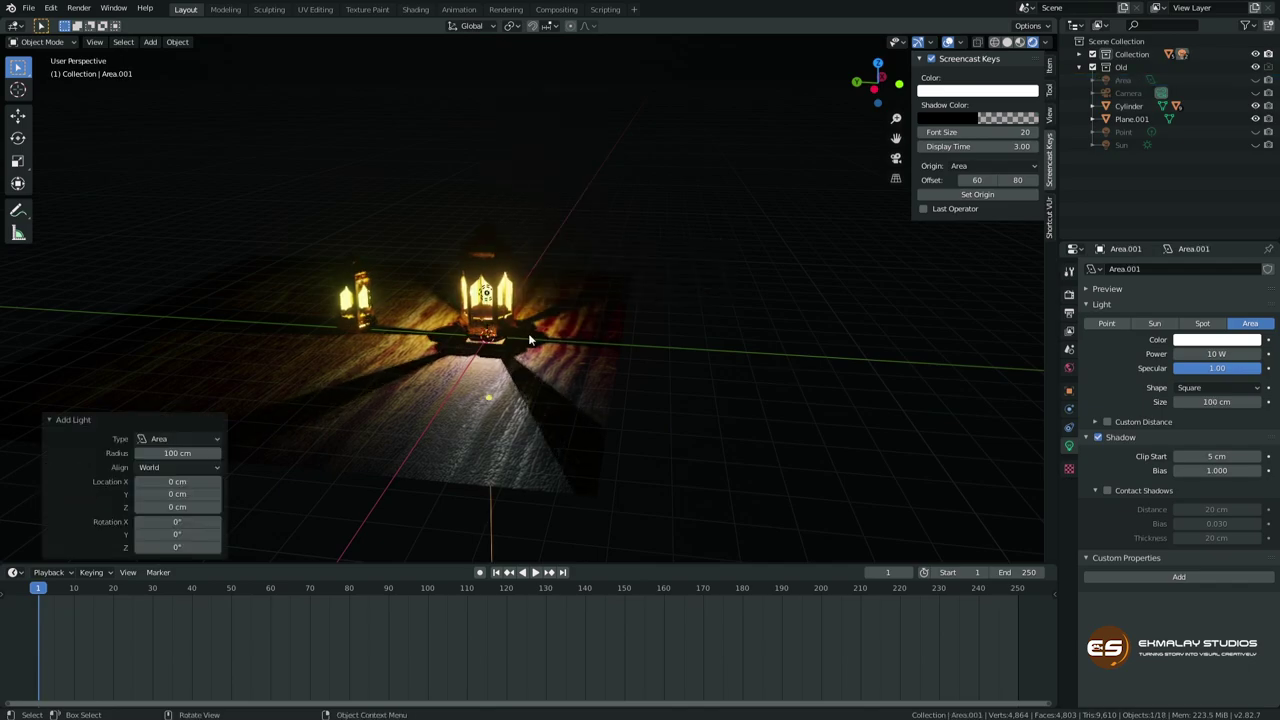
pyautogui.press('g')
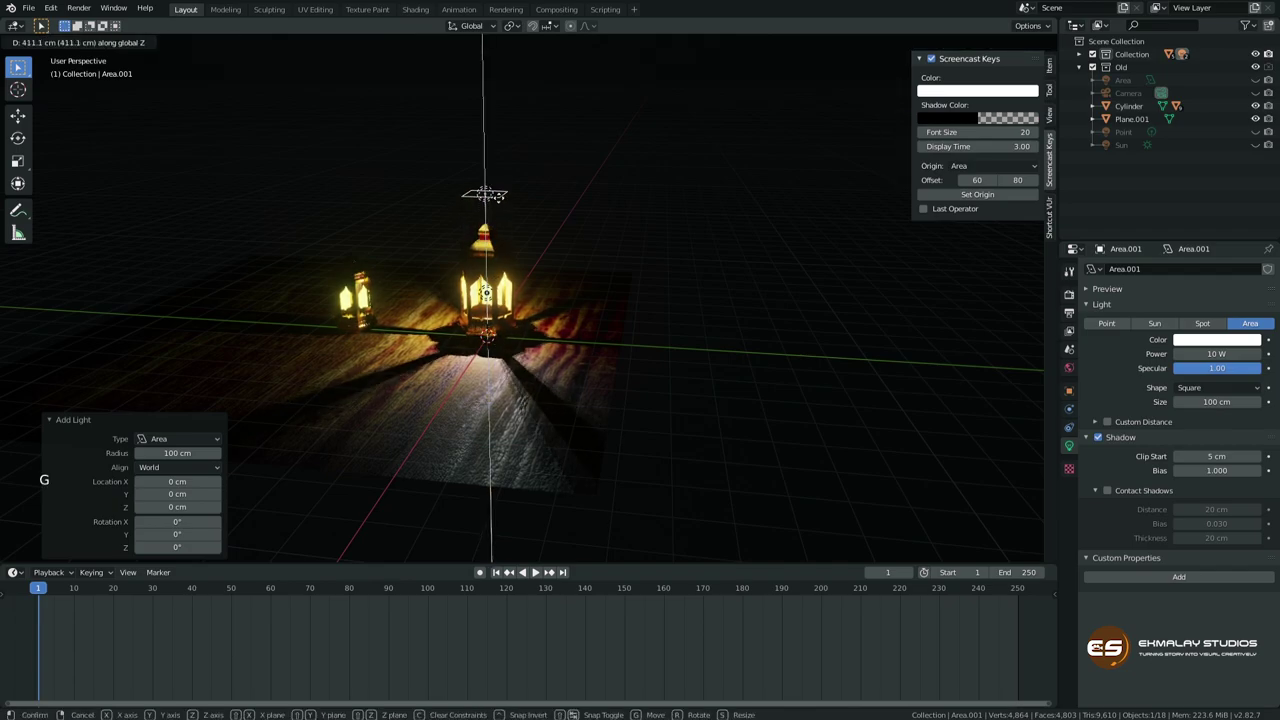
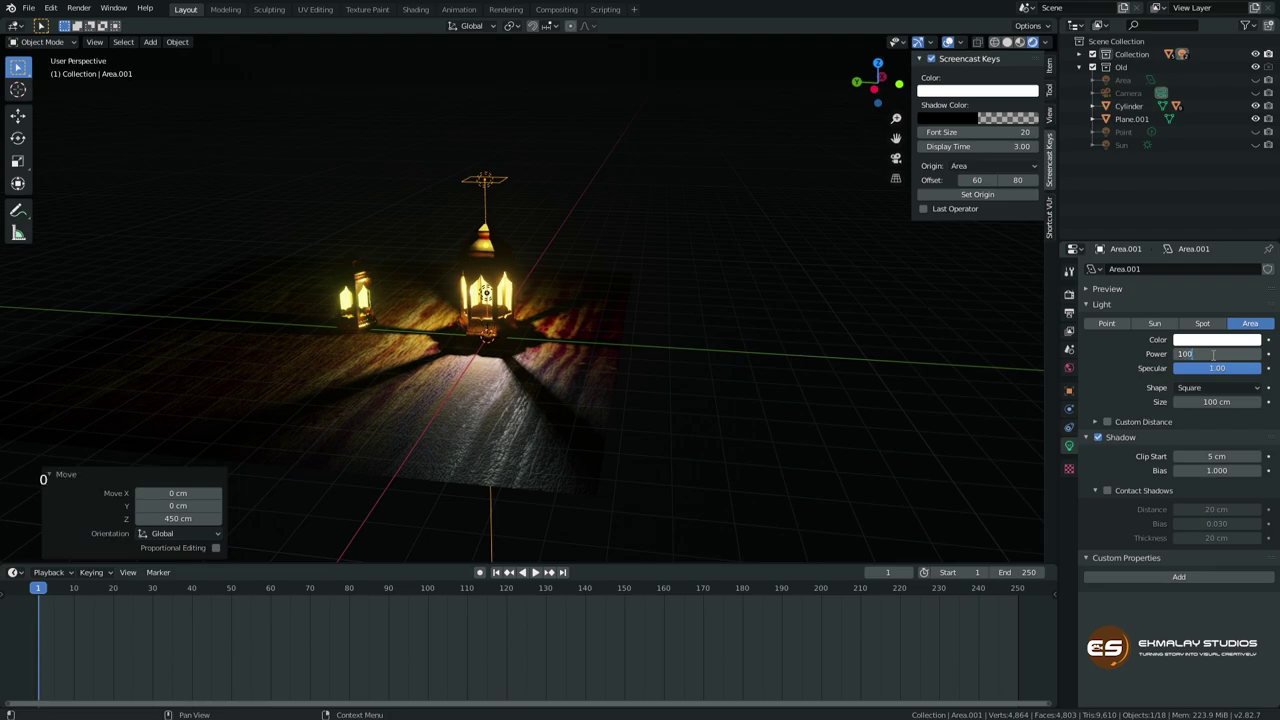
pyautogui.press('Return')
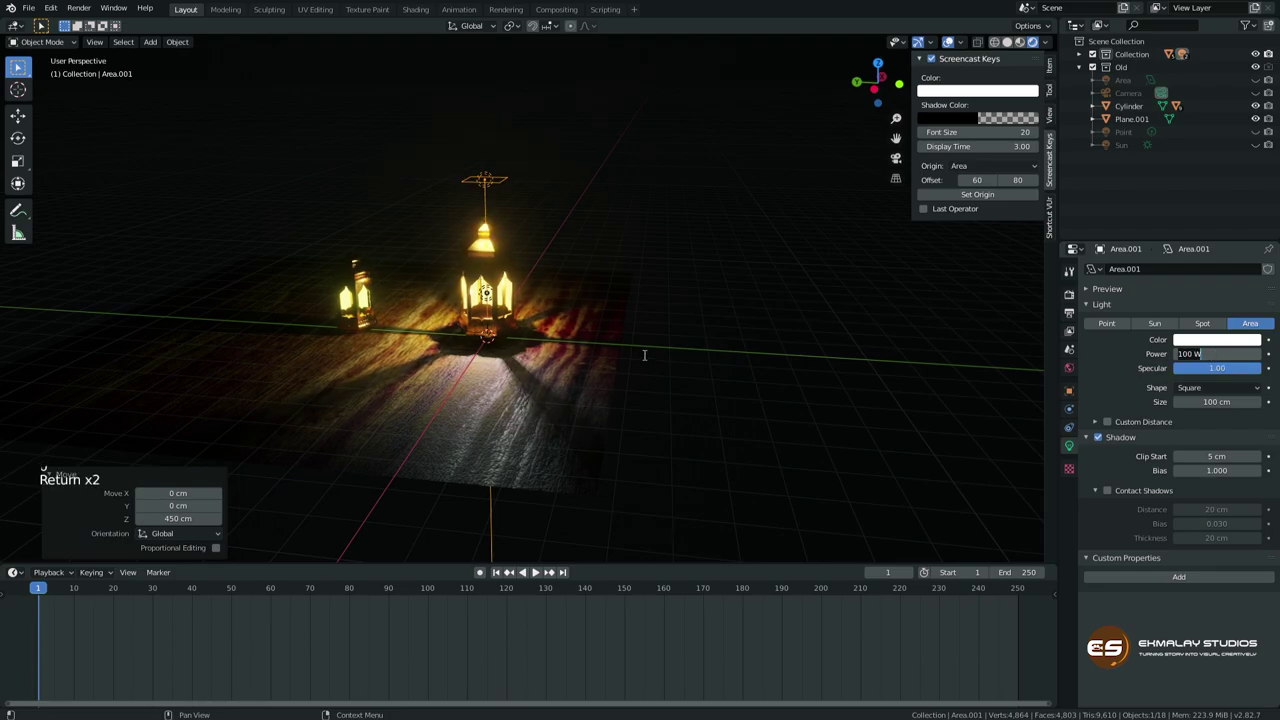
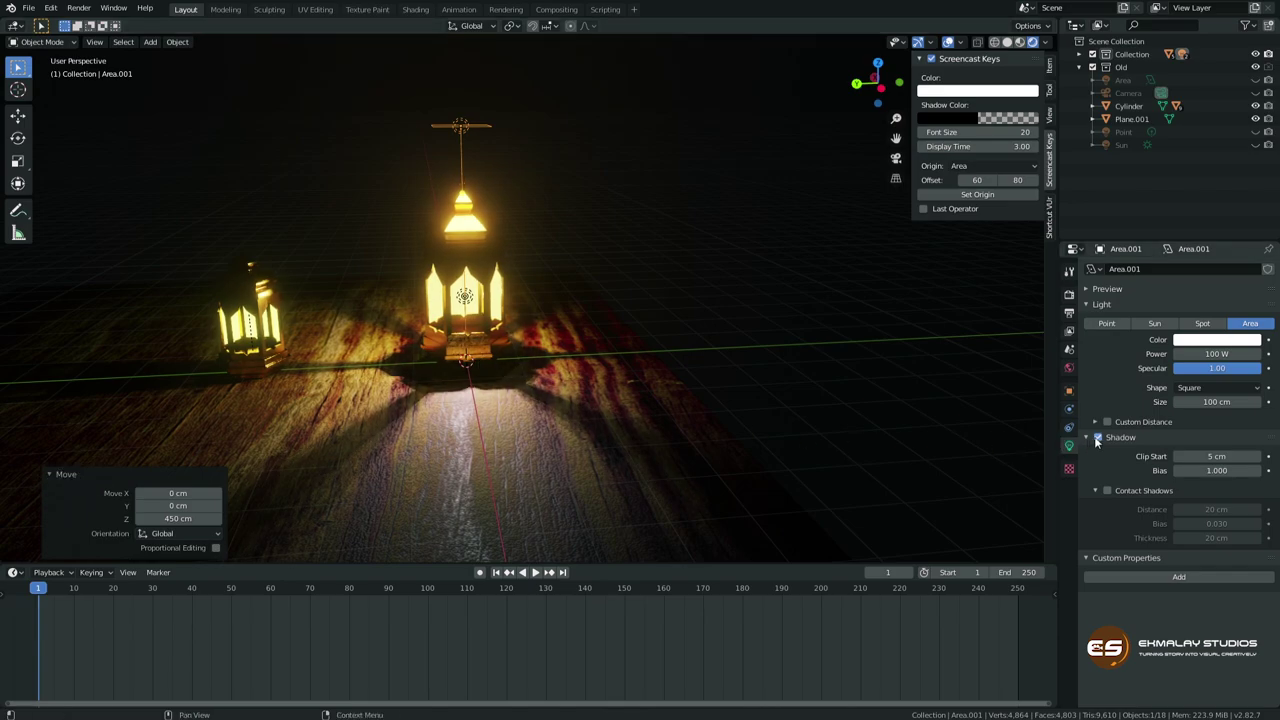
# Keep Area.001's shadows enabled and inspect the lantern's shadow on the floor.
pyautogui.click(1099, 438)
pyautogui.click(1099, 438)
pyautogui.middleClick(1099, 438)
pyautogui.middleClick(580, 418)
pyautogui.middleClick(511, 384)
pyautogui.scroll(3)
pyautogui.middleClick(510, 406)
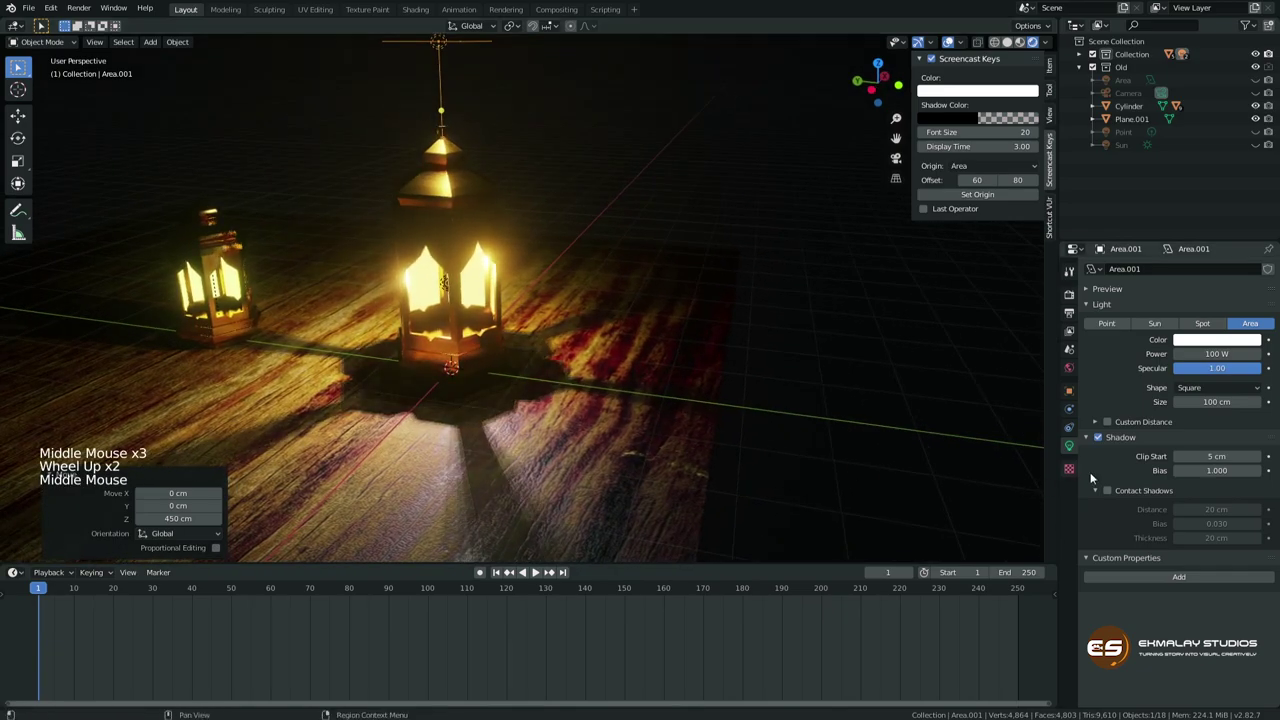
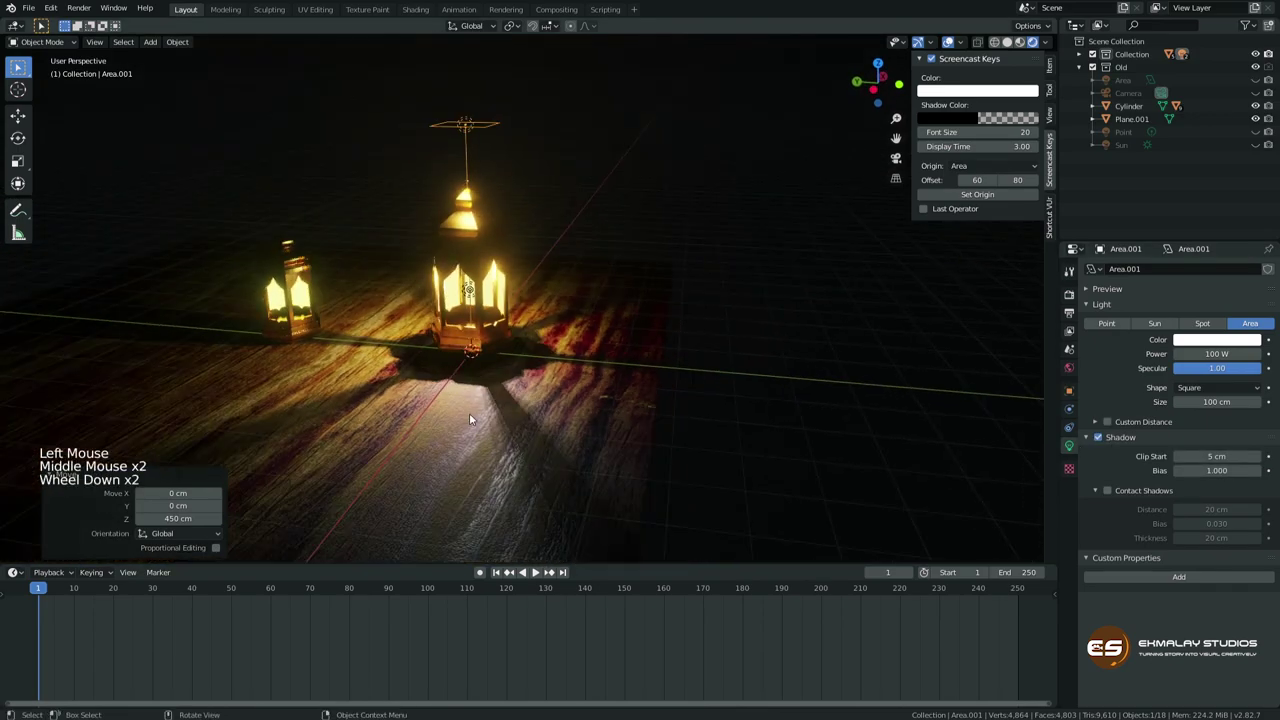
pyautogui.middleClick(481, 397)
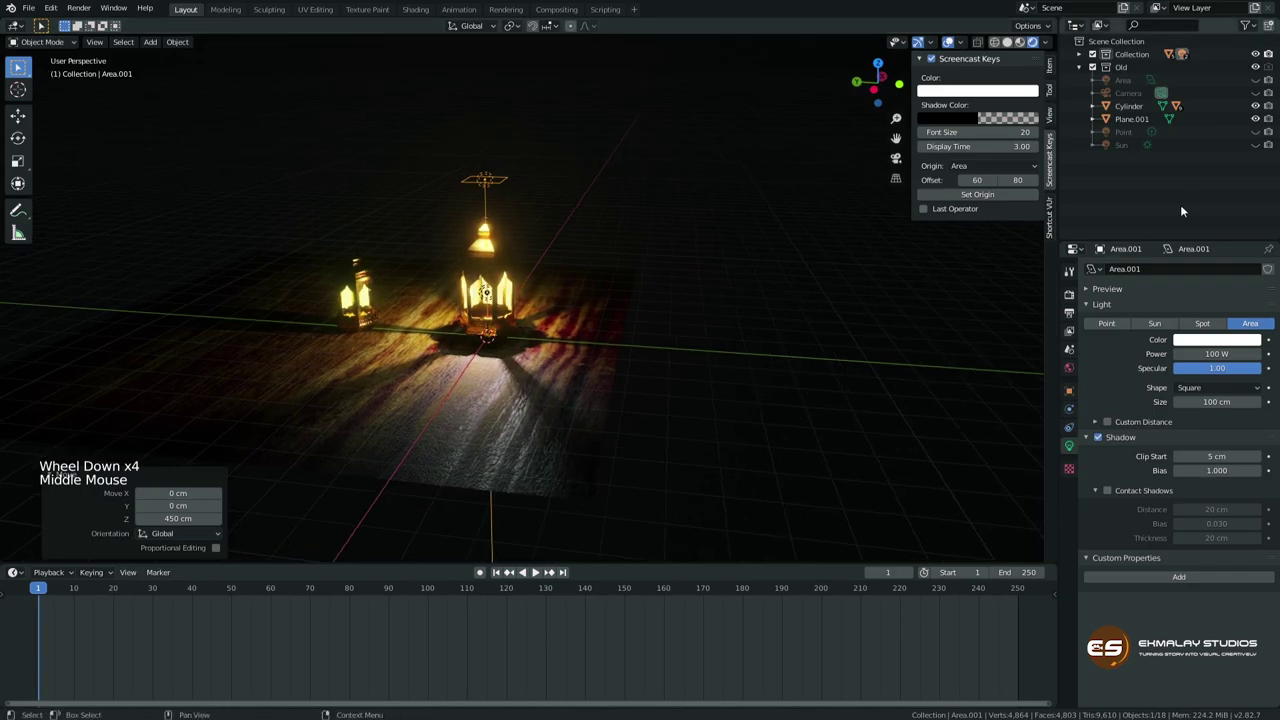
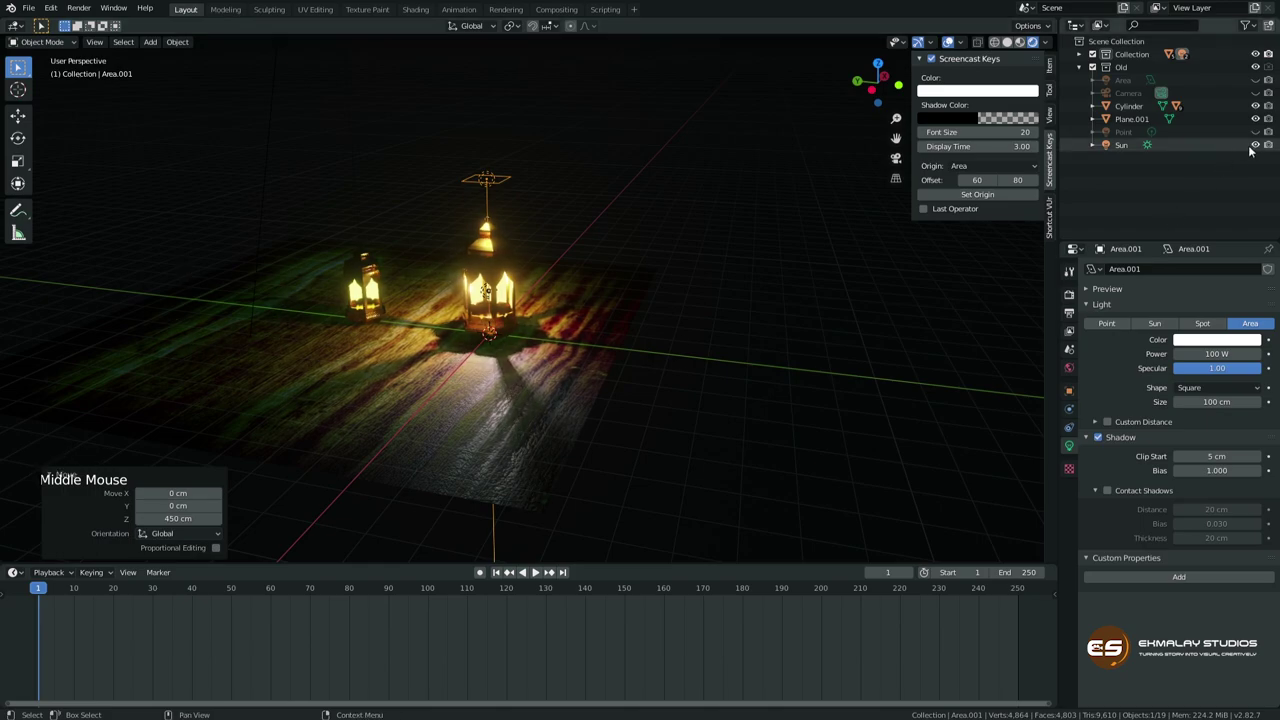
# Unhide the blue Sun light (strength 1.75) in the Outliner and select it.
pyautogui.click(1257, 146)
pyautogui.click(1257, 146)
pyautogui.click(1257, 146)
pyautogui.click(1257, 146)
pyautogui.click(1257, 146)
pyautogui.click(1264, 148)
pyautogui.middleClick(498, 343)
pyautogui.scroll(-3)
pyautogui.click(496, 200)
pyautogui.scroll(3)
pyautogui.middleClick(530, 376)
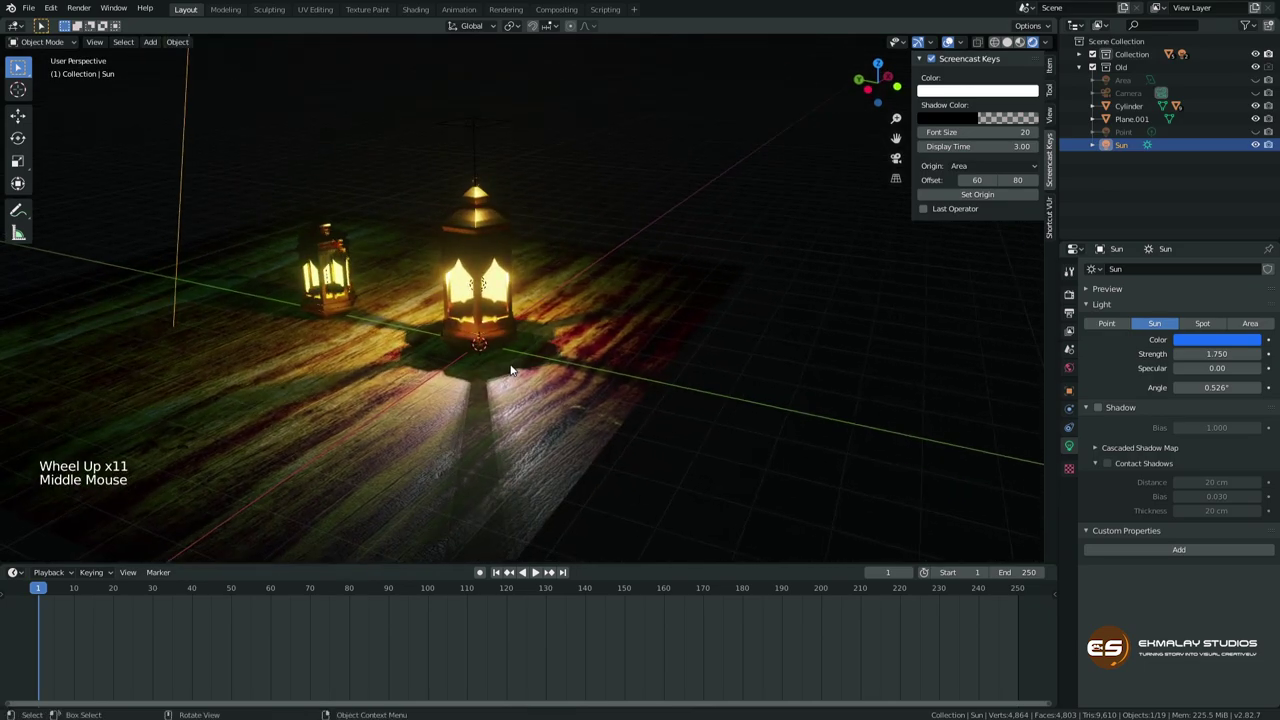
# Add a new plane, Plane.002, around the lantern via Shift+A.
pyautogui.press('shift+a')
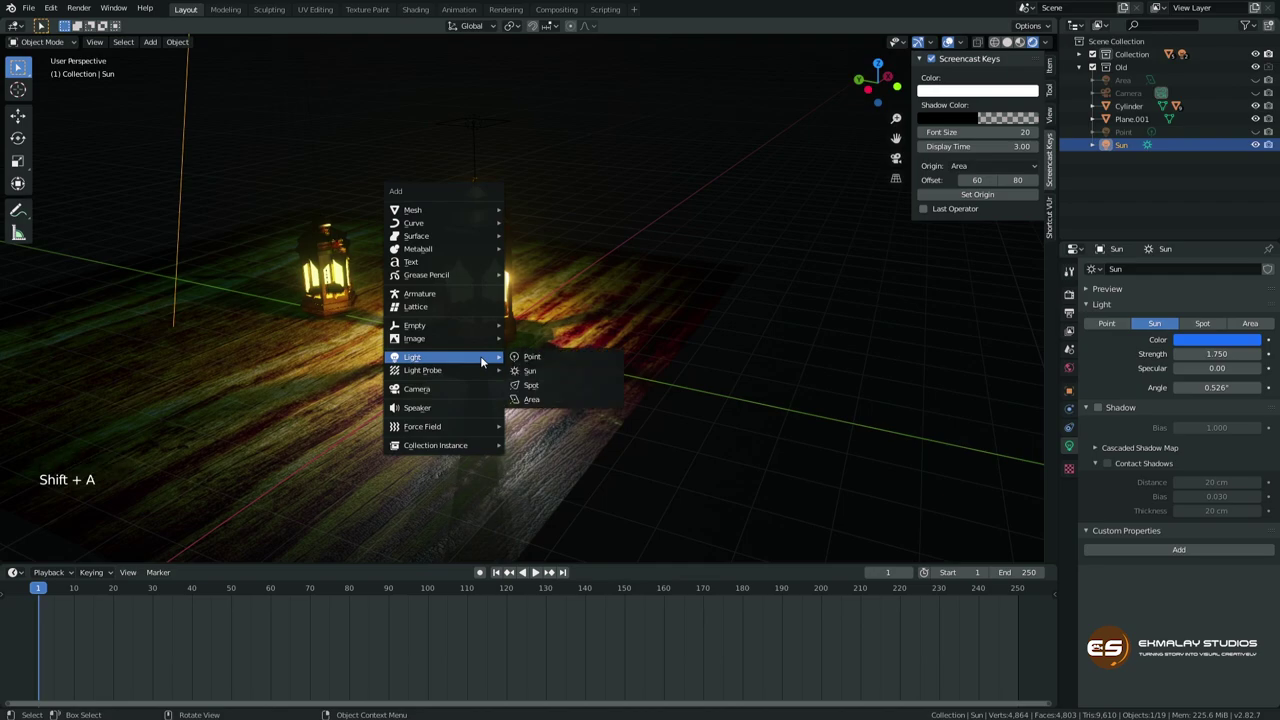
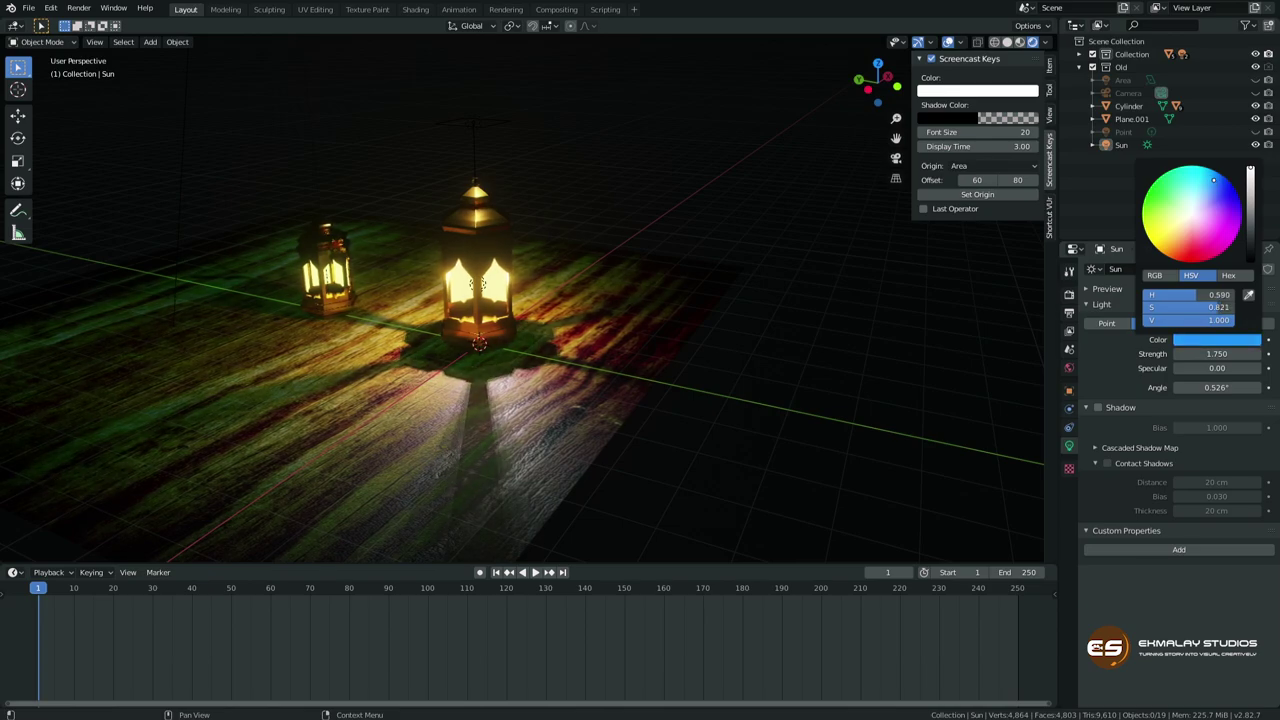
pyautogui.middleClick(547, 406)
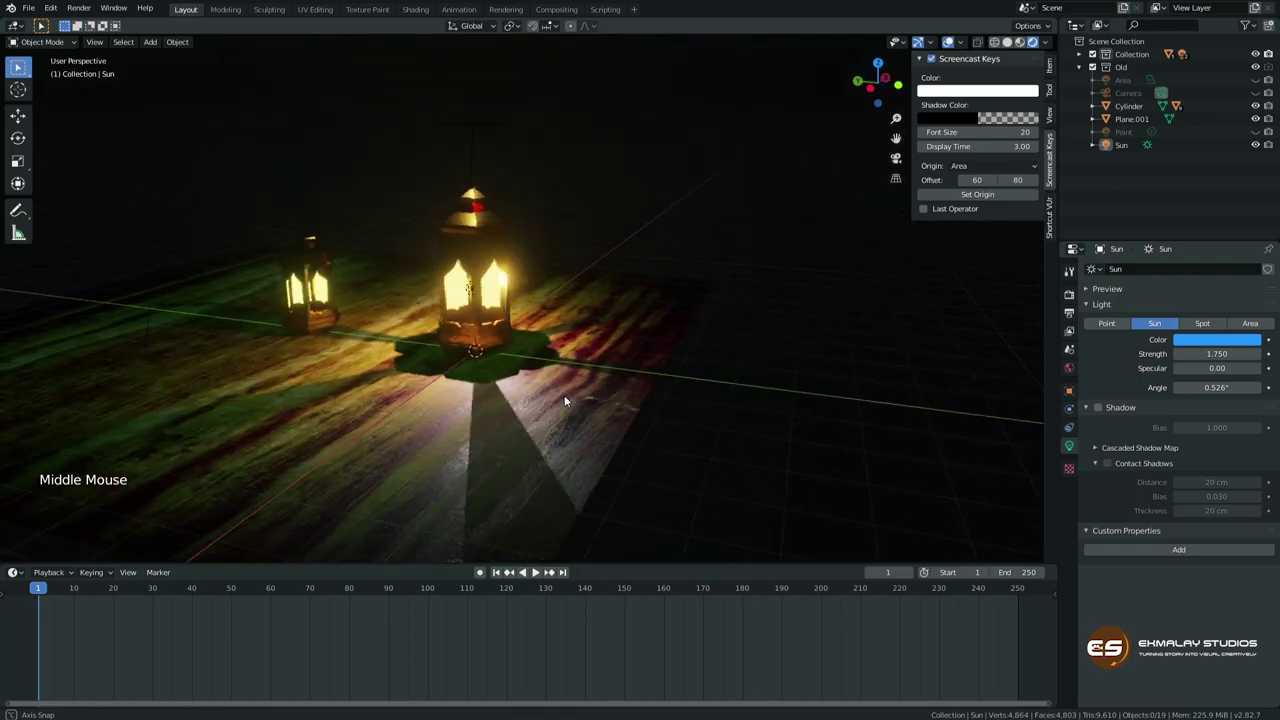
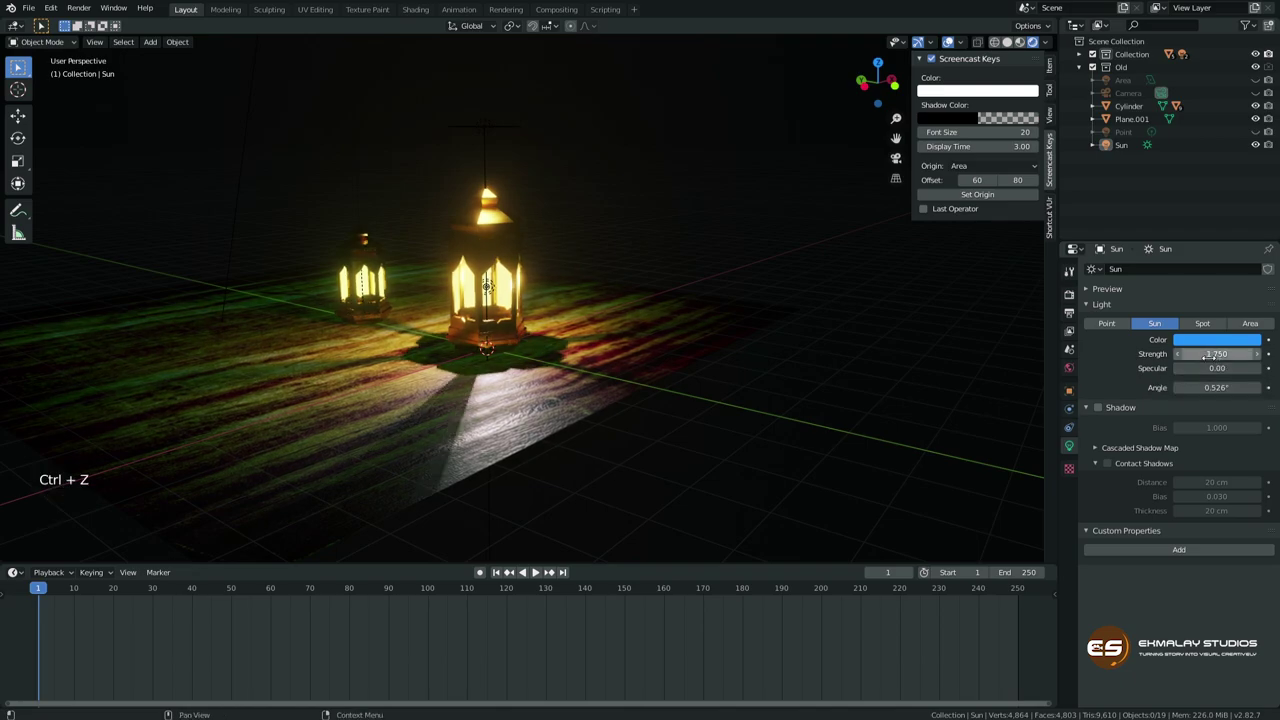
pyautogui.middleClick(593, 418)
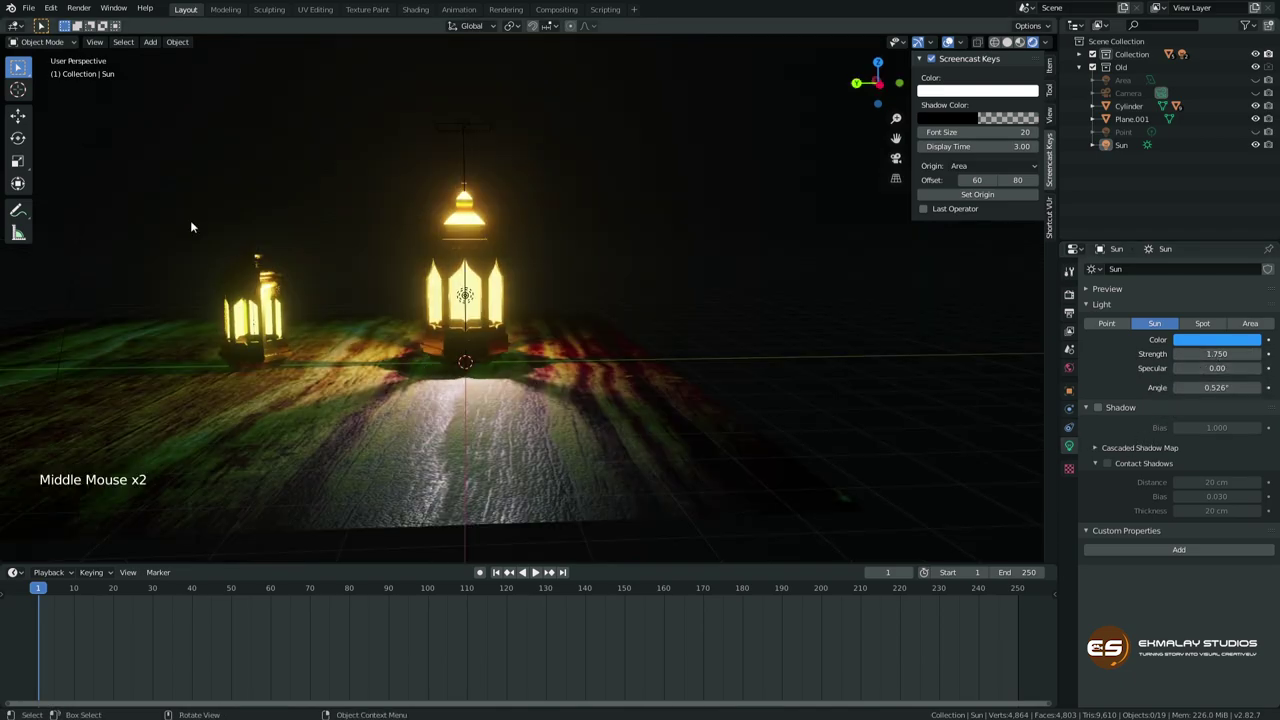
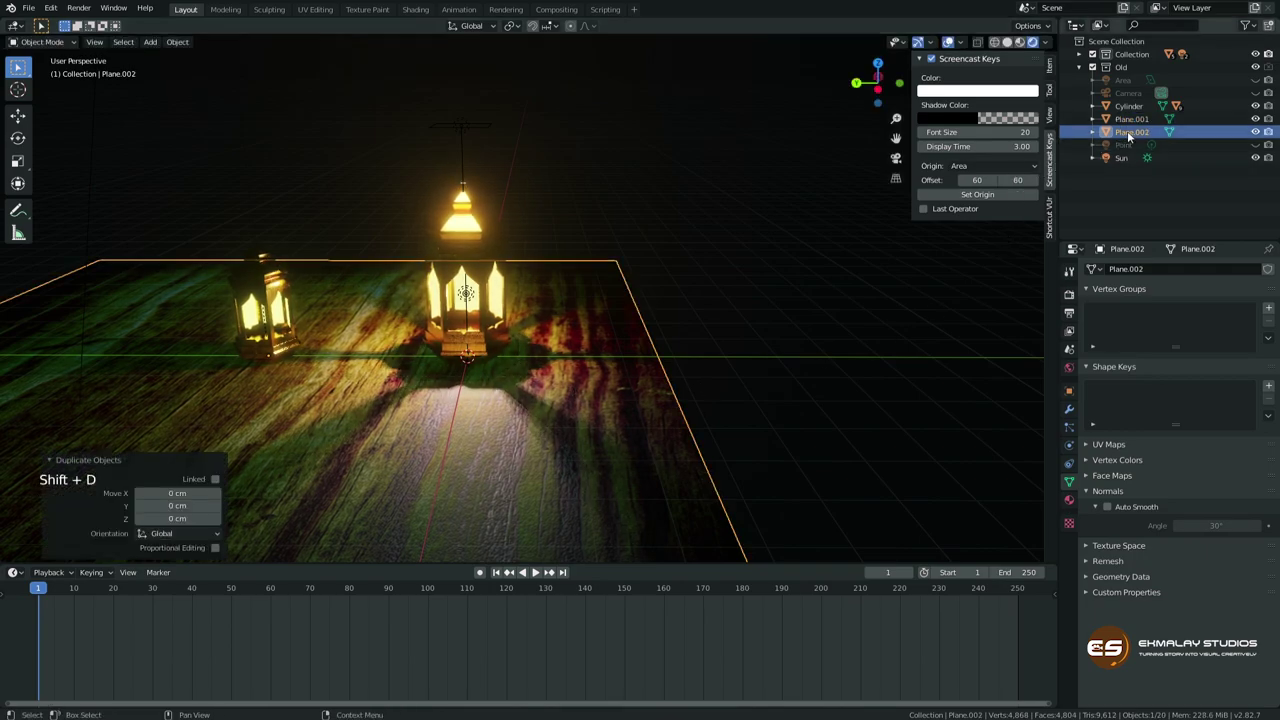
# Hide the Old collection and slide Plane.002 along Y beneath the lantern.
pyautogui.click(1130, 133)
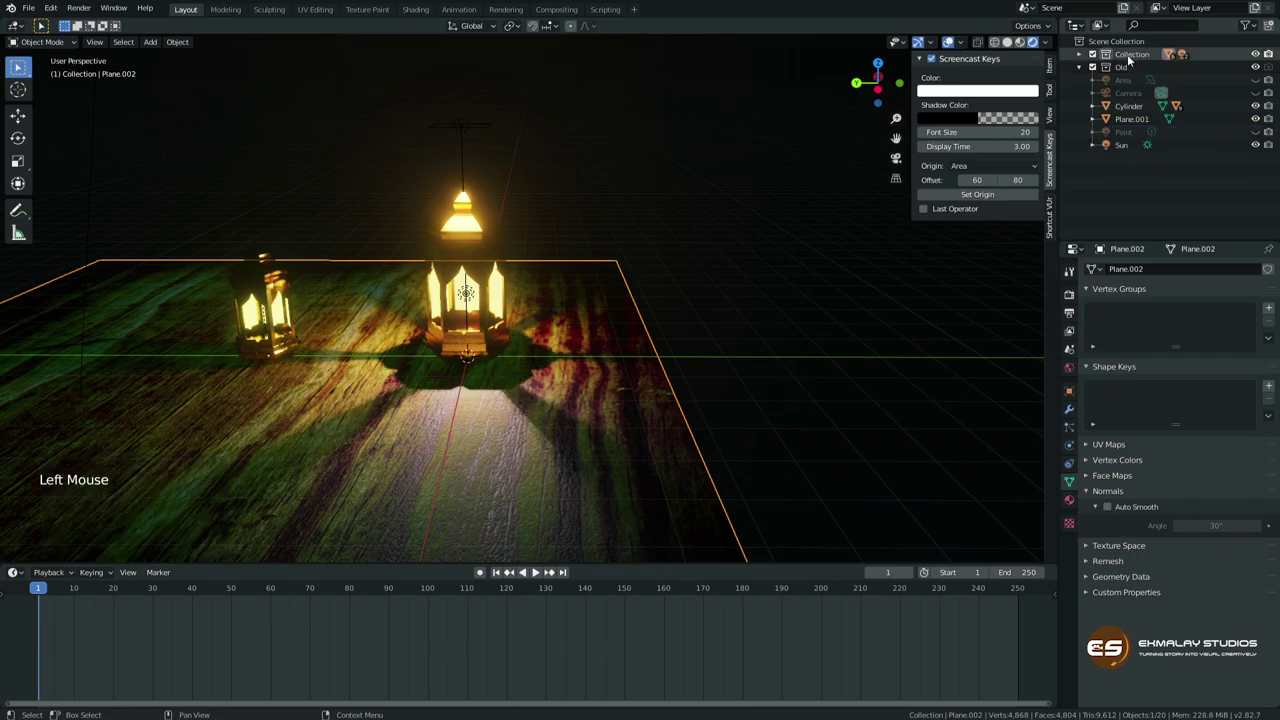
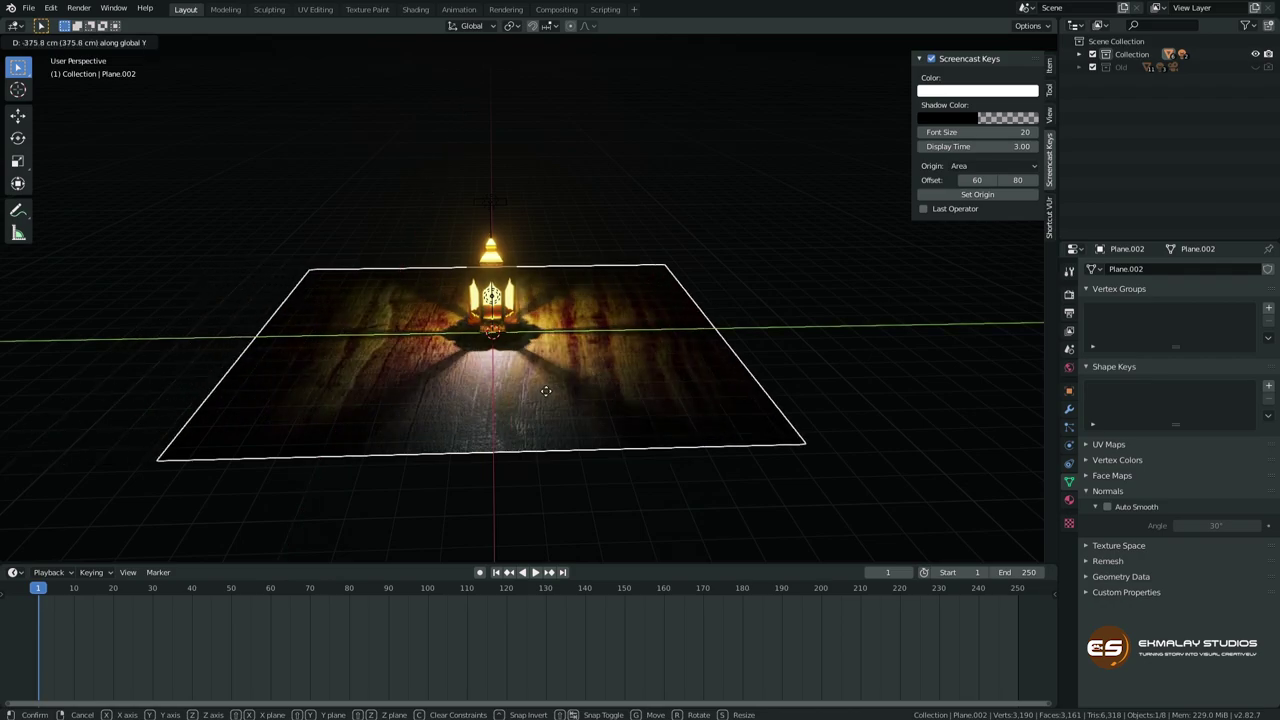
pyautogui.middleClick(525, 381)
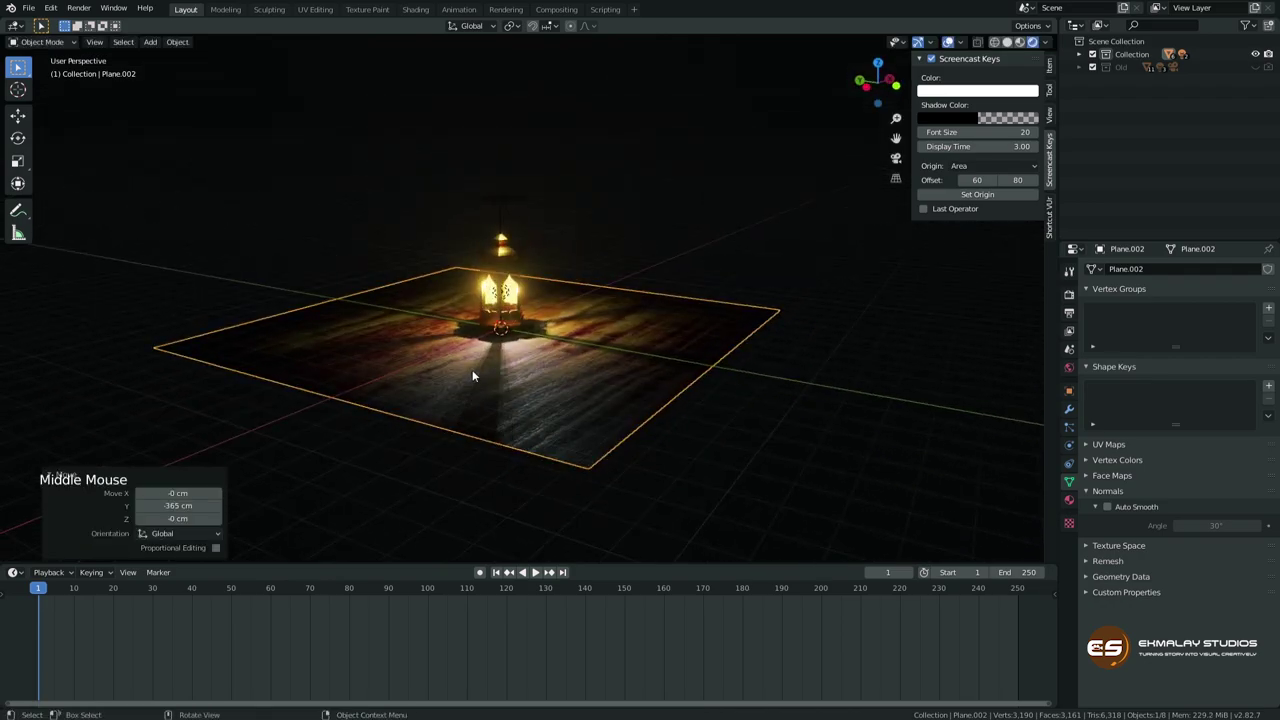
pyautogui.scroll(3)
pyautogui.middleClick(469, 406)
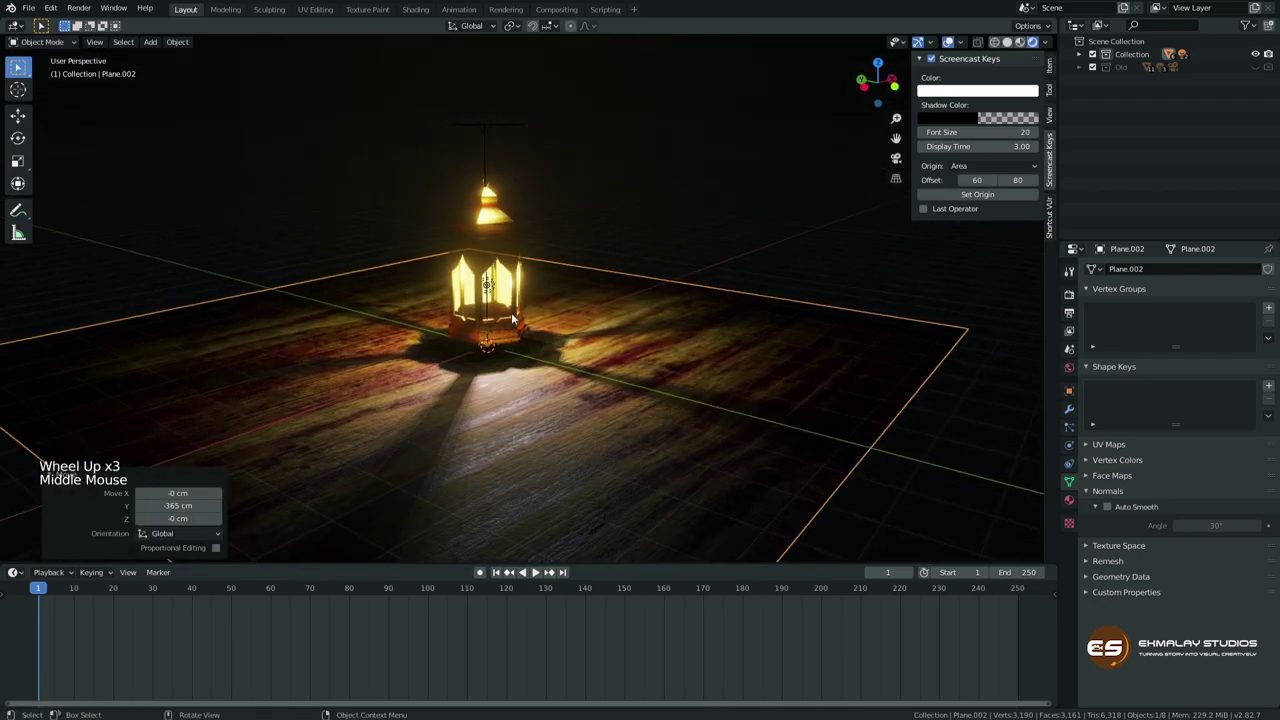
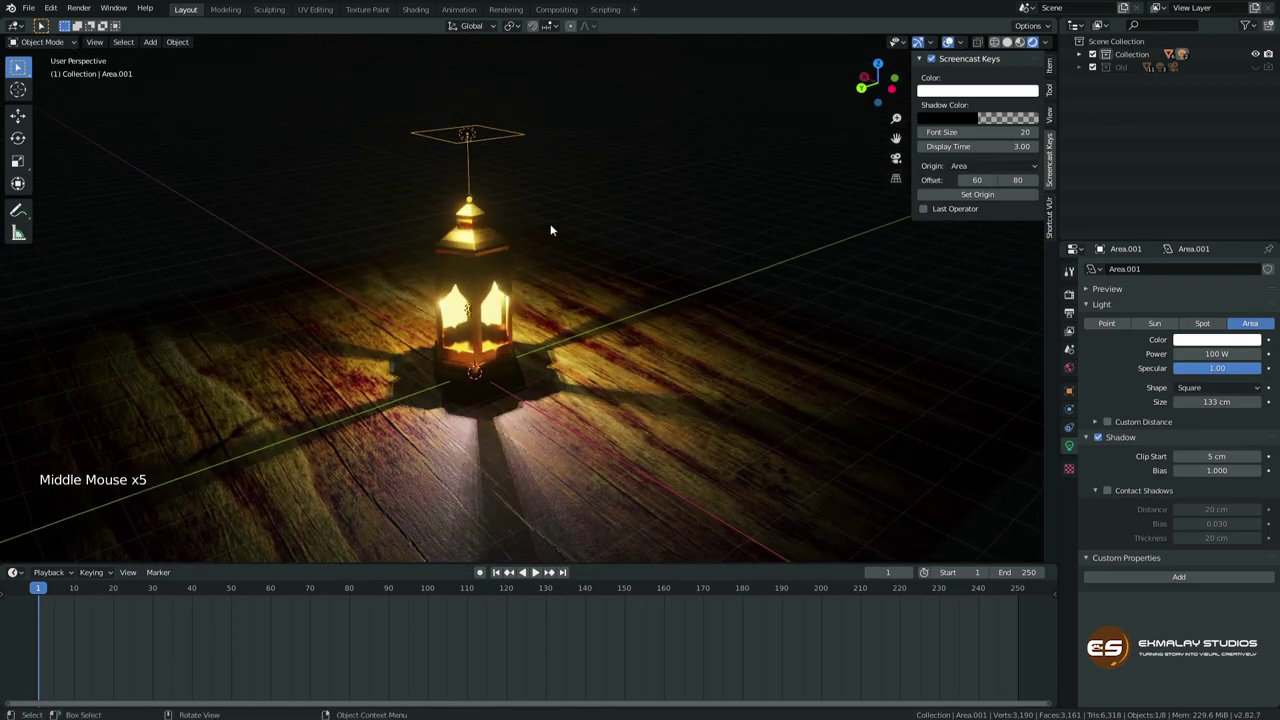
# Adjust the area light size, orbit around the lantern and switch viewport shading to Material Preview.
pyautogui.scroll(3)
pyautogui.scroll(-3)
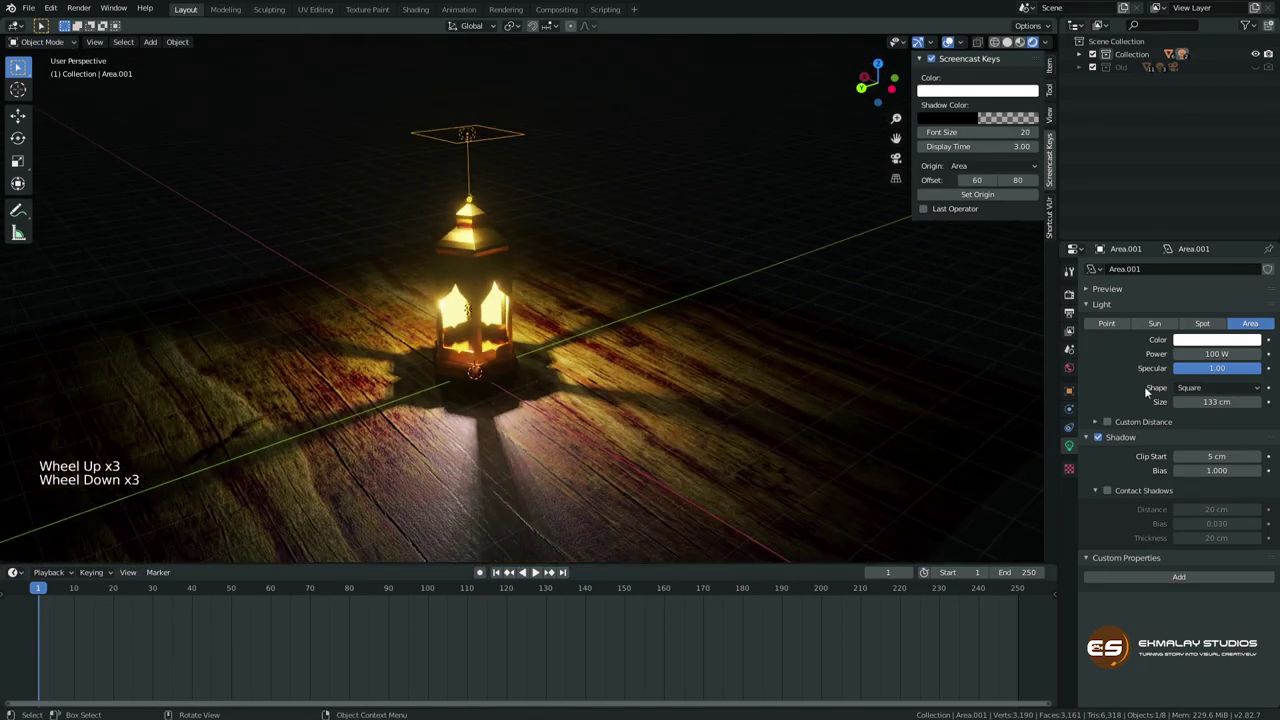
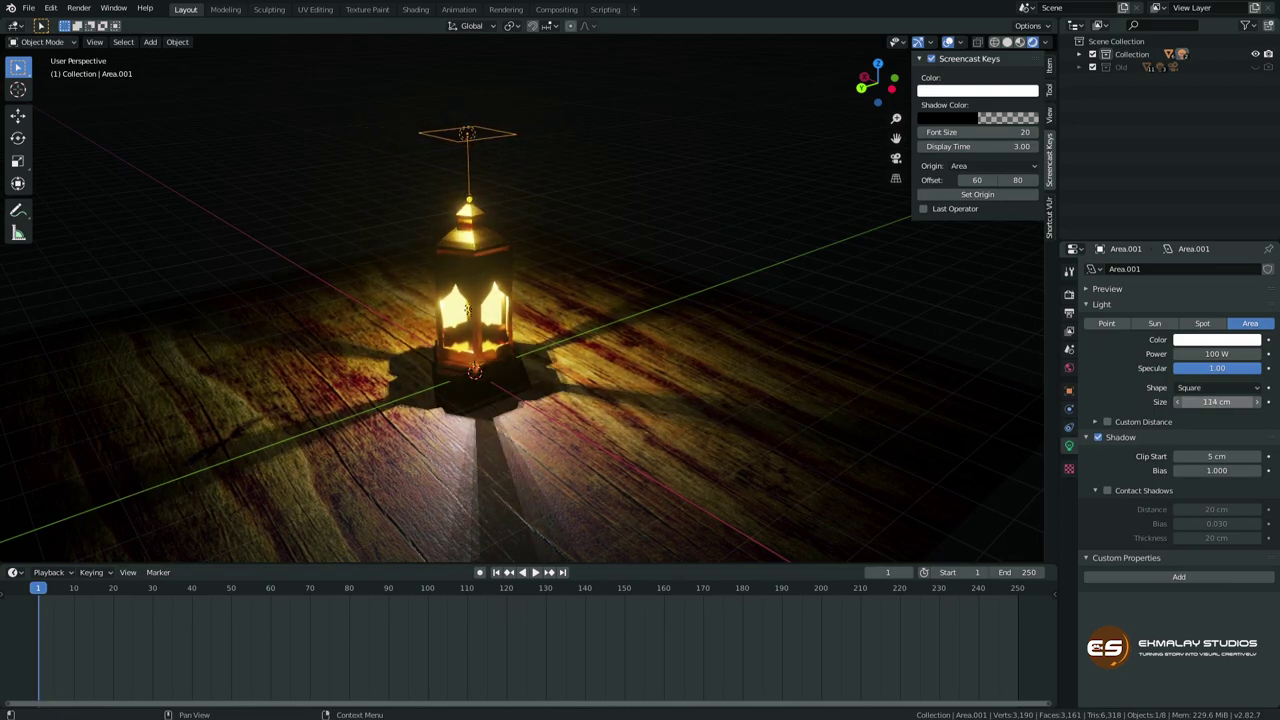
pyautogui.middleClick(502, 386)
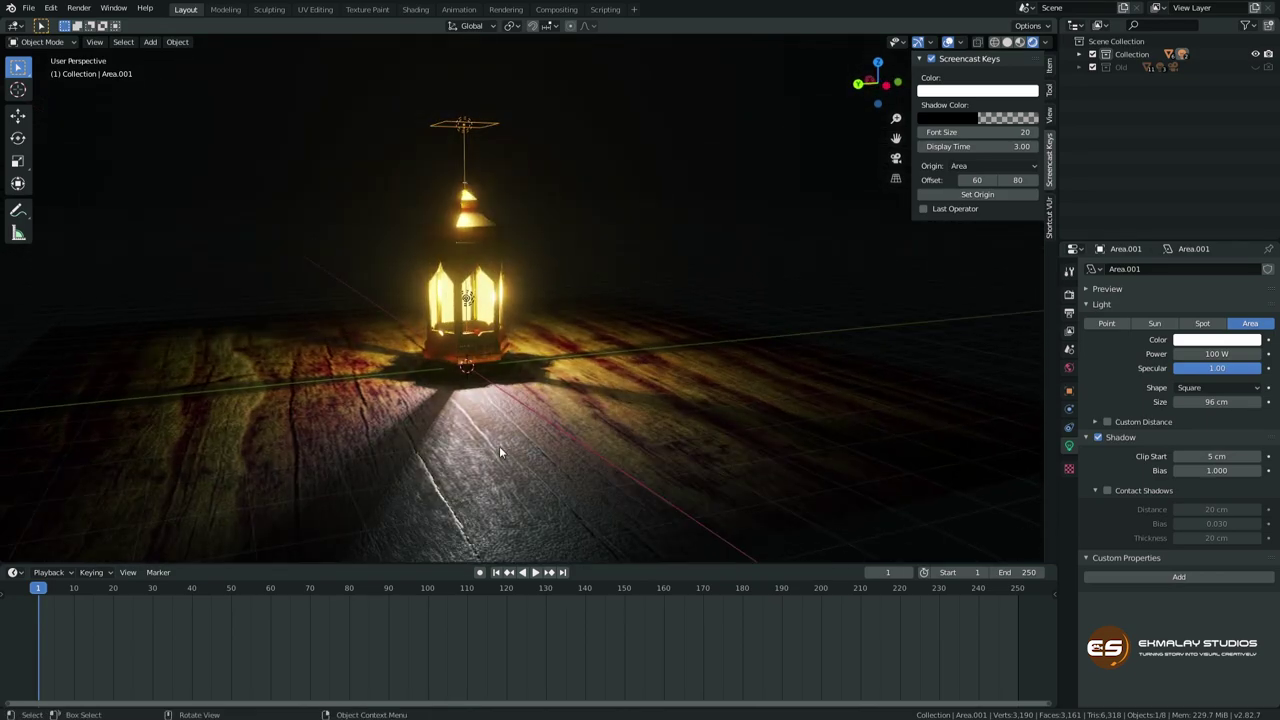
pyautogui.middleClick(507, 430)
pyautogui.middleClick(439, 416)
pyautogui.middleClick(542, 425)
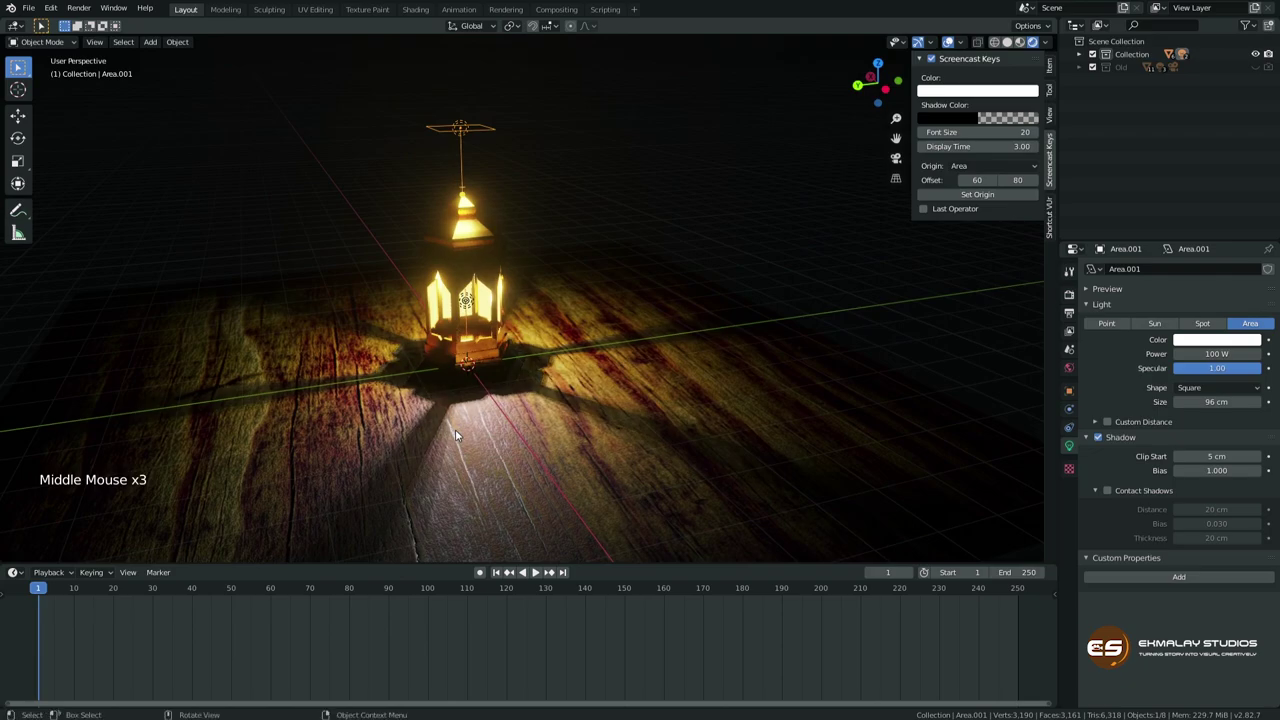
pyautogui.click(1023, 43)
pyautogui.click(1018, 48)
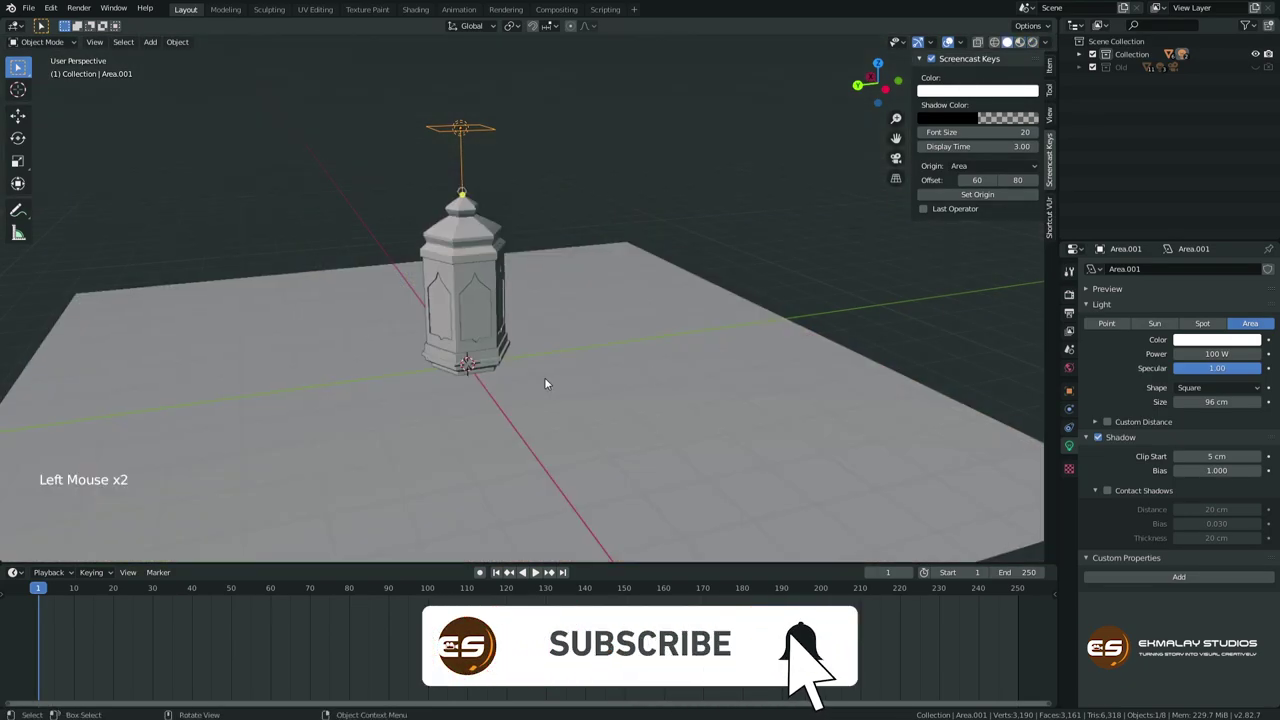
pyautogui.middleClick(550, 382)
pyautogui.middleClick(528, 393)
pyautogui.middleClick(566, 406)
pyautogui.scroll(3)
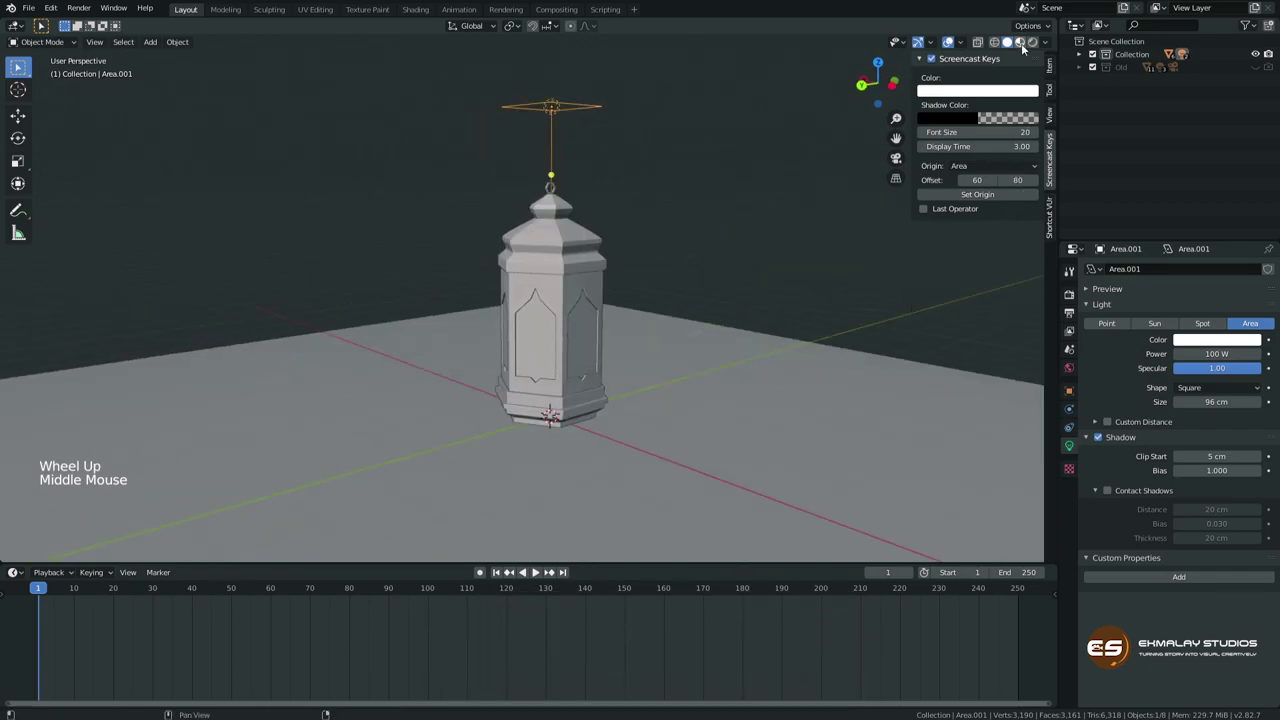